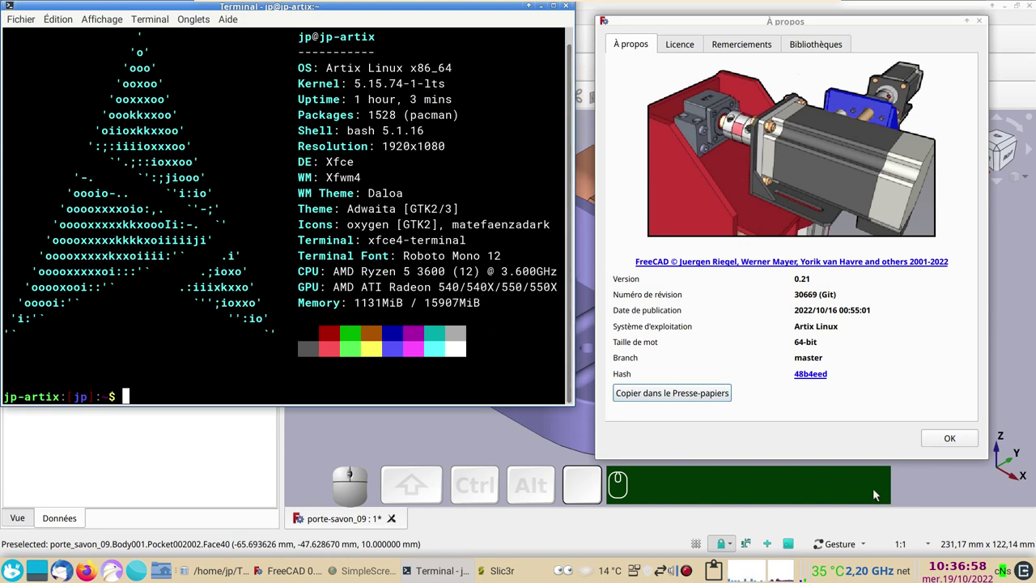
# Dismiss the About dialog and orbit the soap dish to a low side view of the hinge
pyautogui.click(953, 442)
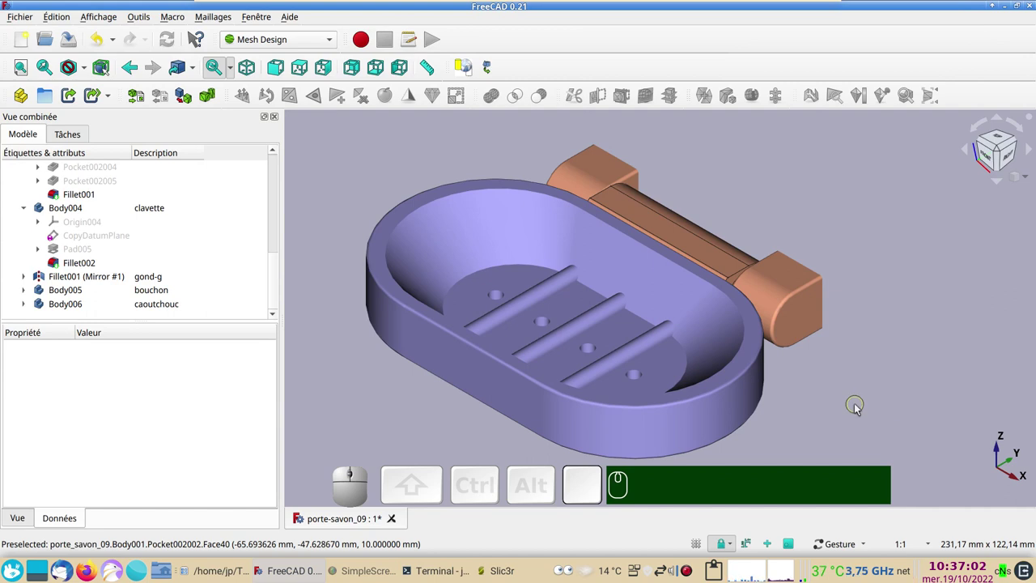
pyautogui.moveTo(865, 416); pyautogui.dragTo(762, 406)
pyautogui.moveTo(682, 425); pyautogui.dragTo(826, 341)
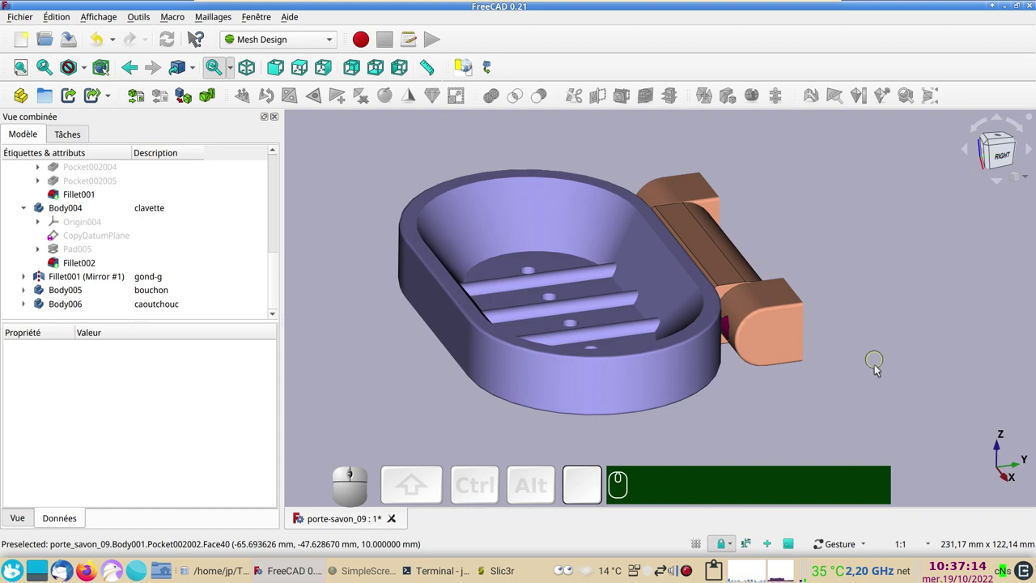
pyautogui.moveTo(875, 394); pyautogui.dragTo(528, 337)
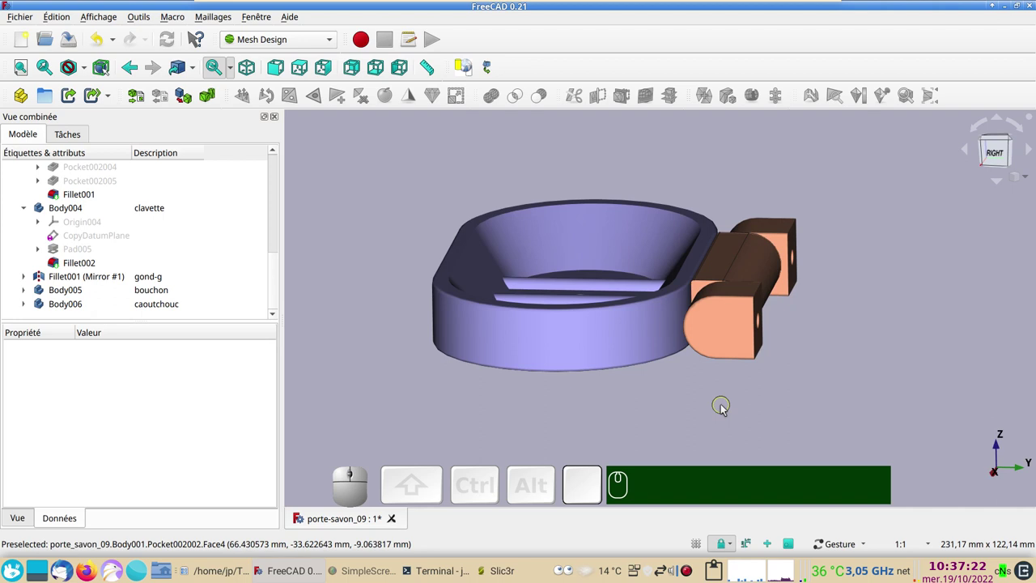
pyautogui.rightClick(566, 343)
pyautogui.click(446, 394)
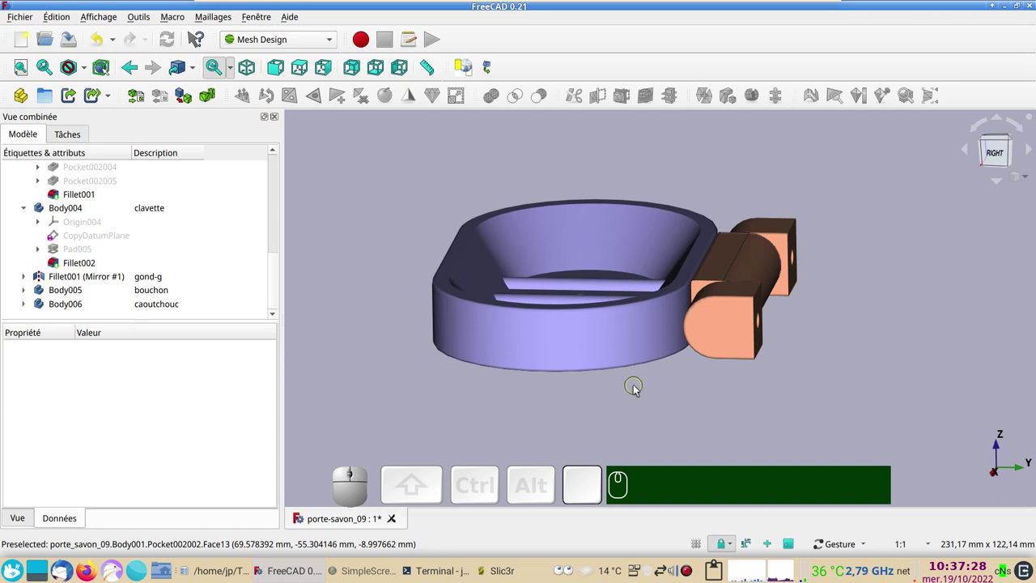
# Orbit and zoom to inspect the inside of the dish and look along the hinge
pyautogui.moveTo(690, 393); pyautogui.dragTo(744, 316)
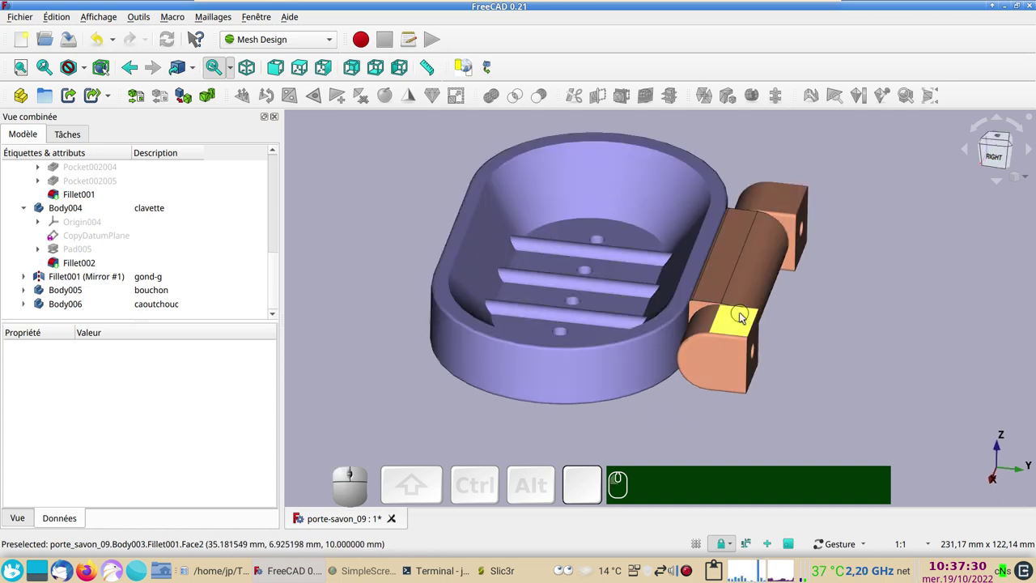
pyautogui.moveTo(721, 412); pyautogui.dragTo(628, 368)
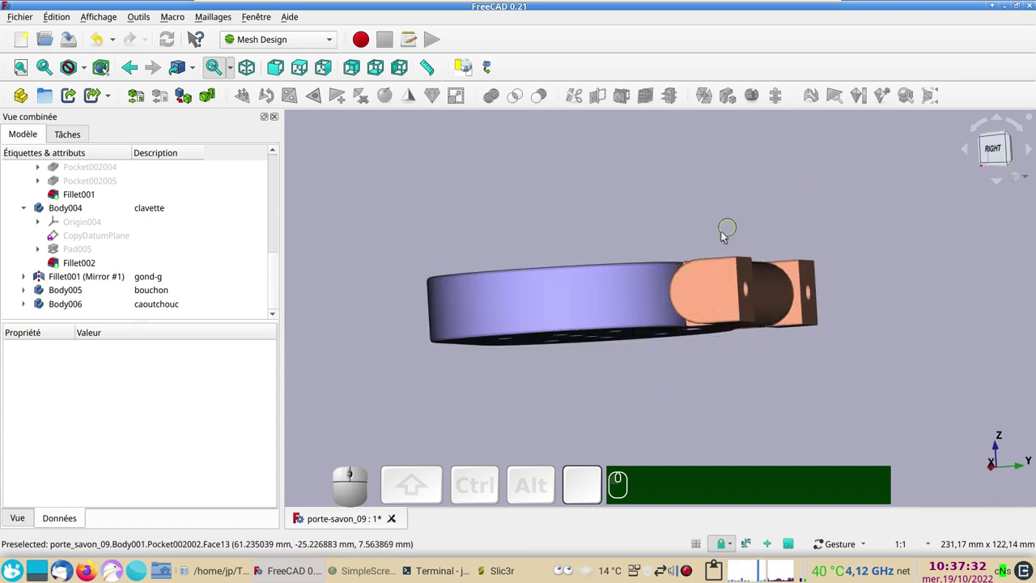
pyautogui.moveTo(888, 381); pyautogui.dragTo(710, 335)
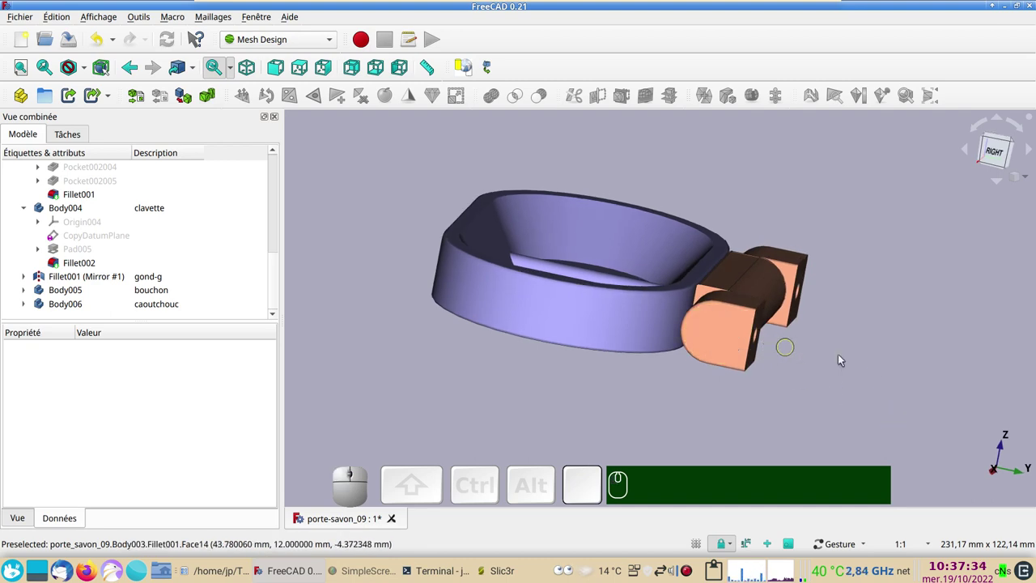
pyautogui.moveTo(877, 363); pyautogui.dragTo(774, 350)
pyautogui.scroll(3)
pyautogui.click(509, 375)
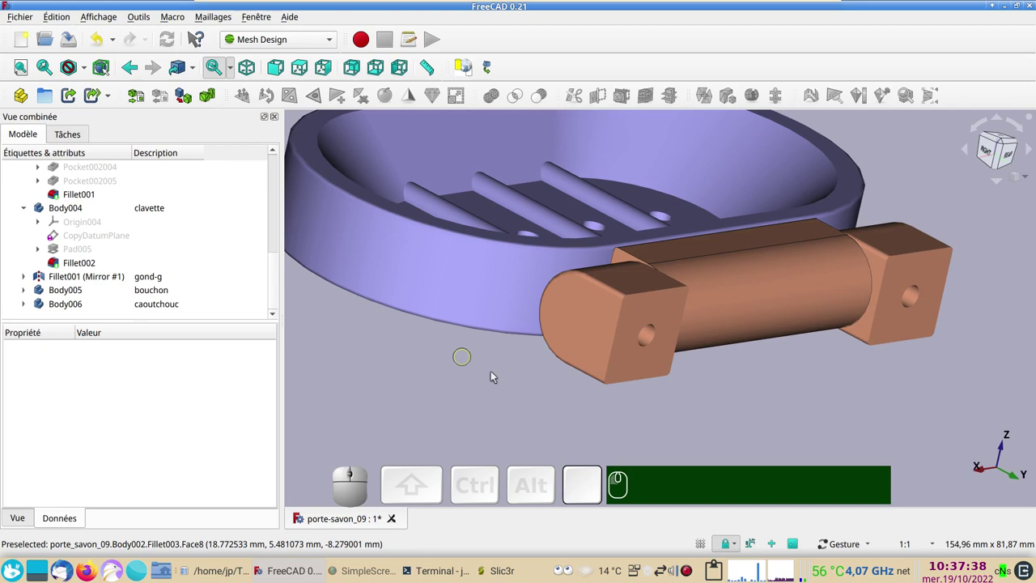
pyautogui.moveTo(746, 420); pyautogui.dragTo(608, 381)
# Select the hinge support Fillet003, view the hinge from underneath and hide it
pyautogui.rightClick(586, 383)
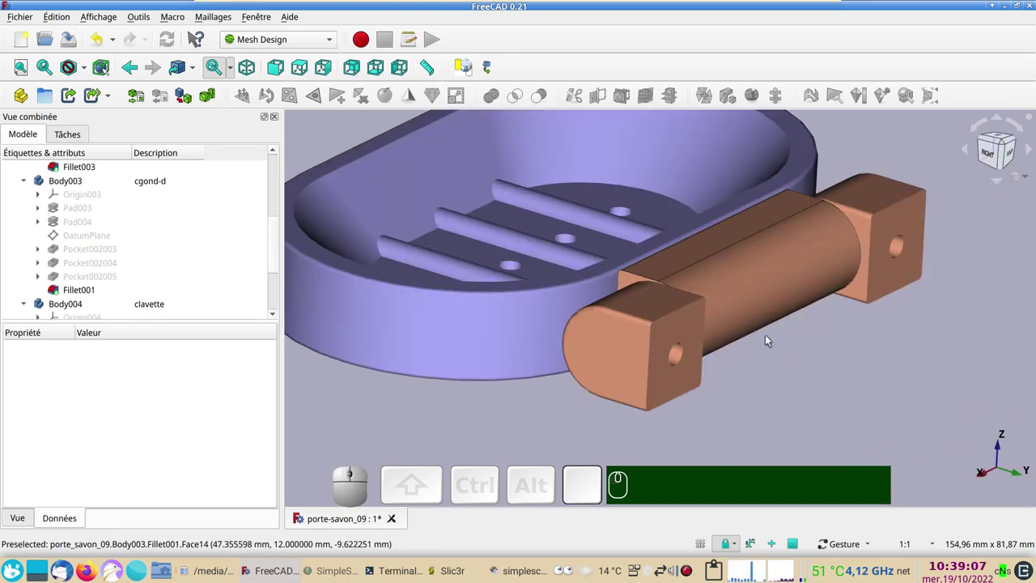
pyautogui.click(771, 287)
pyautogui.moveTo(878, 374); pyautogui.dragTo(252, 219)
pyautogui.scroll(3)
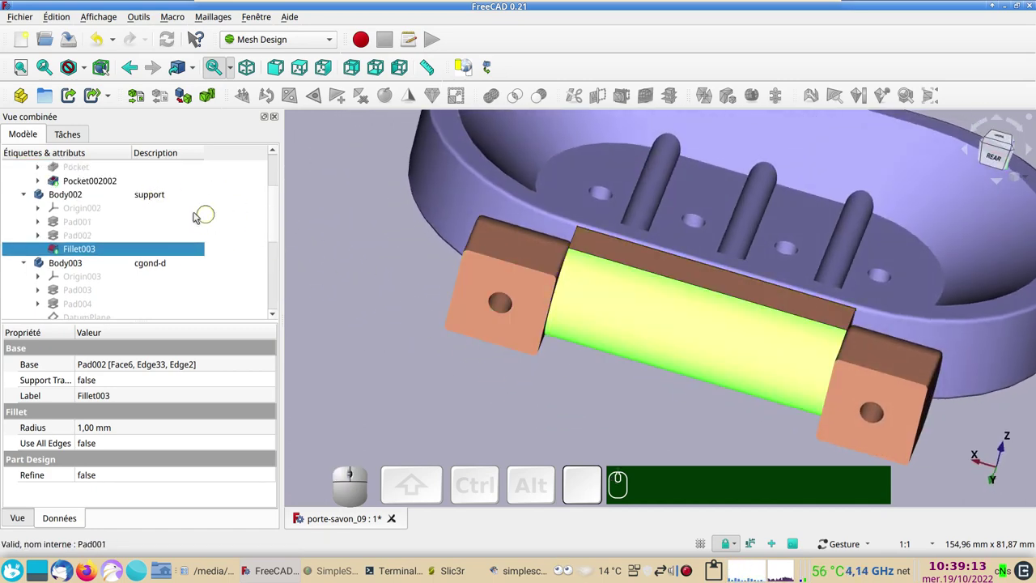
pyautogui.click(416, 378)
pyautogui.moveTo(734, 410); pyautogui.dragTo(636, 428)
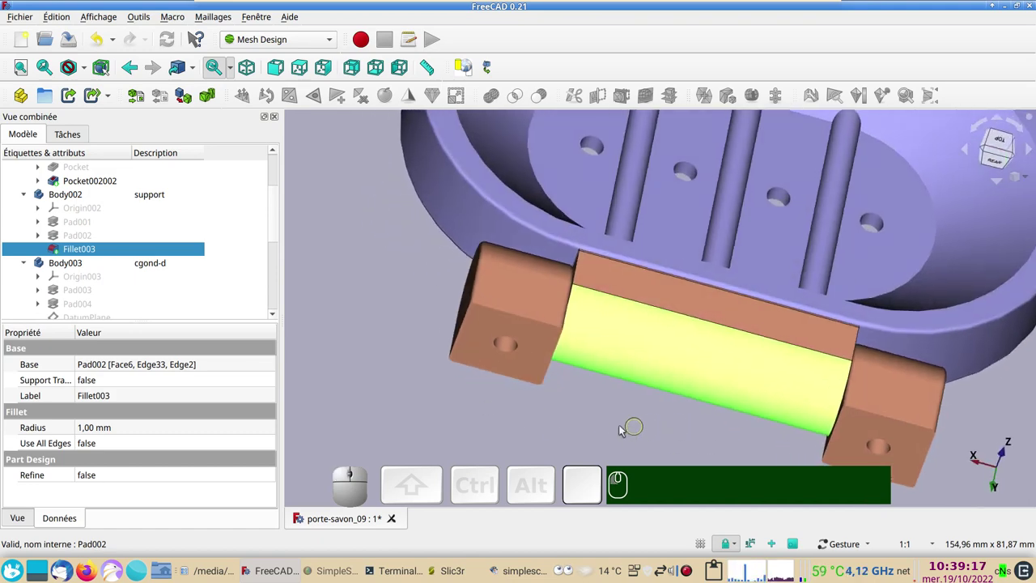
pyautogui.press('&')
# Orbit around the exposed hinge underside to see the pink key in its slot
pyautogui.scroll(3)
pyautogui.moveTo(606, 383); pyautogui.dragTo(710, 368)
pyautogui.moveTo(715, 368); pyautogui.dragTo(546, 327)
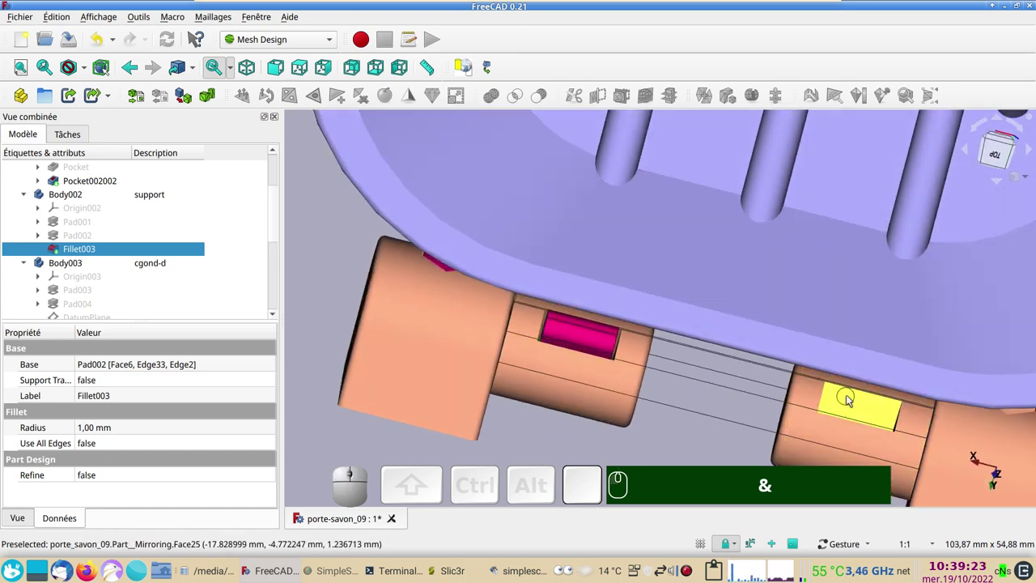
pyautogui.moveTo(858, 415); pyautogui.dragTo(697, 415)
pyautogui.moveTo(666, 437); pyautogui.dragTo(657, 389)
pyautogui.write('&')
pyautogui.write('🖱&')
pyautogui.moveTo(470, 401); pyautogui.dragTo(569, 301)
pyautogui.moveTo(569, 405); pyautogui.dragTo(548, 340)
# Hide the right hinge piece Fillet001 and orbit around the hexagon plug and rubber block
pyautogui.click(536, 332)
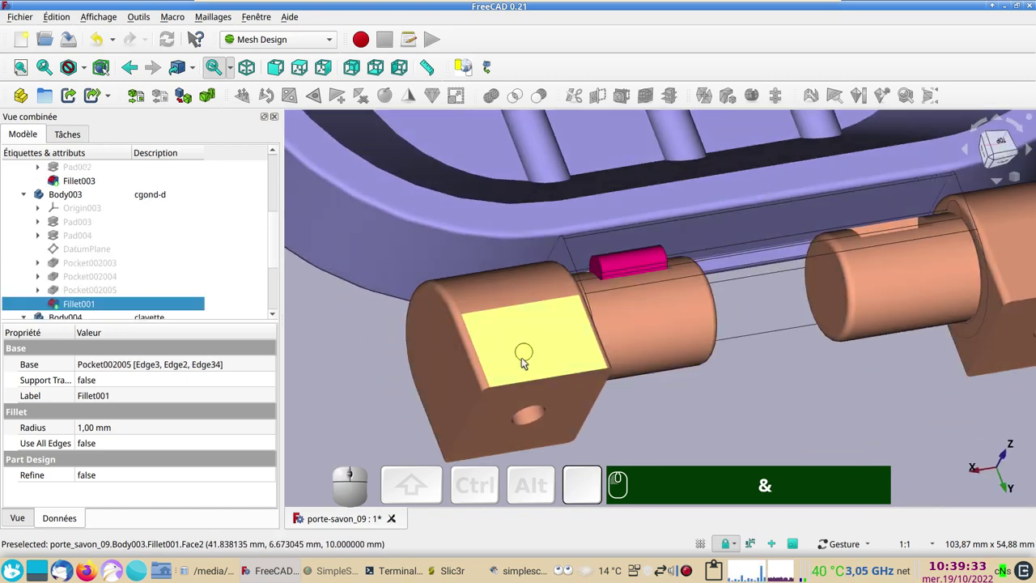
pyautogui.press('space')
pyautogui.write('&')
pyautogui.moveTo(458, 394); pyautogui.dragTo(682, 347)
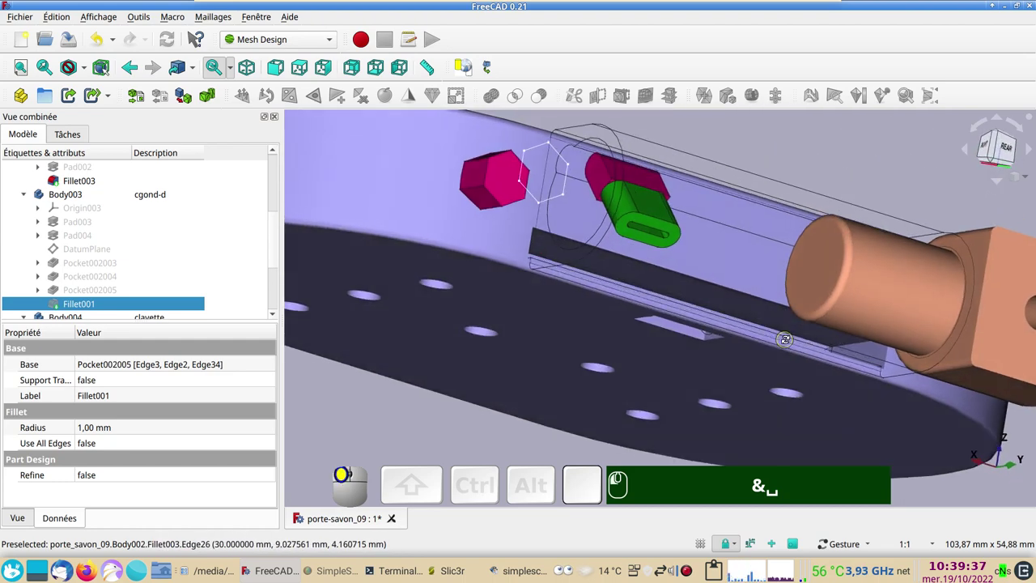
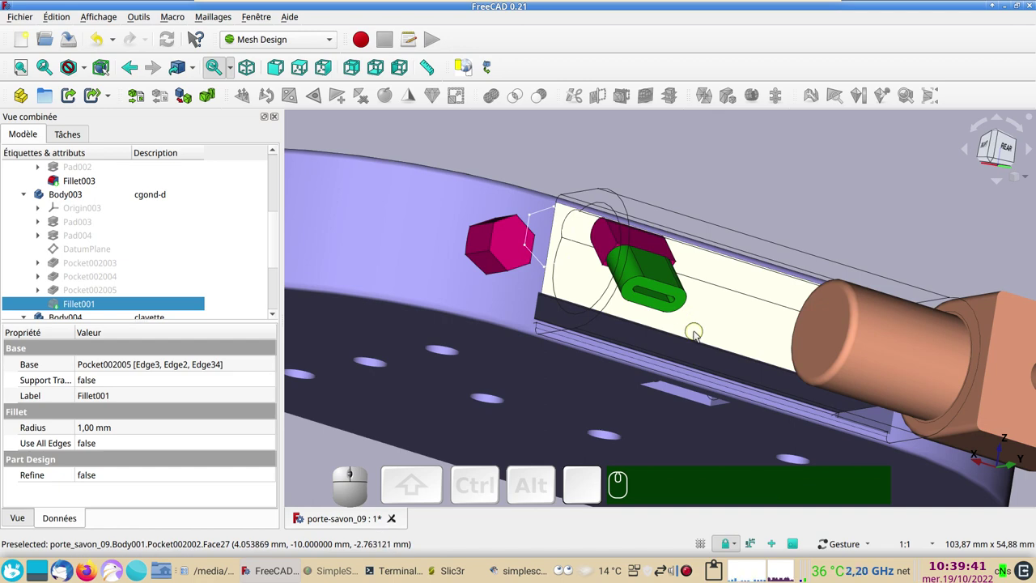
pyautogui.moveTo(713, 342); pyautogui.dragTo(710, 381)
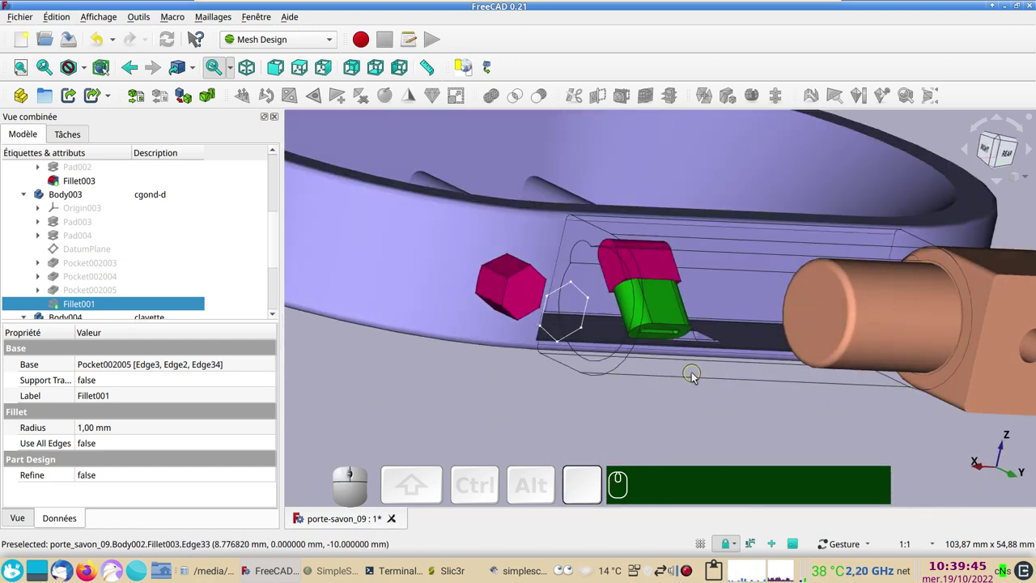
pyautogui.moveTo(700, 389); pyautogui.dragTo(672, 411)
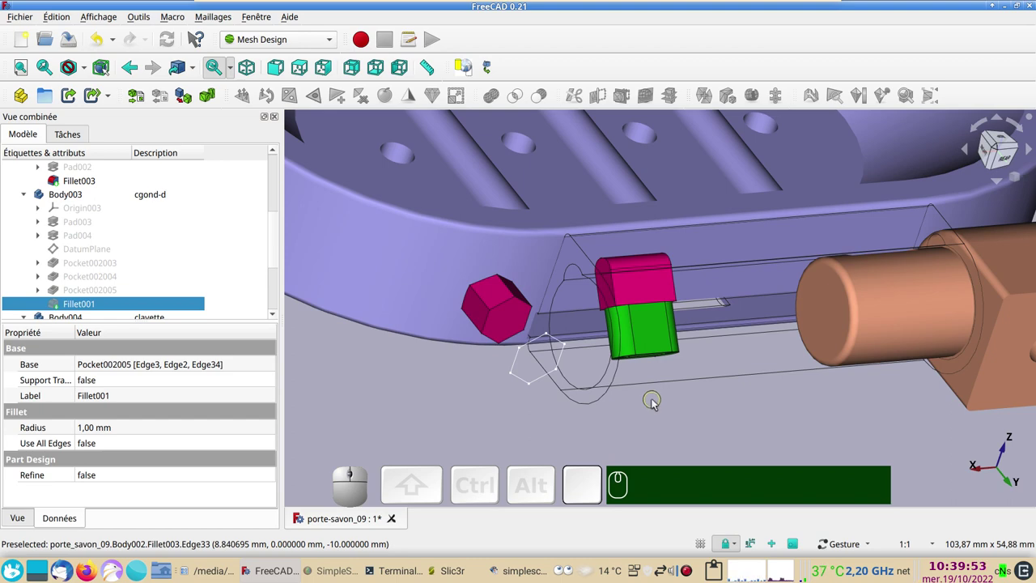
# View the hinge end-on from the Right view and show the hinge support Fillet003 again
pyautogui.click(724, 422)
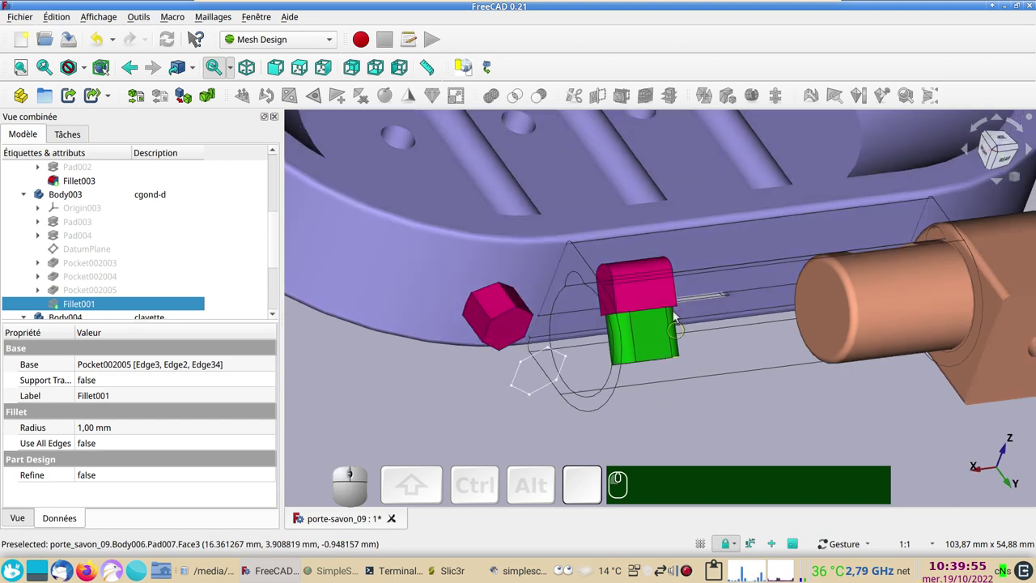
pyautogui.moveTo(725, 339); pyautogui.dragTo(650, 302)
pyautogui.moveTo(658, 341); pyautogui.dragTo(699, 320)
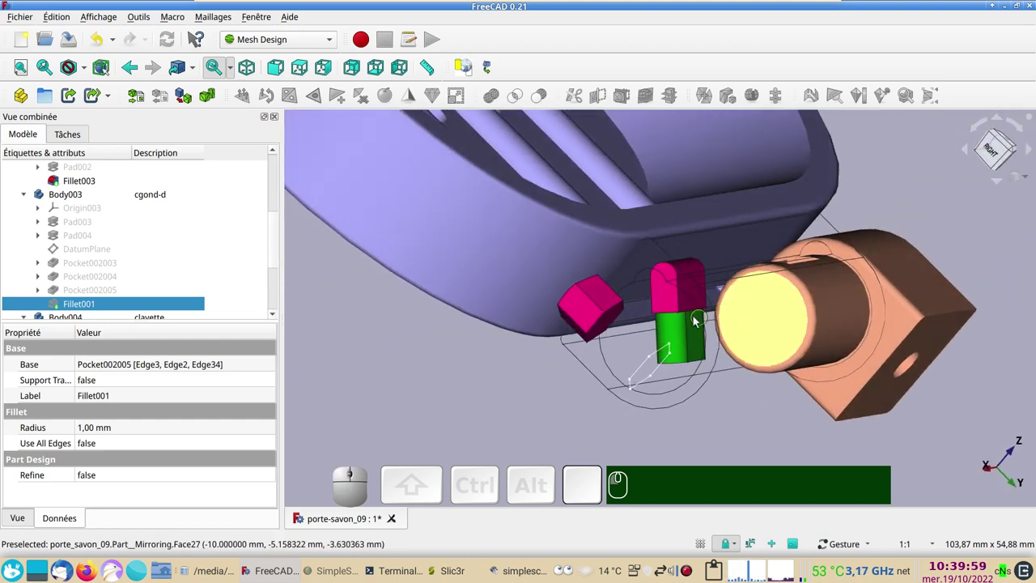
pyautogui.press('KP_3')
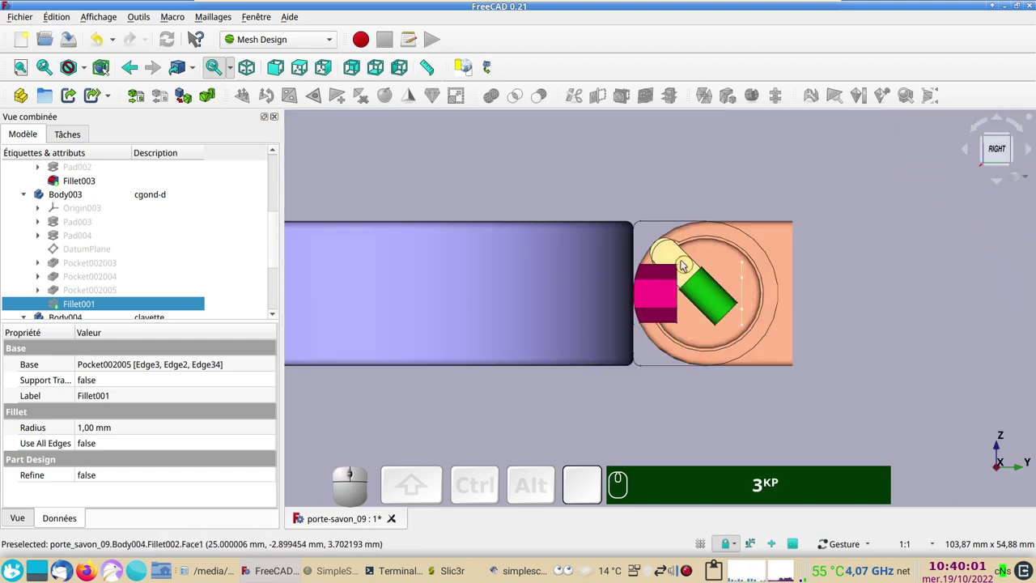
pyautogui.click(654, 224)
pyautogui.press('&')
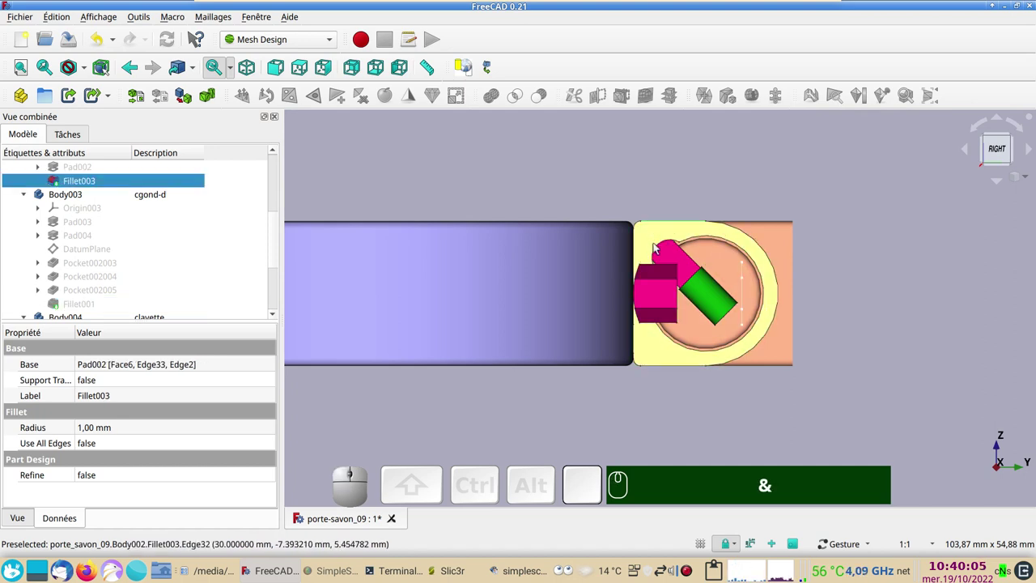
pyautogui.moveTo(902, 284); pyautogui.dragTo(809, 380)
# Show the right hinge piece Fillet001 again and orbit along the slot under the hinge
pyautogui.click(821, 399)
pyautogui.scroll(-3)
pyautogui.click(94, 195)
pyautogui.press('space')
pyautogui.click(812, 402)
pyautogui.moveTo(802, 408); pyautogui.dragTo(618, 380)
pyautogui.write('&')
pyautogui.click(637, 344)
pyautogui.moveTo(623, 369); pyautogui.dragTo(703, 385)
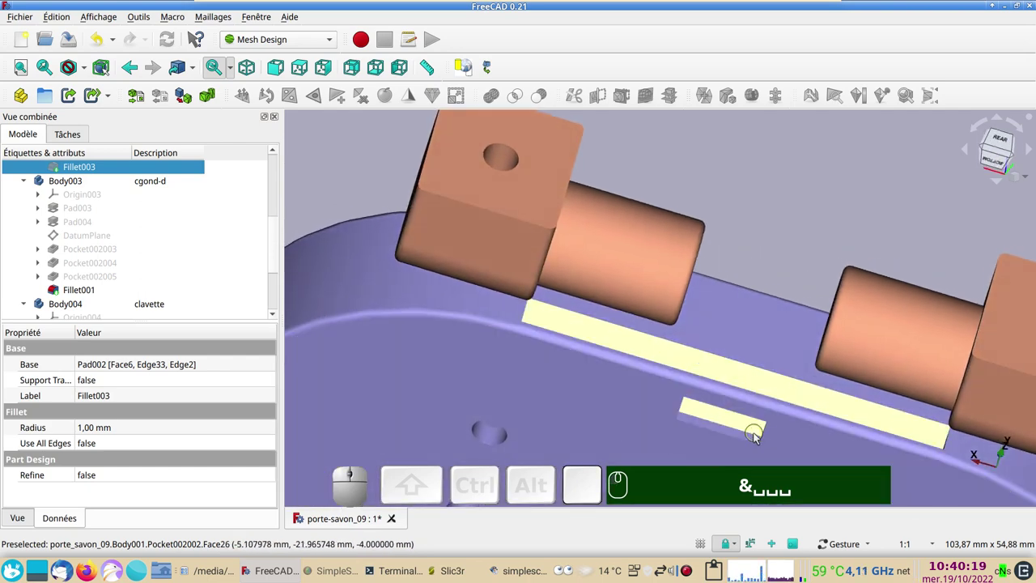
# Select Pocket002002, toggle visibility to view the hinge key slot, then return to the dish view
pyautogui.write('&␣␣␣&␣␣␣')
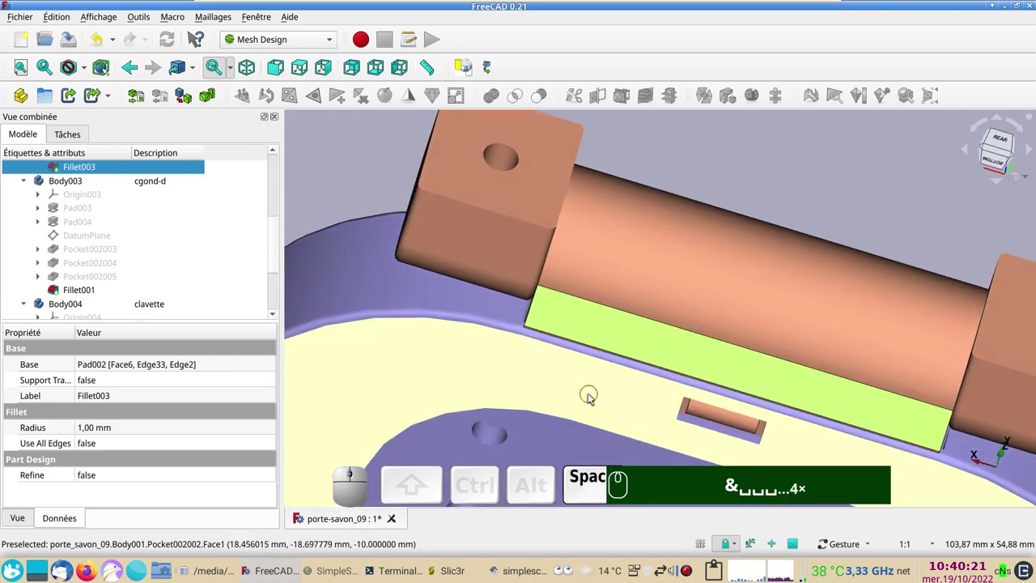
pyautogui.click(582, 391)
pyautogui.moveTo(650, 219); pyautogui.dragTo(956, 302)
pyautogui.press('space')
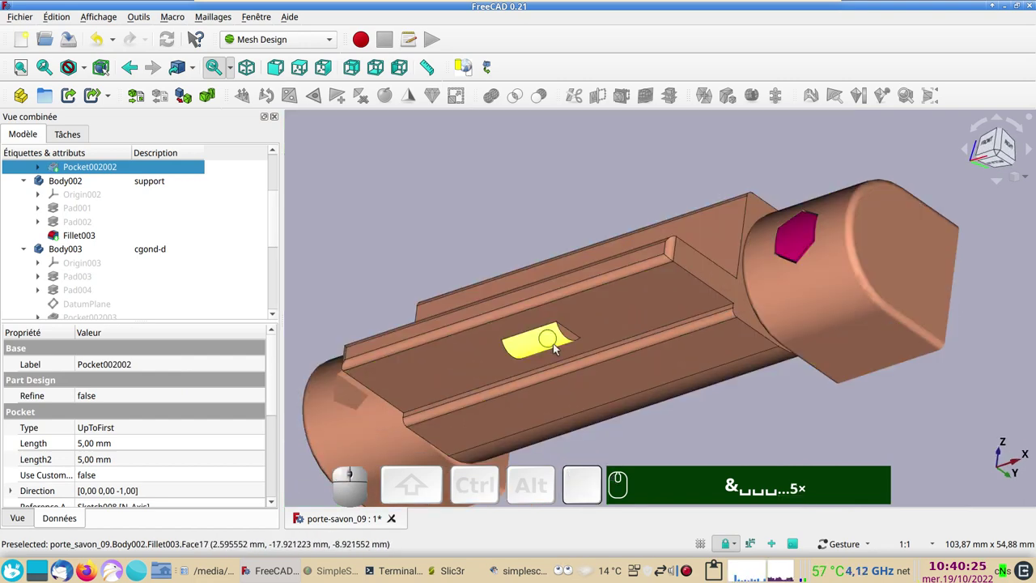
pyautogui.click(768, 408)
pyautogui.write('&␣␣␣␣␣')
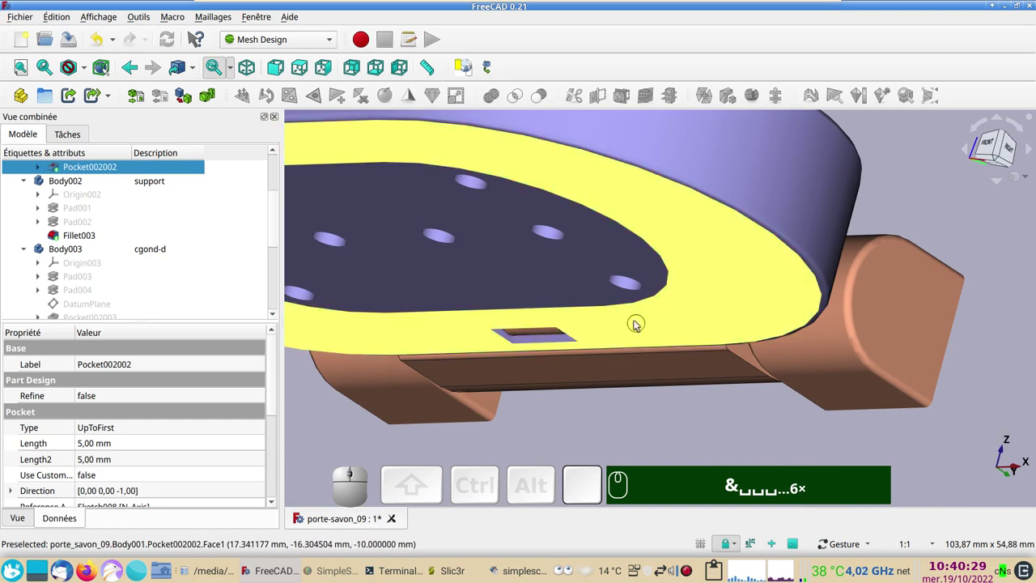
pyautogui.scroll(-3)
pyautogui.moveTo(630, 261); pyautogui.dragTo(650, 341)
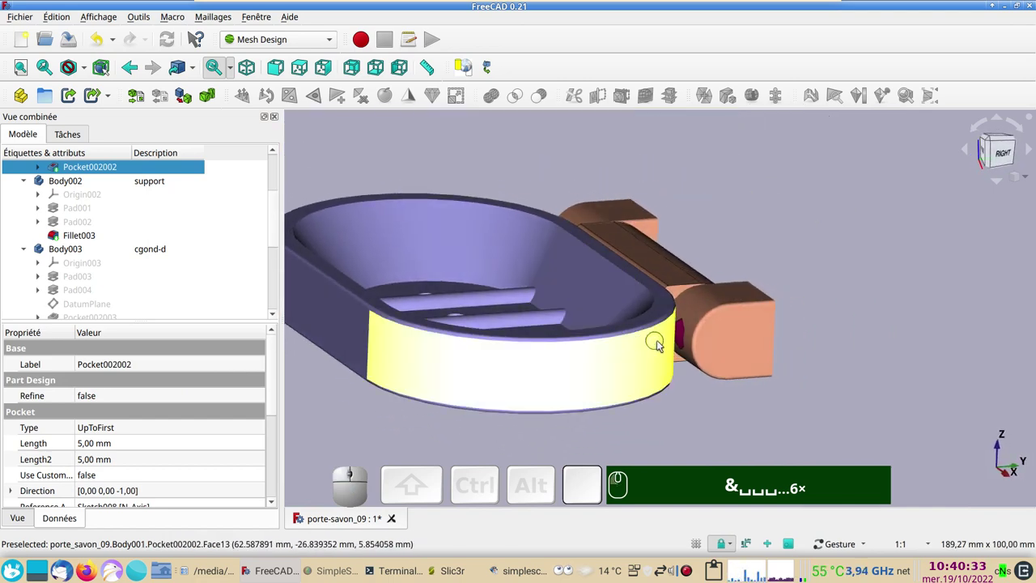
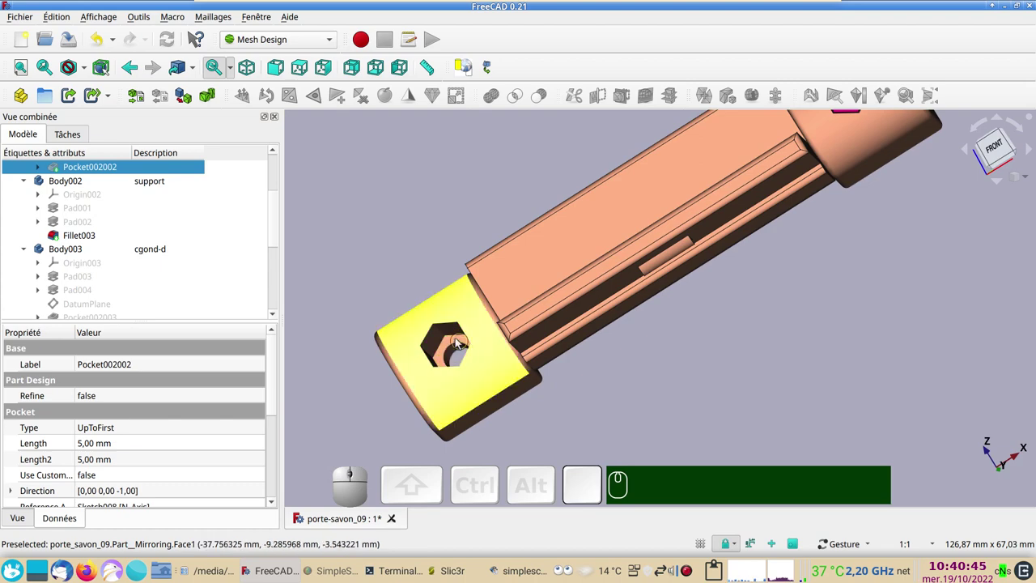
# Orbit to inspect the hexagonal recess at the end of the mirrored hinge
pyautogui.moveTo(742, 324); pyautogui.dragTo(737, 218)
pyautogui.moveTo(909, 321); pyautogui.dragTo(667, 362)
pyautogui.press('space')
pyautogui.click(759, 406)
pyautogui.scroll(-3)
pyautogui.moveTo(763, 405); pyautogui.dragTo(673, 408)
# Orbit the Slic3r print bed around the three loaded gond.stl hinge parts
pyautogui.moveTo(677, 413); pyautogui.dragTo(684, 469)
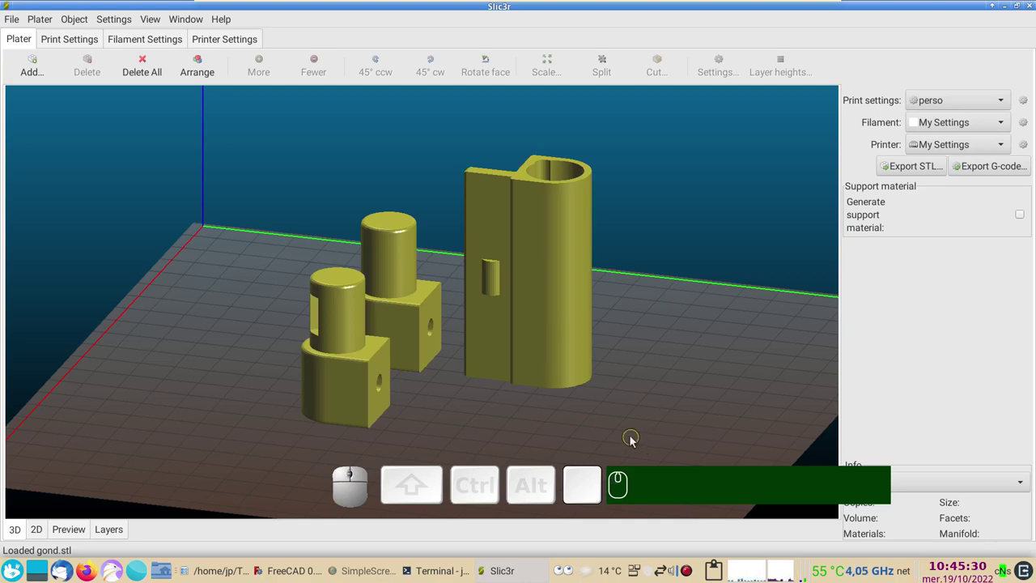
pyautogui.moveTo(435, 421); pyautogui.dragTo(428, 261)
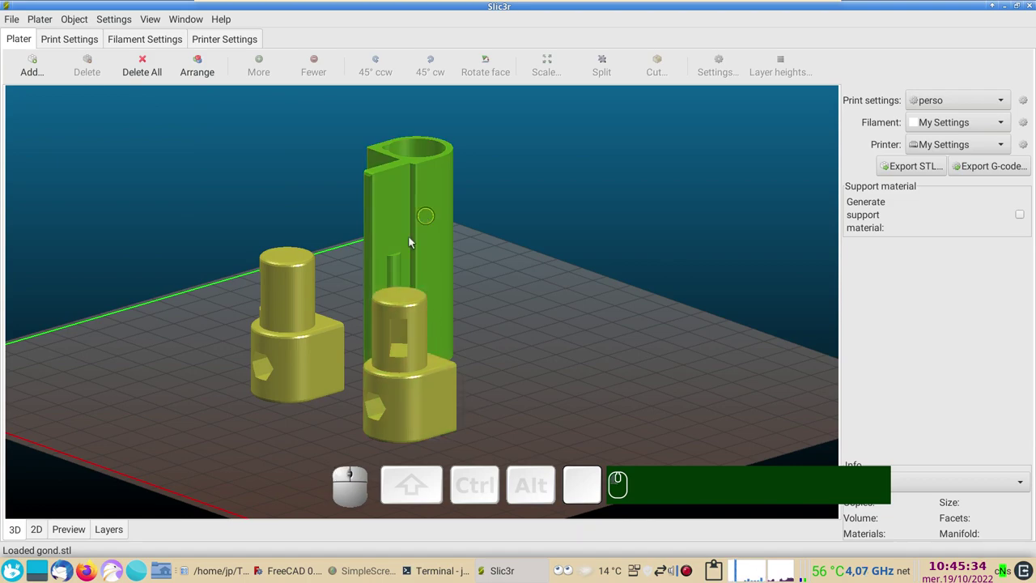
pyautogui.moveTo(551, 377); pyautogui.dragTo(477, 347)
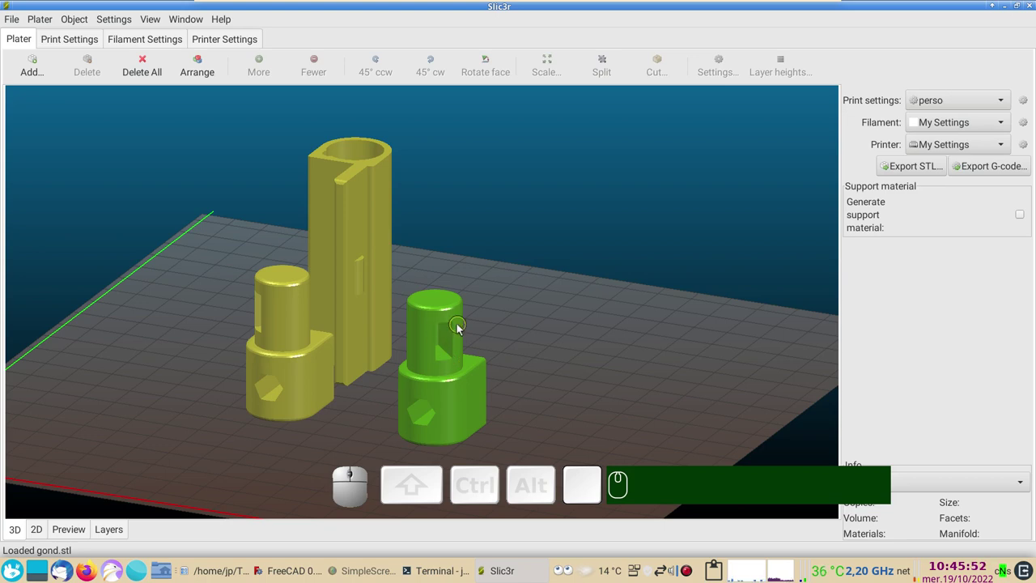
pyautogui.moveTo(590, 340); pyautogui.dragTo(579, 336)
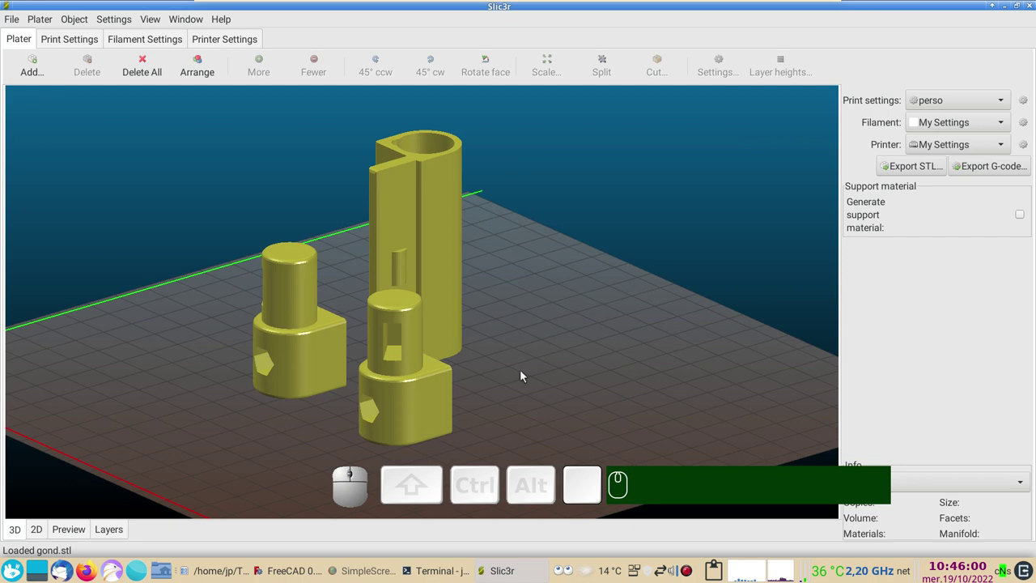
# Copy the soap dish Body with all dependent objects and create a new empty document
pyautogui.click(642, 442)
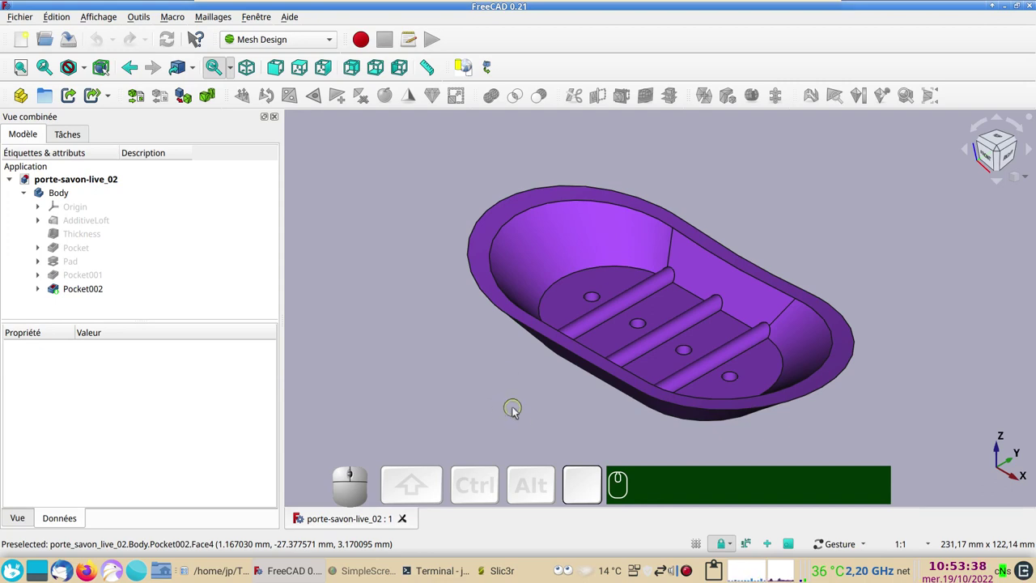
pyautogui.moveTo(513, 412); pyautogui.dragTo(624, 474)
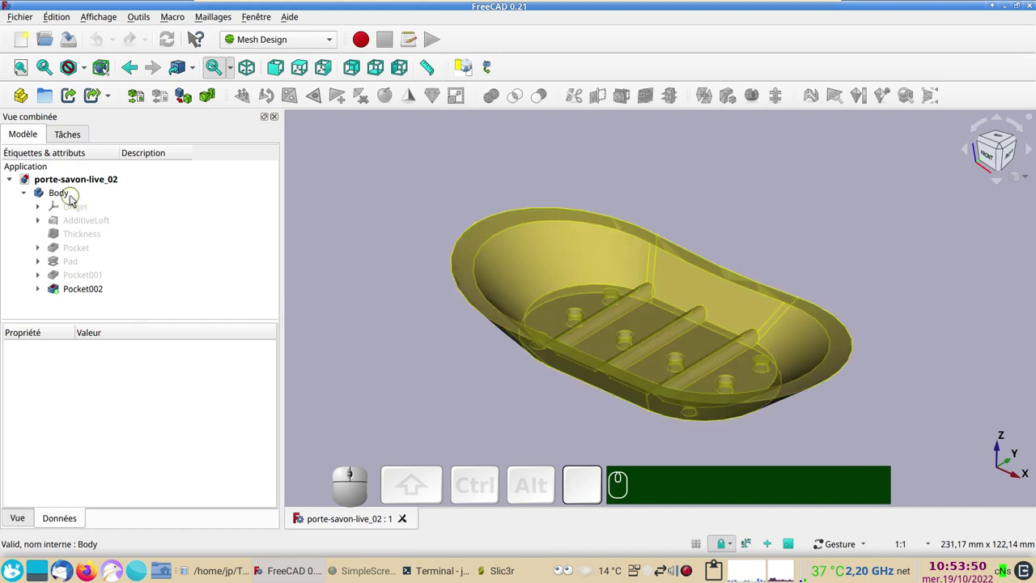
pyautogui.click(72, 200)
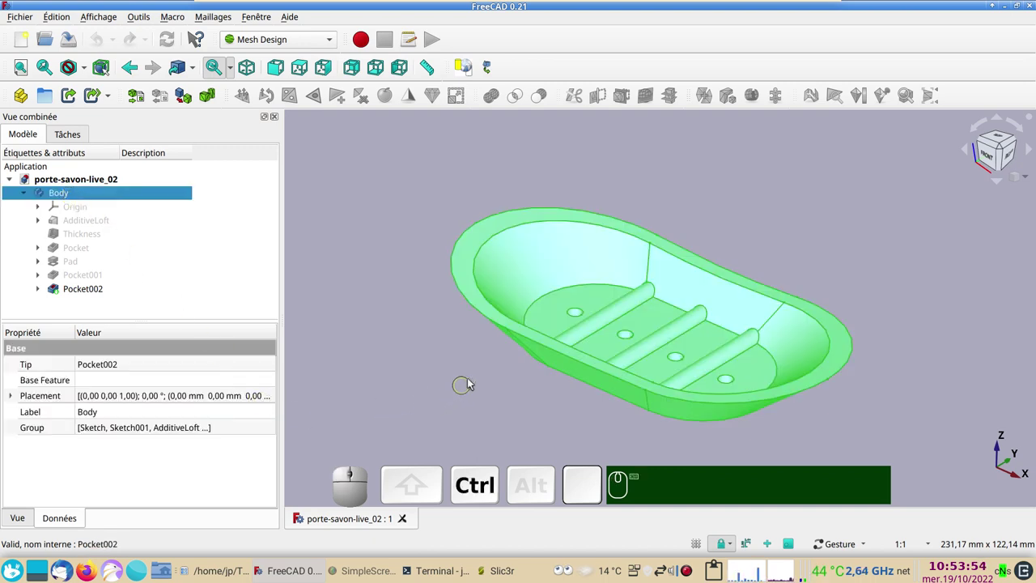
pyautogui.press('ctrl+c')
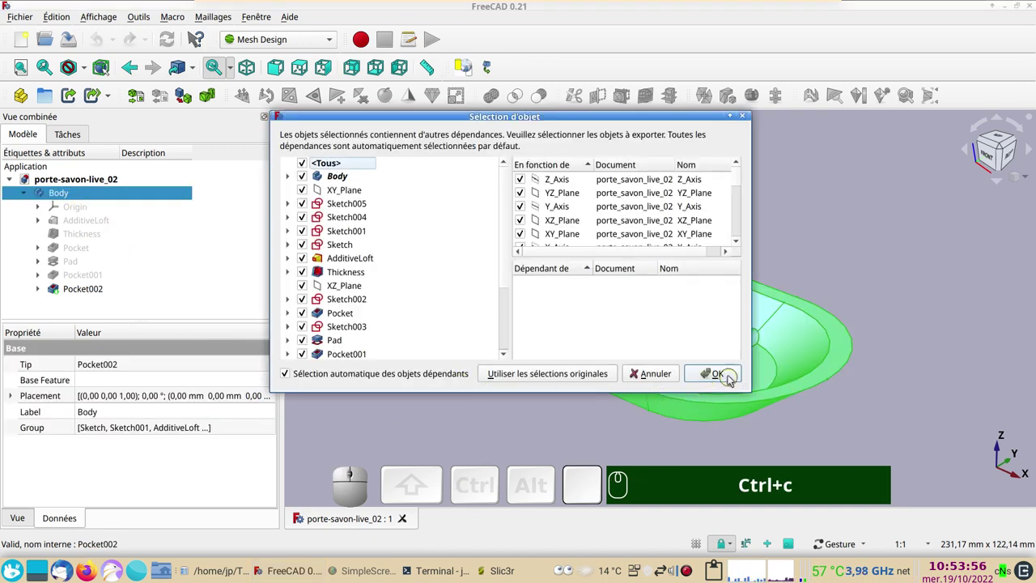
pyautogui.click(729, 378)
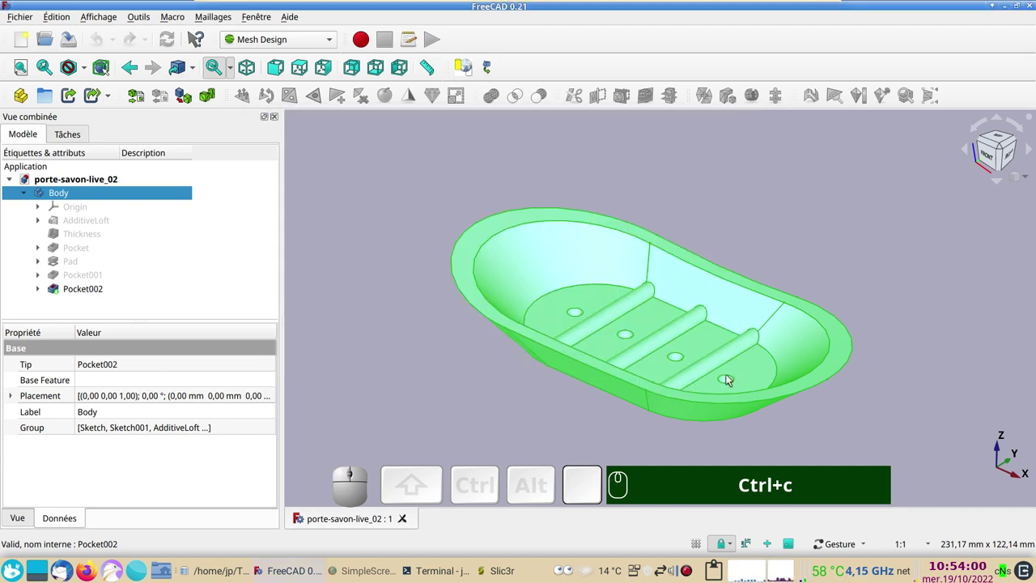
pyautogui.click(26, 39)
# Paste the Body into the new document, close porte-savon-live_02 and view the dish from the front
pyautogui.press('ctrl+v')
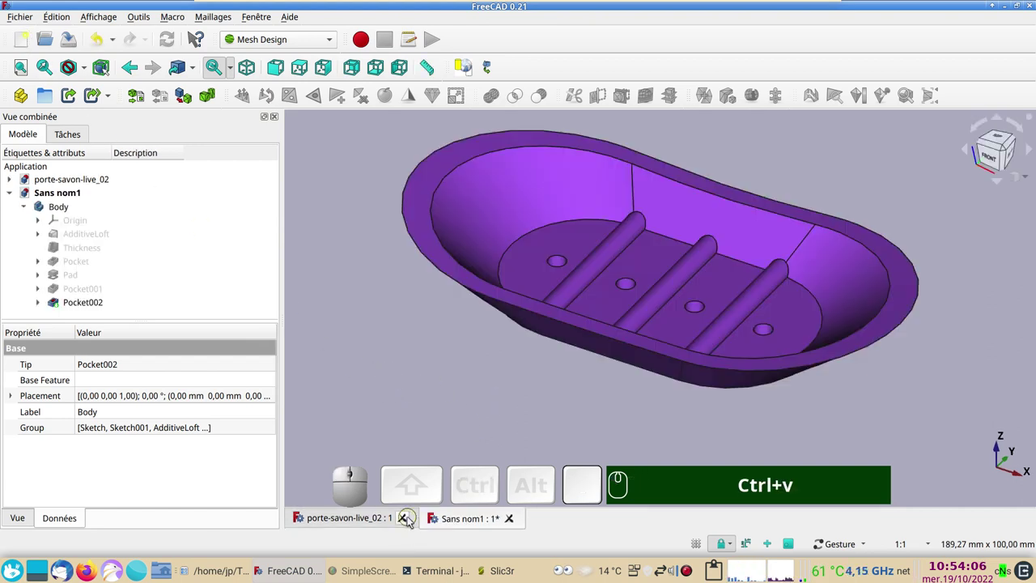
pyautogui.click(410, 519)
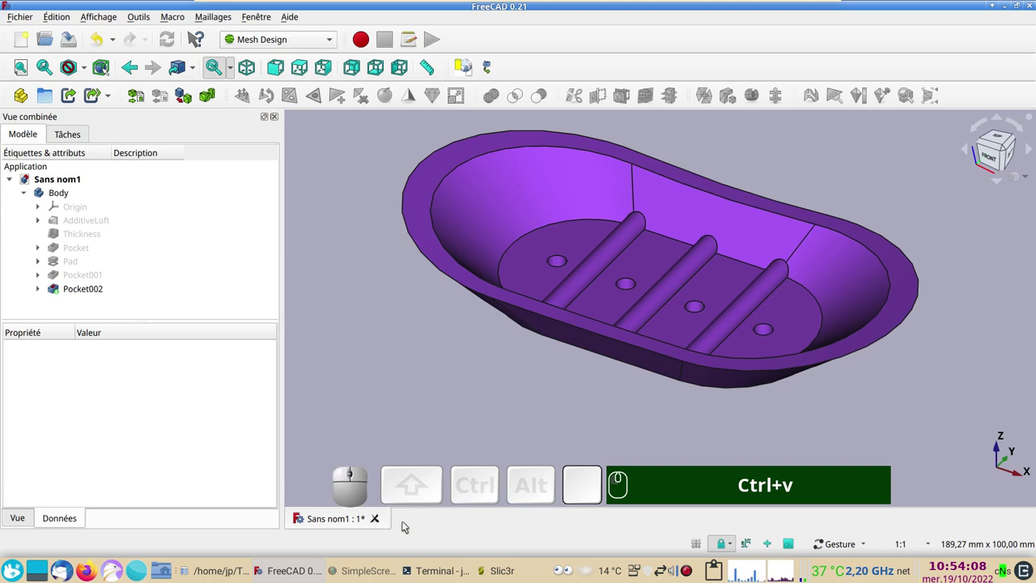
pyautogui.moveTo(466, 419); pyautogui.dragTo(514, 364)
pyautogui.moveTo(514, 366); pyautogui.dragTo(507, 396)
pyautogui.moveTo(506, 396); pyautogui.dragTo(525, 357)
pyautogui.press('KP_1')
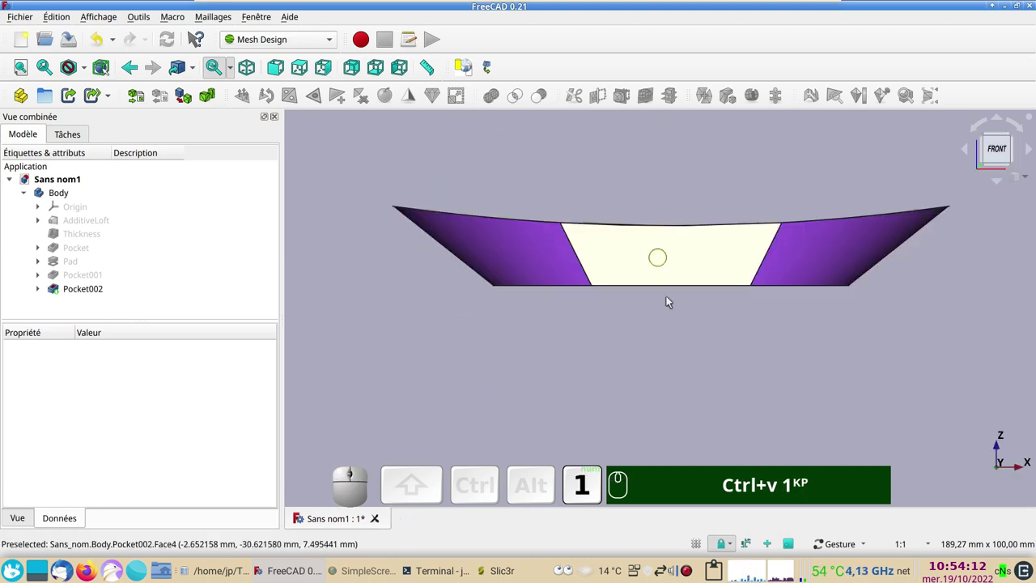
pyautogui.moveTo(704, 410); pyautogui.dragTo(870, 346)
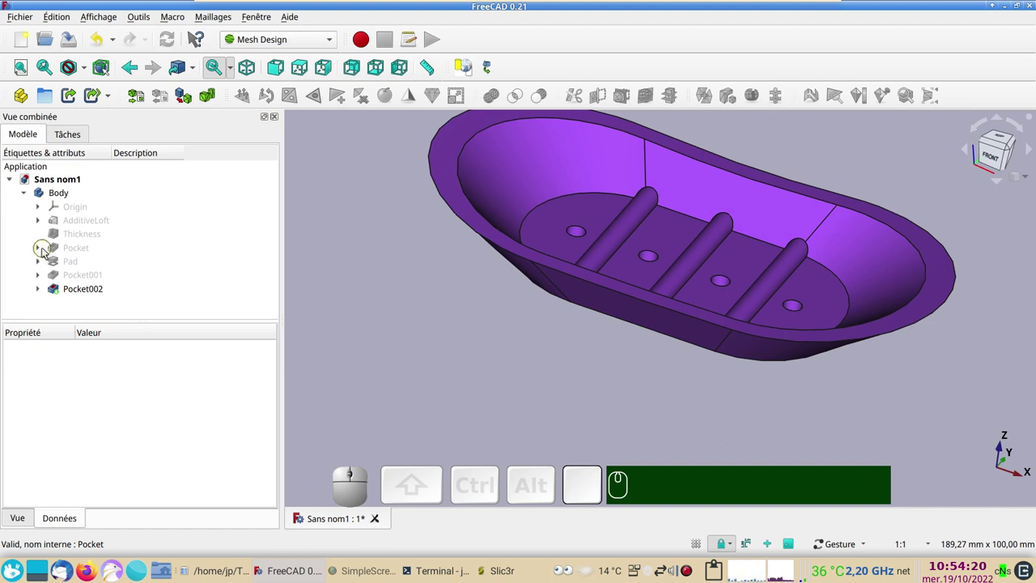
# Show the Pocket's Sketch002, then delete the Pocket feature and the leftover Sketch002
pyautogui.click(44, 247)
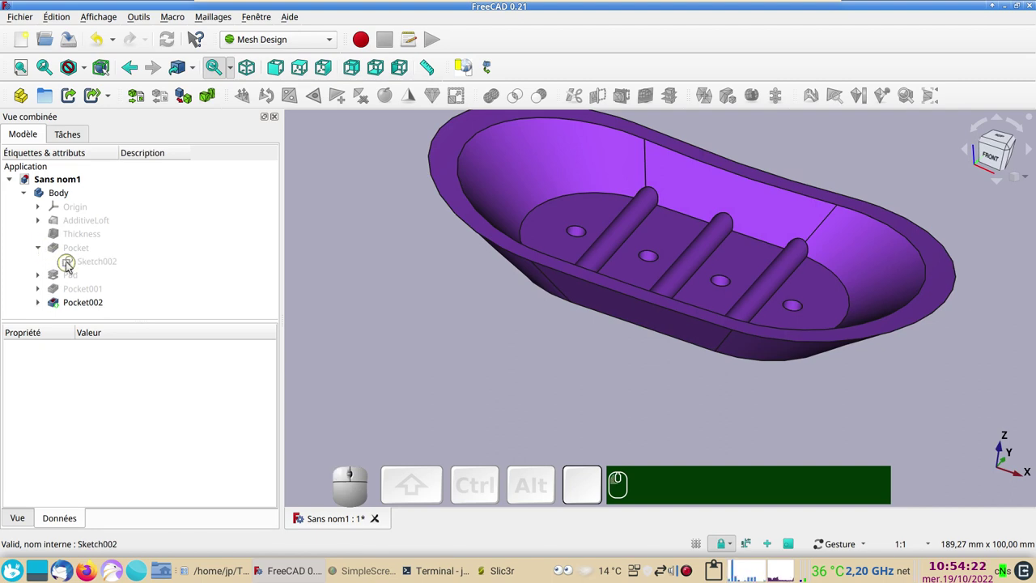
pyautogui.click(71, 265)
pyautogui.press('space')
pyautogui.moveTo(476, 363); pyautogui.dragTo(597, 212)
pyautogui.click(502, 331)
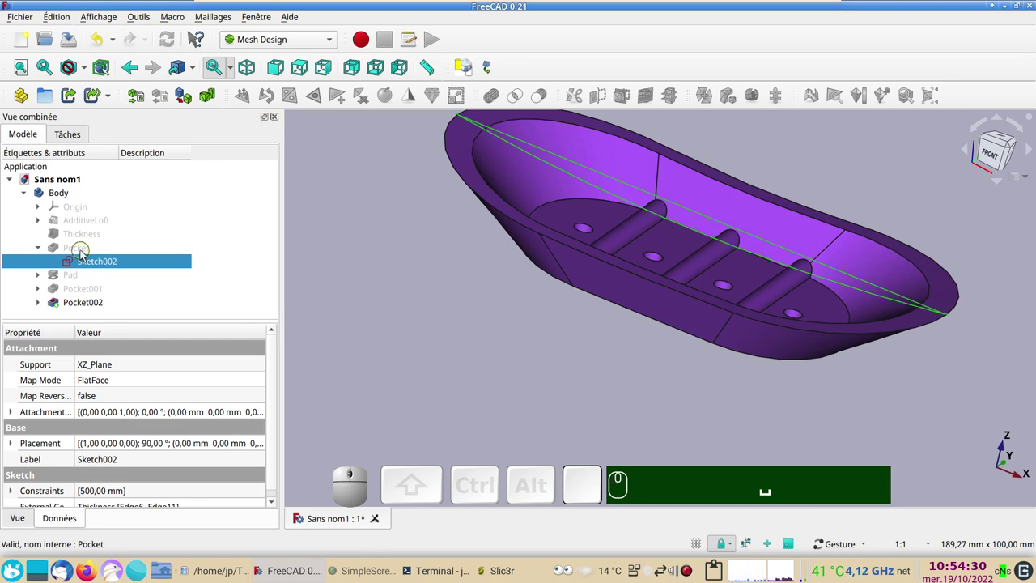
pyautogui.click(83, 254)
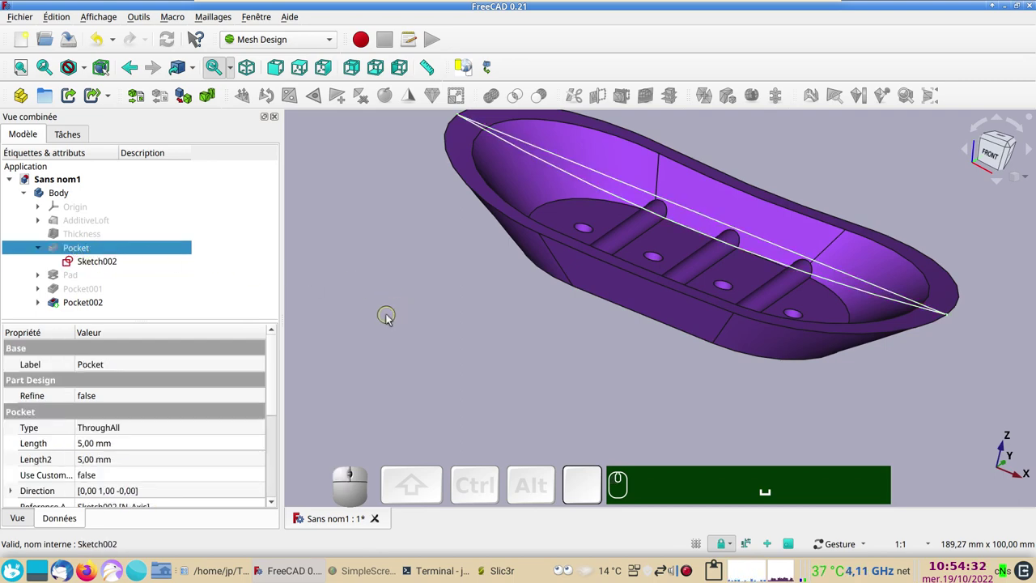
pyautogui.press('Delete')
pyautogui.click(609, 298)
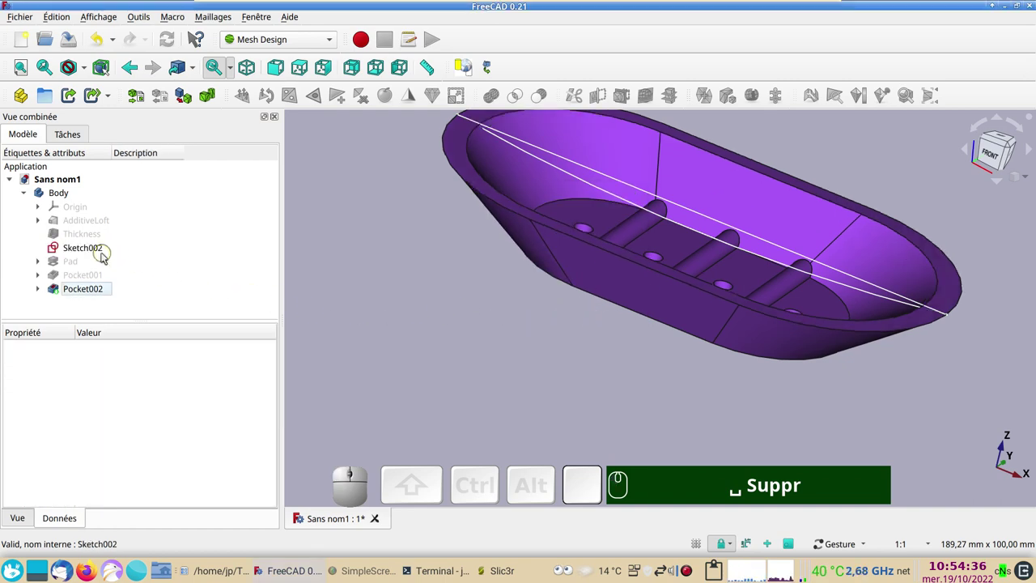
pyautogui.click(100, 256)
pyautogui.press('Delete')
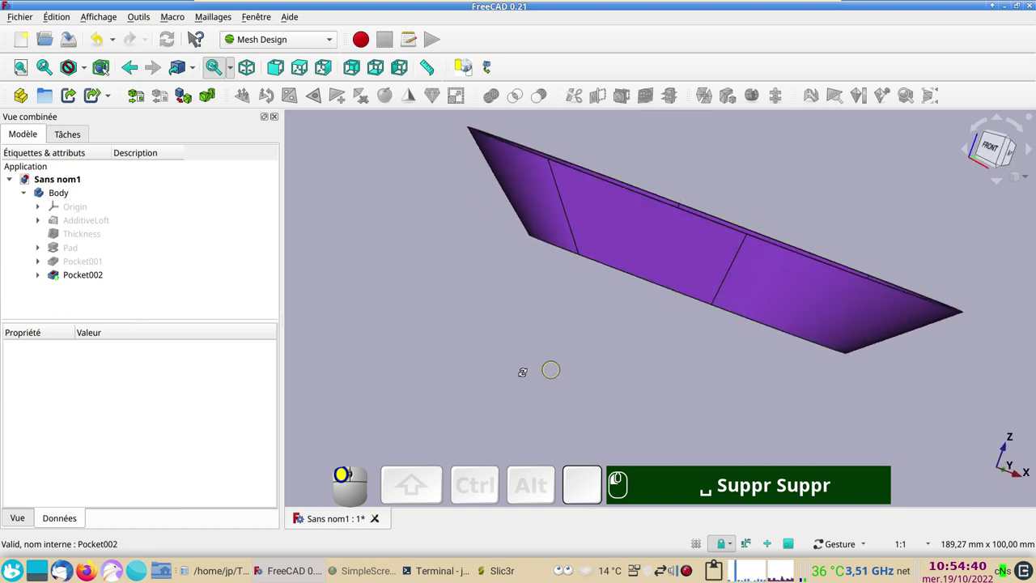
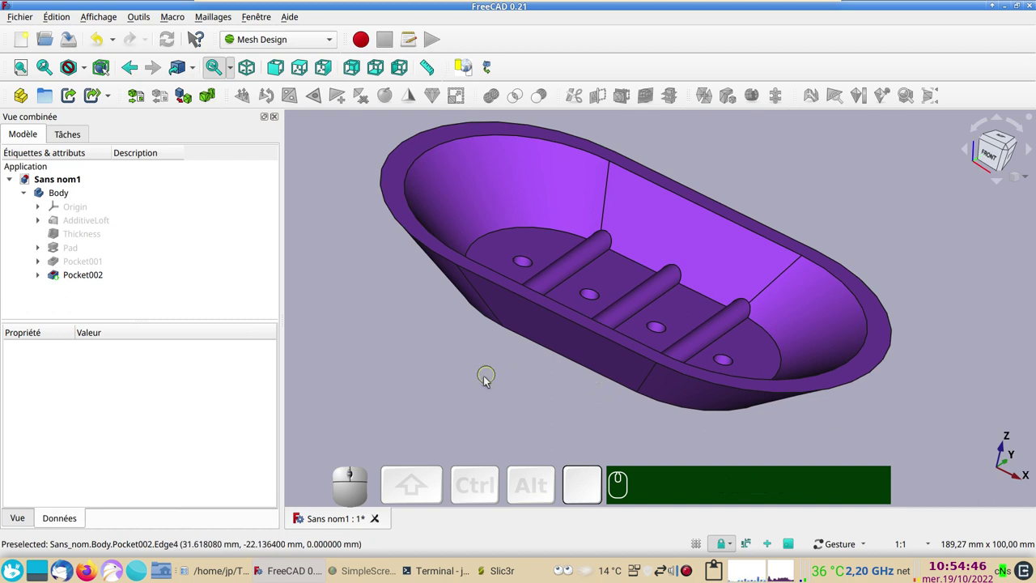
# Show the AdditiveLoft's bottom and top profile sketches and hide the solid dish body
pyautogui.click(41, 225)
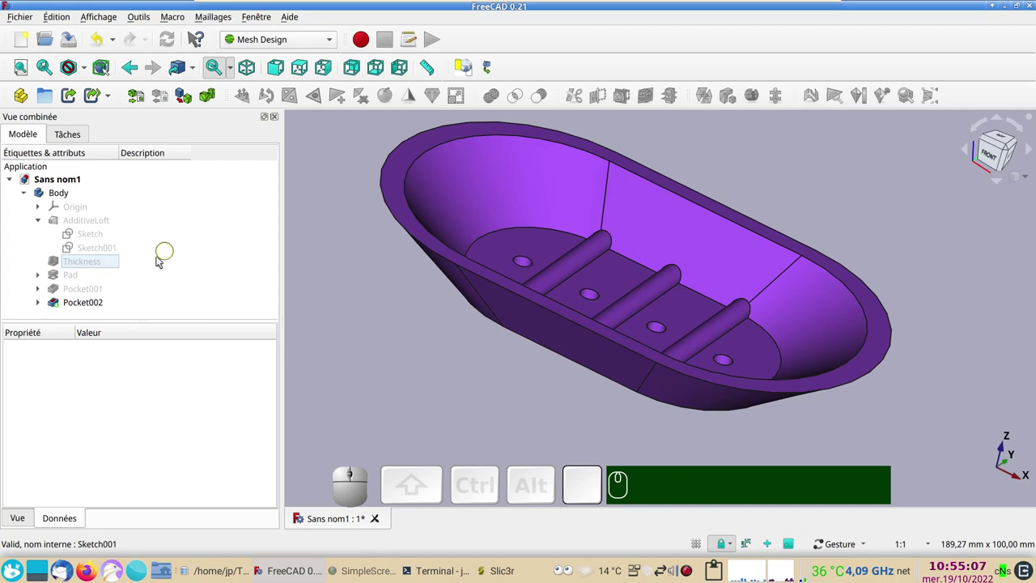
pyautogui.click(97, 235)
pyautogui.press('space')
pyautogui.moveTo(478, 418); pyautogui.dragTo(137, 268)
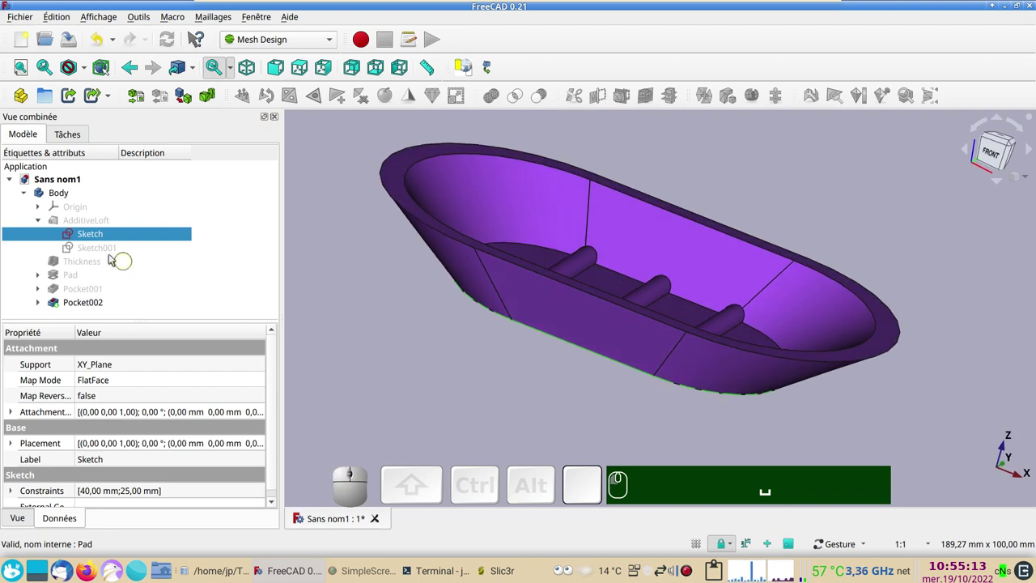
pyautogui.click(107, 252)
pyautogui.press('space')
pyautogui.moveTo(462, 403); pyautogui.dragTo(490, 336)
pyautogui.click(544, 290)
pyautogui.press('space')
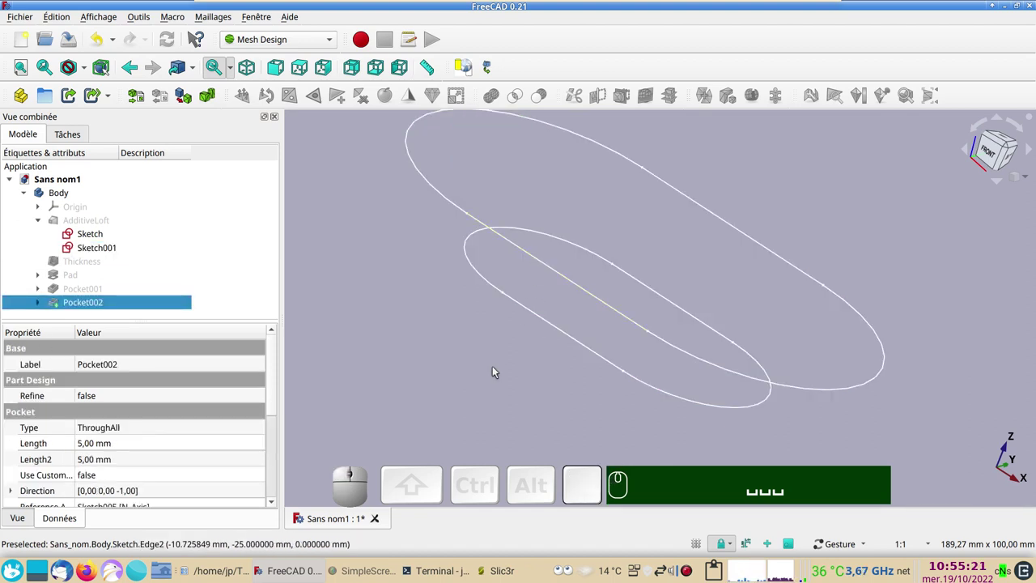
# Copy the top profile Sketch001 with its plane and paste it as Sketch006
pyautogui.click(111, 255)
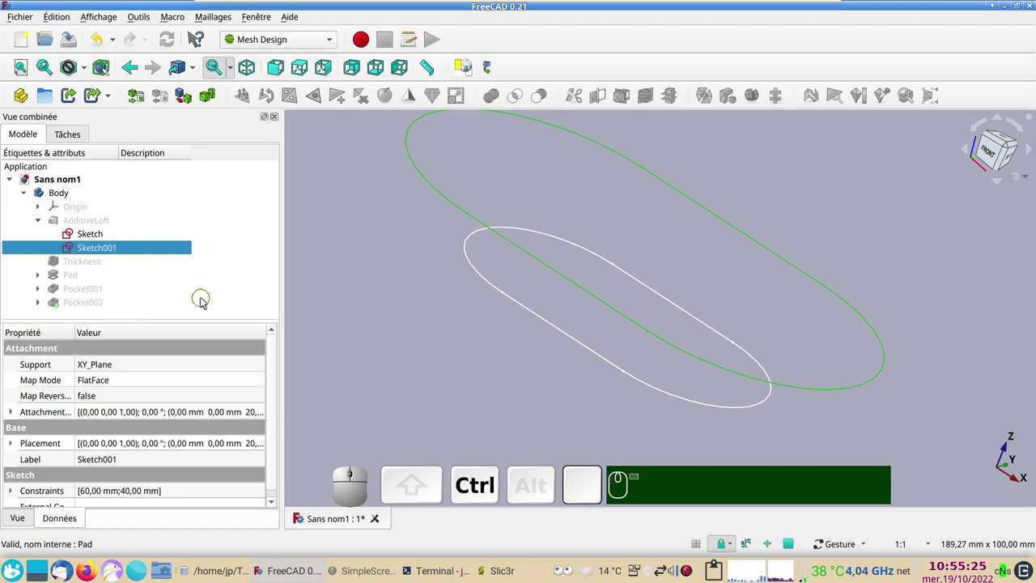
pyautogui.press('ctrl+c')
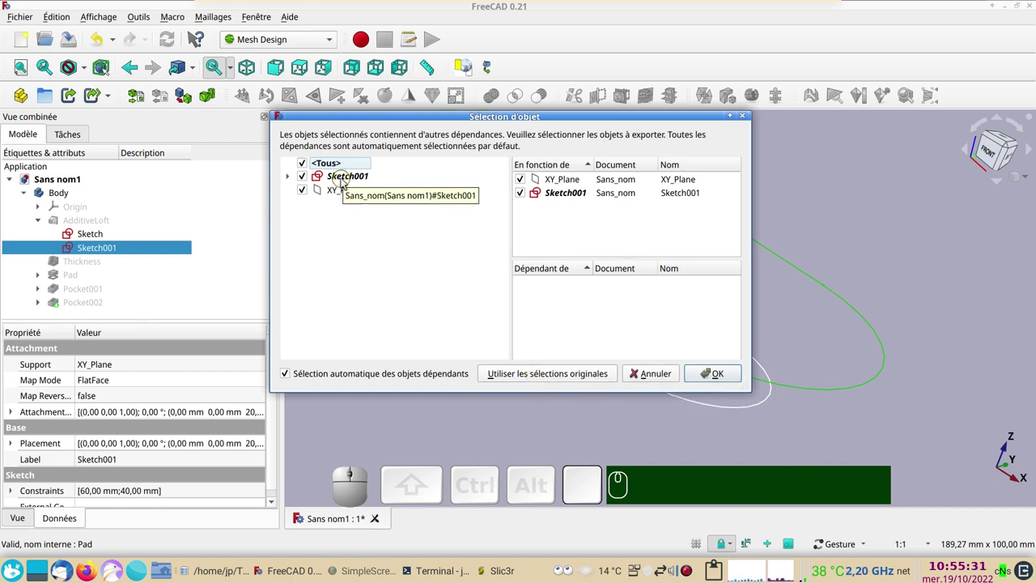
pyautogui.click(552, 376)
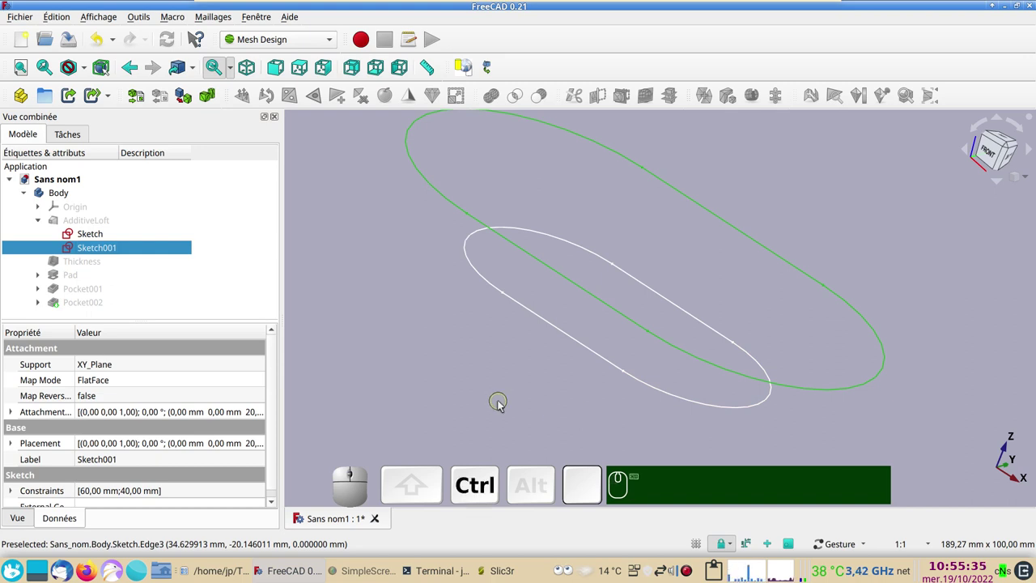
pyautogui.press('ctrl+v')
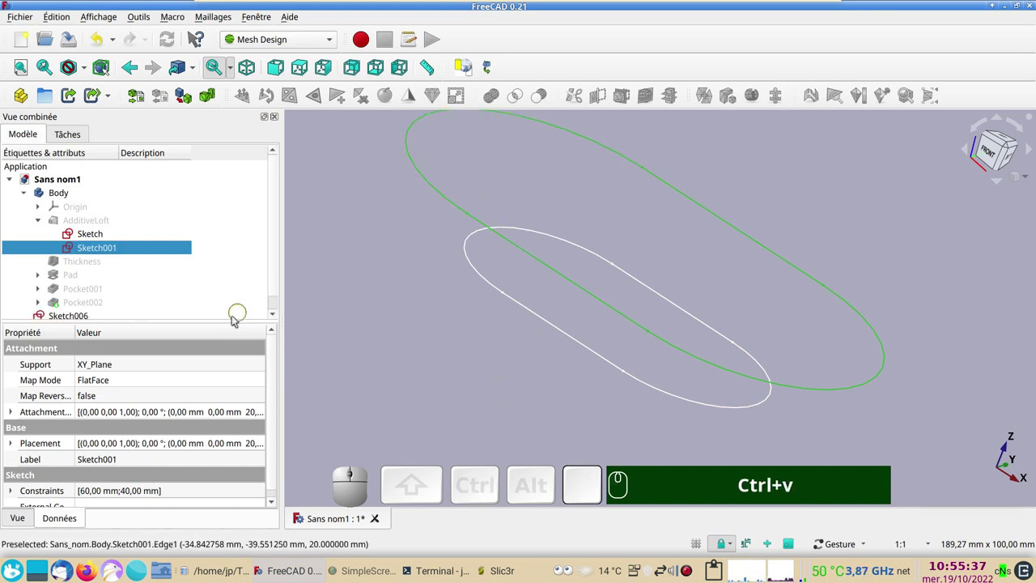
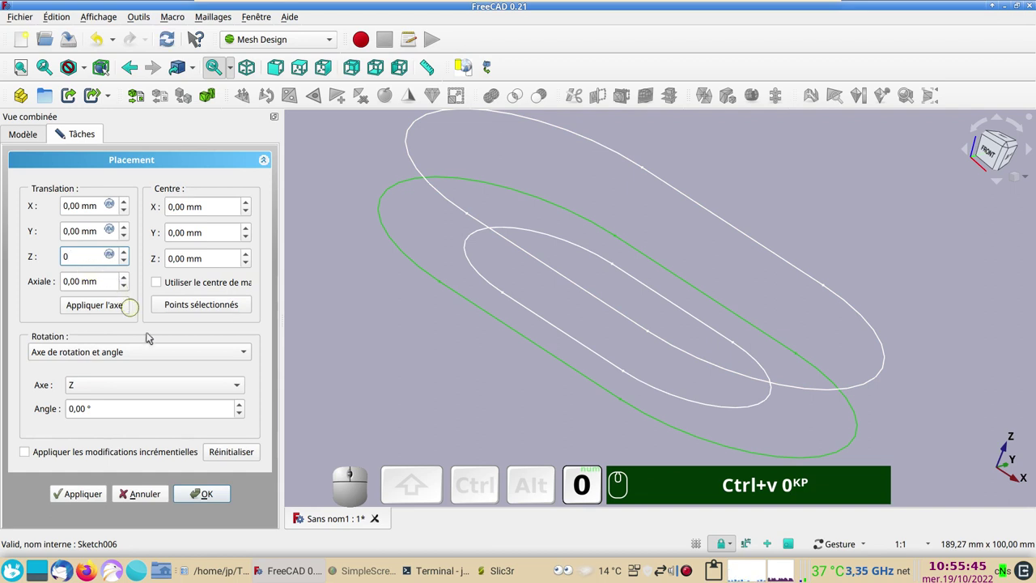
# Apply Translation Z 0 to Sketch006's placement and orbit around the two profiles
pyautogui.click(210, 503)
pyautogui.moveTo(456, 410); pyautogui.dragTo(421, 401)
pyautogui.moveTo(444, 409); pyautogui.dragTo(295, 360)
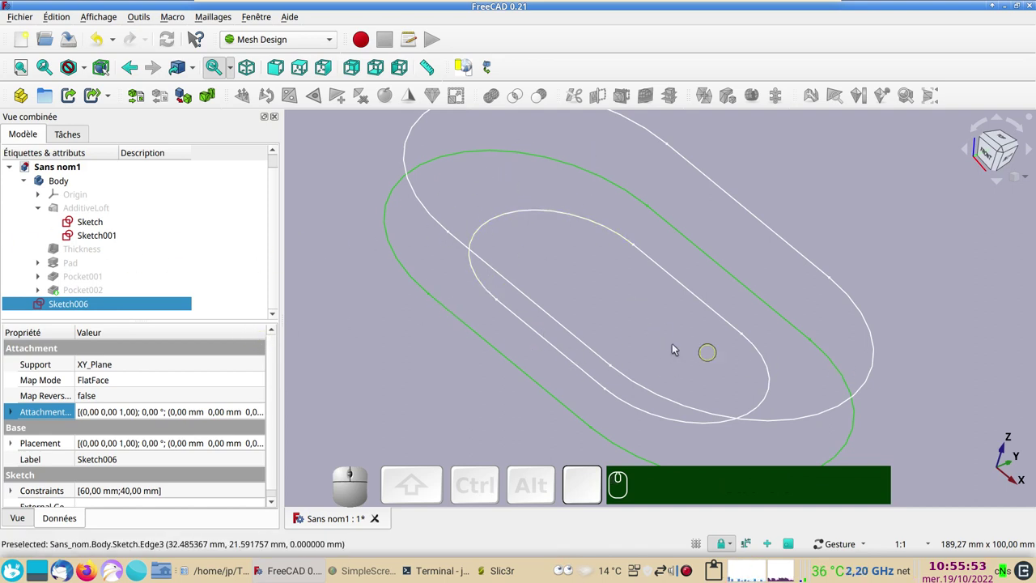
pyautogui.moveTo(647, 299); pyautogui.dragTo(469, 221)
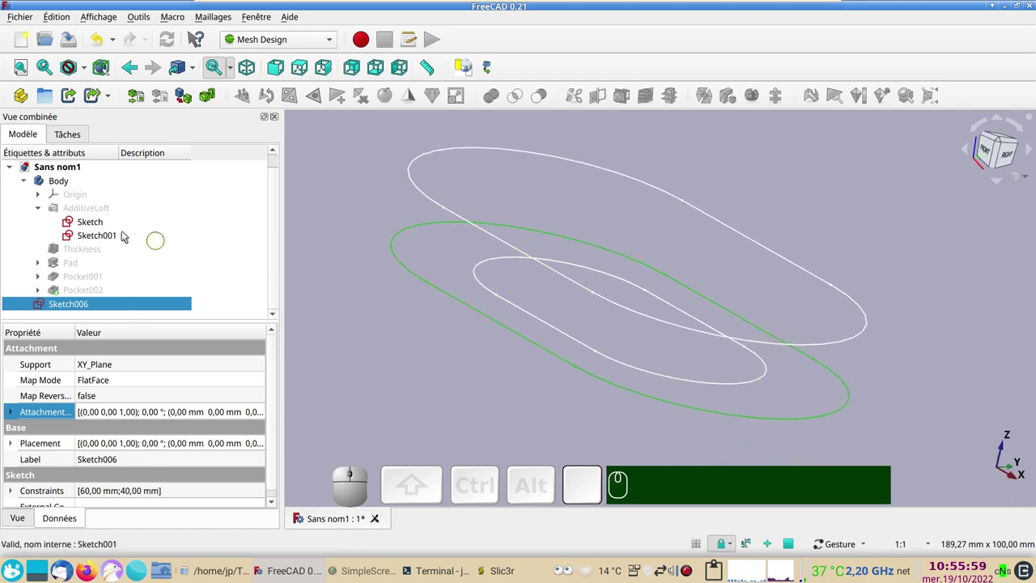
# Switch to the Part workbench and select Sketch001 together with Sketch006
pyautogui.click(106, 227)
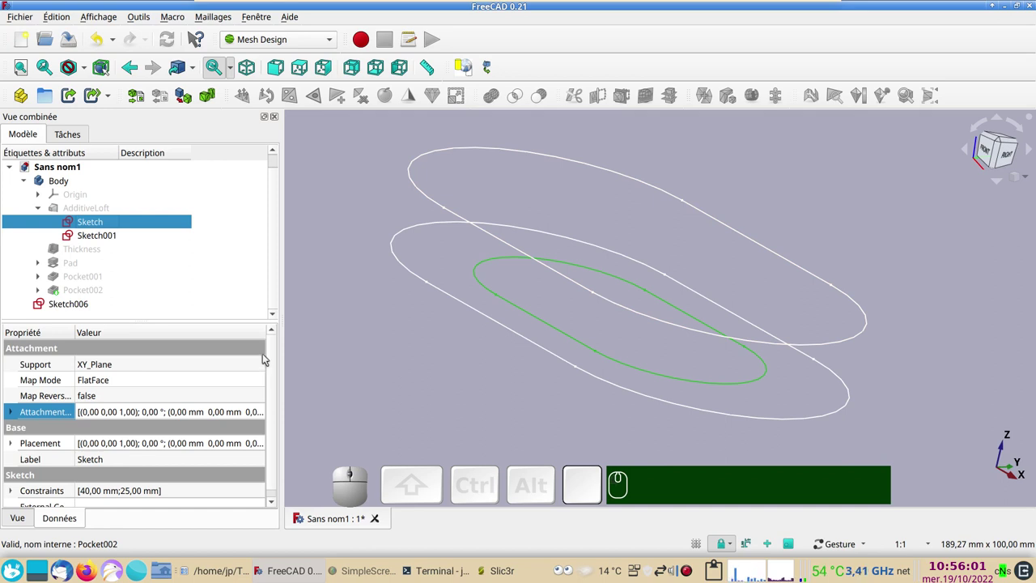
pyautogui.click(397, 253)
pyautogui.click(87, 304)
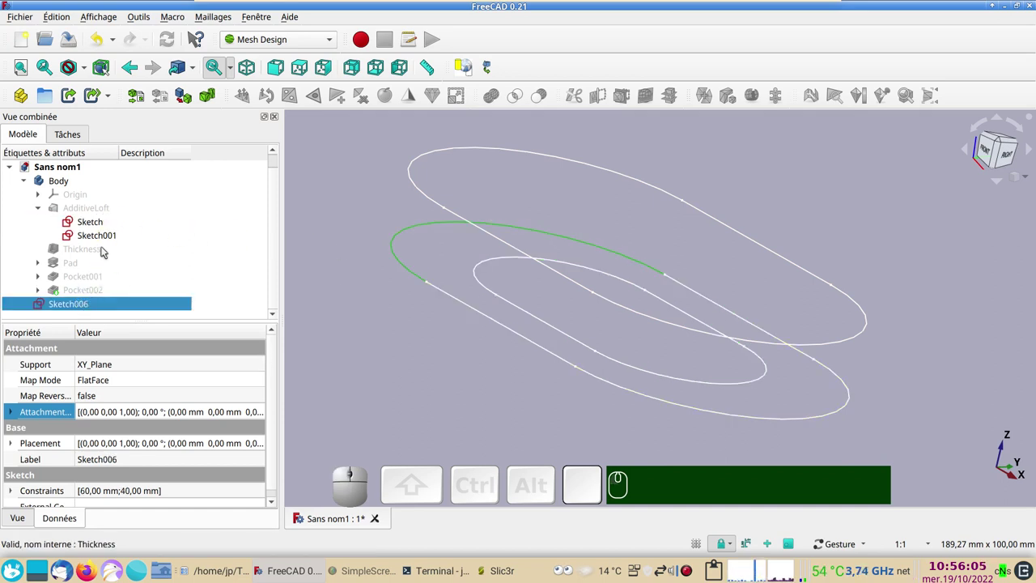
pyautogui.click(96, 238)
pyautogui.click(339, 44)
pyautogui.click(274, 247)
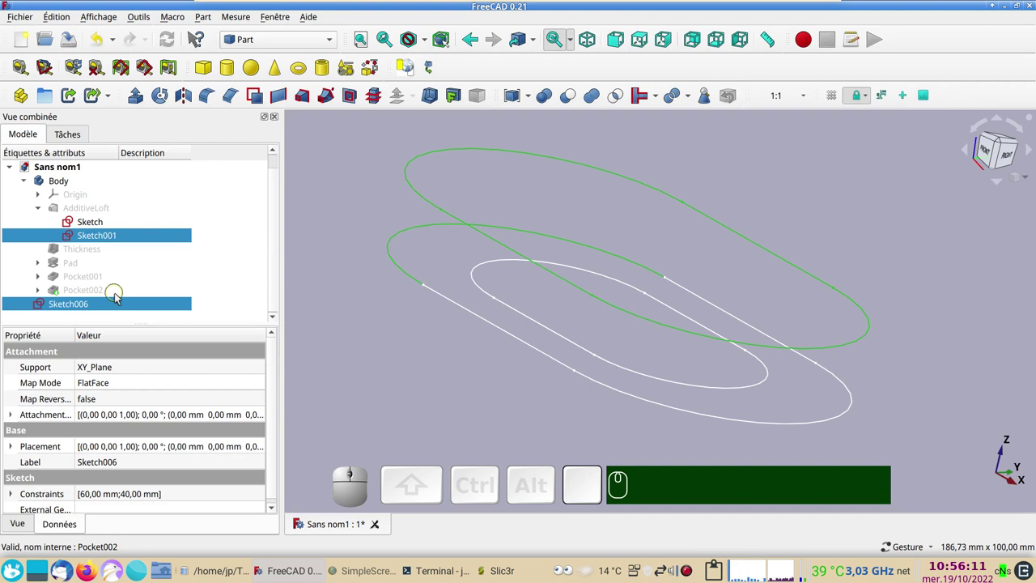
# Create a ruled surface between Sketch006 and Sketch001 forming the outer band wall
pyautogui.click(117, 305)
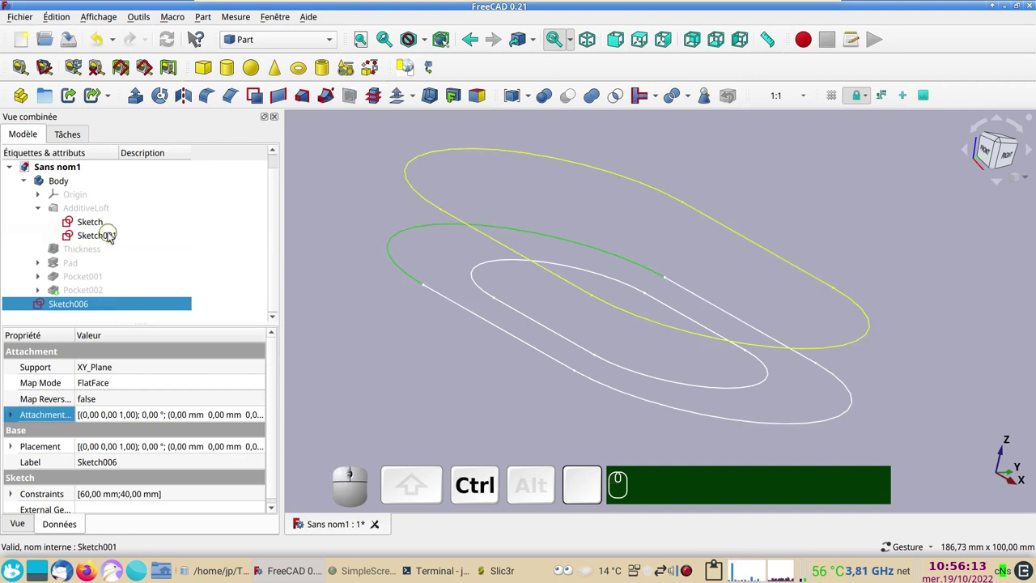
pyautogui.click(114, 235)
pyautogui.click(97, 303)
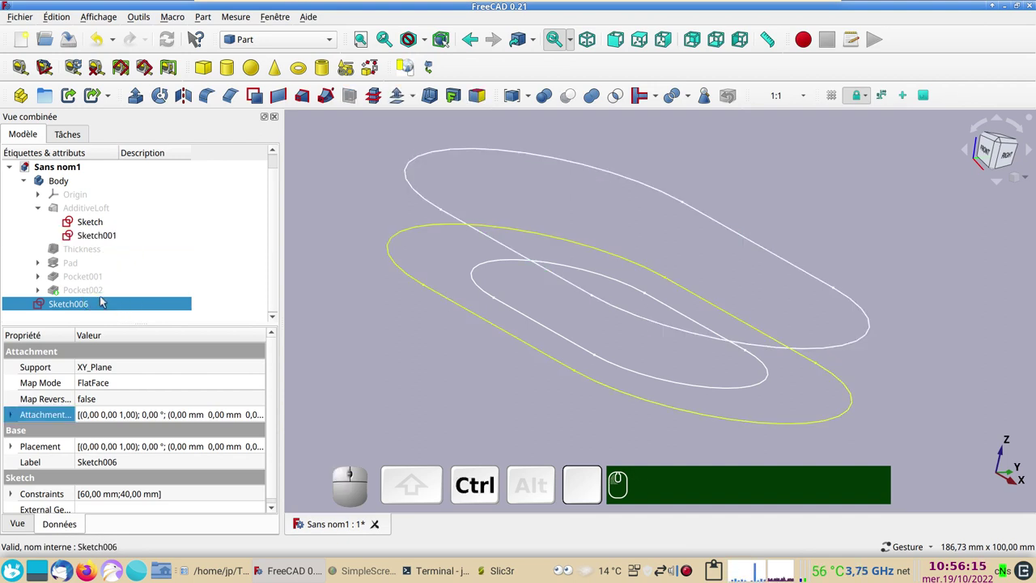
pyautogui.click(403, 300)
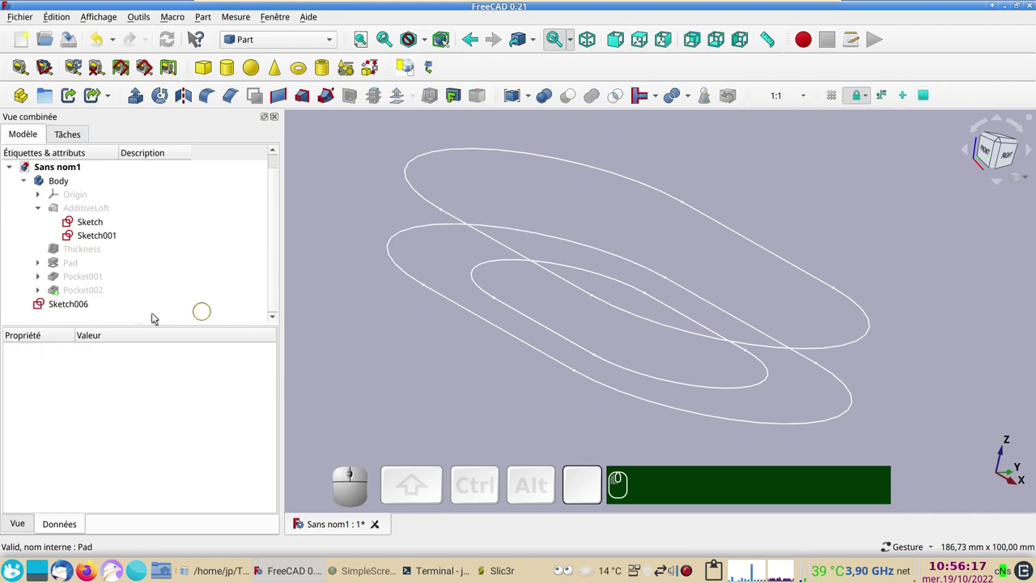
pyautogui.click(89, 306)
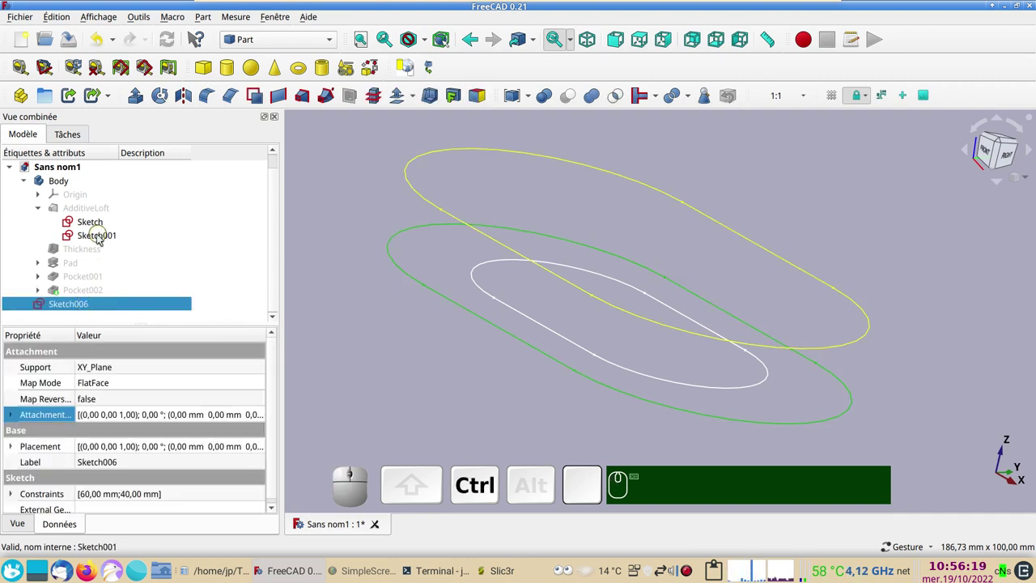
pyautogui.click(103, 238)
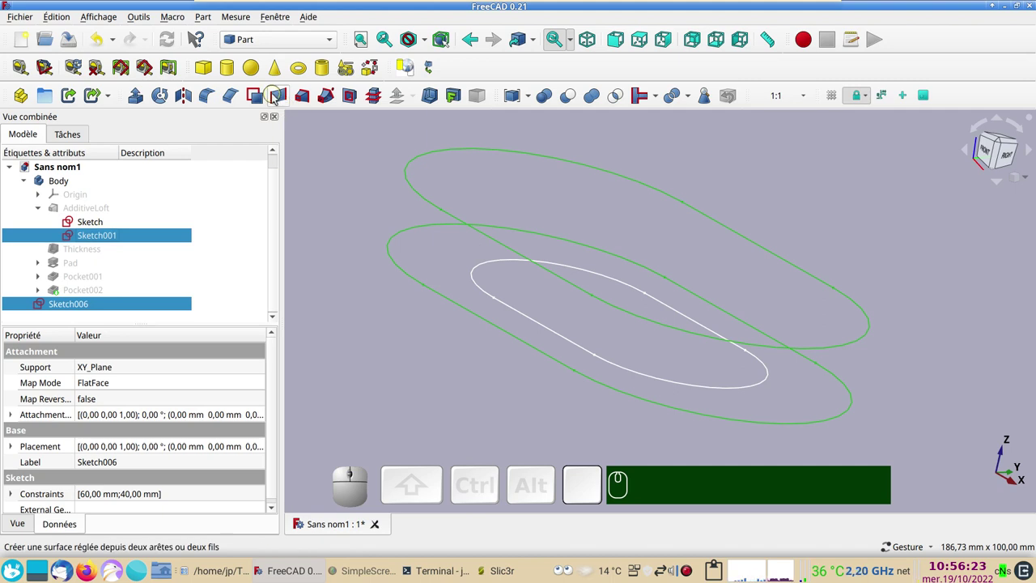
pyautogui.click(274, 97)
pyautogui.moveTo(386, 329); pyautogui.dragTo(481, 250)
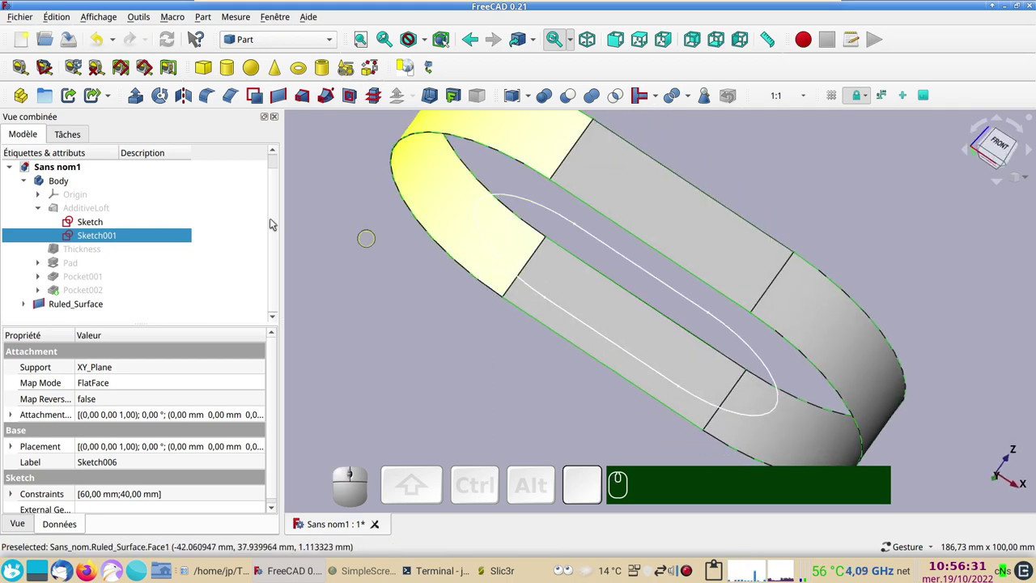
# Select the bottom profile Sketch together with Sketch006 for the next face
pyautogui.click(109, 222)
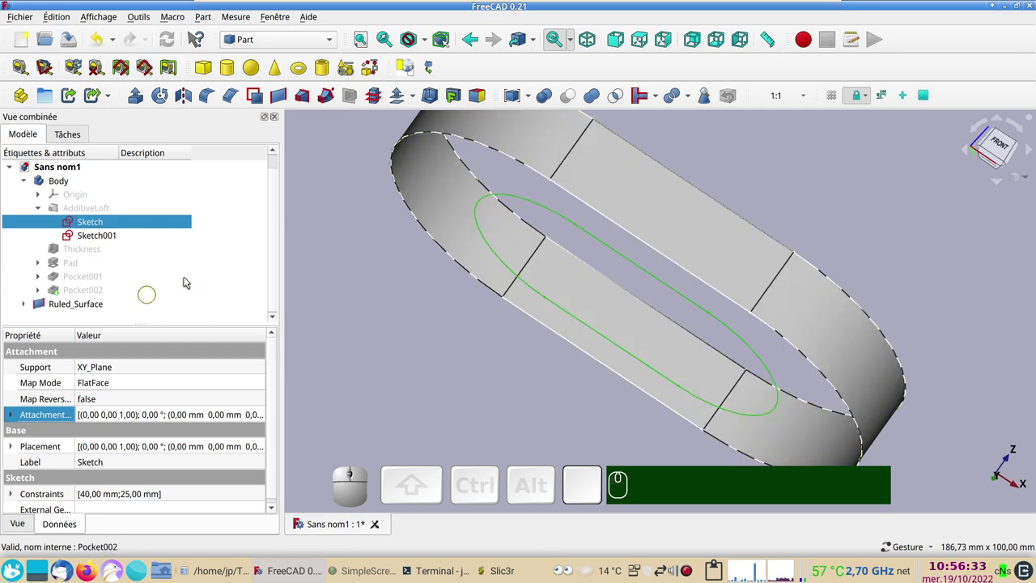
pyautogui.click(33, 308)
pyautogui.scroll(-3)
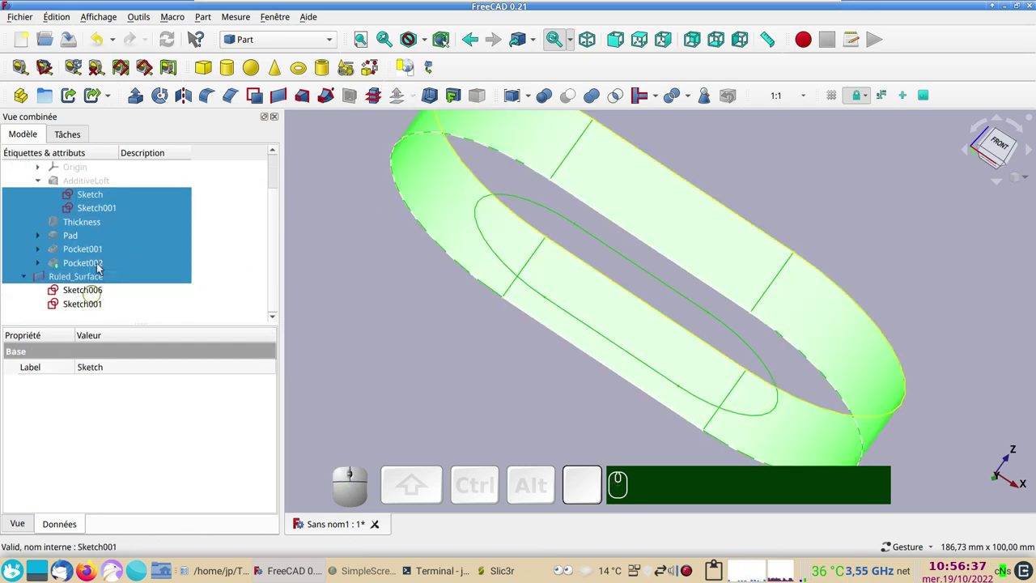
pyautogui.click(107, 198)
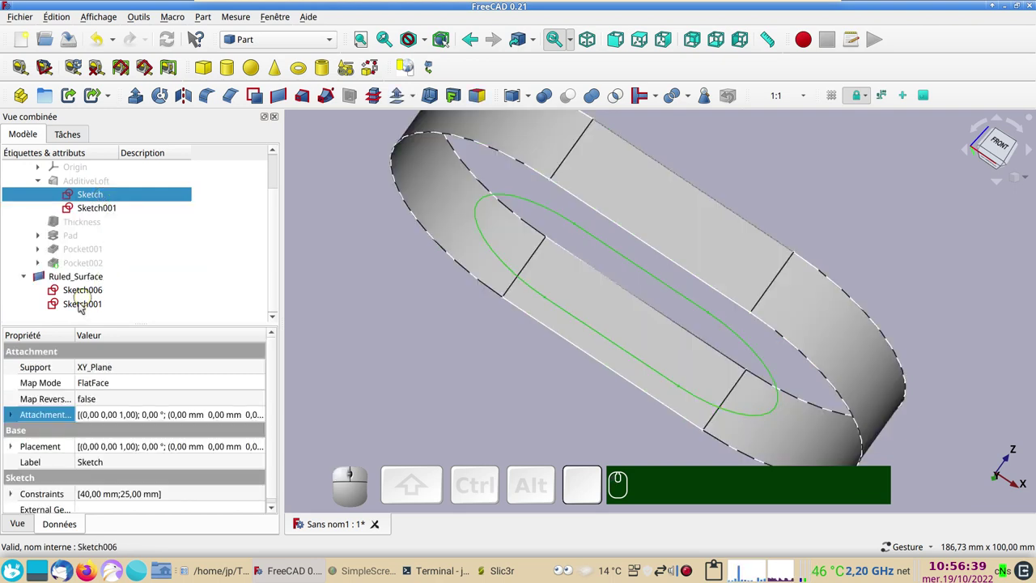
pyautogui.click(81, 307)
pyautogui.click(81, 306)
pyautogui.click(92, 292)
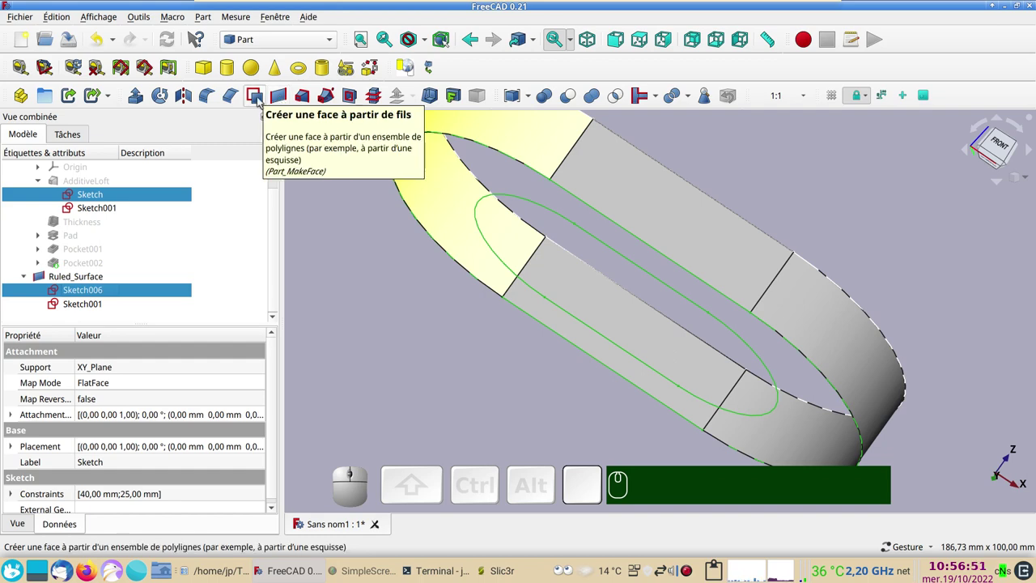
# Make a flat face from the Sketch and Sketch006 wires, then select Sketch and Sketch001
pyautogui.click(260, 102)
pyautogui.moveTo(533, 353); pyautogui.dragTo(317, 345)
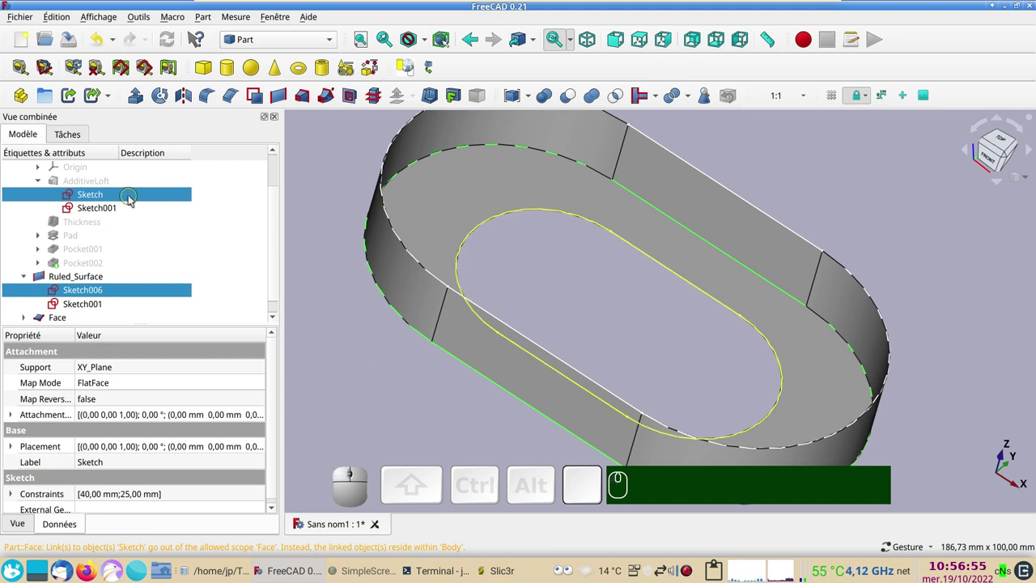
pyautogui.click(131, 199)
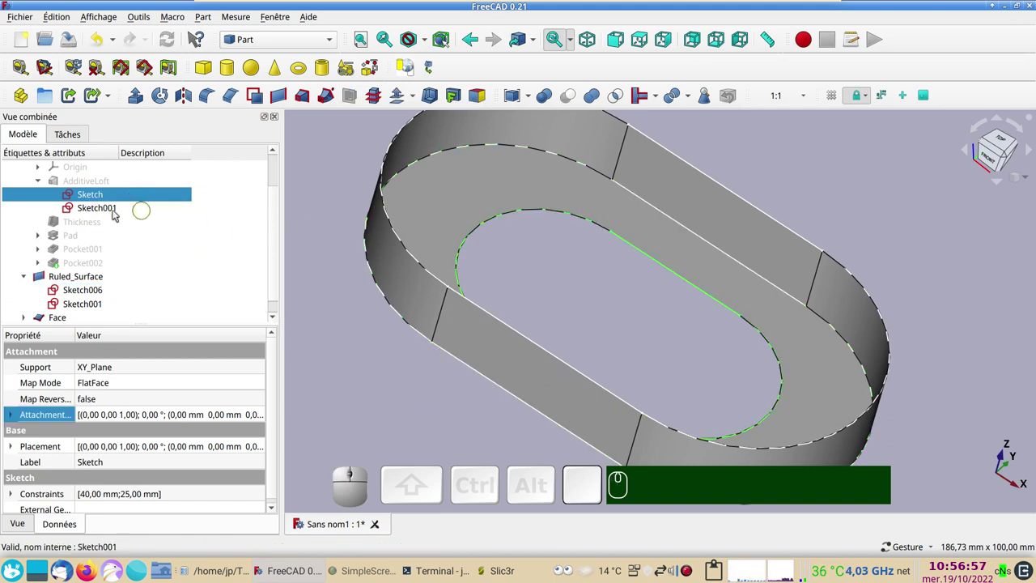
pyautogui.click(113, 214)
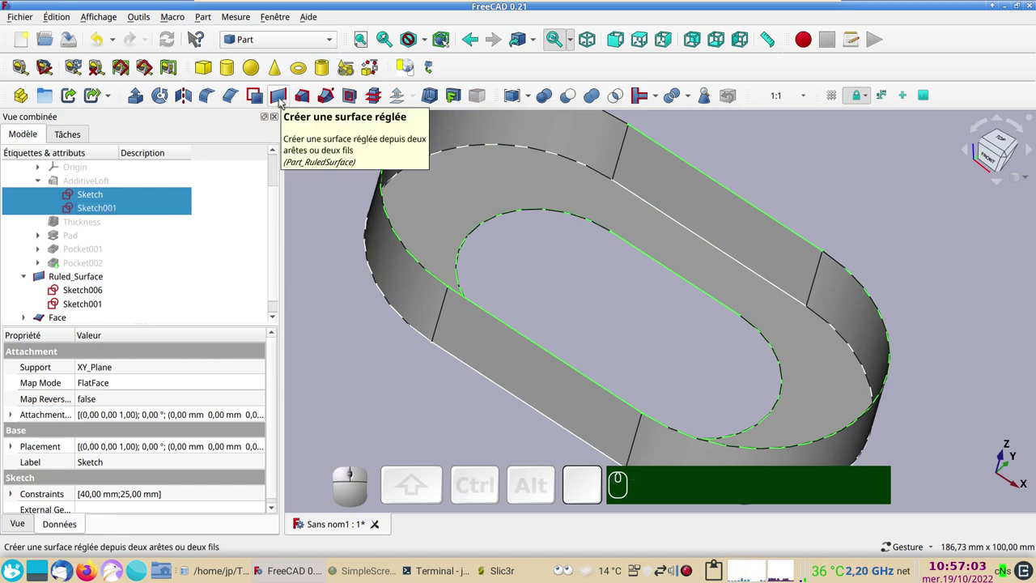
# Create Ruled_Surface001 between Sketch and Sketch001 and bring up the Shape builder
pyautogui.click(282, 102)
pyautogui.moveTo(403, 353); pyautogui.dragTo(529, 358)
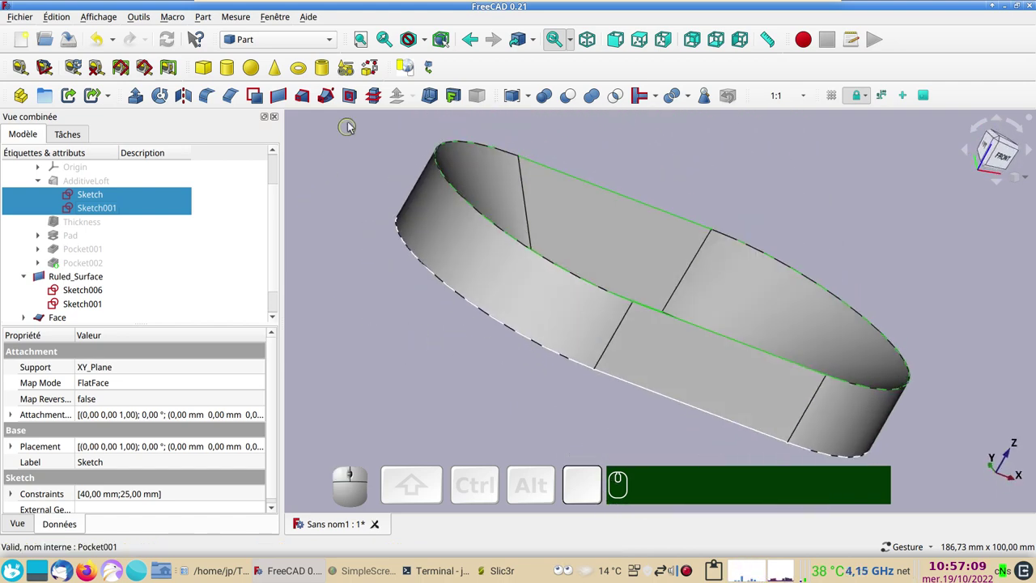
pyautogui.click(368, 76)
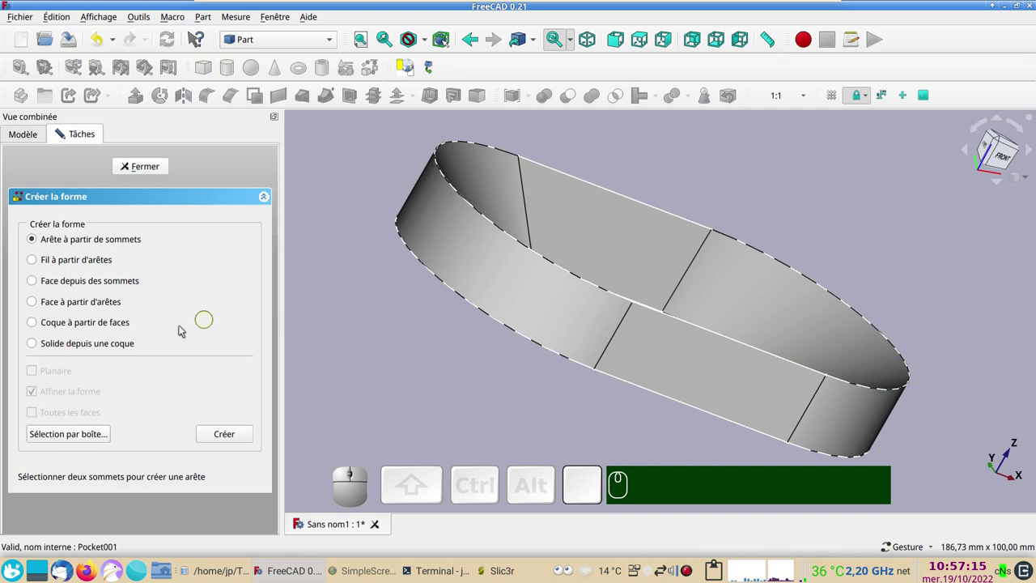
# Build a Shell from faces using All faces, picking both ruled surfaces and the flat face
pyautogui.click(64, 324)
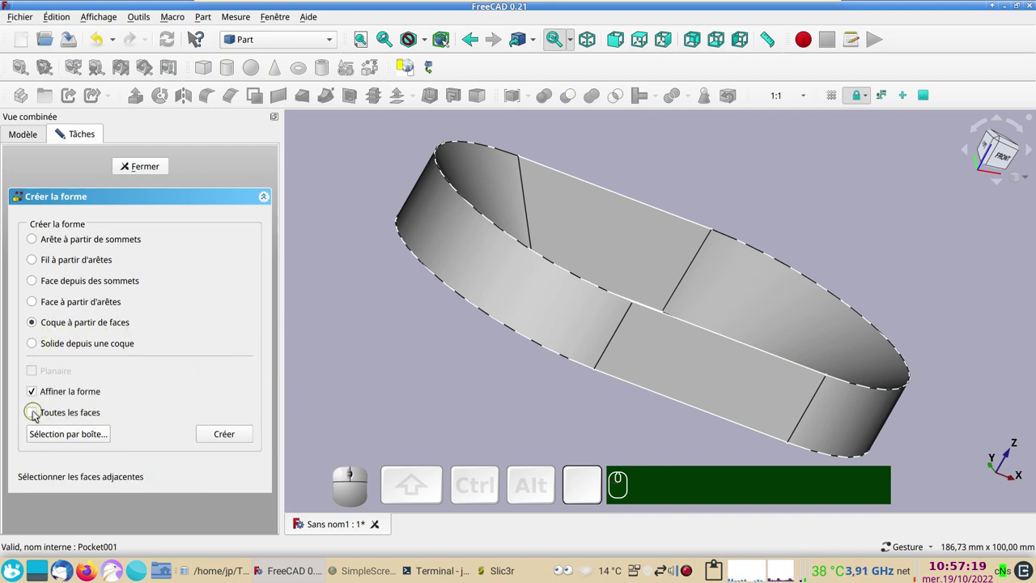
pyautogui.click(36, 415)
pyautogui.moveTo(431, 387); pyautogui.dragTo(312, 381)
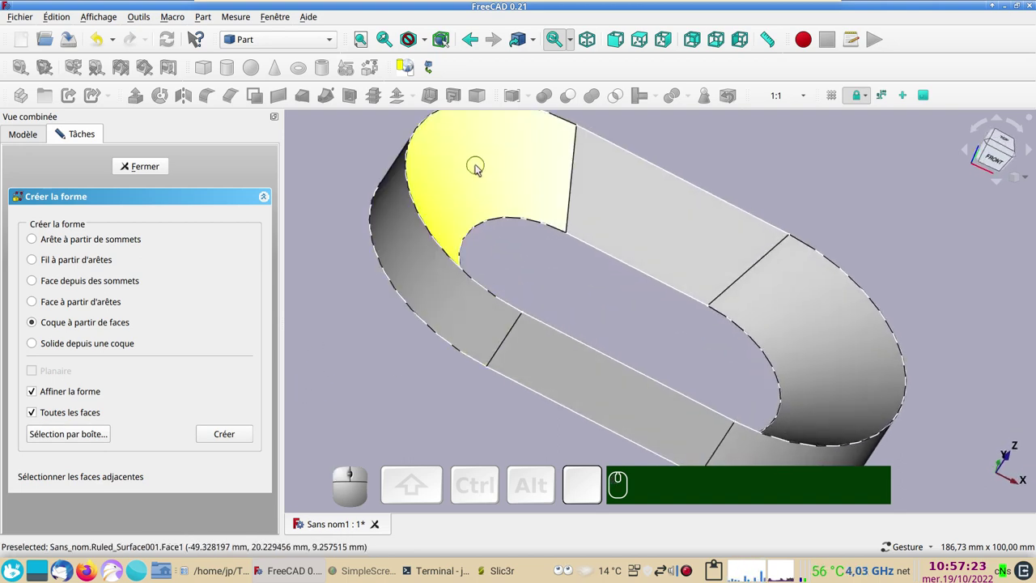
pyautogui.click(477, 168)
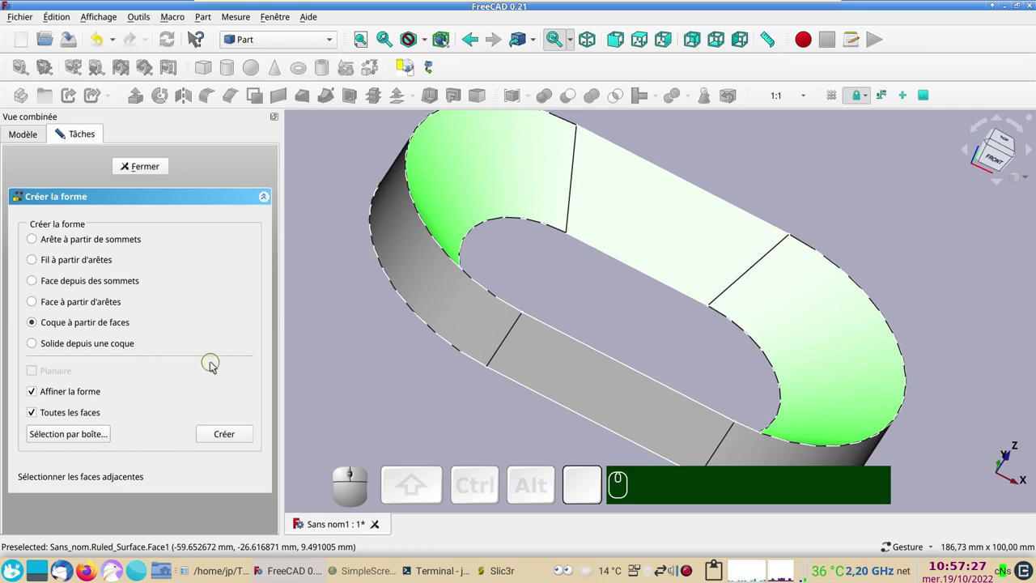
pyautogui.click(421, 276)
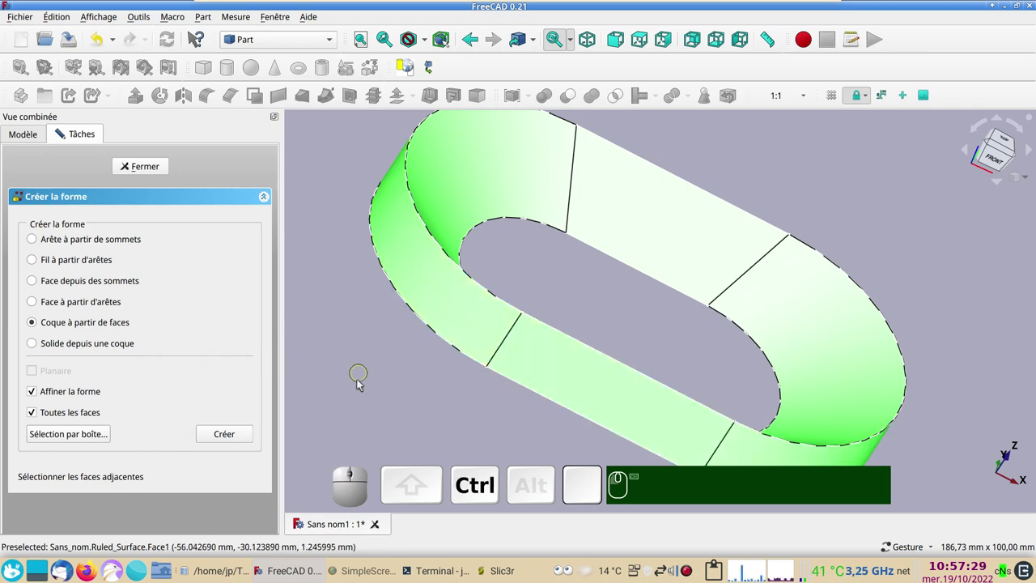
pyautogui.moveTo(363, 395); pyautogui.dragTo(536, 250)
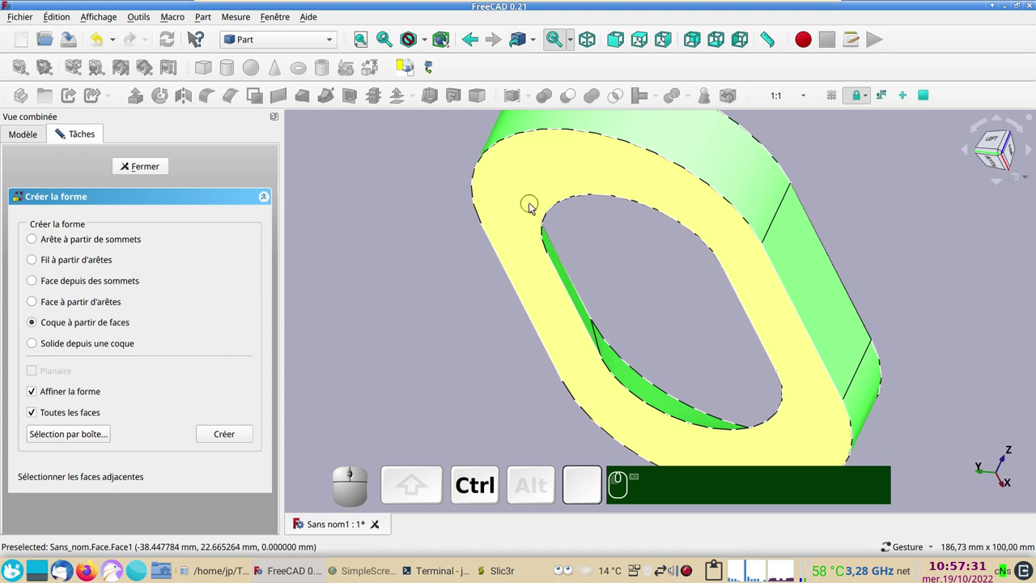
pyautogui.click(535, 205)
pyautogui.click(220, 432)
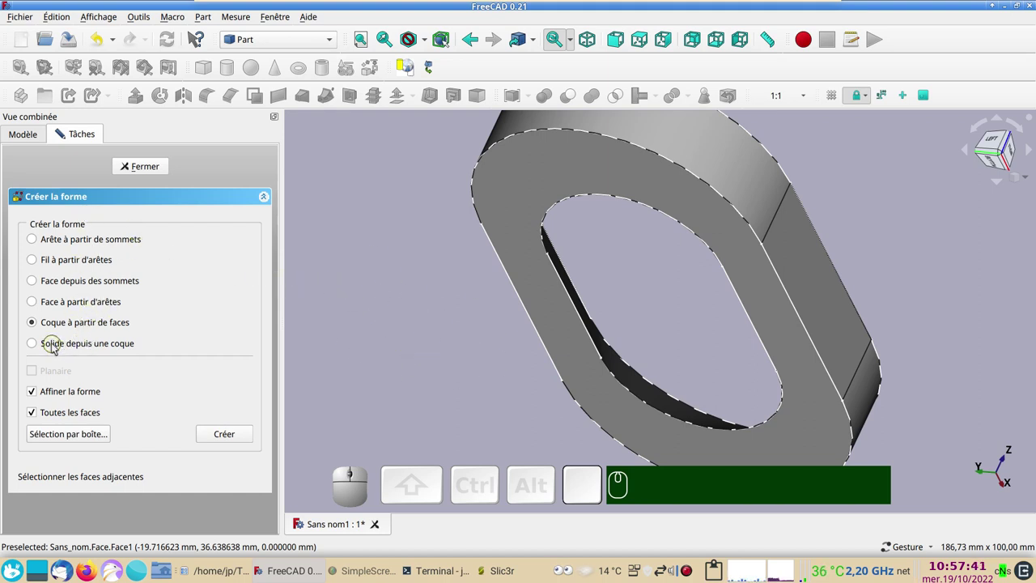
# Create a Solid from the new Shell and close the Shape builder task
pyautogui.click(82, 347)
pyautogui.click(39, 142)
pyautogui.scroll(-3)
pyautogui.click(69, 305)
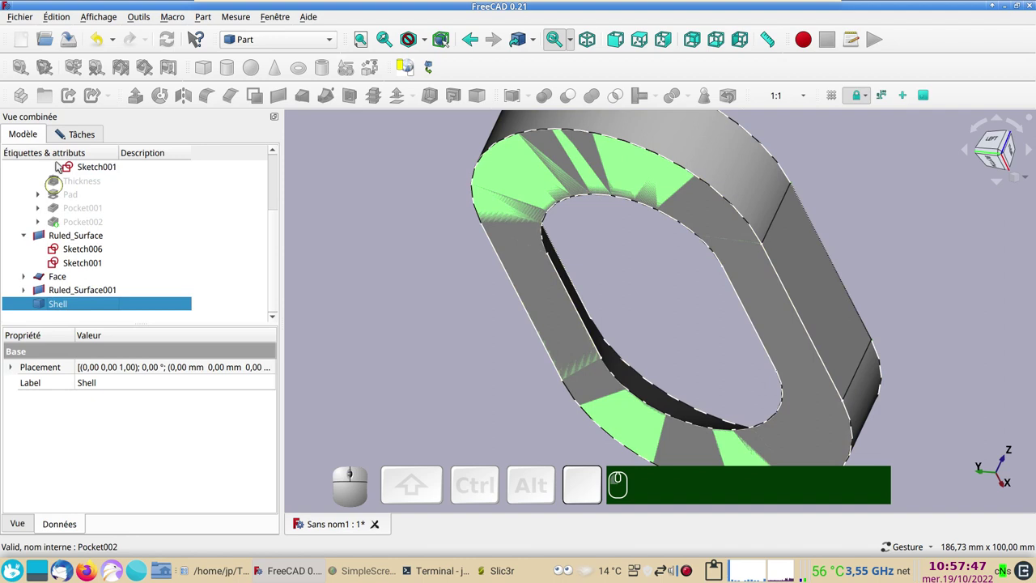
pyautogui.click(80, 132)
pyautogui.click(220, 431)
pyautogui.click(151, 168)
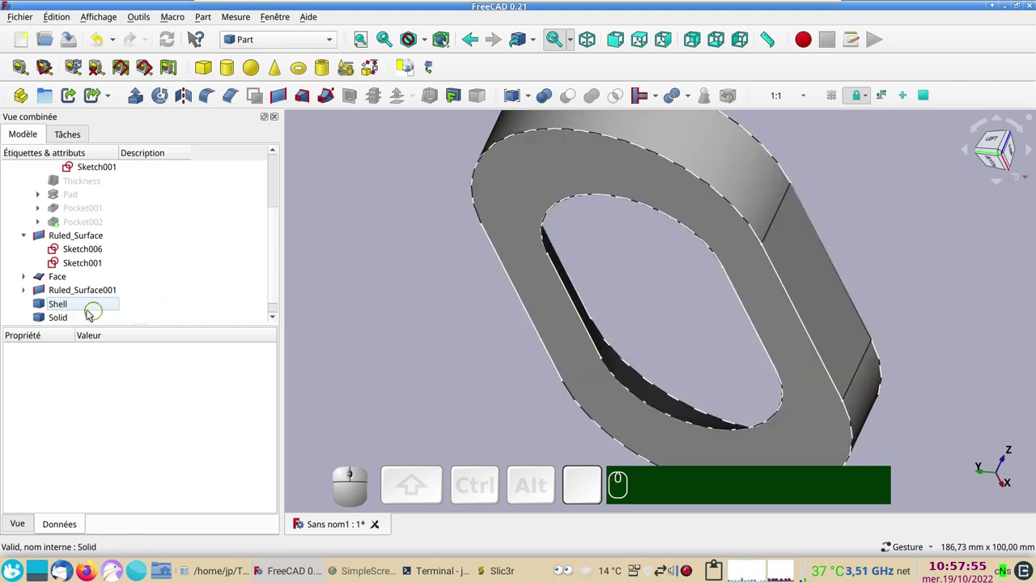
# Hide the ruled surfaces, face and shell selected together in the tree
pyautogui.click(71, 303)
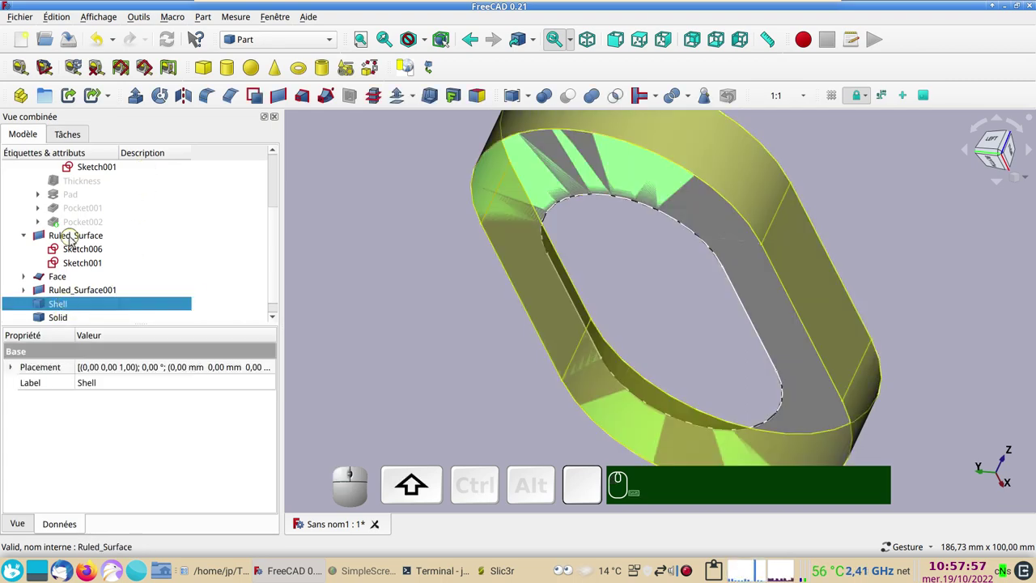
pyautogui.click(75, 238)
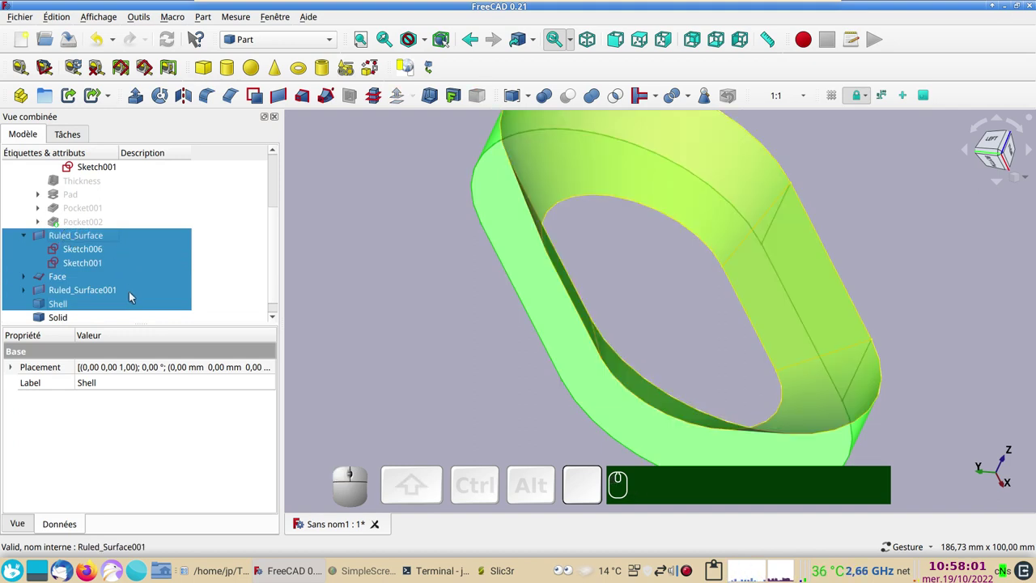
pyautogui.press('space')
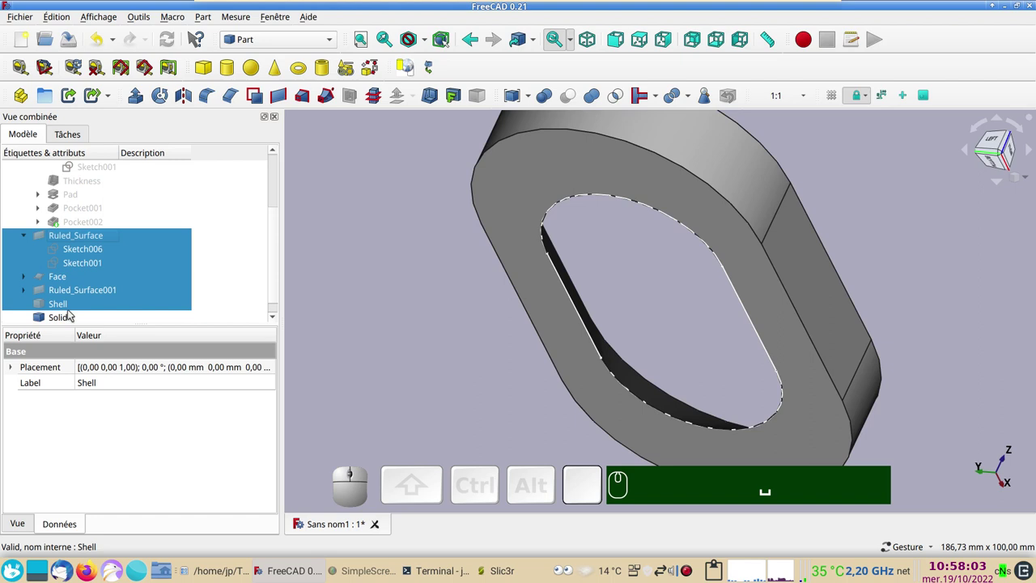
# Toggle the Solid's visibility until it shows alone as the sloped oval ring
pyautogui.click(73, 313)
pyautogui.press('space')
pyautogui.press('space')
pyautogui.press('space')
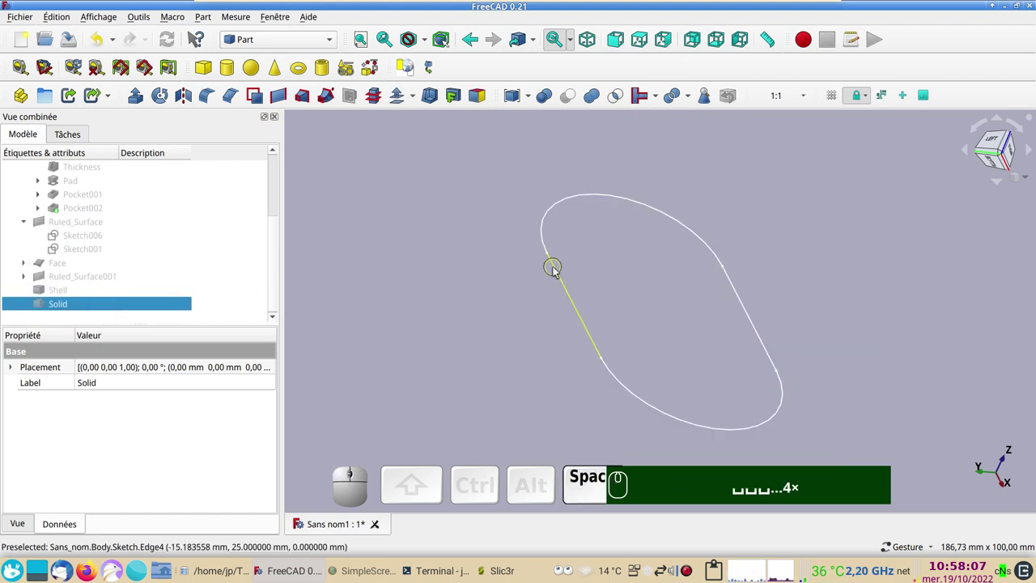
pyautogui.click(558, 269)
pyautogui.press('space')
pyautogui.scroll(-3)
pyautogui.click(85, 305)
pyautogui.press('space')
pyautogui.scroll(3)
pyautogui.scroll(3)
pyautogui.scroll(-3)
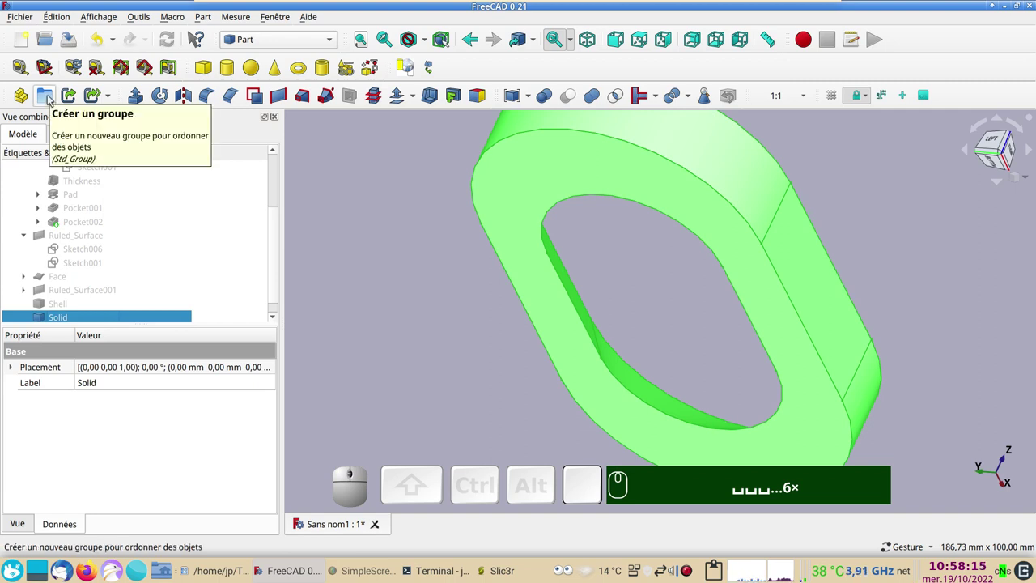
# Create a new group and set its description to bac-base
pyautogui.click(53, 98)
pyautogui.scroll(-3)
pyautogui.click(65, 308)
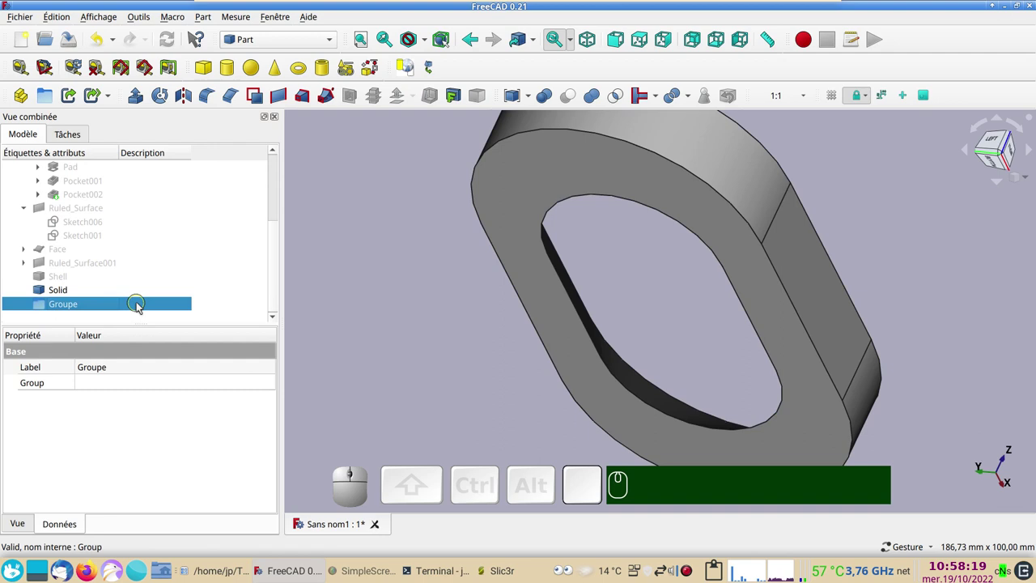
pyautogui.click(149, 307)
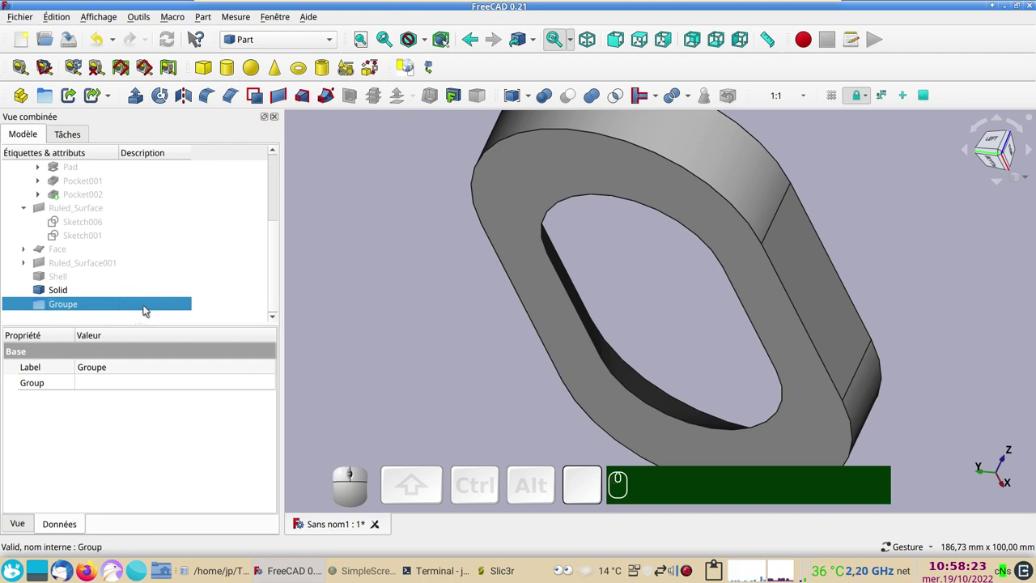
pyautogui.click(149, 308)
pyautogui.press('F2')
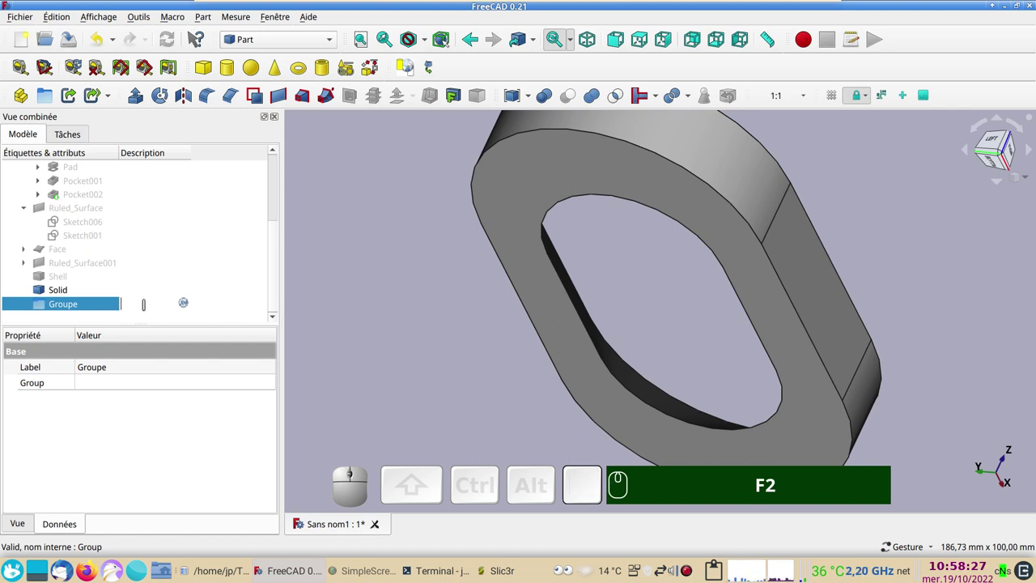
pyautogui.write('bac-base')
pyautogui.press('Return')
pyautogui.press('Return')
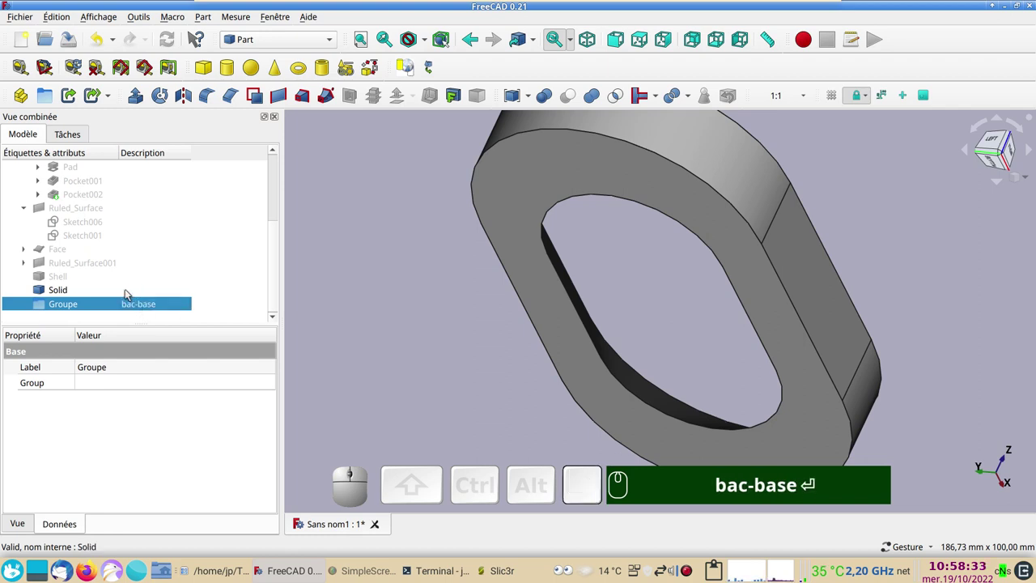
# Move Ruled_Surface, Face, Ruled_Surface001 and Shell into the bac-base group
pyautogui.click(86, 279)
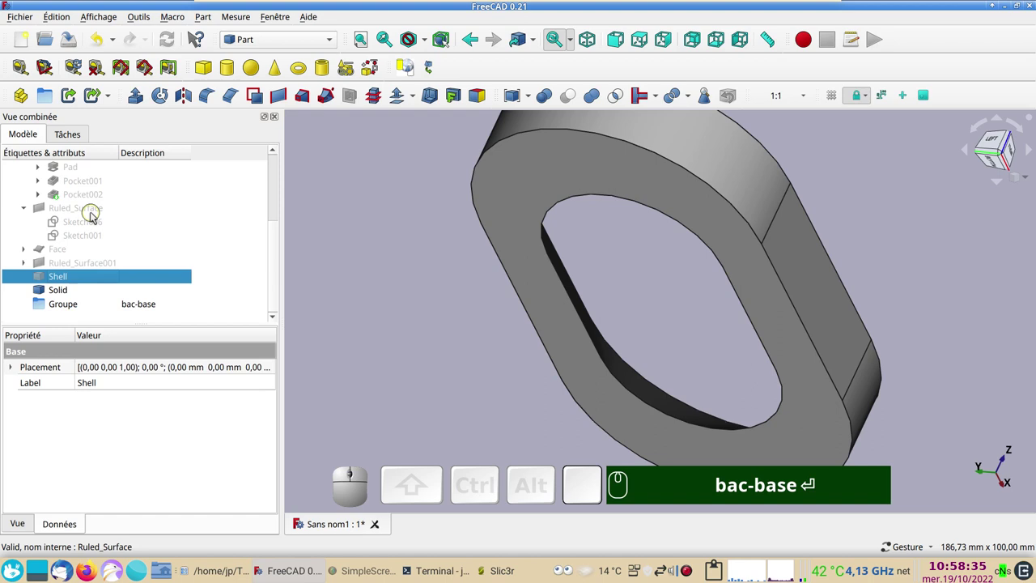
pyautogui.click(93, 216)
pyautogui.moveTo(80, 228); pyautogui.dragTo(103, 302)
pyautogui.press('BackSpace')
pyautogui.press('Return')
# Show Pocket002 so the full soap dish with ribs and holes appears beside the Solid
pyautogui.click(66, 282)
pyautogui.press('space')
pyautogui.moveTo(367, 294); pyautogui.dragTo(448, 278)
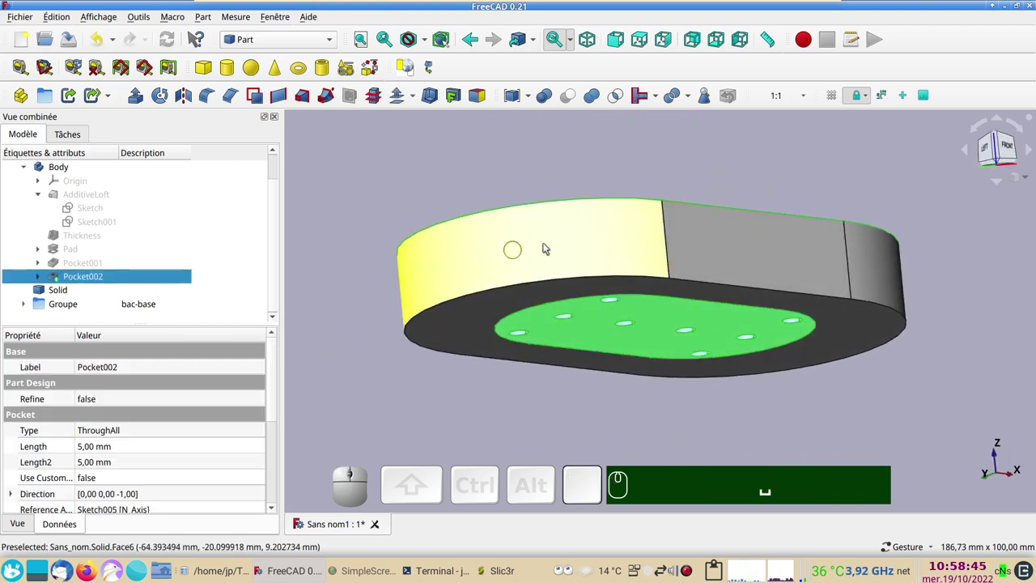
pyautogui.moveTo(686, 167); pyautogui.dragTo(538, 413)
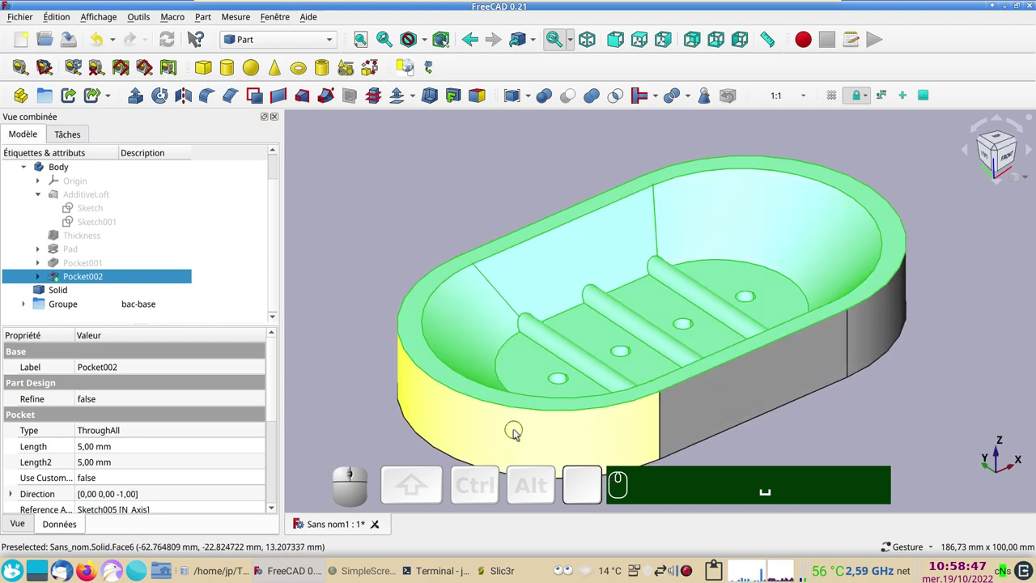
pyautogui.scroll(-3)
pyautogui.moveTo(378, 242); pyautogui.dragTo(370, 344)
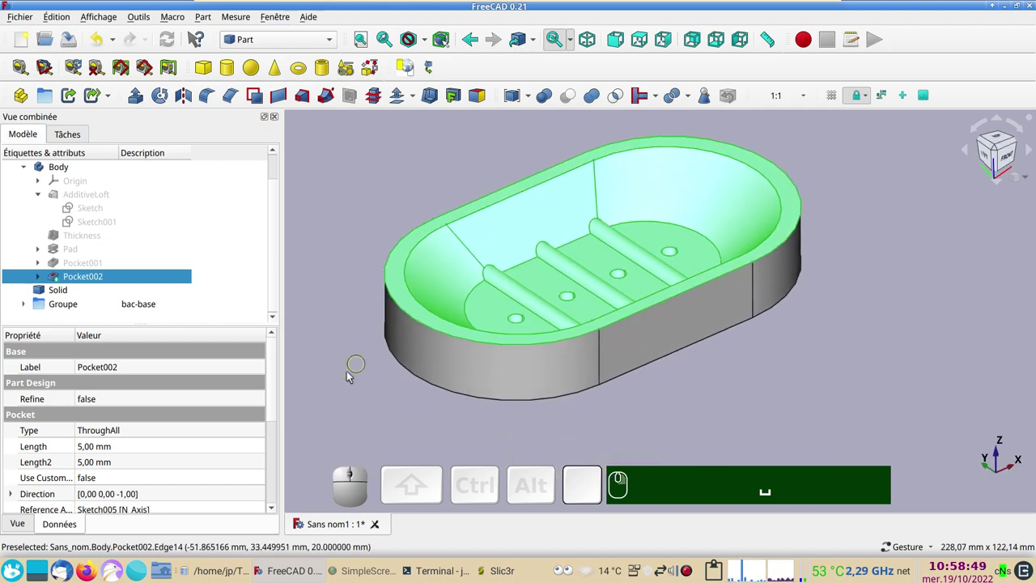
# Fuse Solid and Pocket002 into a single Fusion with Part Boolean Union
pyautogui.click(347, 383)
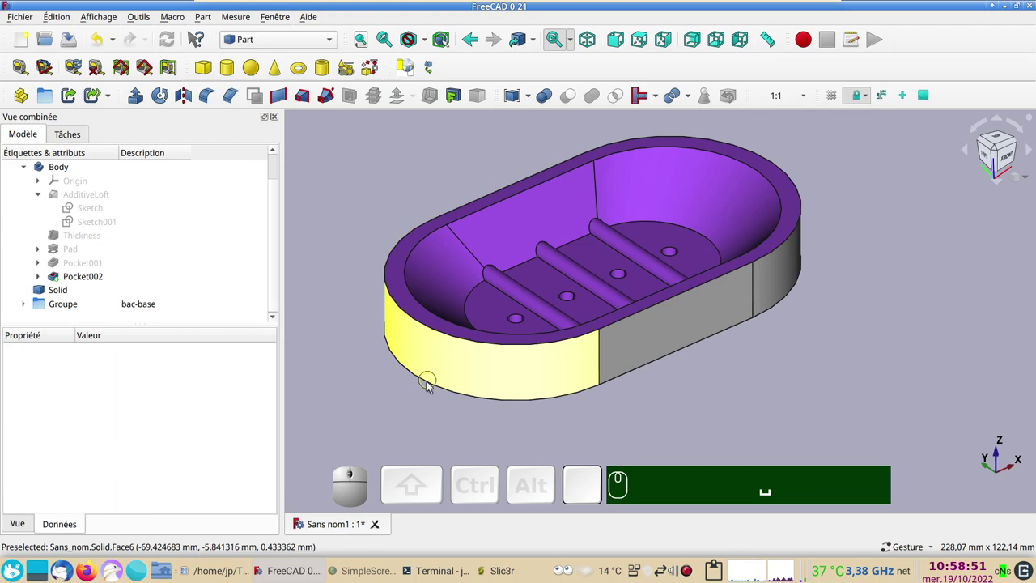
pyautogui.click(66, 292)
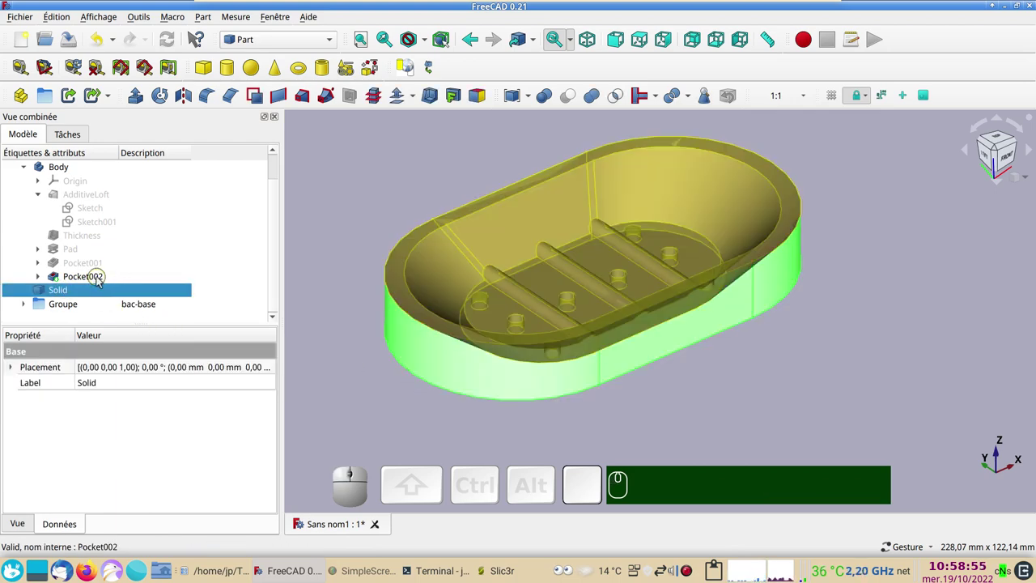
pyautogui.click(100, 280)
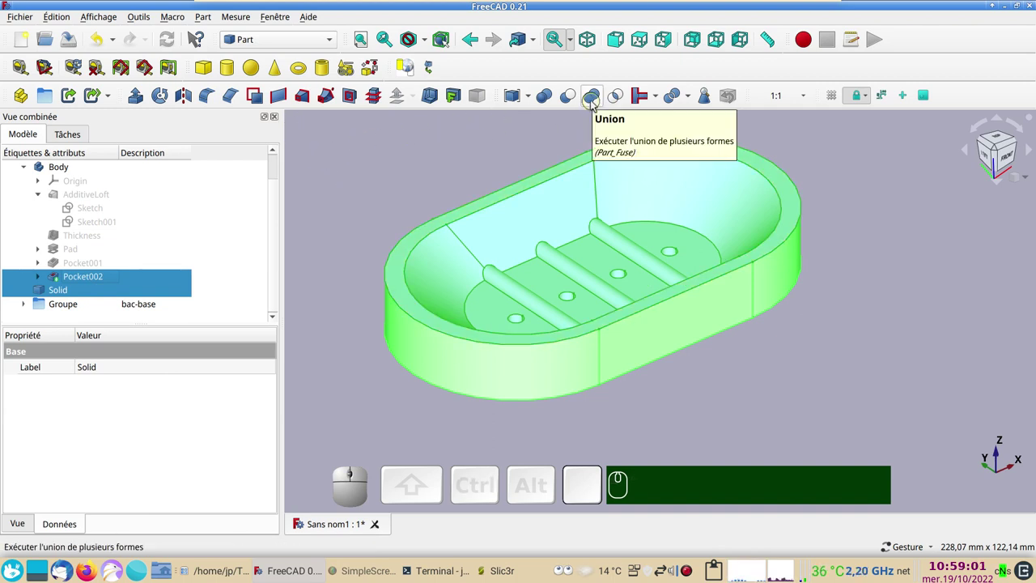
pyautogui.click(596, 103)
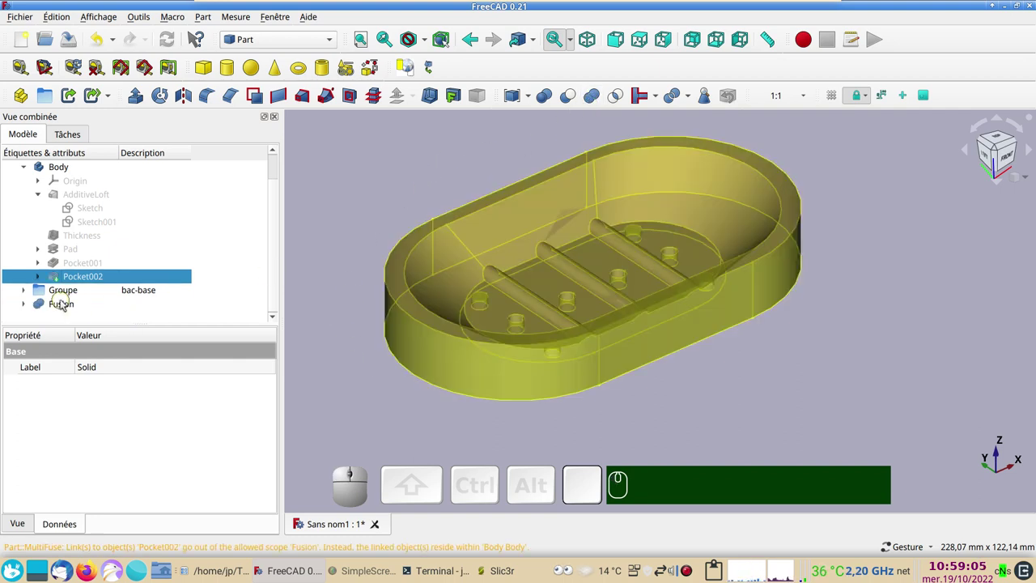
# Select the new Fusion shape and inspect it in the 3D view
pyautogui.click(344, 409)
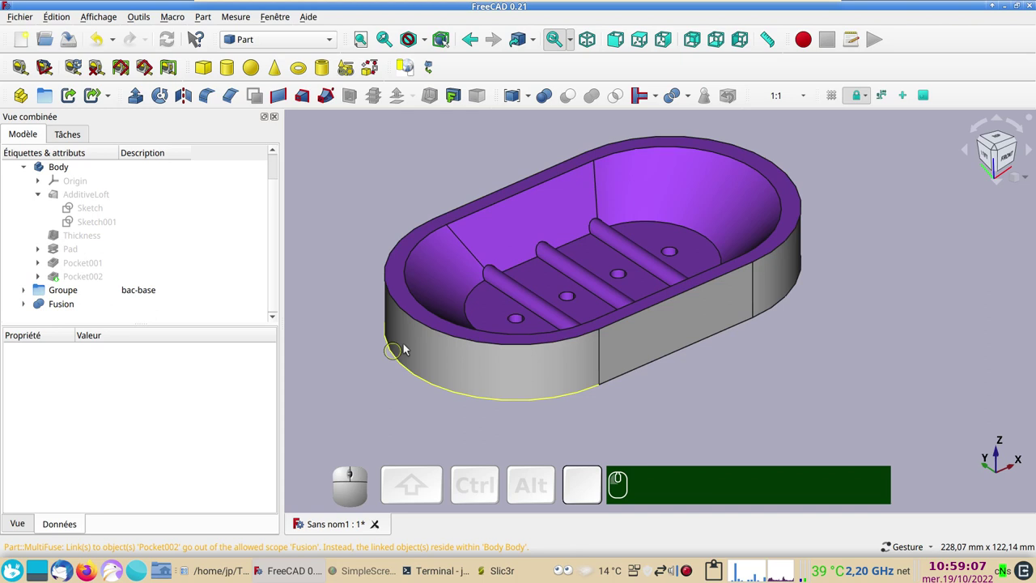
pyautogui.click(430, 327)
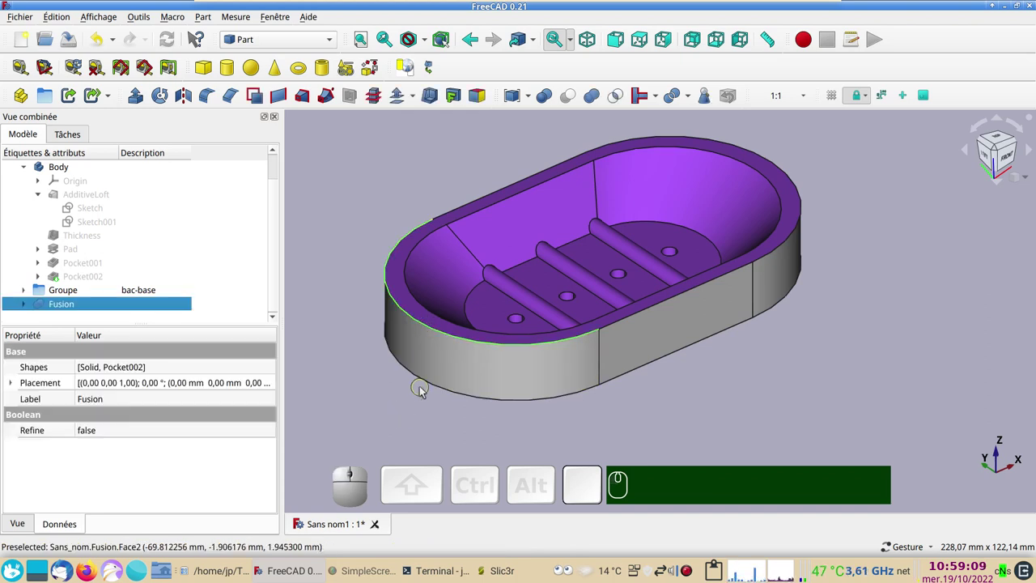
pyautogui.click(411, 431)
pyautogui.click(474, 354)
pyautogui.click(377, 411)
pyautogui.click(454, 354)
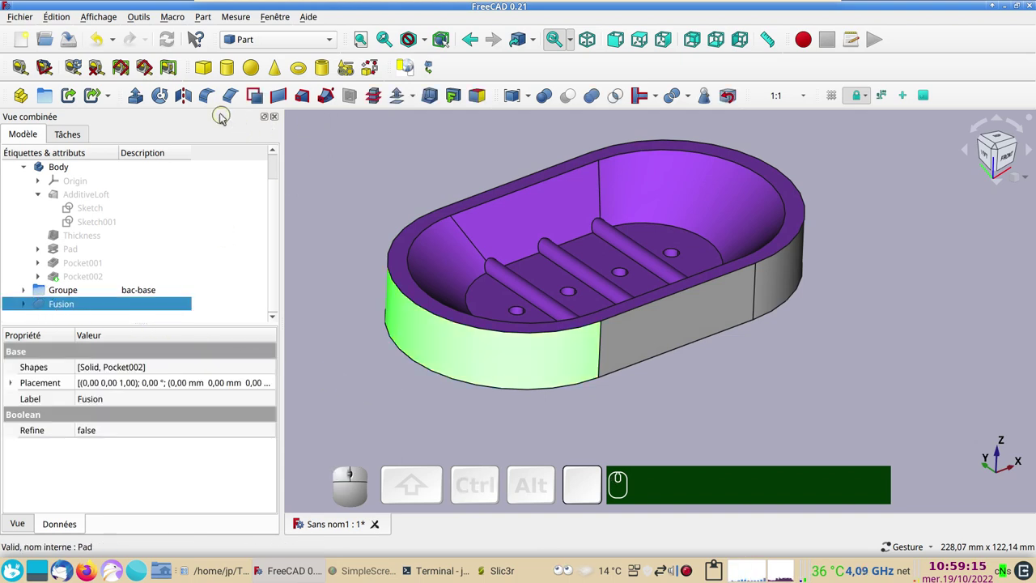
# Fillet the Fusion's rim edges Edge1 and Edge10 with a 1,00 mm radius
pyautogui.click(213, 96)
pyautogui.click(354, 362)
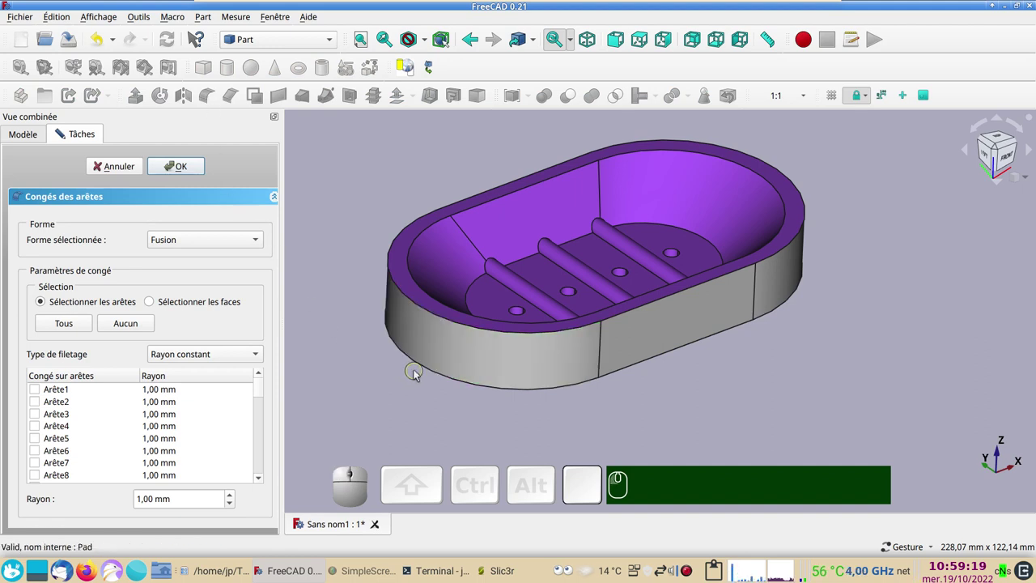
pyautogui.click(422, 364)
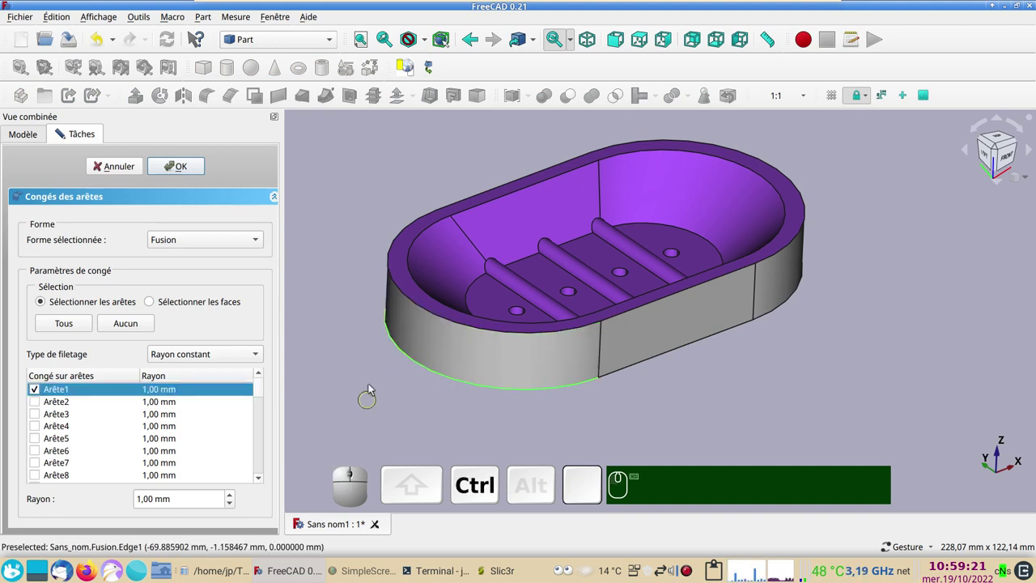
pyautogui.click(416, 308)
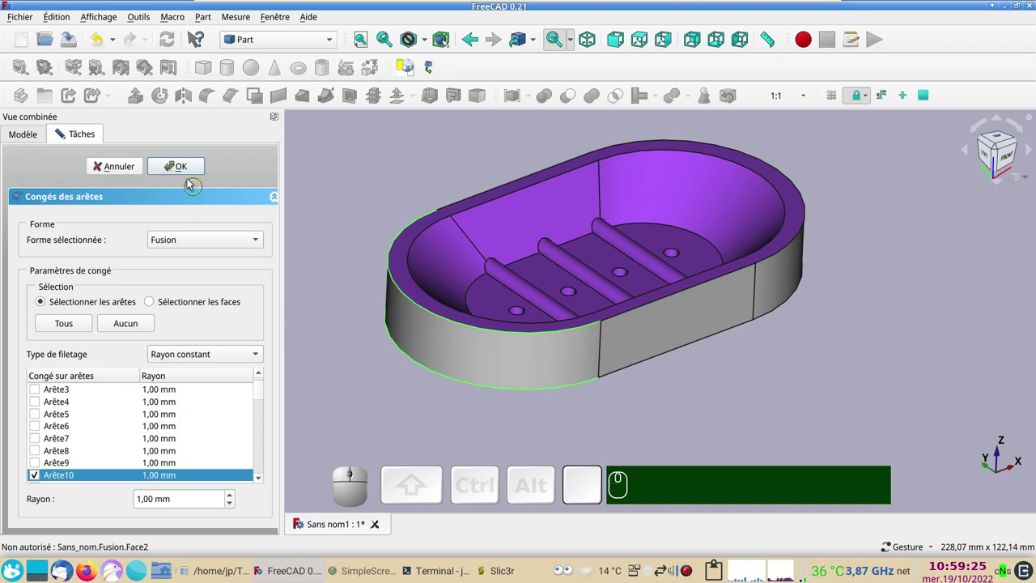
pyautogui.click(184, 169)
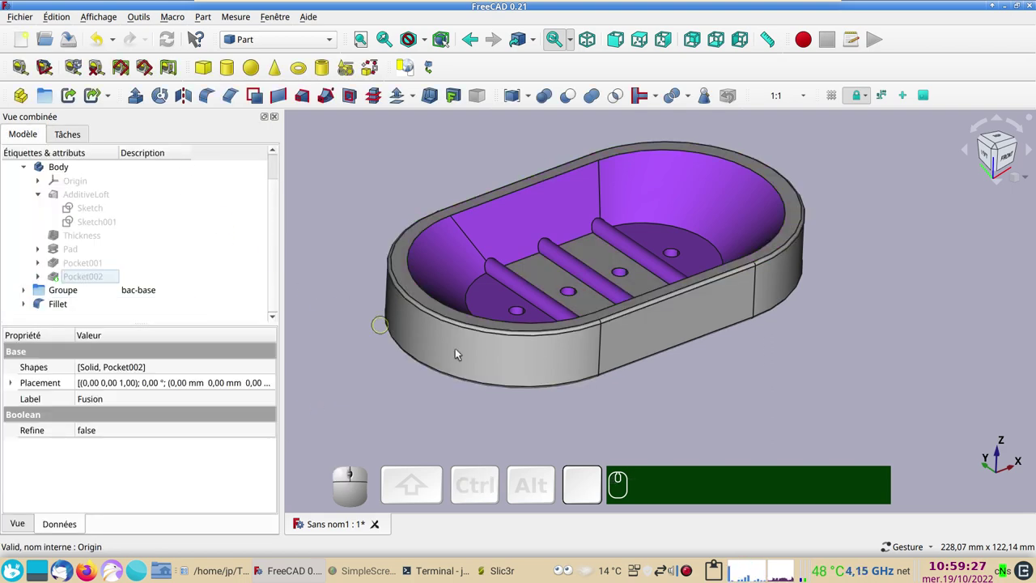
pyautogui.moveTo(767, 392); pyautogui.dragTo(706, 362)
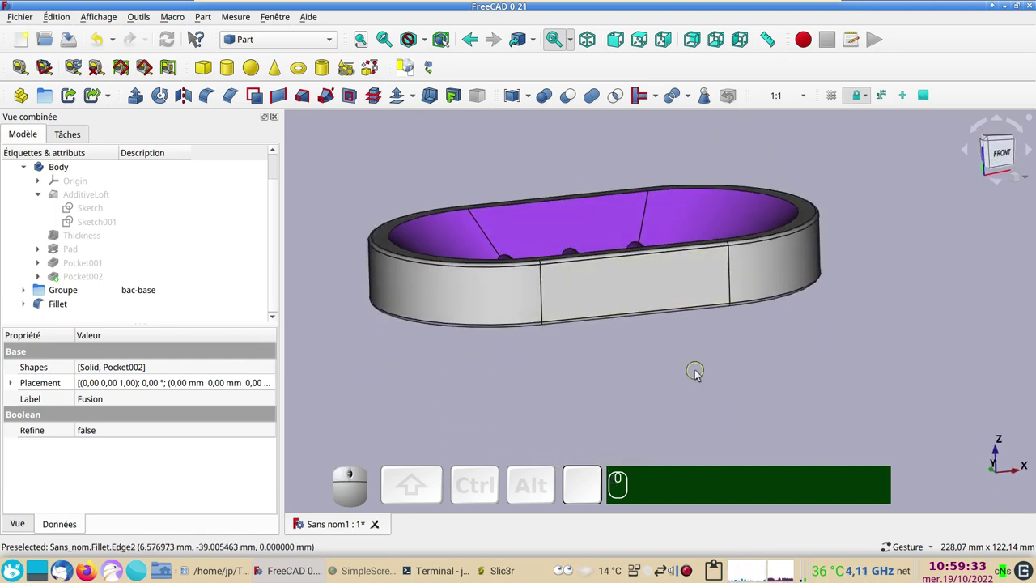
pyautogui.moveTo(741, 383); pyautogui.dragTo(667, 367)
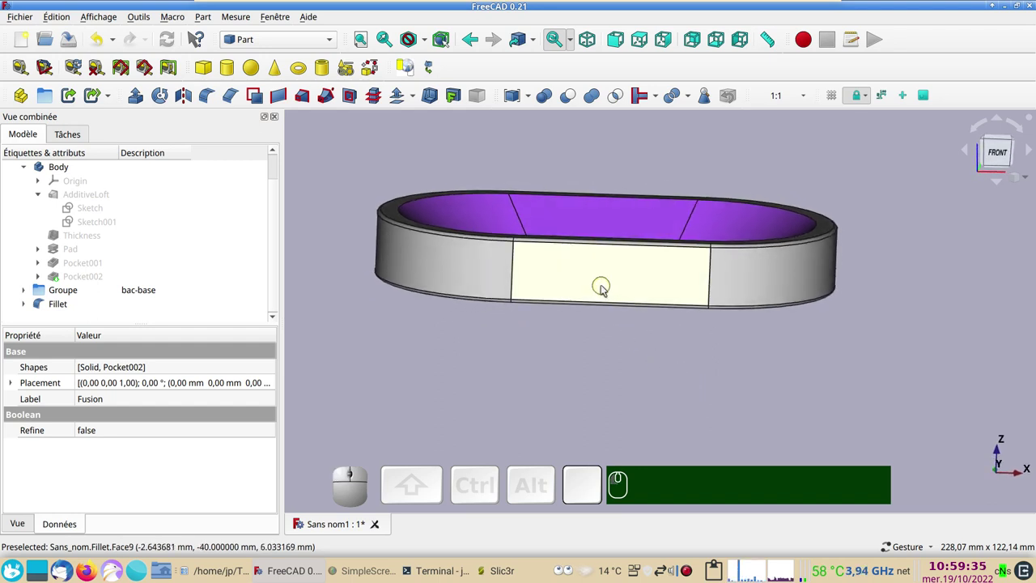
pyautogui.moveTo(603, 289); pyautogui.dragTo(616, 276)
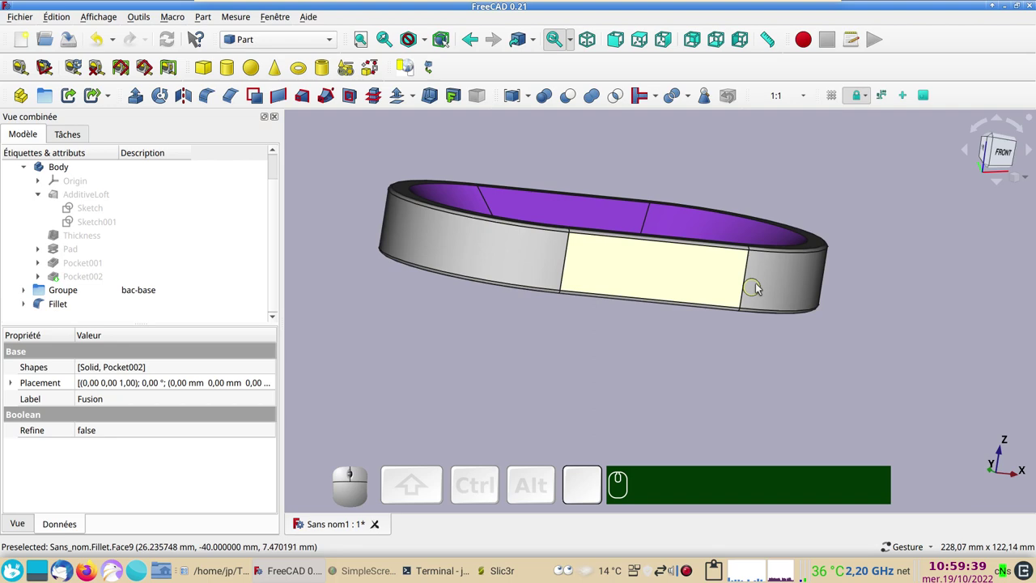
pyautogui.moveTo(679, 353); pyautogui.dragTo(646, 240)
pyautogui.moveTo(496, 355); pyautogui.dragTo(441, 413)
pyautogui.moveTo(355, 227); pyautogui.dragTo(472, 361)
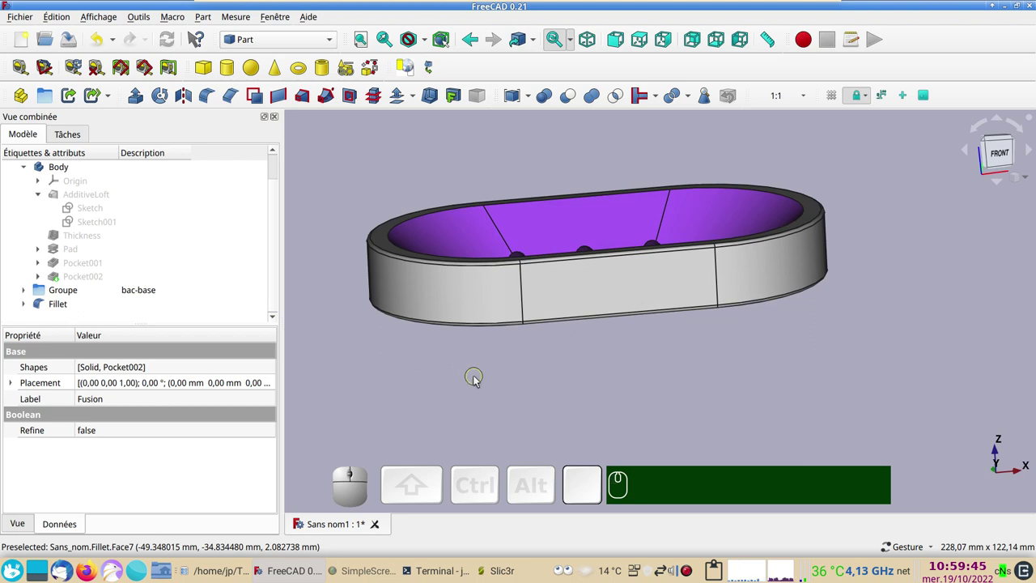
pyautogui.press('KP_0')
pyautogui.moveTo(882, 350); pyautogui.dragTo(862, 348)
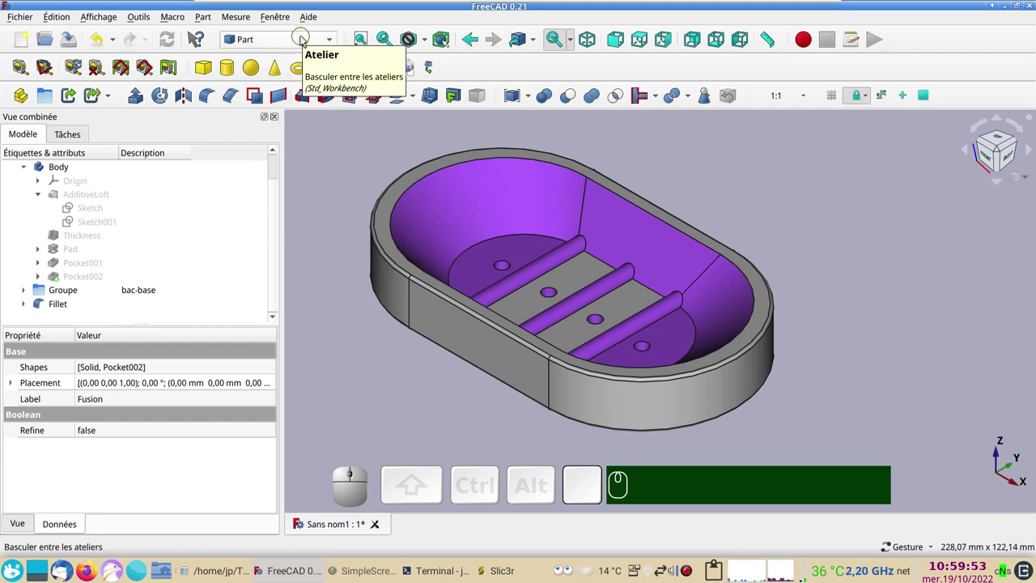
# Switch to the Part Design workbench and return to the model tree
pyautogui.click(306, 38)
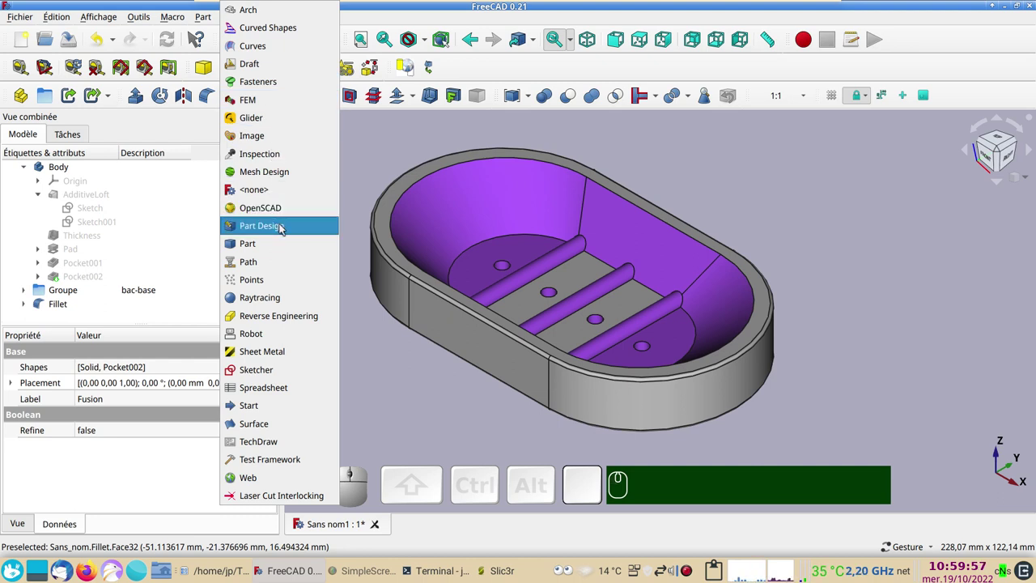
pyautogui.click(282, 228)
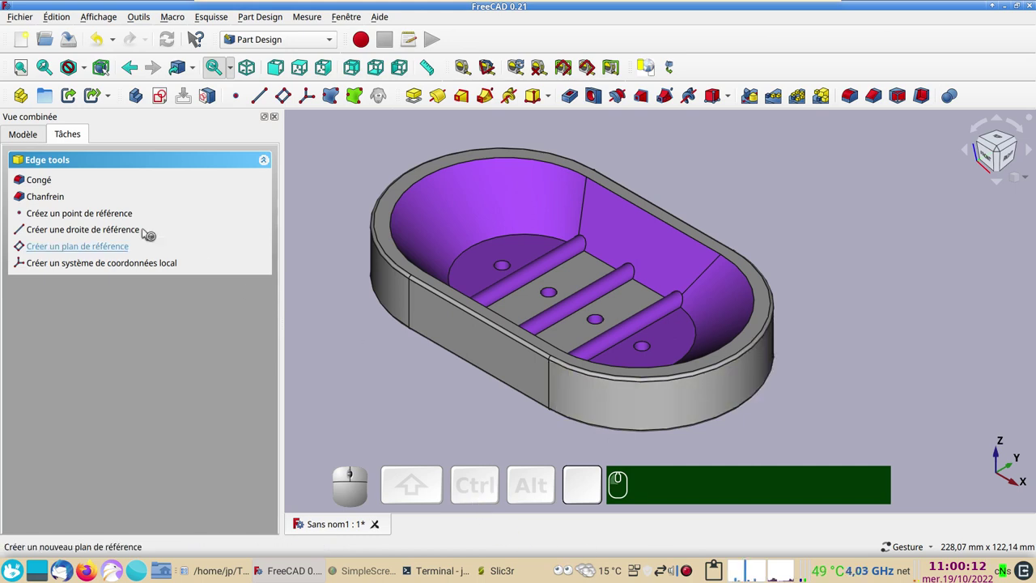
pyautogui.click(26, 136)
pyautogui.scroll(-3)
# Select the Fillet shape in the model tree
pyautogui.click(348, 222)
pyautogui.scroll(-3)
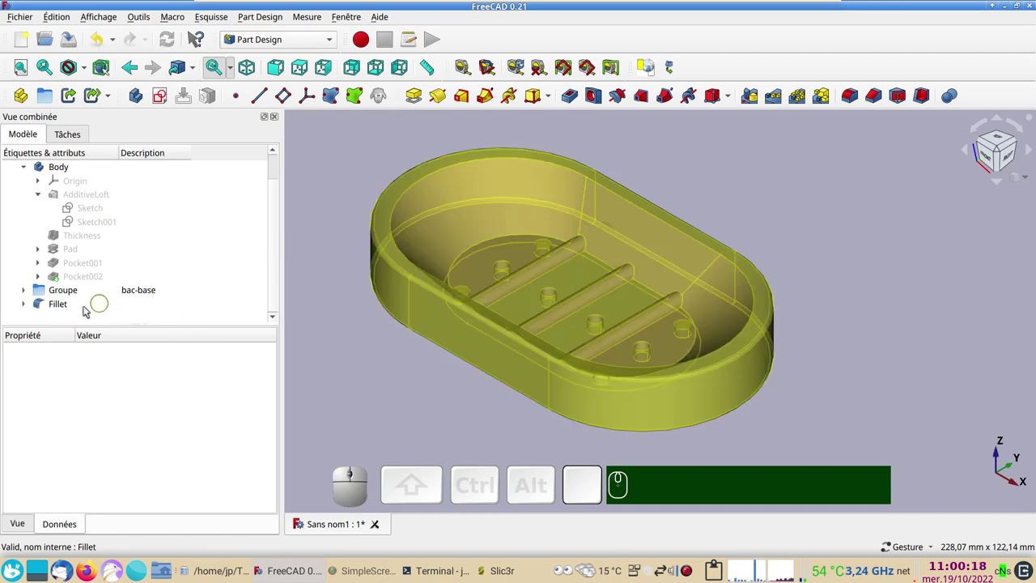
pyautogui.click(62, 311)
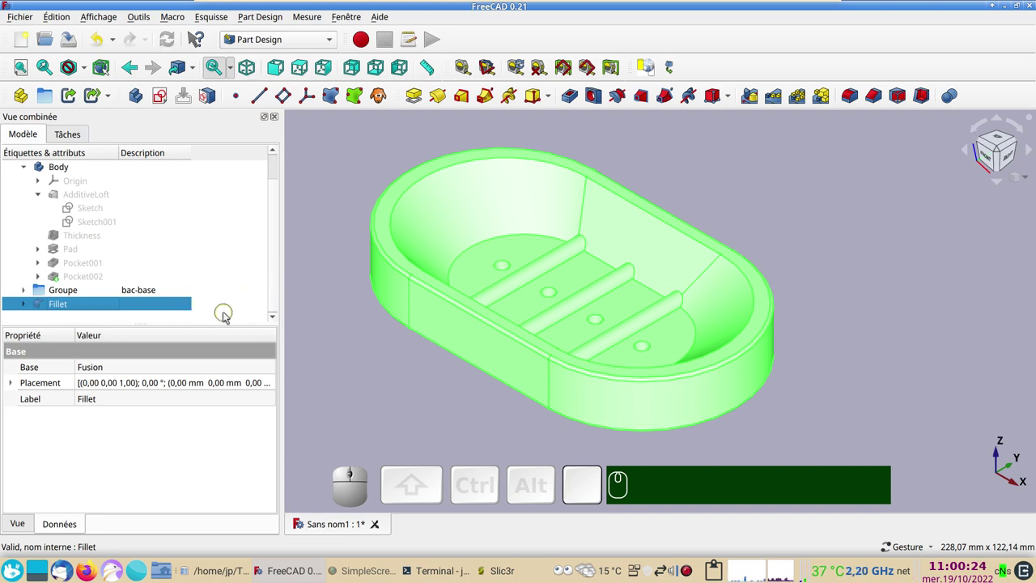
pyautogui.click(229, 317)
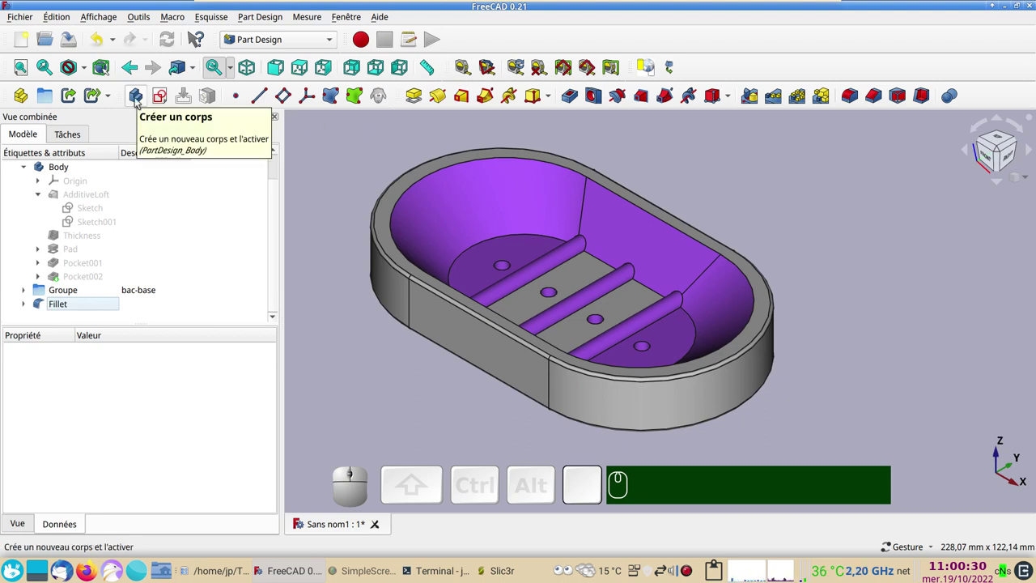
# Create Body001 and drag the Fillet into it as its BaseFeature
pyautogui.click(137, 102)
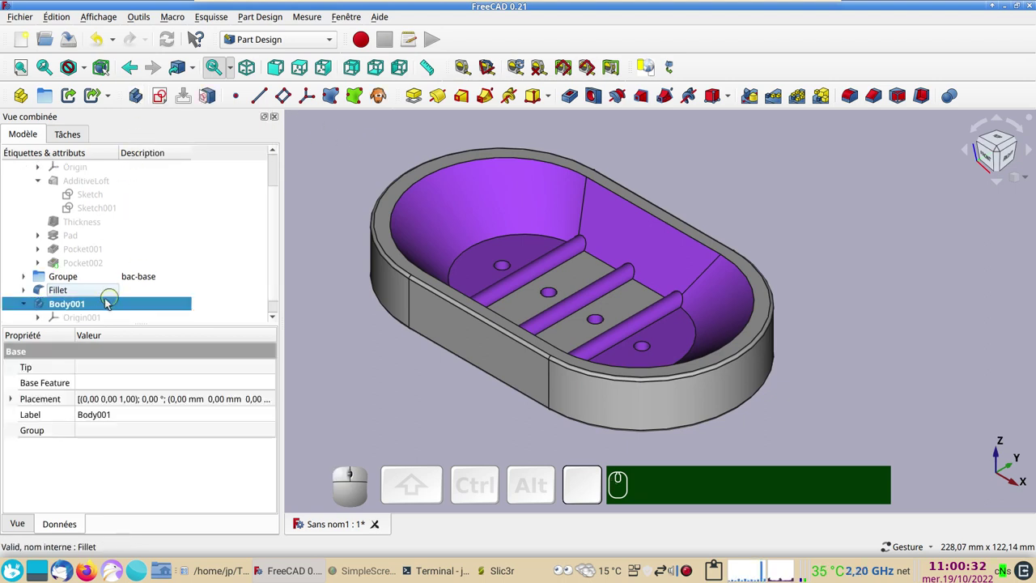
pyautogui.moveTo(64, 296); pyautogui.dragTo(83, 315)
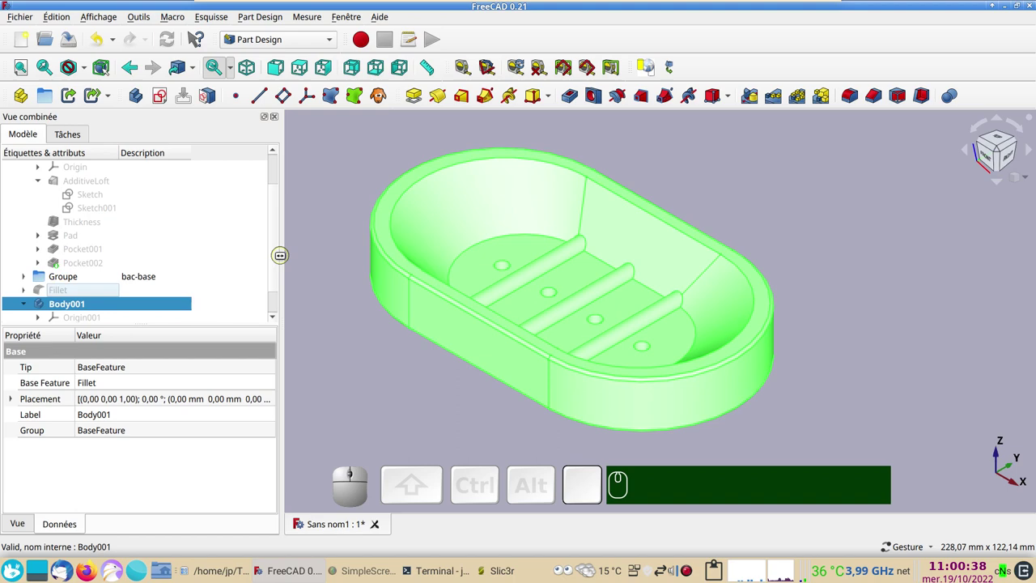
pyautogui.moveTo(275, 266); pyautogui.dragTo(131, 317)
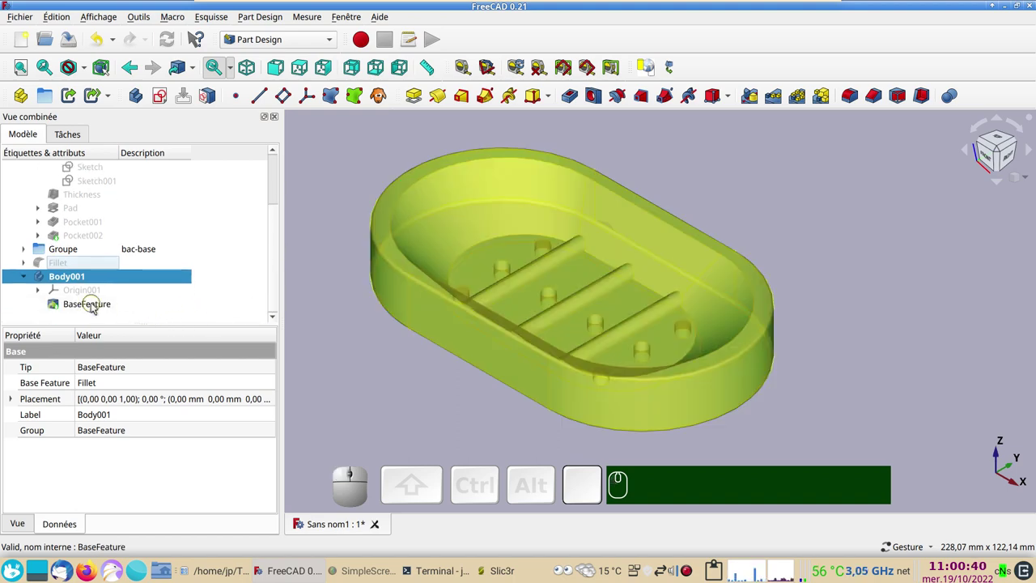
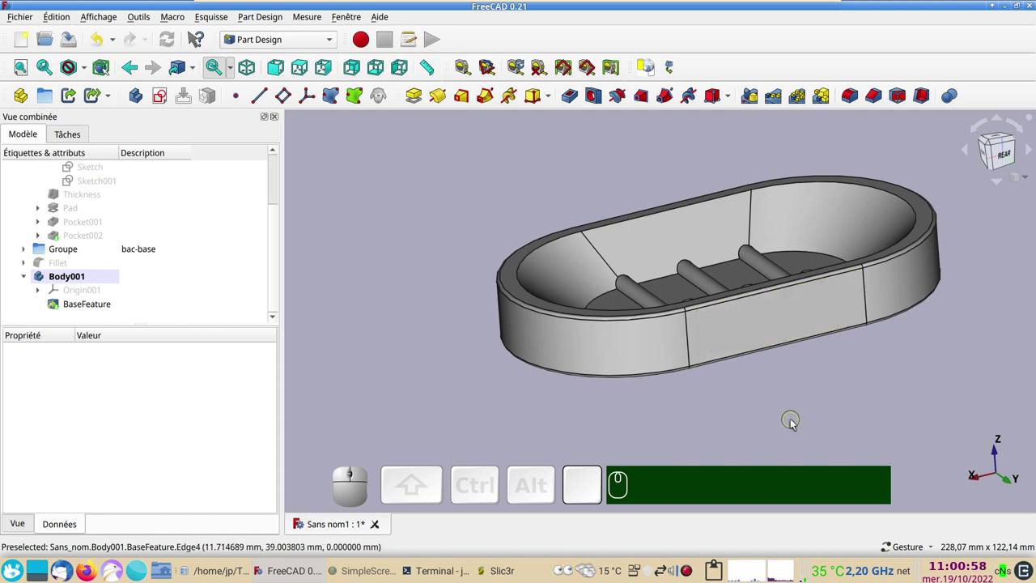
pyautogui.click(416, 269)
pyautogui.click(110, 18)
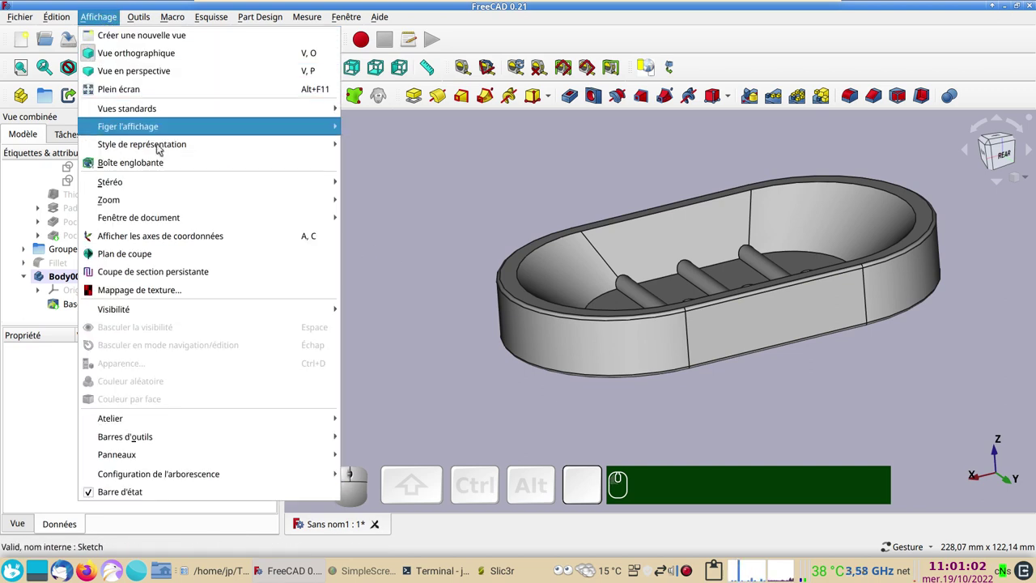
pyautogui.click(192, 236)
pyautogui.moveTo(386, 372); pyautogui.dragTo(591, 351)
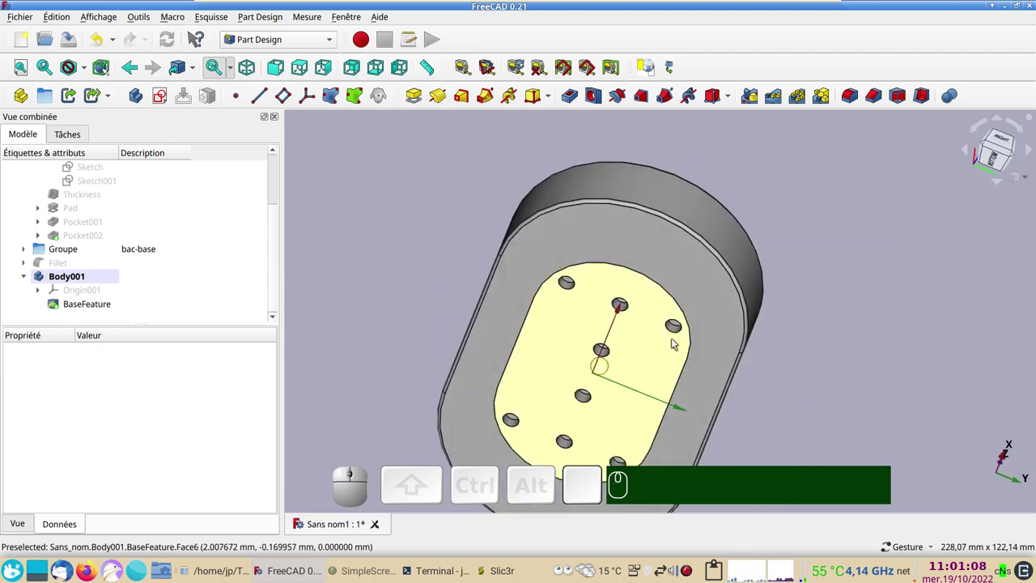
pyautogui.moveTo(725, 239); pyautogui.dragTo(620, 319)
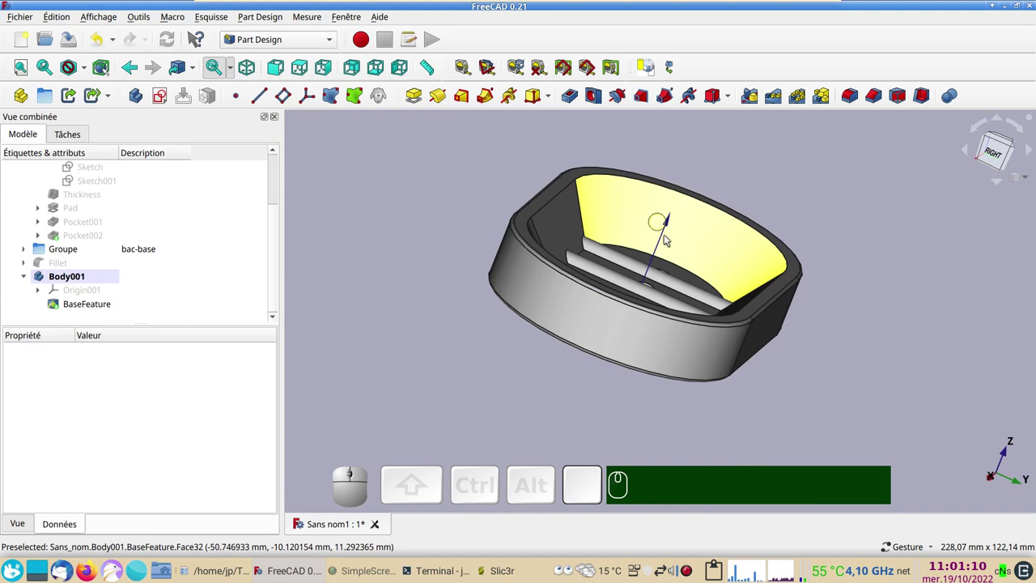
pyautogui.moveTo(825, 326); pyautogui.dragTo(499, 272)
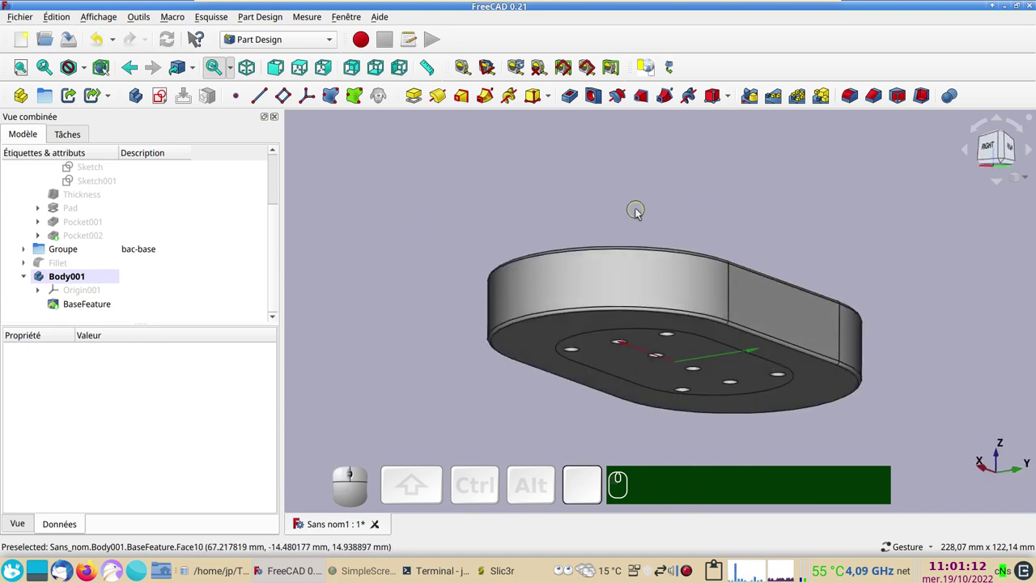
pyautogui.click(412, 299)
pyautogui.press('KP_0')
pyautogui.rightClick(859, 325)
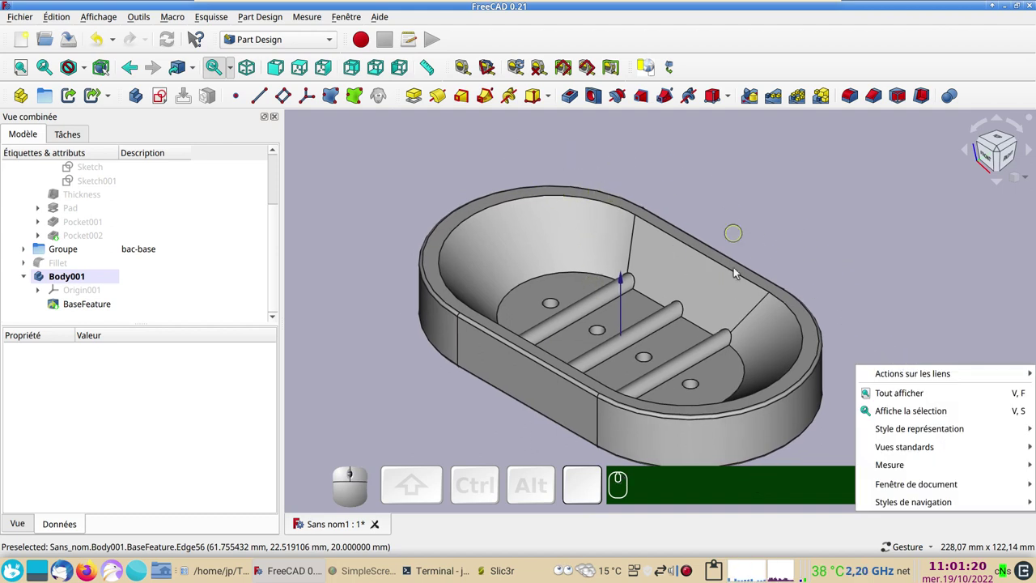
pyautogui.click(887, 278)
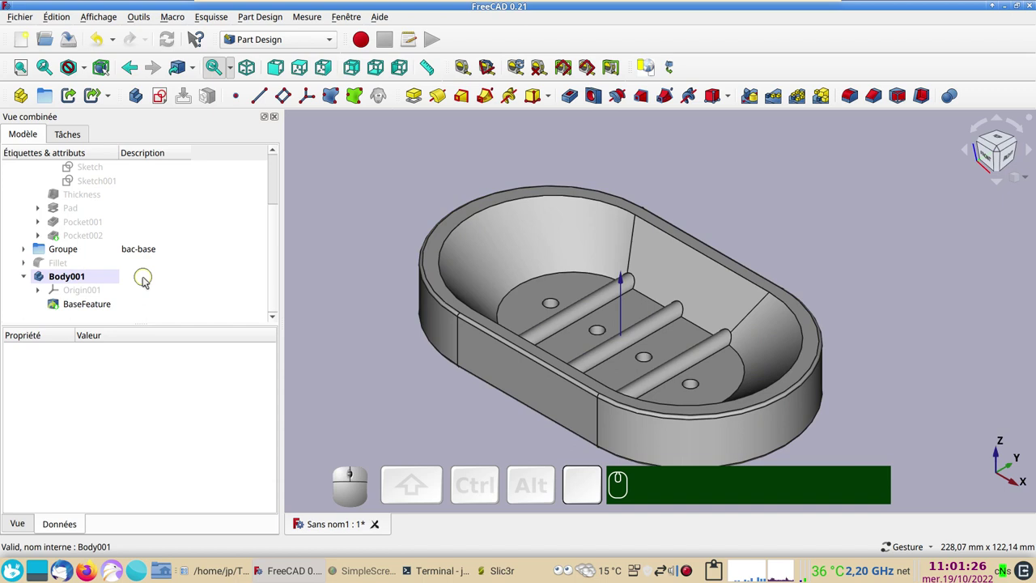
# Edit Body001's description to read bac
pyautogui.click(145, 281)
pyautogui.press('F2')
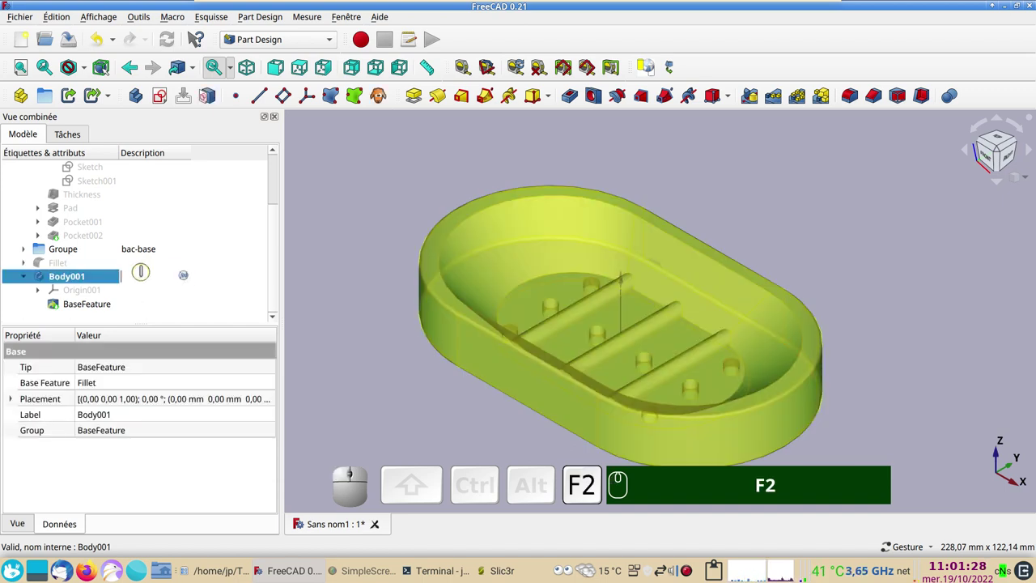
pyautogui.write('s')
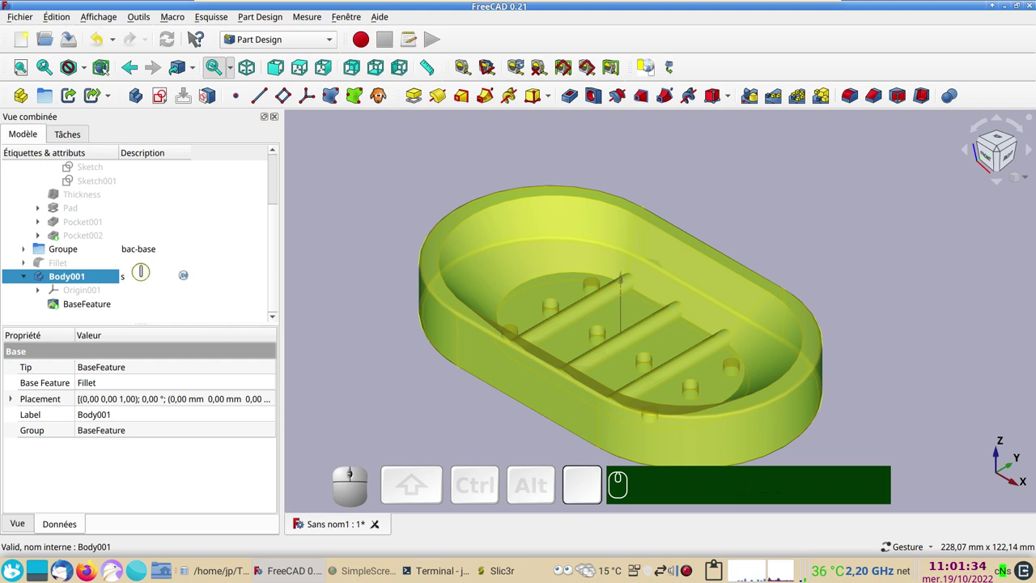
pyautogui.press('BackSpace')
pyautogui.write('bac')
pyautogui.press('Return')
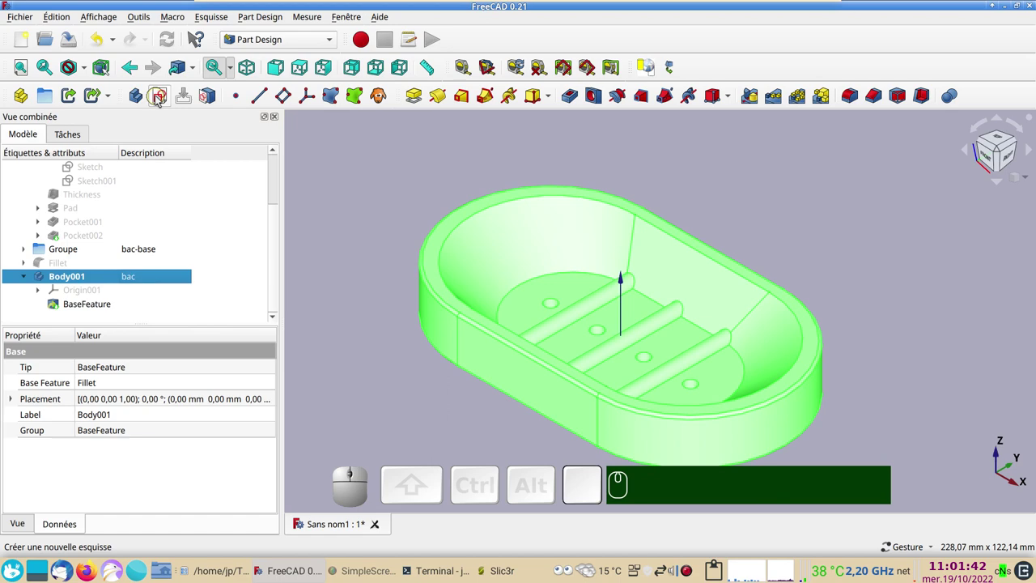
# Start a new sketch in Body001 on XZ_Plane001 and enter the Sketcher
pyautogui.click(158, 100)
pyautogui.scroll(-3)
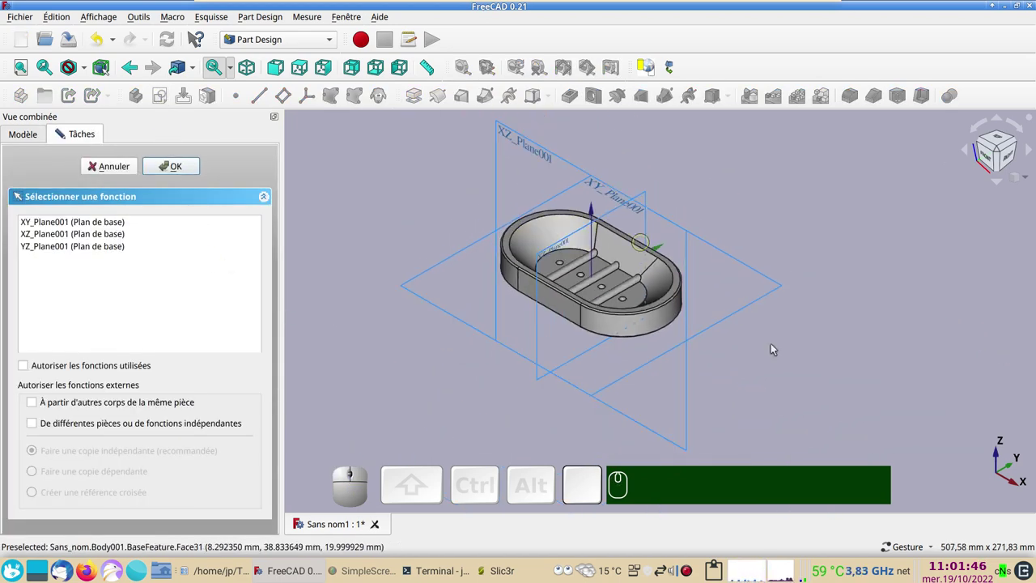
pyautogui.click(998, 455)
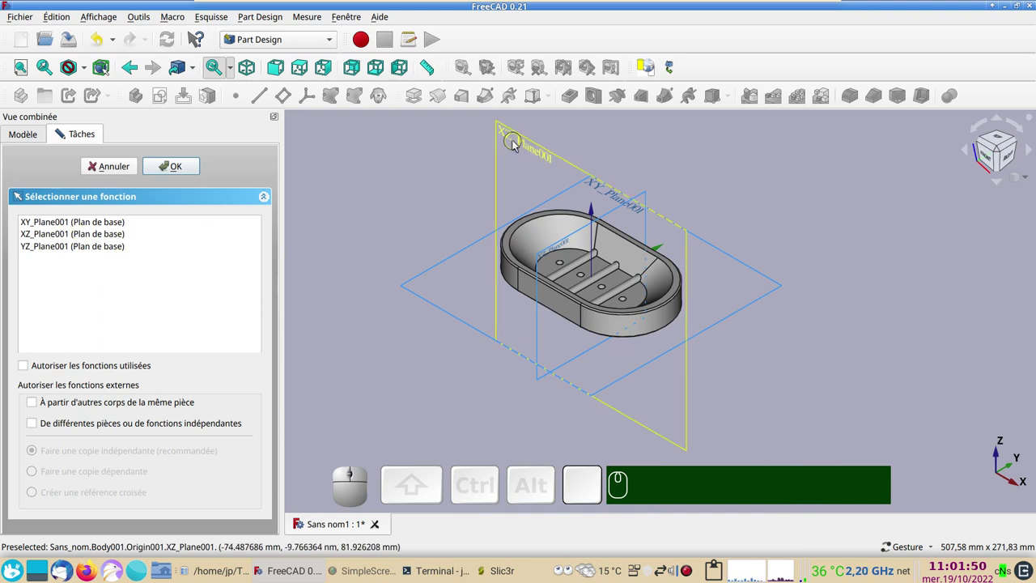
pyautogui.click(516, 144)
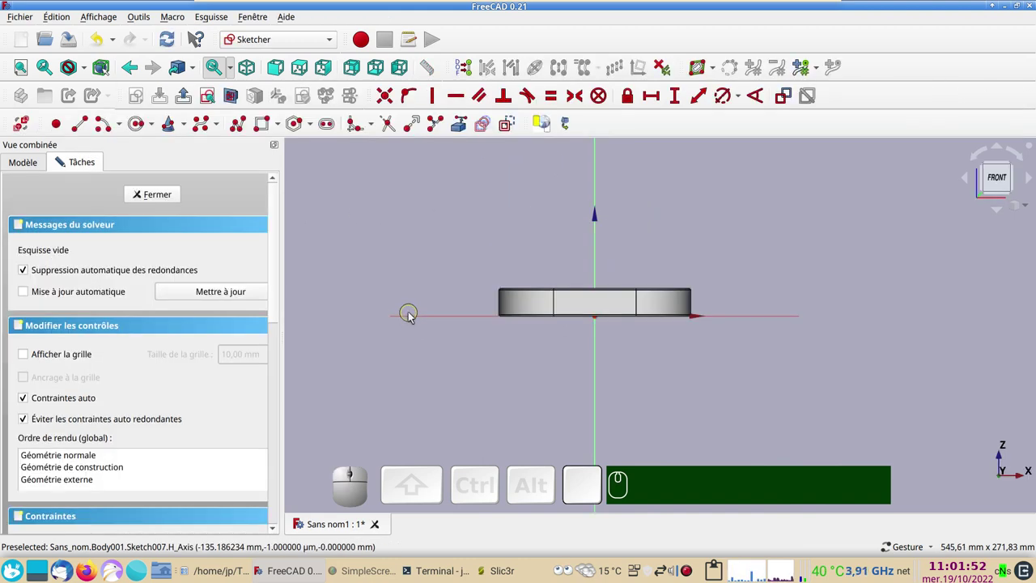
# Section the dish at the sketch plane and choose the centred rectangle tool over its floor
pyautogui.scroll(3)
pyautogui.moveTo(659, 325); pyautogui.dragTo(302, 264)
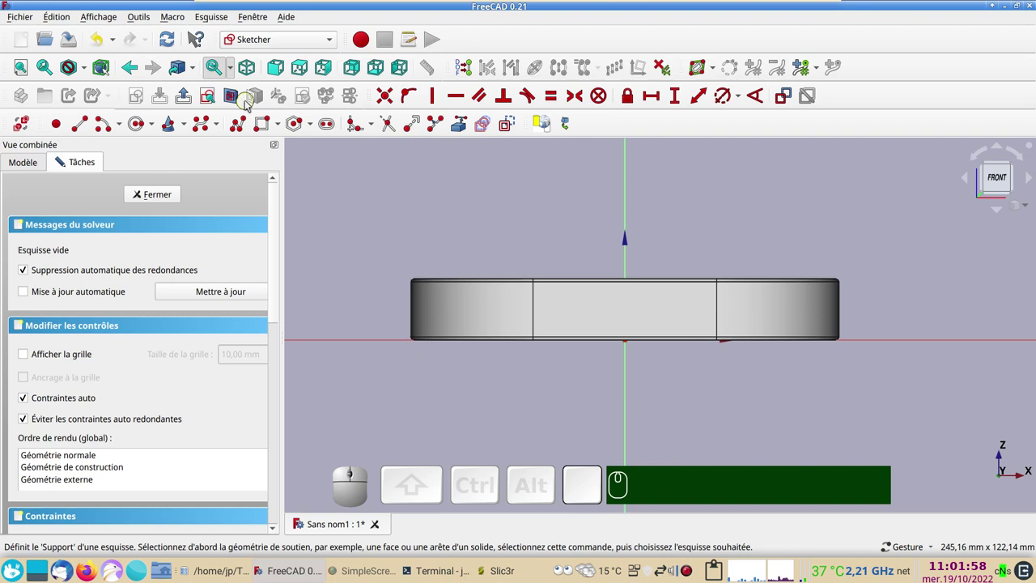
pyautogui.click(235, 101)
pyautogui.scroll(3)
pyautogui.moveTo(521, 229); pyautogui.dragTo(274, 154)
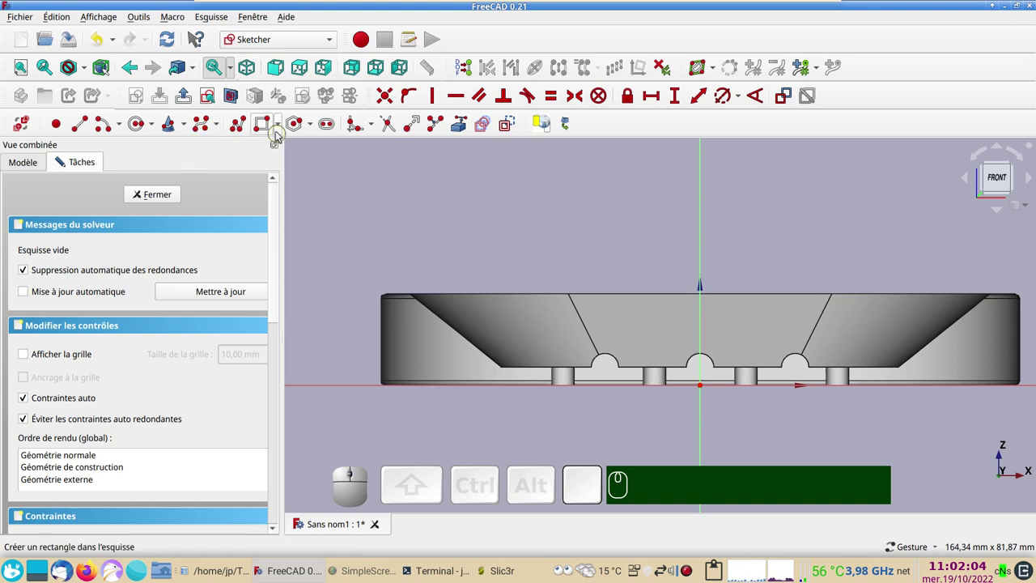
pyautogui.click(283, 127)
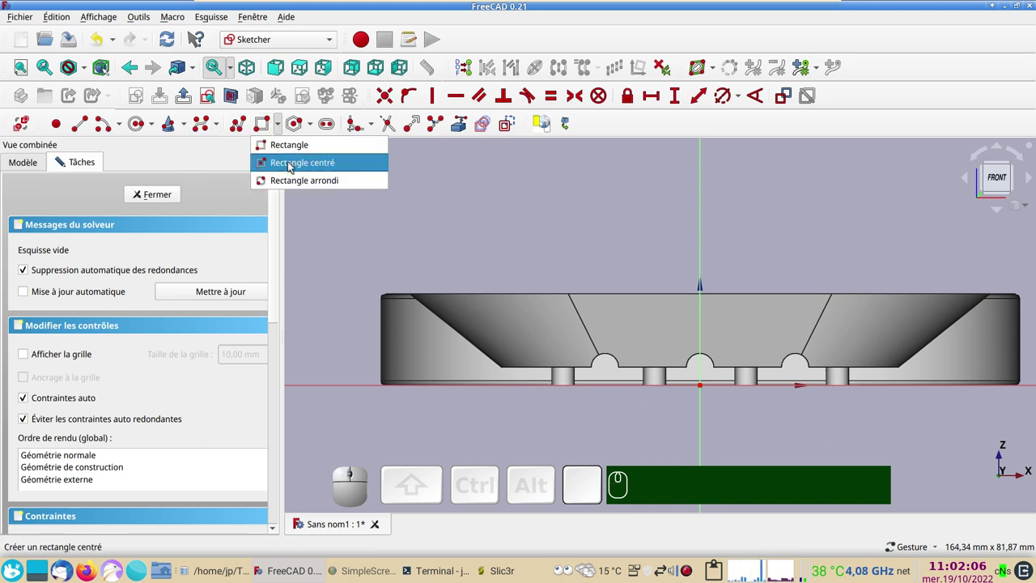
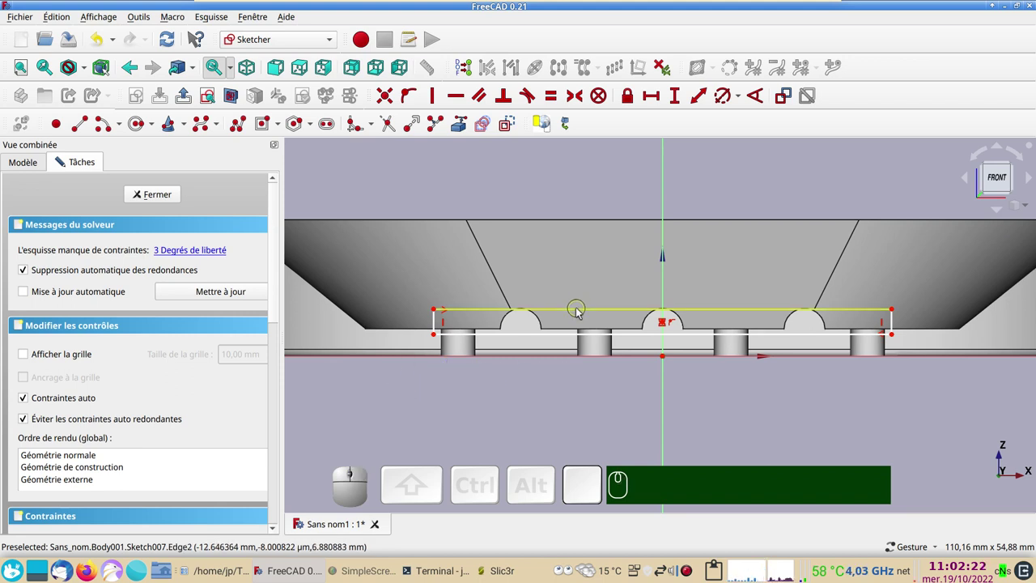
# Constrain the rectangle's top edge to 61 mm
pyautogui.click(579, 311)
pyautogui.click(655, 97)
pyautogui.press('KP_6')
pyautogui.press('KP_0')
pyautogui.press('BackSpace')
pyautogui.press('KP_1')
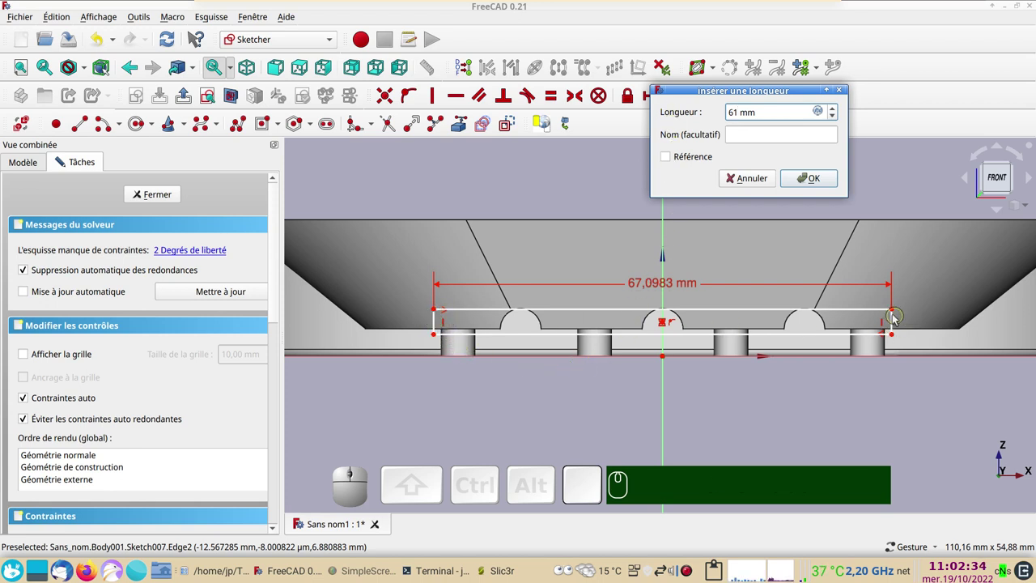
pyautogui.click(812, 178)
# Constrain the rectangle's side edge to 4.5 mm
pyautogui.click(458, 322)
pyautogui.click(678, 99)
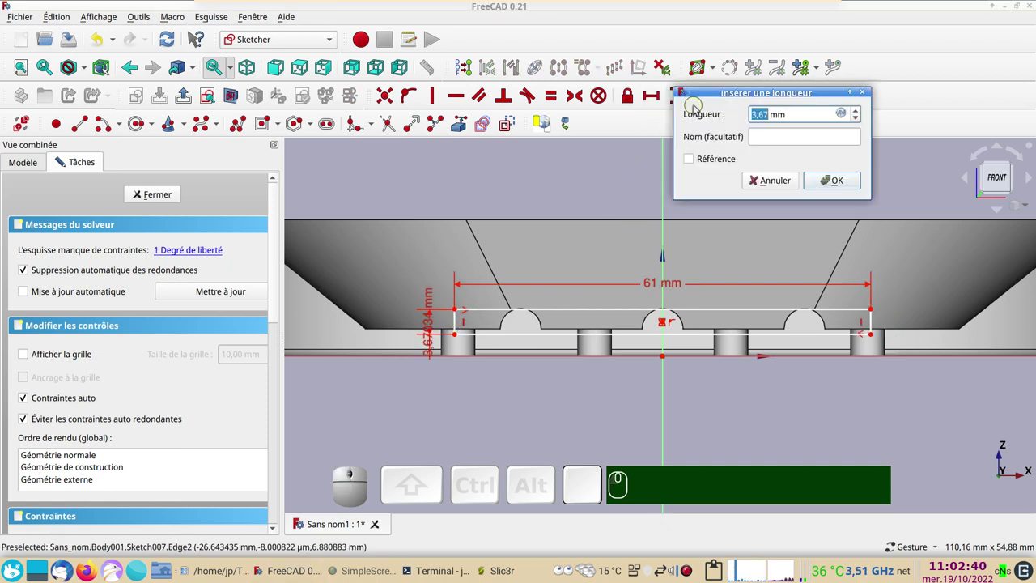
pyautogui.press('KP_4')
pyautogui.press('KP_Decimal')
pyautogui.press('KP_5')
pyautogui.press('KP_Enter')
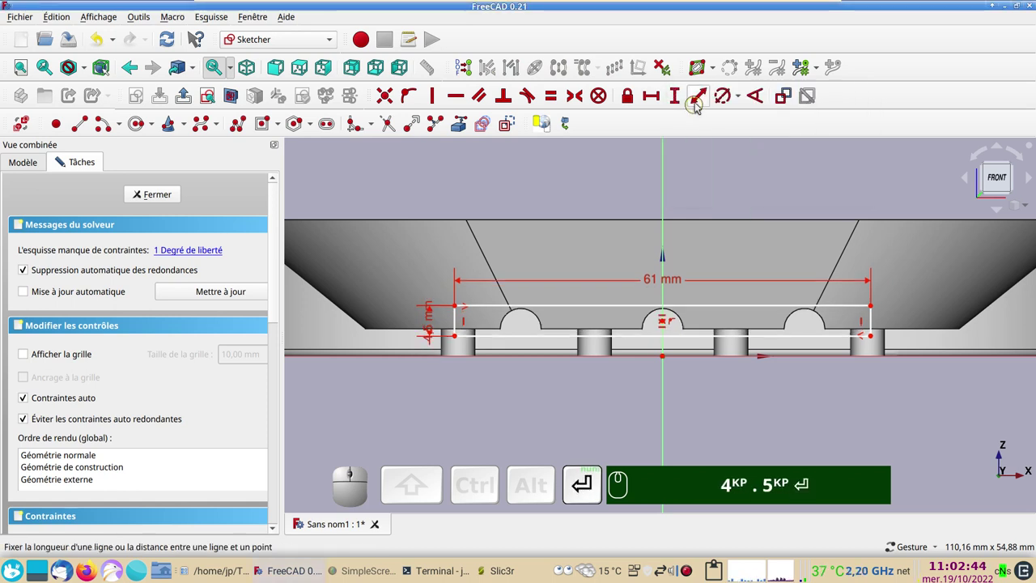
# Set a 1.5 mm vertical offset on the rectangle corner and enable automatic sketch updating
pyautogui.click(460, 339)
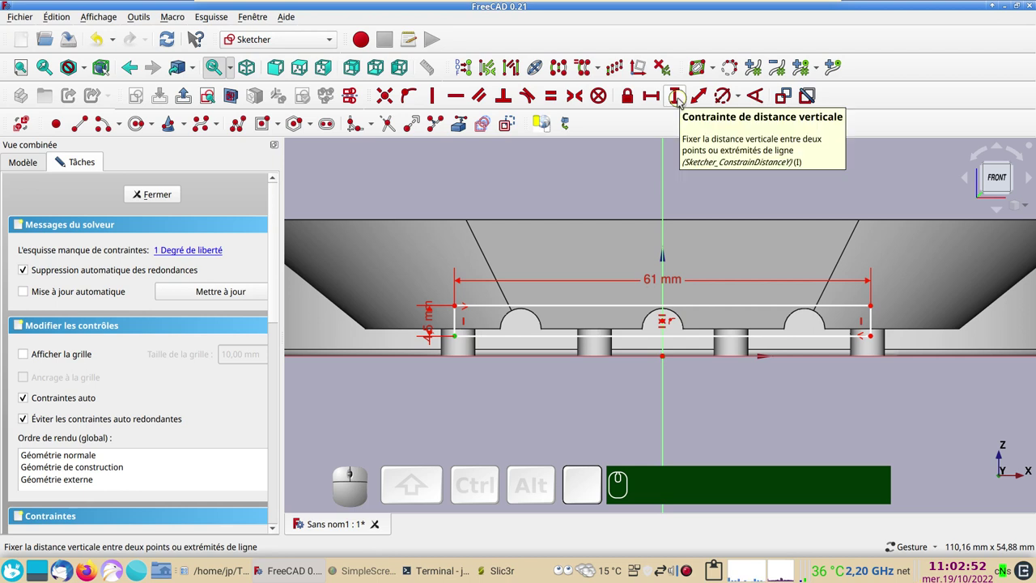
pyautogui.click(680, 102)
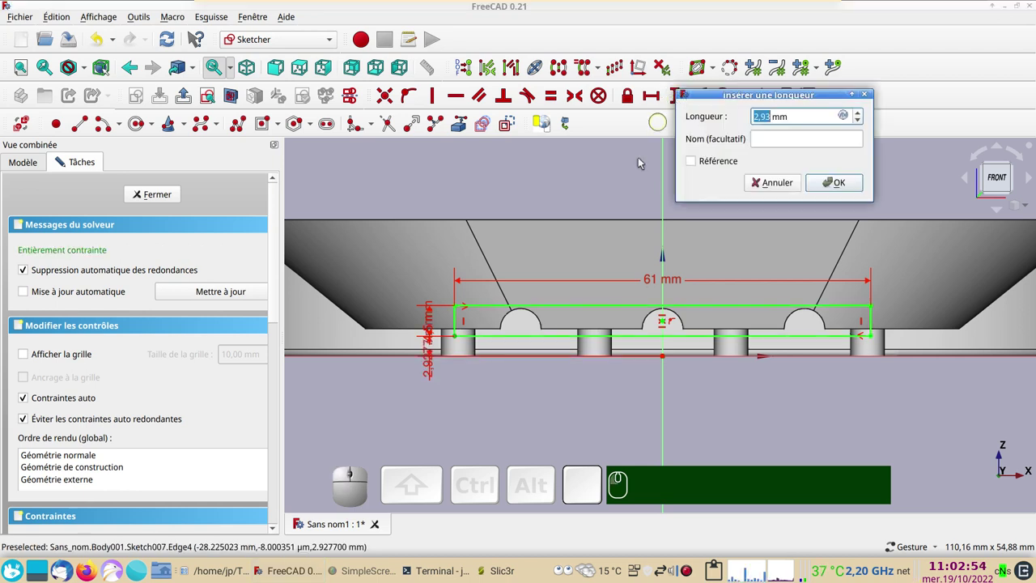
pyautogui.scroll(3)
pyautogui.press('KP_1')
pyautogui.press('KP_Decimal')
pyautogui.press('KP_5')
pyautogui.press('KP_Enter')
pyautogui.press('KP_1')
pyautogui.write('.')
pyautogui.press('KP_5')
pyautogui.press('Return')
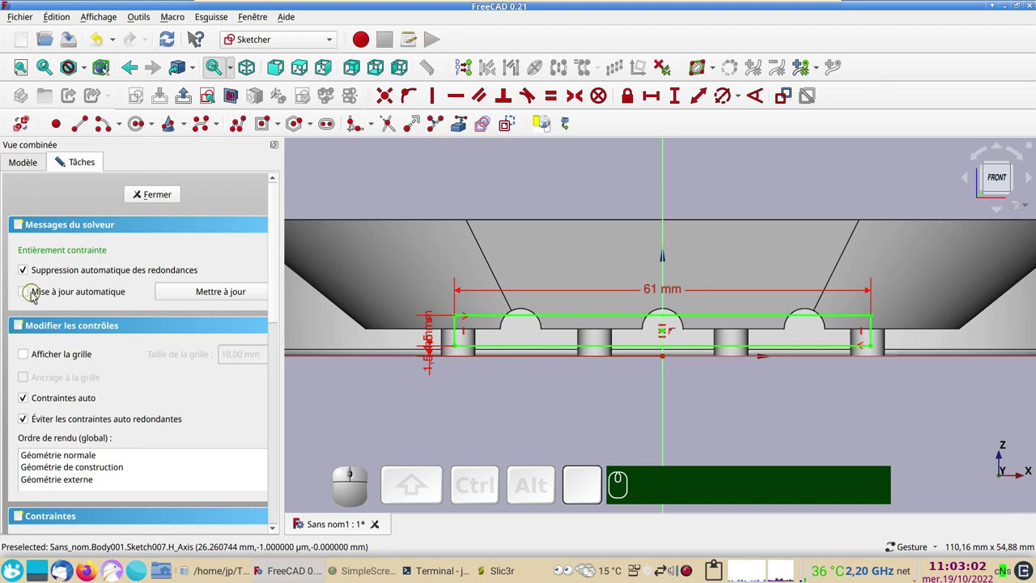
pyautogui.click(32, 293)
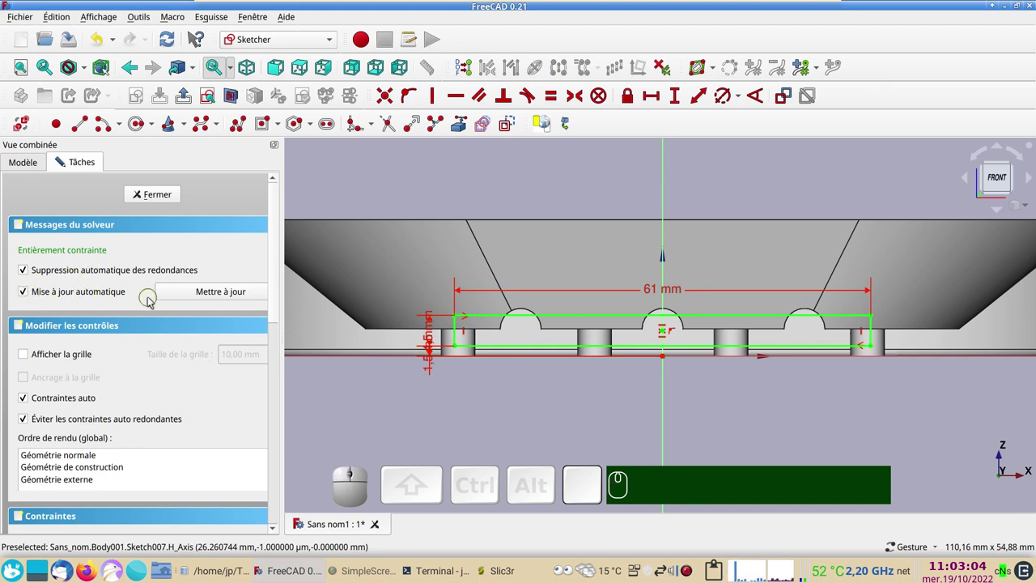
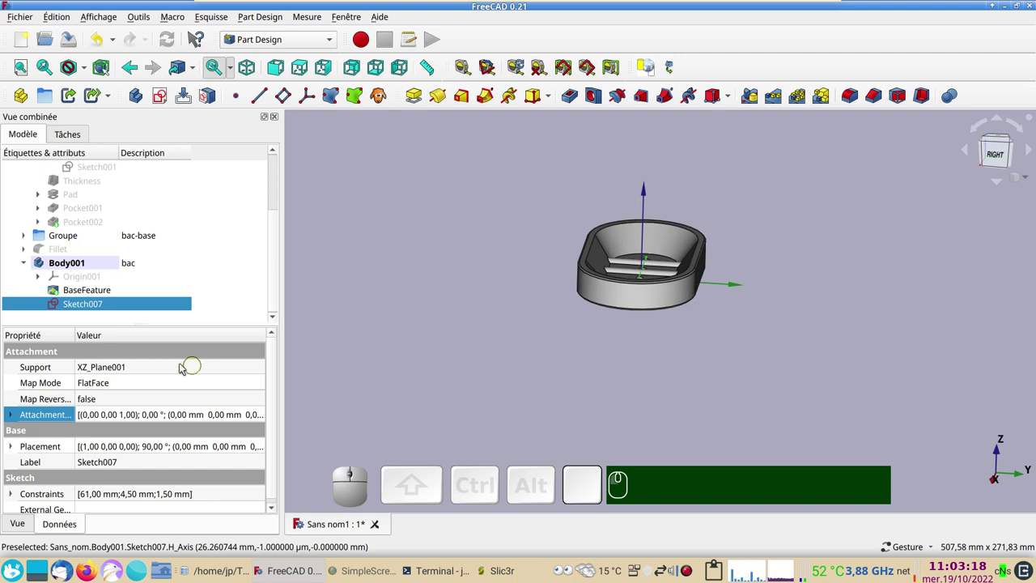
# Select Sketch007 from the dish side view and pick its Attachment Offset property
pyautogui.click(150, 306)
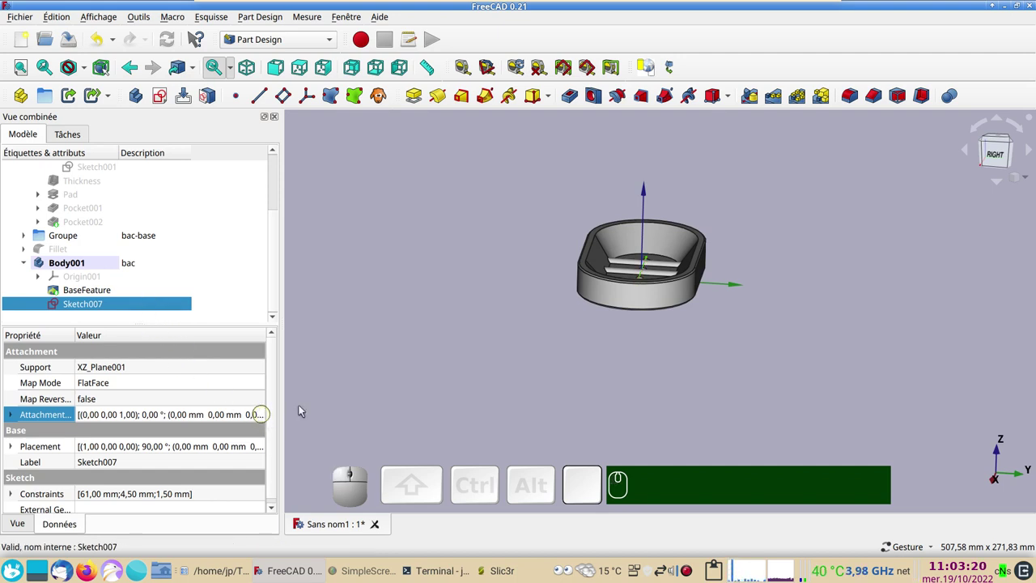
pyautogui.click(997, 165)
pyautogui.moveTo(697, 347); pyautogui.dragTo(694, 333)
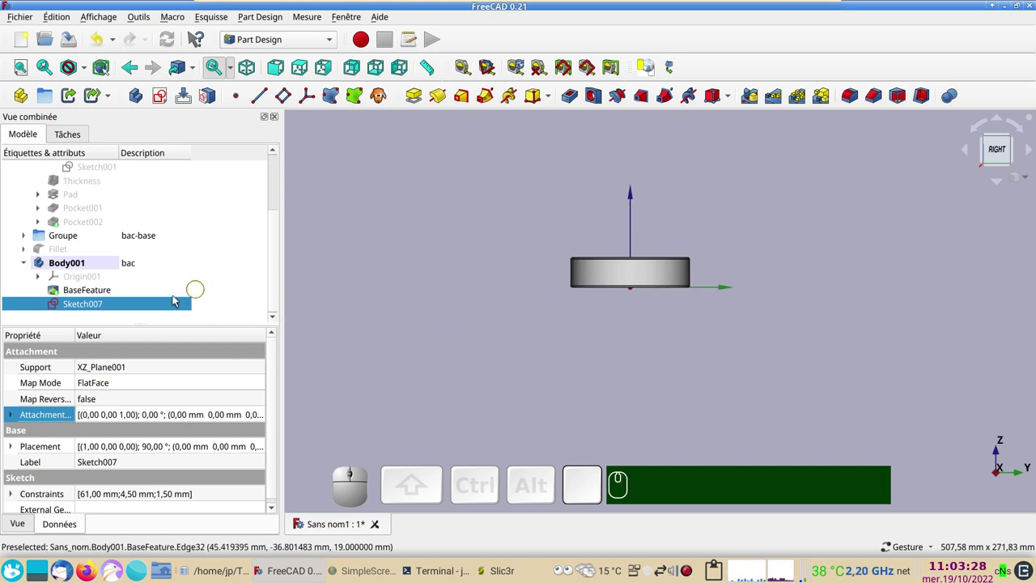
pyautogui.click(141, 305)
pyautogui.click(263, 414)
# Bring up the offset Placement dialog and view the dish outline in wireframe
pyautogui.click(265, 418)
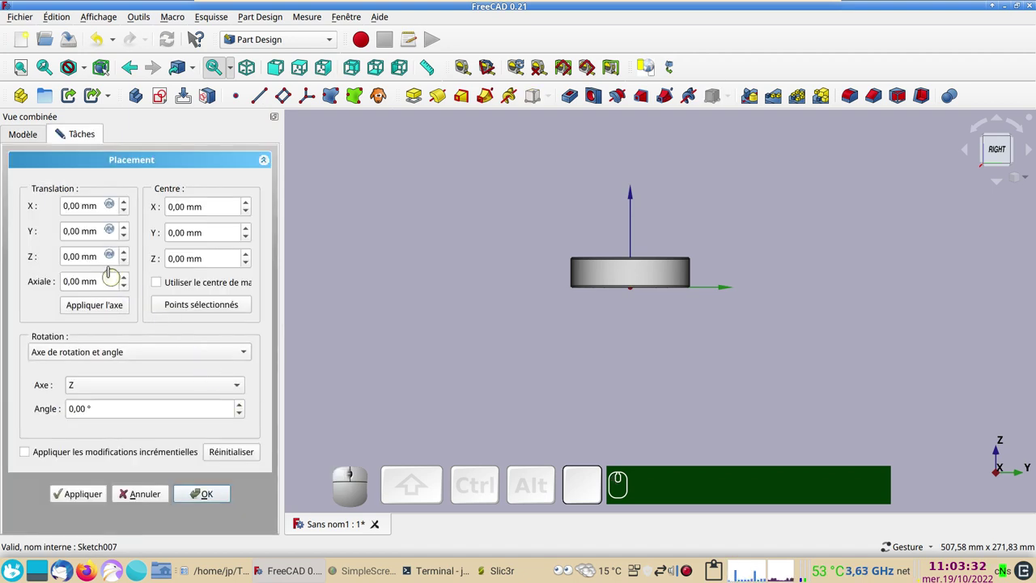
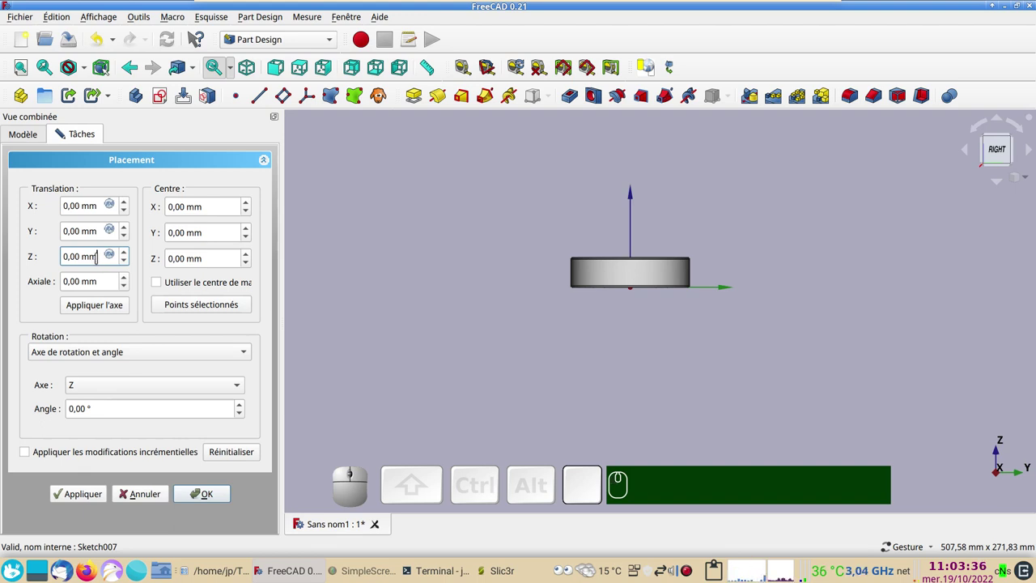
pyautogui.scroll(-3)
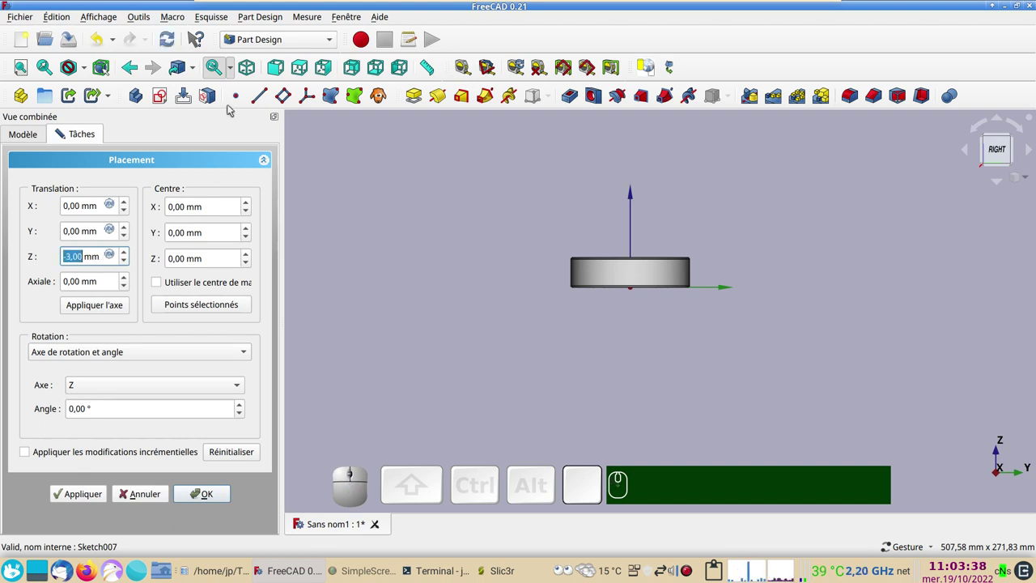
pyautogui.click(488, 229)
pyautogui.click(649, 71)
pyautogui.scroll(3)
pyautogui.moveTo(730, 328); pyautogui.dragTo(518, 391)
pyautogui.scroll(3)
pyautogui.rightClick(577, 389)
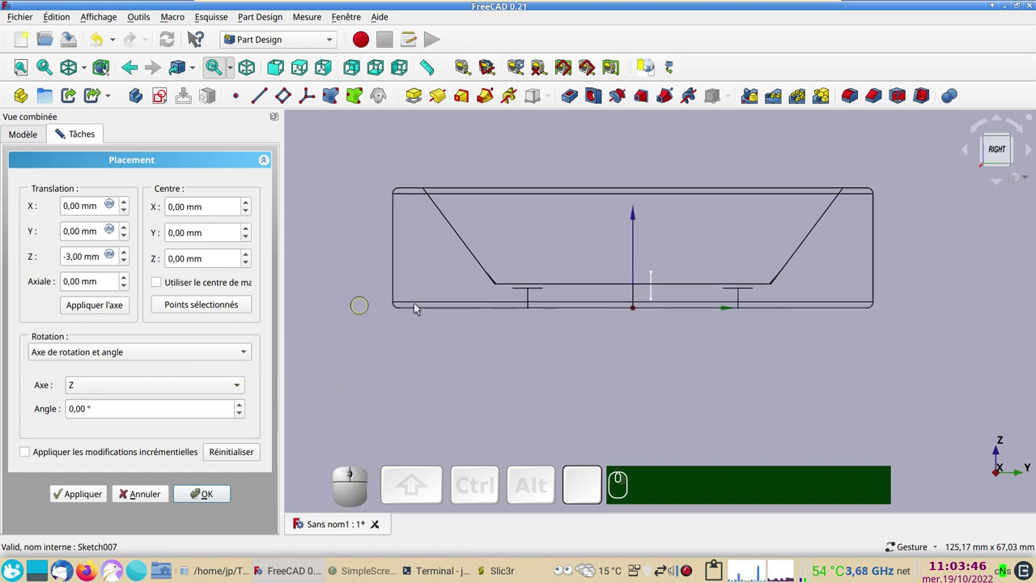
# Set the attachment's Translation Z to -40 mm and confirm
pyautogui.click(655, 298)
pyautogui.scroll(-3)
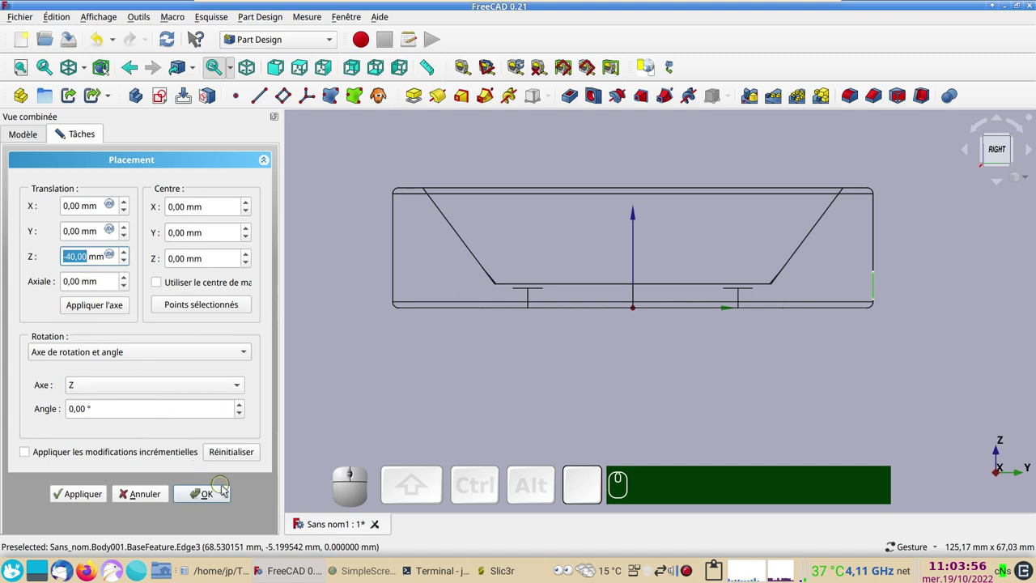
pyautogui.click(227, 491)
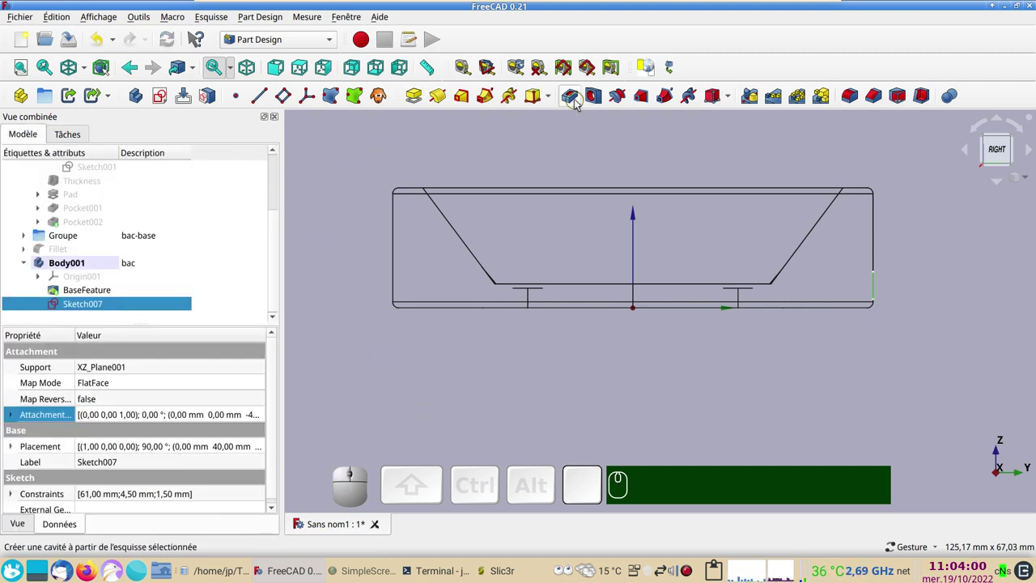
# Cut a reversed 14.5 mm pocket from Sketch007 and inspect the slot in 3D
pyautogui.click(577, 102)
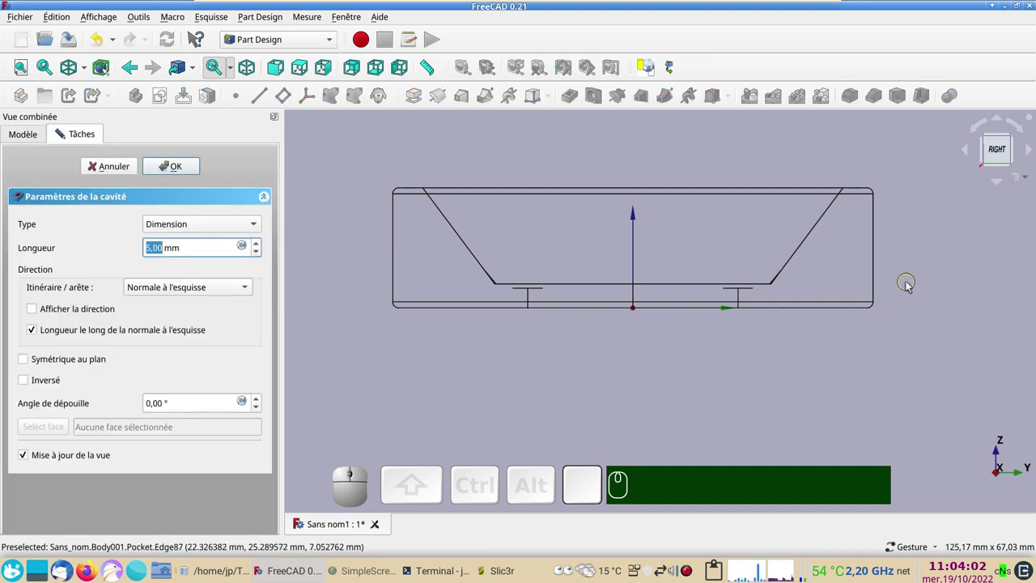
pyautogui.click(31, 386)
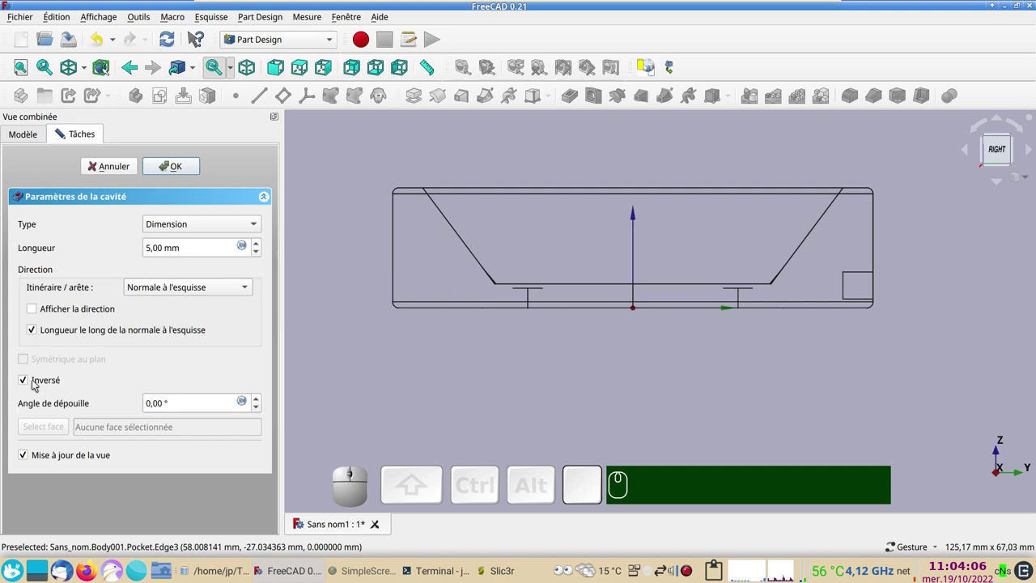
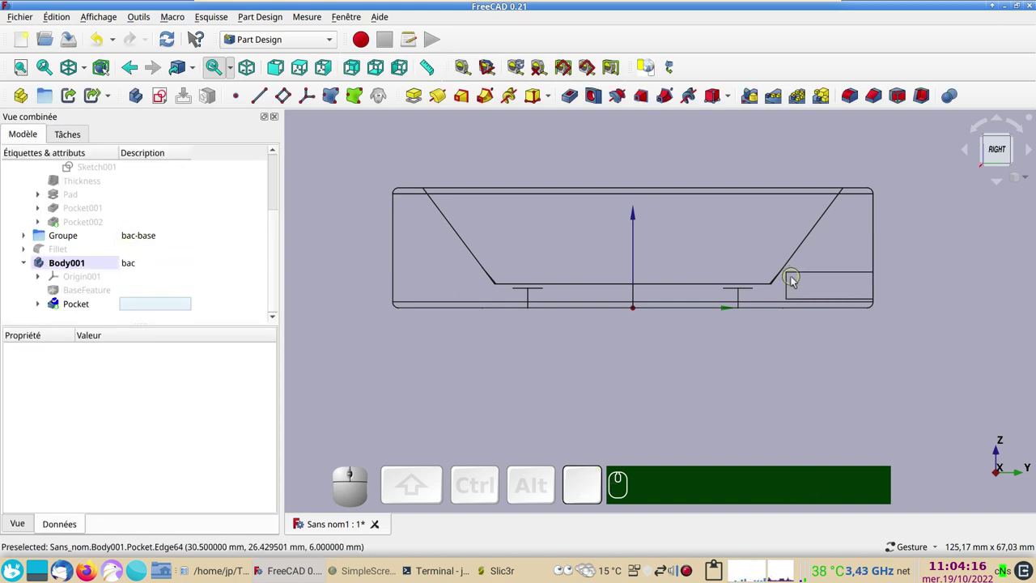
pyautogui.click(798, 301)
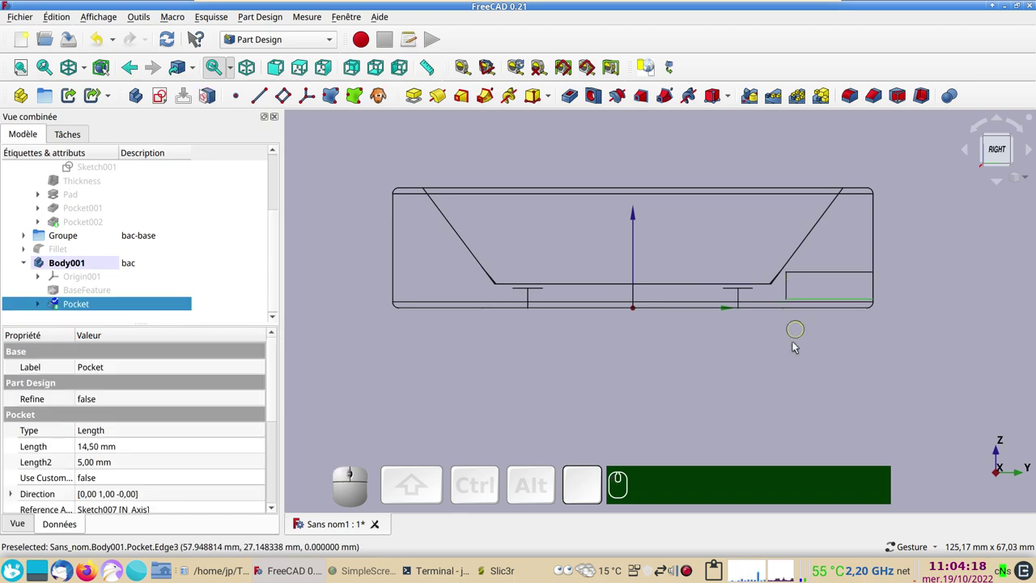
pyautogui.scroll(3)
pyautogui.scroll(-3)
pyautogui.moveTo(720, 370); pyautogui.dragTo(366, 332)
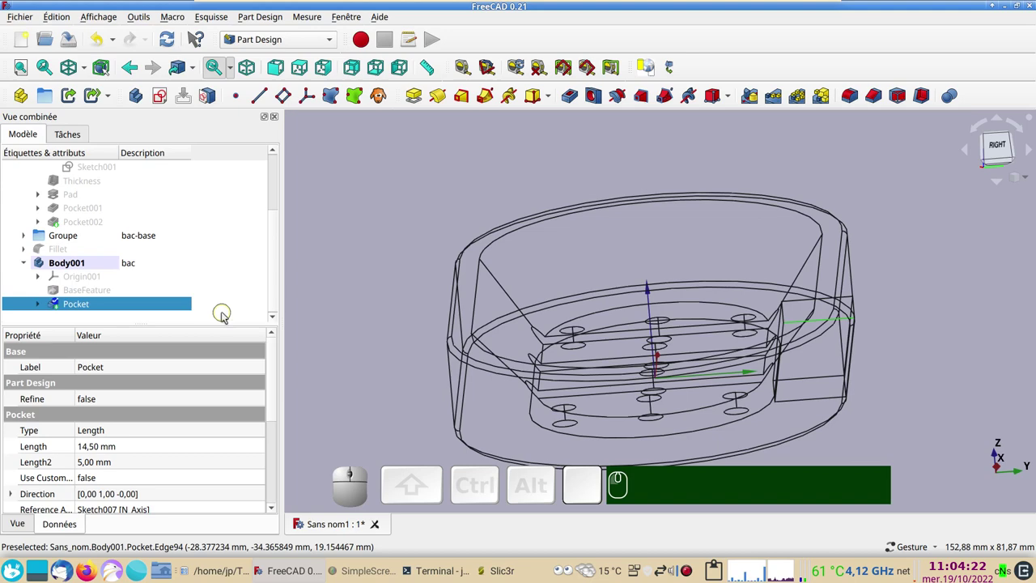
# Return to the model tree and show the bac body with its Pocket in wireframe
pyautogui.click(85, 138)
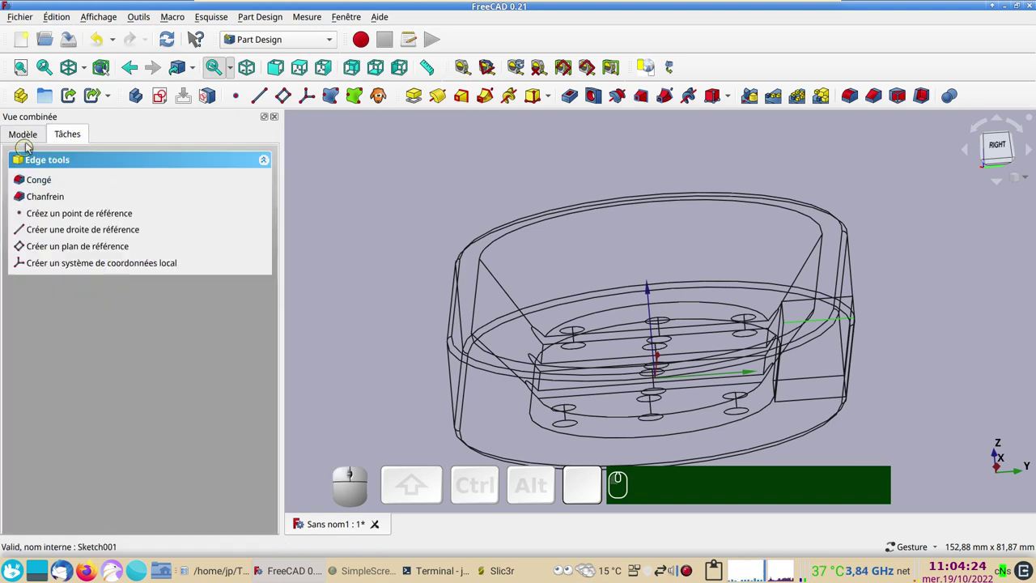
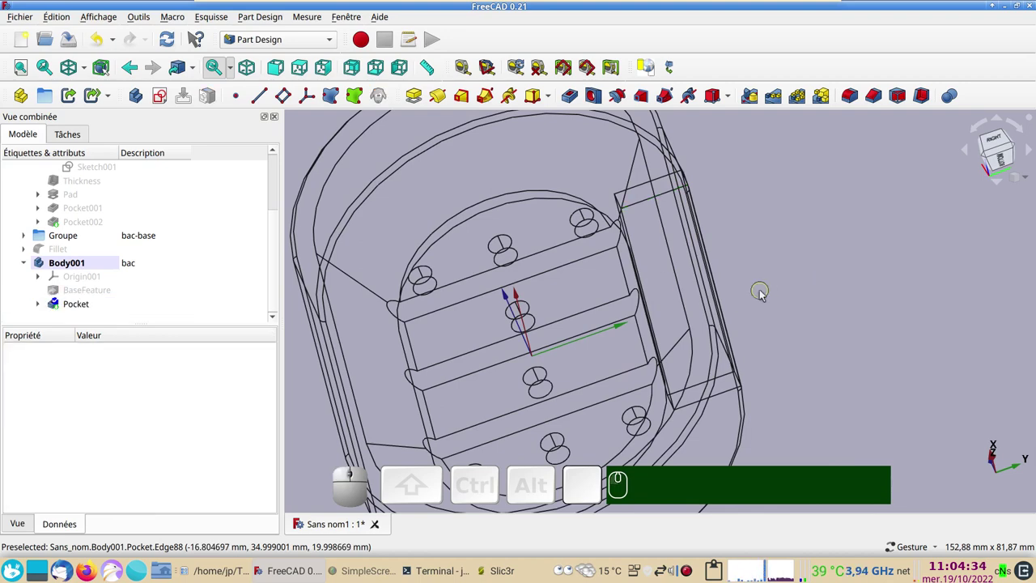
pyautogui.press('KP_0')
pyautogui.scroll(-3)
pyautogui.rightClick(889, 371)
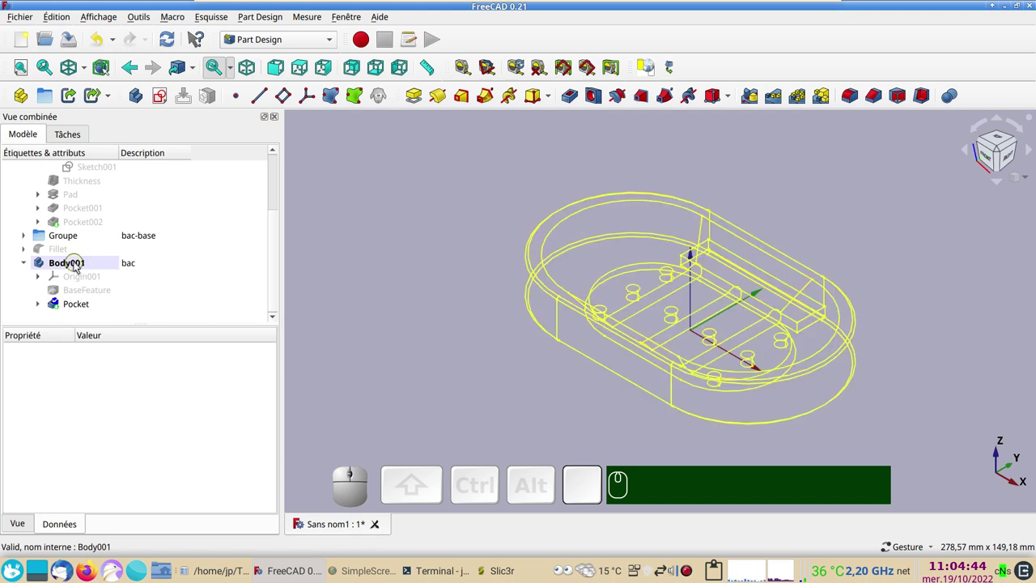
# Create a new sketch on XY_Plane001 and frame the hinge area
pyautogui.click(164, 98)
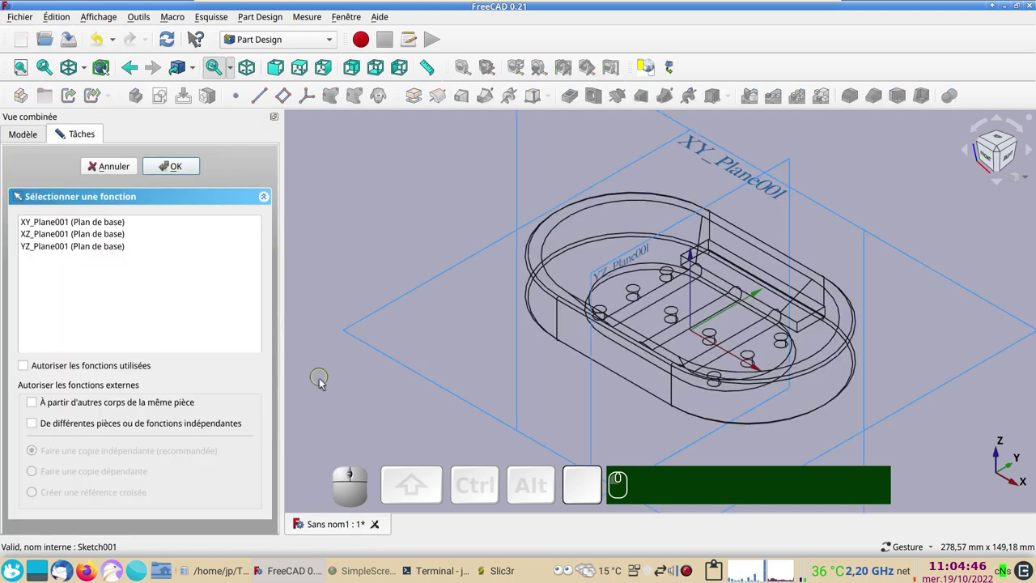
pyautogui.scroll(-3)
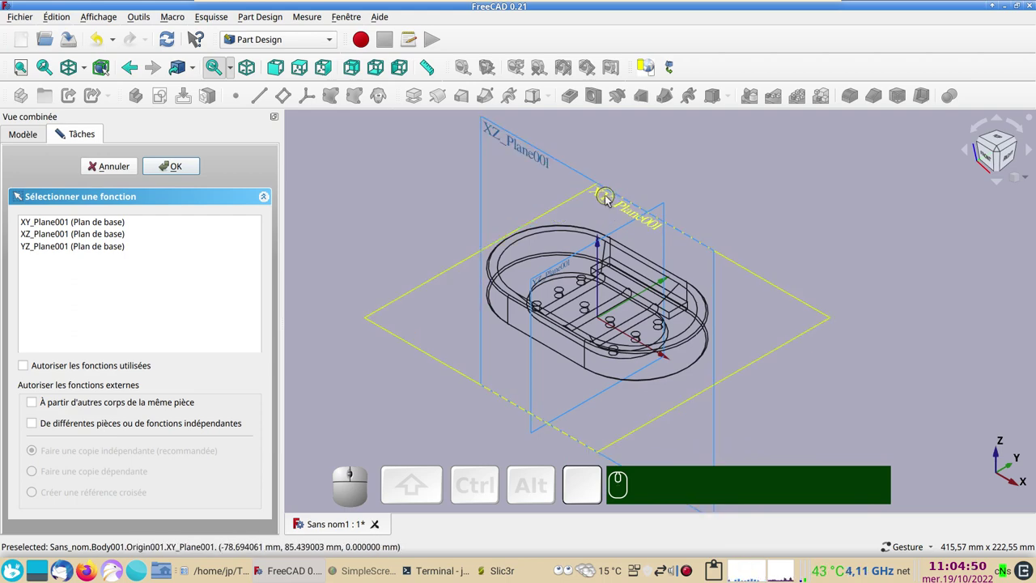
pyautogui.click(608, 200)
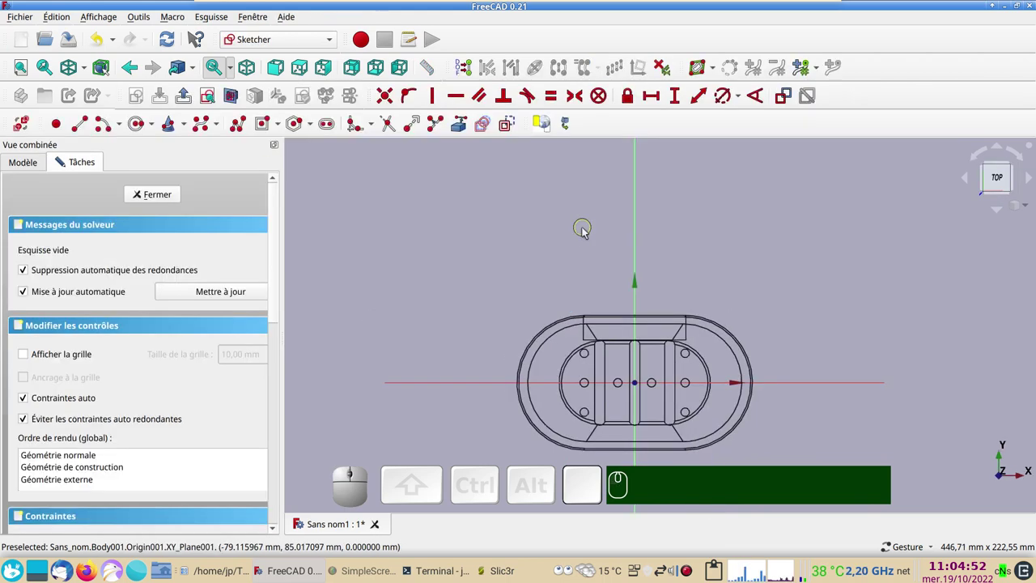
pyautogui.scroll(3)
pyautogui.middleClick(583, 315)
pyautogui.moveTo(583, 315); pyautogui.dragTo(487, 217)
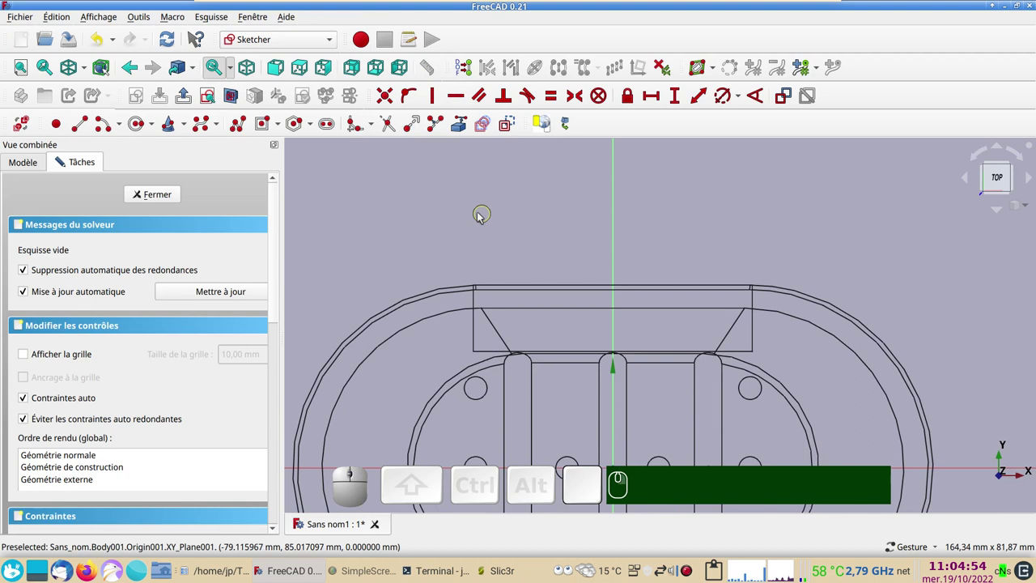
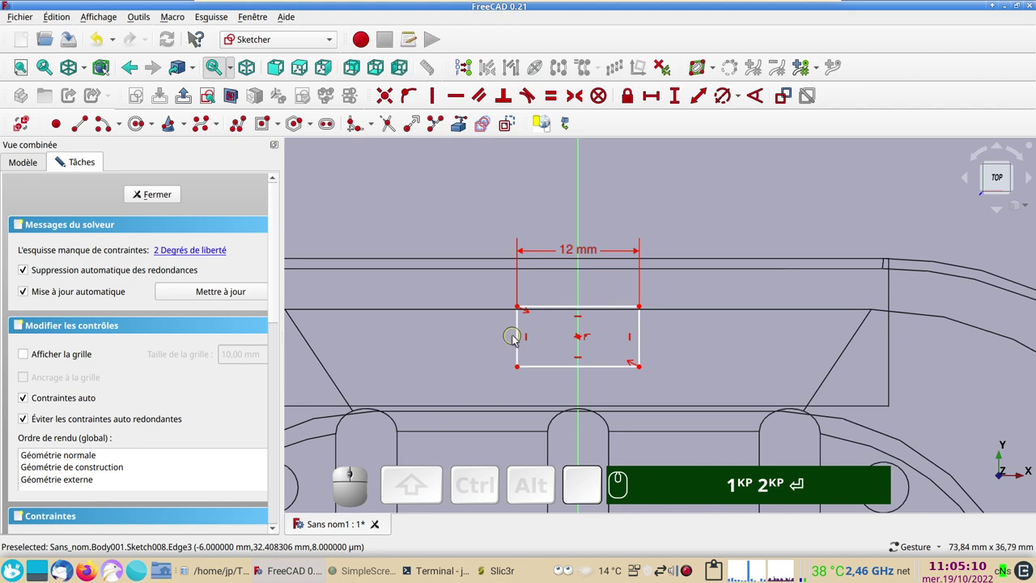
# Dimension the rectangle's side edge to 5 mm
pyautogui.click(522, 339)
pyautogui.click(679, 105)
pyautogui.press('KP_5')
pyautogui.press('Return')
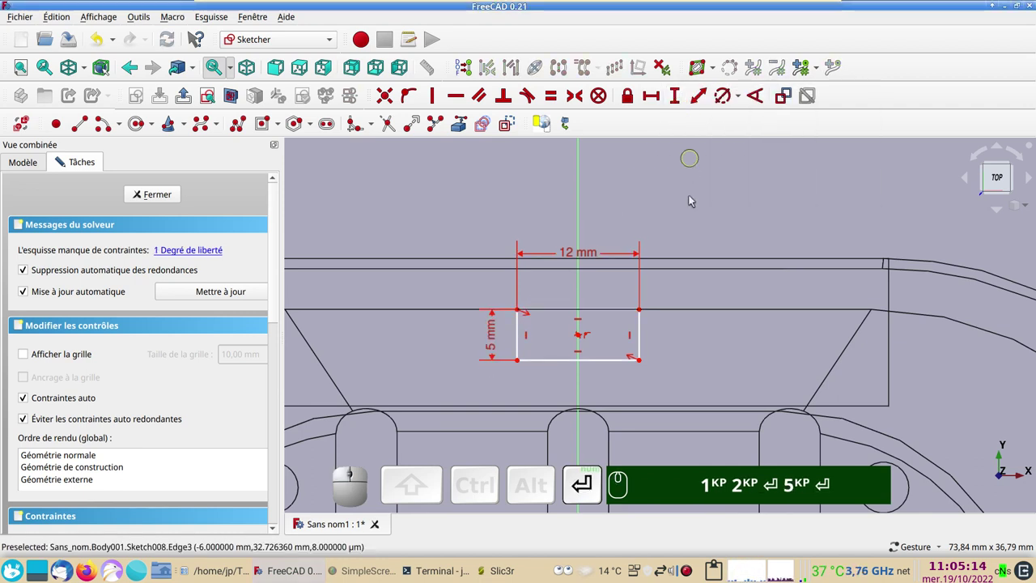
pyautogui.scroll(-3)
pyautogui.moveTo(695, 355); pyautogui.dragTo(579, 212)
pyautogui.moveTo(582, 221); pyautogui.dragTo(594, 218)
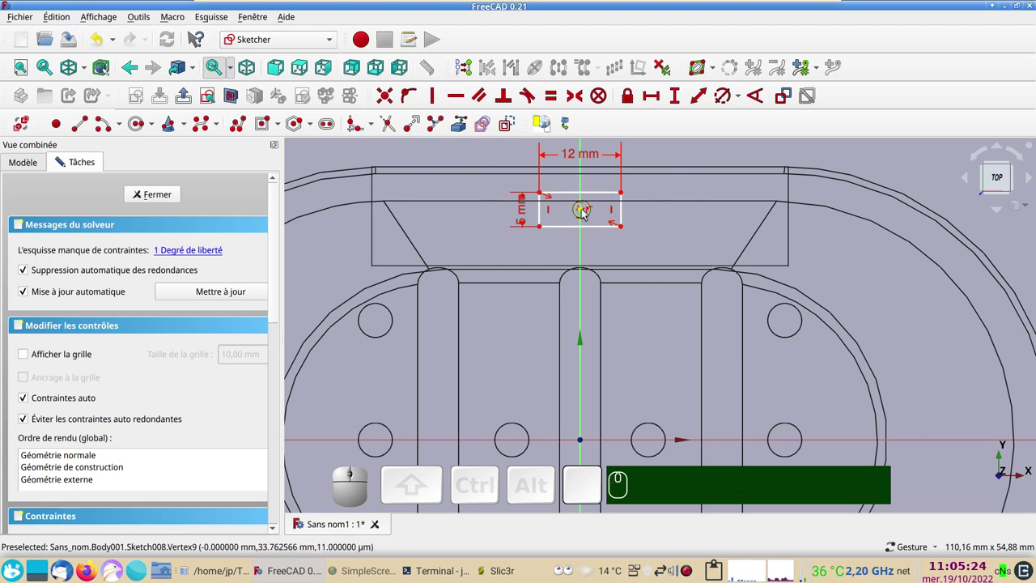
# Place the rectangle's centre 34 mm vertically from the origin and close the sketch
pyautogui.click(584, 212)
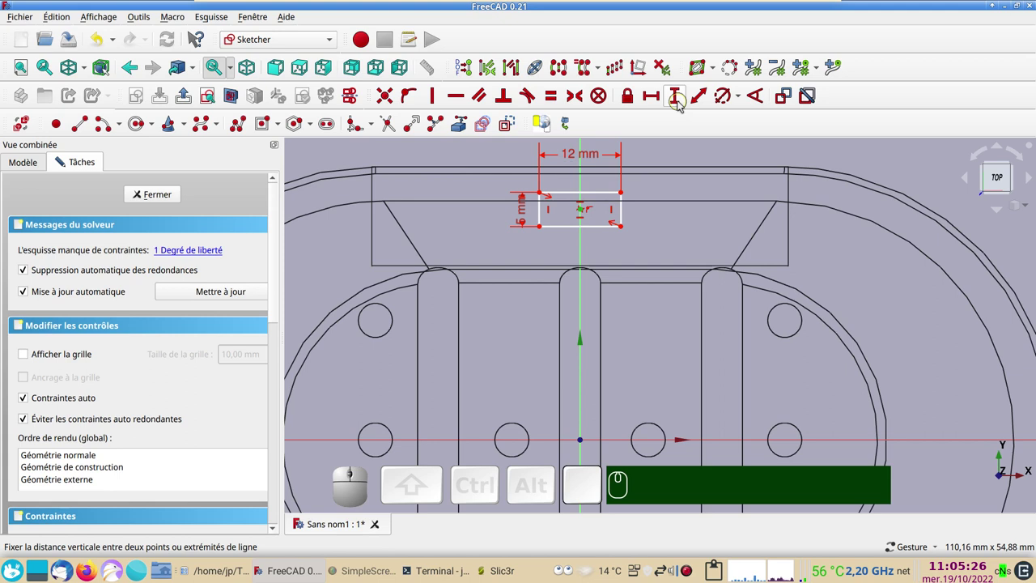
pyautogui.click(681, 105)
pyautogui.press('KP_3')
pyautogui.press('KP_4')
pyautogui.press('KP_Enter')
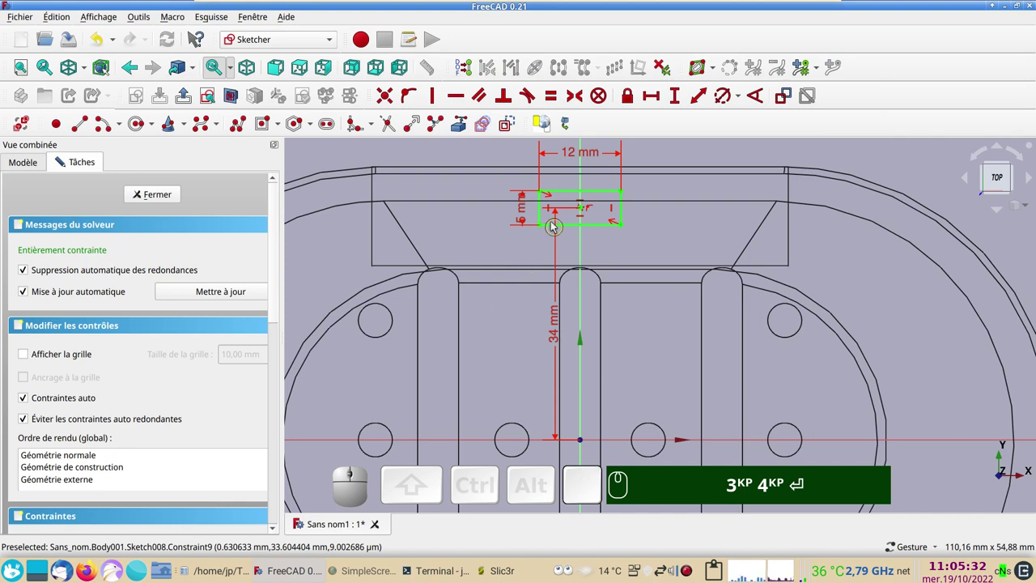
pyautogui.click(159, 197)
pyautogui.scroll(3)
pyautogui.moveTo(826, 365); pyautogui.dragTo(876, 443)
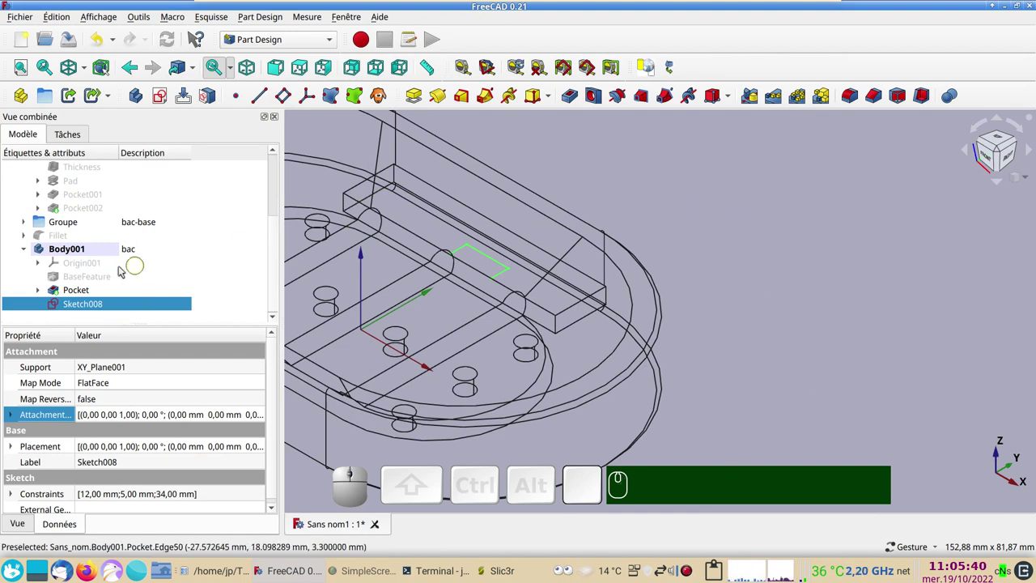
# Pocket Sketch008 reversed with type Up to first, viewed shaded from behind
pyautogui.click(574, 106)
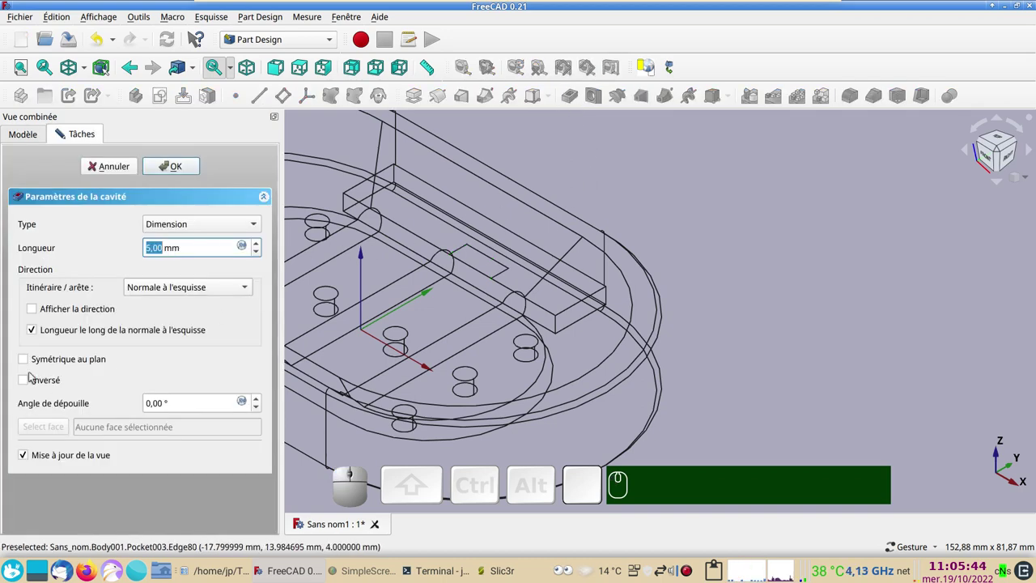
pyautogui.click(32, 380)
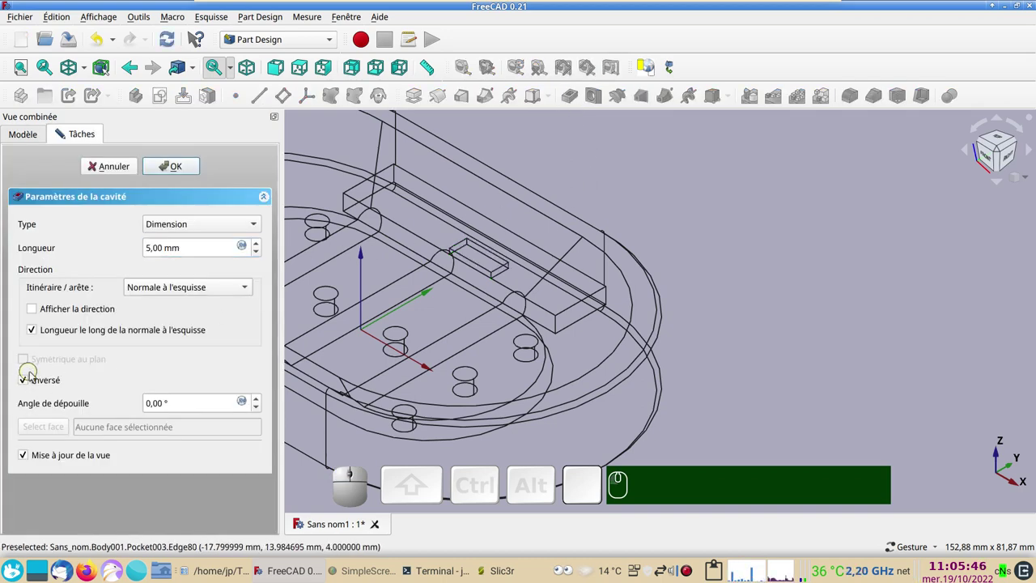
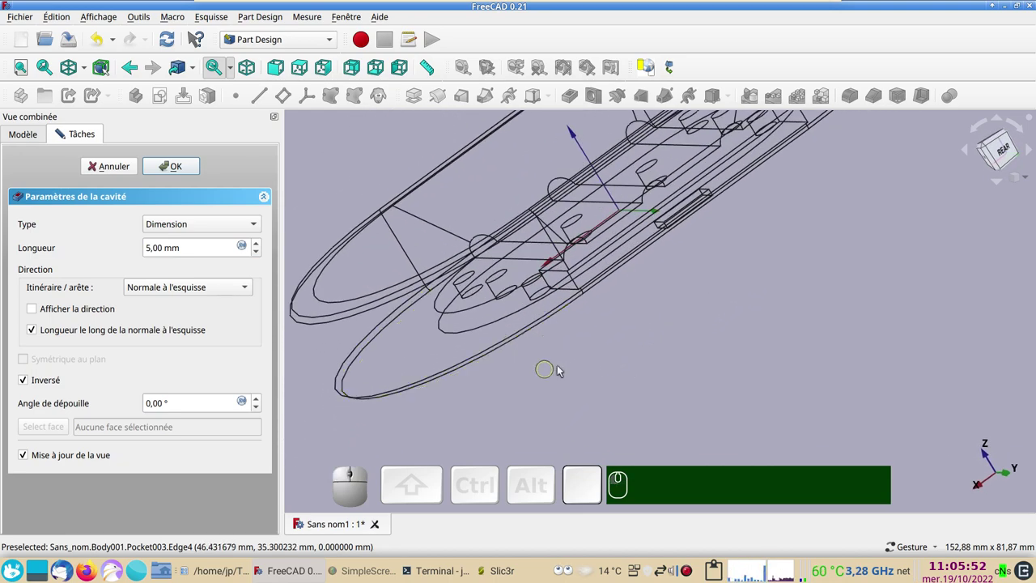
pyautogui.click(569, 369)
pyautogui.press('&')
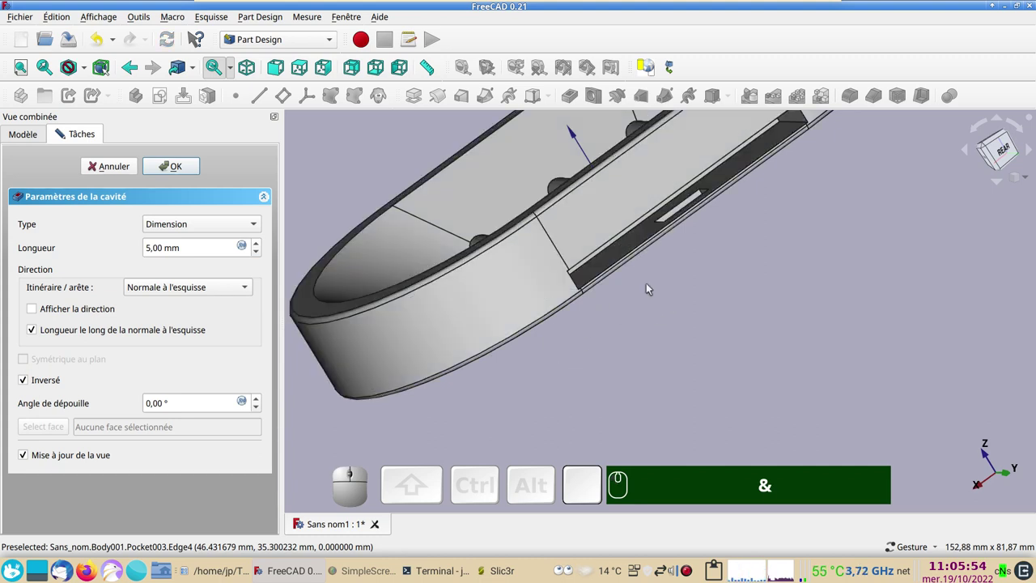
pyautogui.click(177, 225)
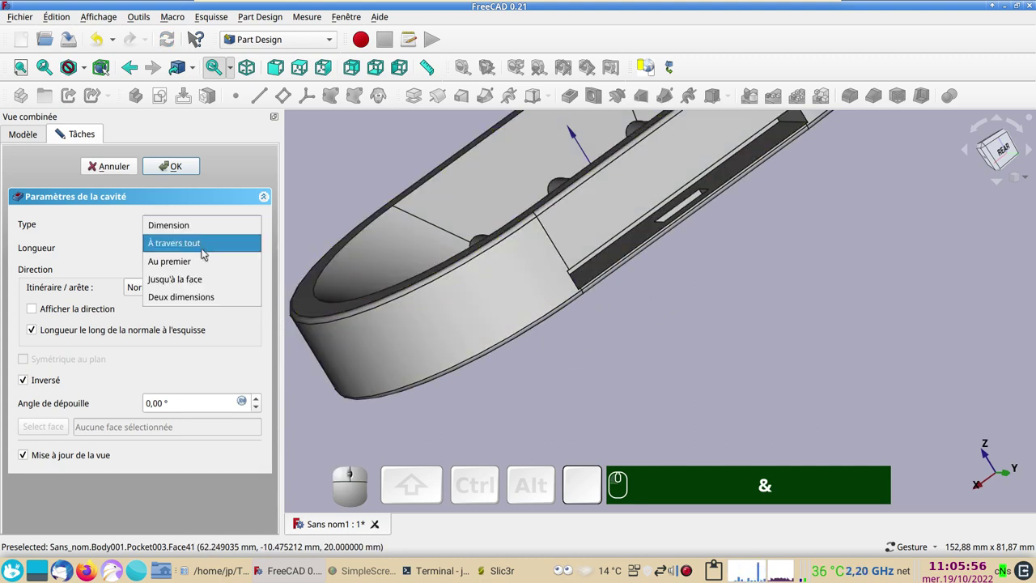
pyautogui.click(198, 260)
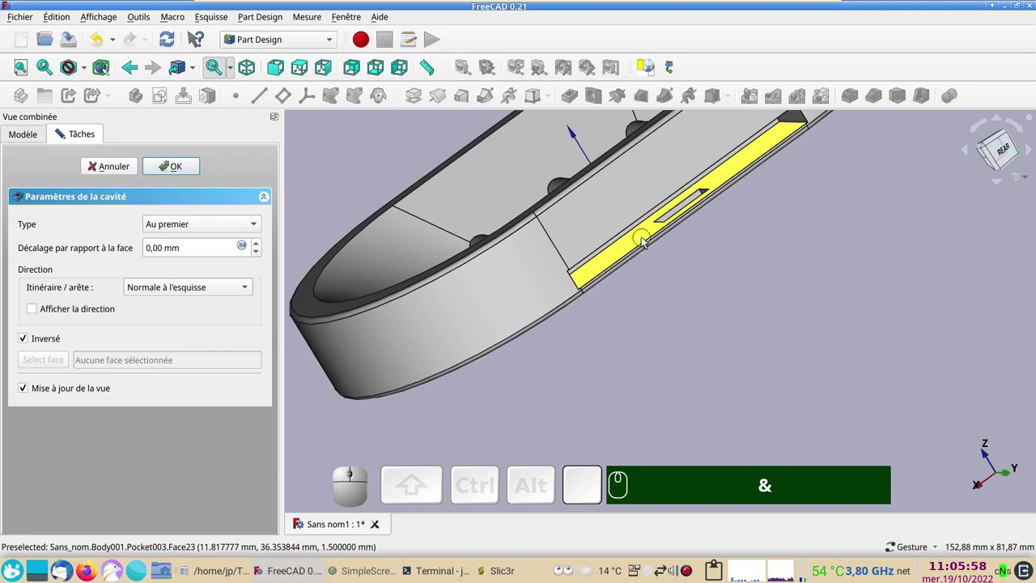
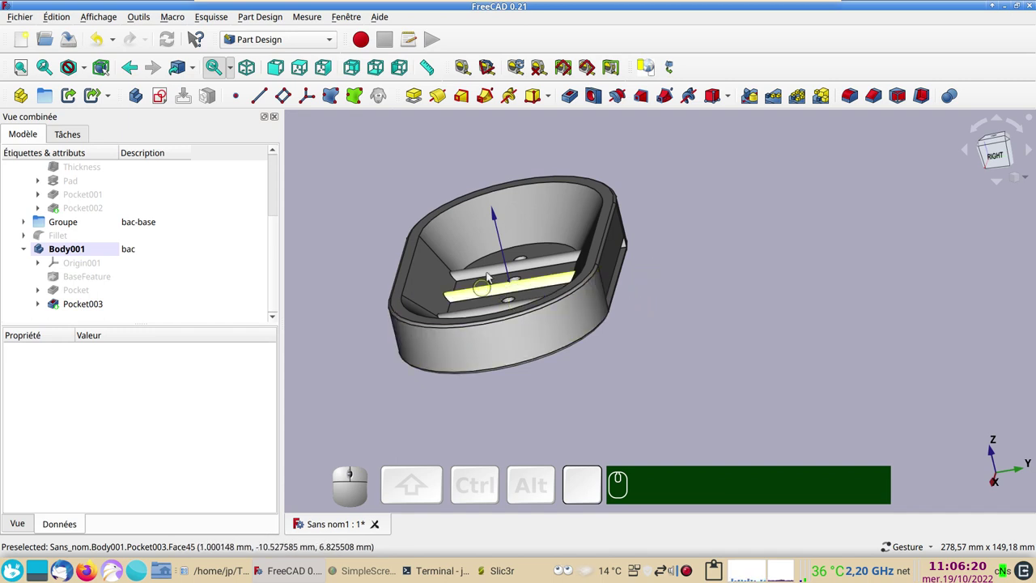
# View the dish from underneath and pick Body001's Placement property
pyautogui.click(625, 363)
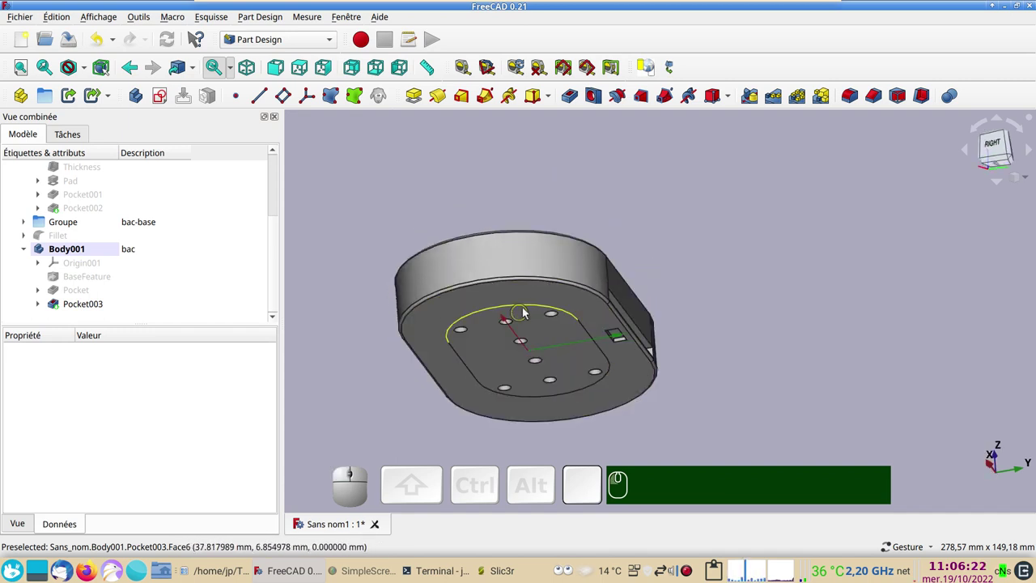
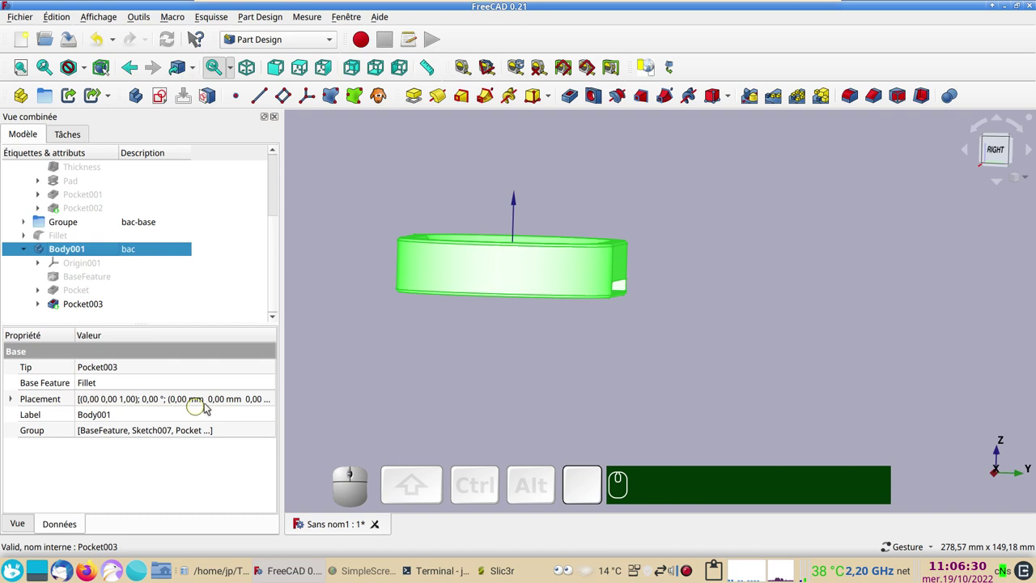
pyautogui.click(234, 401)
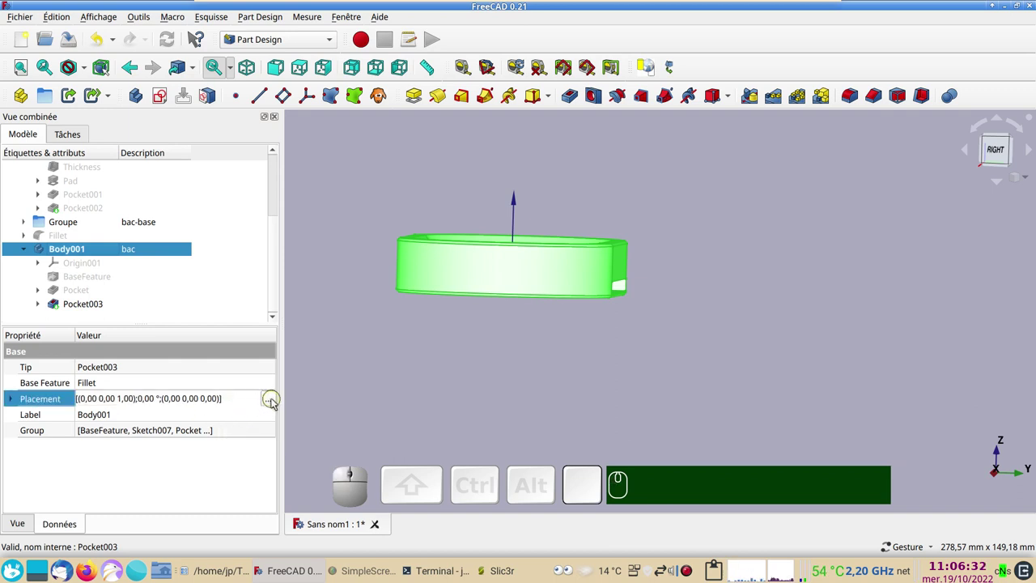
# Enter a -40 mm Y translation for the body in the Placement dialog
pyautogui.click(275, 402)
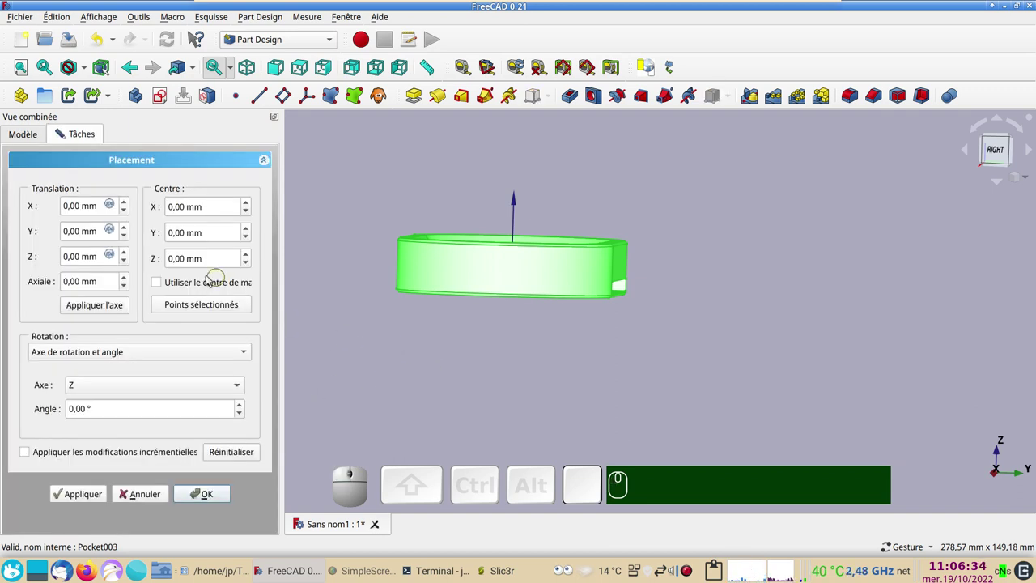
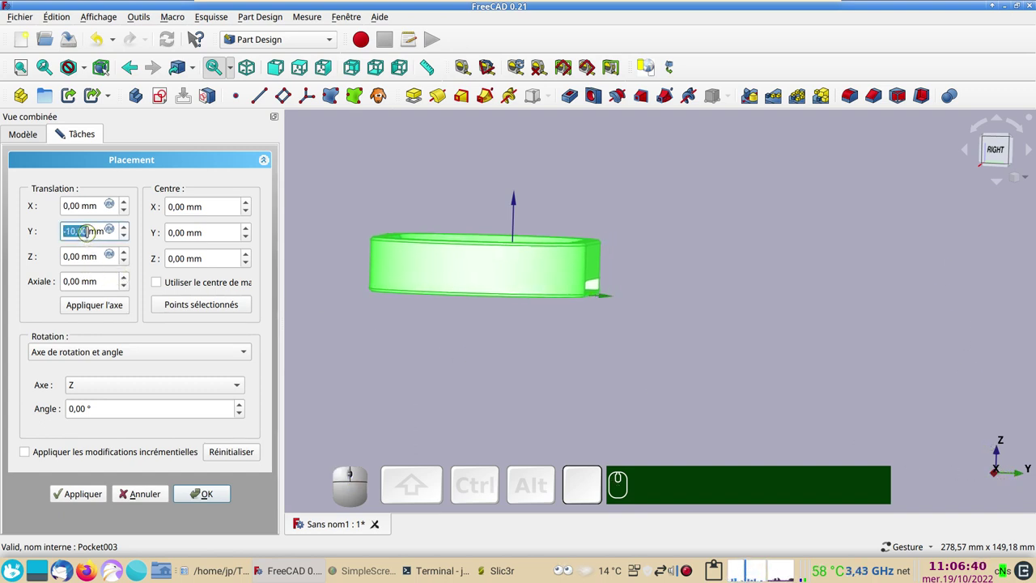
pyautogui.press('-')
pyautogui.press('KP_Subtract')
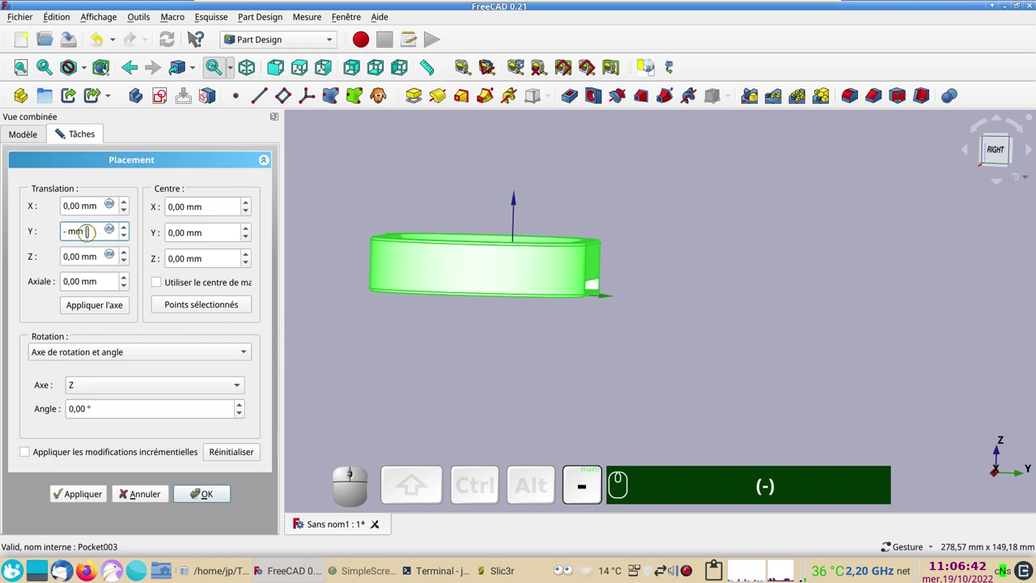
pyautogui.press('KP_3')
pyautogui.press('KP_0')
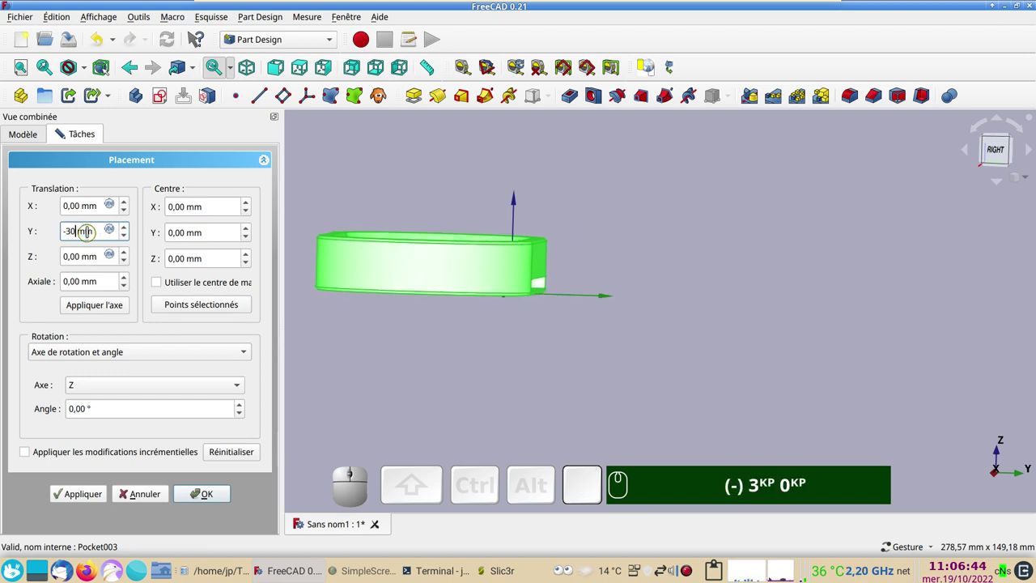
pyautogui.press('BackSpace')
pyautogui.press('BackSpace')
pyautogui.press('KP_4')
pyautogui.press('KP_0')
pyautogui.moveTo(461, 371); pyautogui.dragTo(535, 287)
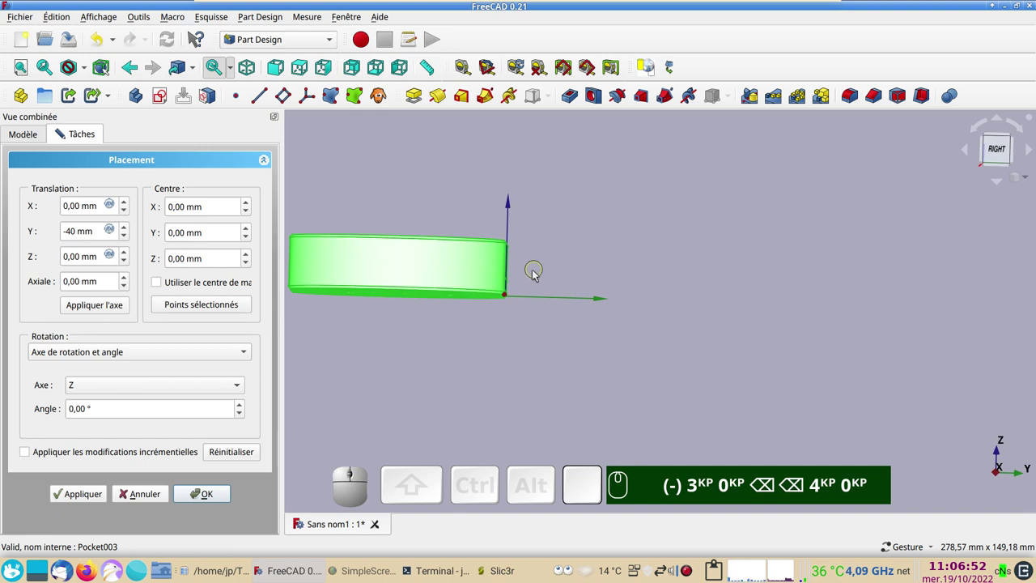
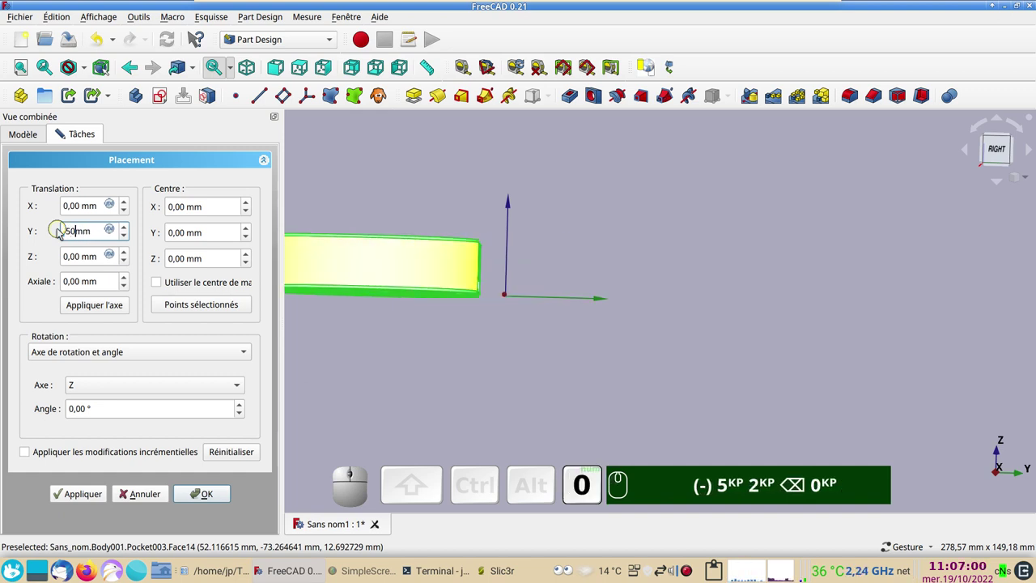
# Set Y to -50 mm and Z to -10 mm, check the shifted dish and confirm
pyautogui.write('🖱 (-) 5KP 2KP ⌫ 0KP')
pyautogui.scroll(-3)
pyautogui.click(524, 377)
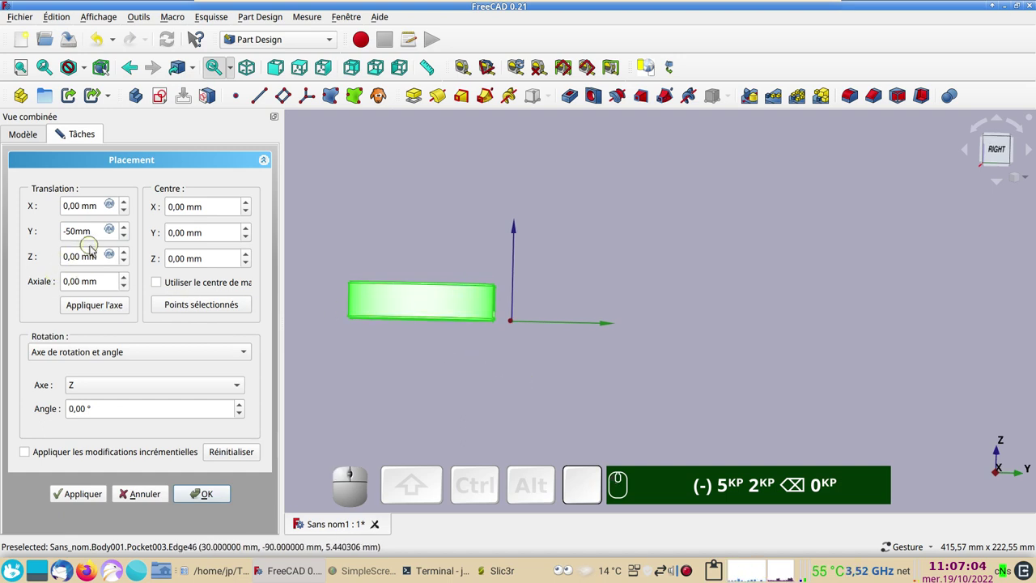
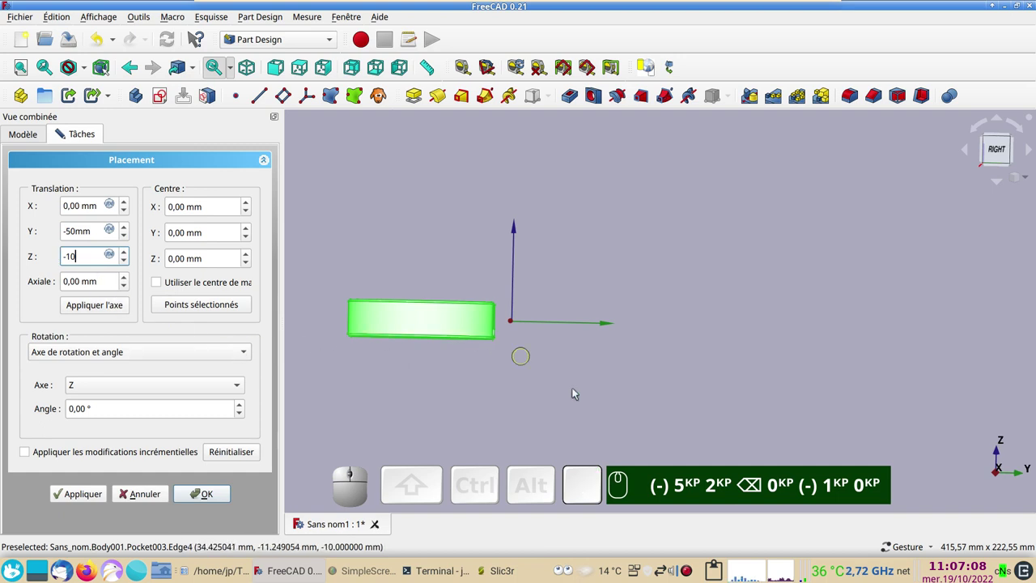
pyautogui.scroll(3)
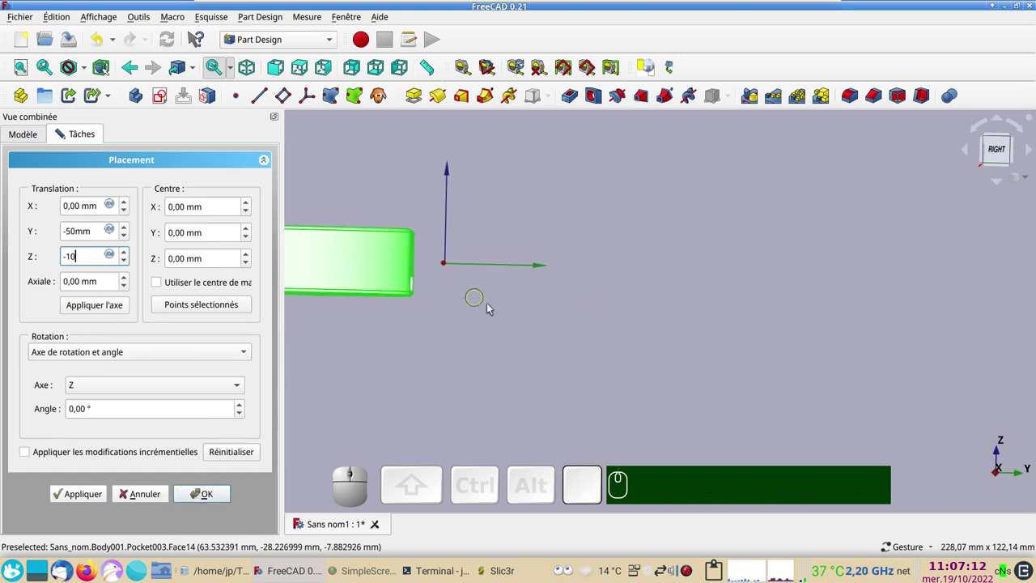
pyautogui.moveTo(507, 322); pyautogui.dragTo(488, 322)
pyautogui.moveTo(535, 318); pyautogui.dragTo(521, 251)
pyautogui.moveTo(611, 342); pyautogui.dragTo(572, 316)
pyautogui.moveTo(592, 324); pyautogui.dragTo(556, 324)
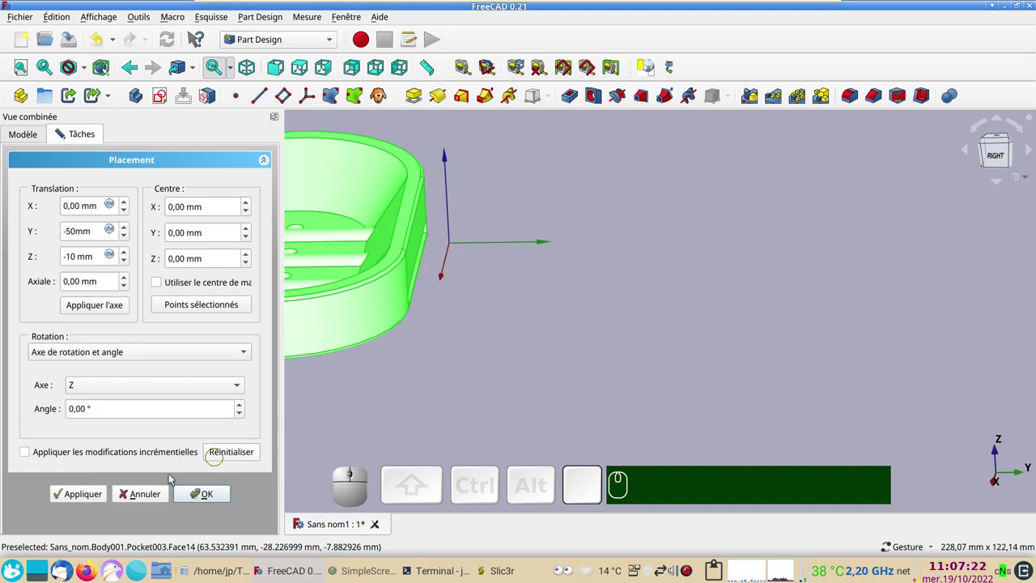
pyautogui.click(203, 497)
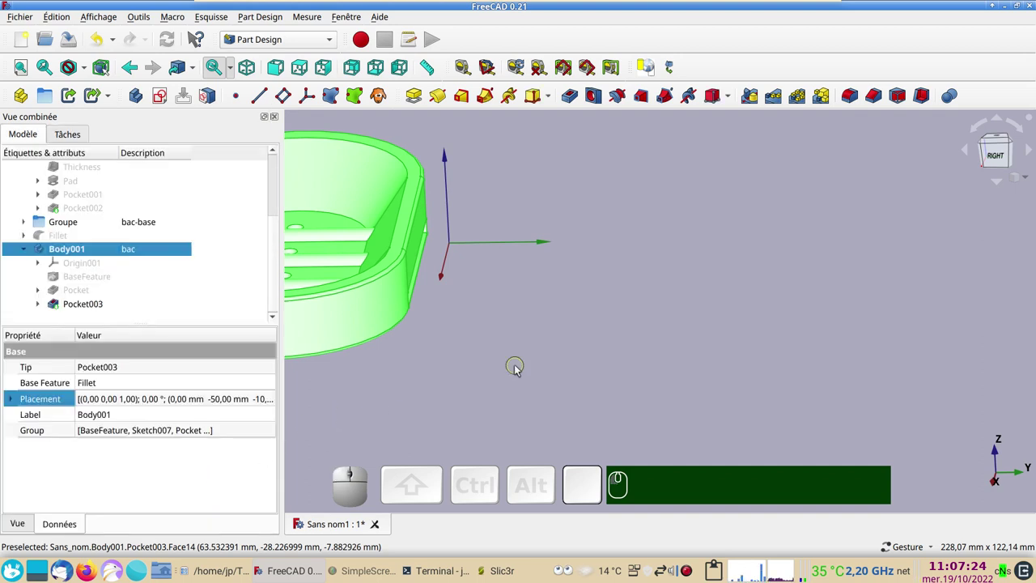
pyautogui.scroll(-3)
# Hide the coordinate axes in the 3D view with the A, C shortcut
pyautogui.click(518, 366)
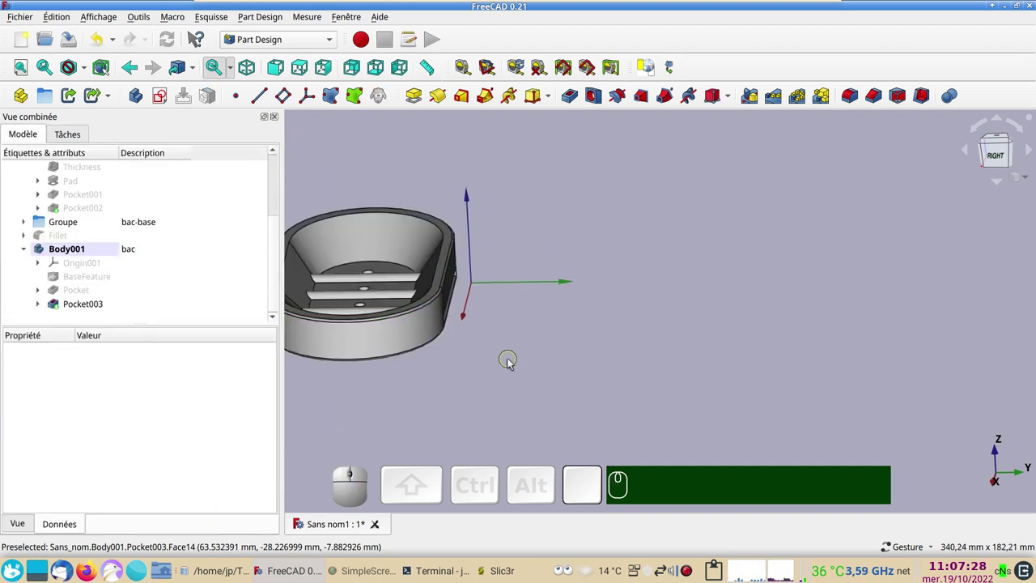
pyautogui.write('ac')
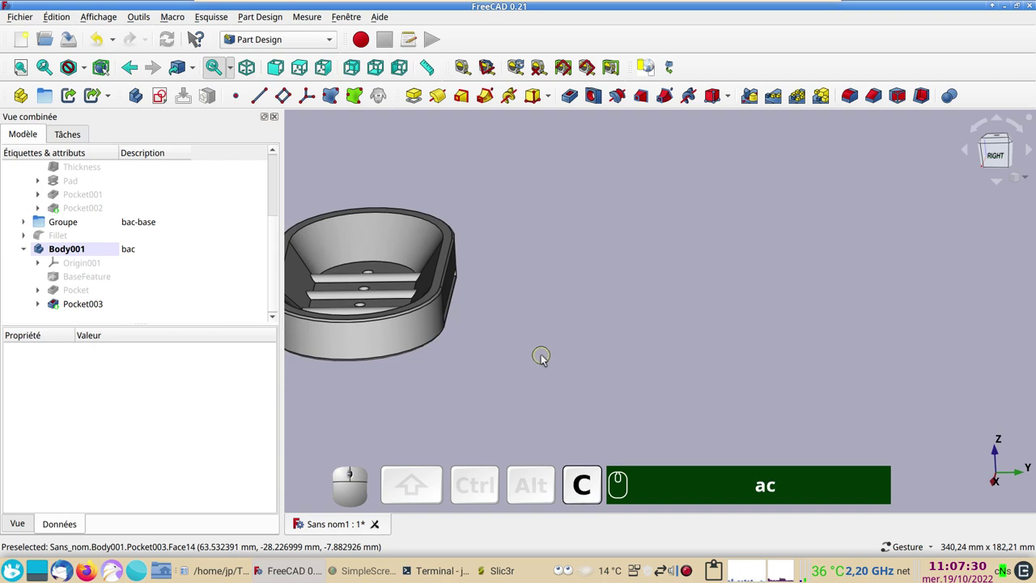
pyautogui.rightClick(553, 363)
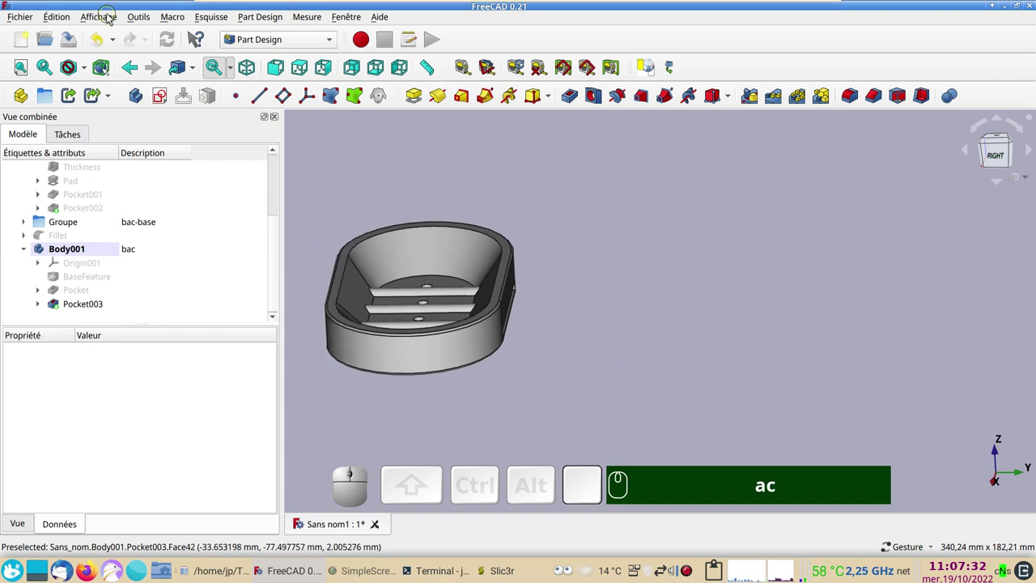
pyautogui.click(109, 17)
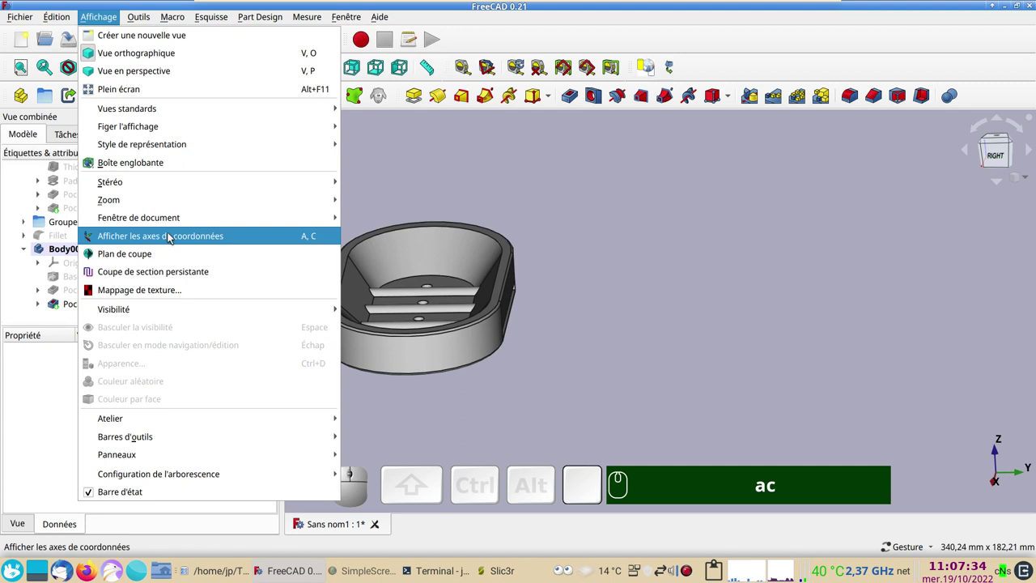
pyautogui.click(658, 318)
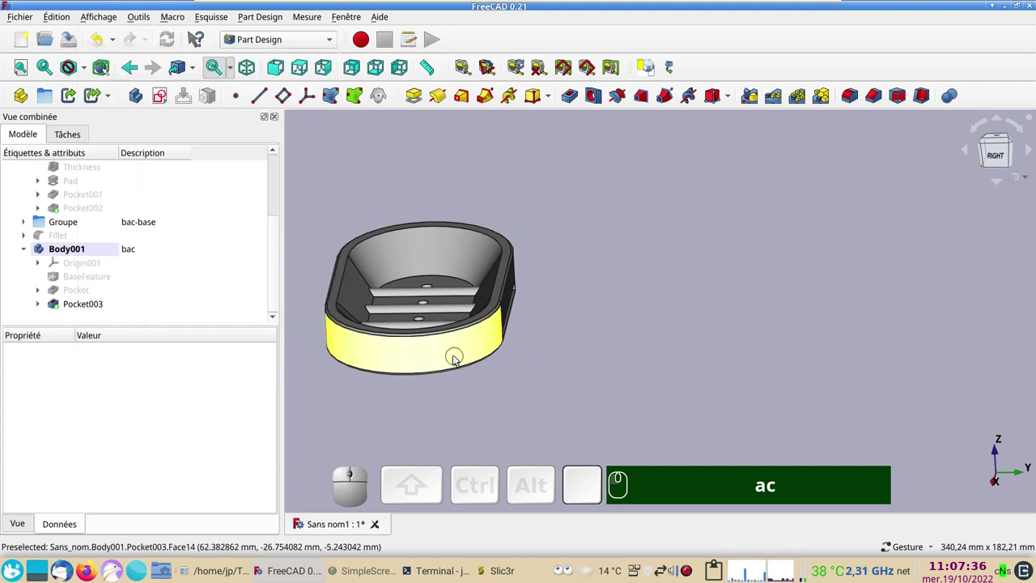
# Recolour the soap dish body's shape colour from grey to lavender (#aaaaff)
pyautogui.click(454, 355)
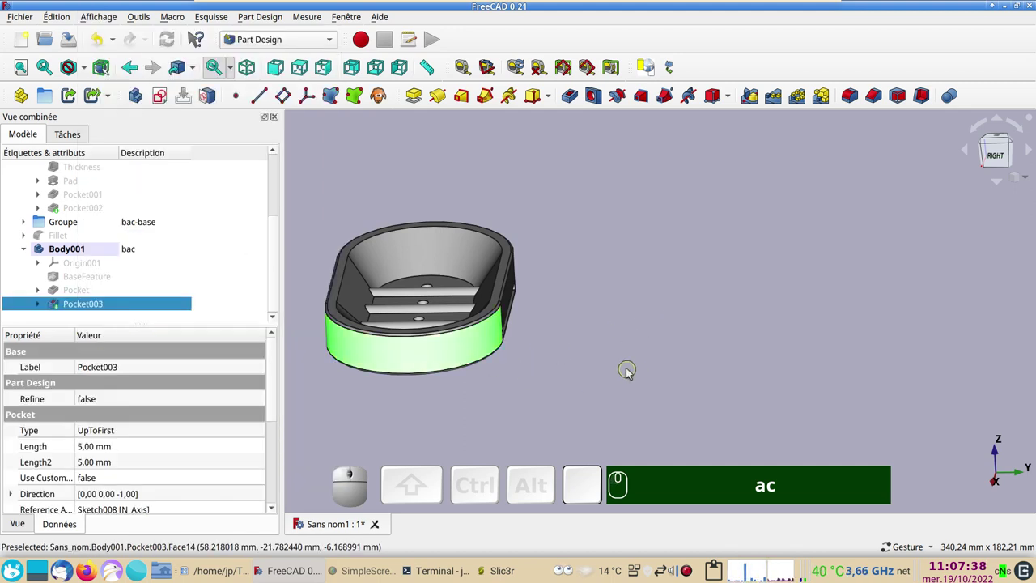
pyautogui.moveTo(555, 366); pyautogui.dragTo(577, 368)
pyautogui.press('ctrl+d')
pyautogui.press('ctrl+d')
pyautogui.click(191, 302)
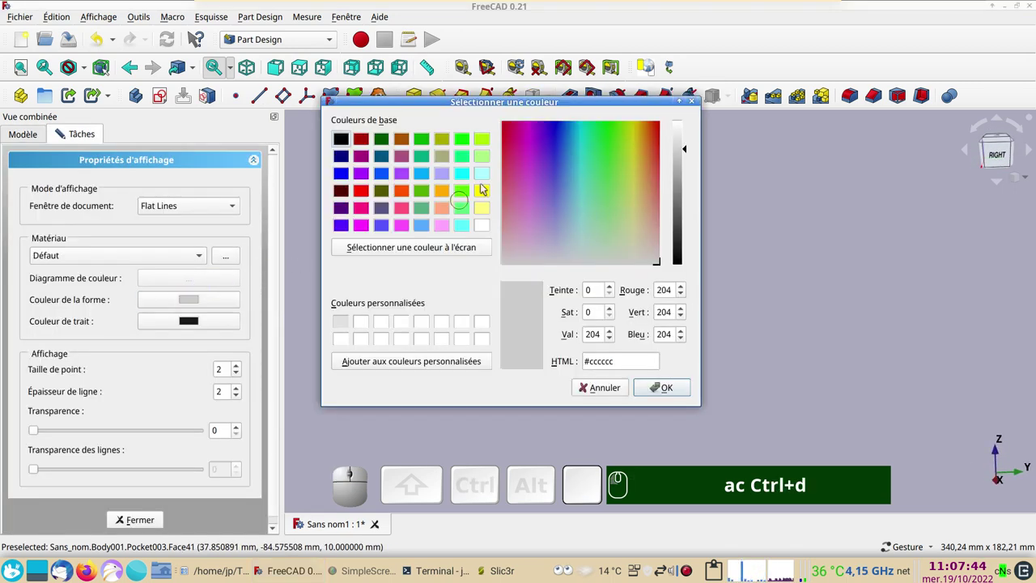
pyautogui.click(445, 175)
pyautogui.click(668, 388)
pyautogui.click(146, 520)
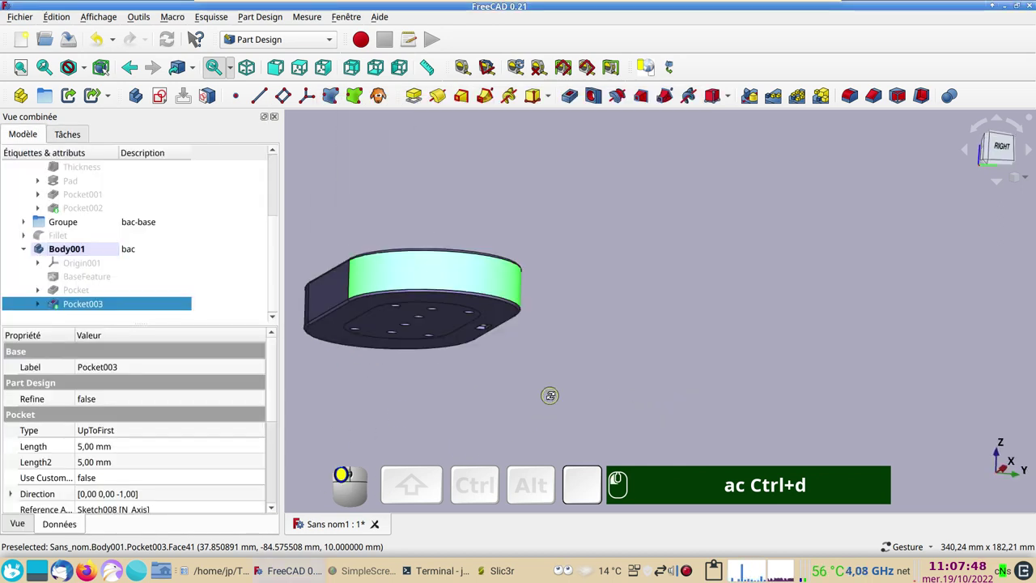
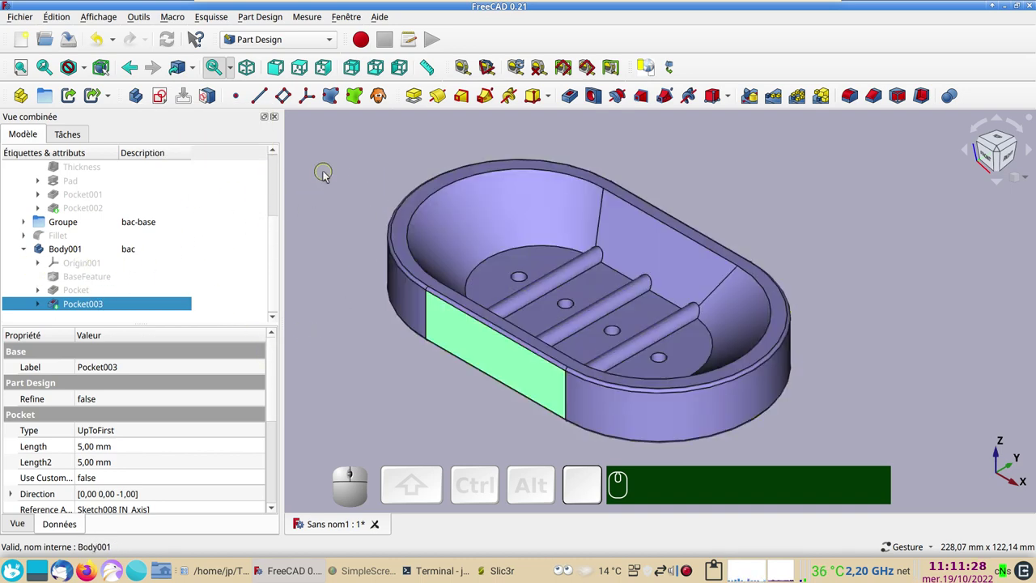
# Create a new empty Body002 and set its description to 'support'
pyautogui.click(356, 181)
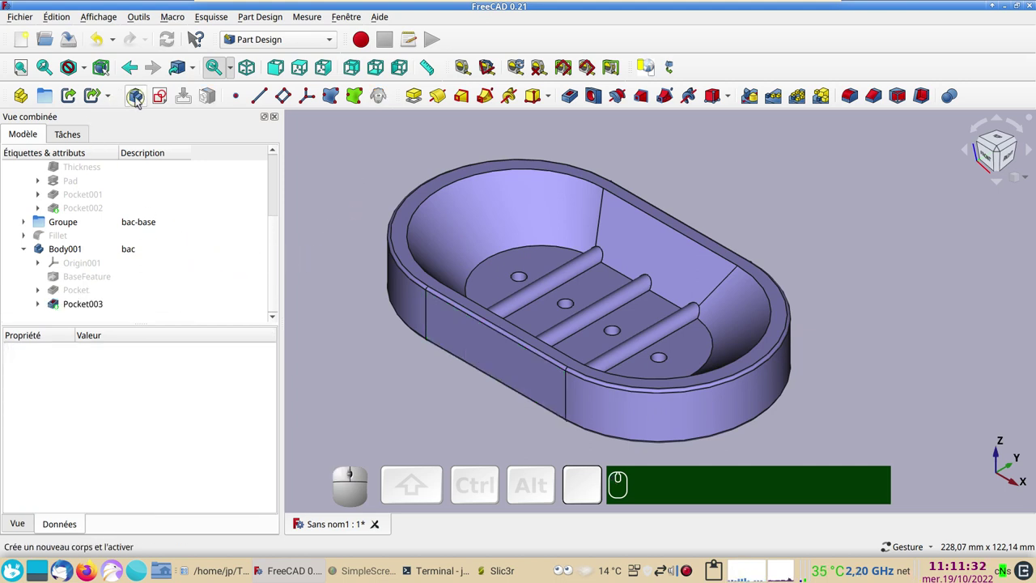
pyautogui.click(139, 99)
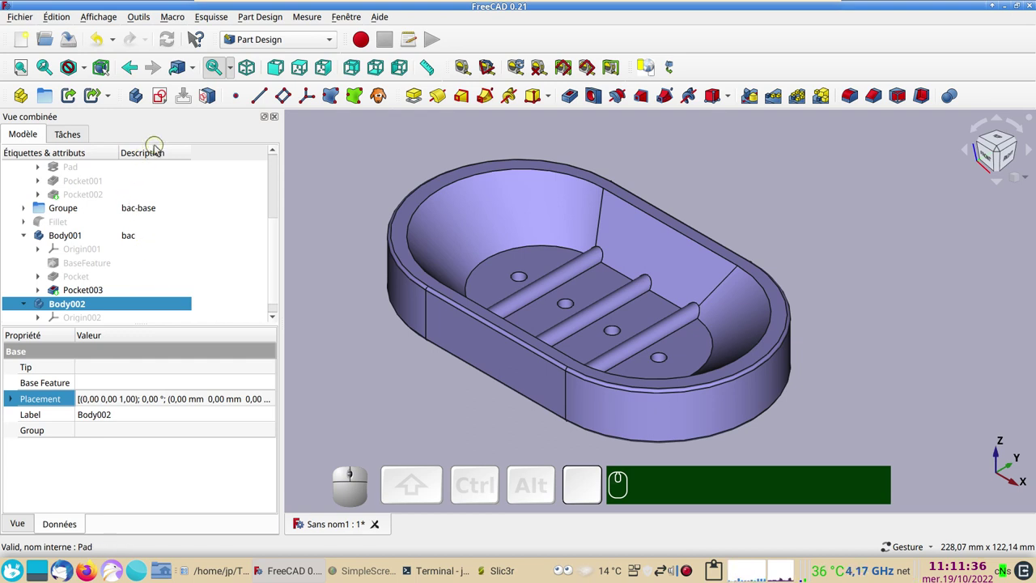
pyautogui.click(146, 310)
pyautogui.press('F2')
pyautogui.write('support')
pyautogui.press('Return')
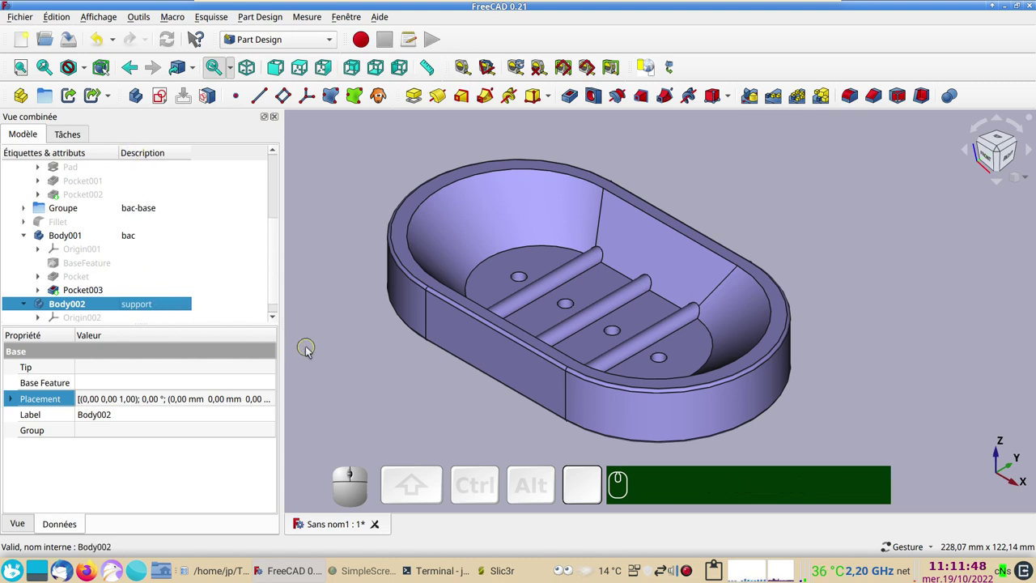
pyautogui.moveTo(274, 300); pyautogui.dragTo(317, 332)
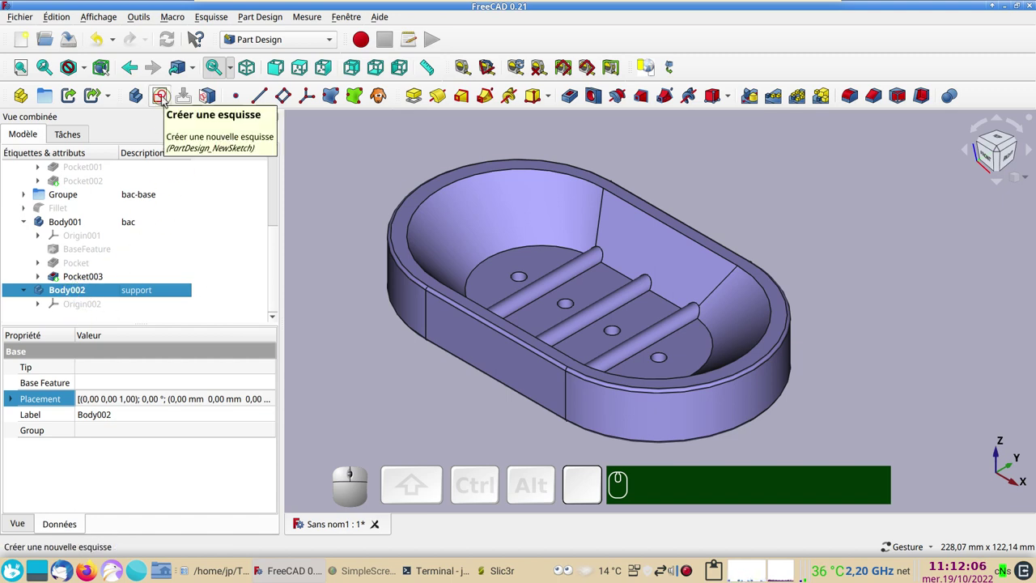
# Start a new sketch in the support body on the YZ plane
pyautogui.click(165, 100)
pyautogui.scroll(-3)
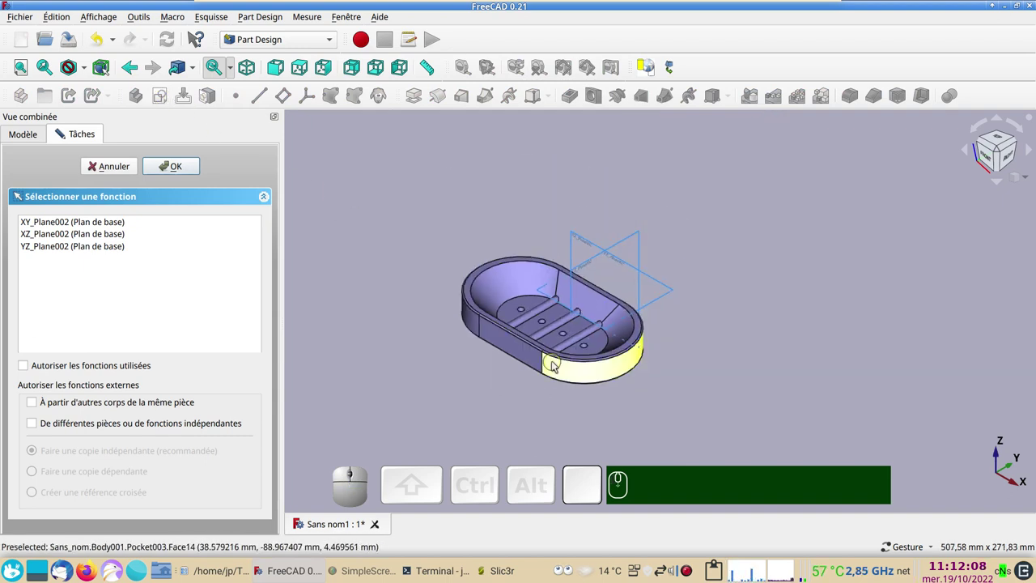
pyautogui.scroll(3)
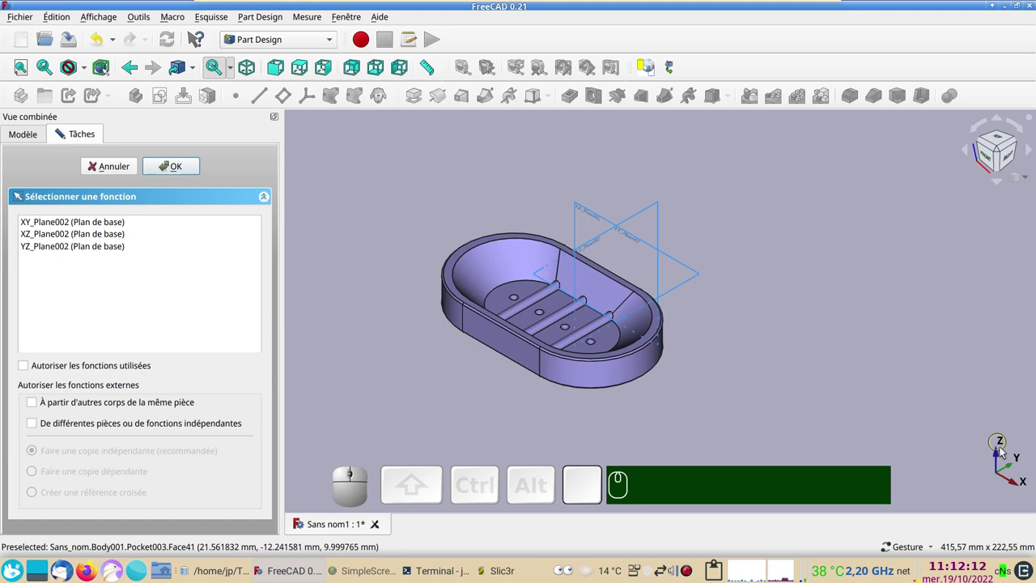
pyautogui.scroll(3)
pyautogui.click(558, 232)
pyautogui.scroll(3)
pyautogui.moveTo(667, 321); pyautogui.dragTo(769, 396)
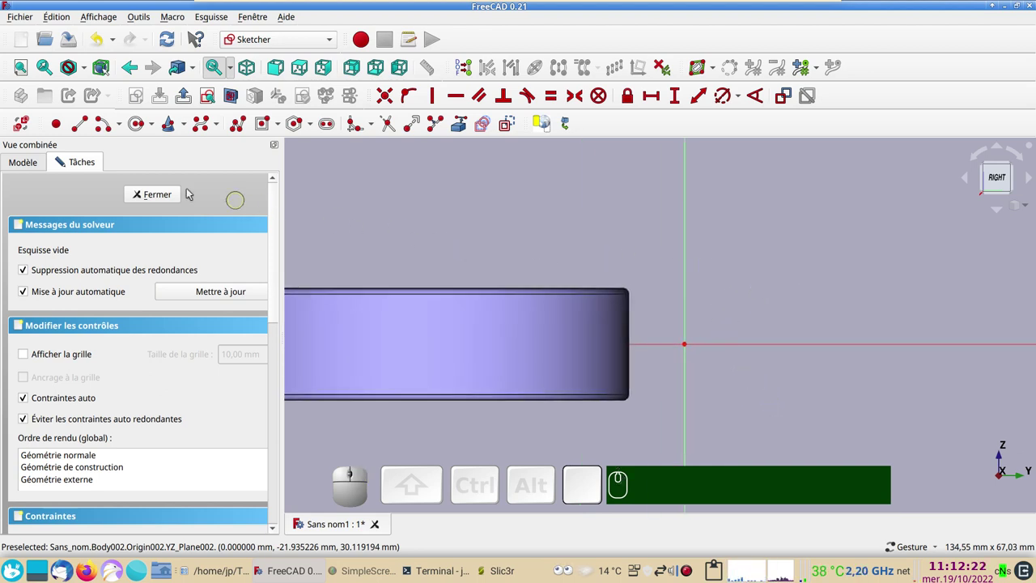
# Draw a centre arc on the vertical axis and constrain its radius to 10 mm
pyautogui.click(101, 132)
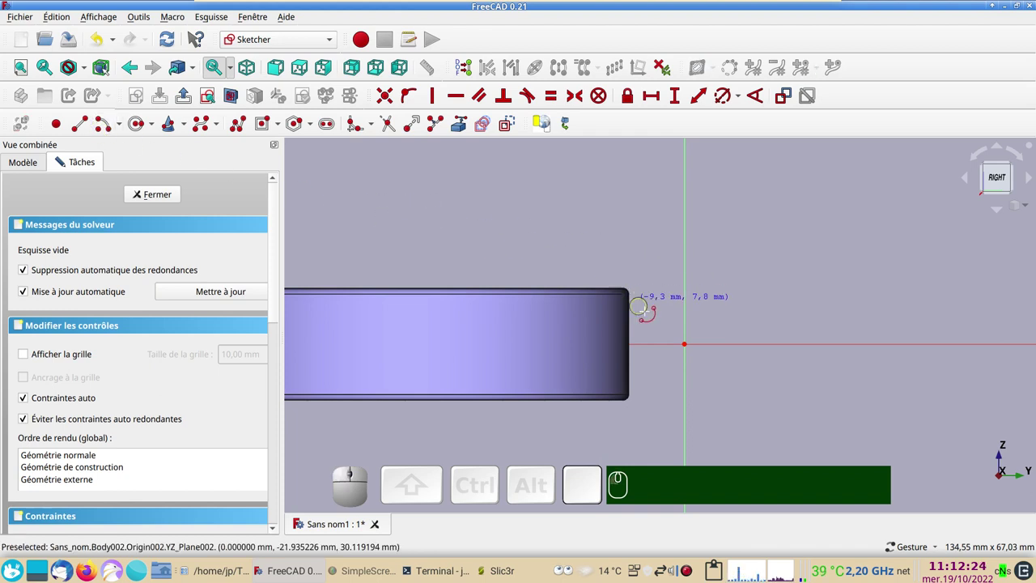
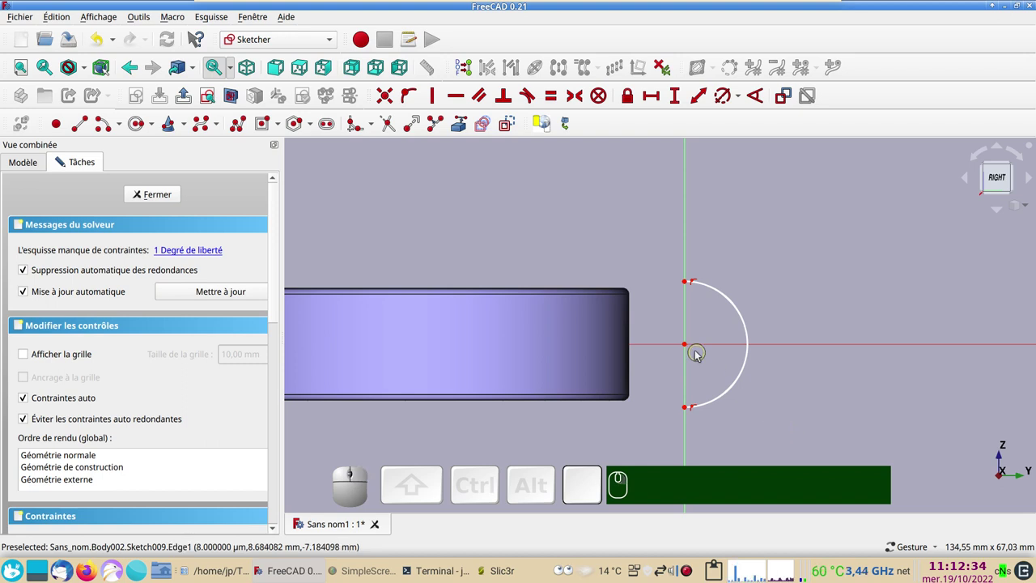
pyautogui.rightClick(699, 358)
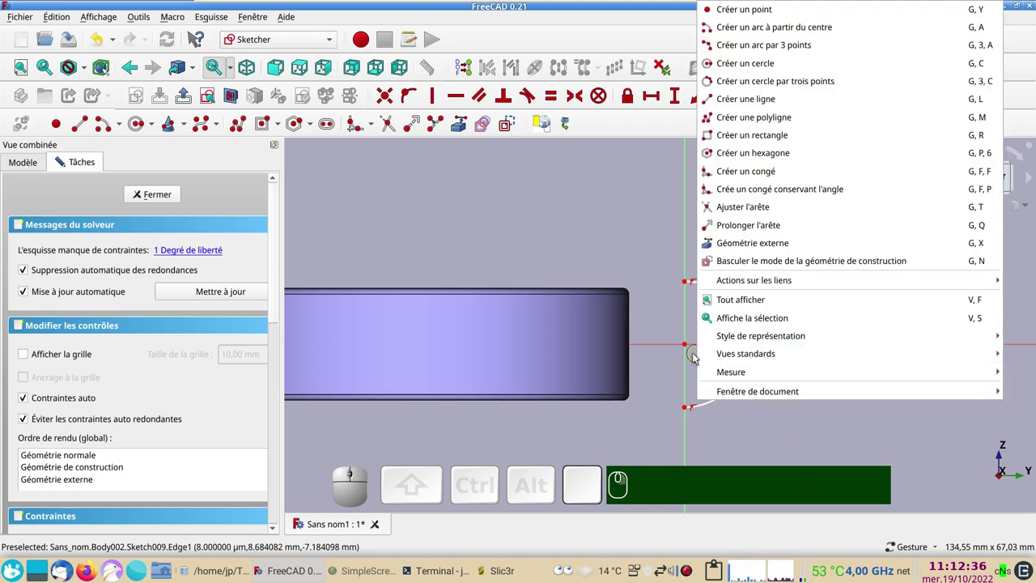
pyautogui.rightClick(655, 325)
pyautogui.moveTo(687, 348); pyautogui.dragTo(694, 347)
pyautogui.moveTo(692, 349); pyautogui.dragTo(700, 319)
pyautogui.click(724, 294)
pyautogui.click(729, 104)
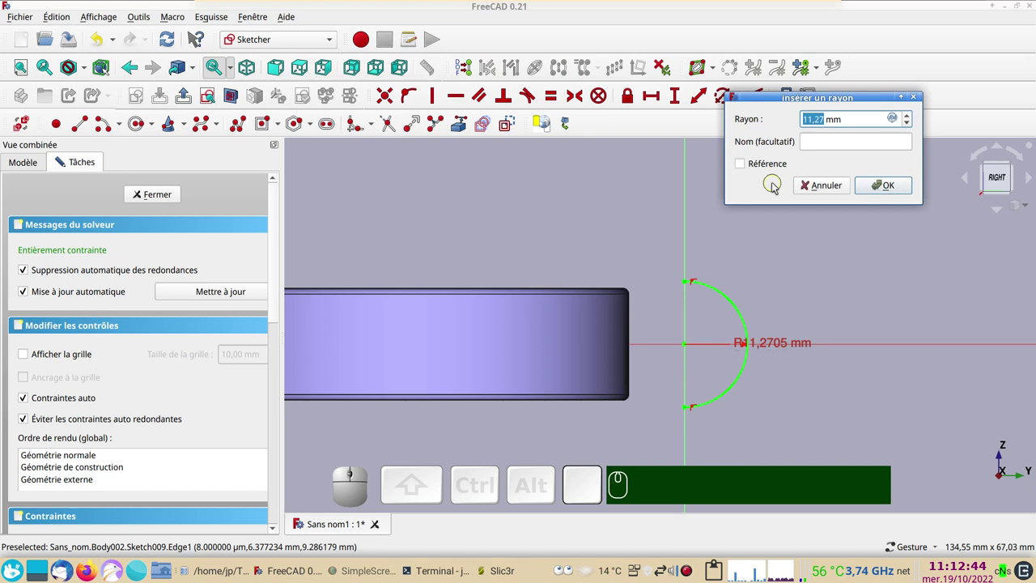
pyautogui.press('KP_1')
pyautogui.press('KP_0')
pyautogui.press('KP_Enter')
pyautogui.scroll(3)
pyautogui.scroll(-3)
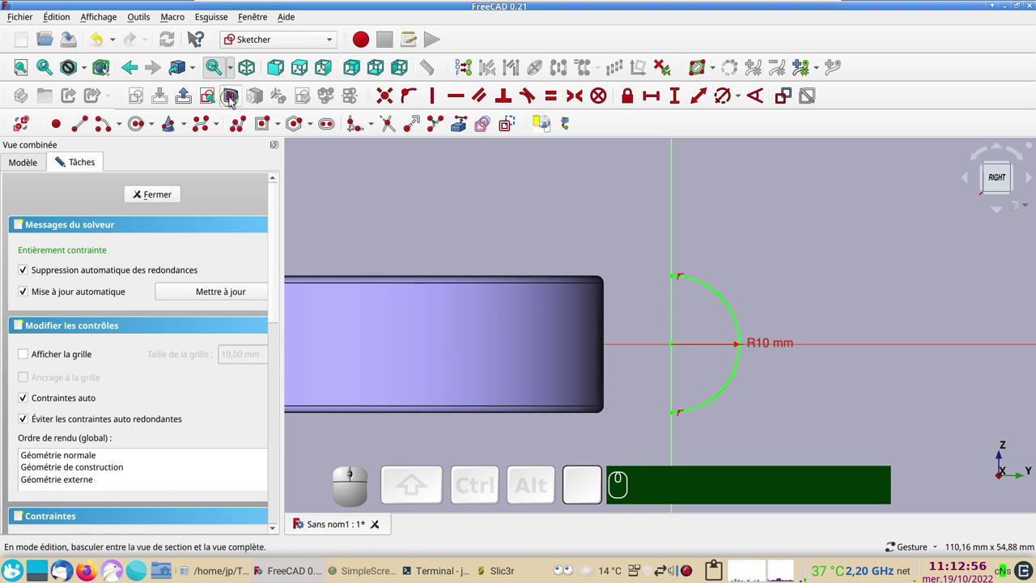
# Show the dish in section and start a polyline to close the half-circle profile
pyautogui.click(232, 101)
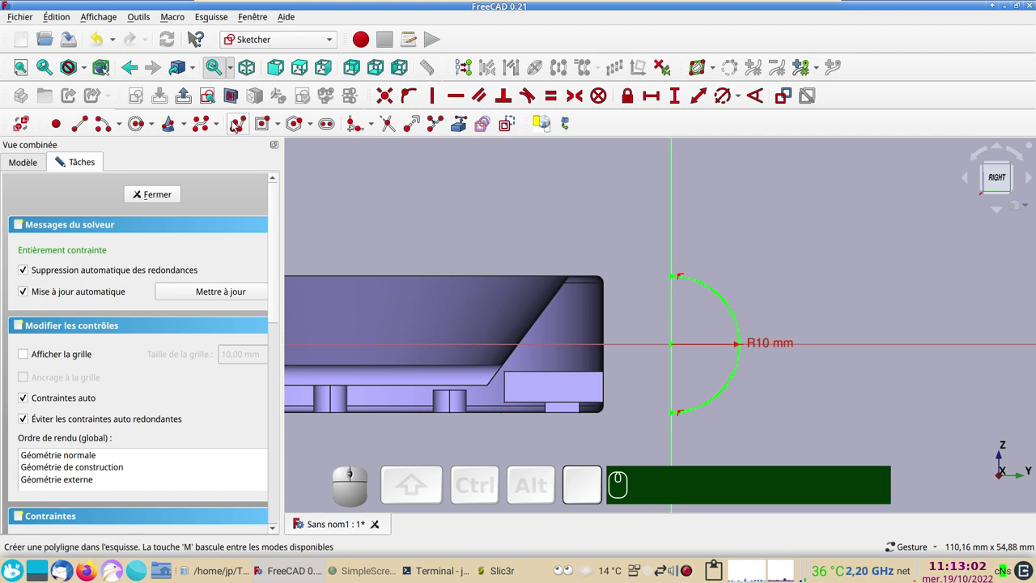
pyautogui.click(235, 125)
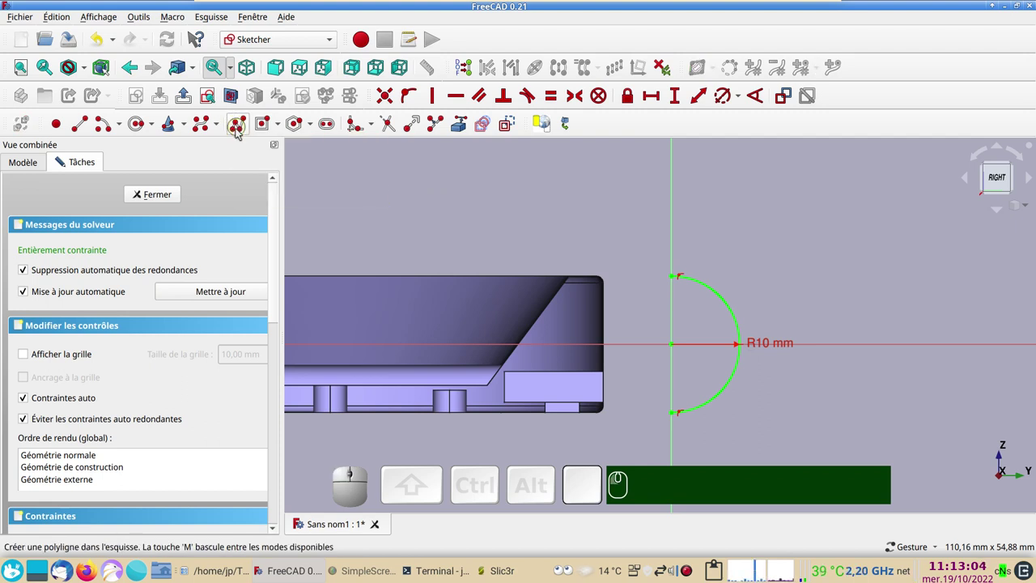
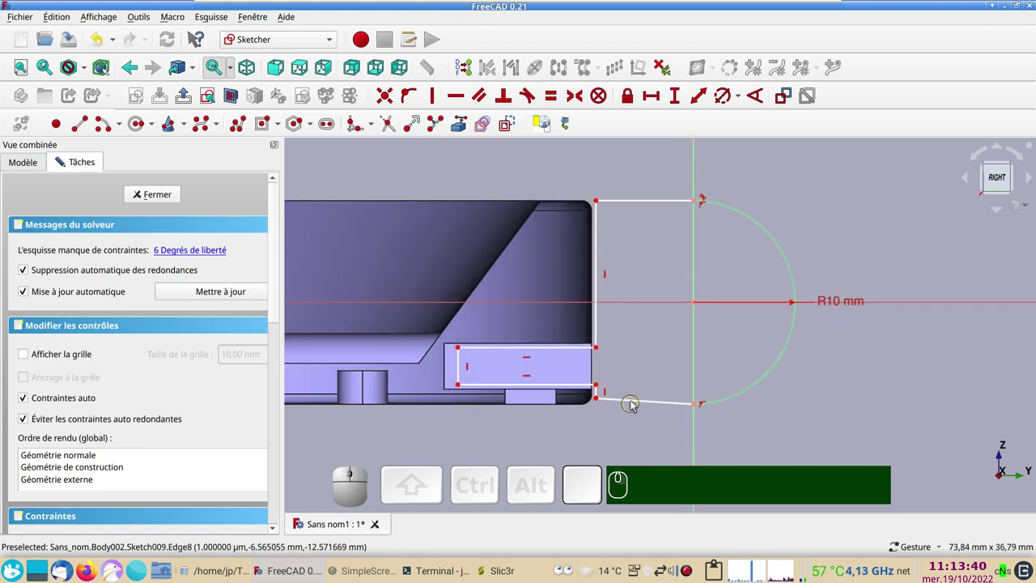
# Make the bottom edge horizontal and lock the key corner vertically onto the end edge
pyautogui.click(633, 404)
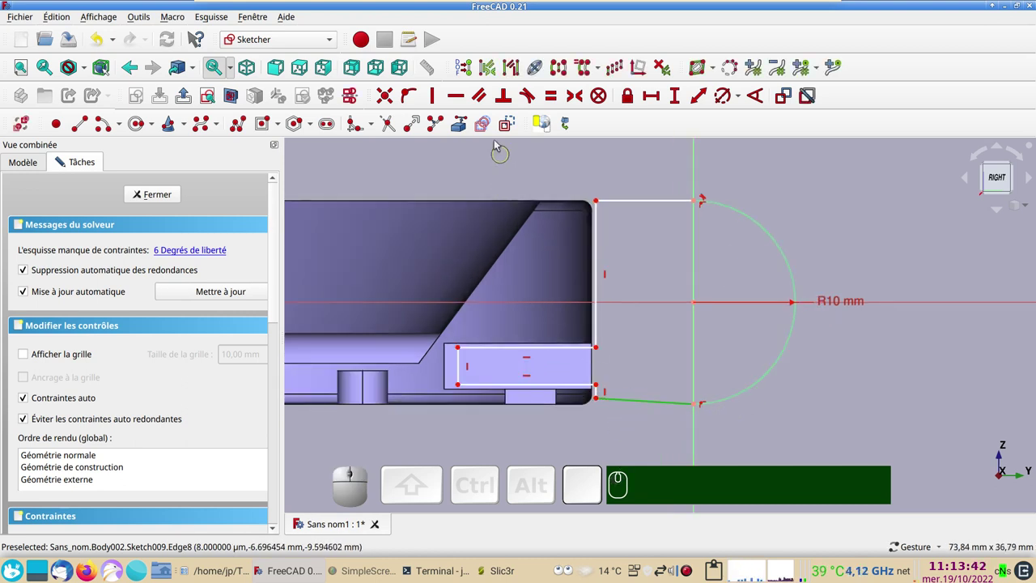
pyautogui.press('h')
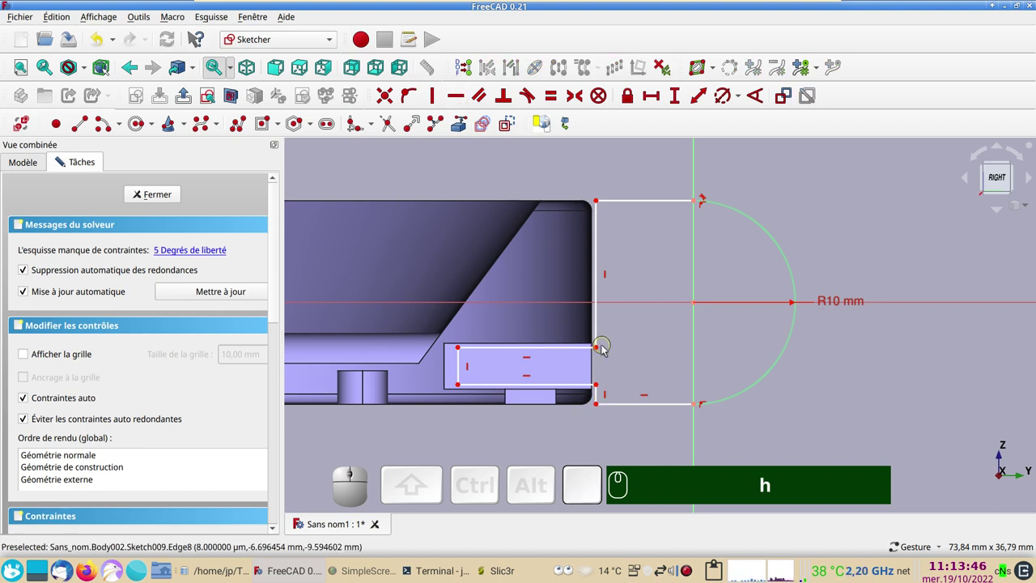
pyautogui.click(600, 351)
pyautogui.click(598, 389)
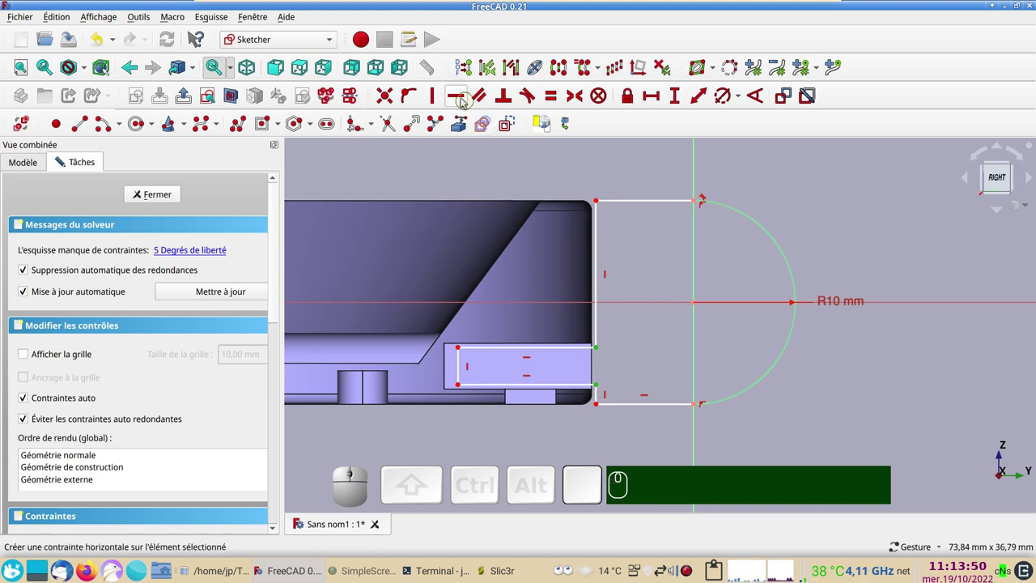
pyautogui.press('v')
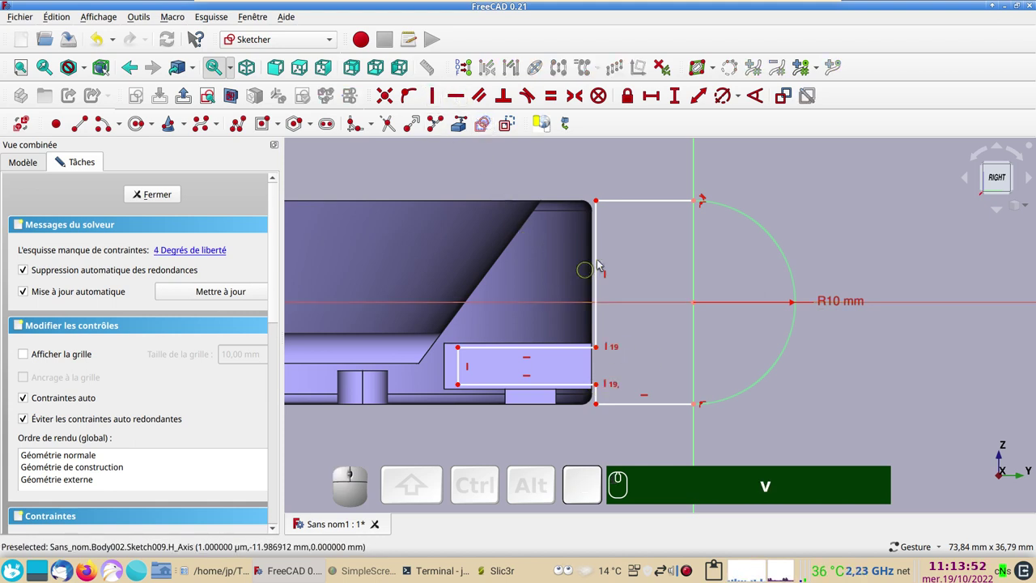
# Constrain the top straight edge to a 10 mm length
pyautogui.click(616, 203)
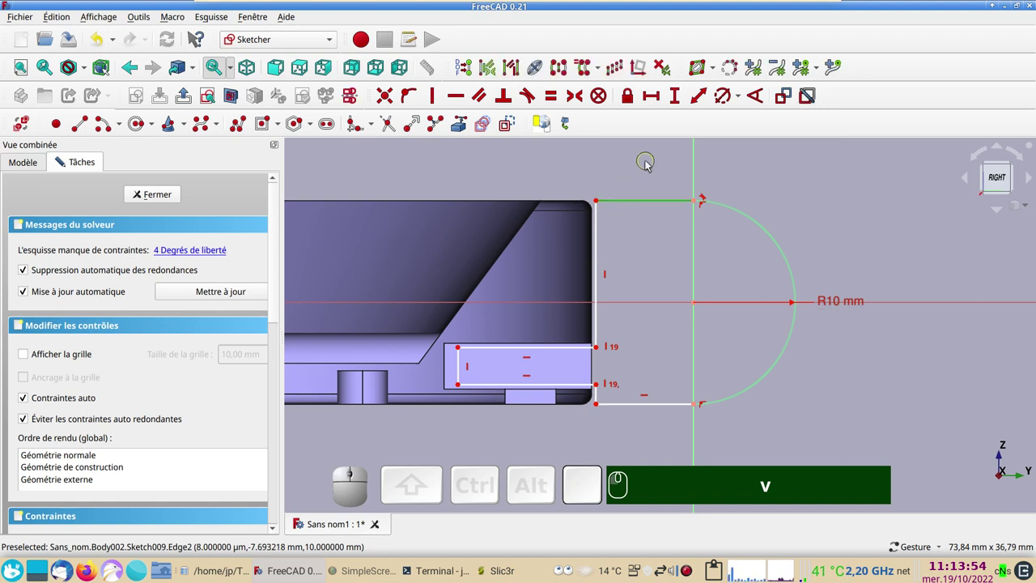
pyautogui.click(651, 99)
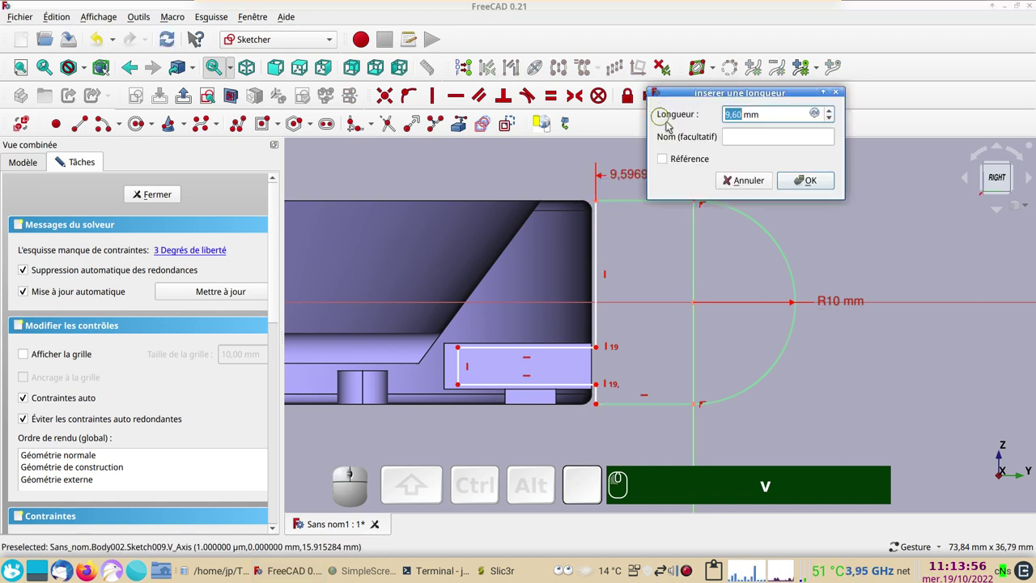
pyautogui.press('KP_1')
pyautogui.press('KP_0')
pyautogui.press('KP_Enter')
pyautogui.write('v')
pyautogui.press('KP_1')
pyautogui.press('KP_0')
pyautogui.press('Return')
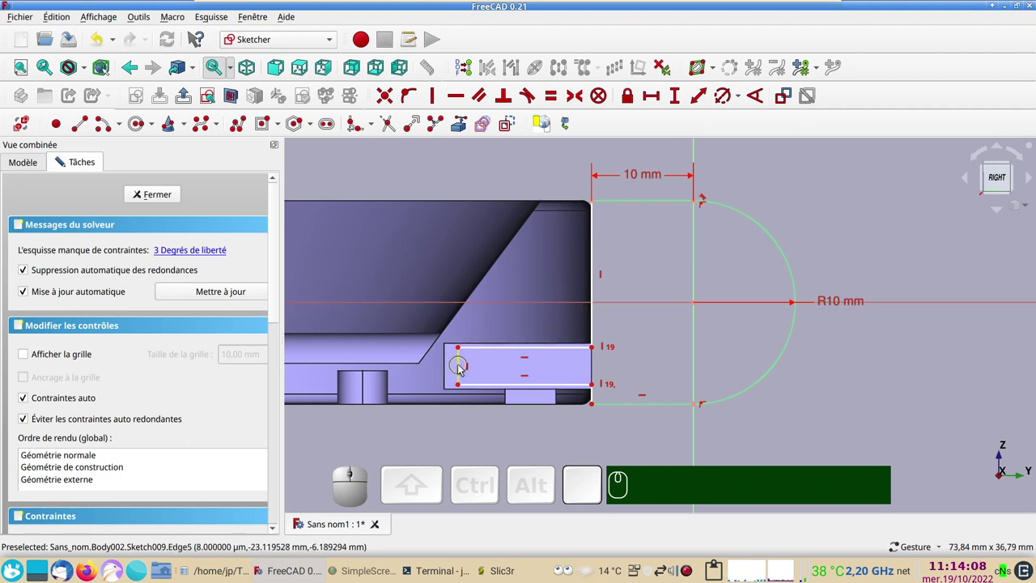
# Give the key a 4 mm height and the slot a 14 mm length
pyautogui.click(460, 369)
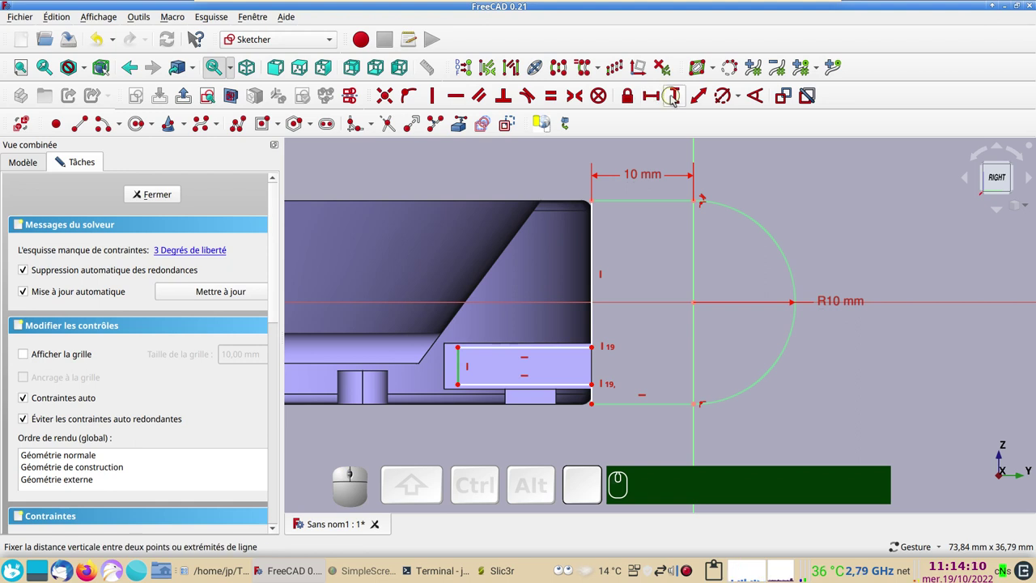
pyautogui.click(676, 100)
pyautogui.press('KP_4')
pyautogui.press('Return')
pyautogui.press('KP_Enter')
pyautogui.click(548, 351)
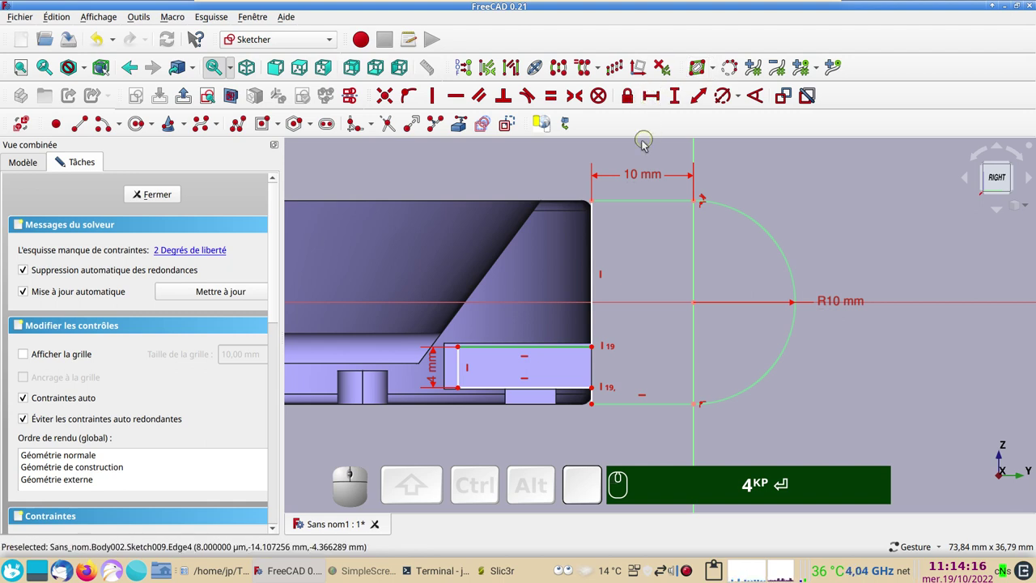
pyautogui.click(655, 98)
pyautogui.press('KP_1')
pyautogui.press('KP_4')
pyautogui.press('KP_Enter')
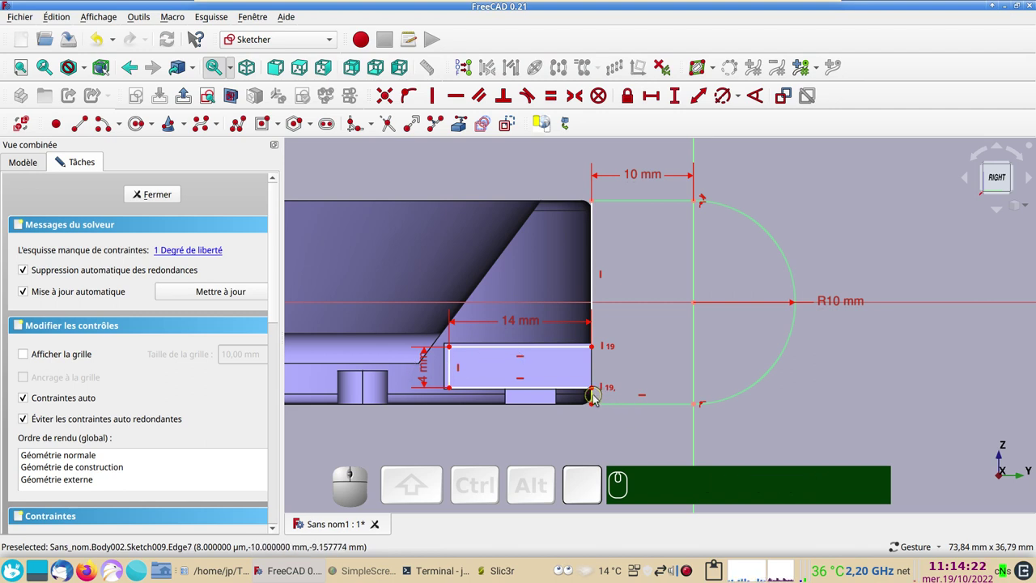
# Fix the slot's bottom corner with a 1.75 mm vertical offset, fully constraining the sketch
pyautogui.click(596, 398)
pyautogui.scroll(3)
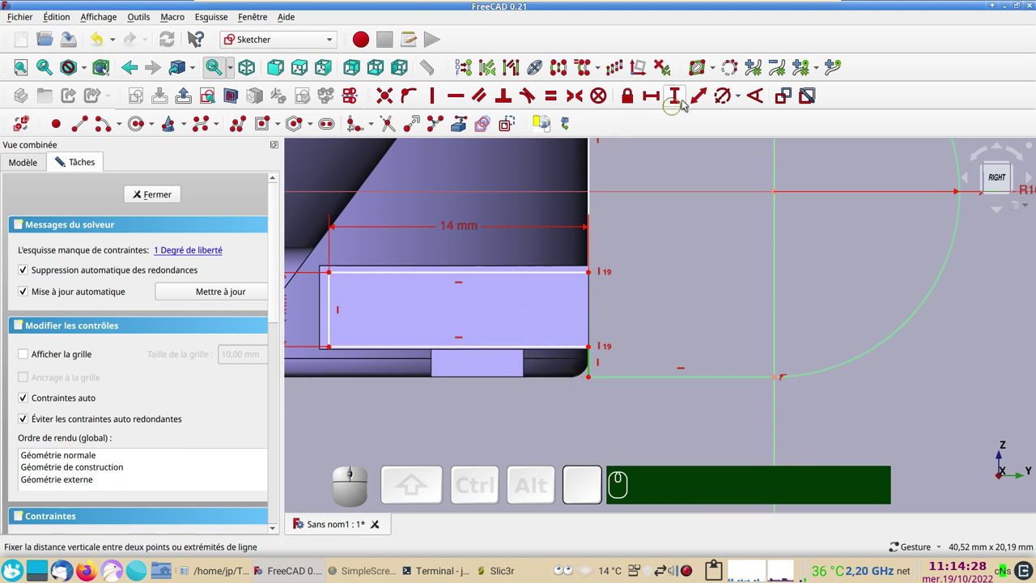
pyautogui.click(677, 102)
pyautogui.press('KP_1')
pyautogui.press('KP_Decimal')
pyautogui.press('KP_7')
pyautogui.press('KP_5')
pyautogui.press('KP_Enter')
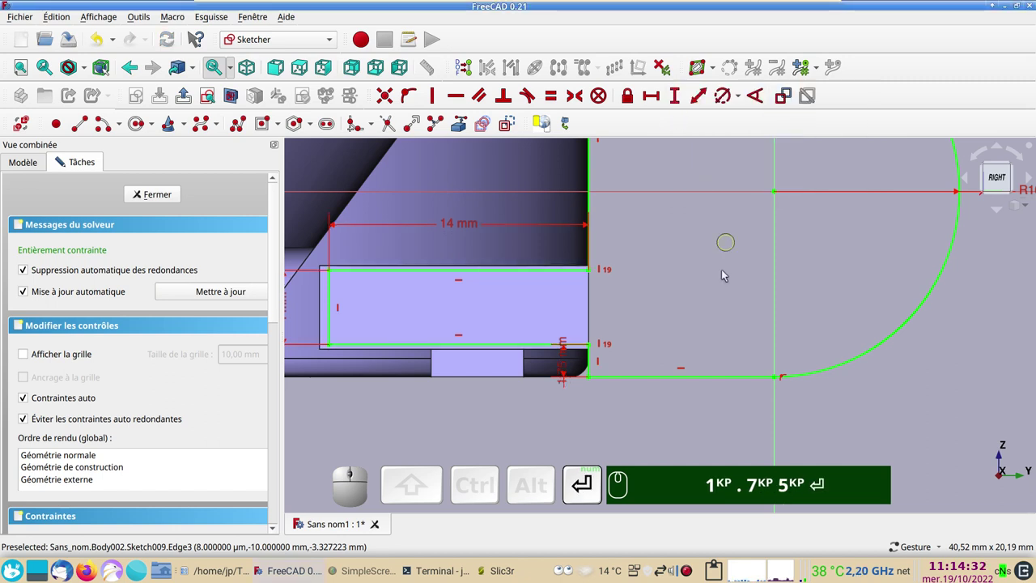
pyautogui.press('KP_1')
pyautogui.write('.')
pyautogui.press('KP_7')
pyautogui.press('KP_5')
pyautogui.press('Return')
pyautogui.scroll(-3)
pyautogui.click(734, 332)
pyautogui.moveTo(734, 332); pyautogui.dragTo(687, 386)
pyautogui.scroll(-3)
pyautogui.rightClick(877, 424)
pyautogui.click(868, 424)
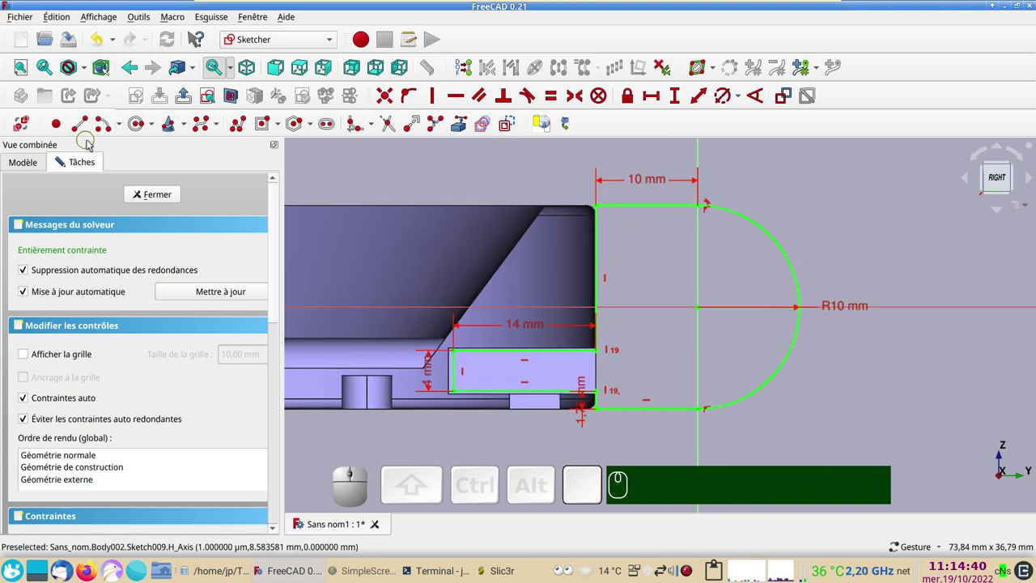
# Draw a circle on the hinge centre and constrain its radius to 8 mm
pyautogui.click(106, 130)
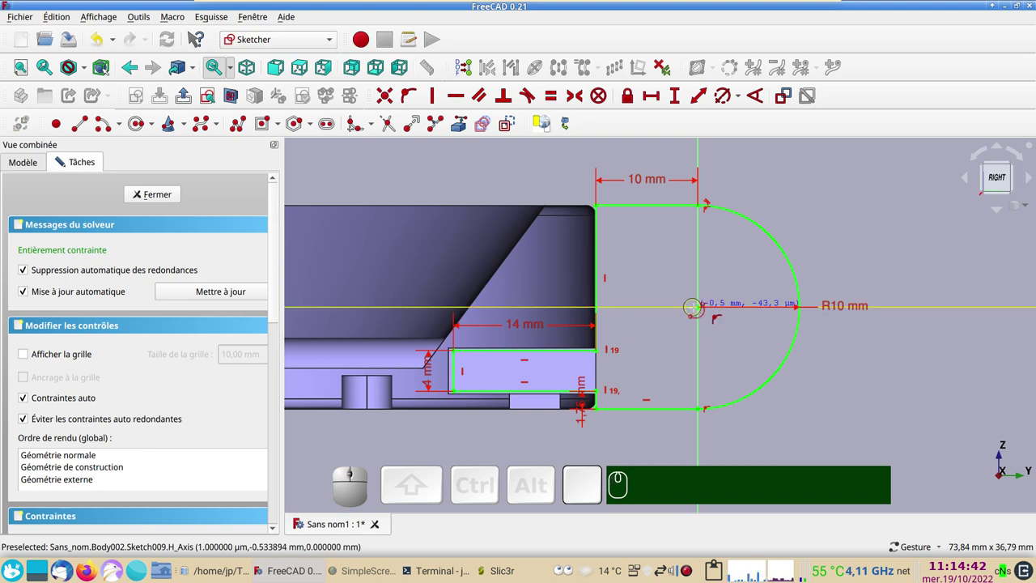
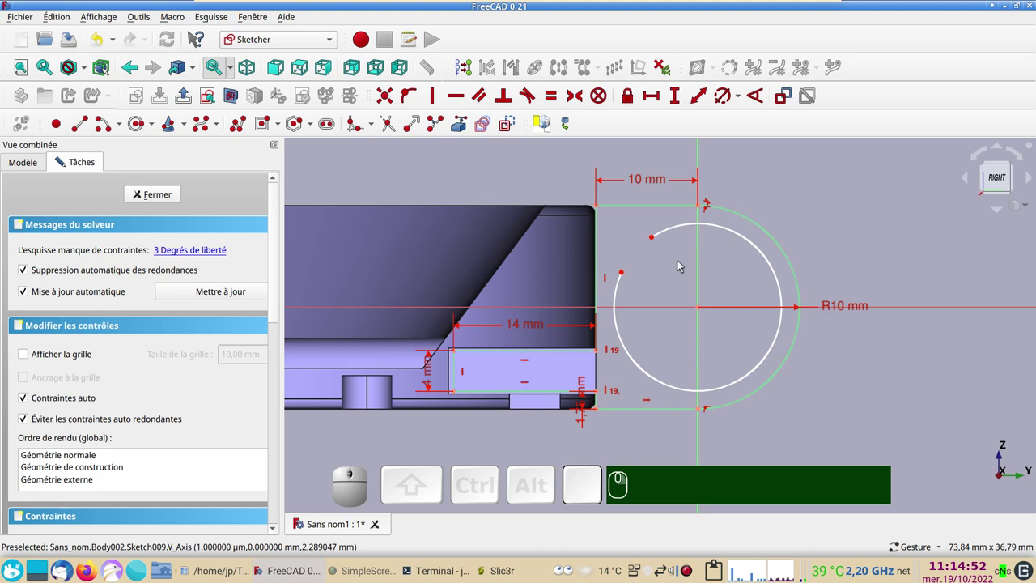
pyautogui.click(739, 234)
pyautogui.click(725, 105)
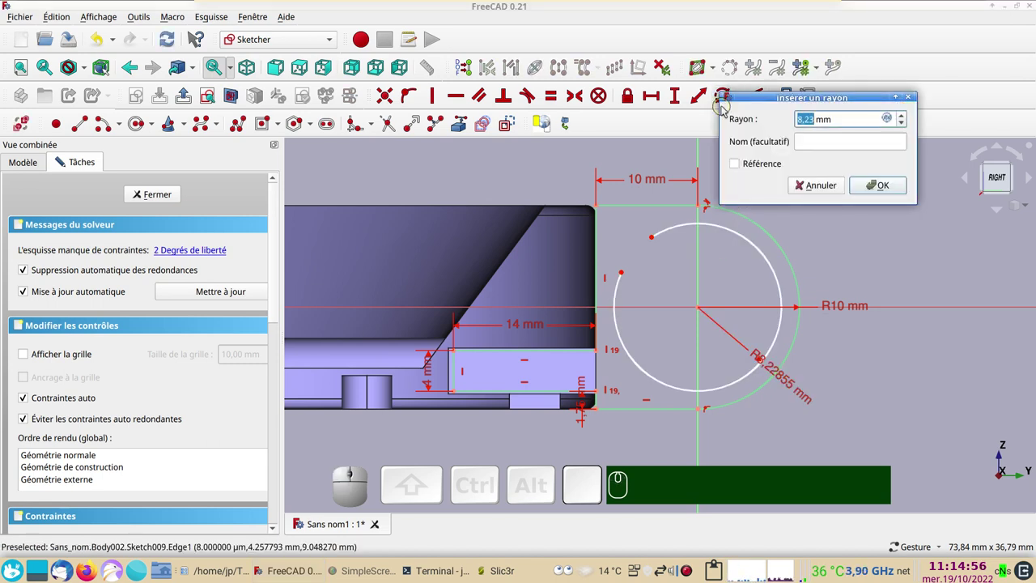
pyautogui.press('KP_8')
pyautogui.press('KP_Enter')
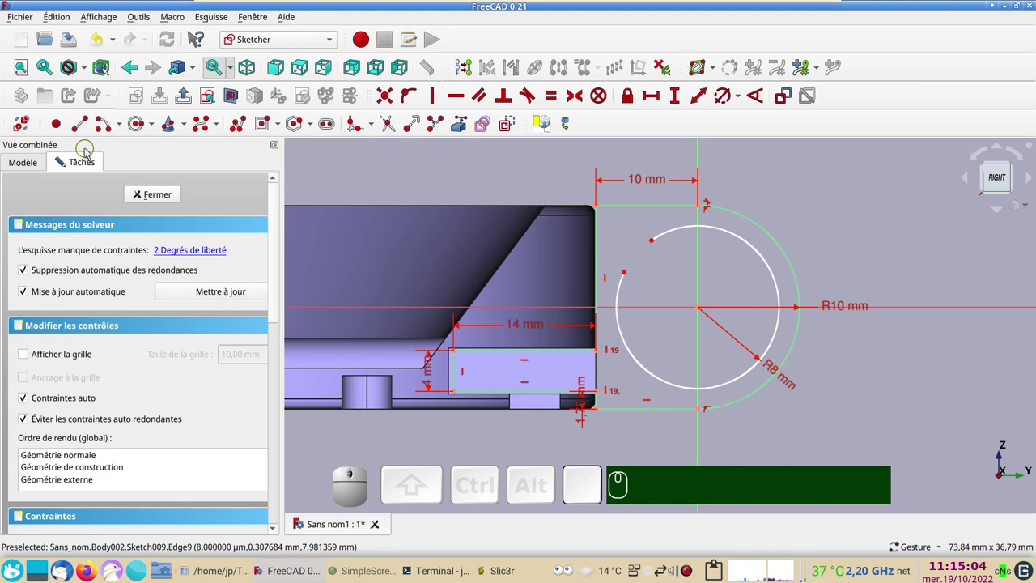
# Add a diagonal line from the circle centre as construction geometry
pyautogui.click(86, 128)
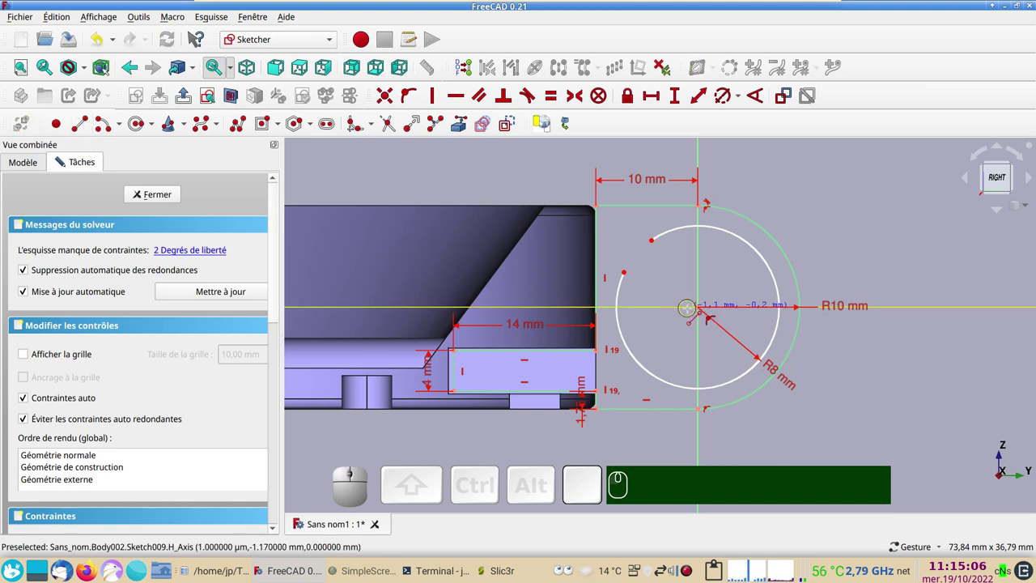
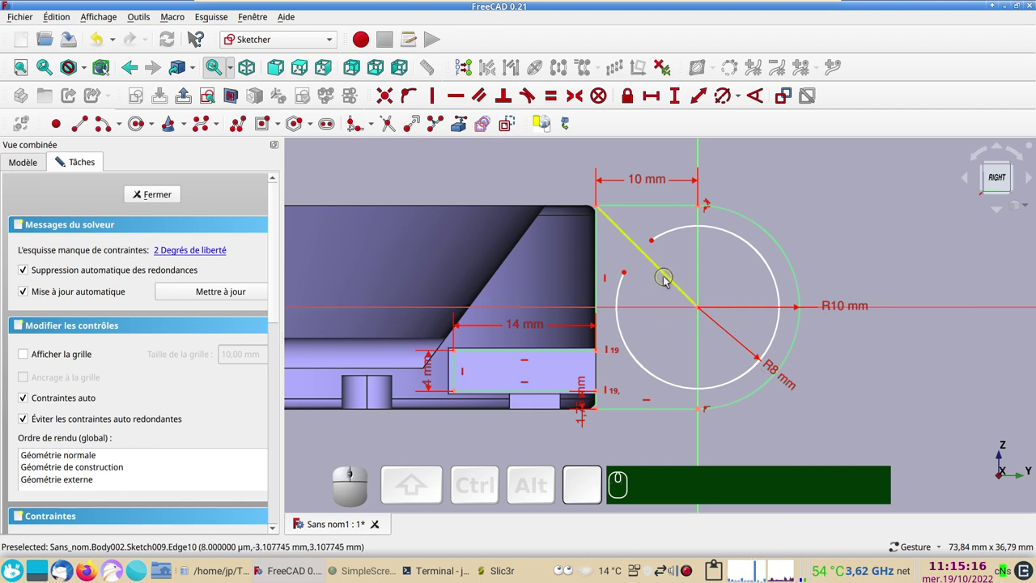
pyautogui.click(666, 279)
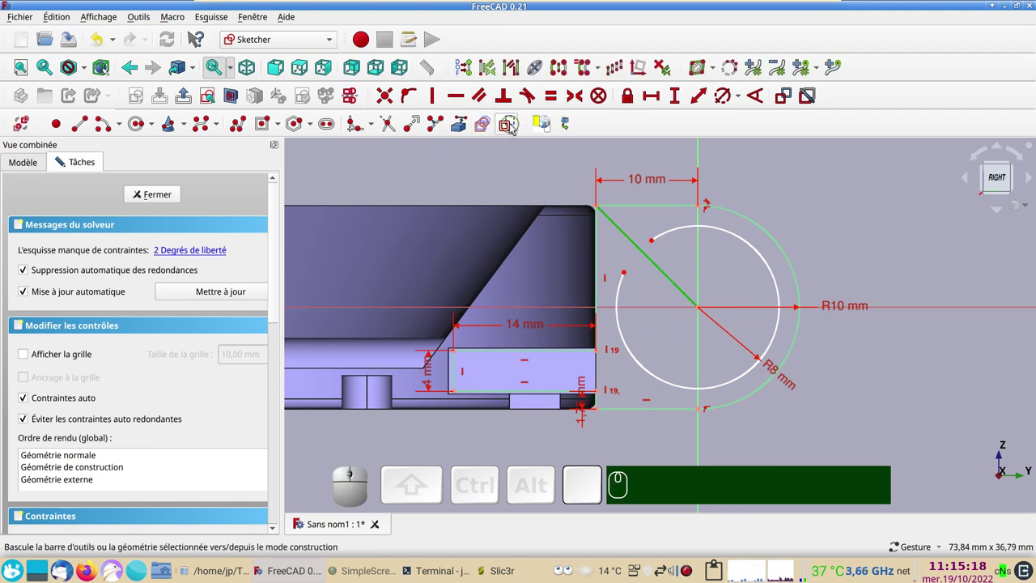
pyautogui.click(516, 126)
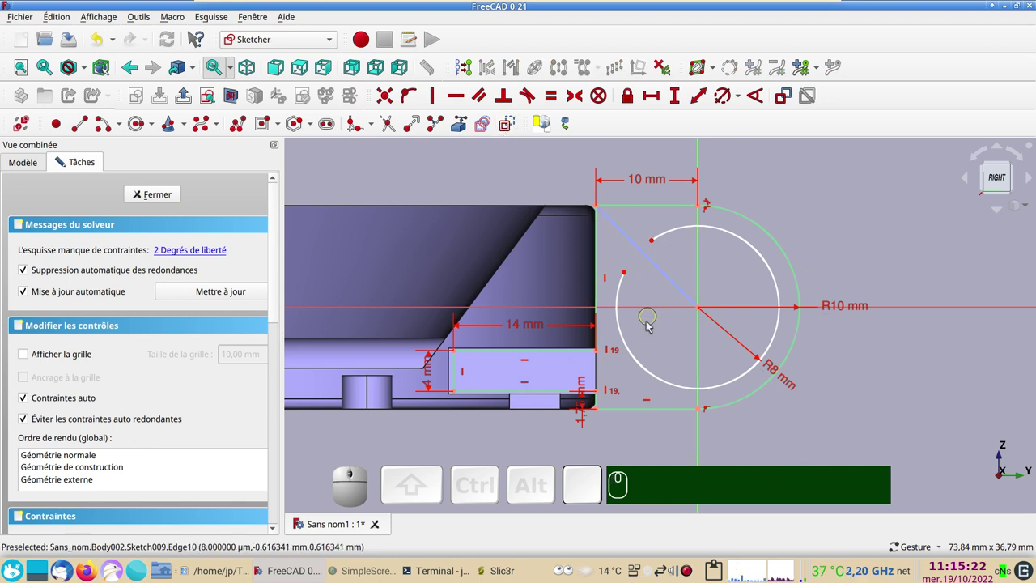
pyautogui.scroll(3)
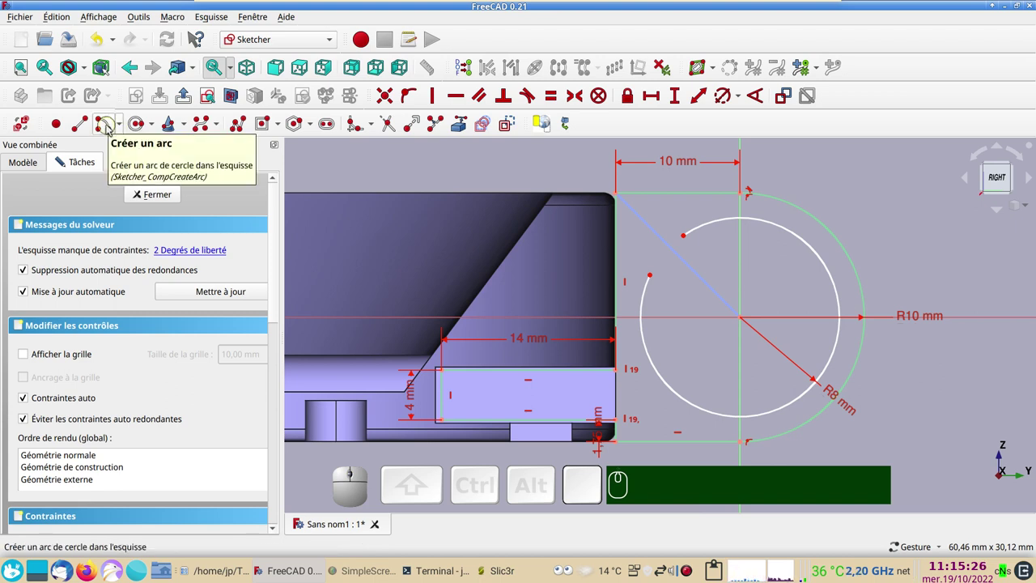
# Draw the key notch arc and constrain its radius to 2.5 mm
pyautogui.click(109, 129)
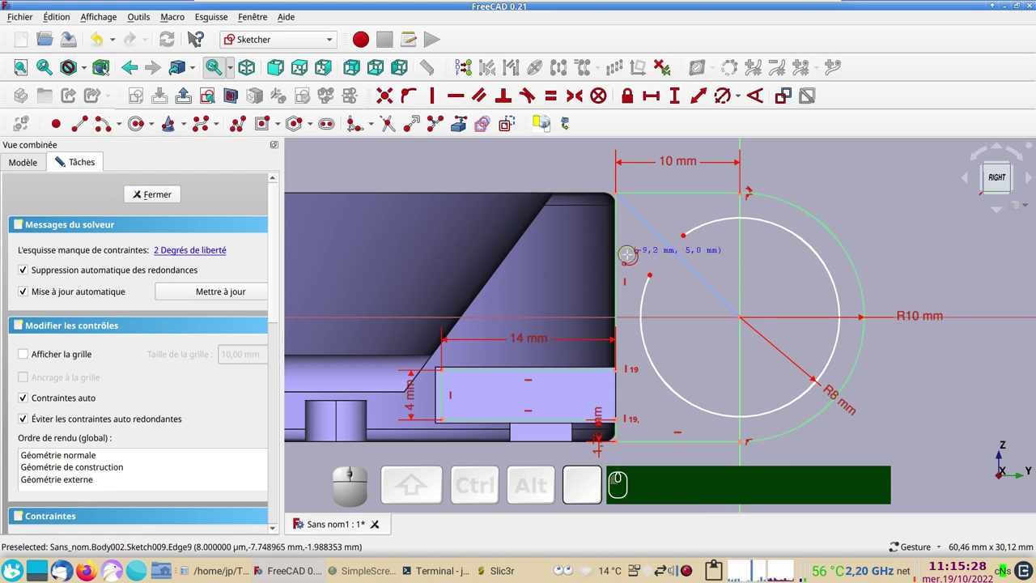
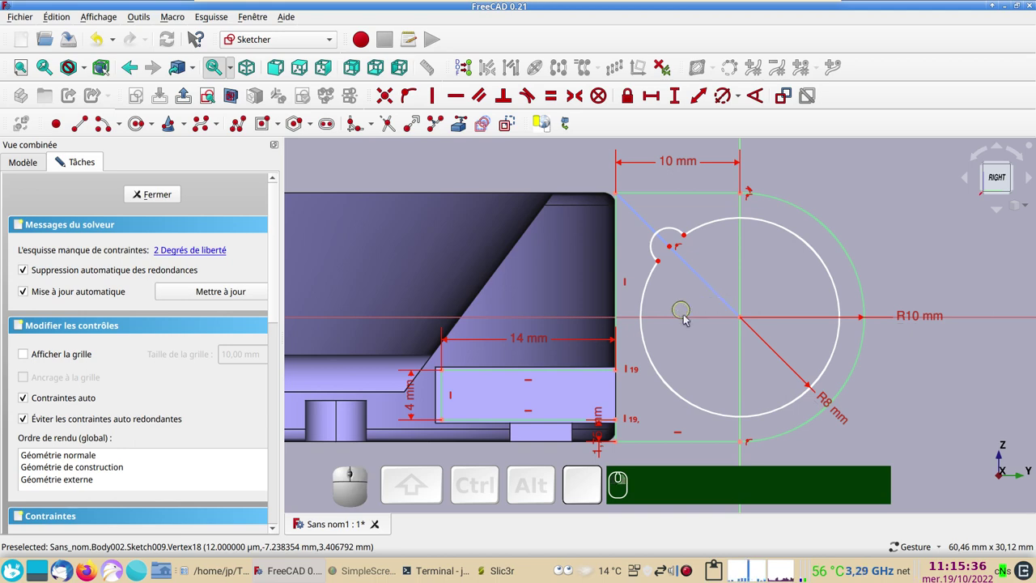
pyautogui.scroll(3)
pyautogui.moveTo(669, 283); pyautogui.dragTo(728, 298)
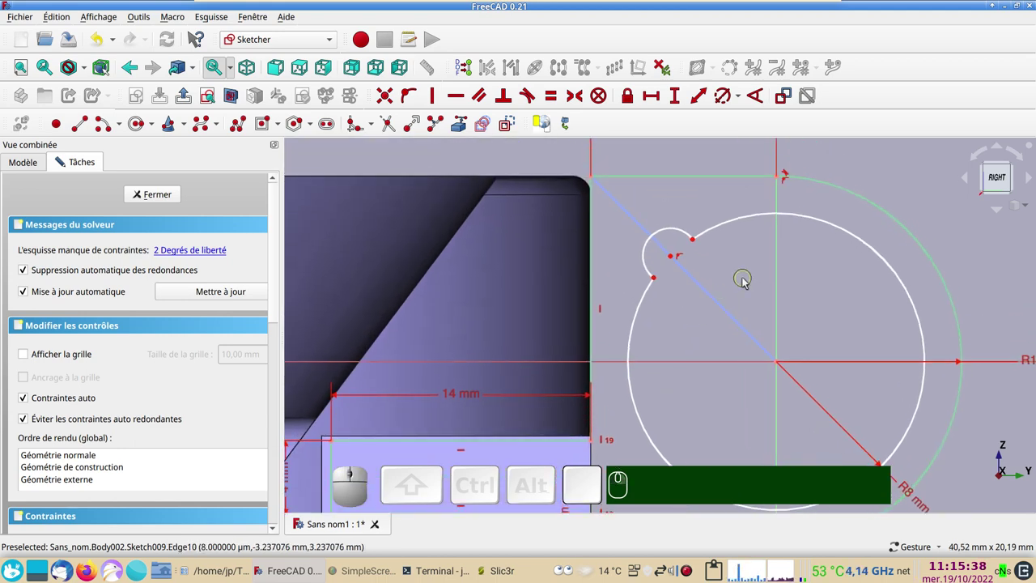
pyautogui.rightClick(687, 219)
pyautogui.click(677, 230)
pyautogui.click(678, 232)
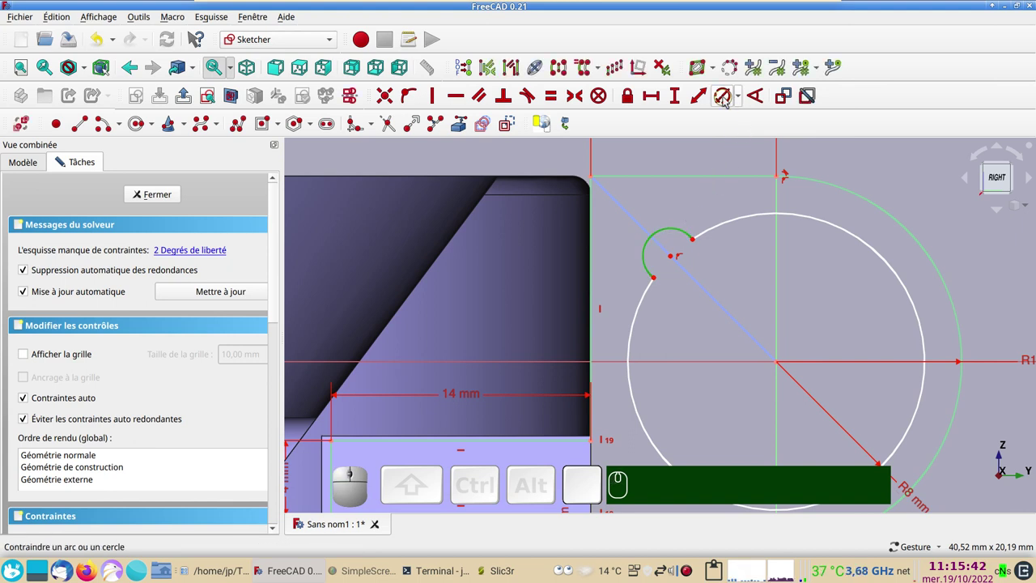
pyautogui.click(726, 100)
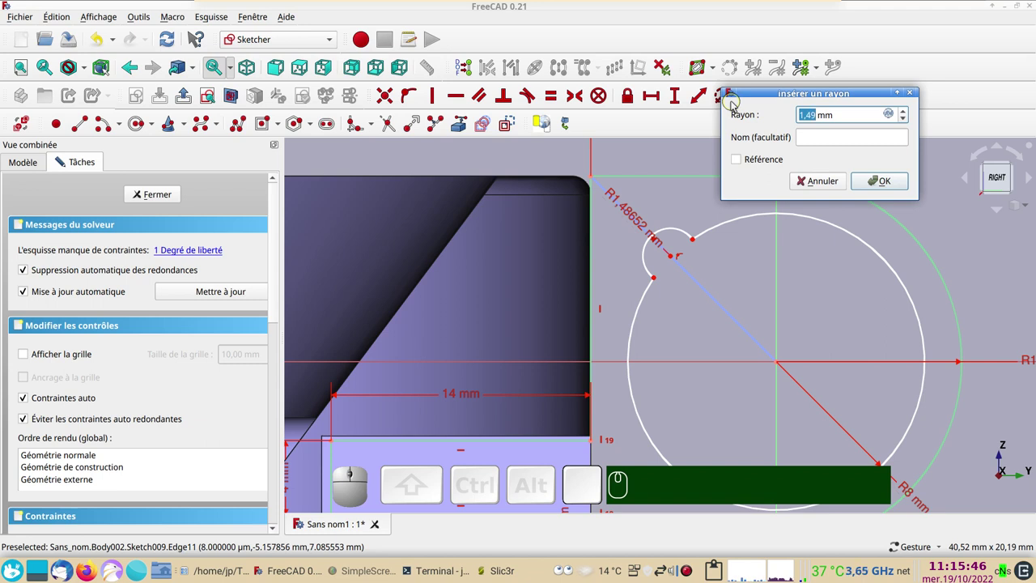
pyautogui.press('KP_2')
pyautogui.press('KP_Decimal')
pyautogui.press('KP_5')
pyautogui.press('KP_2')
pyautogui.write('.')
pyautogui.press('KP_5')
pyautogui.press('Return')
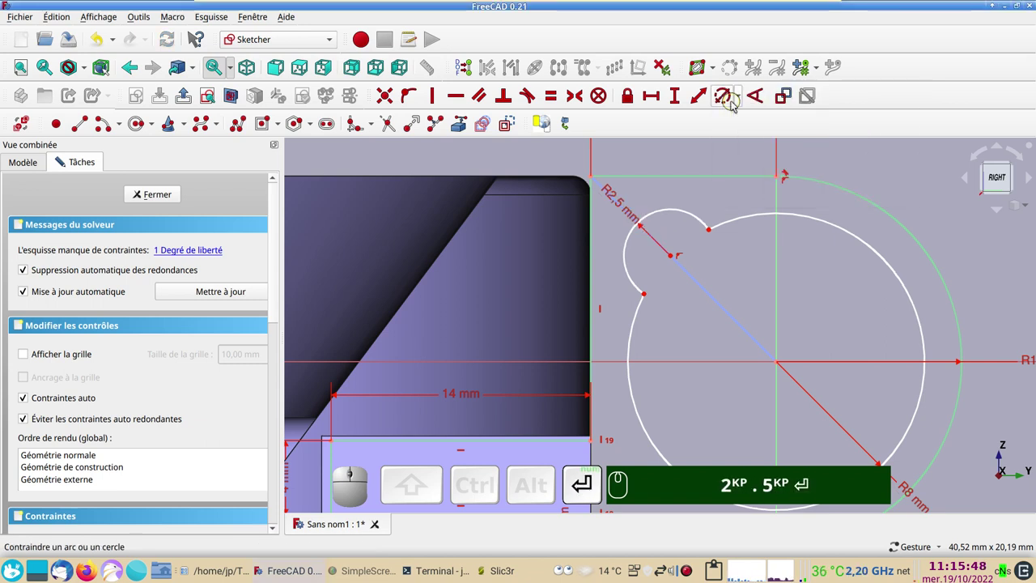
# Set the notch centre 7 mm from the main circle's centre
pyautogui.scroll(-3)
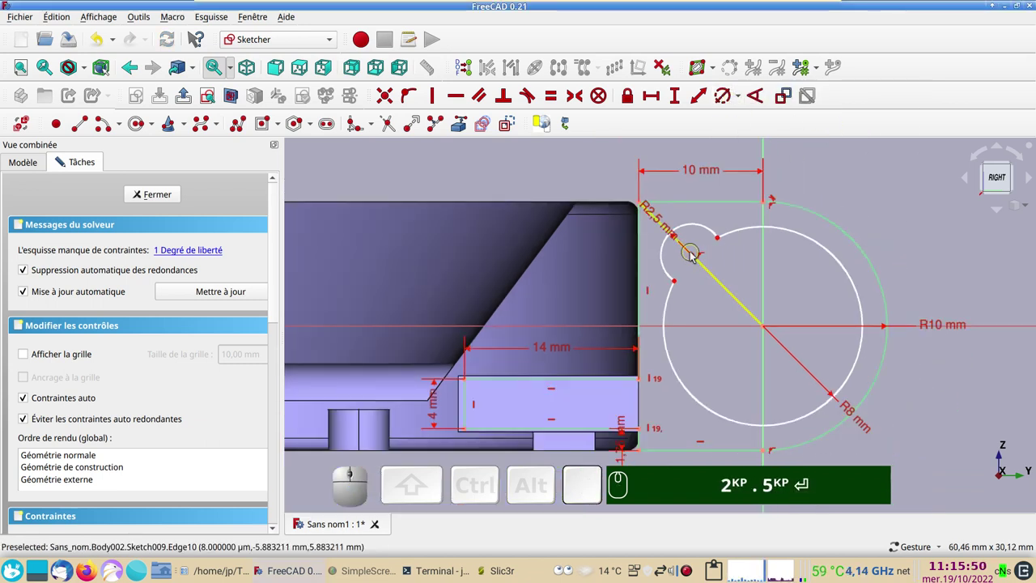
pyautogui.moveTo(697, 255); pyautogui.dragTo(739, 265)
pyautogui.scroll(3)
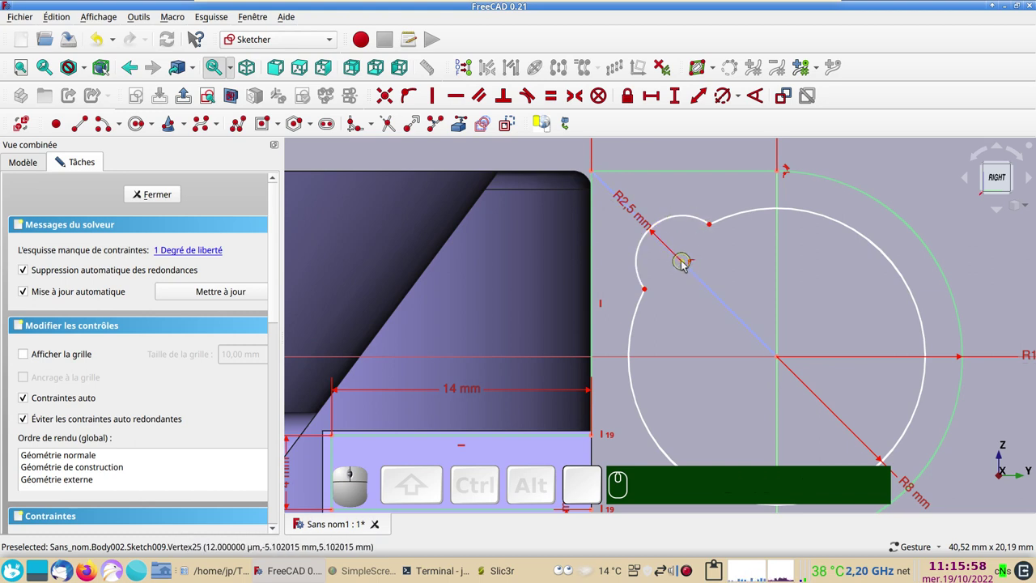
pyautogui.click(687, 263)
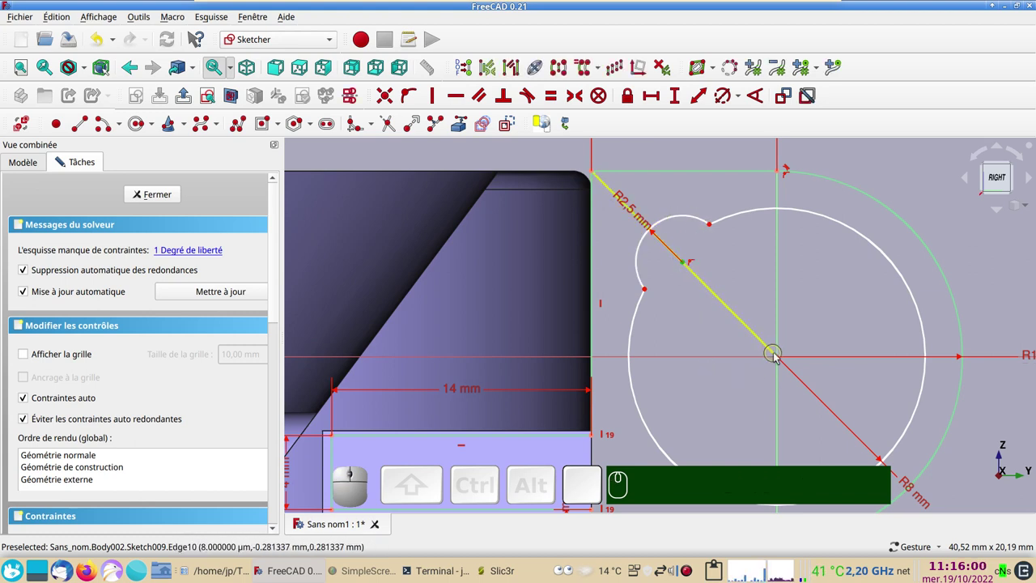
pyautogui.click(780, 359)
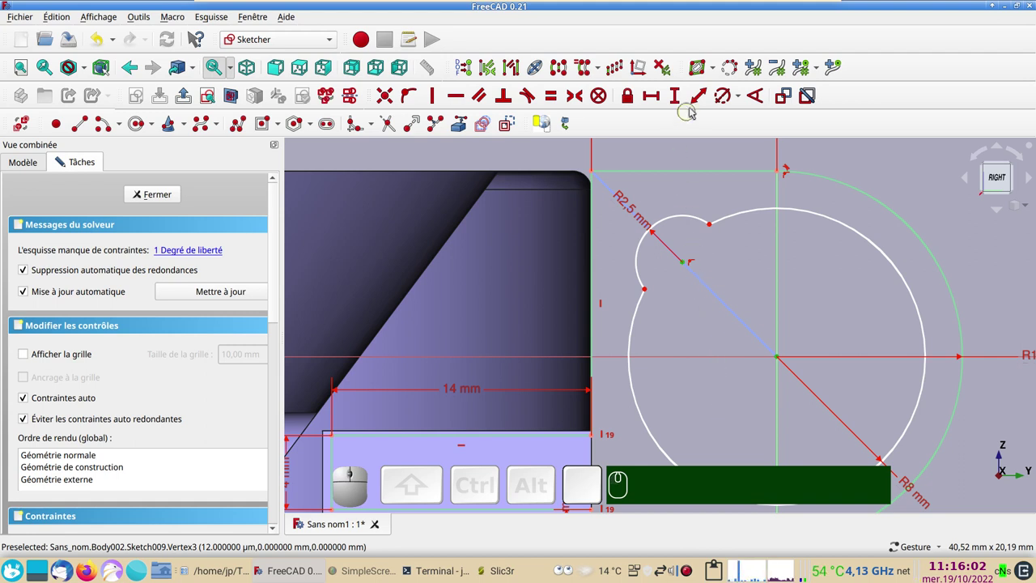
pyautogui.click(697, 98)
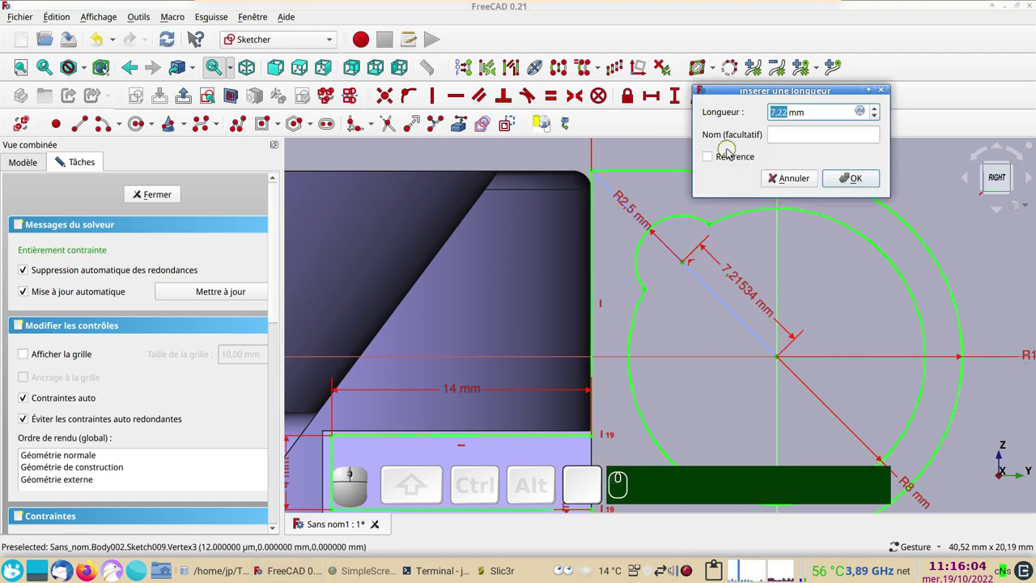
pyautogui.press('KP_7')
pyautogui.press('Return')
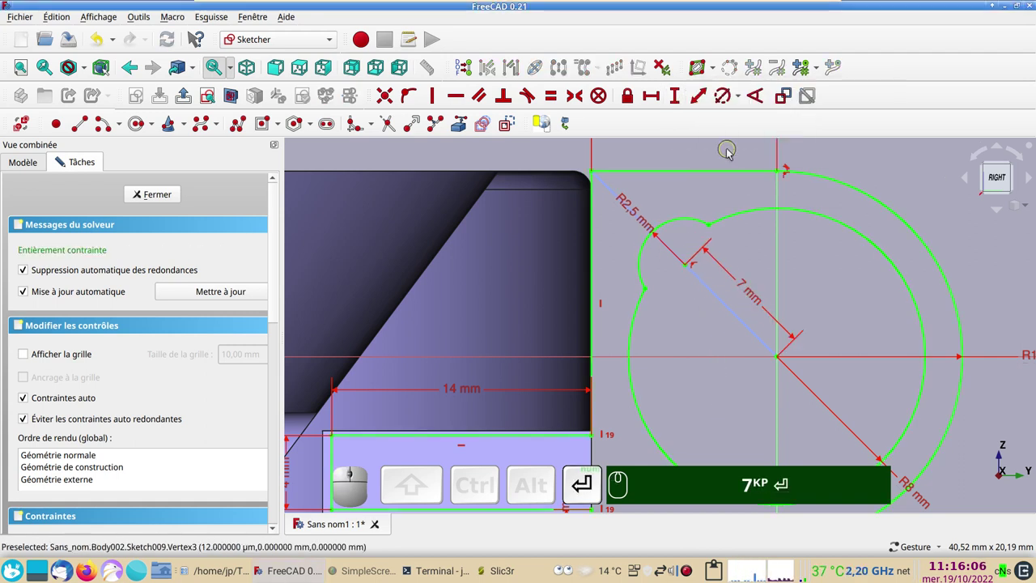
pyautogui.scroll(-3)
pyautogui.moveTo(483, 227); pyautogui.dragTo(529, 264)
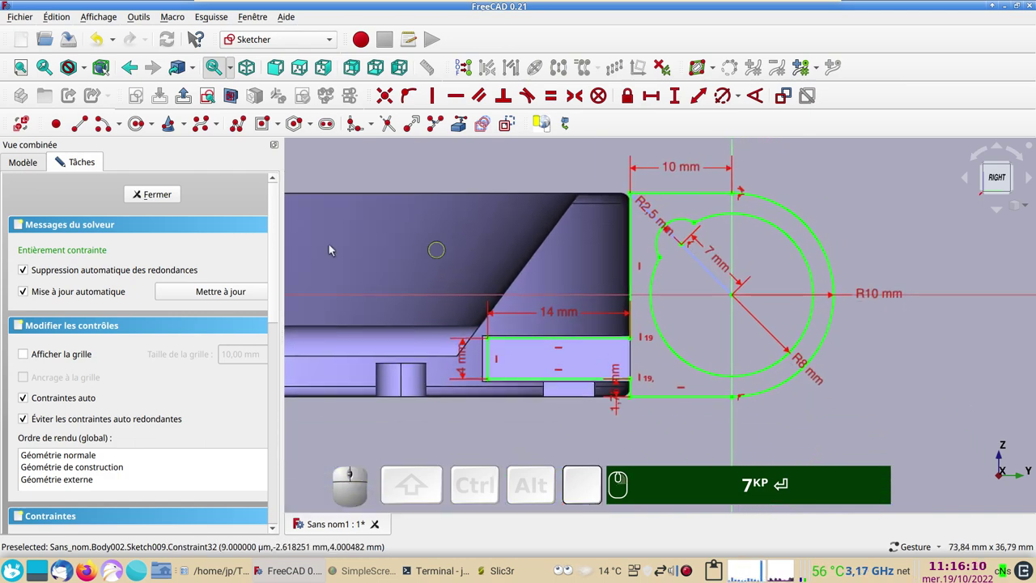
# Pad Sketch009 10 mm symmetric to its plane to form the hinge sleeve
pyautogui.click(144, 196)
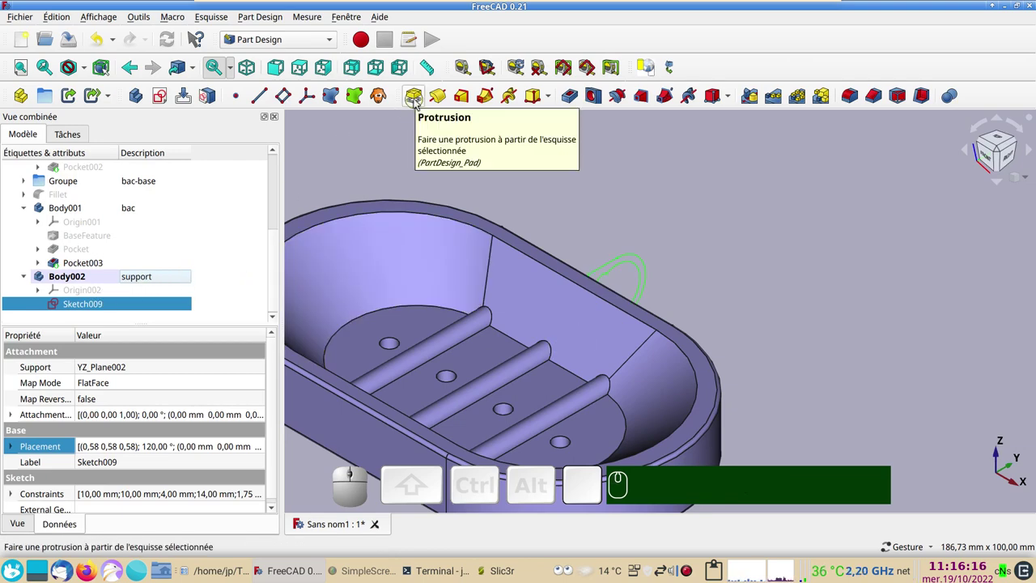
pyautogui.click(417, 102)
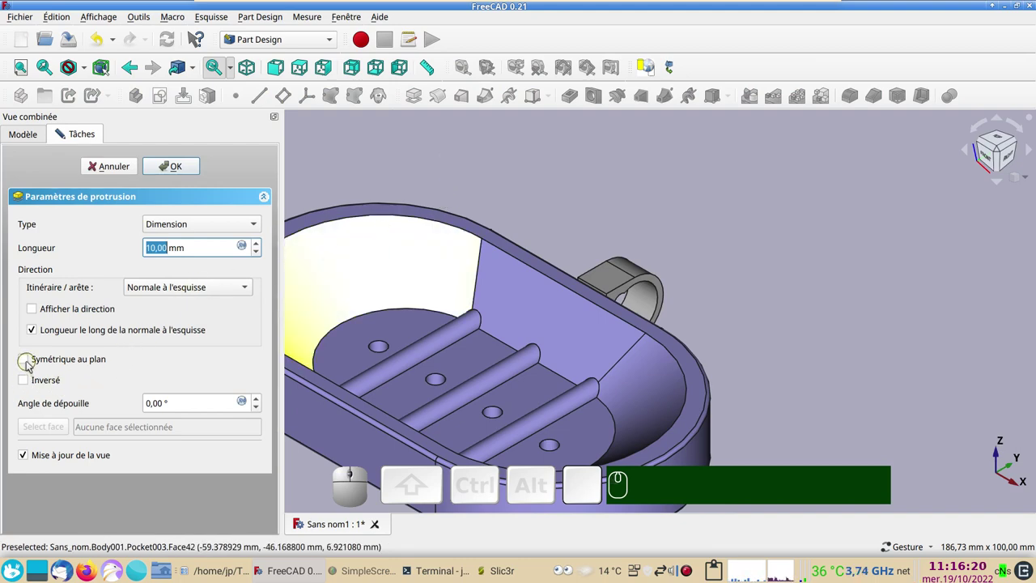
pyautogui.click(31, 363)
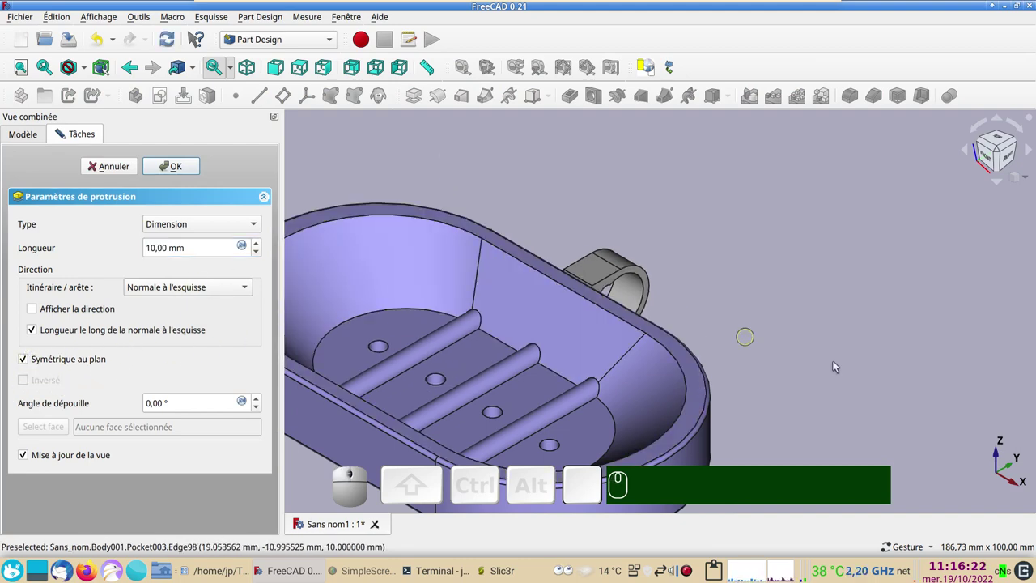
pyautogui.moveTo(890, 363); pyautogui.dragTo(603, 332)
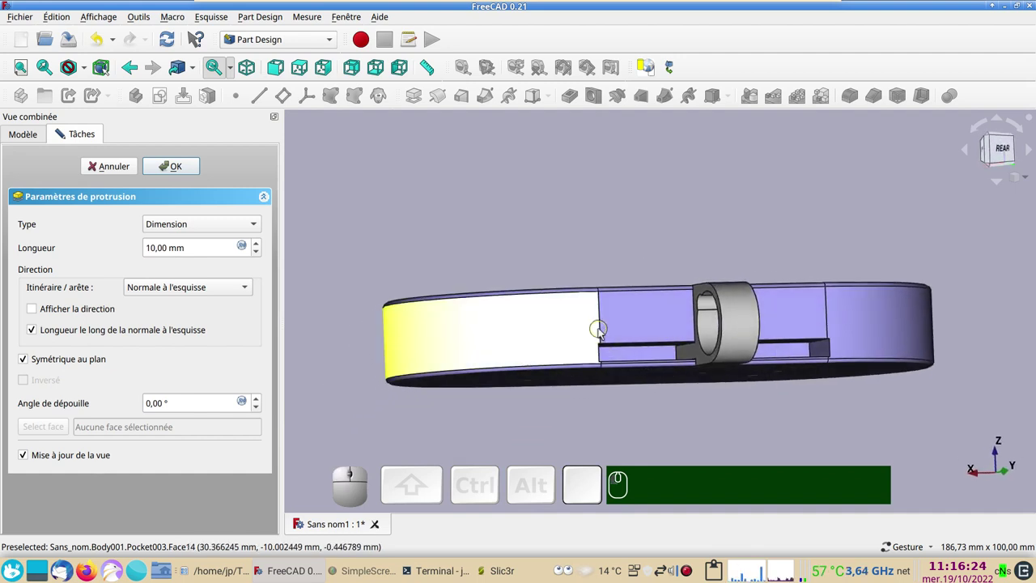
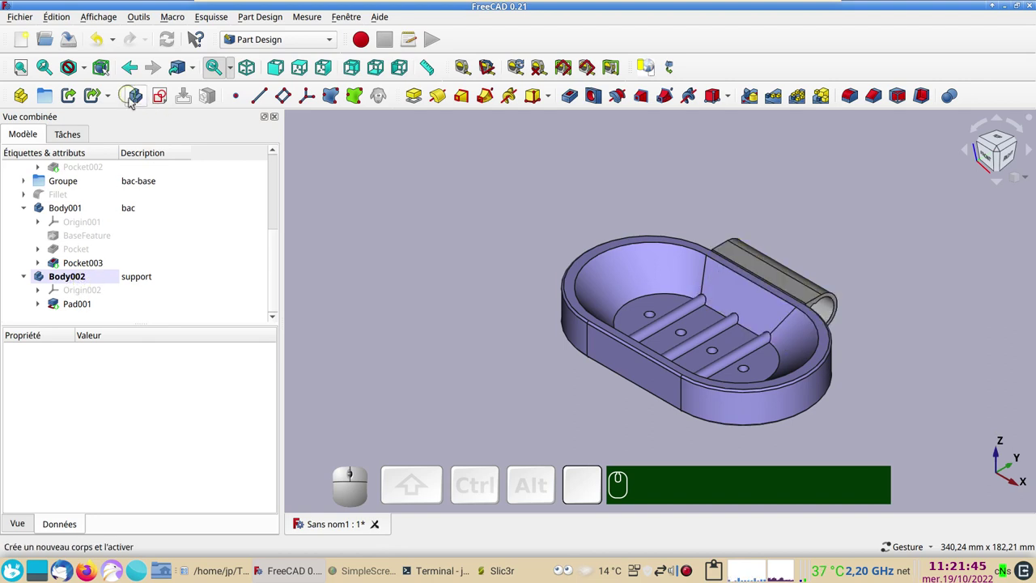
# Start Sketch010 on the YZ plane with the model shown in section at the hinge
pyautogui.click(162, 96)
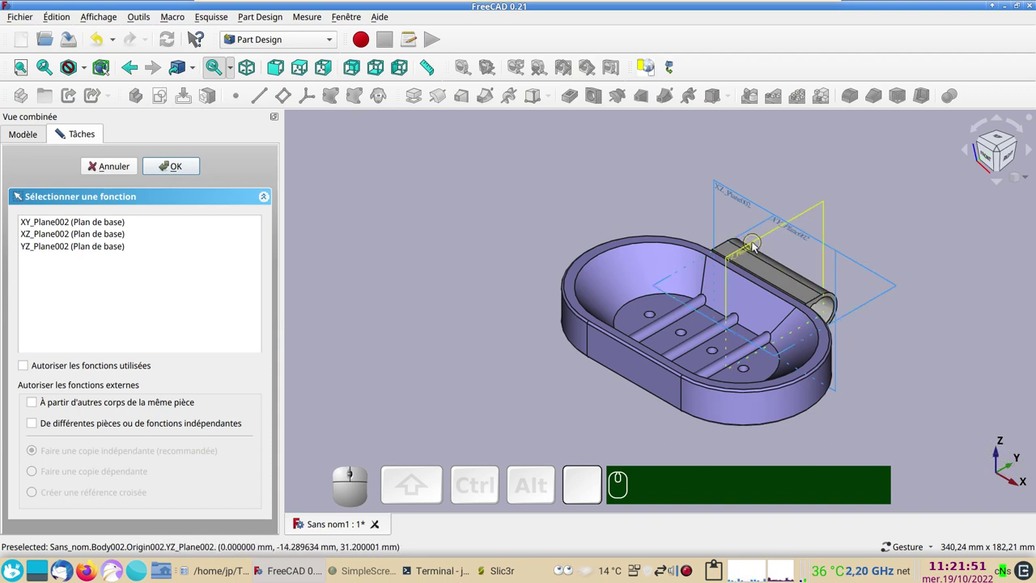
pyautogui.click(755, 246)
pyautogui.scroll(3)
pyautogui.rightClick(698, 316)
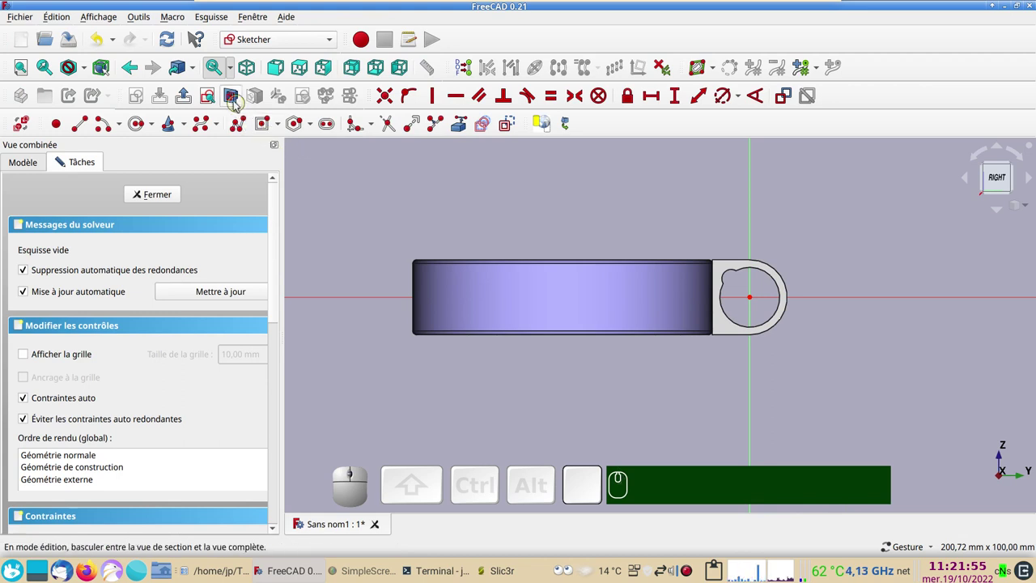
pyautogui.click(233, 100)
pyautogui.scroll(3)
pyautogui.rightClick(609, 280)
pyautogui.scroll(3)
pyautogui.moveTo(655, 357); pyautogui.dragTo(667, 414)
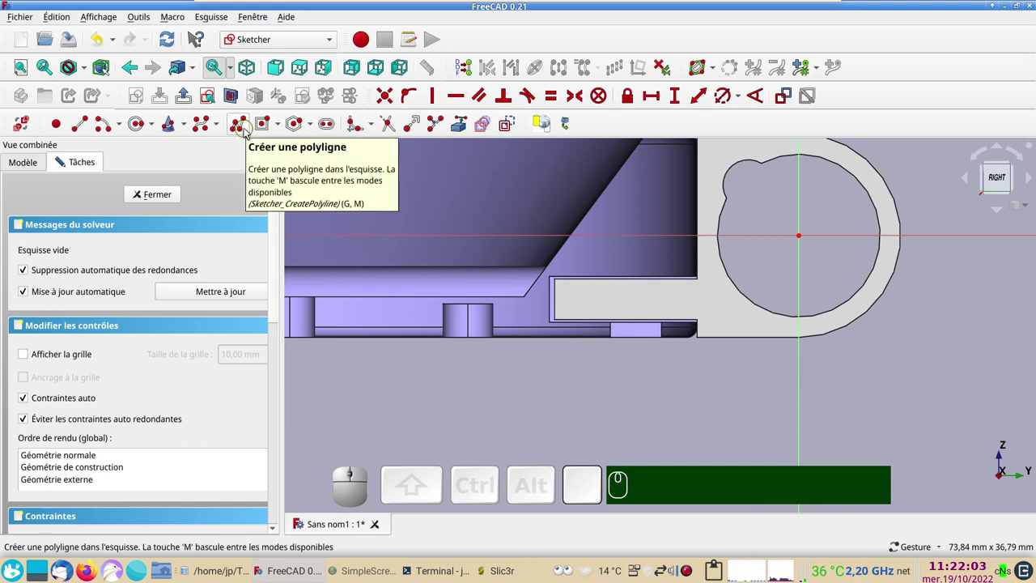
# Draw a polyline outline of a short line and an arc over the key slot
pyautogui.click(247, 132)
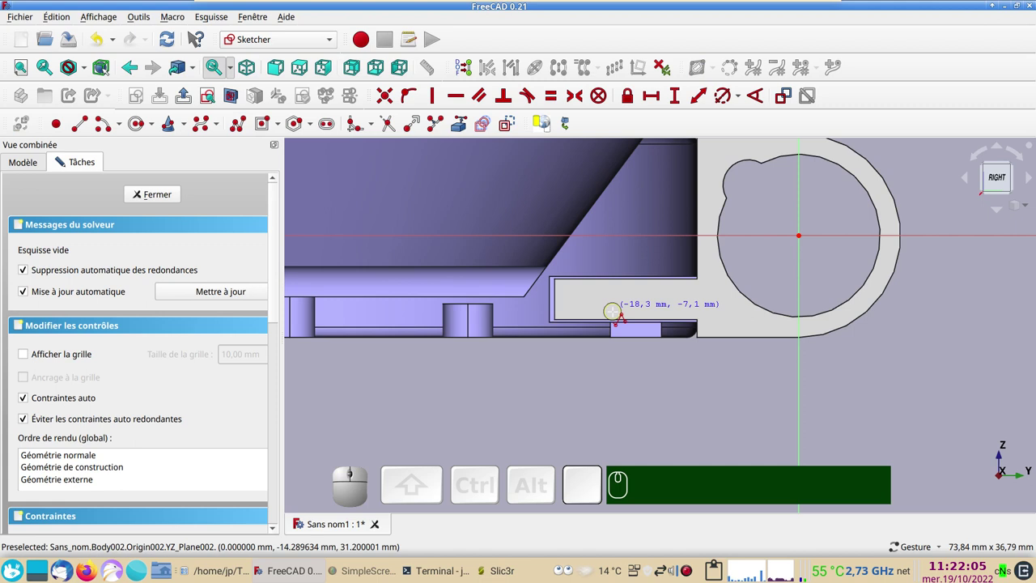
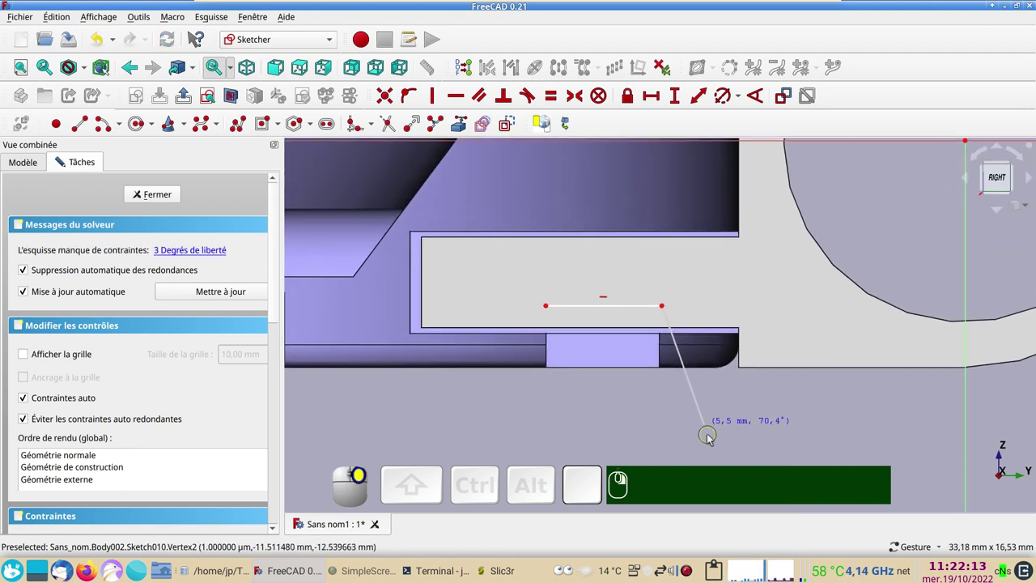
pyautogui.write('mmmmm')
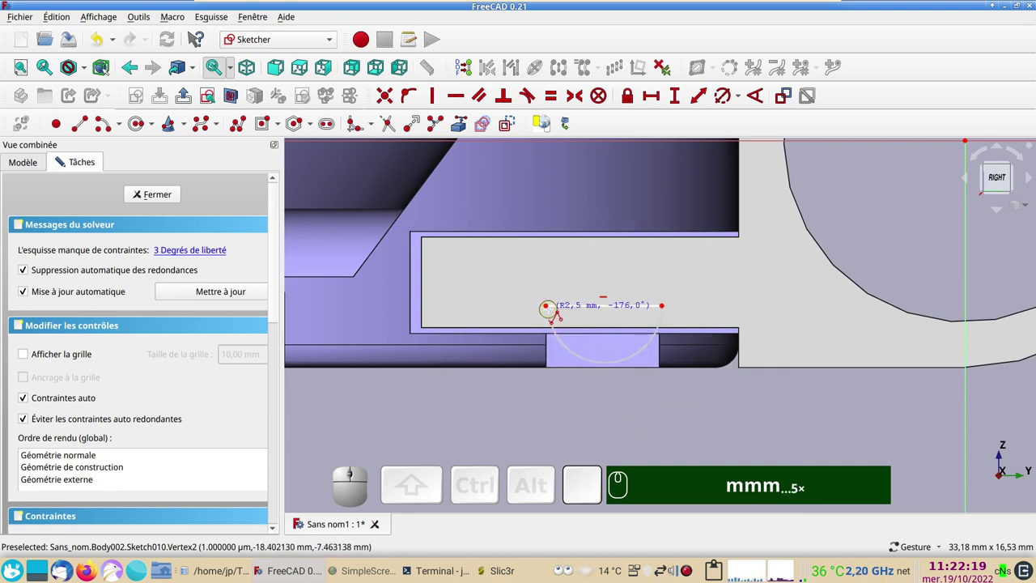
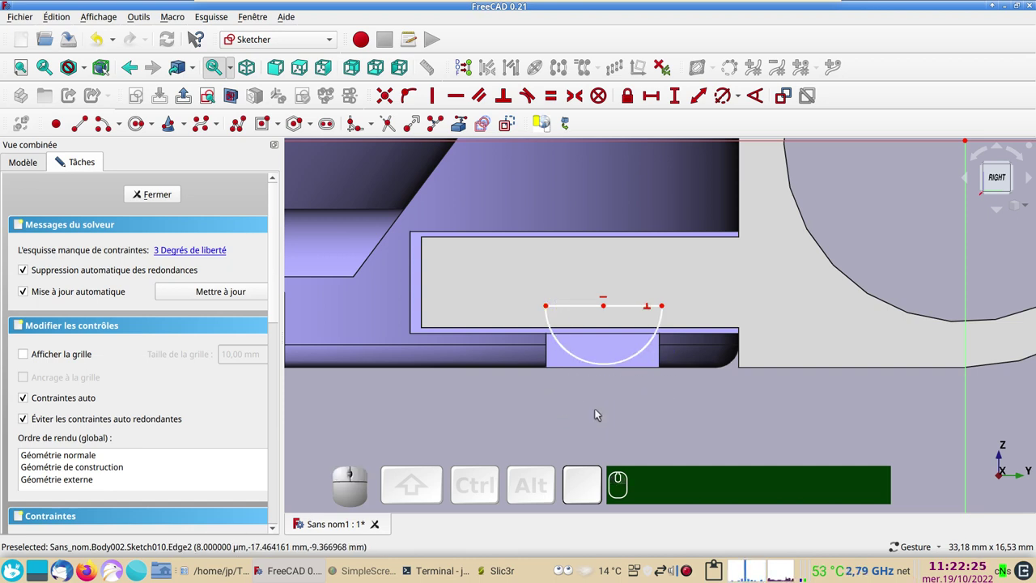
# Give the half-disc arc a 3 mm radius and drag its centre up toward the slot top
pyautogui.click(616, 366)
pyautogui.click(727, 106)
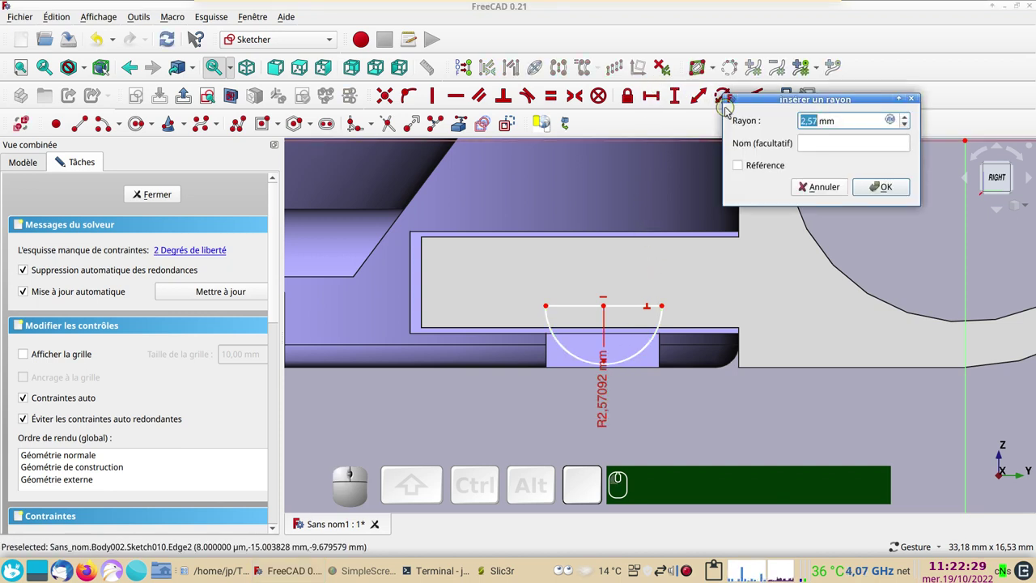
pyautogui.press('KP_3')
pyautogui.press('KP_Enter')
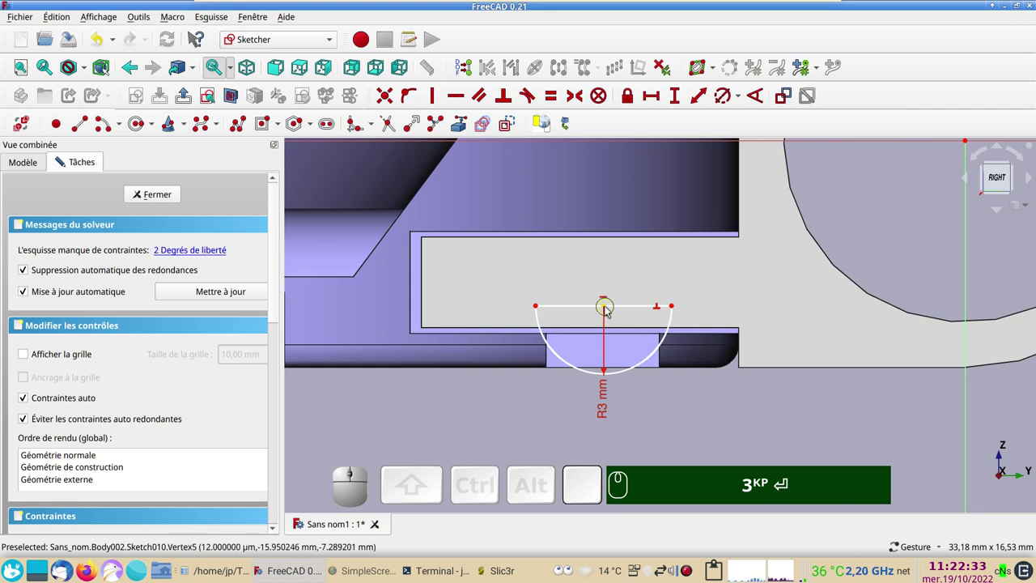
pyautogui.moveTo(608, 310); pyautogui.dragTo(666, 405)
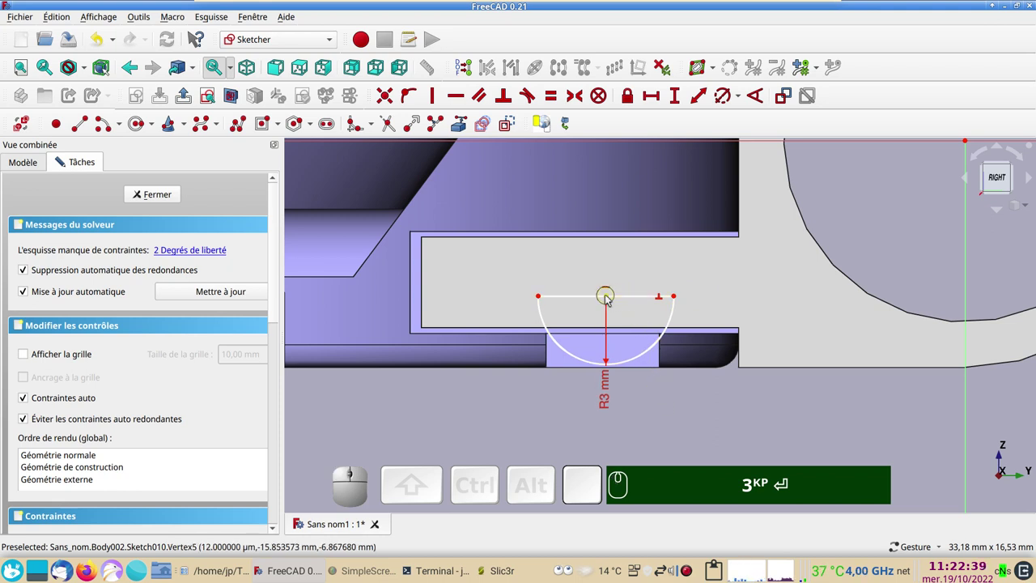
pyautogui.click(611, 298)
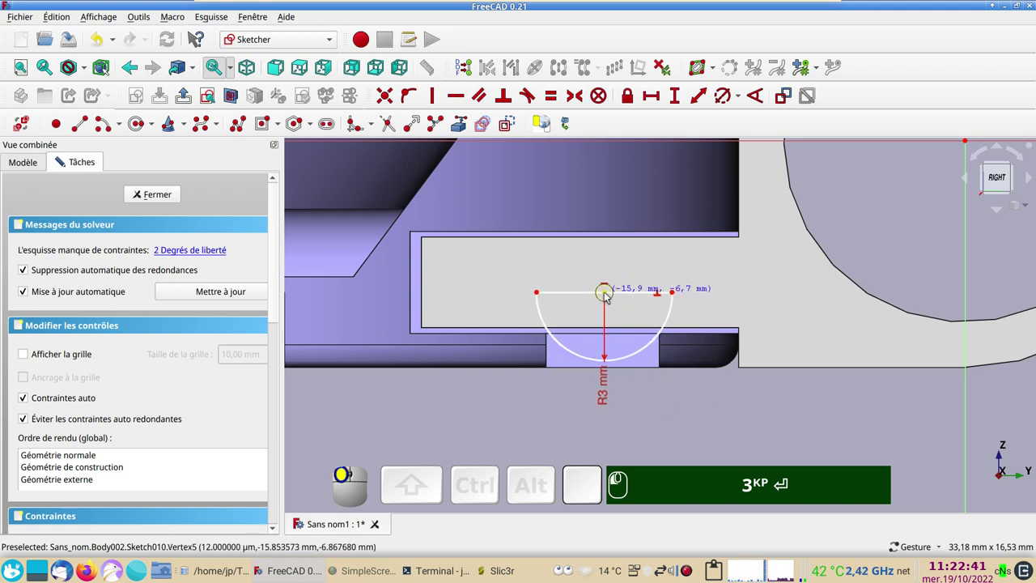
pyautogui.click(609, 294)
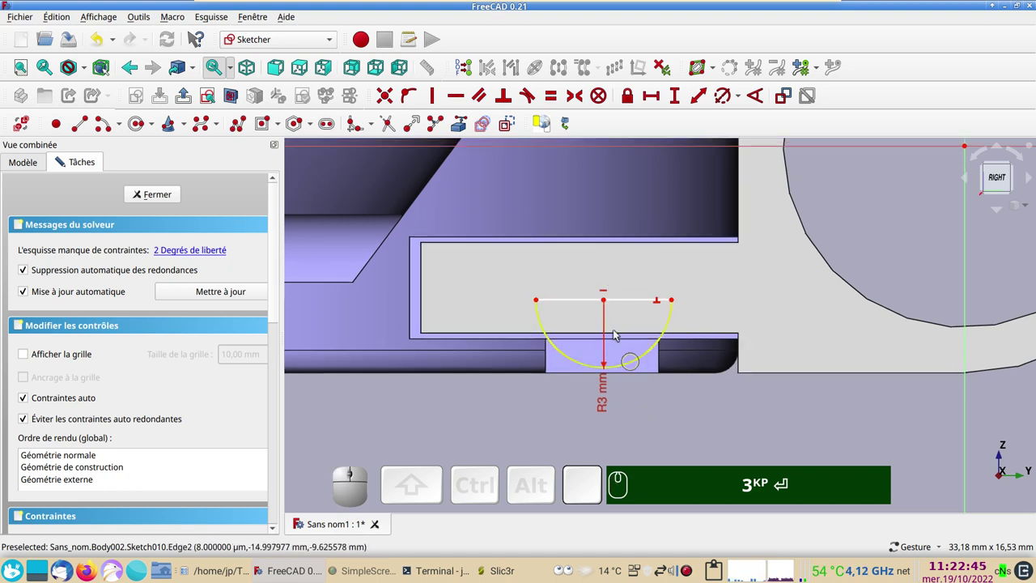
# Fix the arc centre with vertical and -16 mm horizontal distance constraints from the sketch axes
pyautogui.click(609, 302)
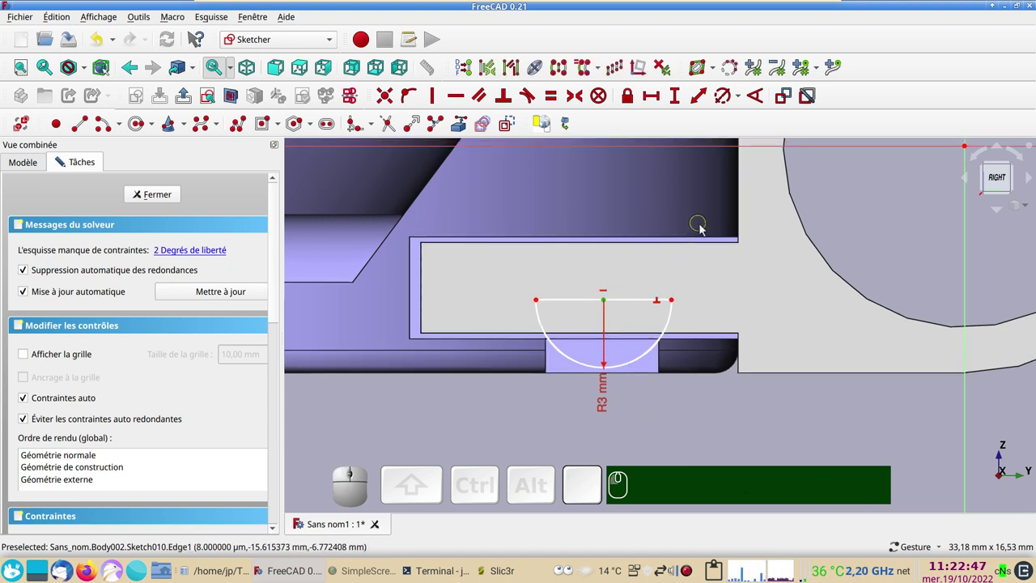
pyautogui.click(631, 100)
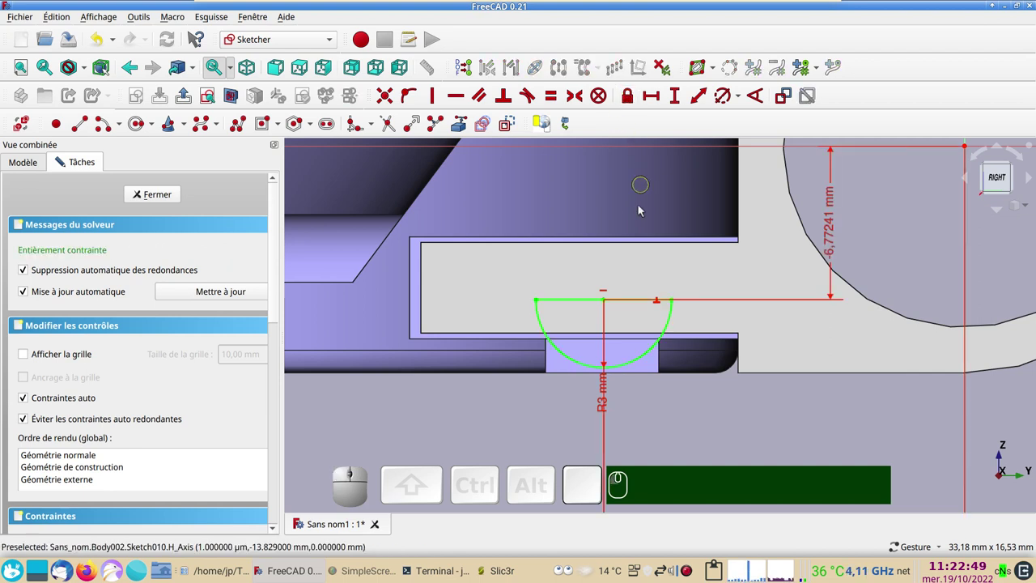
pyautogui.scroll(-3)
pyautogui.moveTo(814, 399); pyautogui.dragTo(721, 356)
pyautogui.click(692, 359)
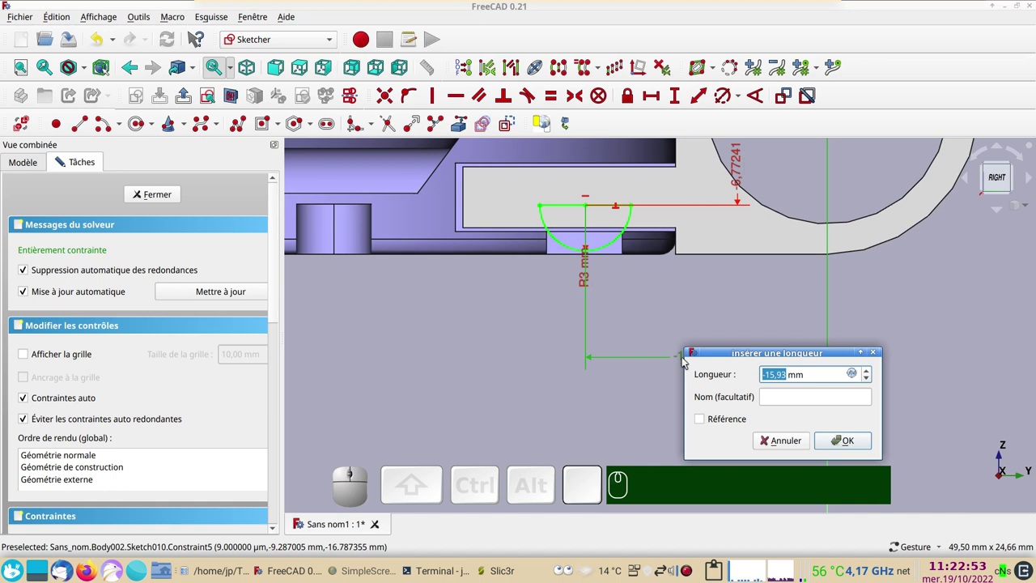
pyautogui.press('KP_Subtract')
pyautogui.press('KP_1')
pyautogui.press('KP_6')
pyautogui.press('Return')
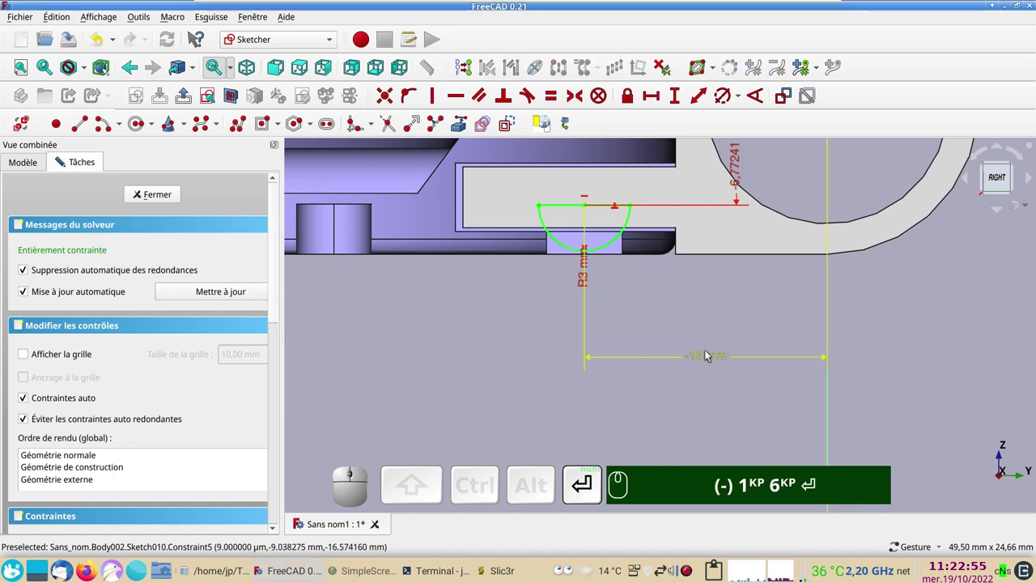
# Pan and zoom along the sketch to check the constrained half-disc against the whole hinge
pyautogui.scroll(3)
pyautogui.moveTo(647, 310); pyautogui.dragTo(646, 471)
pyautogui.moveTo(552, 443); pyautogui.dragTo(533, 406)
pyautogui.scroll(3)
pyautogui.scroll(-3)
pyautogui.moveTo(775, 416); pyautogui.dragTo(772, 428)
pyautogui.scroll(-3)
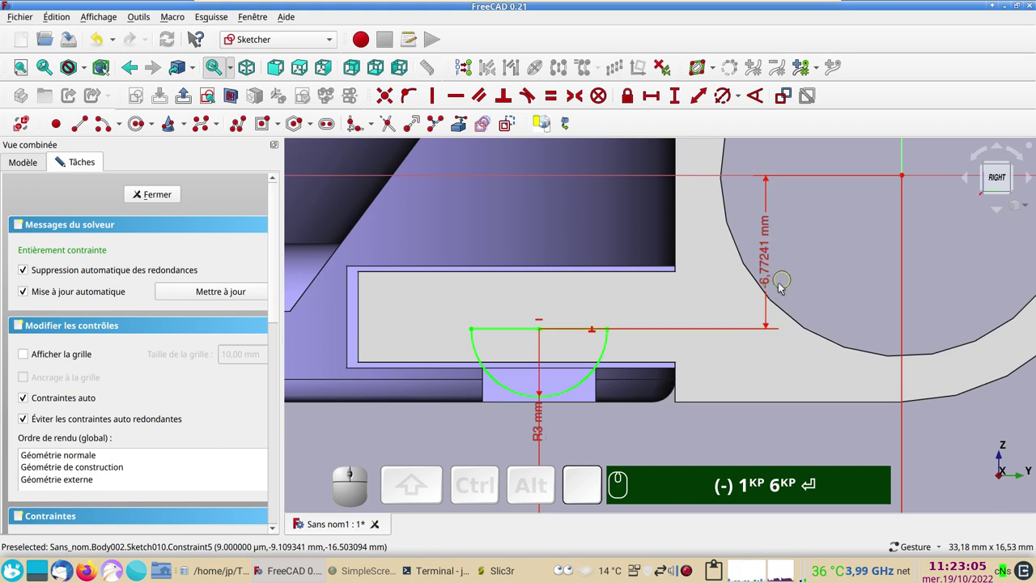
pyautogui.scroll(3)
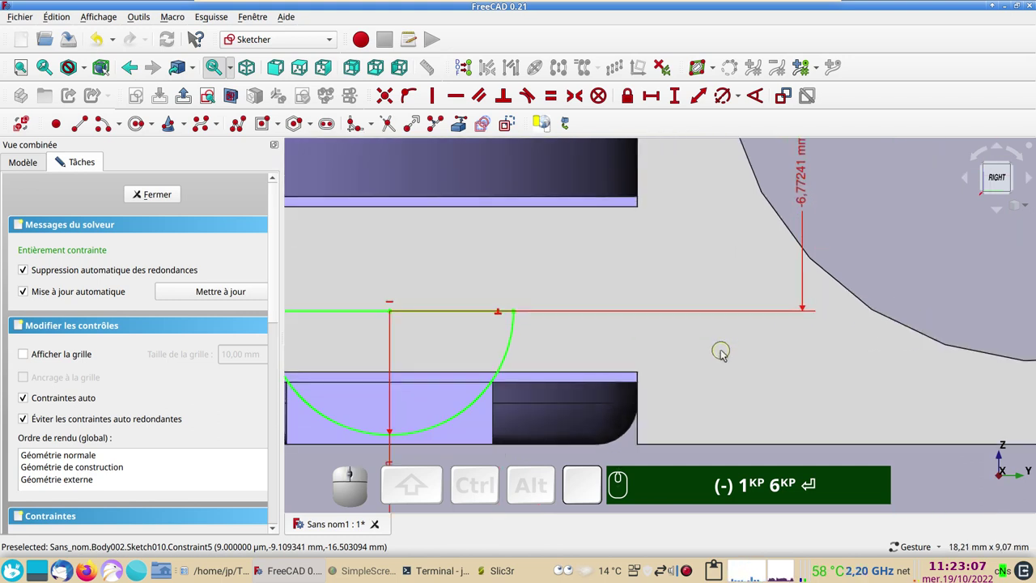
pyautogui.scroll(-3)
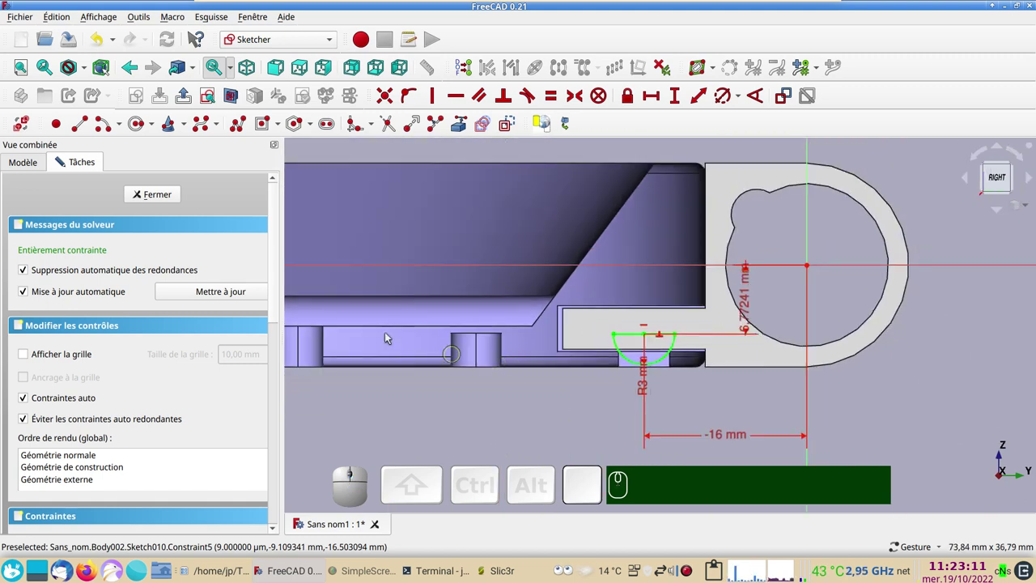
# Pad Sketch010 into a 10 mm key, symmetric about the sketch plane, on the hinge support
pyautogui.click(76, 158)
pyautogui.click(165, 196)
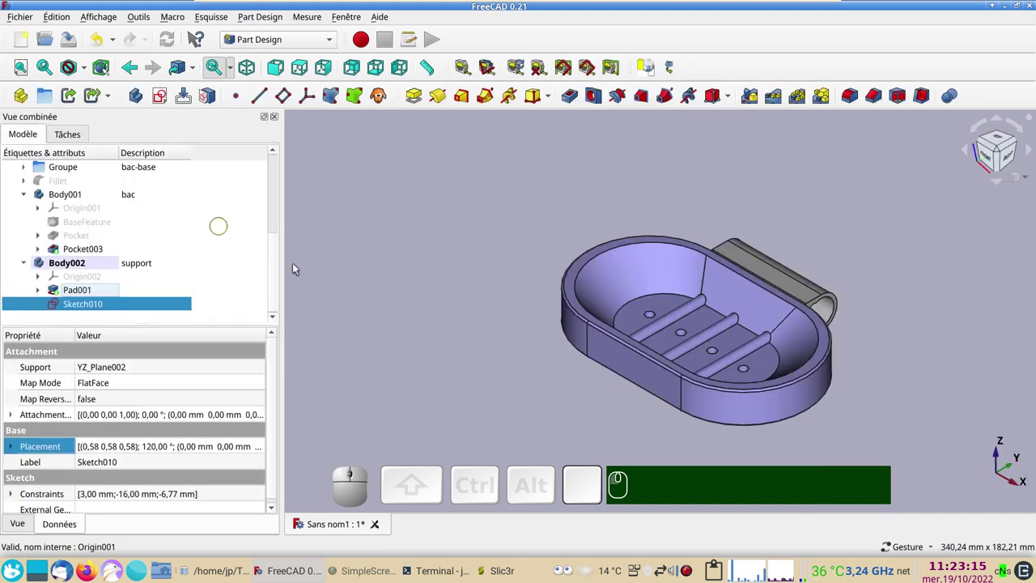
pyautogui.moveTo(1005, 355); pyautogui.dragTo(861, 295)
pyautogui.scroll(3)
pyautogui.moveTo(815, 250); pyautogui.dragTo(671, 305)
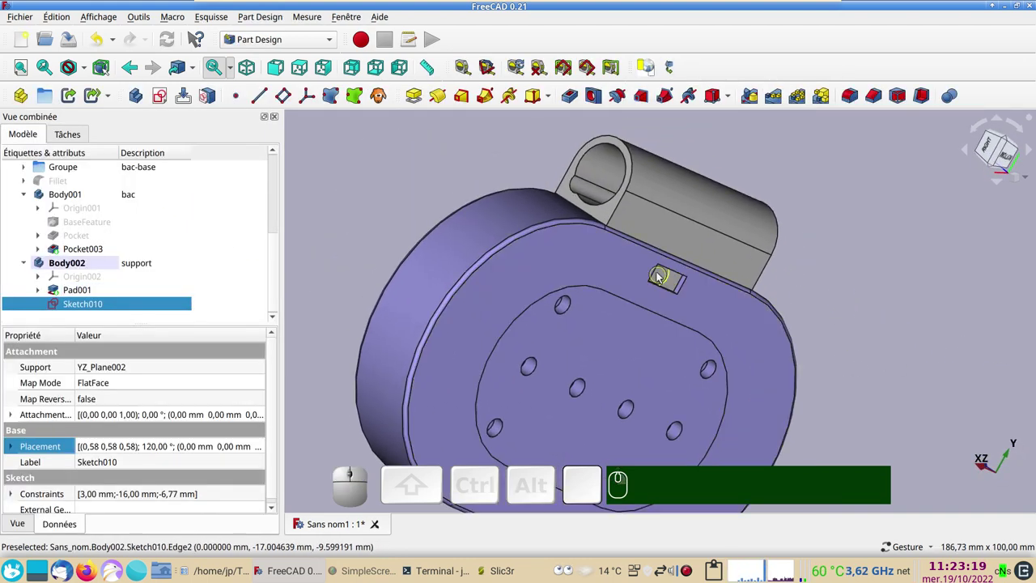
pyautogui.scroll(3)
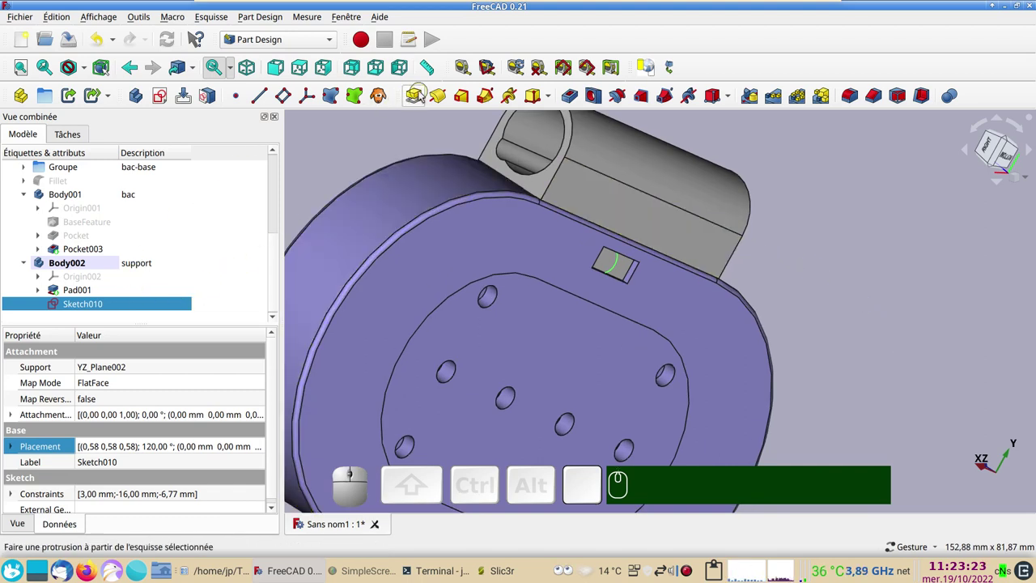
pyautogui.click(420, 95)
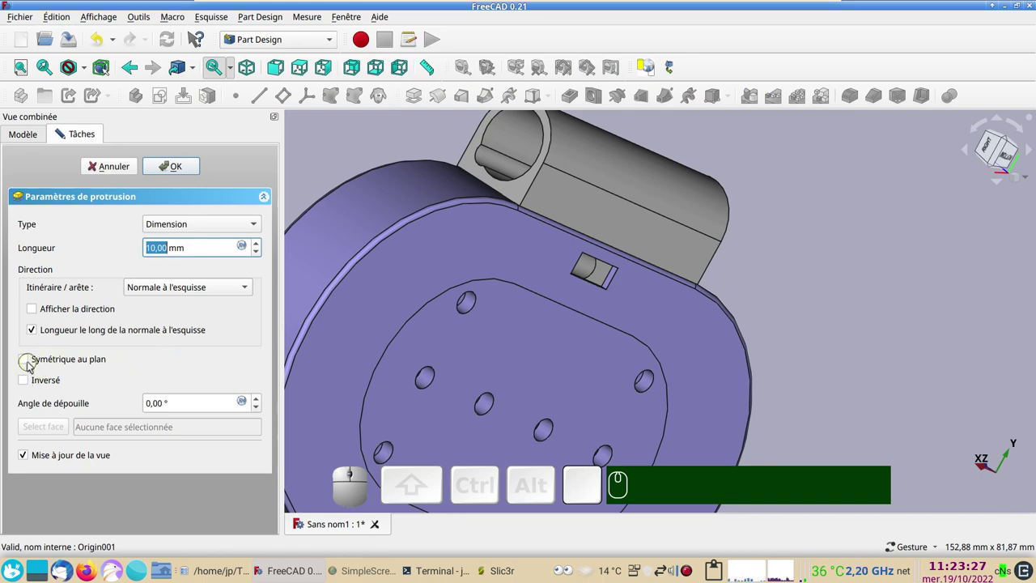
pyautogui.click(33, 363)
pyautogui.moveTo(758, 338); pyautogui.dragTo(574, 281)
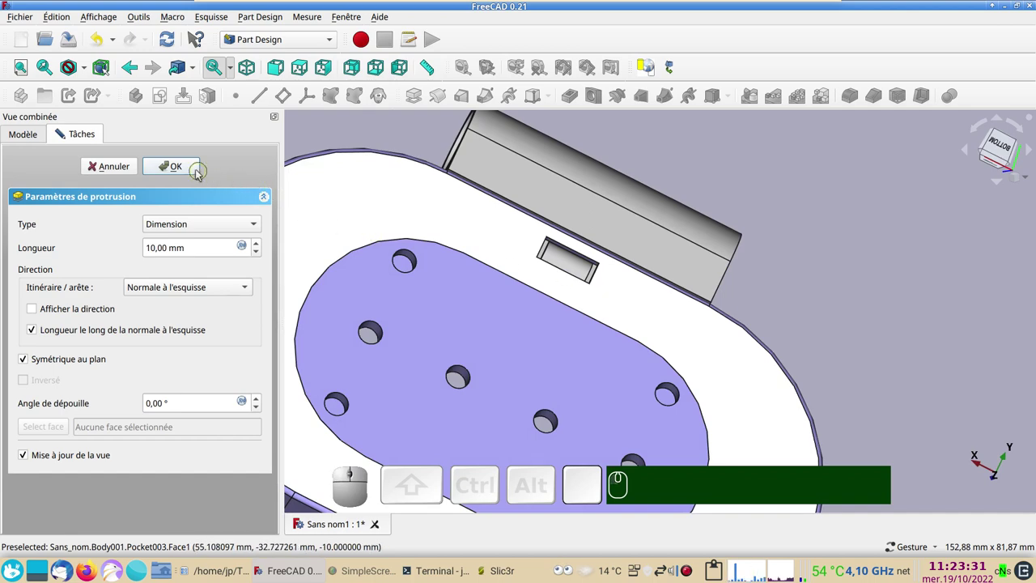
pyautogui.click(190, 170)
# Hide the dish's Pocket003 body with Space to isolate the hinge support and orbit around it
pyautogui.moveTo(831, 212); pyautogui.dragTo(728, 357)
pyautogui.scroll(-3)
pyautogui.click(609, 379)
pyautogui.click(653, 380)
pyautogui.press('space')
pyautogui.scroll(3)
pyautogui.moveTo(613, 344); pyautogui.dragTo(744, 363)
pyautogui.scroll(3)
pyautogui.moveTo(693, 333); pyautogui.dragTo(738, 332)
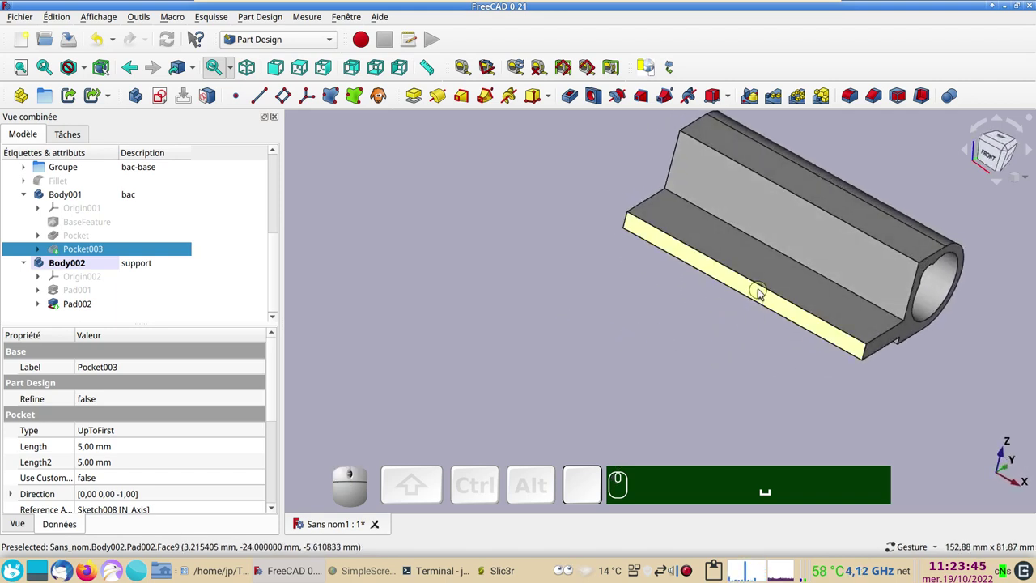
# Select a face and an edge of Pad002 on the support for rounding
pyautogui.click(760, 296)
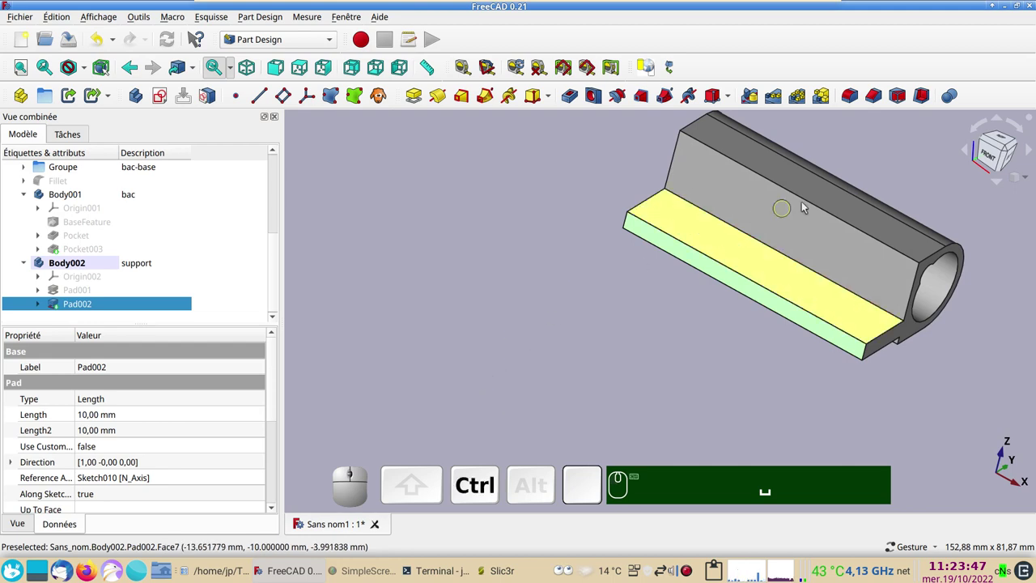
pyautogui.click(822, 208)
pyautogui.moveTo(685, 414); pyautogui.dragTo(733, 330)
# Fillet Face9, Edge8 and Edge5 of Pad002 with a 1 mm radius, then bring up its display properties
pyautogui.click(722, 319)
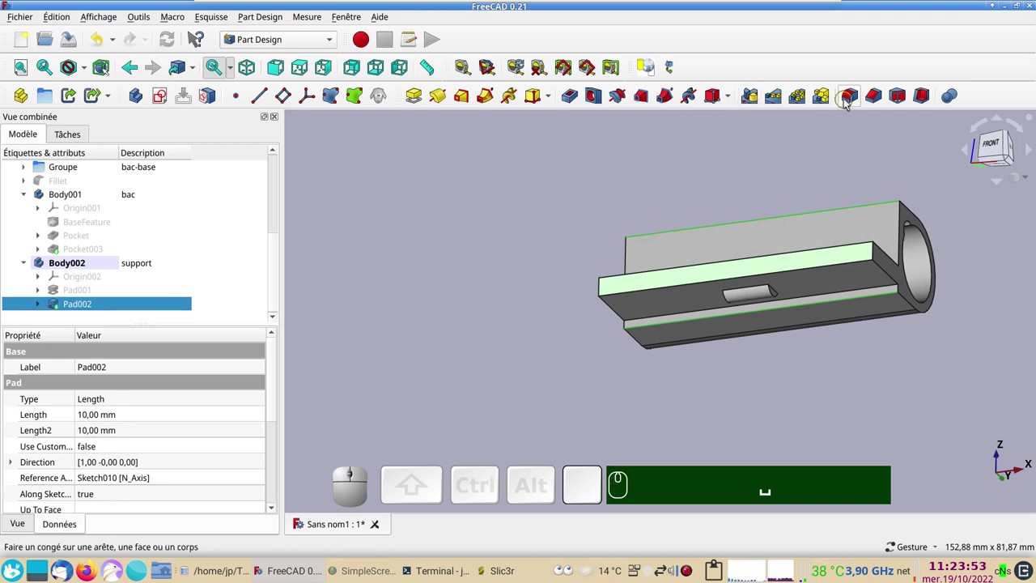
pyautogui.click(848, 99)
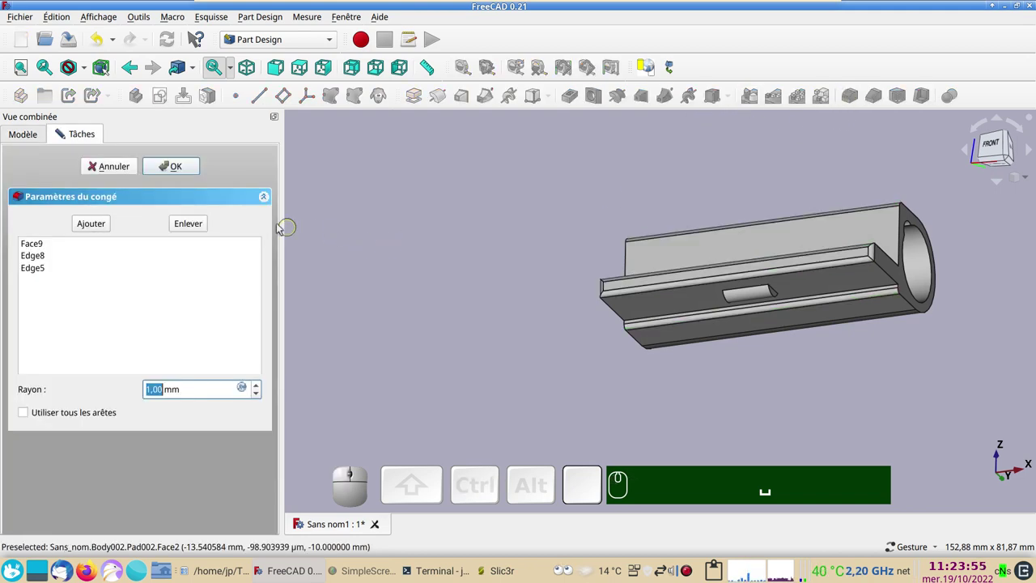
pyautogui.click(189, 164)
pyautogui.click(763, 247)
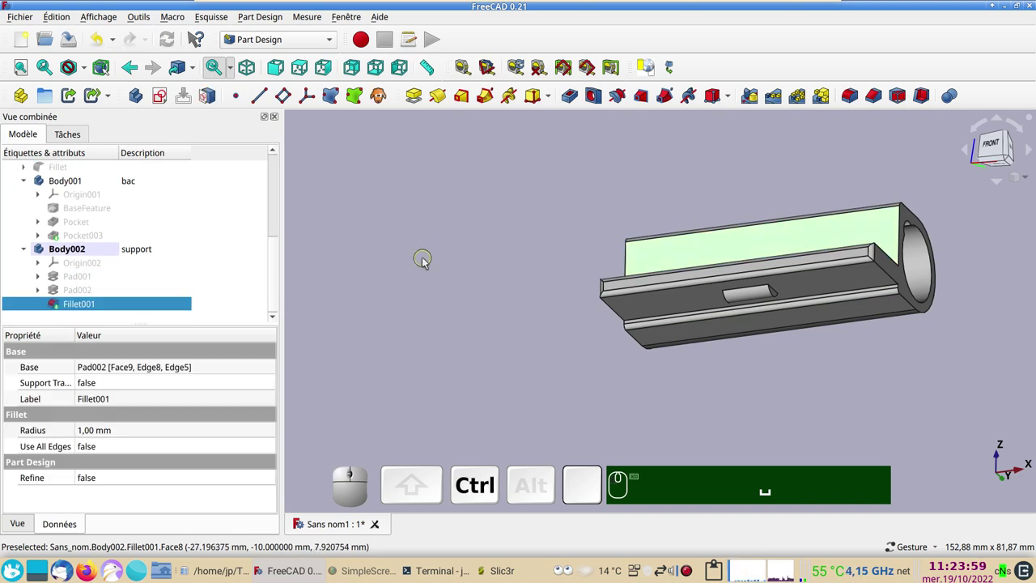
pyautogui.press('ctrl+d')
# Set the support's shape colour to salmon #ffaa7f and orbit to view the dish from above
pyautogui.click(194, 304)
pyautogui.click(449, 210)
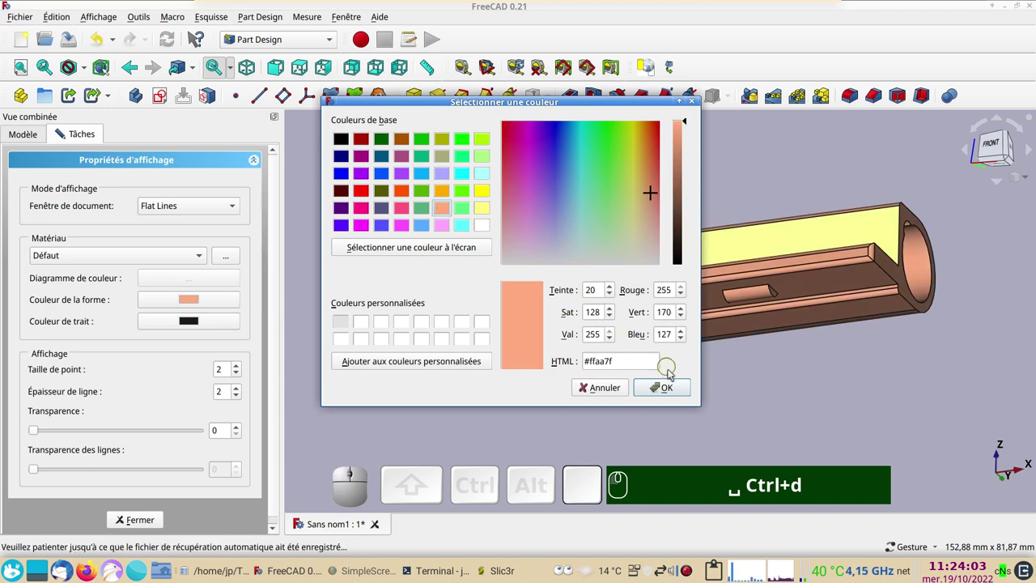
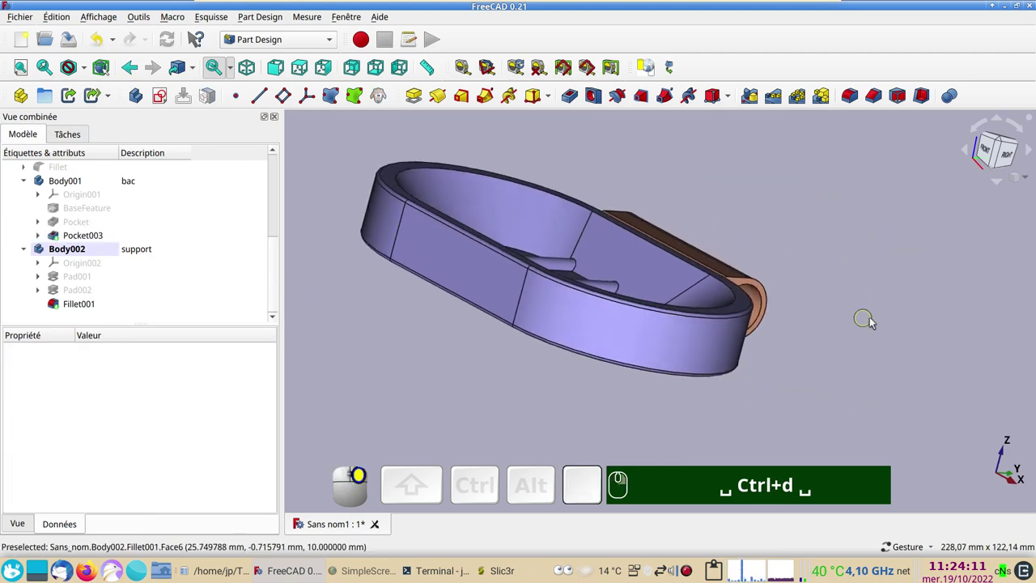
pyautogui.click(862, 315)
pyautogui.moveTo(684, 428); pyautogui.dragTo(768, 302)
pyautogui.moveTo(870, 421); pyautogui.dragTo(418, 270)
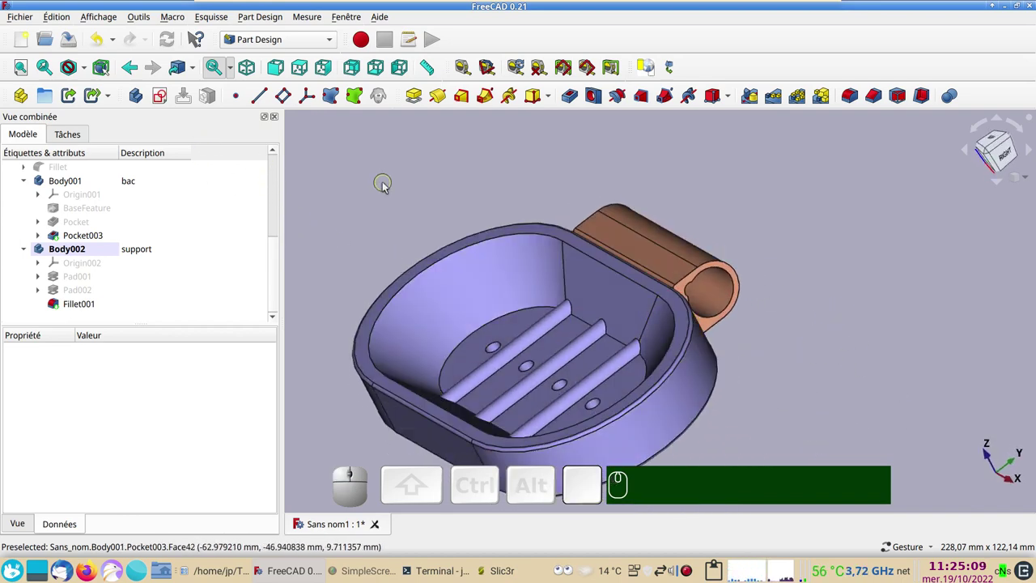
# Create Body003 and set its description to 'gond-d'
pyautogui.click(388, 185)
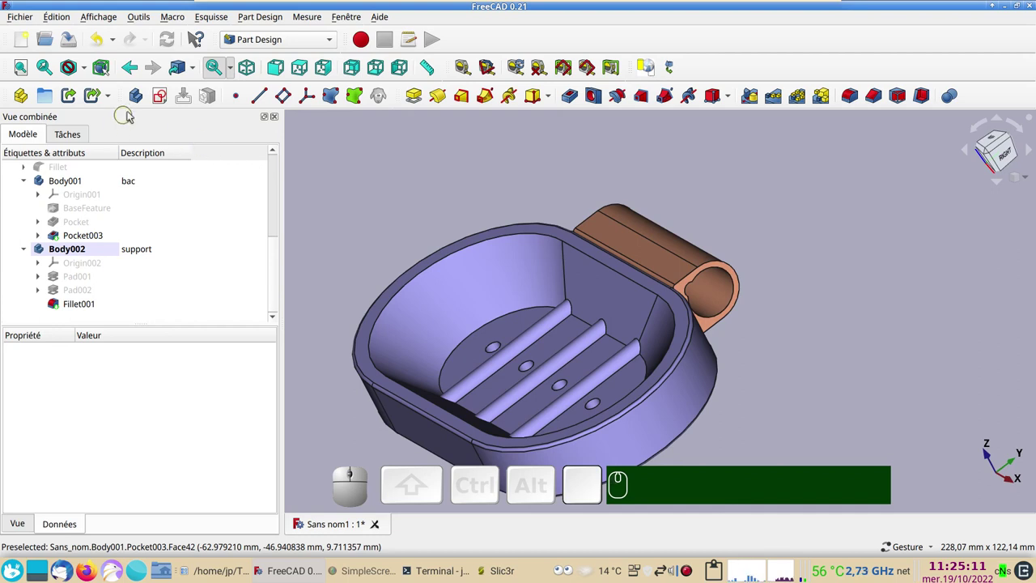
pyautogui.click(142, 102)
pyautogui.scroll(-3)
pyautogui.click(154, 292)
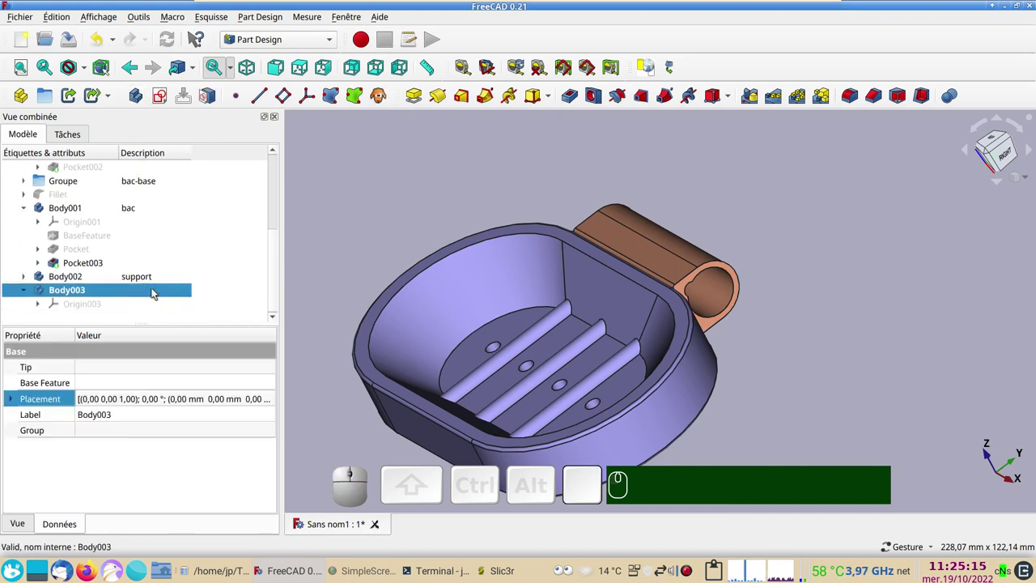
pyautogui.press('F2')
pyautogui.write('gond-d')
pyautogui.press('Return')
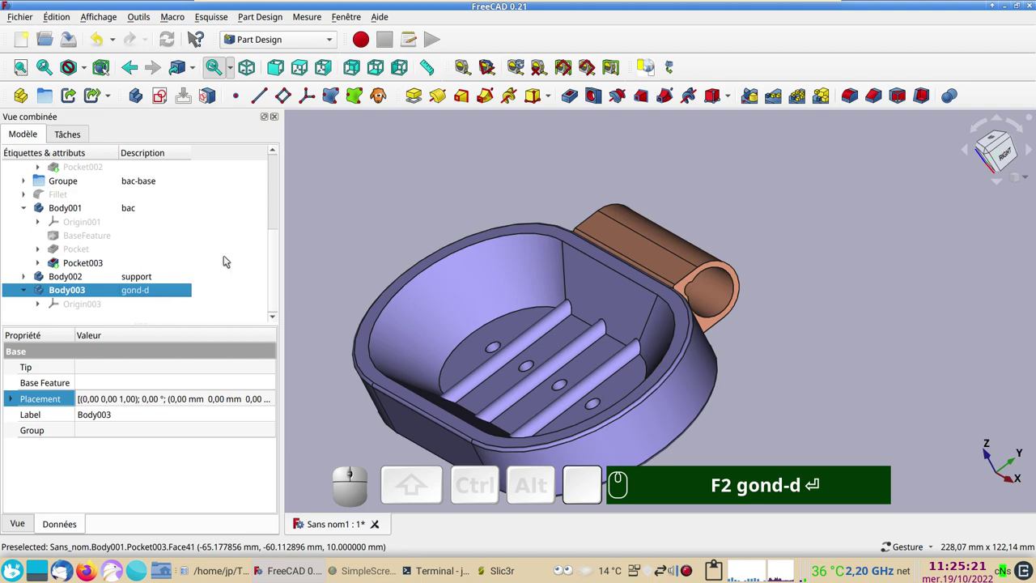
# Start Sketch011 in Body003 on the YZ plane
pyautogui.click(164, 95)
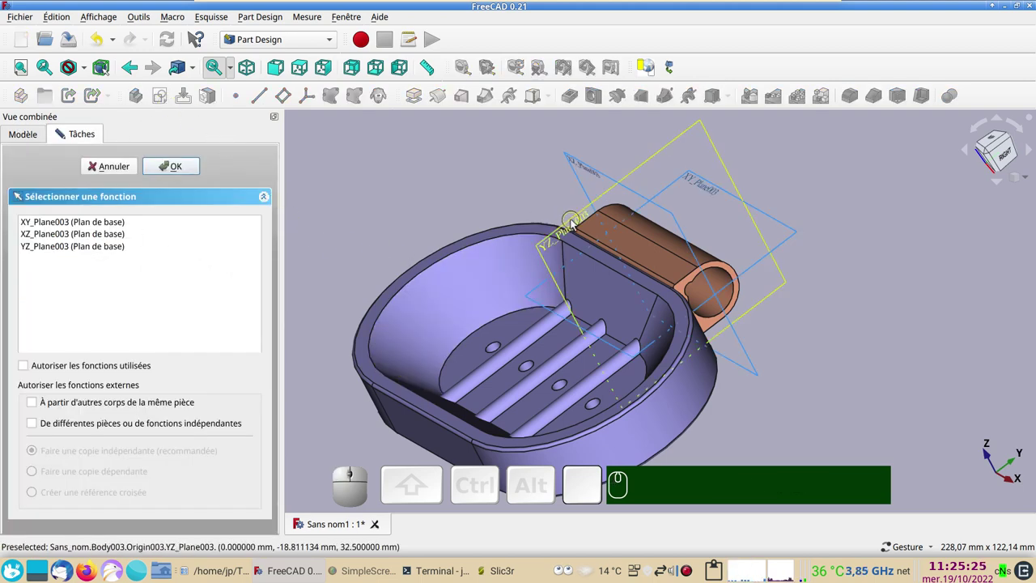
pyautogui.click(574, 222)
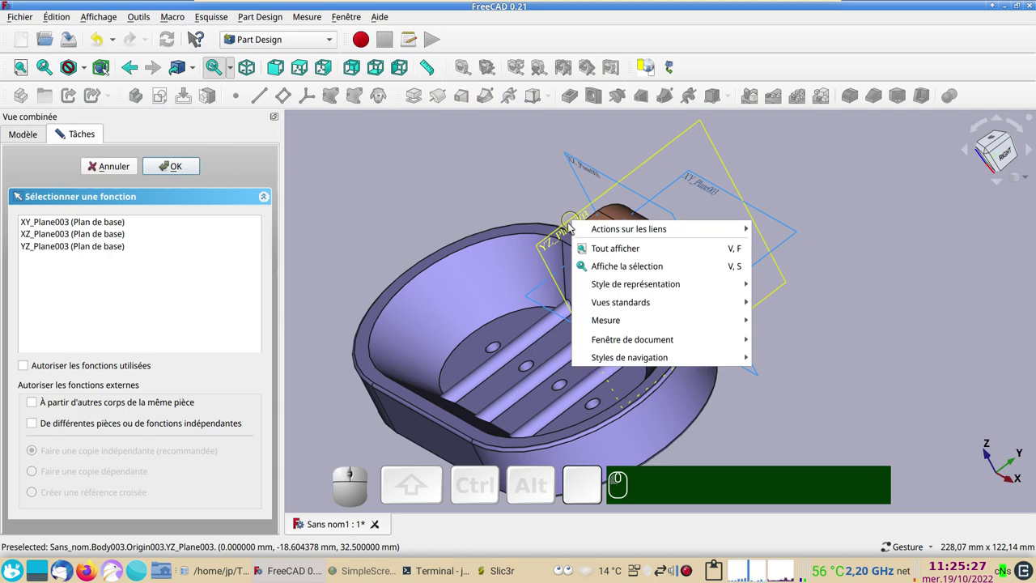
pyautogui.click(462, 215)
pyautogui.click(568, 237)
pyautogui.scroll(3)
pyautogui.moveTo(663, 369); pyautogui.dragTo(574, 459)
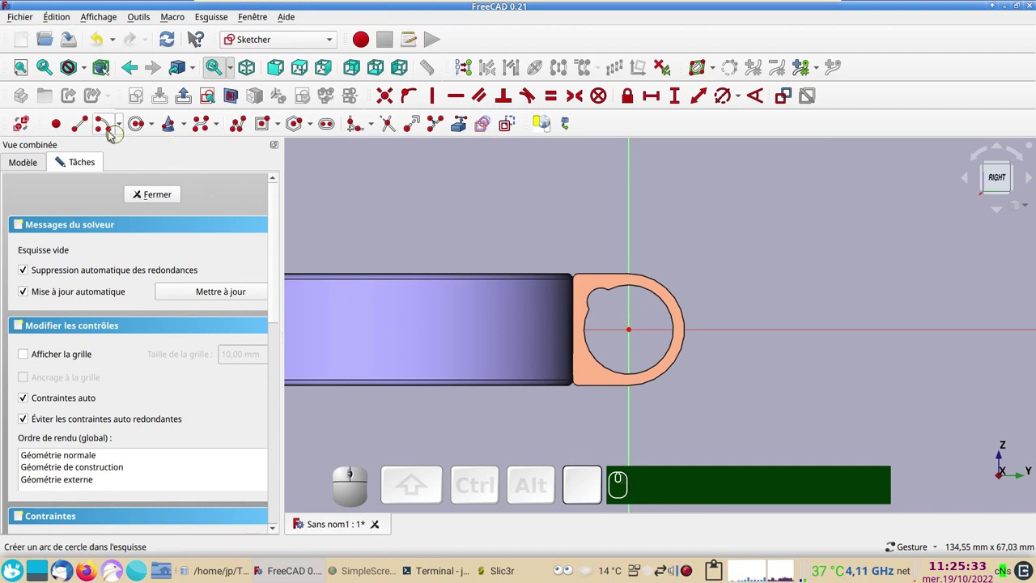
# Draw the D-shaped outline: a 10 mm radius arc closed by a polyline around the hinge
pyautogui.click(101, 127)
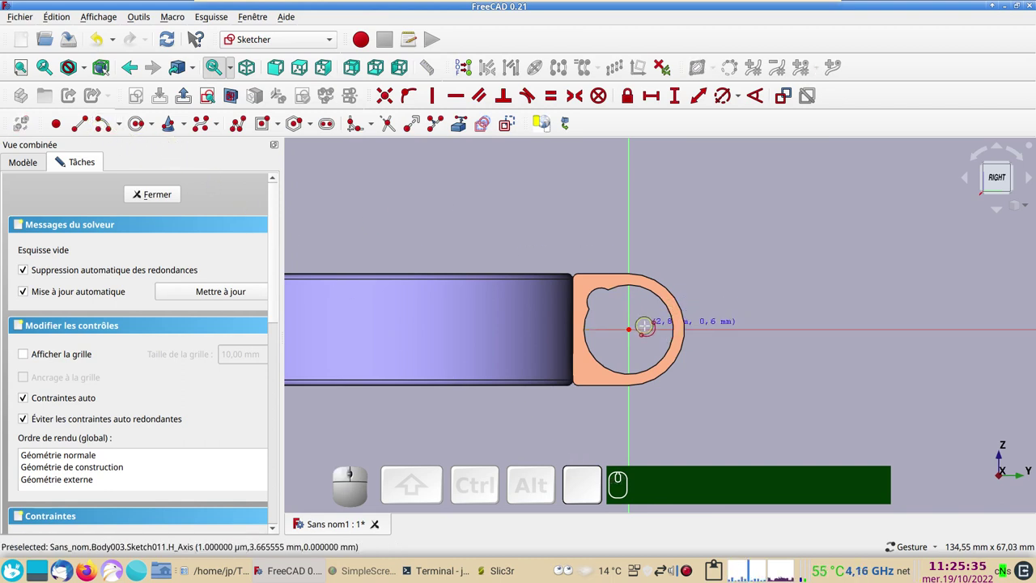
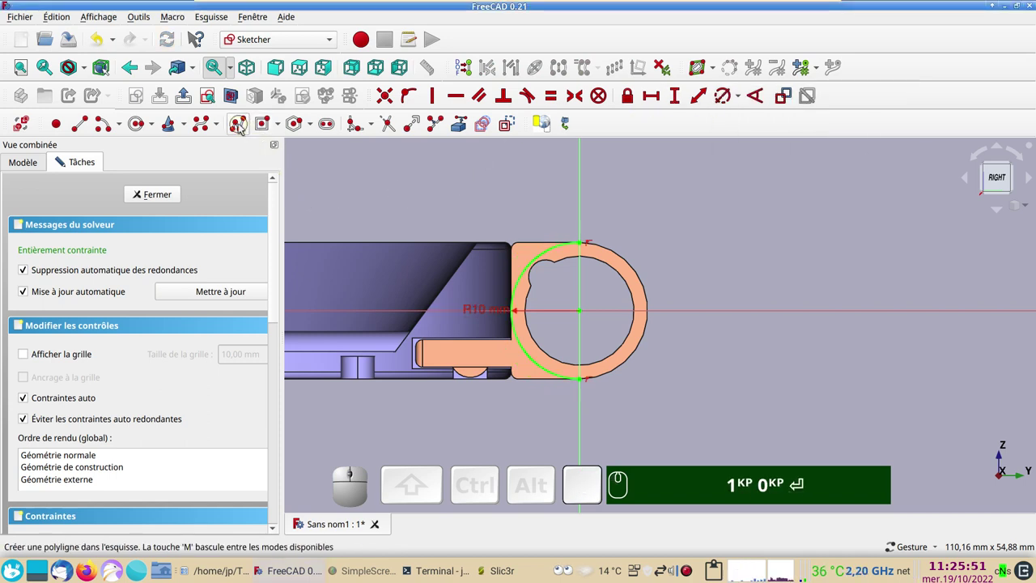
pyautogui.click(241, 127)
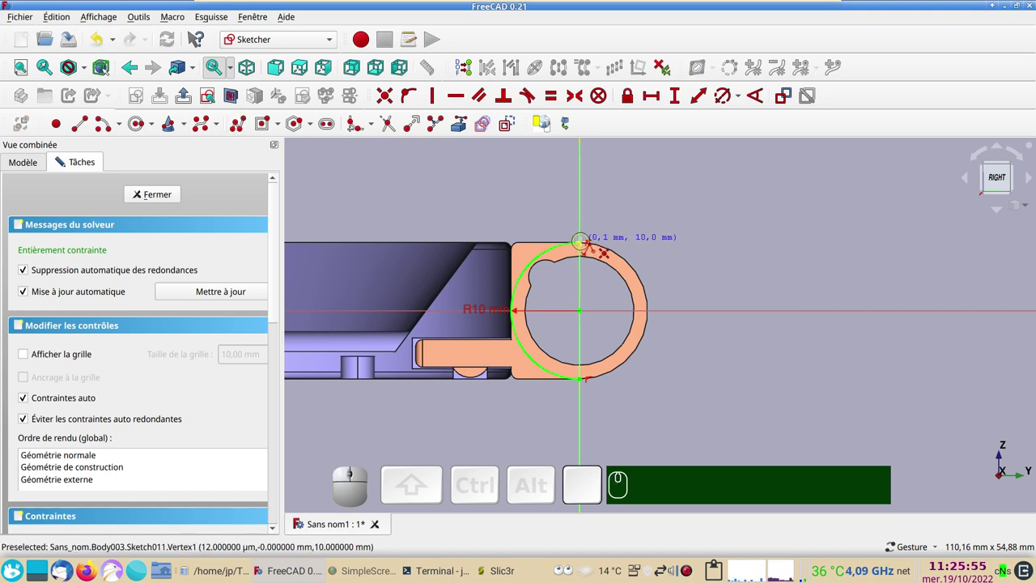
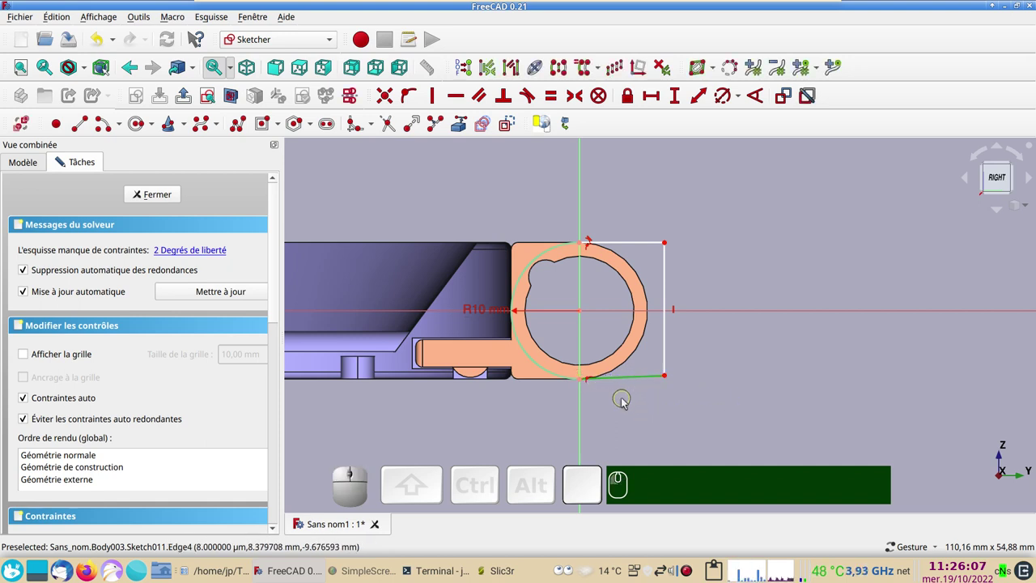
pyautogui.press('h')
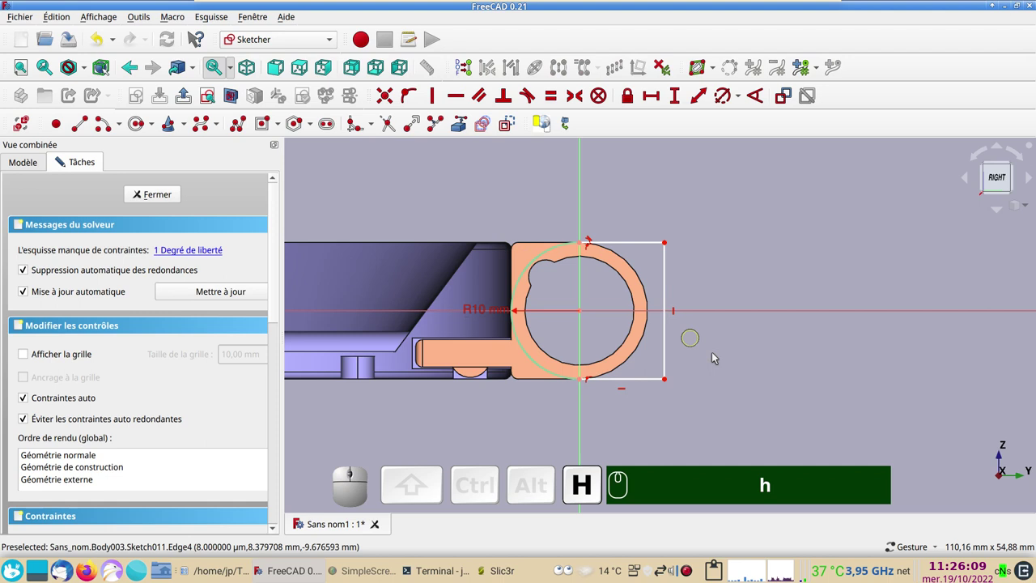
pyautogui.scroll(3)
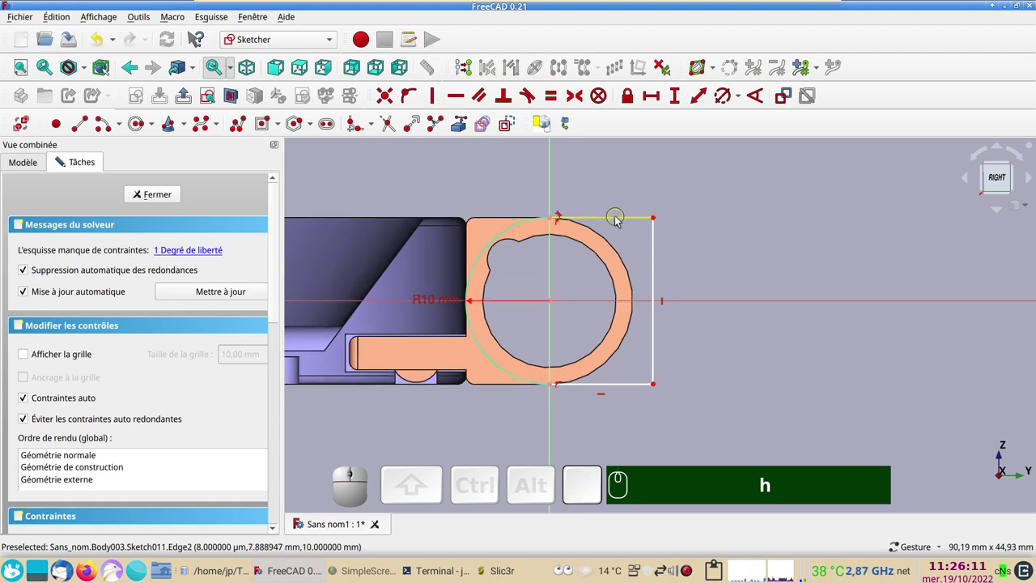
# Constrain the top line to 12 mm length and close the sketch
pyautogui.click(617, 220)
pyautogui.click(651, 105)
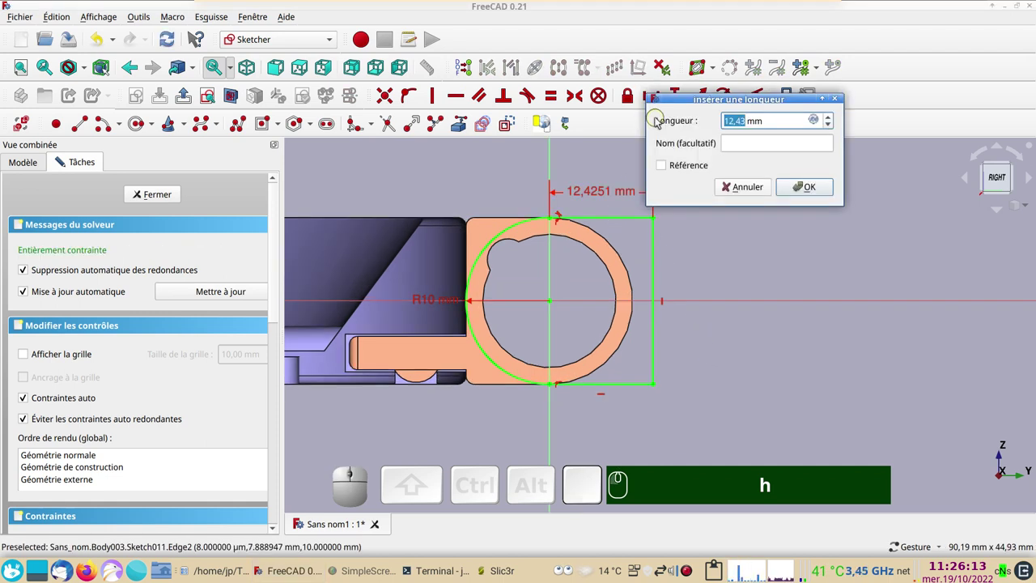
pyautogui.press('KP_1')
pyautogui.press('KP_2')
pyautogui.press('Return')
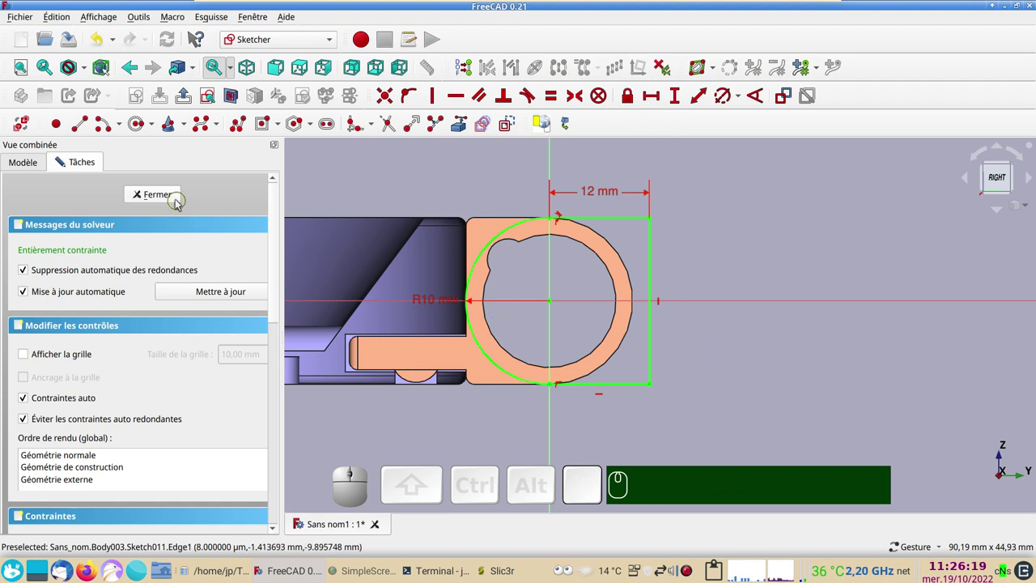
pyautogui.click(175, 200)
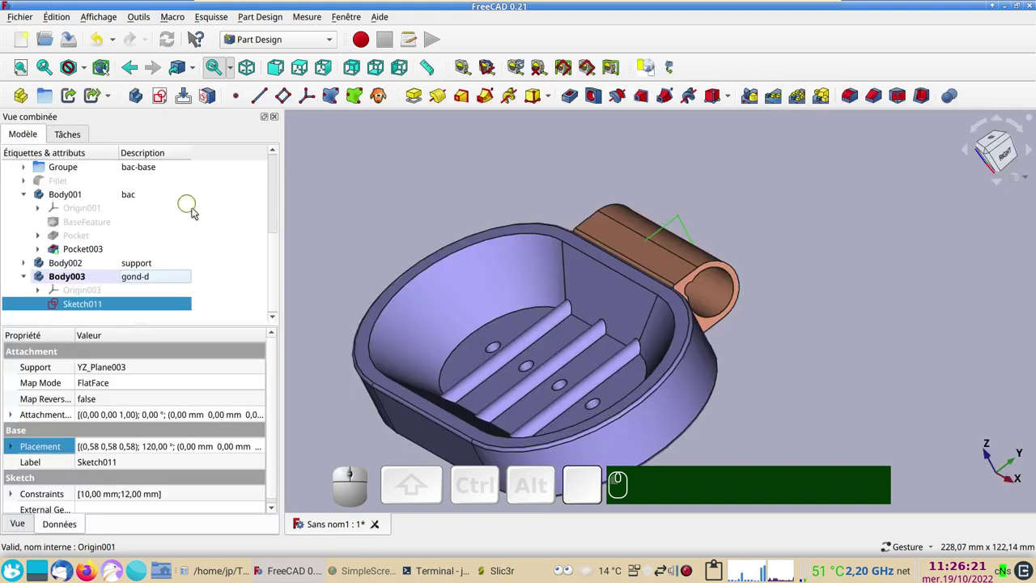
# Select the gond-d body and bring up its Placement settings from the property view
pyautogui.scroll(-3)
pyautogui.moveTo(875, 408); pyautogui.dragTo(727, 415)
pyautogui.moveTo(829, 369); pyautogui.dragTo(685, 403)
pyautogui.scroll(3)
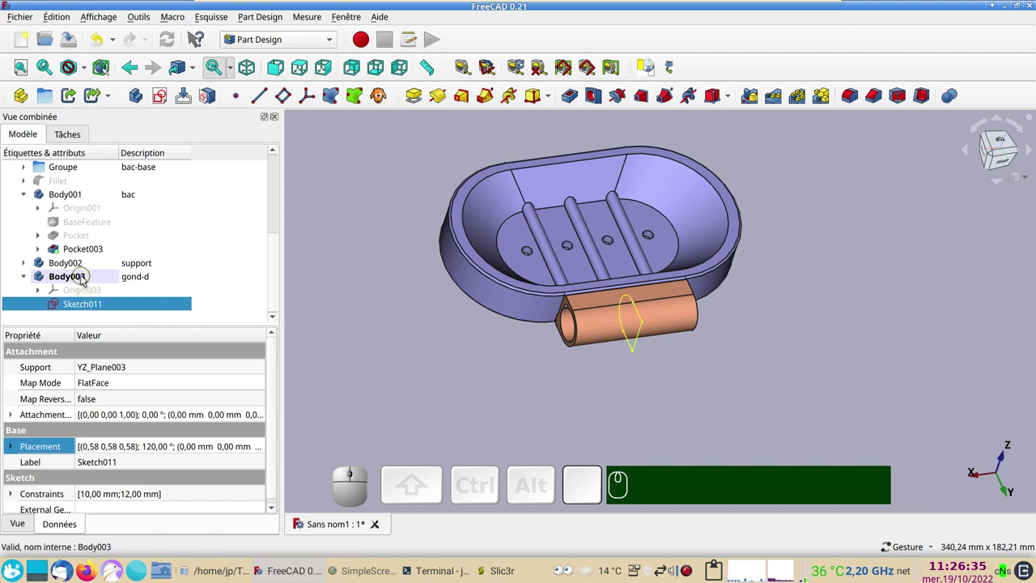
pyautogui.click(84, 280)
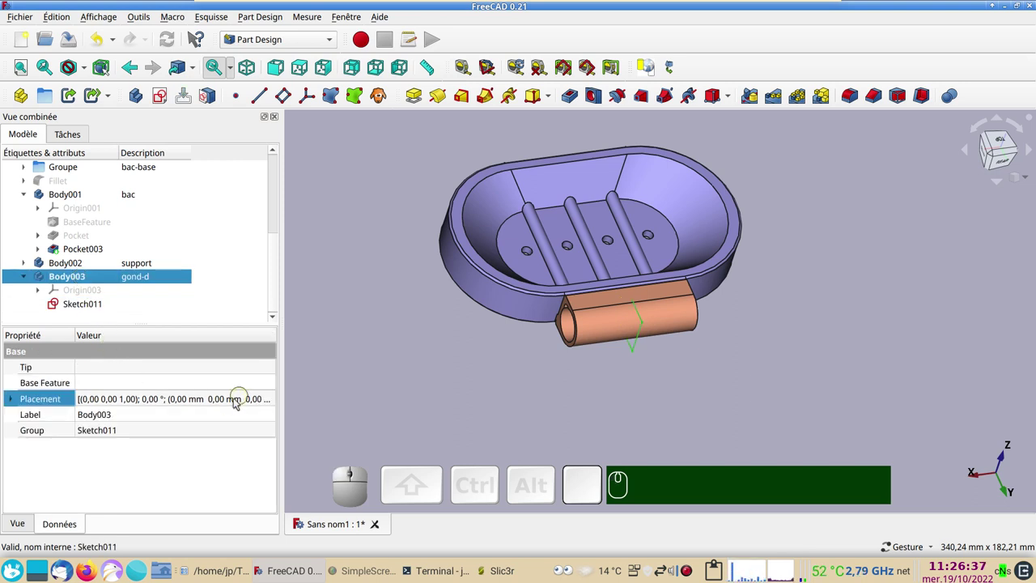
pyautogui.click(222, 402)
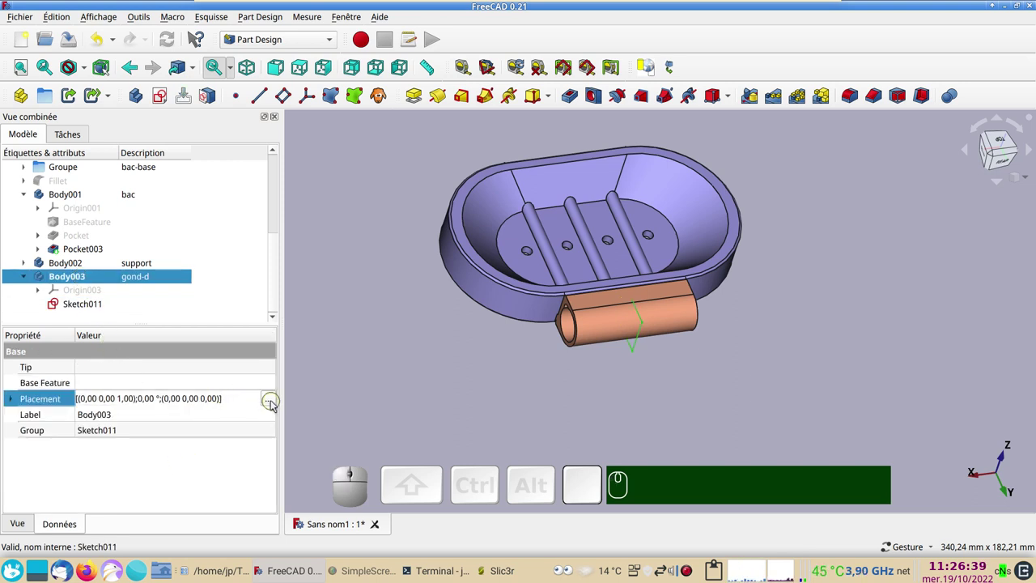
pyautogui.click(274, 405)
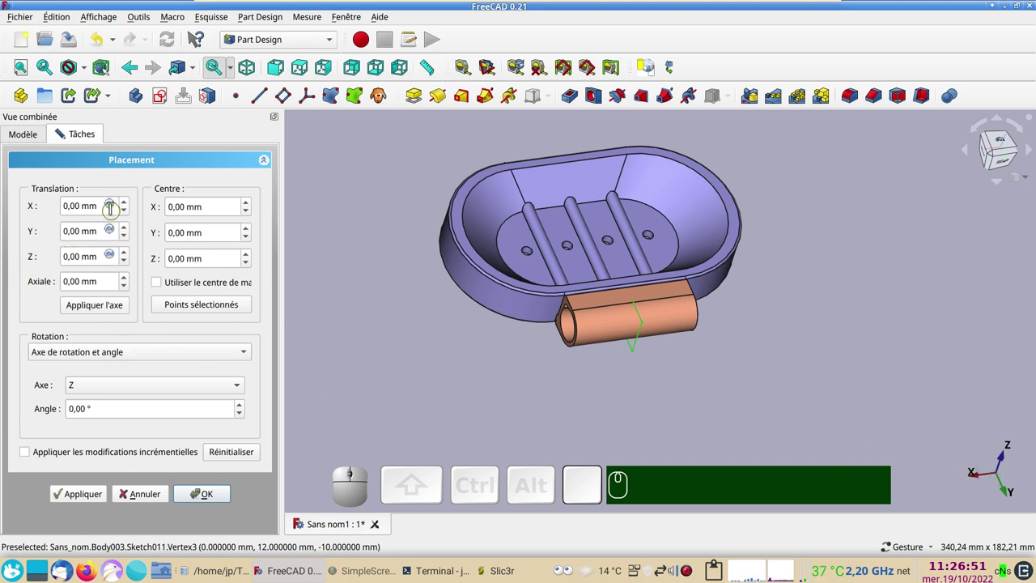
# Set the body's Translation X to 30 mm and apply the placement
pyautogui.scroll(-3)
pyautogui.scroll(3)
pyautogui.scroll(3)
pyautogui.scroll(3)
pyautogui.scroll(3)
pyautogui.press('KP_3')
pyautogui.press('KP_0')
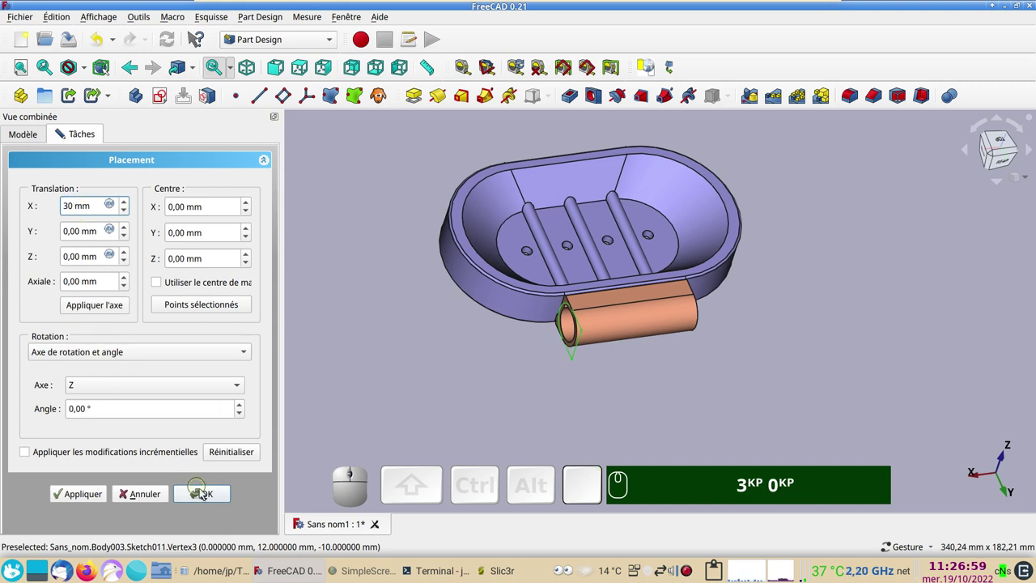
pyautogui.click(207, 495)
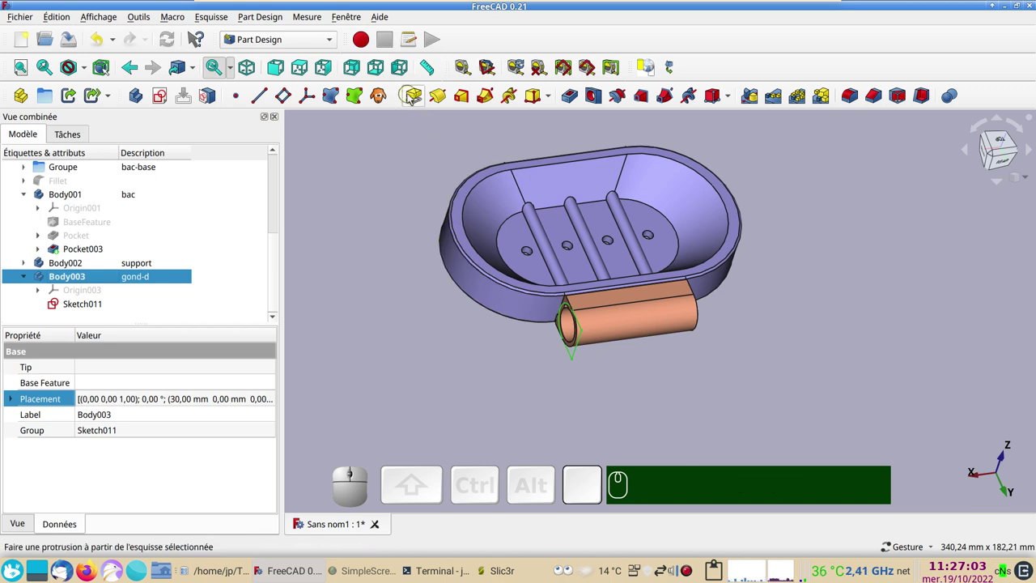
# Dismiss the pad error, then pad Sketch011 20 mm into the D-shaped block Pad003
pyautogui.click(416, 99)
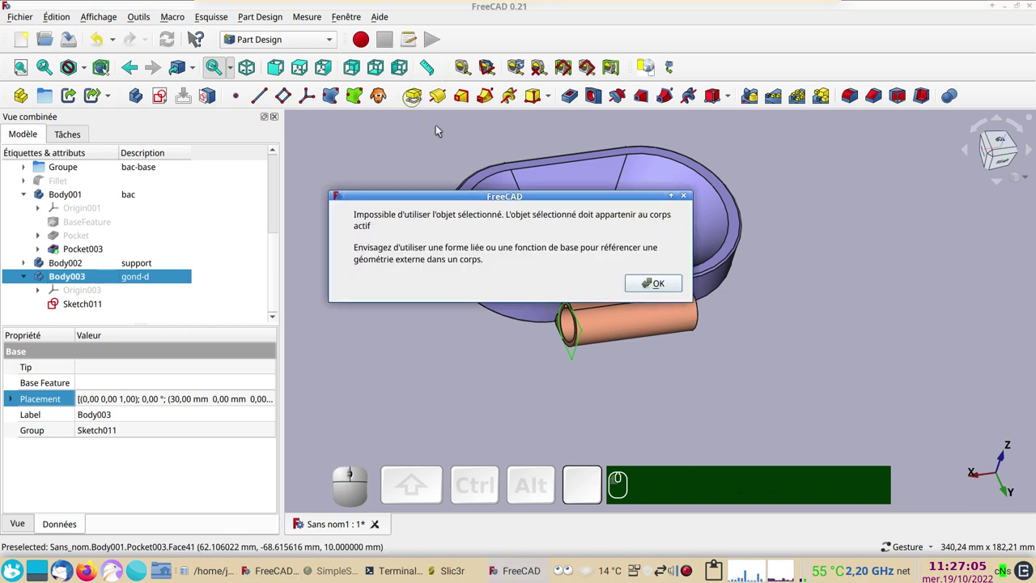
pyautogui.click(685, 290)
pyautogui.click(94, 305)
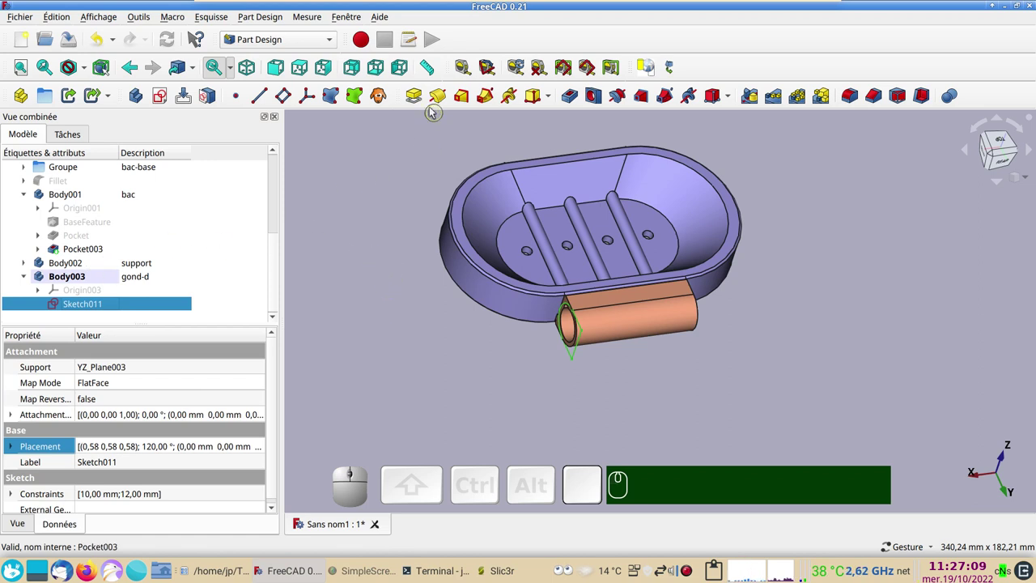
pyautogui.click(417, 97)
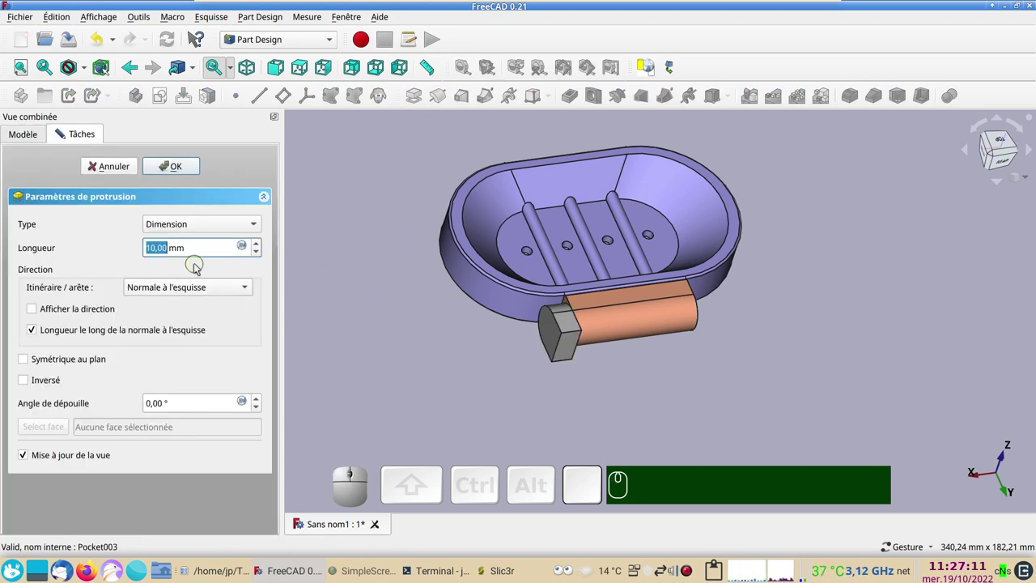
pyautogui.press('KP_2')
pyautogui.press('KP_0')
pyautogui.press('KP_Enter')
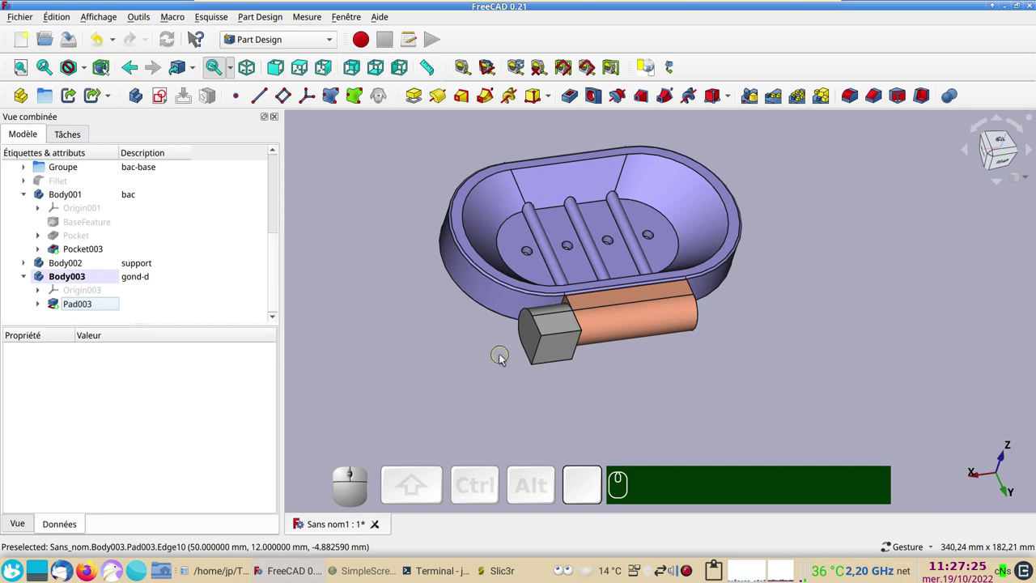
pyautogui.moveTo(624, 398); pyautogui.dragTo(600, 400)
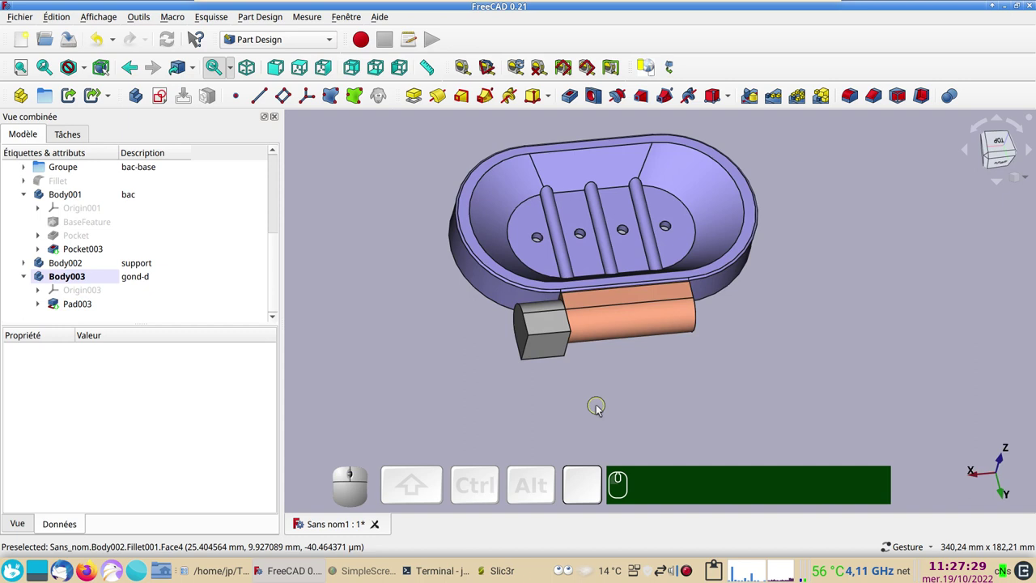
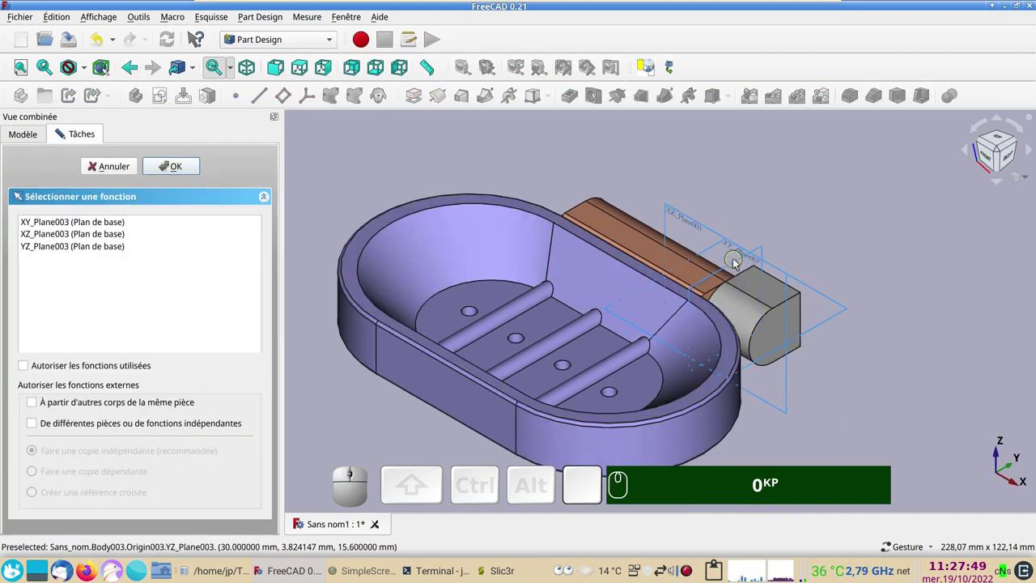
# Start Sketch012 on the YZ plane and draw the hinge-pin circle
pyautogui.click(738, 268)
pyautogui.scroll(3)
pyautogui.rightClick(732, 349)
pyautogui.click(228, 97)
pyautogui.scroll(3)
pyautogui.rightClick(485, 207)
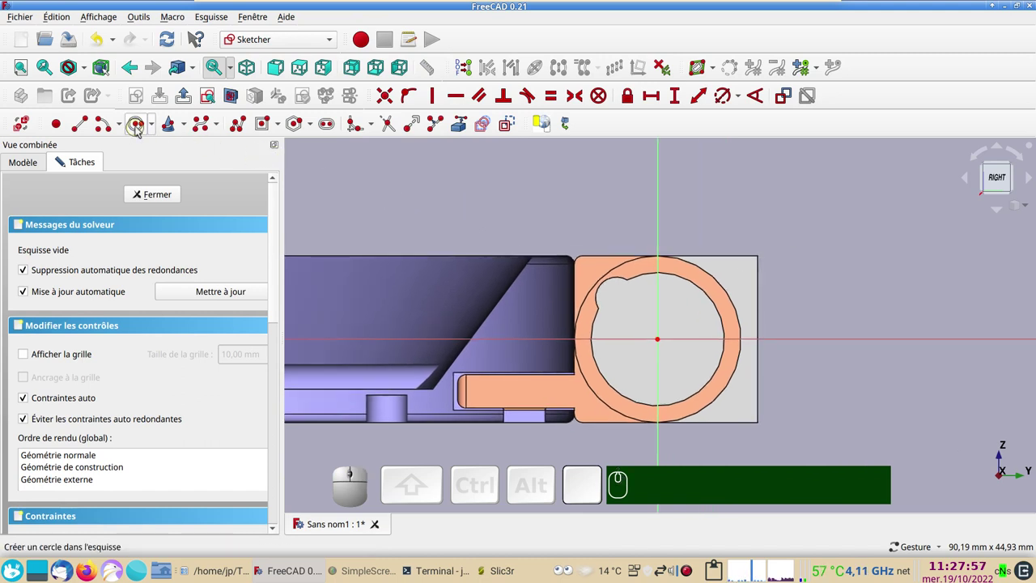
pyautogui.click(137, 129)
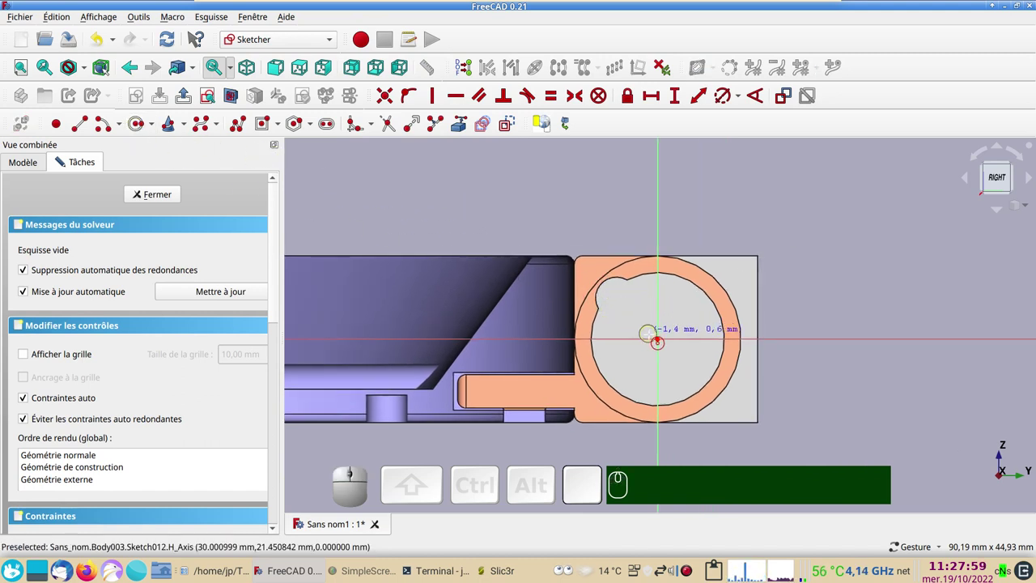
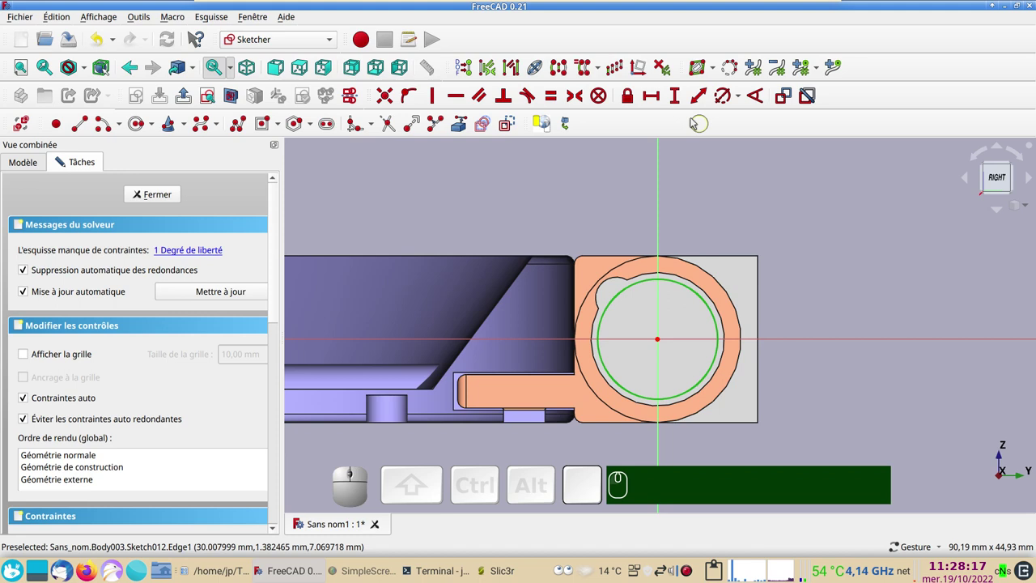
# Constrain the circle to a 15.3 mm diameter
pyautogui.click(723, 101)
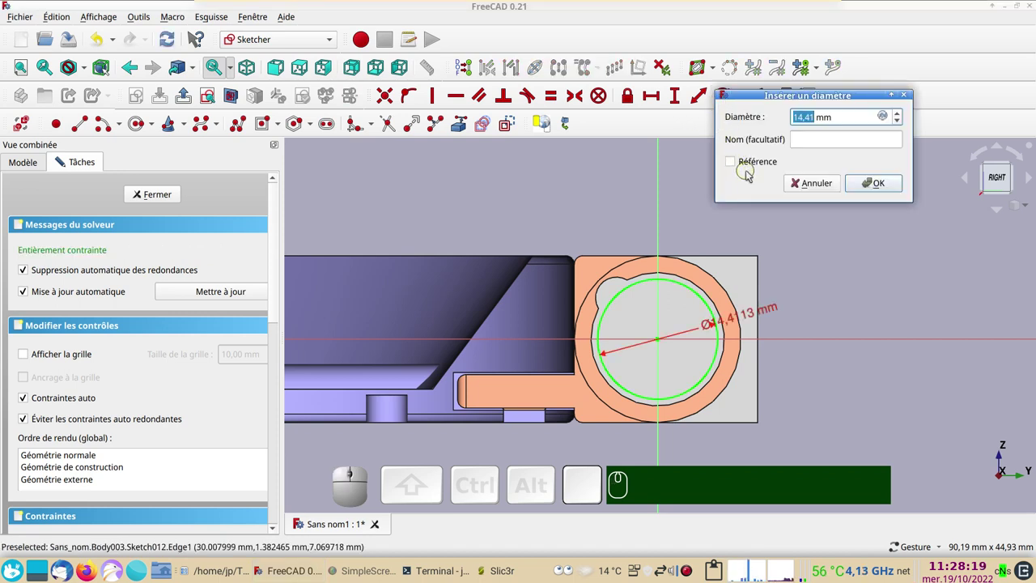
pyautogui.press('KP_1')
pyautogui.press('KP_5')
pyautogui.press('KP_Decimal')
pyautogui.press('KP_3')
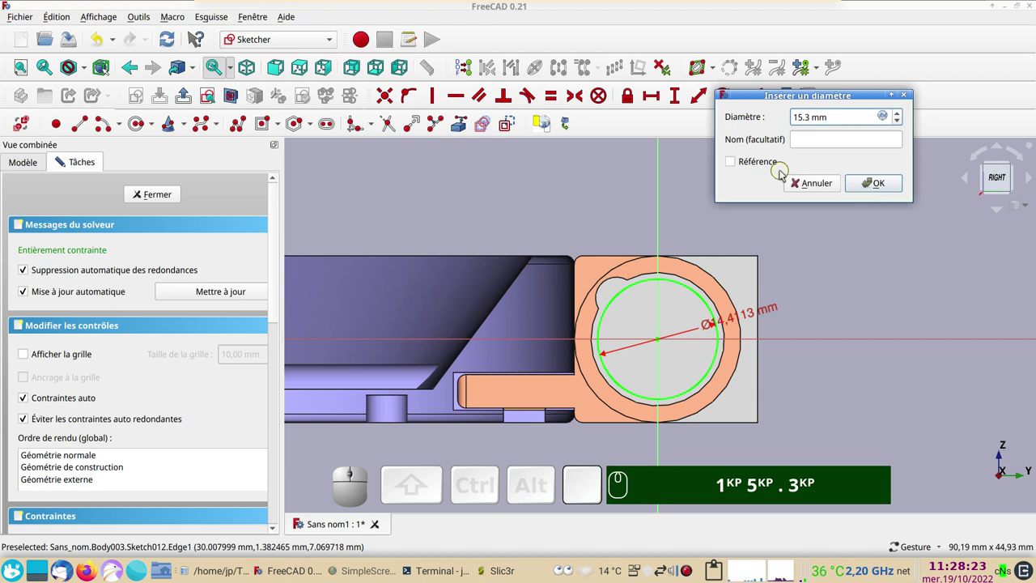
pyautogui.press('KP_Enter')
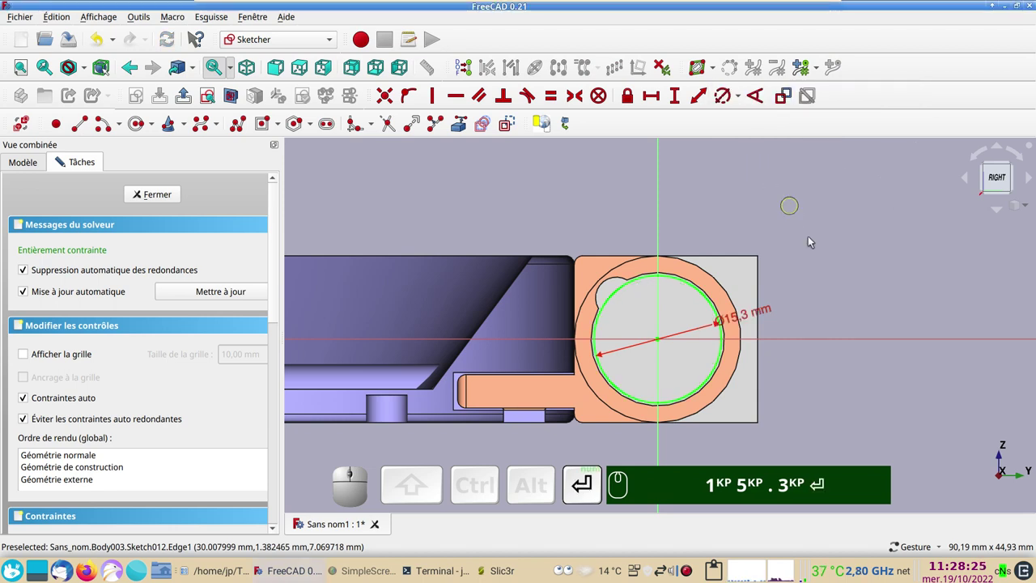
pyautogui.scroll(3)
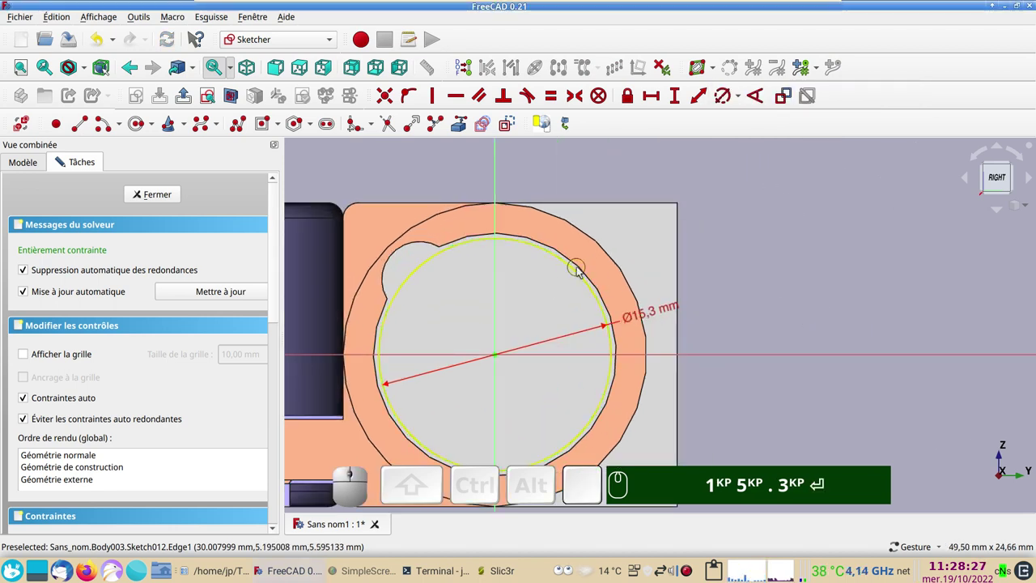
pyautogui.press('KP_1')
pyautogui.press('KP_5')
pyautogui.write('.')
pyautogui.press('KP_3')
pyautogui.press('Return')
pyautogui.scroll(-3)
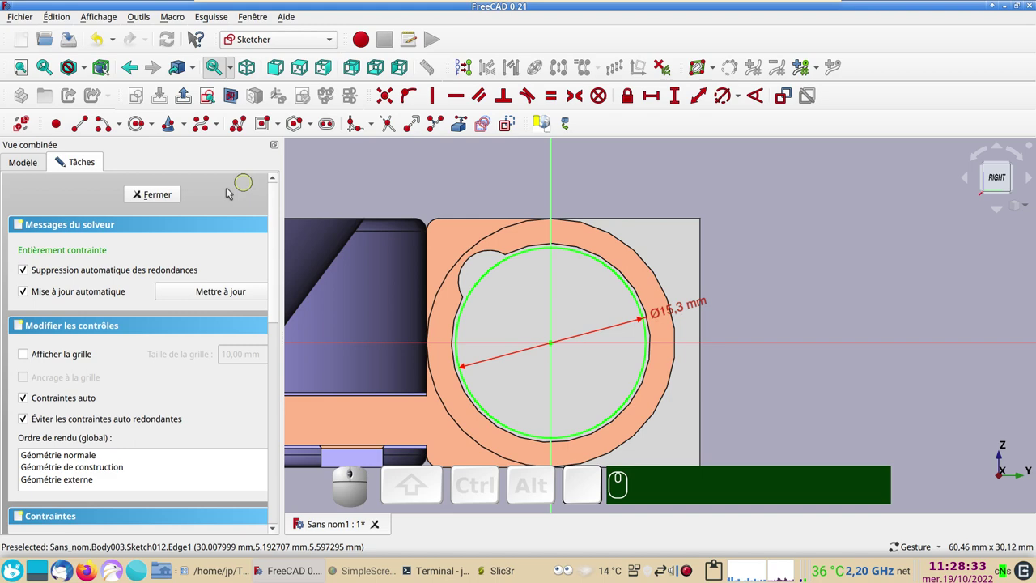
# Close the circle sketch and orbit to view the plug in Part Design
pyautogui.click(180, 201)
pyautogui.moveTo(881, 309); pyautogui.dragTo(766, 353)
pyautogui.moveTo(769, 355); pyautogui.dragTo(623, 318)
pyautogui.click(632, 293)
pyautogui.press('&')
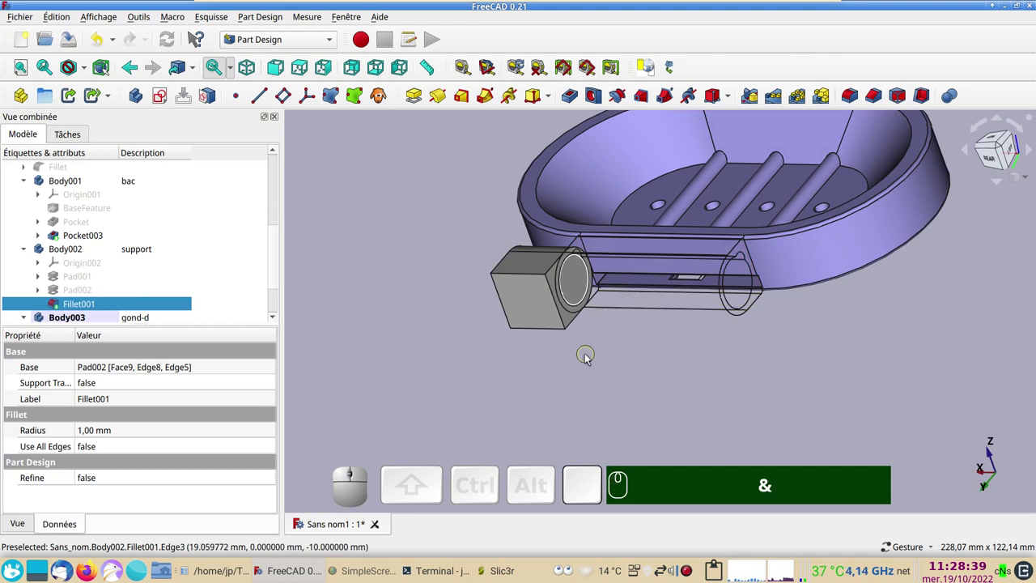
# Pad Sketch012 into the 20 mm pin cylinder Pad004 beside the D-shaped block
pyautogui.scroll(-3)
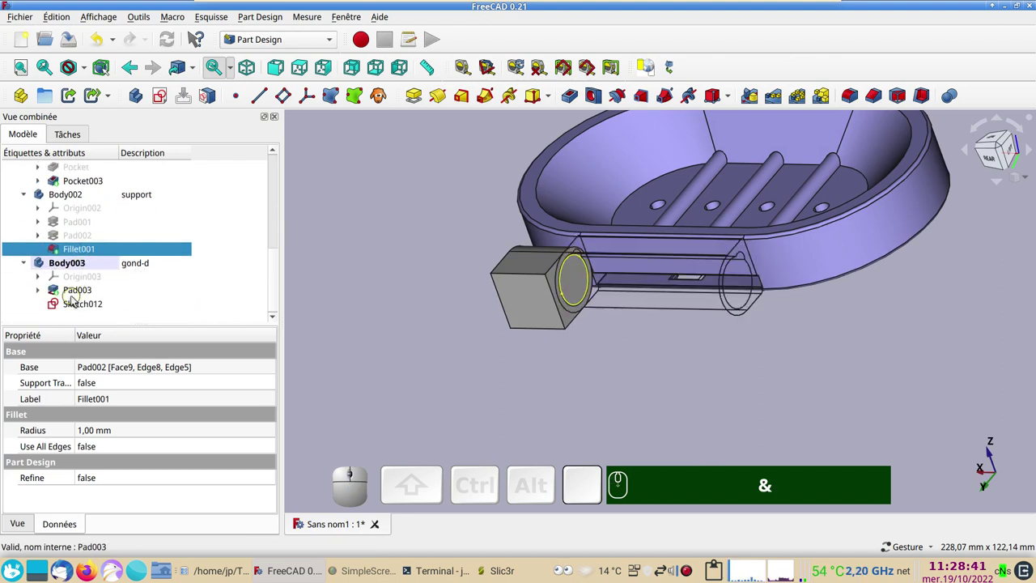
pyautogui.click(83, 306)
pyautogui.click(414, 97)
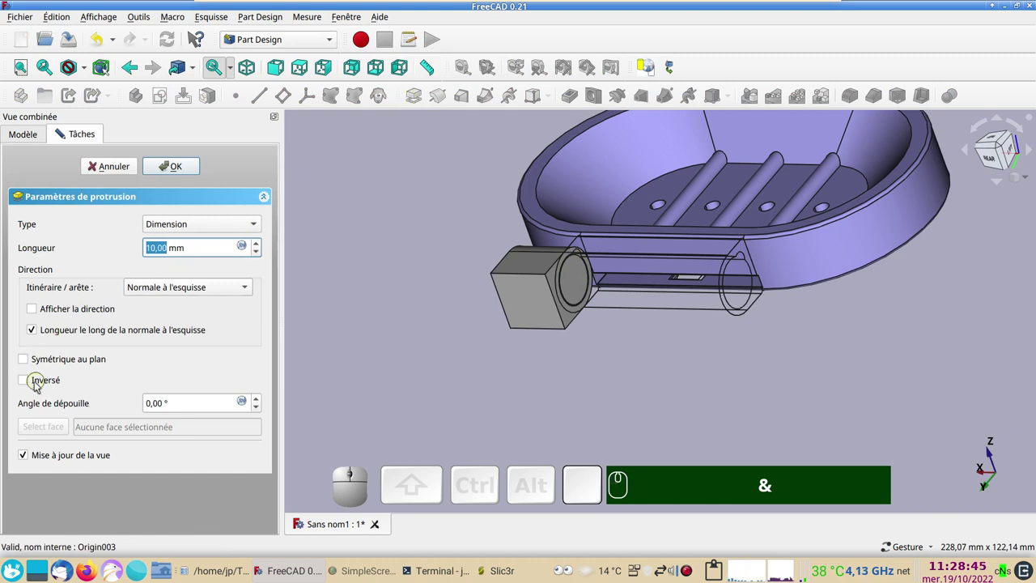
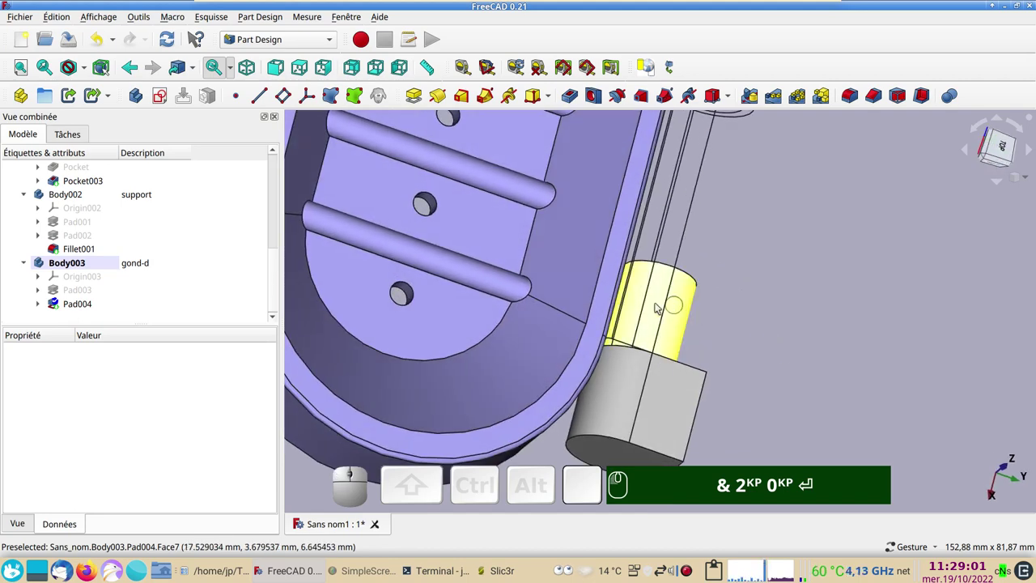
pyautogui.moveTo(756, 373); pyautogui.dragTo(707, 320)
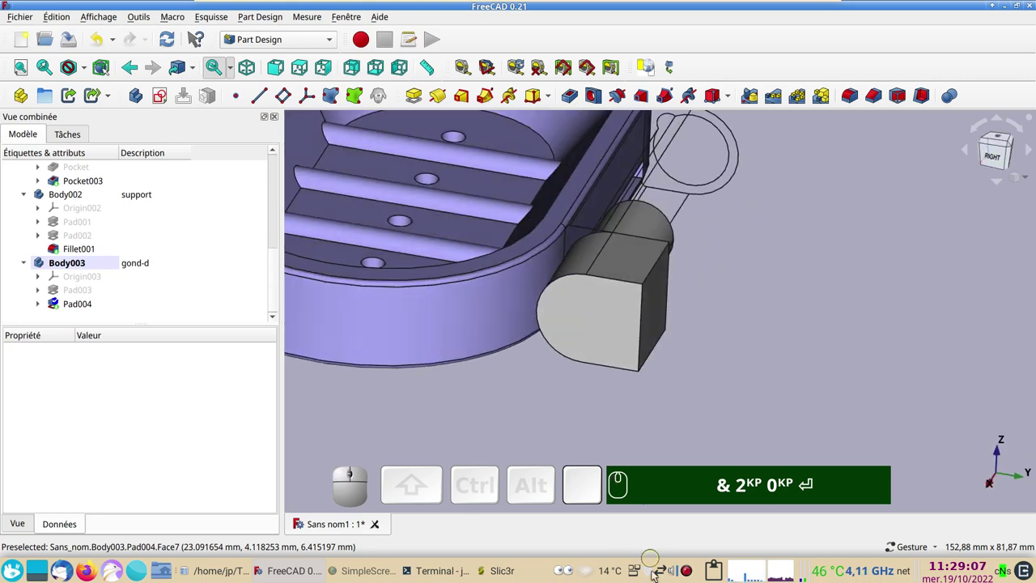
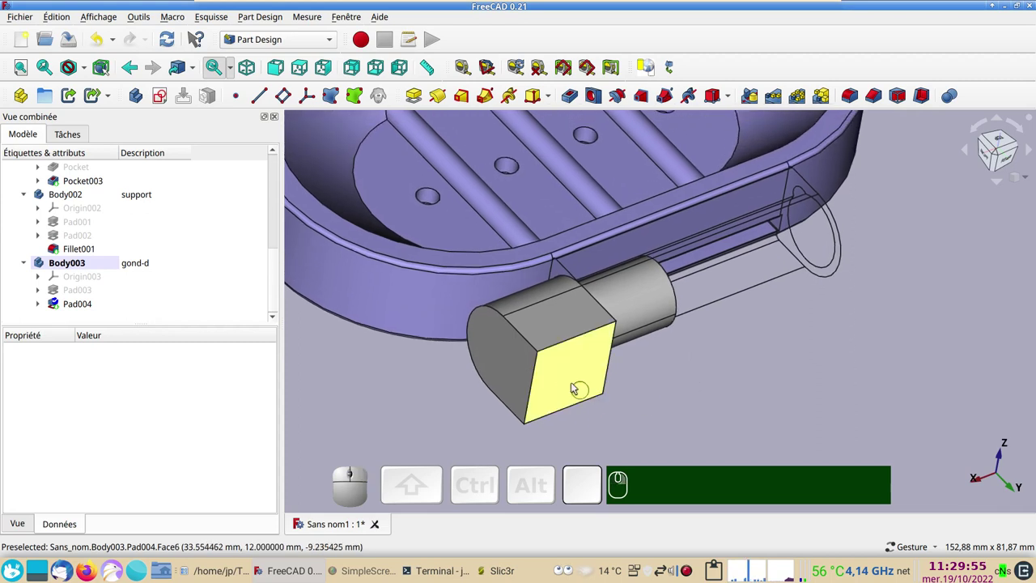
# Select Pad004 and inspect it from standard views, then turn to see the whole dish
pyautogui.click(573, 386)
pyautogui.write('&')
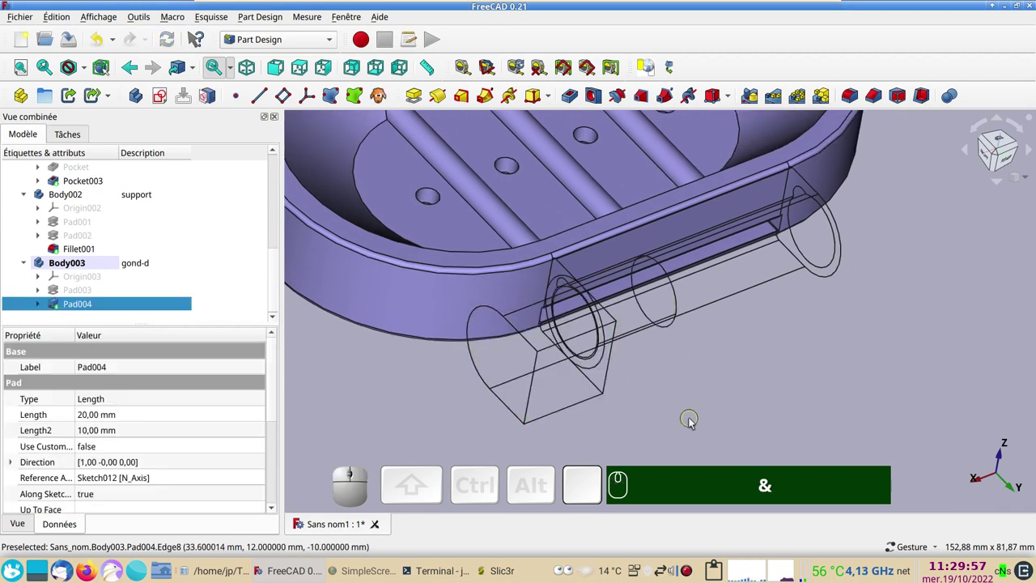
pyautogui.write('&&&')
pyautogui.write('&&')
pyautogui.scroll(-3)
pyautogui.moveTo(785, 407); pyautogui.dragTo(688, 393)
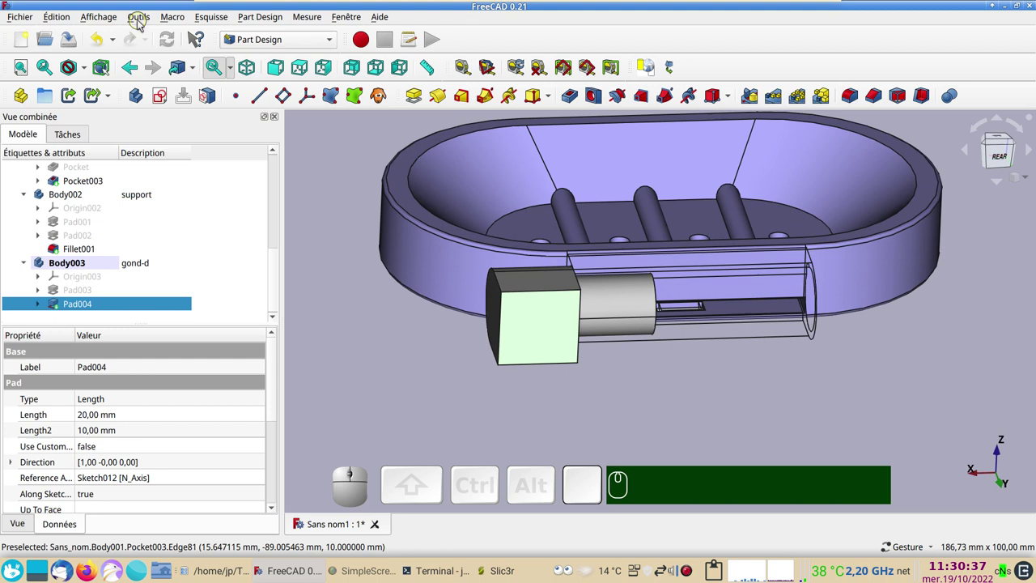
# Toggle visibility of the support body's features to inspect the hinge area
pyautogui.click(143, 23)
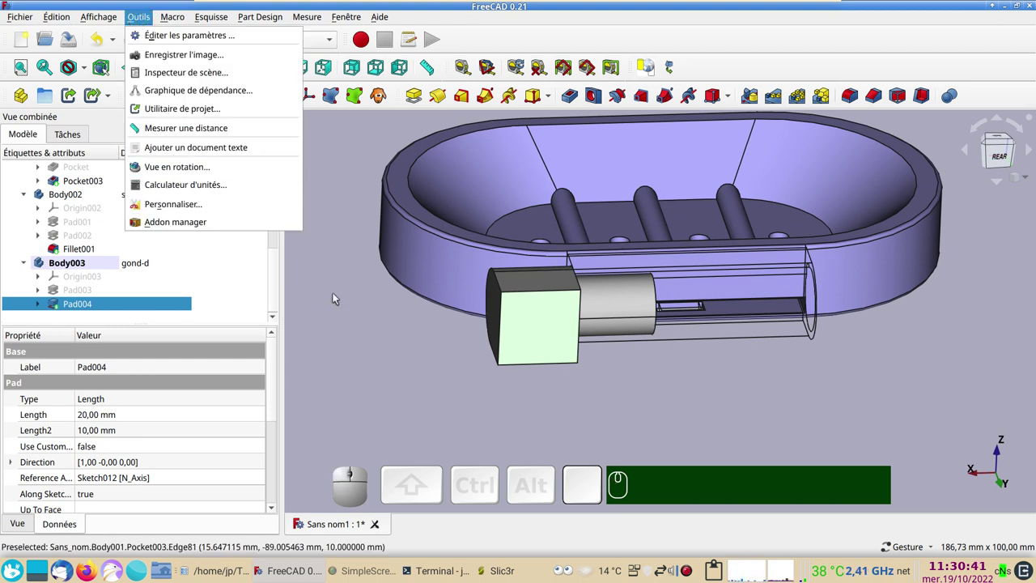
pyautogui.click(342, 299)
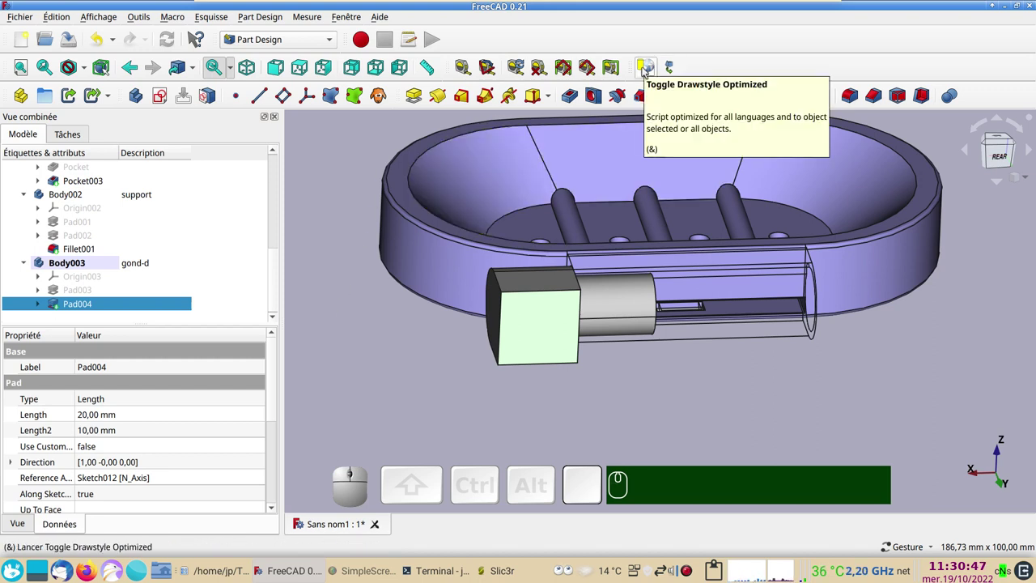
pyautogui.moveTo(338, 193); pyautogui.dragTo(376, 294)
pyautogui.scroll(-3)
pyautogui.moveTo(407, 354); pyautogui.dragTo(437, 371)
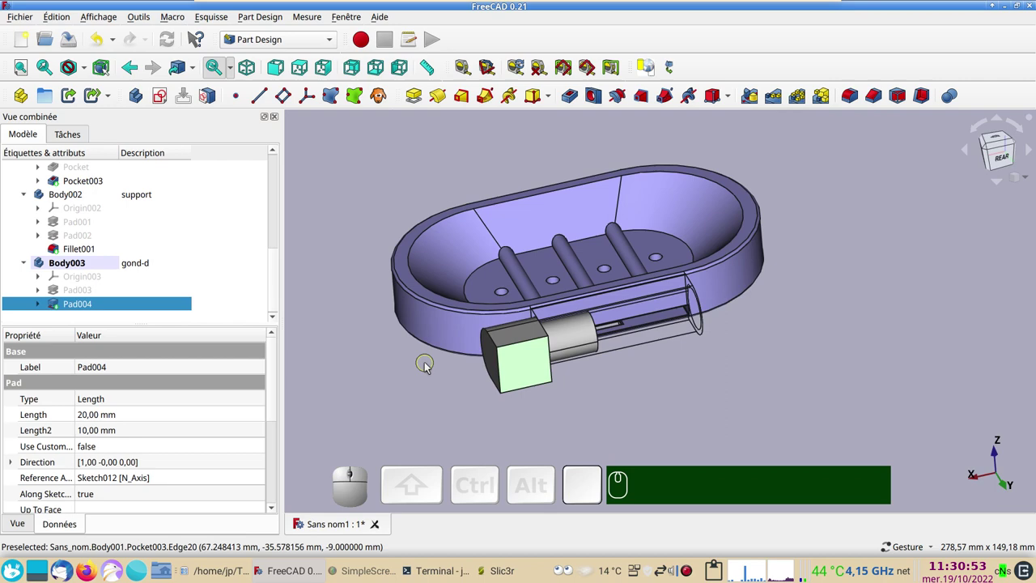
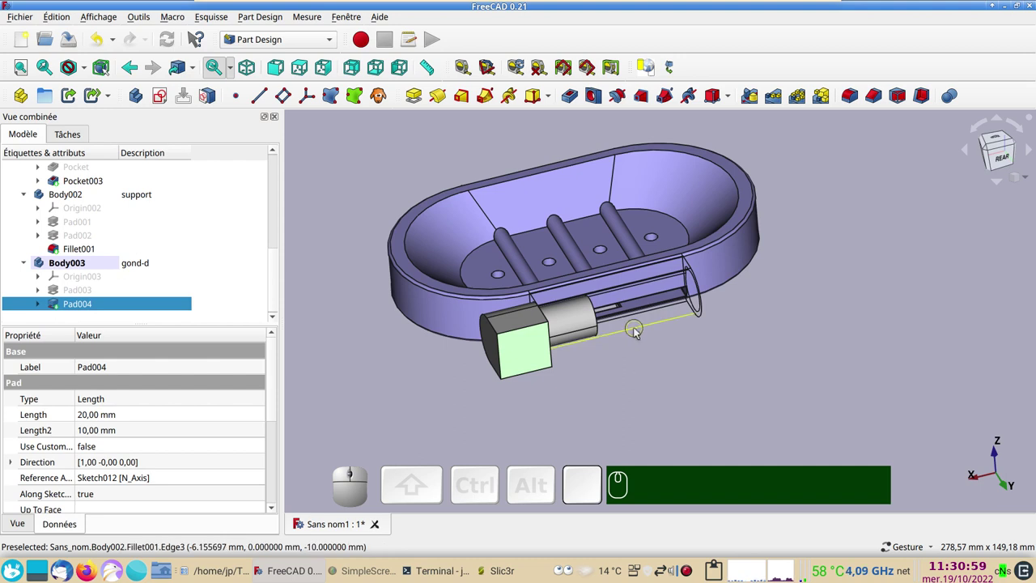
pyautogui.click(640, 330)
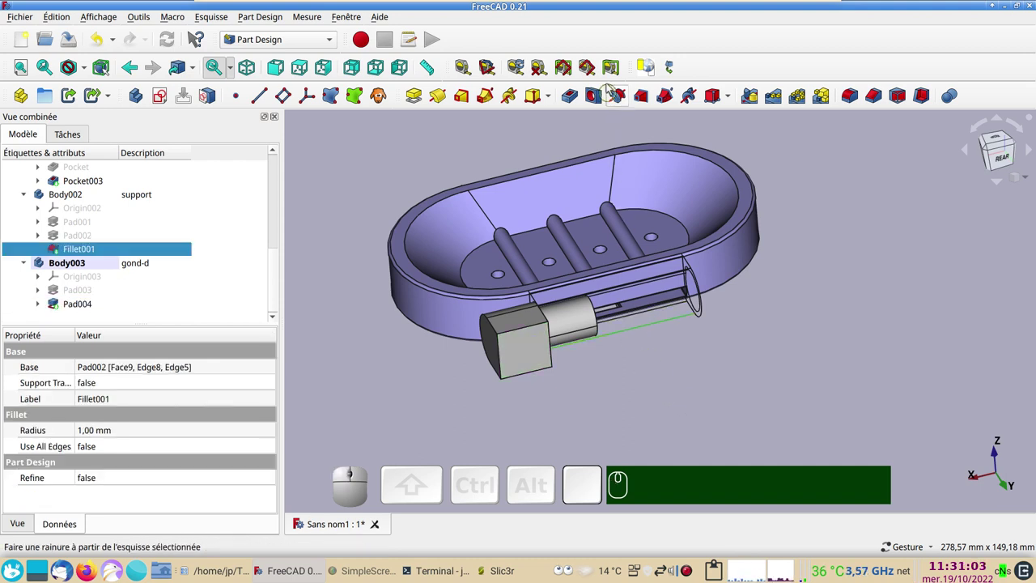
pyautogui.click(644, 66)
pyautogui.click(644, 66)
pyautogui.click(644, 66)
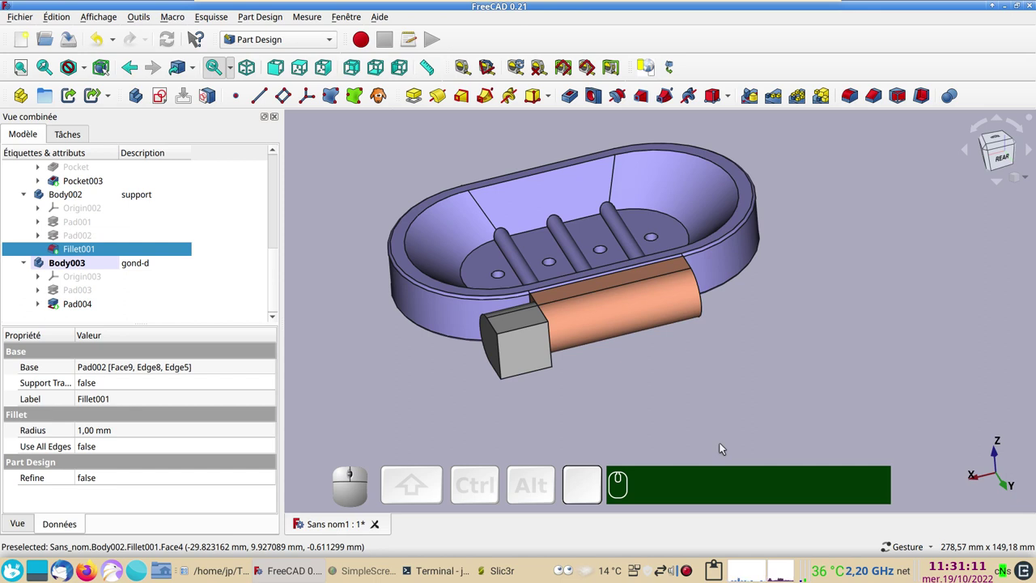
pyautogui.press('&')
pyautogui.write('&&')
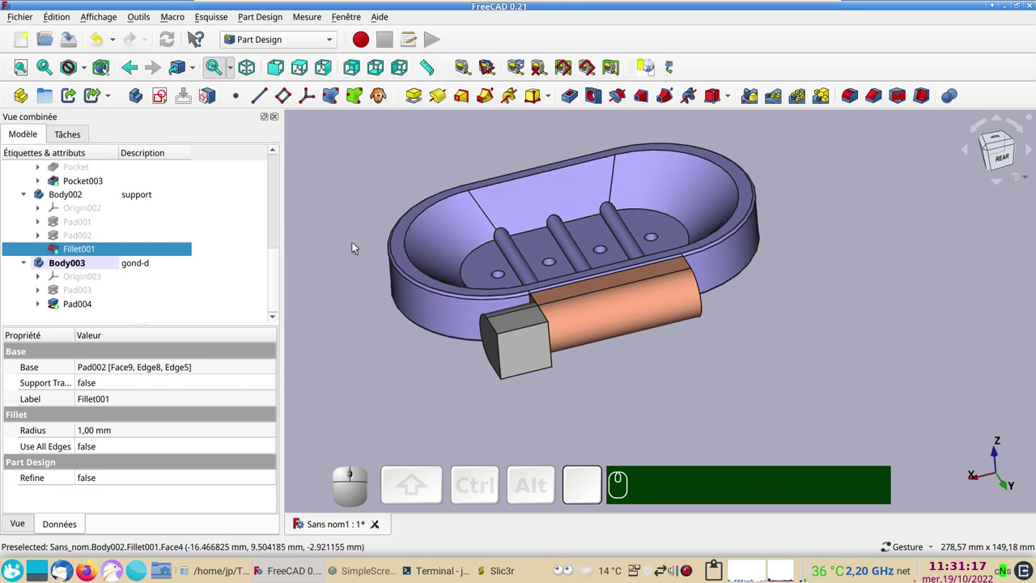
pyautogui.click(341, 197)
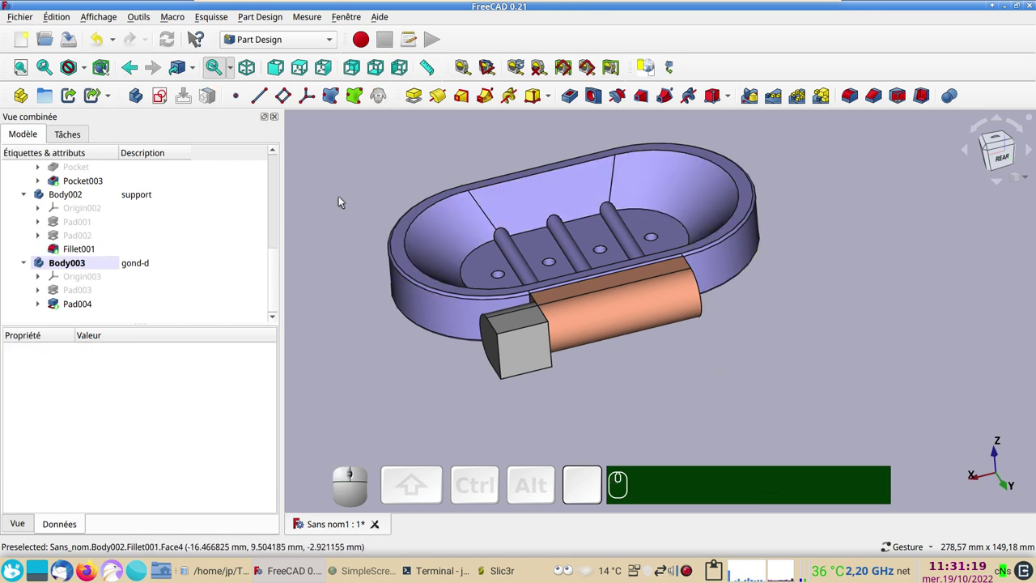
pyautogui.click(646, 74)
pyautogui.click(646, 74)
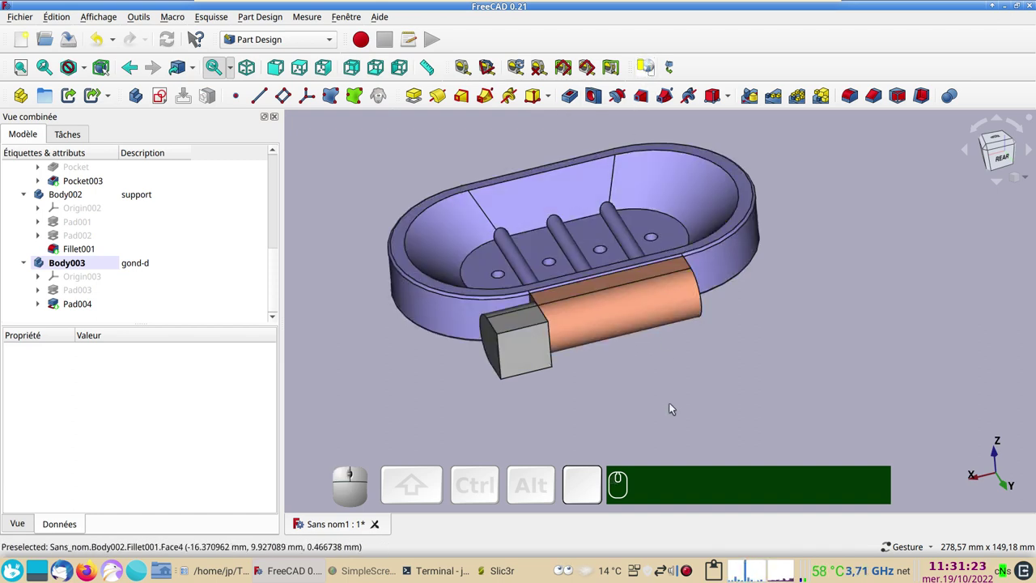
# Hide the hinge support tube and zoom in to reveal the Pad004 pin and plug
pyautogui.moveTo(734, 371); pyautogui.dragTo(776, 375)
pyautogui.moveTo(775, 372); pyautogui.dragTo(639, 365)
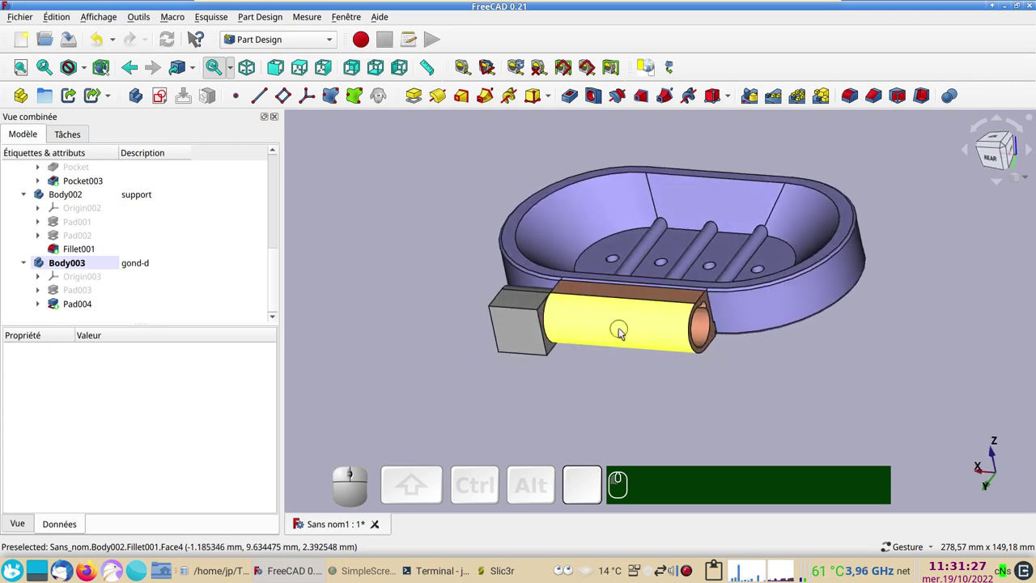
pyautogui.click(624, 331)
pyautogui.press('&')
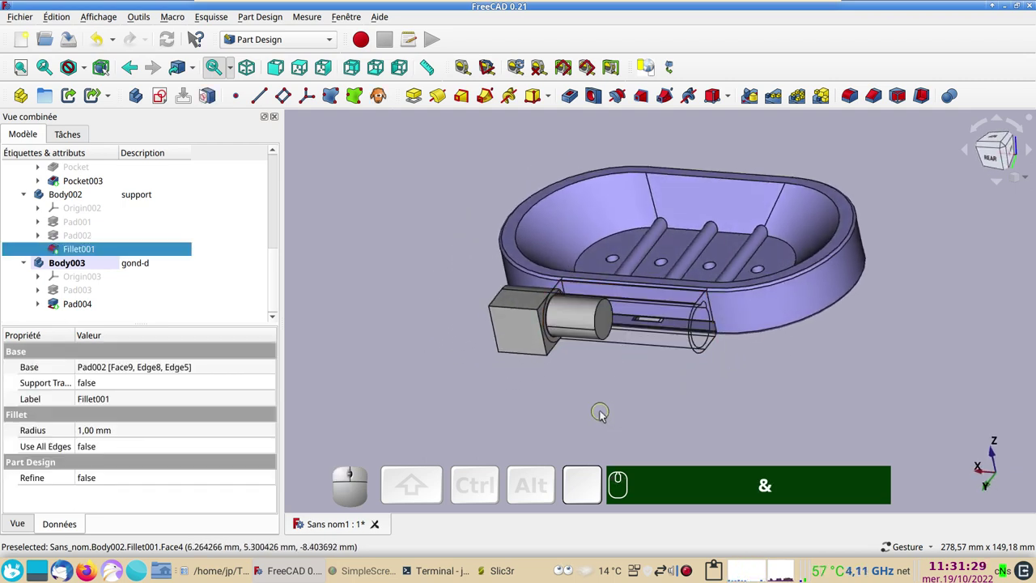
pyautogui.scroll(3)
pyautogui.rightClick(597, 402)
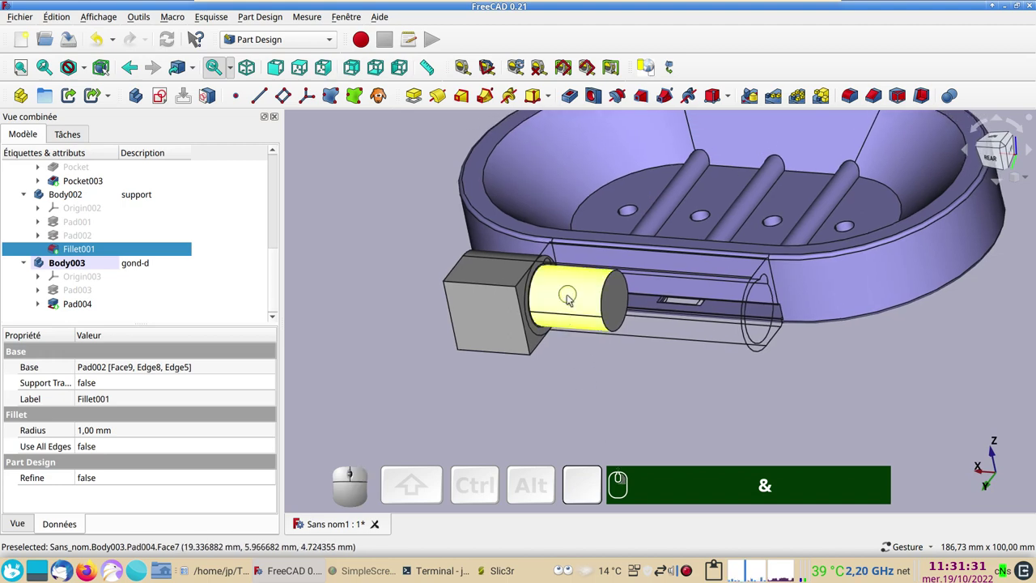
pyautogui.moveTo(607, 377); pyautogui.dragTo(572, 281)
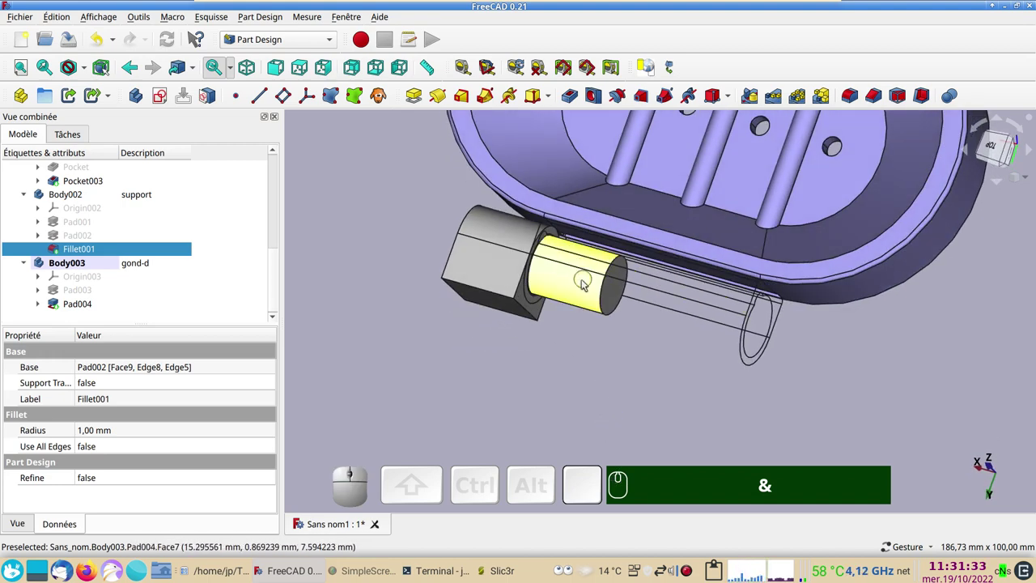
pyautogui.moveTo(635, 412); pyautogui.dragTo(515, 358)
pyautogui.click(493, 336)
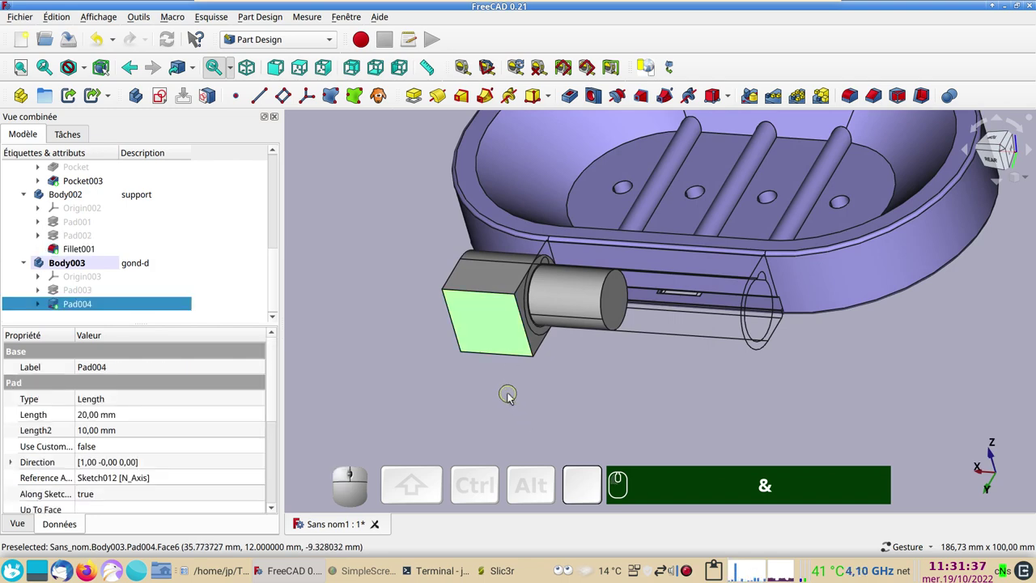
pyautogui.press('&')
pyautogui.scroll(3)
pyautogui.write('&&')
pyautogui.moveTo(633, 400); pyautogui.dragTo(647, 377)
pyautogui.write('&&')
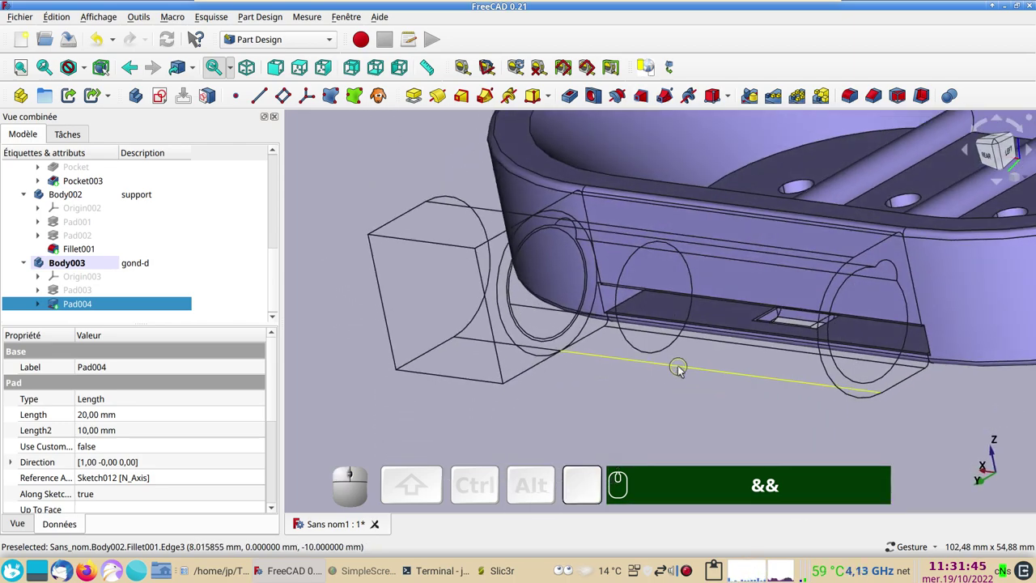
# Select Pad004's circular edge Arête12 and start a datum plane attached concentrically to it
pyautogui.click(684, 368)
pyautogui.scroll(3)
pyautogui.click(540, 325)
pyautogui.write('&&')
pyautogui.scroll(-3)
pyautogui.click(289, 104)
pyautogui.scroll(-3)
pyautogui.moveTo(378, 386); pyautogui.dragTo(612, 365)
# Give the concentric datum plane a 90° rotation about its local y axis
pyautogui.press('KP_0')
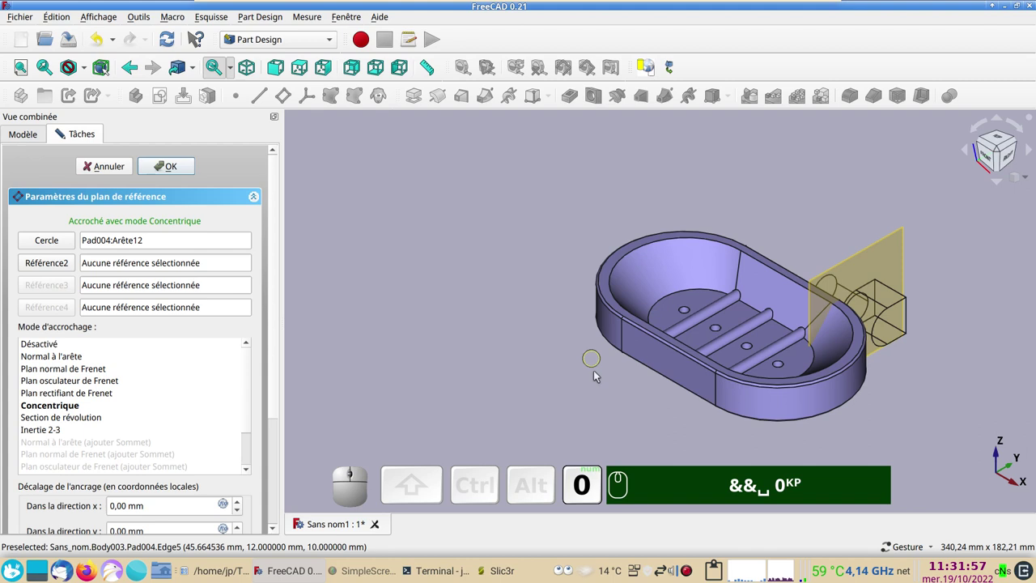
pyautogui.moveTo(575, 417); pyautogui.dragTo(641, 437)
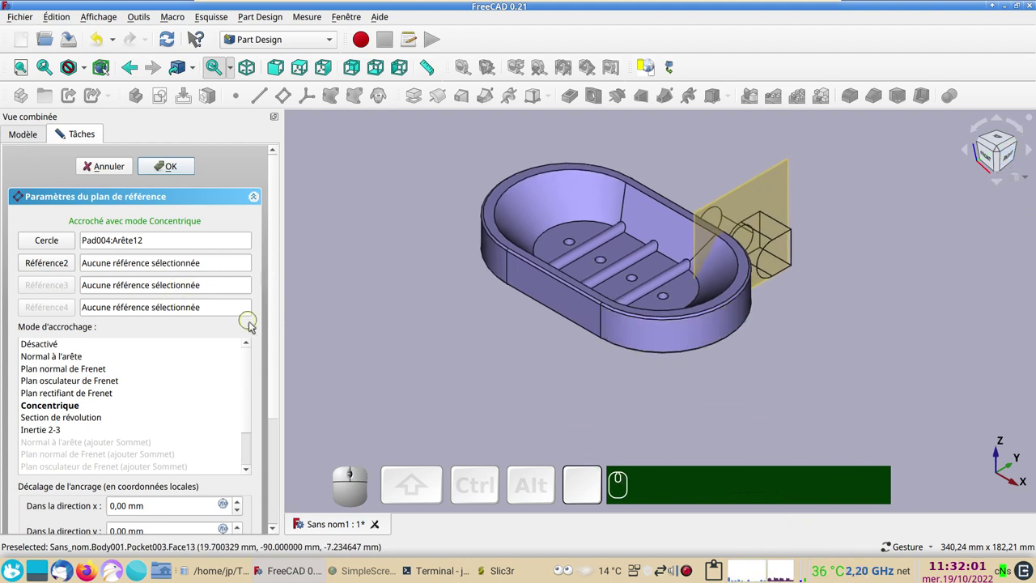
pyautogui.moveTo(278, 356); pyautogui.dragTo(686, 283)
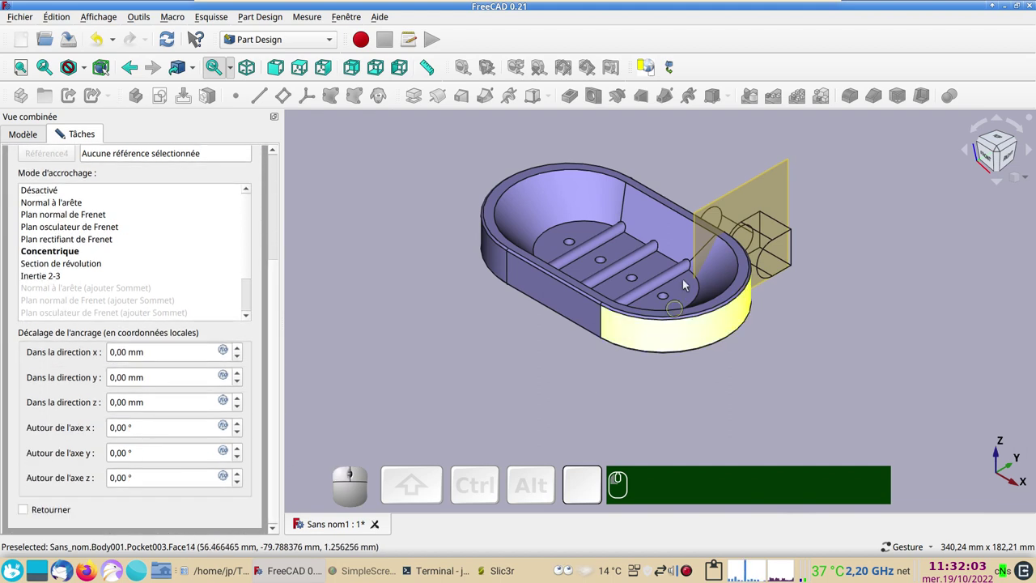
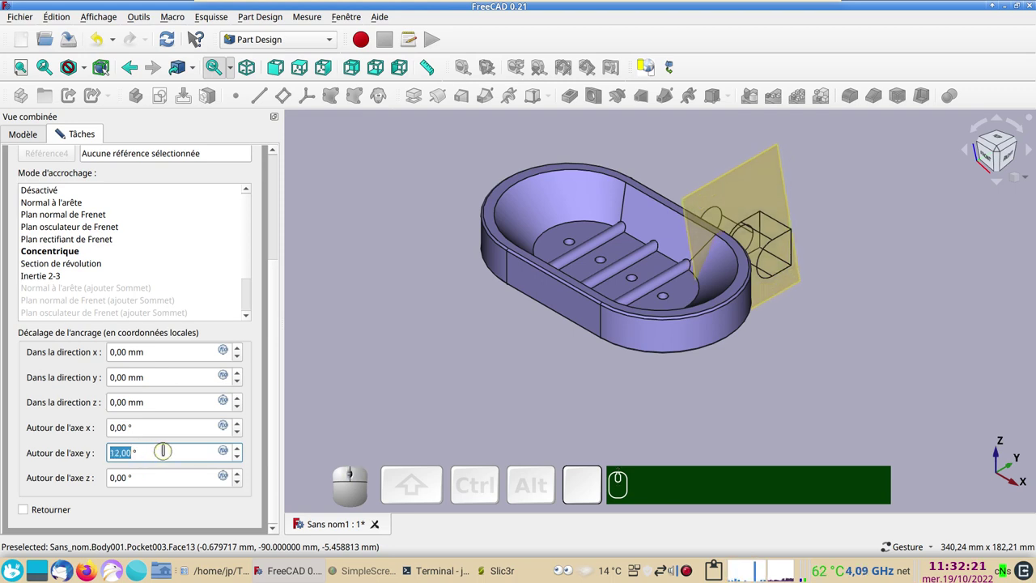
pyautogui.press('KP_9')
pyautogui.press('KP_0')
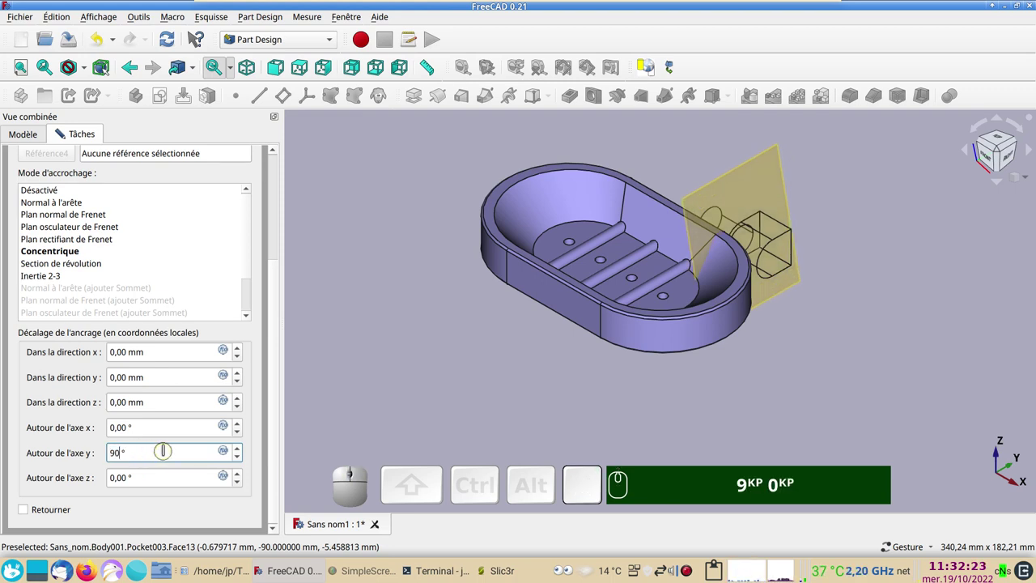
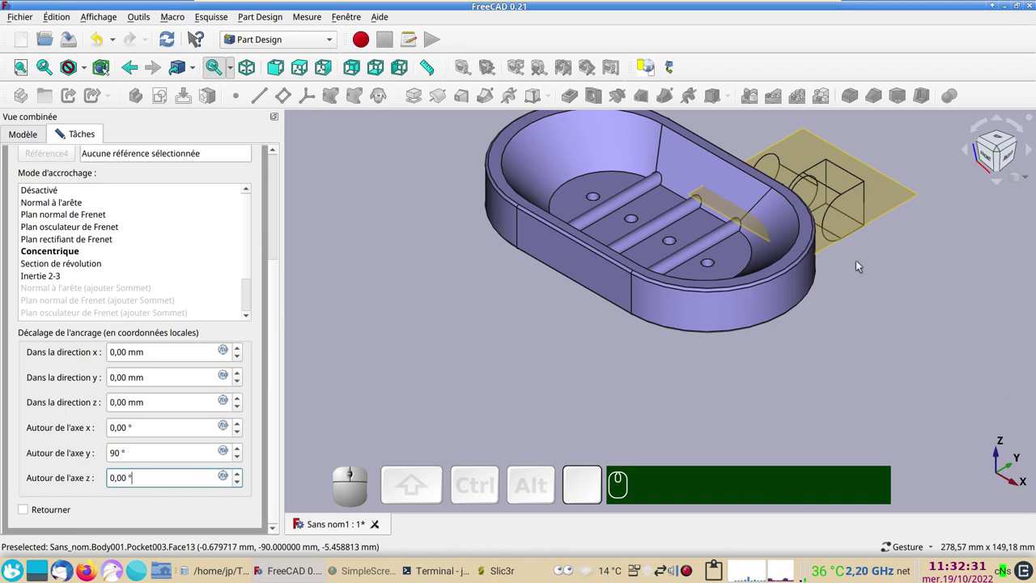
# Reset the datum plane's z-axis rotation to 0°
pyautogui.press('KP_3')
pyautogui.moveTo(946, 388); pyautogui.dragTo(795, 280)
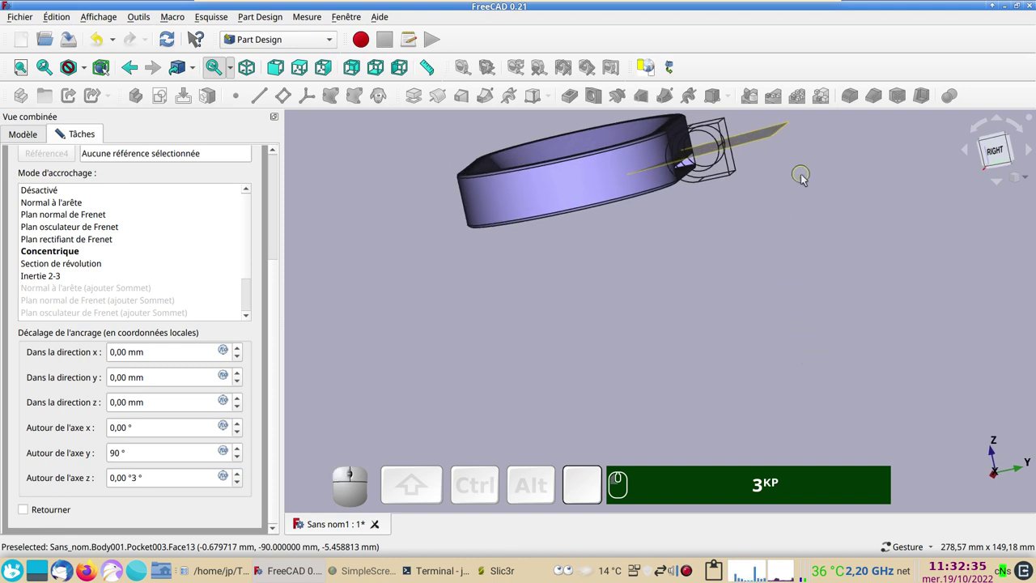
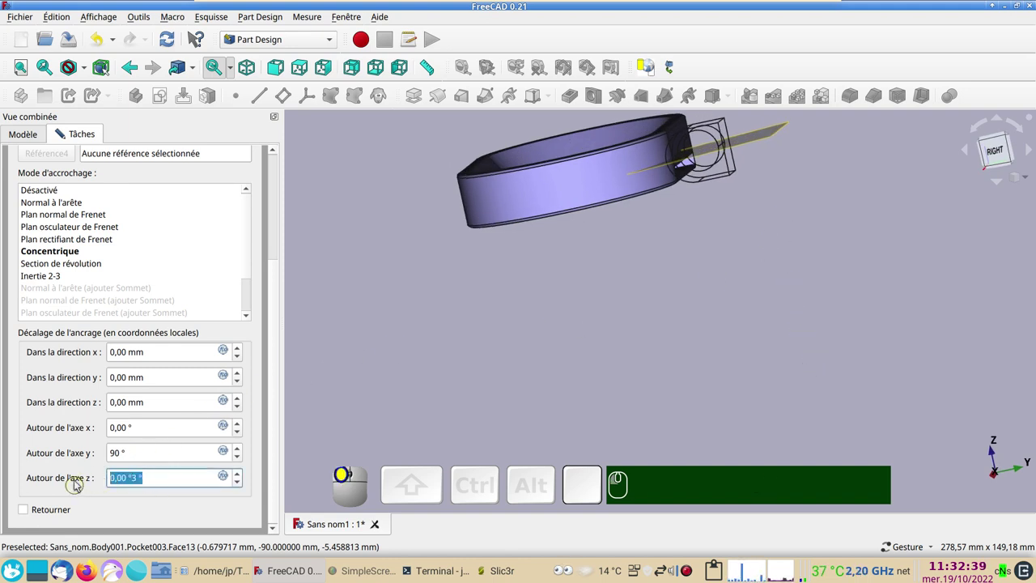
pyautogui.press('KP_0')
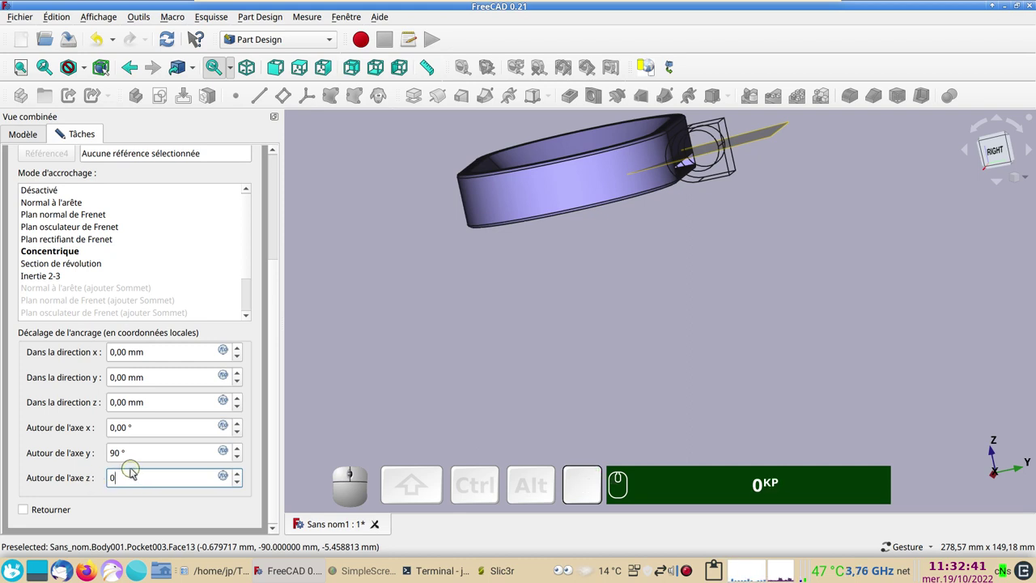
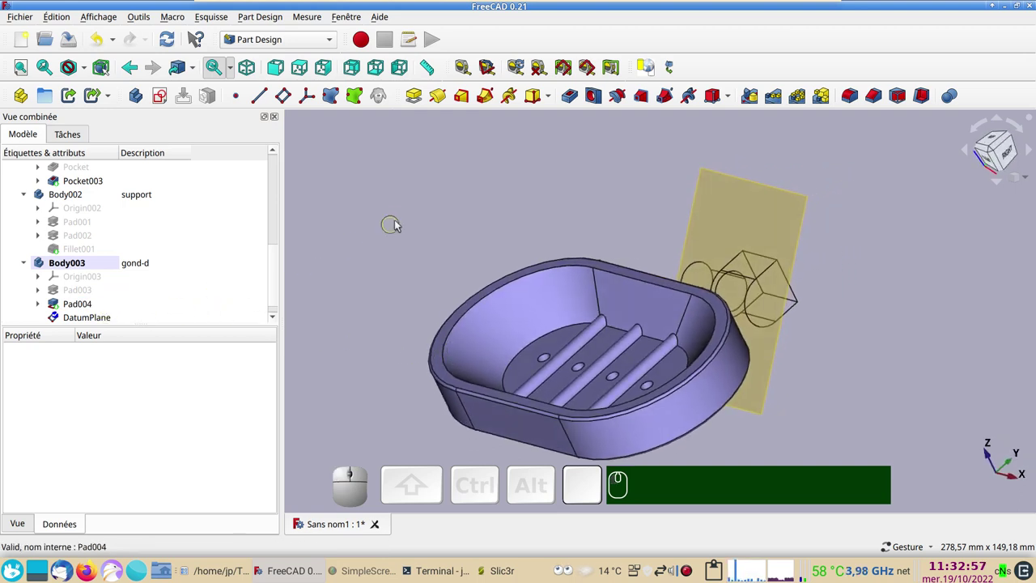
# Hide the new DatumPlane in Body003 and view the dish from above
pyautogui.moveTo(402, 224); pyautogui.dragTo(447, 235)
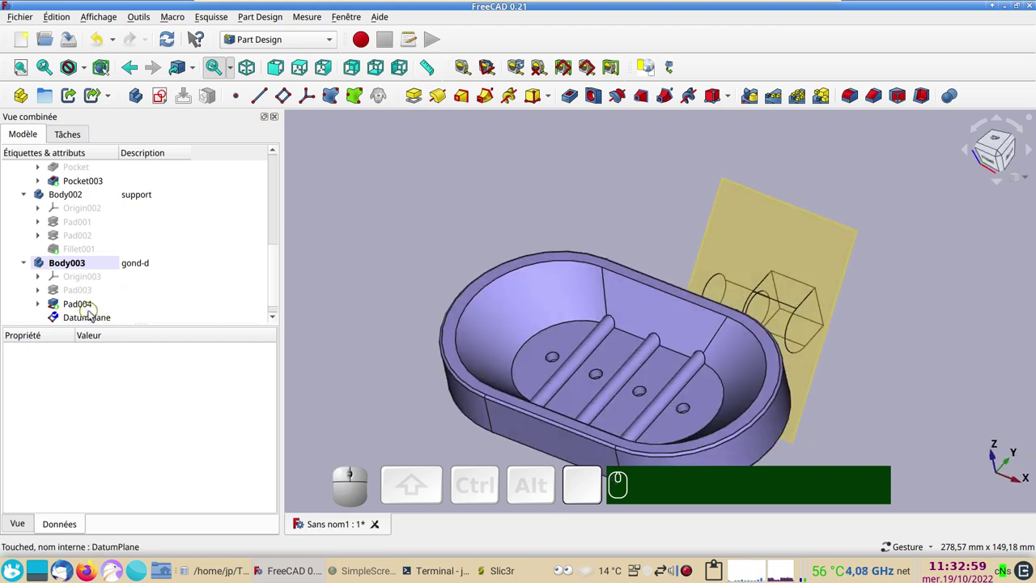
pyautogui.click(98, 316)
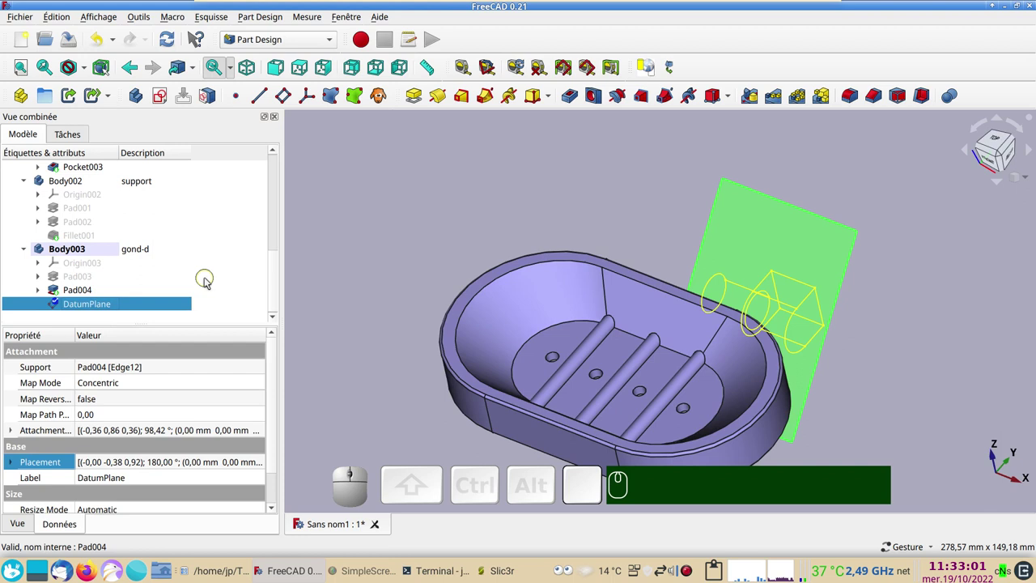
pyautogui.press('space')
pyautogui.moveTo(397, 254); pyautogui.dragTo(275, 247)
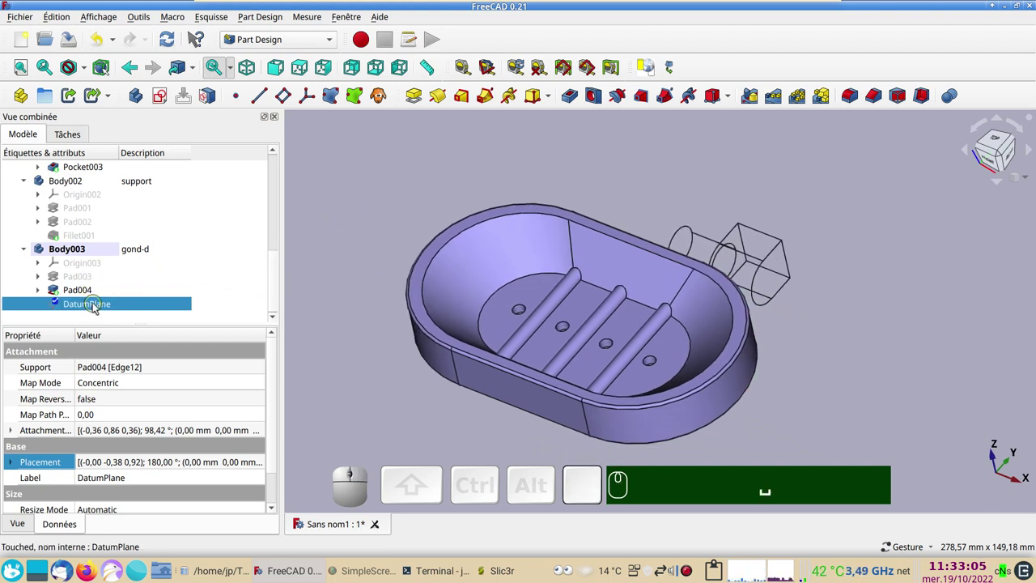
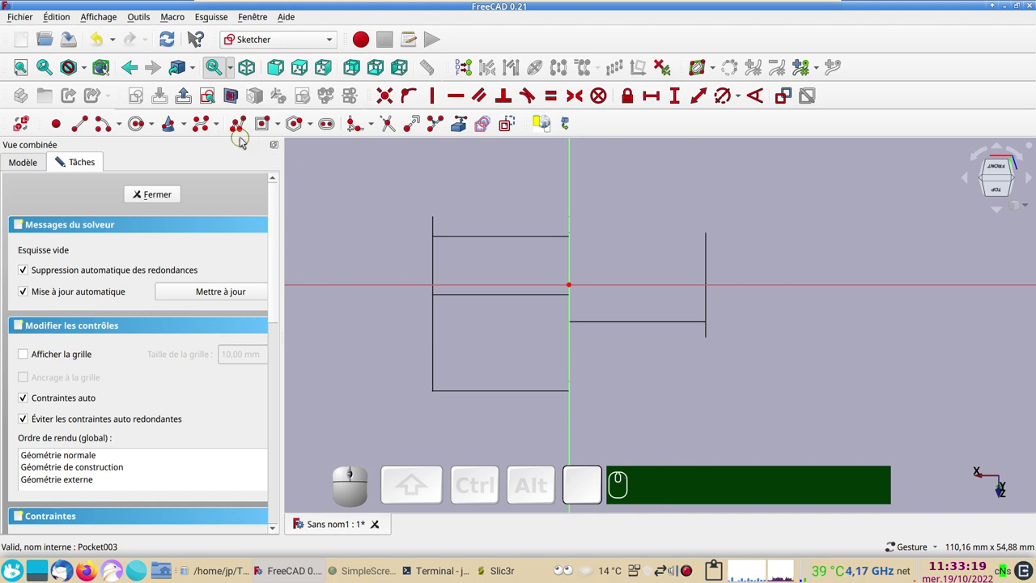
# Draw a slot on the horizontal axis and attempt a 2.5 mm end radius, dismissing the invalid-value error
pyautogui.click(264, 126)
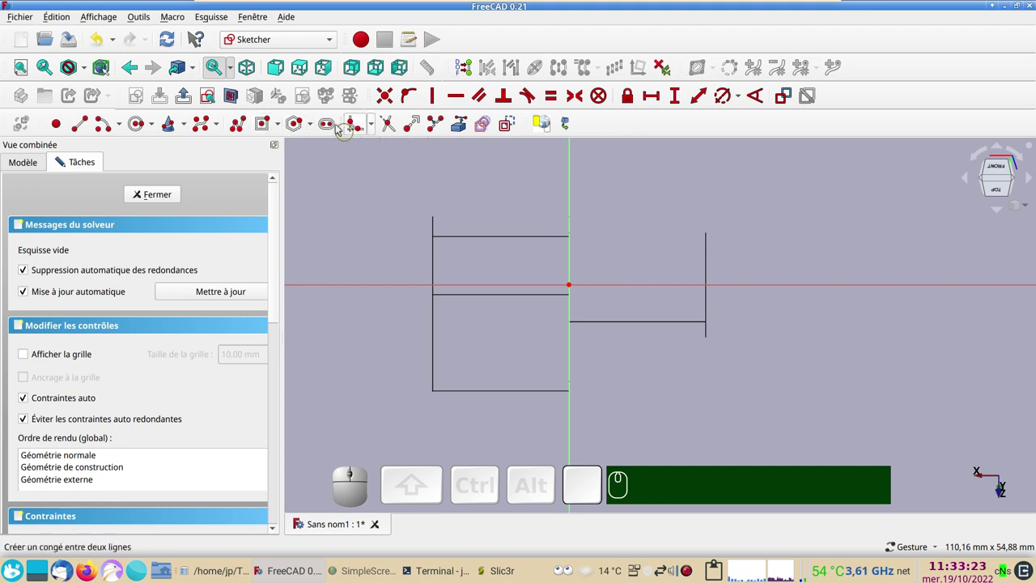
pyautogui.click(329, 128)
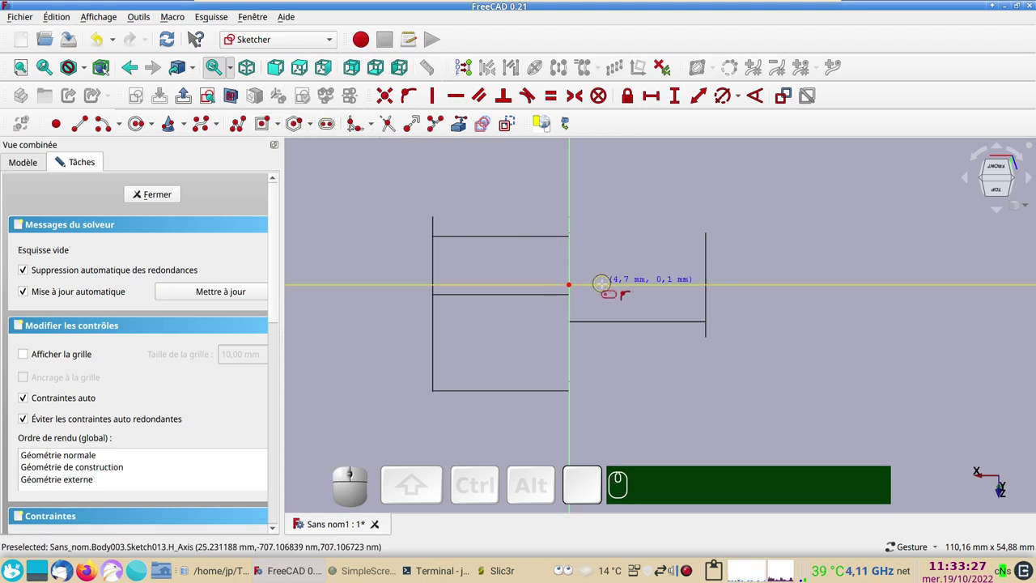
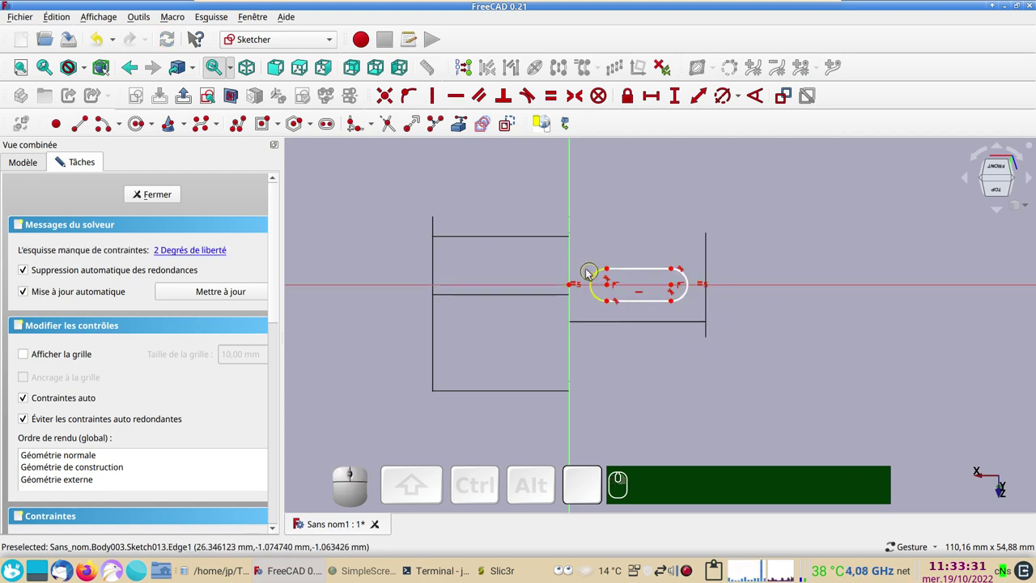
pyautogui.click(599, 276)
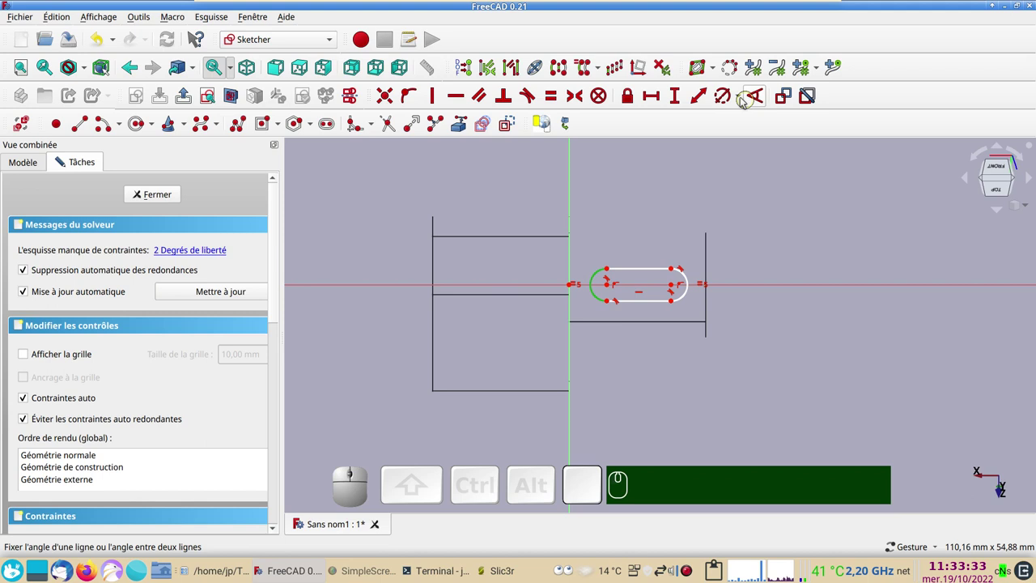
pyautogui.click(724, 100)
pyautogui.press('KP_2')
pyautogui.press('KP_Decimal')
pyautogui.press('KP_2')
pyautogui.write('.')
pyautogui.press('KP_5')
pyautogui.press('Return')
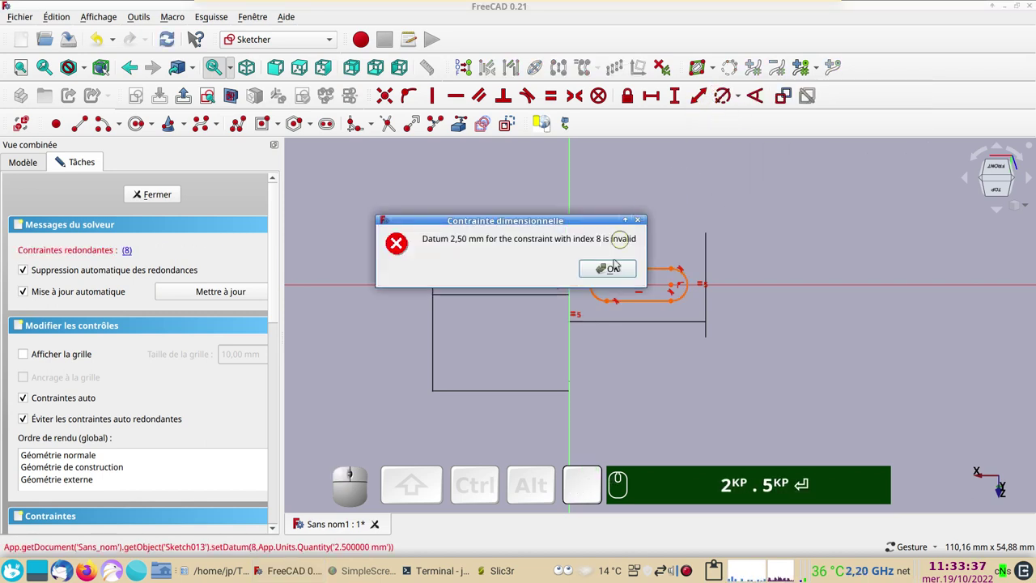
pyautogui.click(608, 279)
pyautogui.click(619, 272)
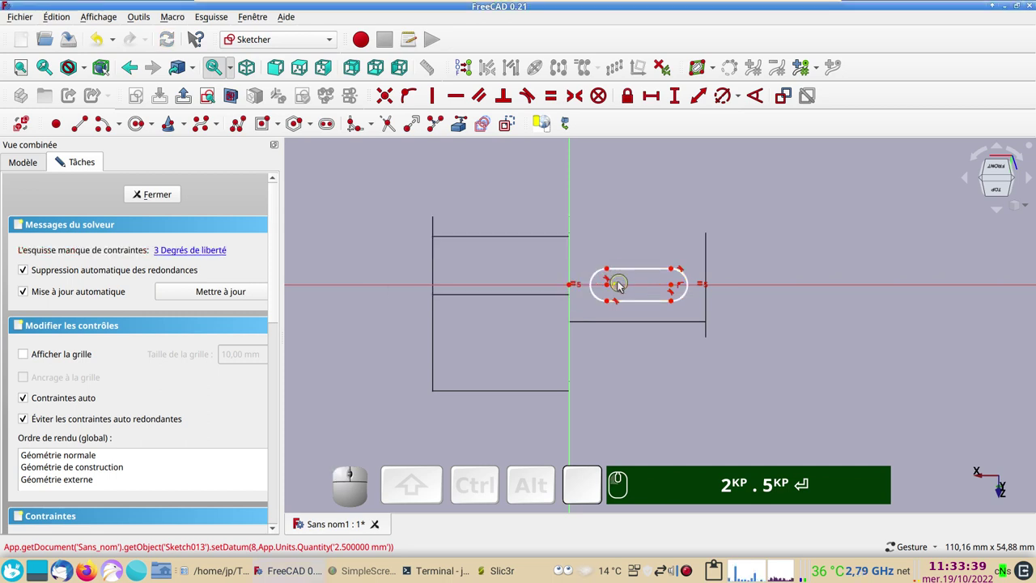
# Constrain the slot's end arc to a 2.5 mm radius
pyautogui.click(603, 273)
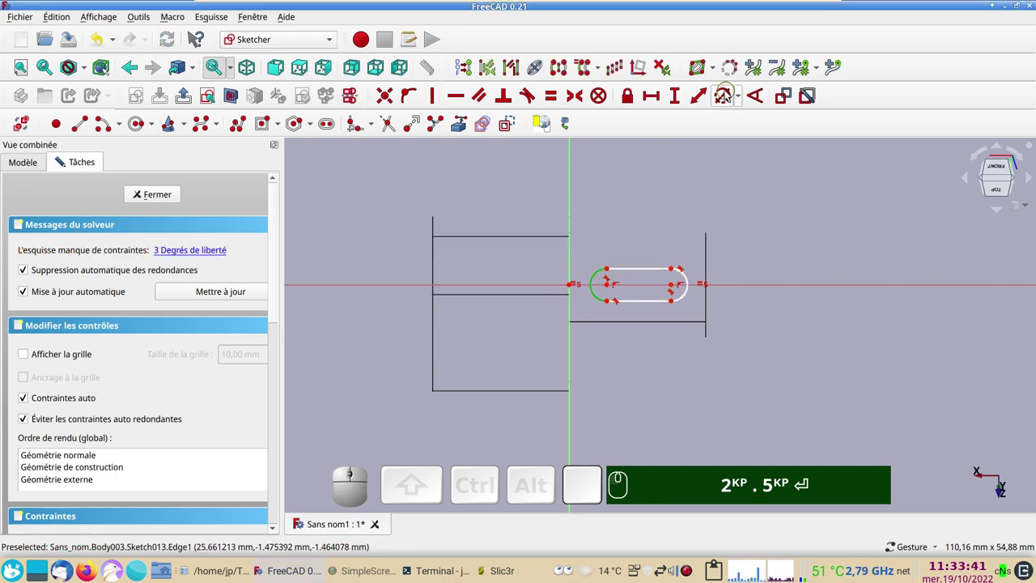
pyautogui.click(730, 93)
pyautogui.press('KP_2')
pyautogui.press('KP_Decimal')
pyautogui.press('KP_5')
pyautogui.press('KP_2')
pyautogui.write('.')
pyautogui.press('KP_5')
pyautogui.press('Return')
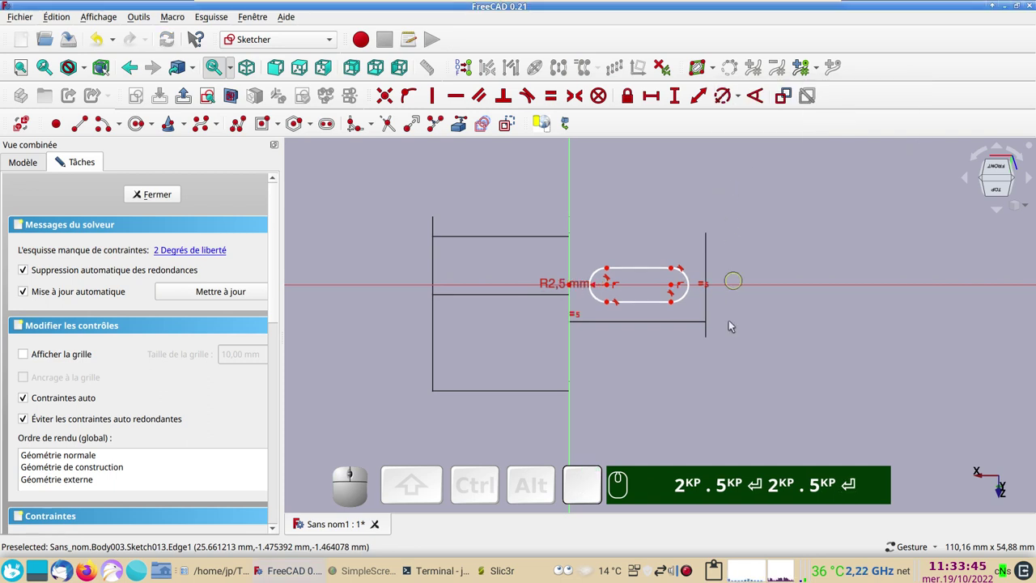
pyautogui.scroll(3)
pyautogui.rightClick(736, 376)
pyautogui.press('KP_2')
pyautogui.write('.')
pyautogui.press('KP_5')
pyautogui.press('Return')
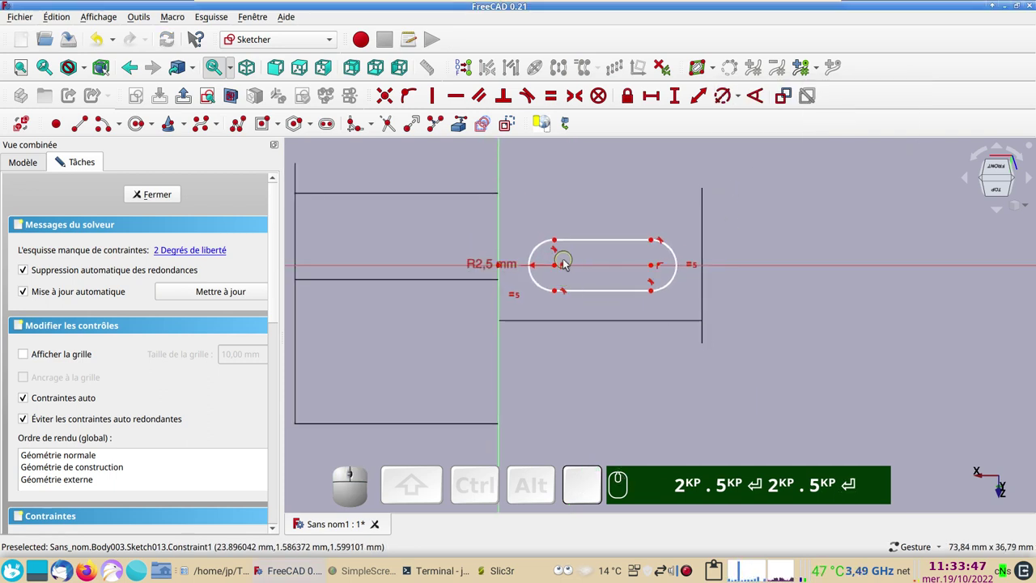
# Constrain the slot's straight span to 11 mm horizontal length
pyautogui.click(564, 244)
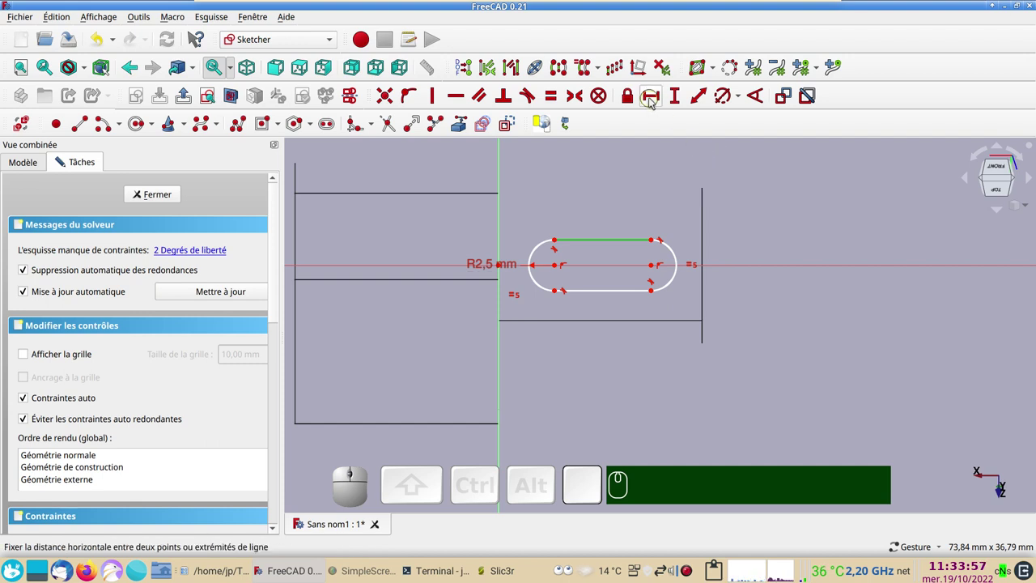
pyautogui.click(653, 101)
pyautogui.press('KP_1')
pyautogui.press('KP_1')
pyautogui.press('Return')
pyautogui.scroll(-3)
pyautogui.moveTo(798, 350); pyautogui.dragTo(776, 371)
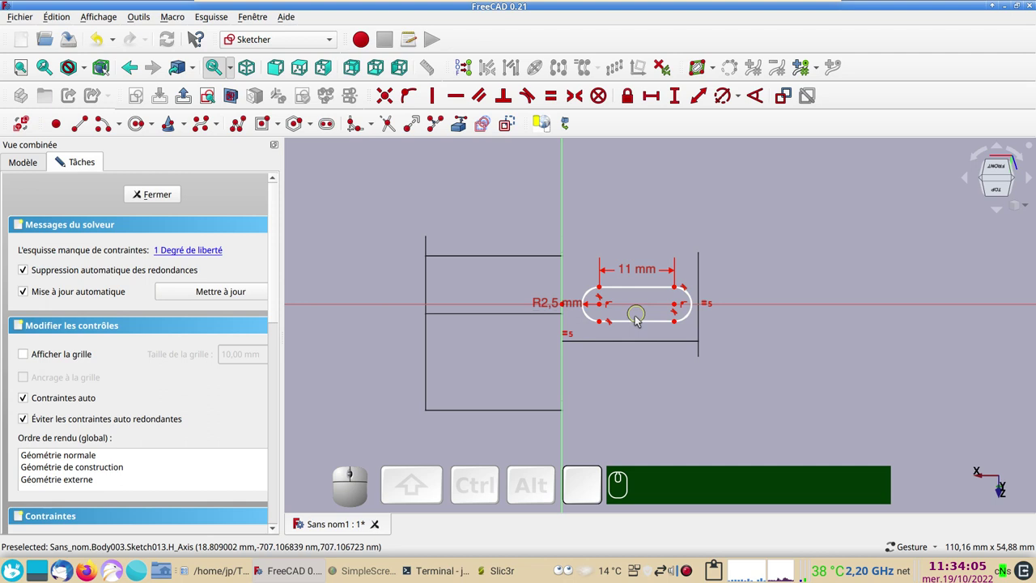
pyautogui.moveTo(644, 321); pyautogui.dragTo(733, 384)
pyautogui.scroll(-3)
pyautogui.moveTo(808, 413); pyautogui.dragTo(669, 395)
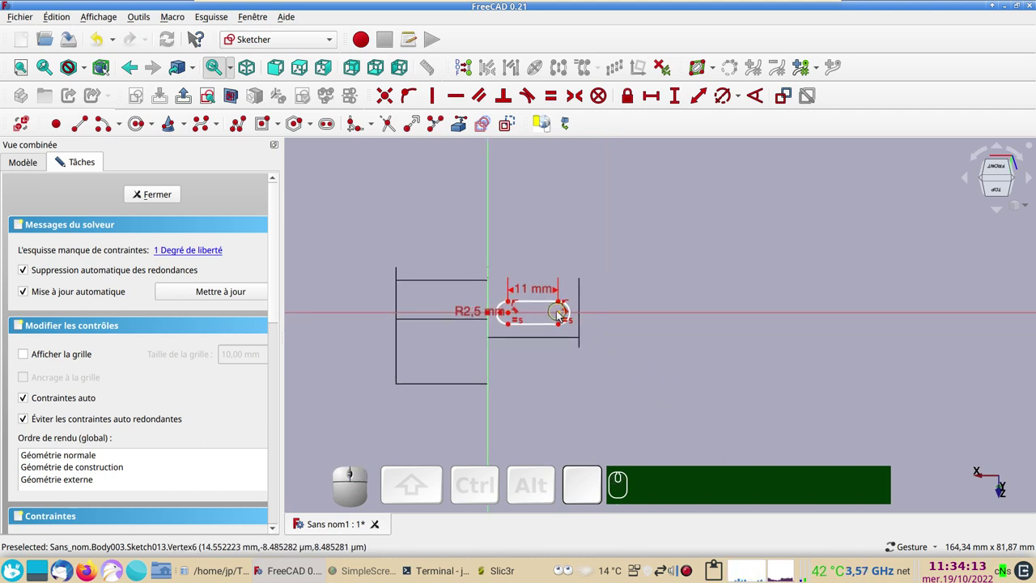
# Set the slot's right end point 15.5 mm horizontally from the axis and close Sketch013
pyautogui.click(562, 313)
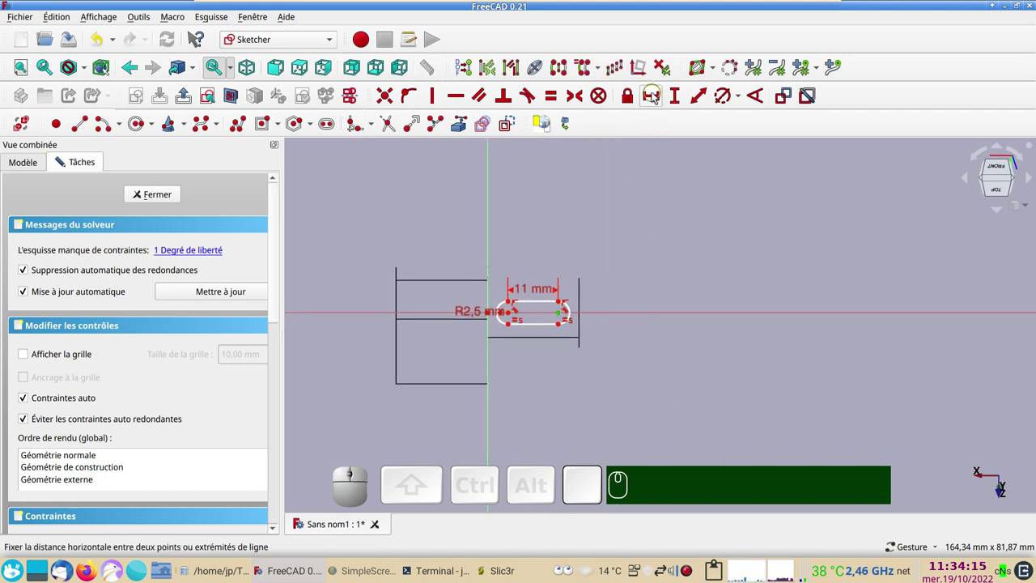
pyautogui.click(656, 95)
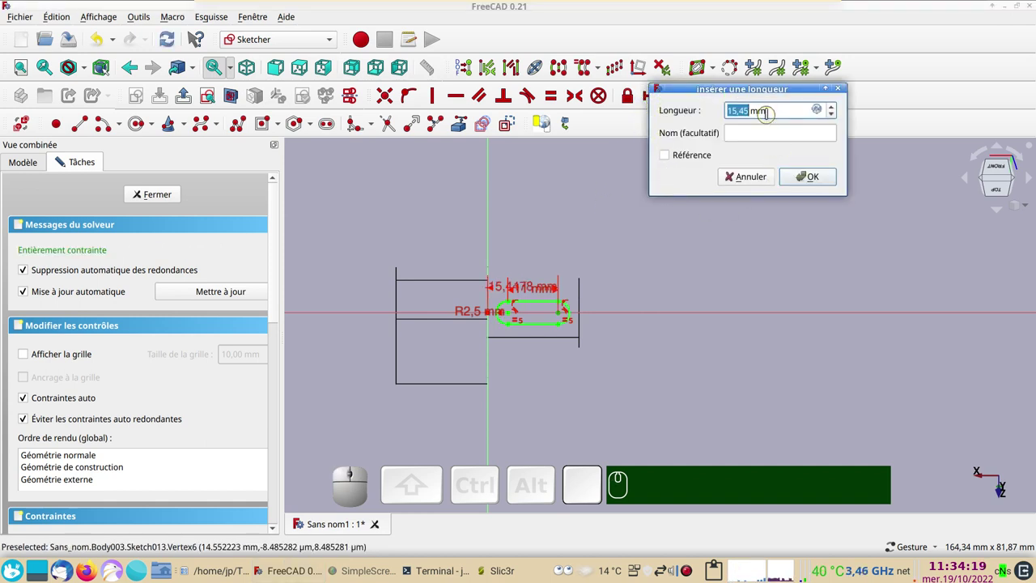
pyautogui.press('KP_1')
pyautogui.press('KP_5')
pyautogui.press('KP_Decimal')
pyautogui.press('KP_5')
pyautogui.press('KP_Enter')
pyautogui.scroll(3)
pyautogui.press('KP_1')
pyautogui.press('KP_5')
pyautogui.write('.')
pyautogui.press('Return')
pyautogui.moveTo(636, 366); pyautogui.dragTo(633, 272)
pyautogui.scroll(-3)
pyautogui.click(175, 194)
# Square the view to the right side and select Sketch013
pyautogui.moveTo(938, 406); pyautogui.dragTo(784, 370)
pyautogui.click(682, 341)
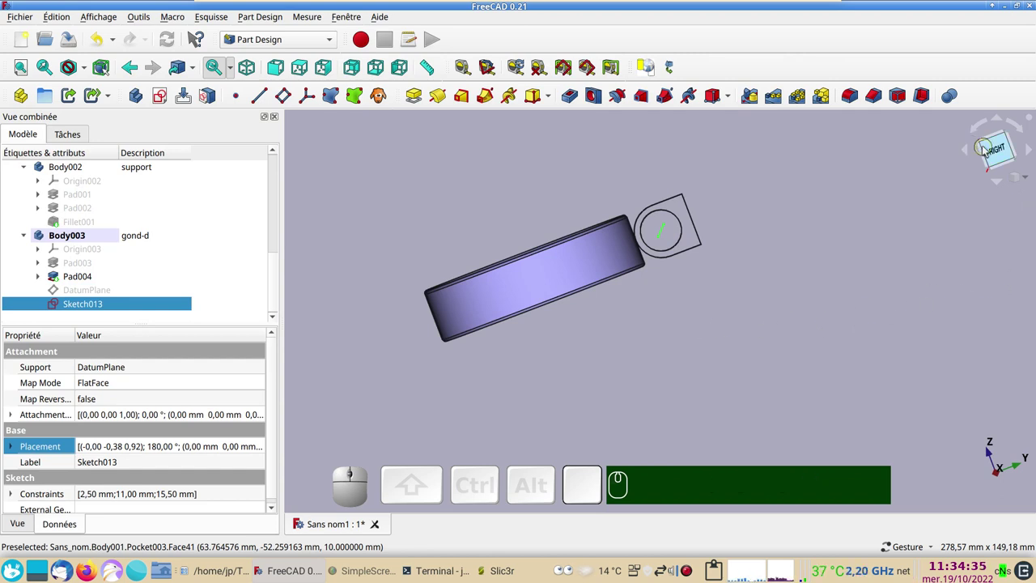
pyautogui.click(999, 148)
pyautogui.scroll(3)
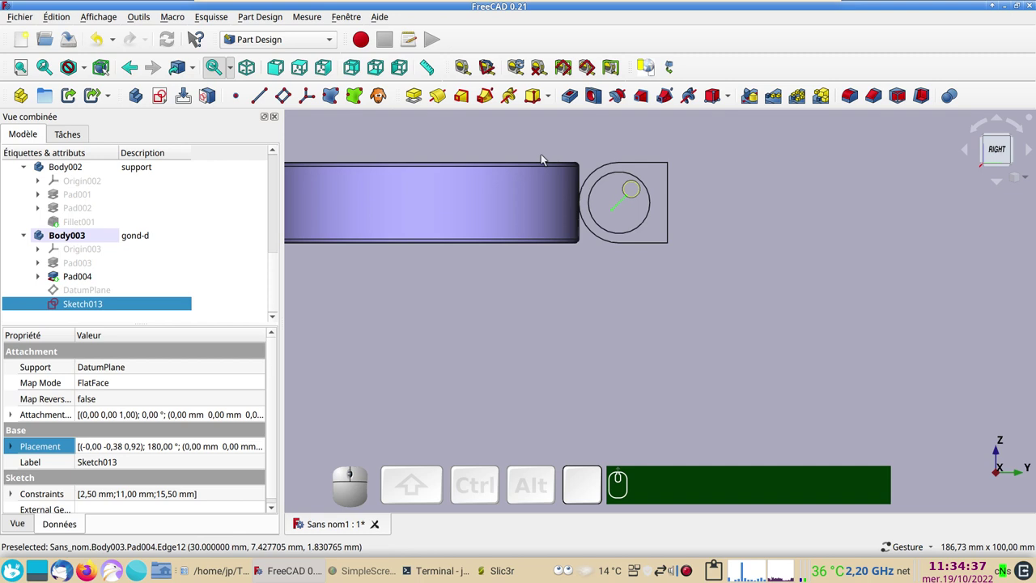
pyautogui.click(328, 71)
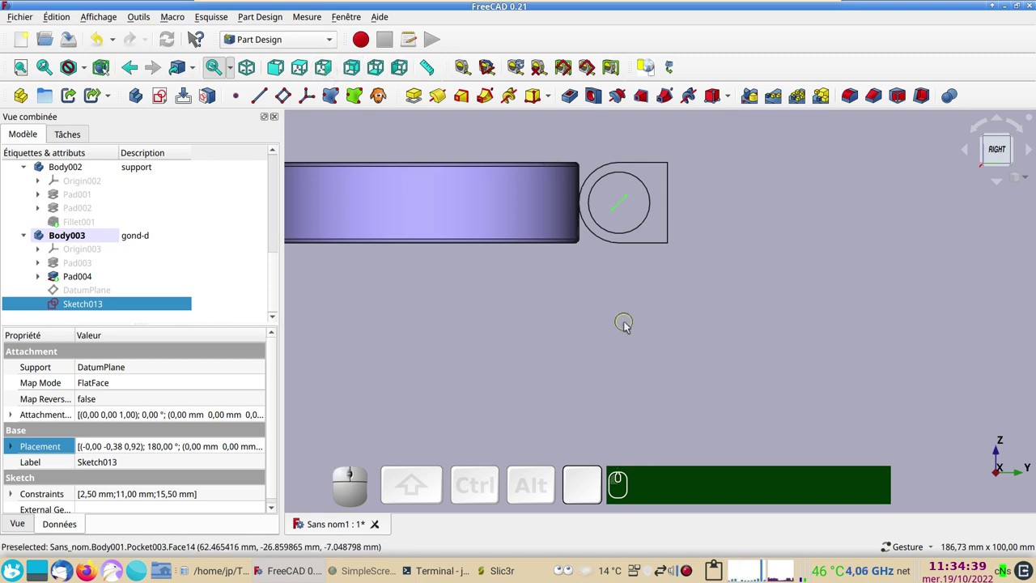
pyautogui.scroll(3)
# Set Sketch013's attachment offset to Z −4 mm and confirm it
pyautogui.rightClick(638, 309)
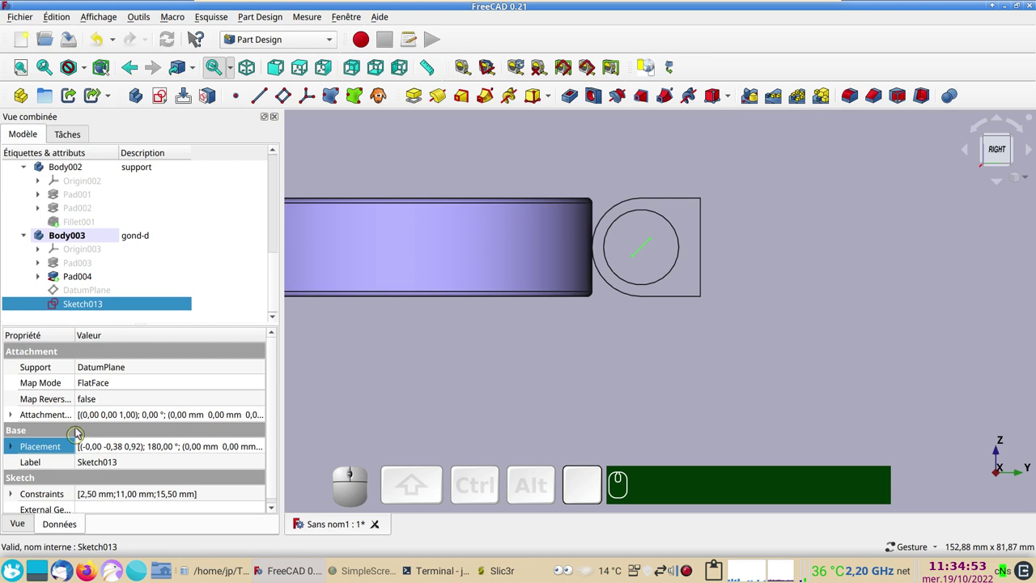
pyautogui.click(105, 417)
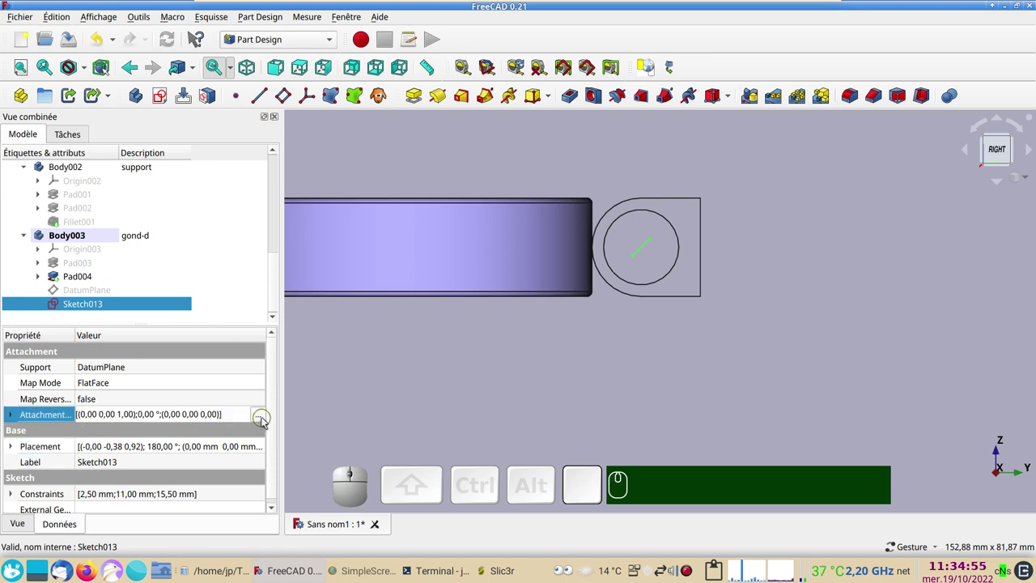
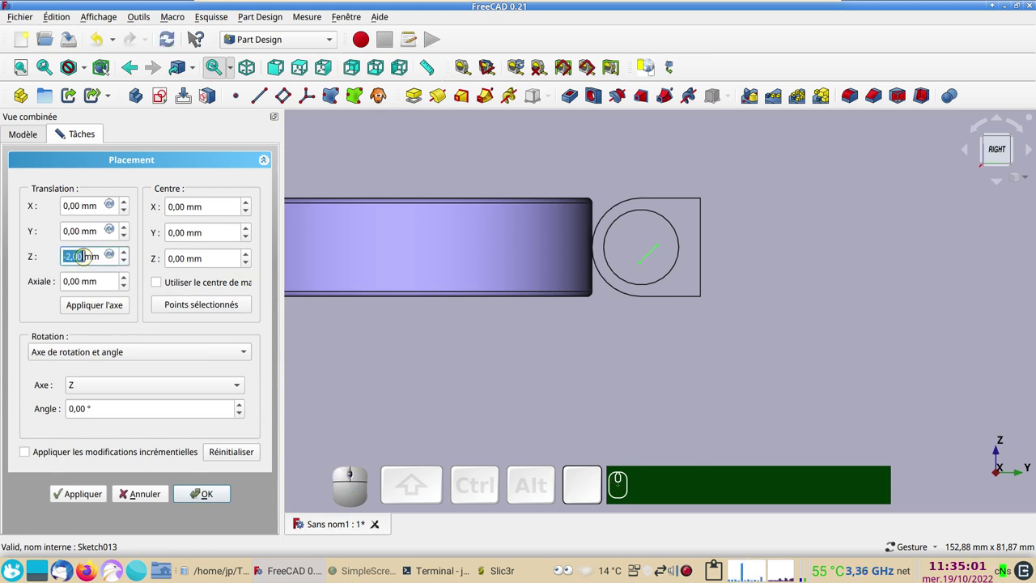
pyautogui.scroll(-3)
pyautogui.scroll(-3)
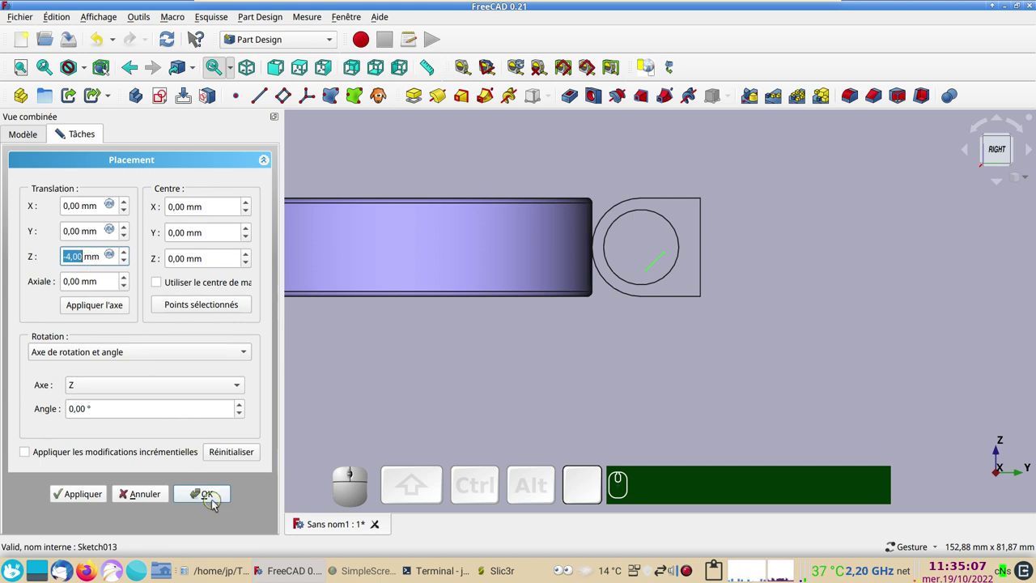
pyautogui.click(215, 502)
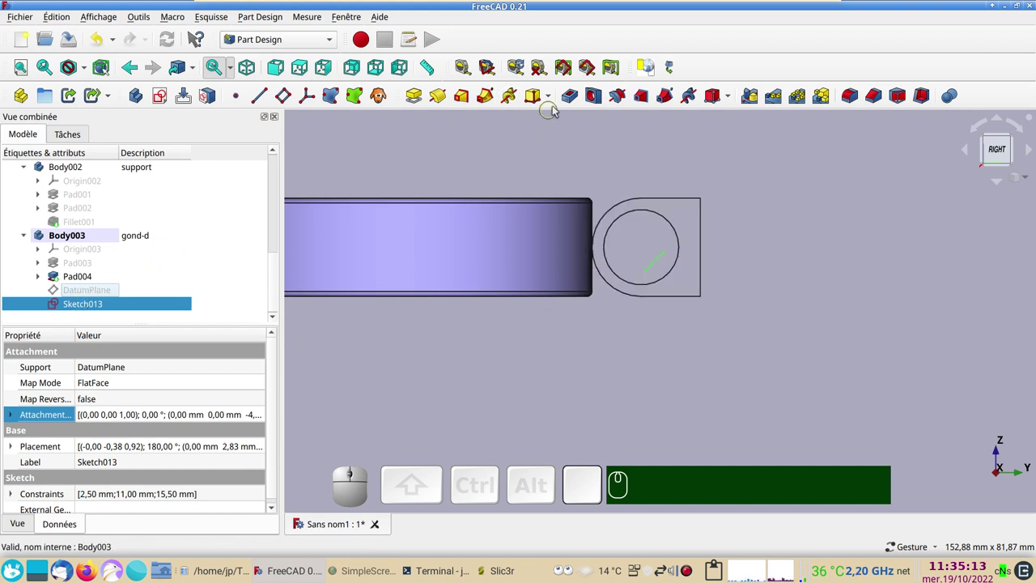
# Cut Pocket004 into Body003 from the slot sketch with adjusted pocket options
pyautogui.click(571, 96)
pyautogui.click(29, 380)
pyautogui.click(216, 224)
pyautogui.click(198, 244)
pyautogui.click(176, 173)
# Orbit the model to check the pocketed hinge and the whole dish
pyautogui.moveTo(642, 363); pyautogui.dragTo(477, 418)
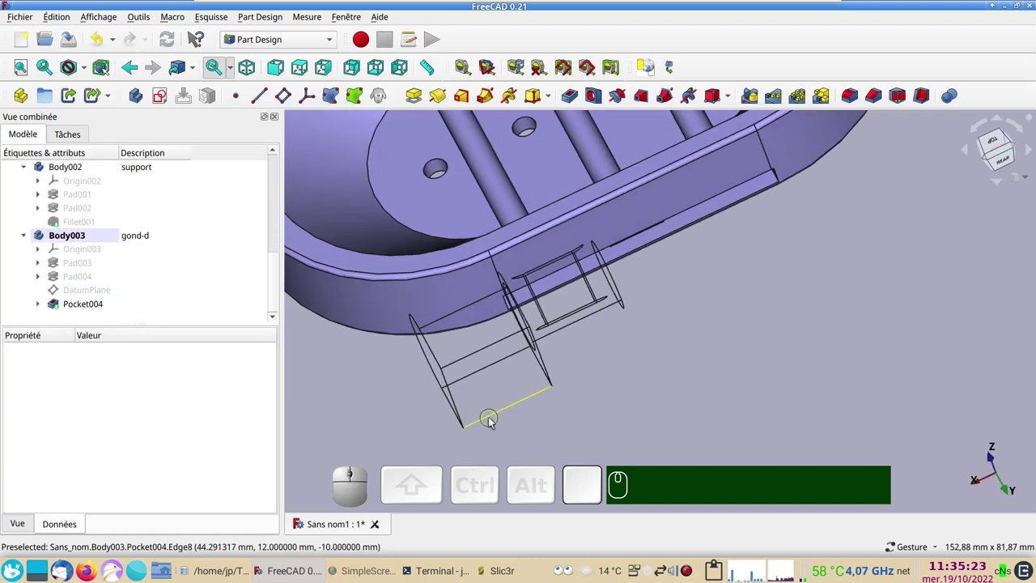
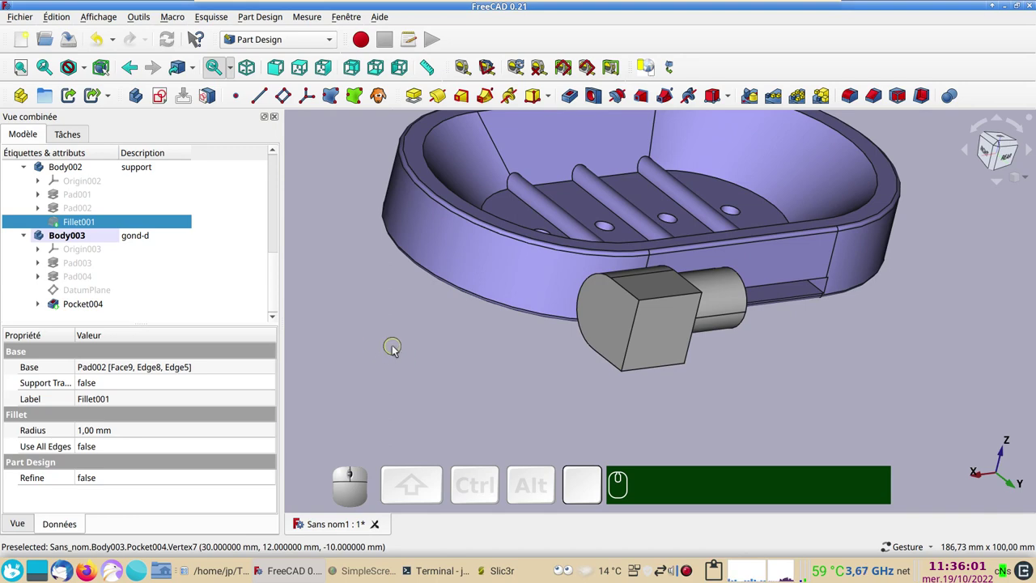
pyautogui.press('KP_0')
pyautogui.moveTo(738, 345); pyautogui.dragTo(769, 342)
# Start Sketch014 in the gond-d hinge Body003 on its XZ plane
pyautogui.scroll(-3)
pyautogui.scroll(-3)
pyautogui.moveTo(804, 368); pyautogui.dragTo(833, 396)
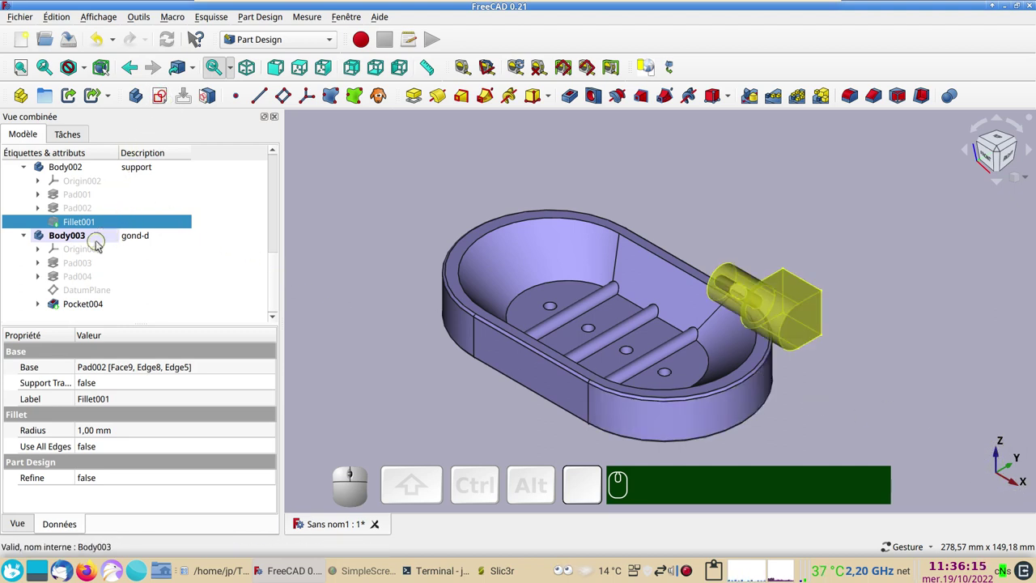
pyautogui.click(160, 99)
pyautogui.click(732, 232)
pyautogui.scroll(3)
# Section the view to the hinge key and draw a Ø5 mm circle on the horizontal axis
pyautogui.moveTo(636, 246); pyautogui.dragTo(362, 174)
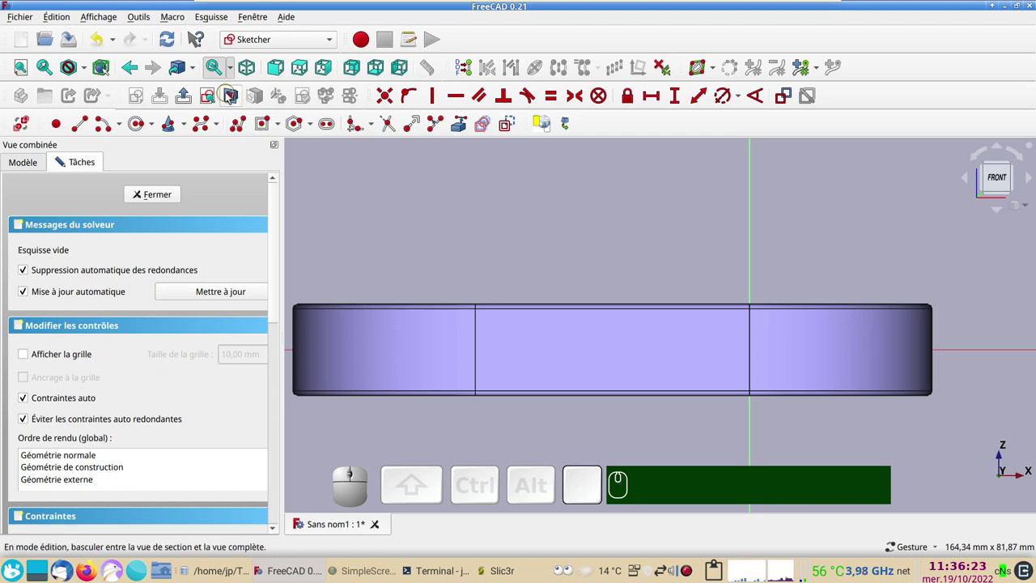
pyautogui.click(228, 97)
pyautogui.scroll(3)
pyautogui.moveTo(505, 261); pyautogui.dragTo(290, 186)
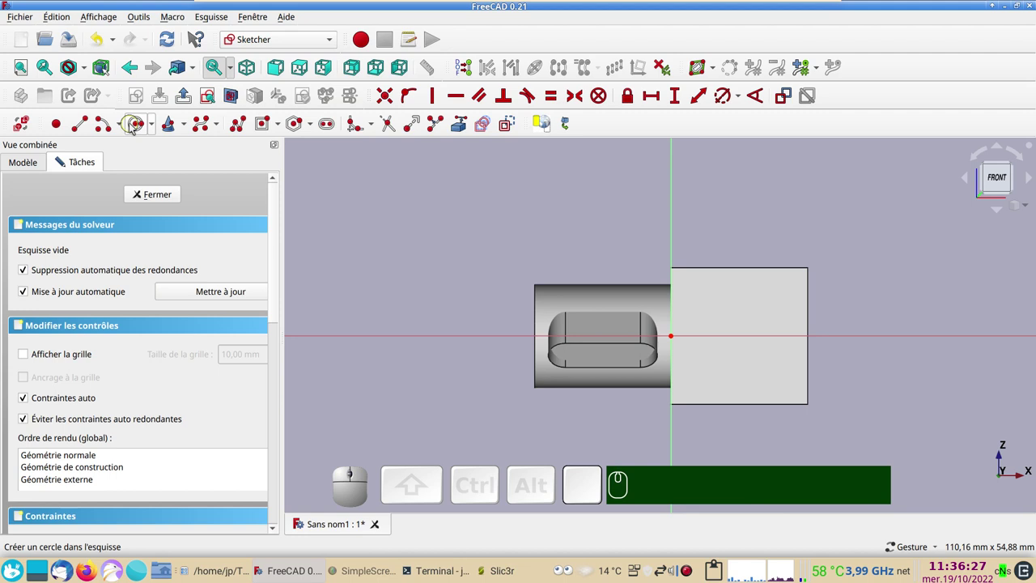
pyautogui.click(141, 124)
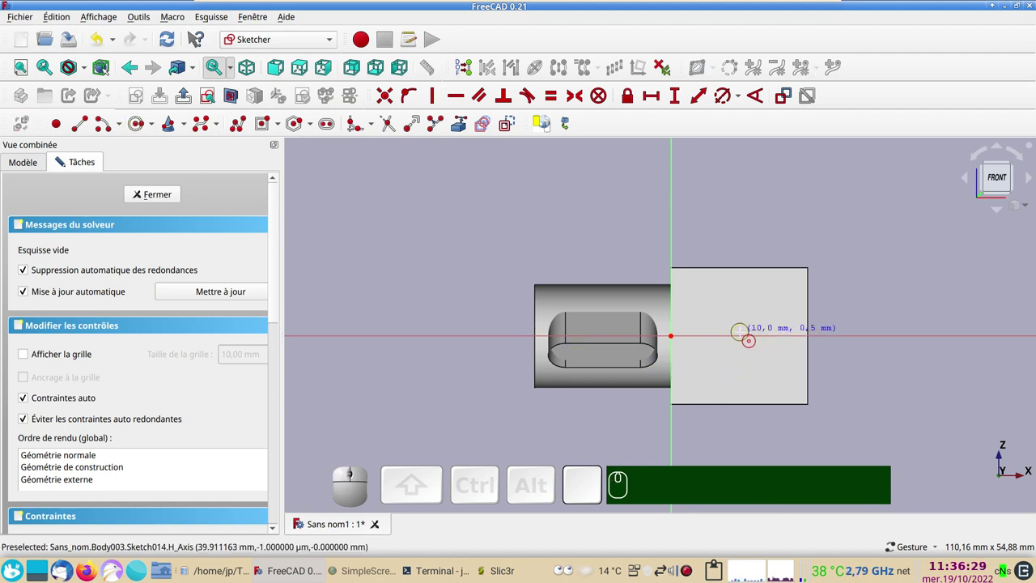
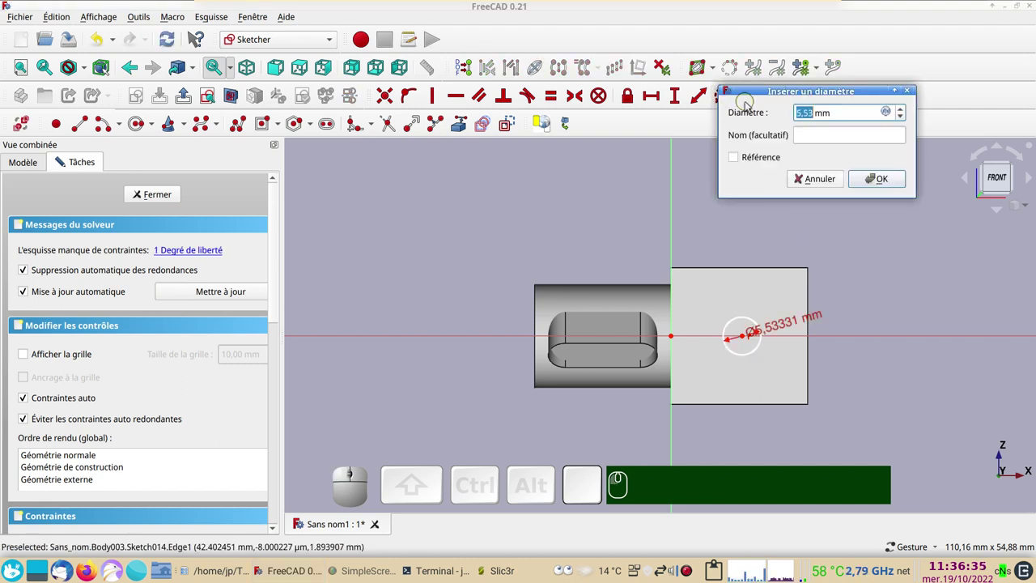
pyautogui.press('KP_5')
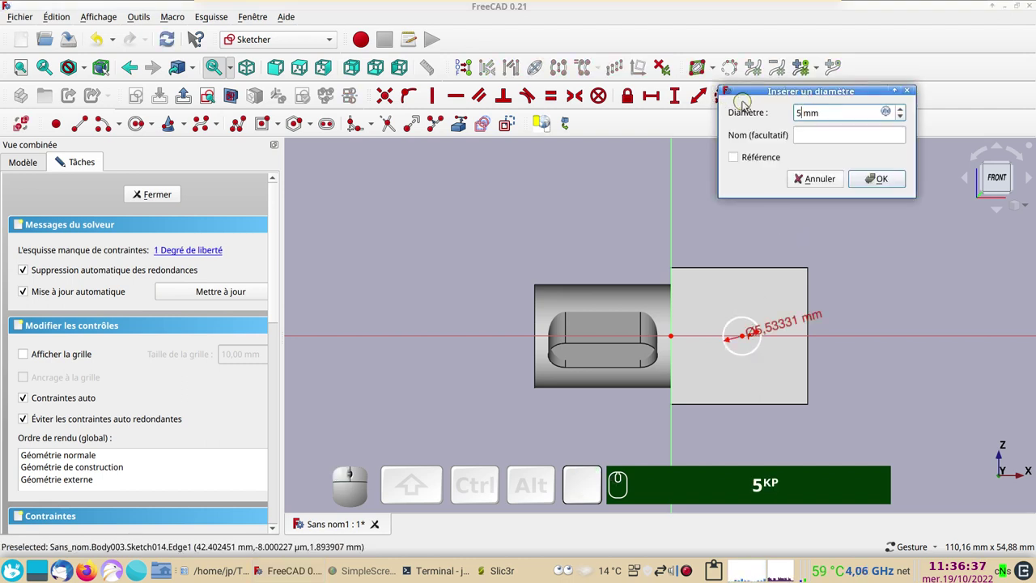
pyautogui.press('KP_Enter')
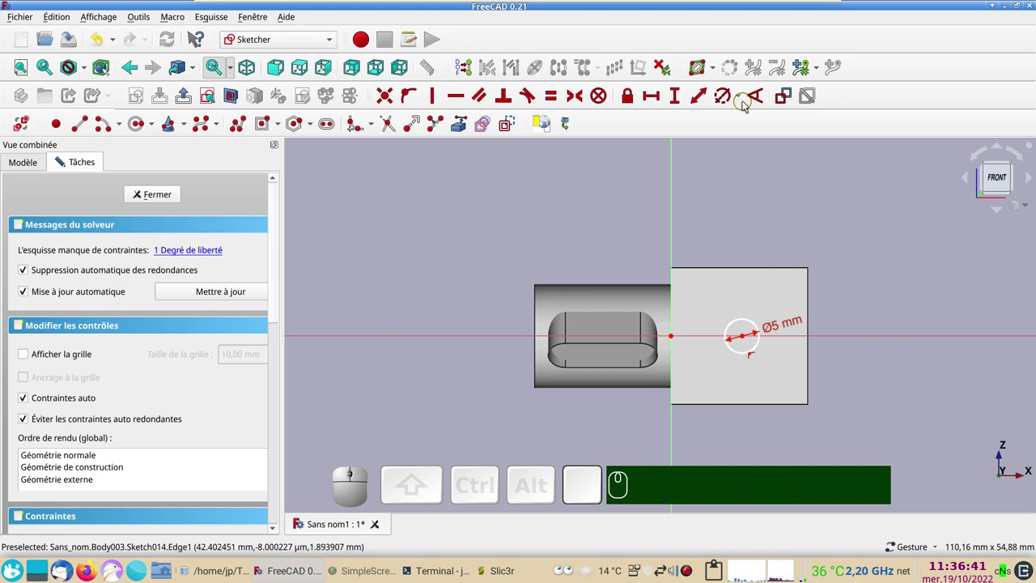
pyautogui.scroll(3)
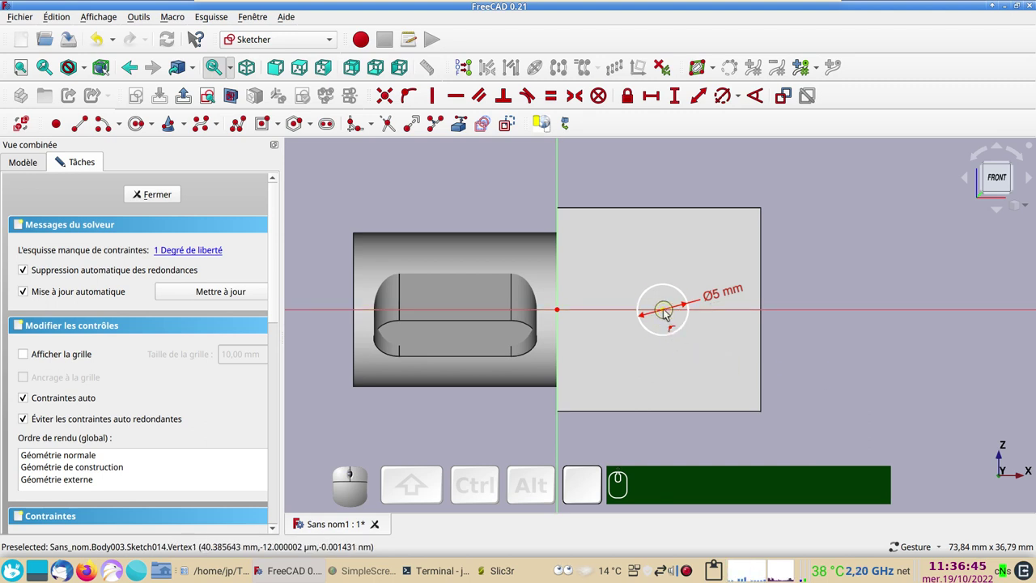
# Constrain the circle's centre 10 mm horizontally from the vertical axis
pyautogui.click(670, 312)
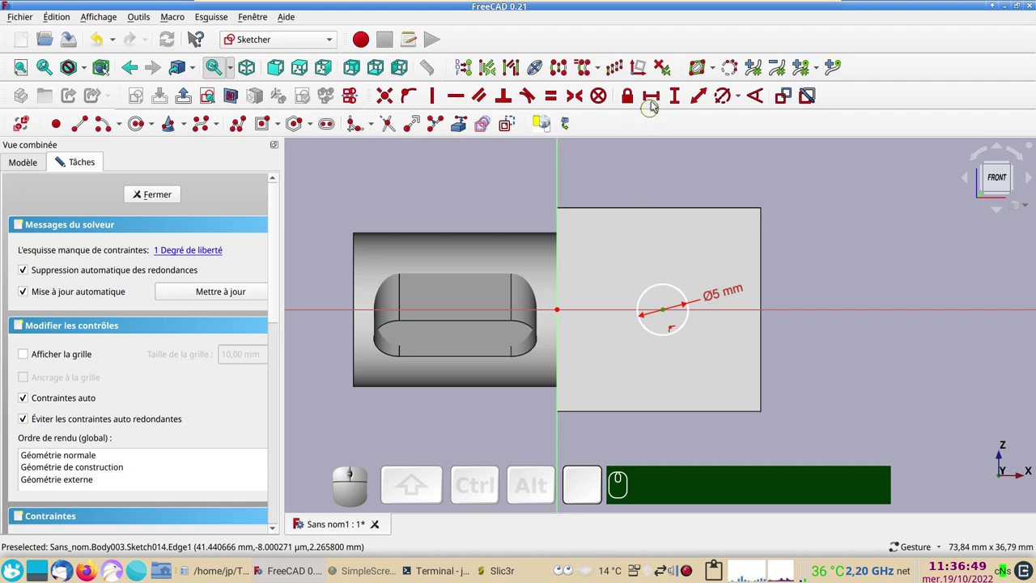
pyautogui.click(654, 102)
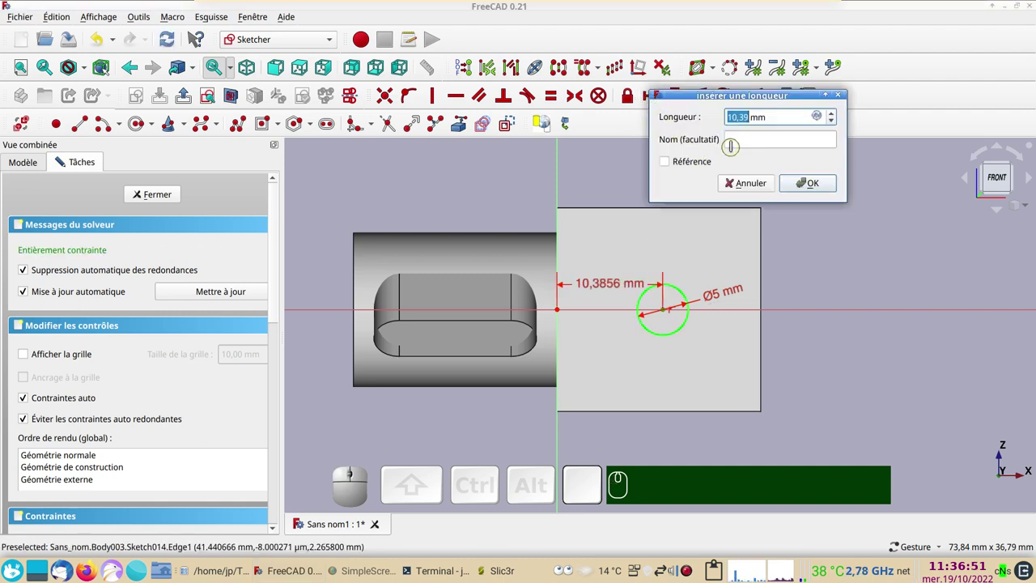
pyautogui.press('KP_1')
pyautogui.press('KP_0')
pyautogui.press('Return')
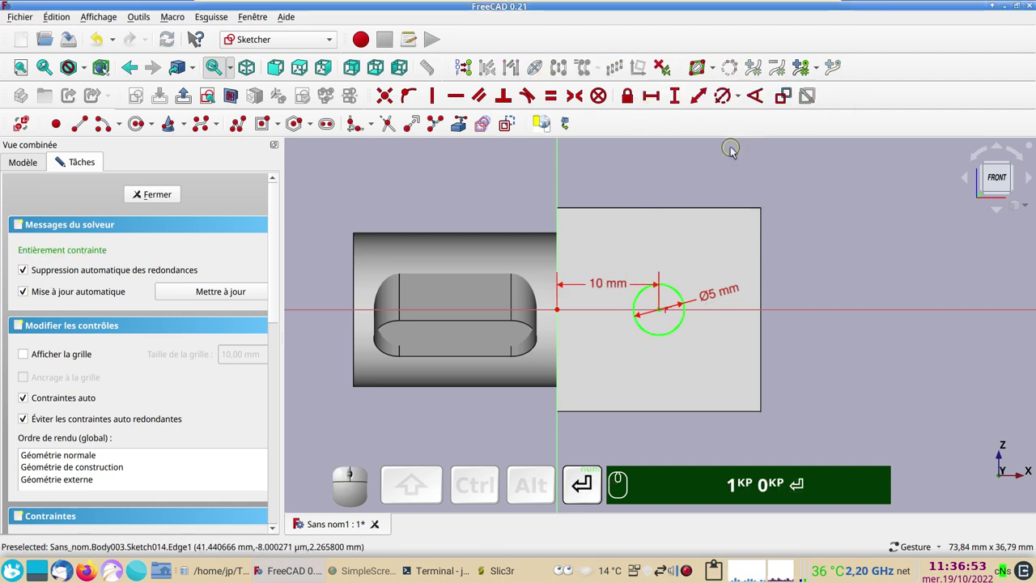
# Close the Ø5 mm circle sketch (Sketch014) and orbit to a side view
pyautogui.click(173, 193)
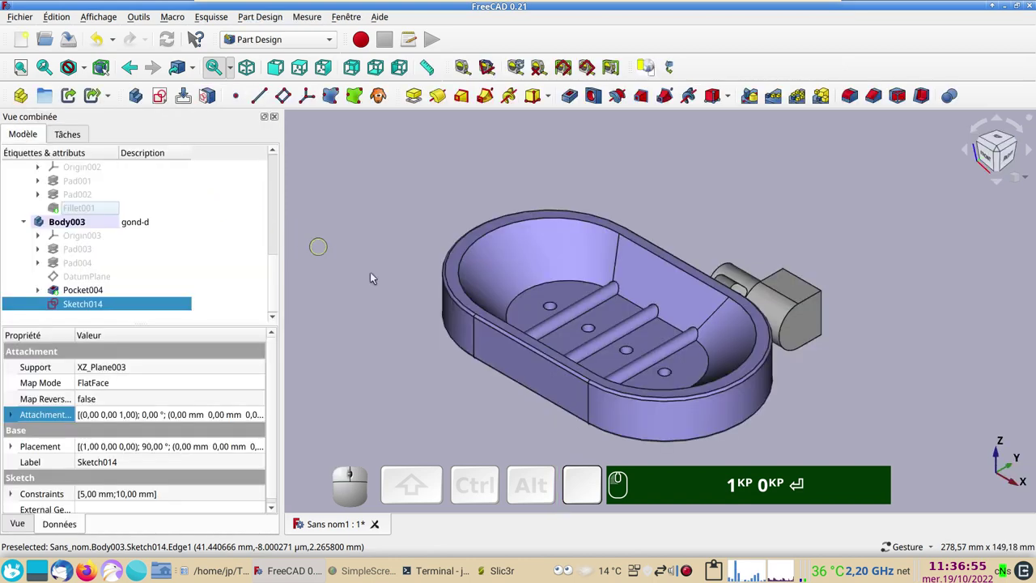
pyautogui.moveTo(885, 454); pyautogui.dragTo(742, 406)
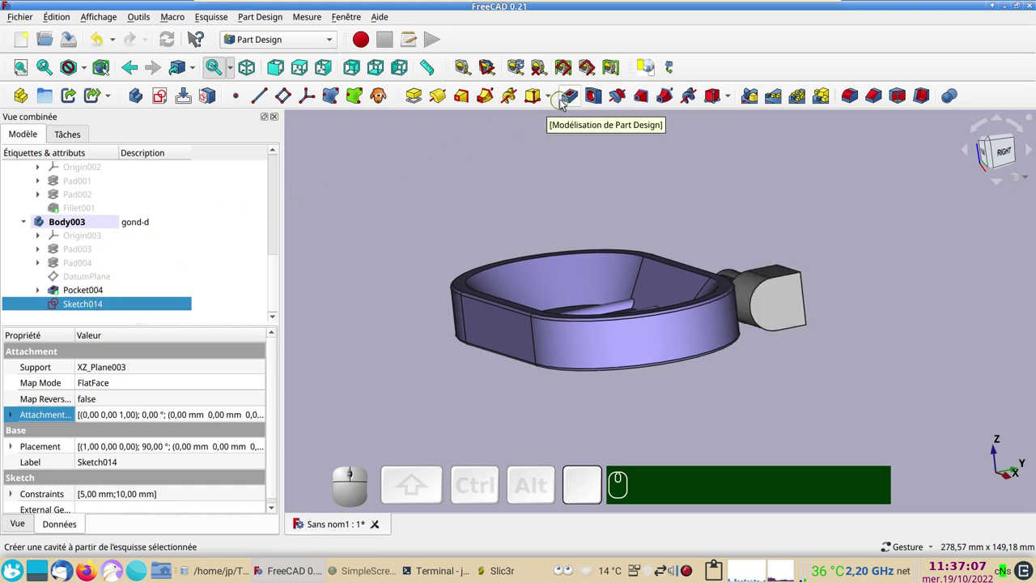
# Cut the 5 mm circle as a through-all pocket (Pocket005) boring a hole through the hinge key
pyautogui.click(570, 100)
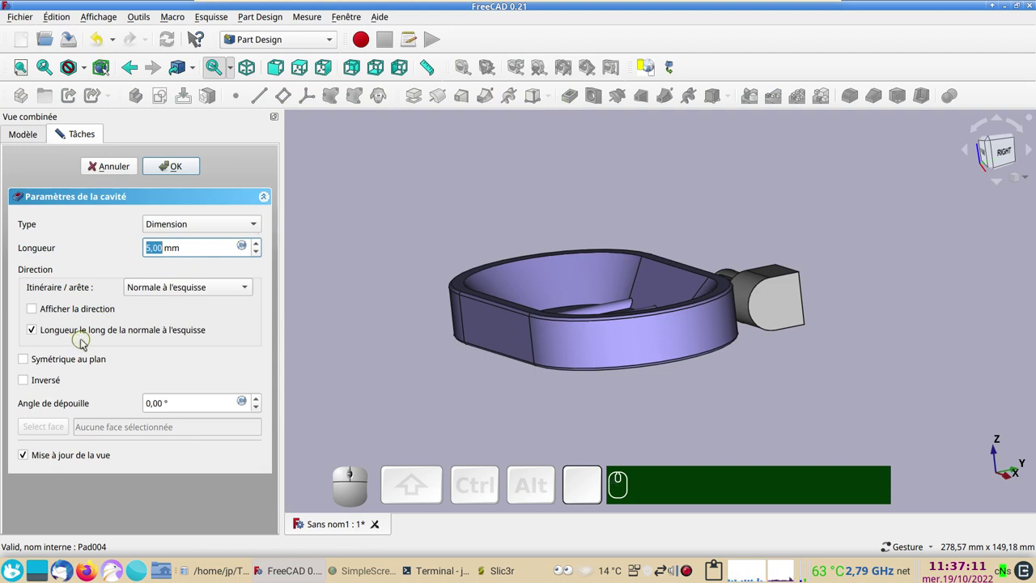
pyautogui.click(212, 228)
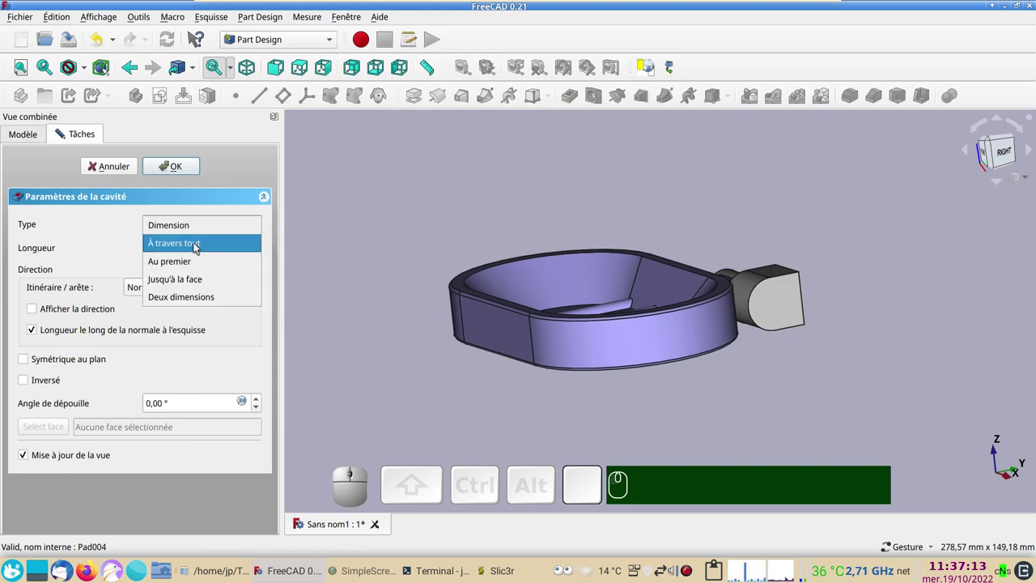
pyautogui.click(196, 247)
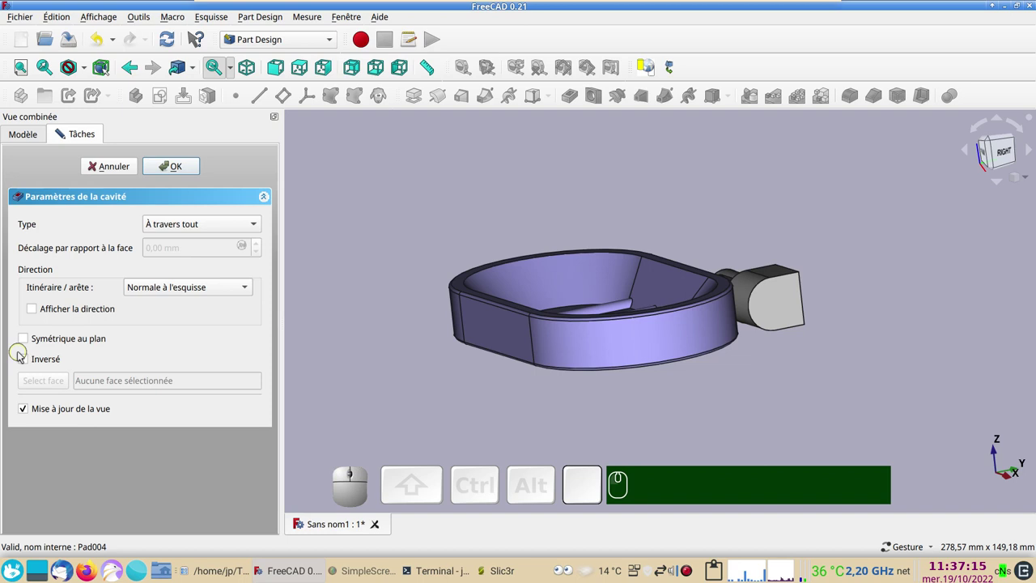
pyautogui.click(40, 340)
pyautogui.click(182, 167)
pyautogui.moveTo(893, 395); pyautogui.dragTo(682, 394)
# Orbit and zoom around the dish to inspect the new hole in the hinge key
pyautogui.scroll(3)
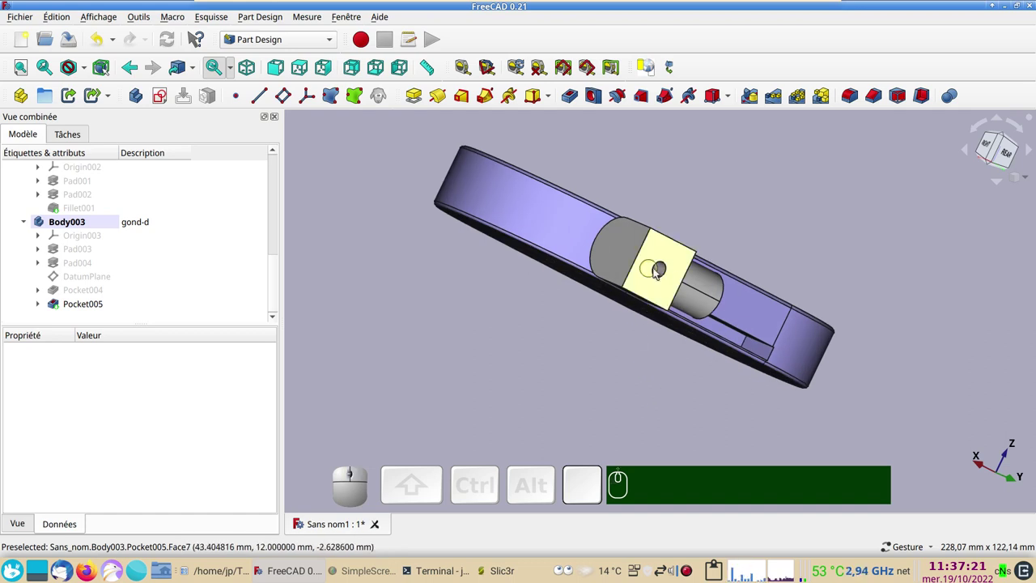
pyautogui.moveTo(507, 339); pyautogui.dragTo(740, 319)
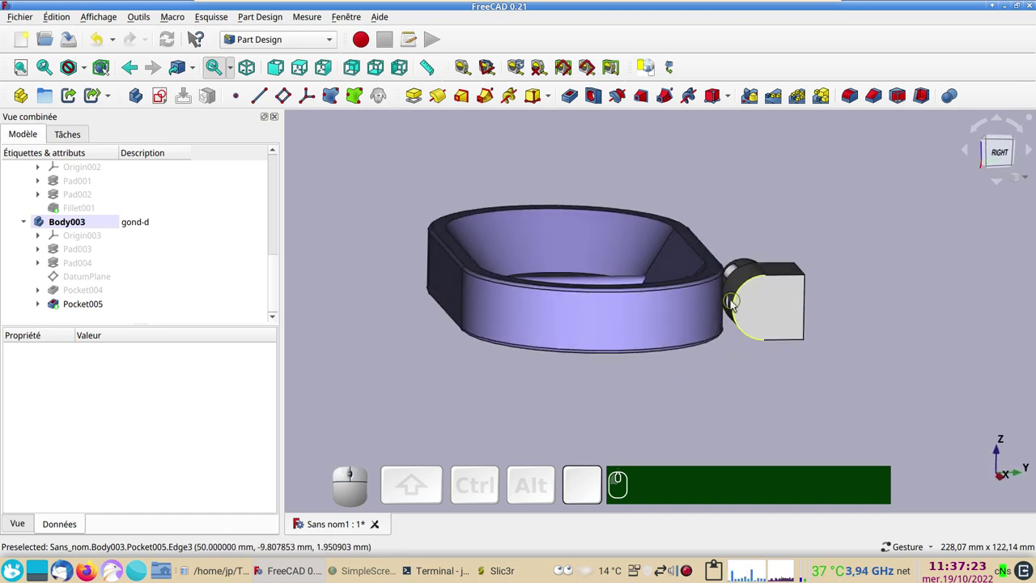
pyautogui.scroll(3)
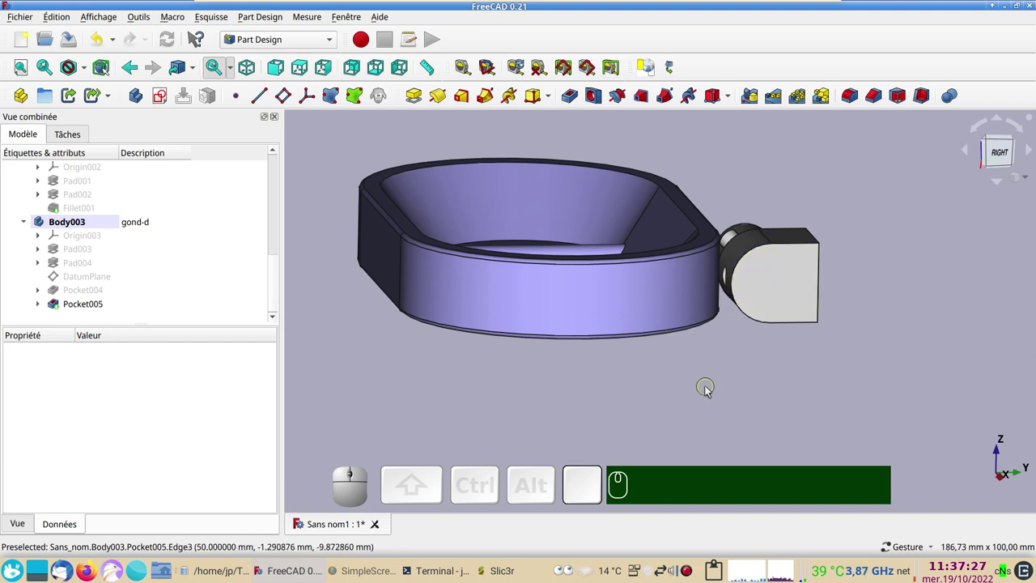
pyautogui.scroll(-3)
pyautogui.moveTo(663, 399); pyautogui.dragTo(642, 419)
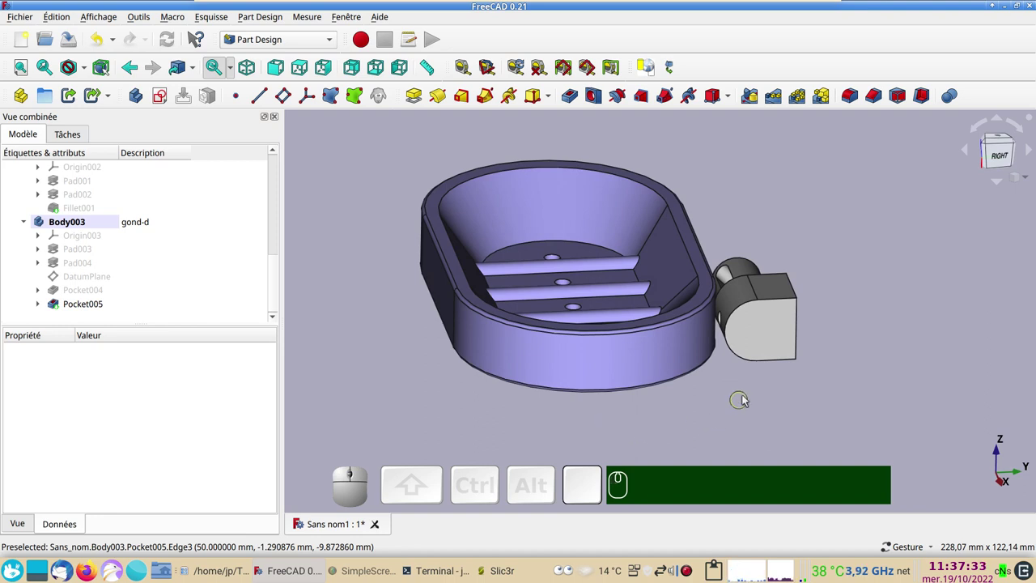
pyautogui.moveTo(392, 320); pyautogui.dragTo(219, 149)
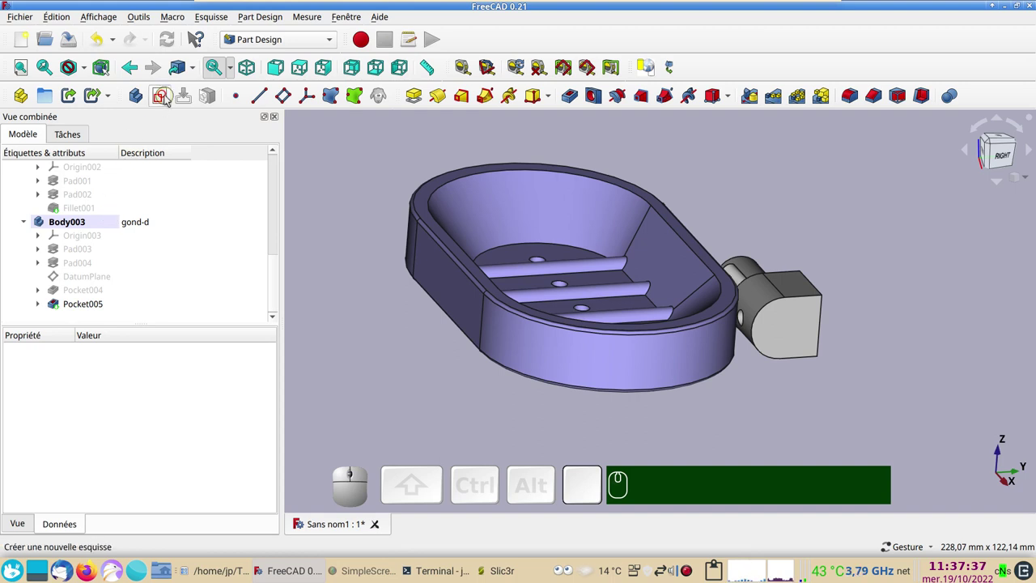
# Start a new empty sketch in Body003 on XZ_Plane003
pyautogui.click(169, 97)
pyautogui.scroll(-3)
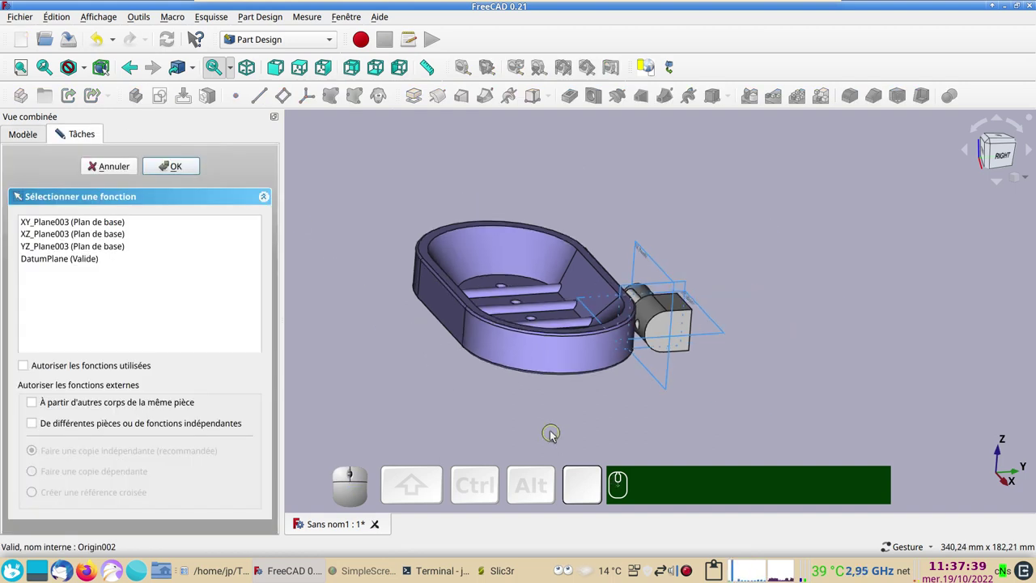
pyautogui.press('KP_0')
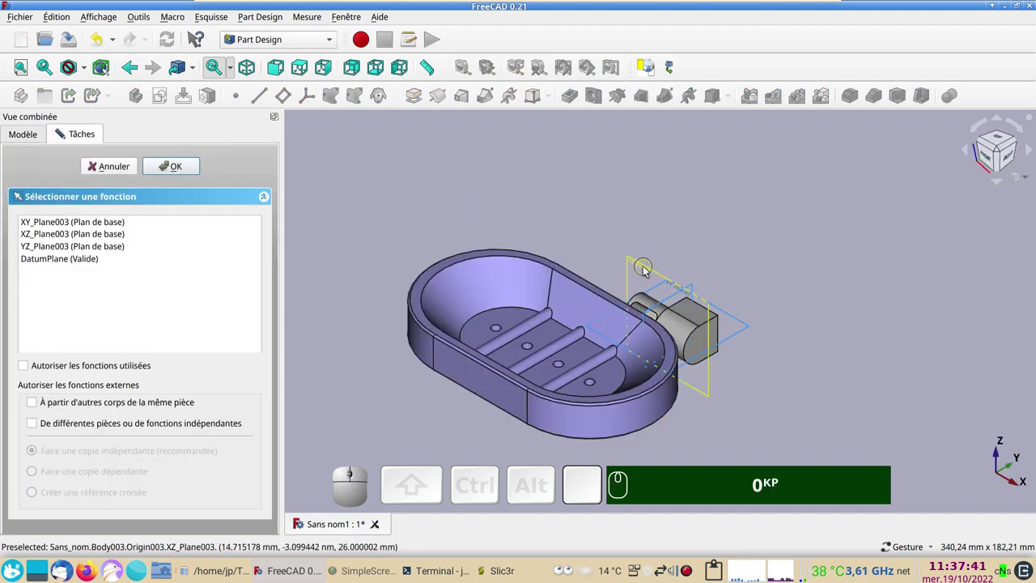
pyautogui.click(648, 272)
pyautogui.scroll(3)
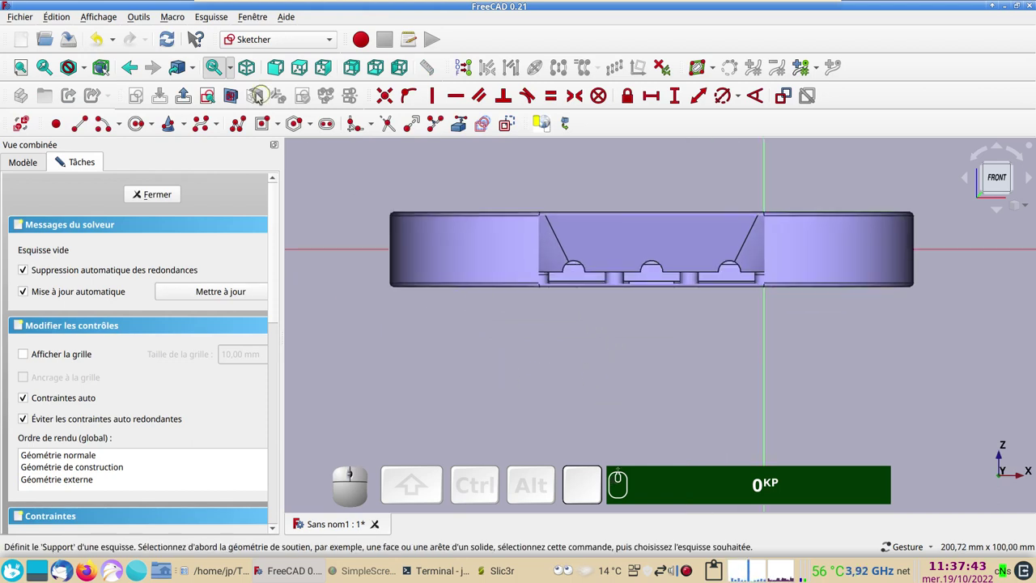
# Section the view and bring the hinge key face into the centre of the sketch view
pyautogui.click(234, 100)
pyautogui.scroll(3)
pyautogui.moveTo(672, 310); pyautogui.dragTo(480, 364)
pyautogui.scroll(3)
pyautogui.moveTo(576, 392); pyautogui.dragTo(462, 405)
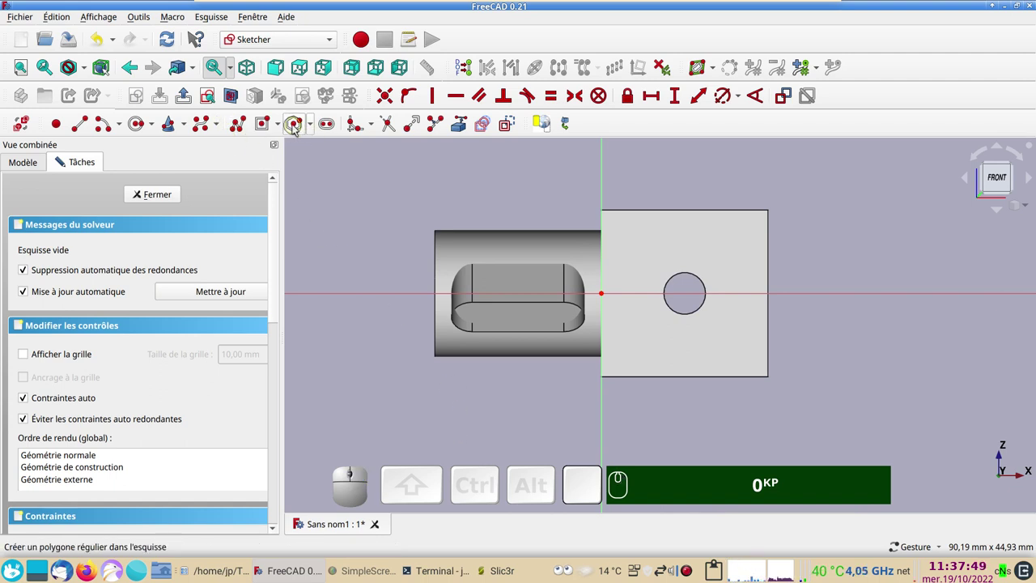
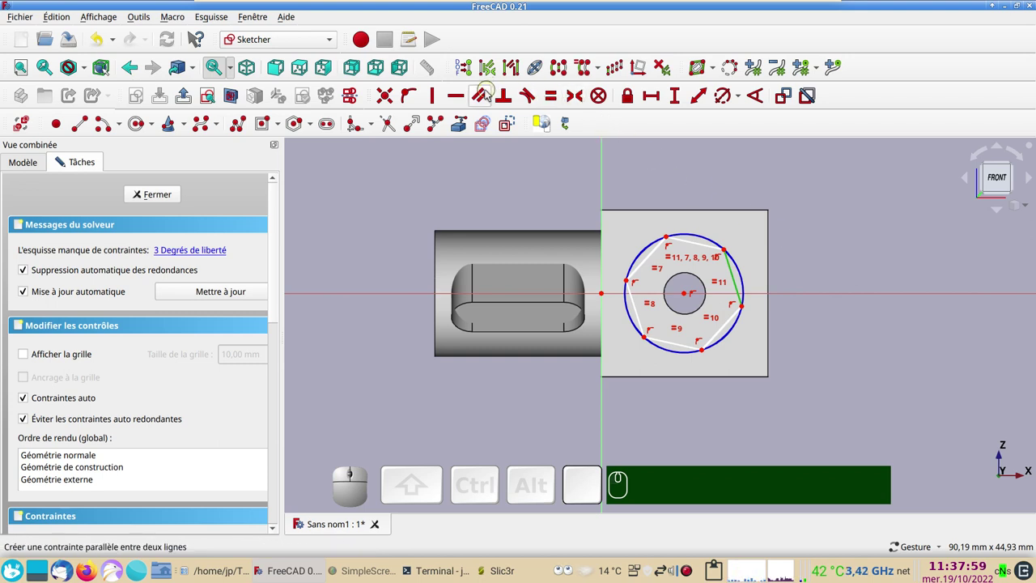
# Make the hexagon's side vertical and set its top corner 10 mm horizontally from the axis
pyautogui.press('v')
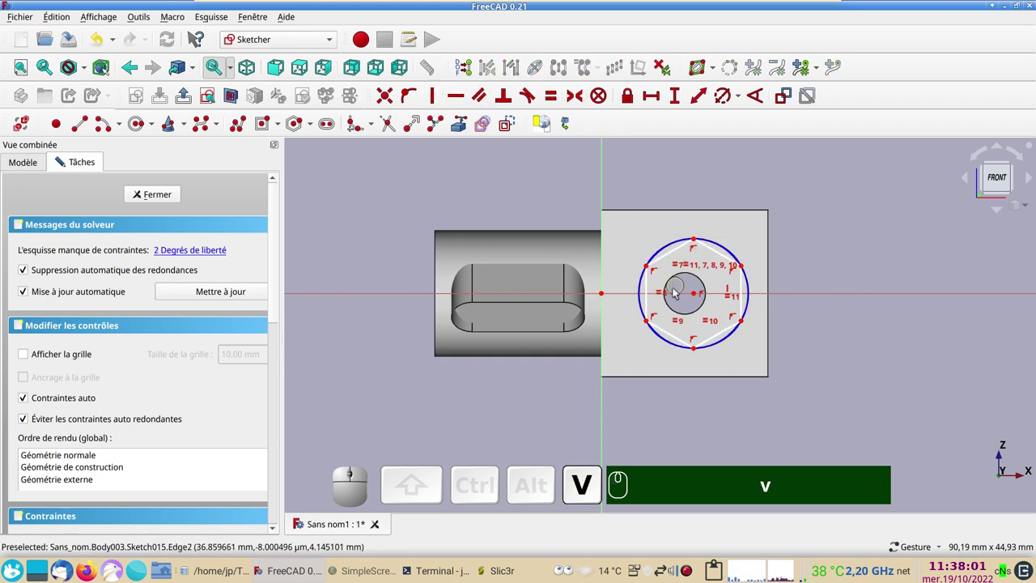
pyautogui.moveTo(699, 296); pyautogui.dragTo(699, 322)
pyautogui.click(687, 293)
pyautogui.click(654, 98)
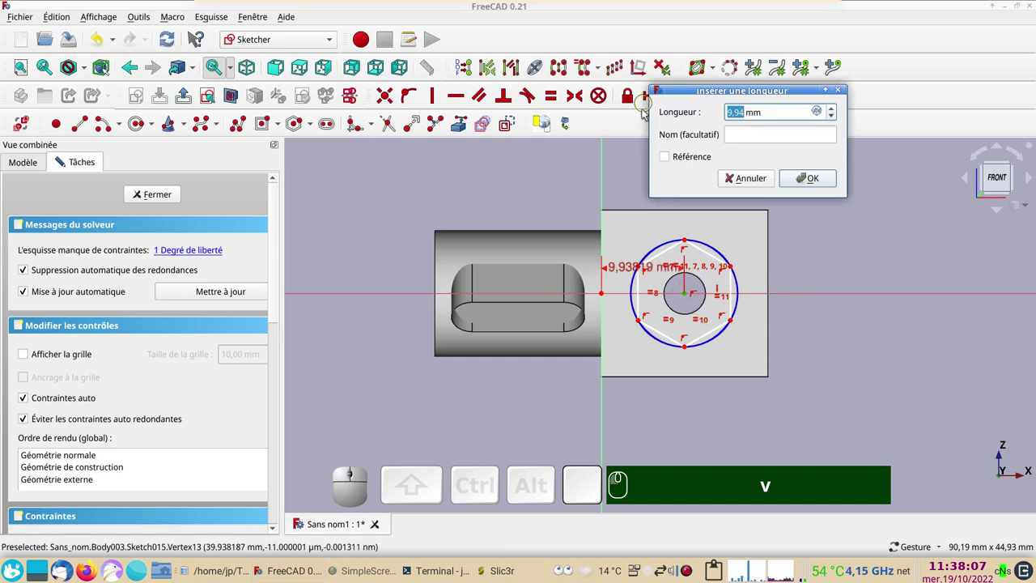
pyautogui.press('KP_1')
pyautogui.press('KP_0')
pyautogui.press('Return')
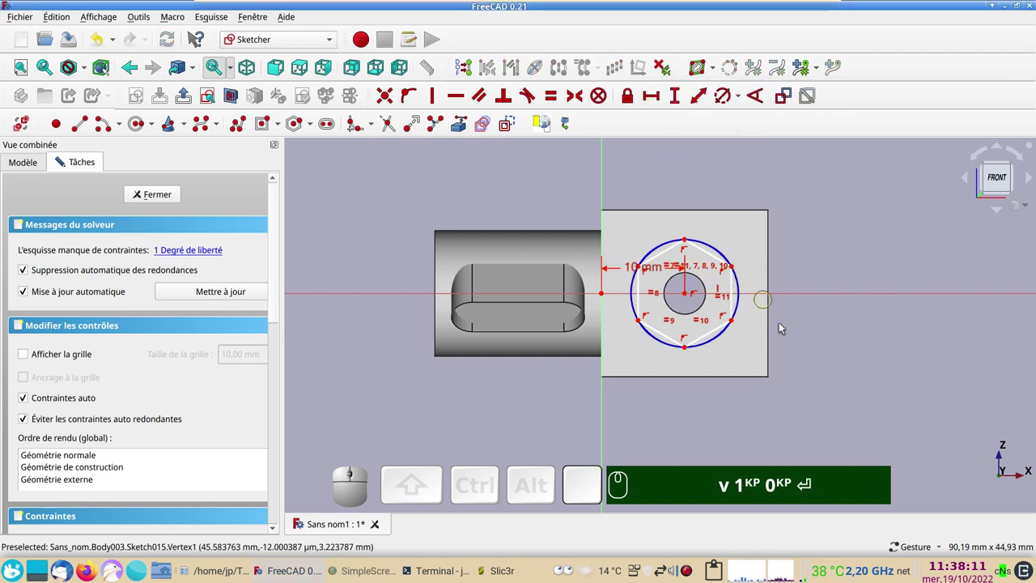
# Tidy the 10 mm dimension, set the hexagon width to 7.5 mm and close Sketch015
pyautogui.scroll(3)
pyautogui.moveTo(785, 249); pyautogui.dragTo(806, 301)
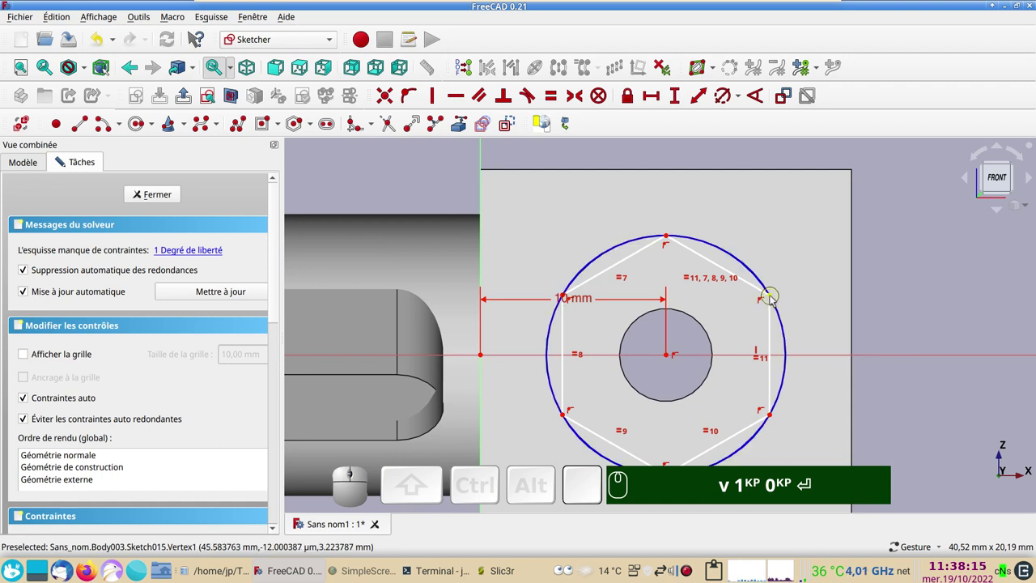
pyautogui.click(775, 297)
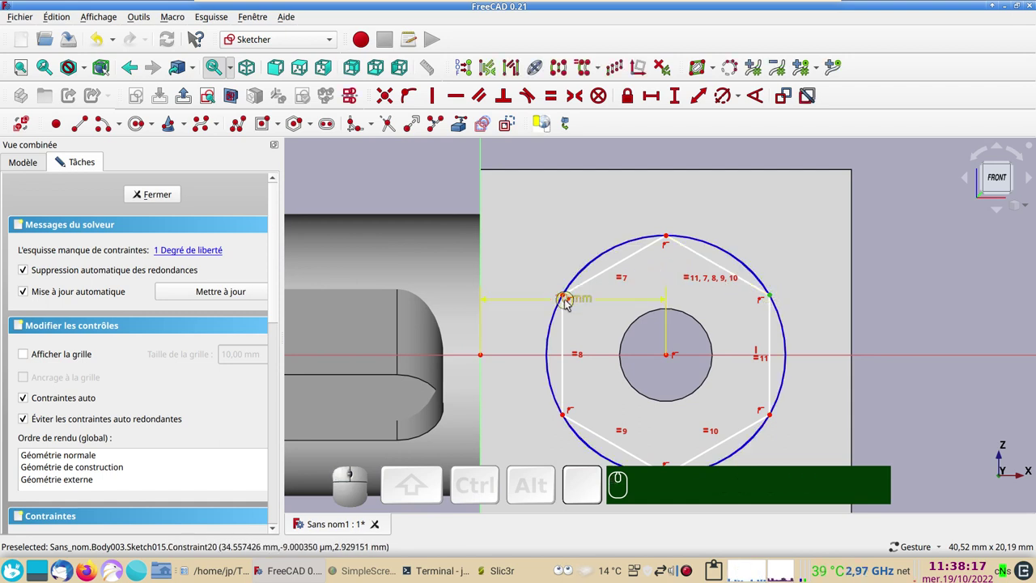
pyautogui.moveTo(568, 301); pyautogui.dragTo(564, 285)
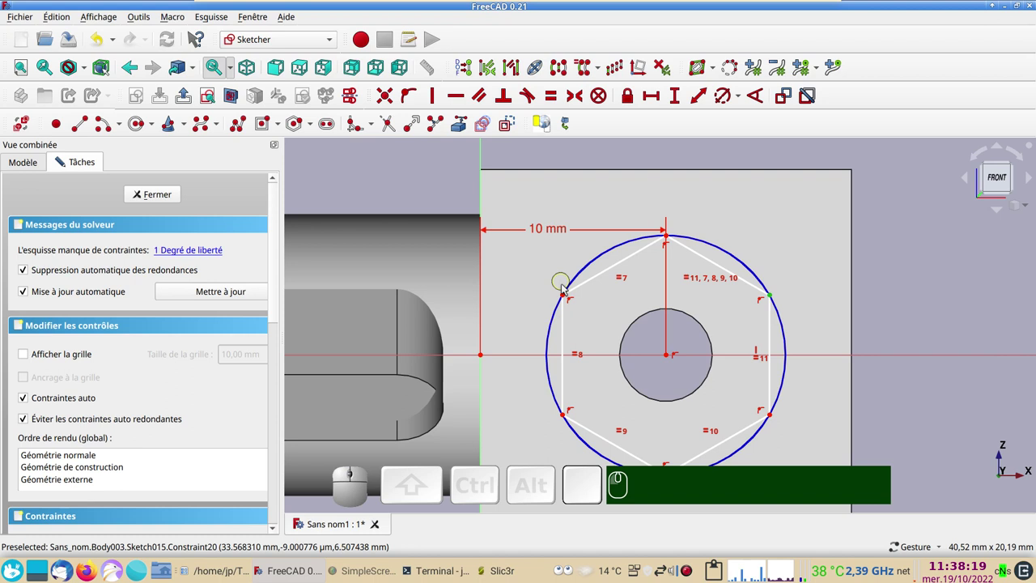
pyautogui.click(565, 296)
pyautogui.click(646, 97)
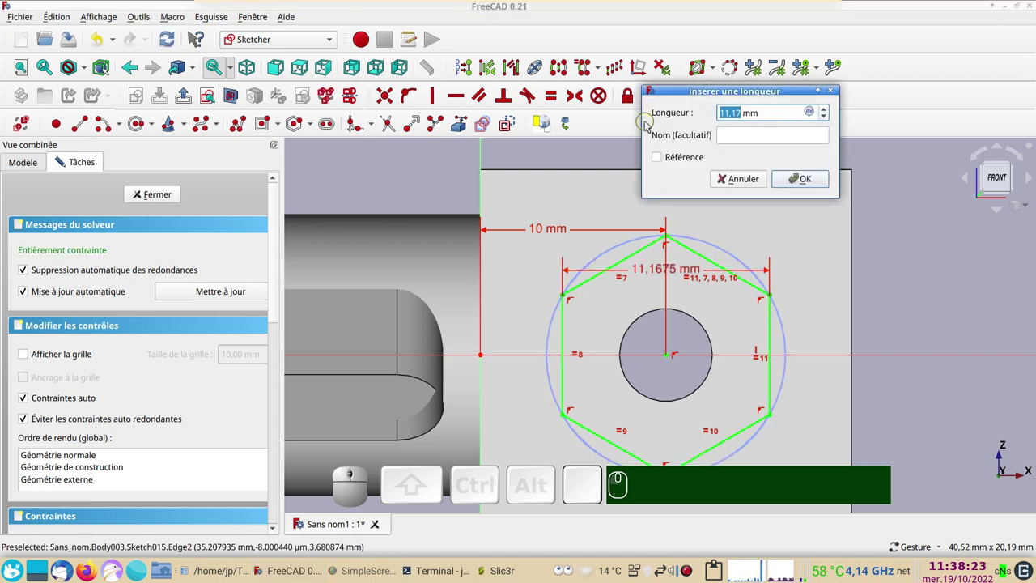
pyautogui.press('KP_7')
pyautogui.press('KP_Decimal')
pyautogui.press('KP_5')
pyautogui.press('KP_Enter')
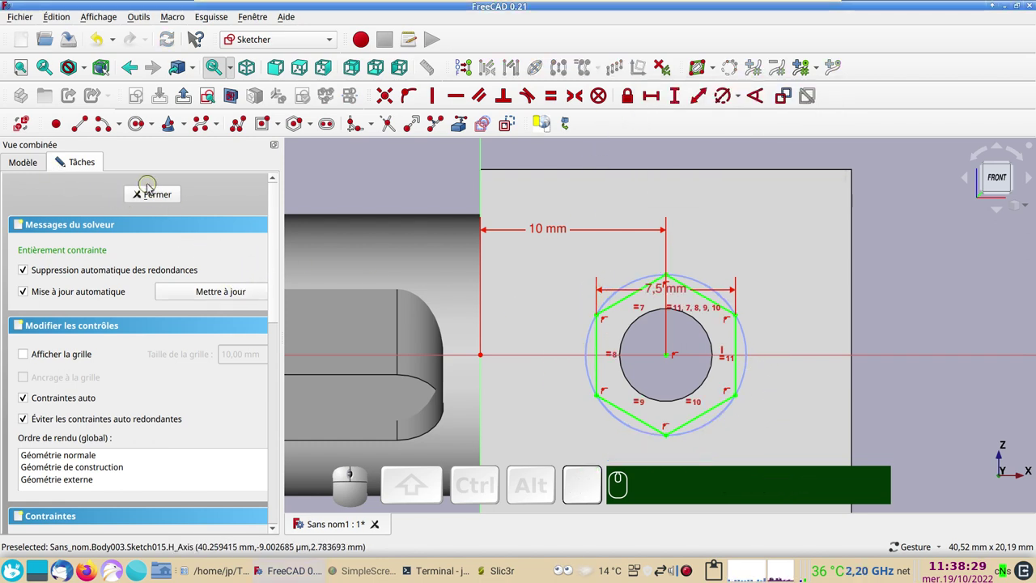
pyautogui.click(161, 200)
# Switch to the right view and zoom in on the hinge with its hexagon sketch
pyautogui.moveTo(755, 426); pyautogui.dragTo(630, 394)
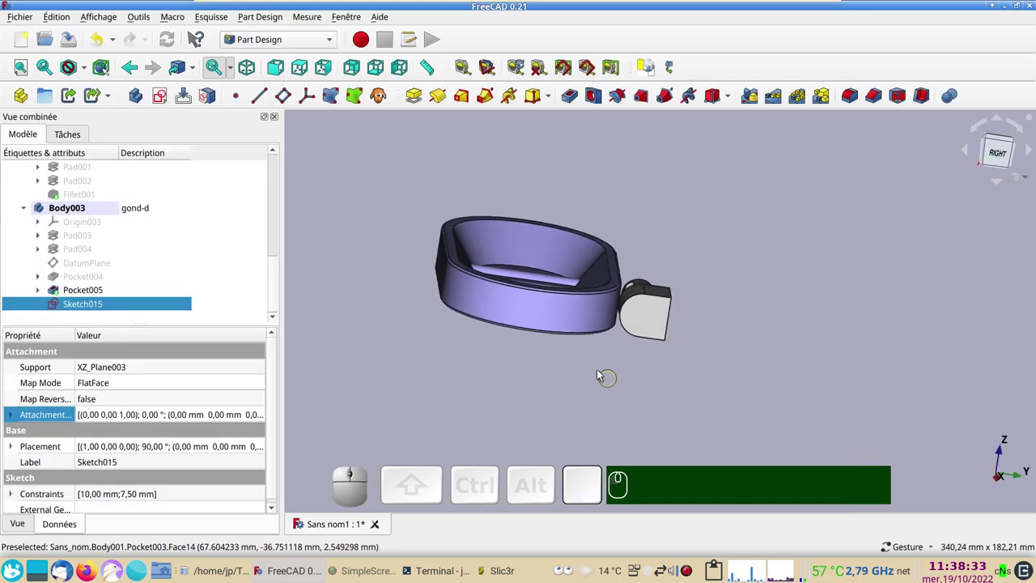
pyautogui.press('KP_3')
pyautogui.scroll(3)
pyautogui.click(629, 271)
pyautogui.click(652, 75)
pyautogui.scroll(3)
# Select Sketch015 and start editing its Attachment Offset property in the Data tab
pyautogui.rightClick(735, 311)
pyautogui.click(77, 308)
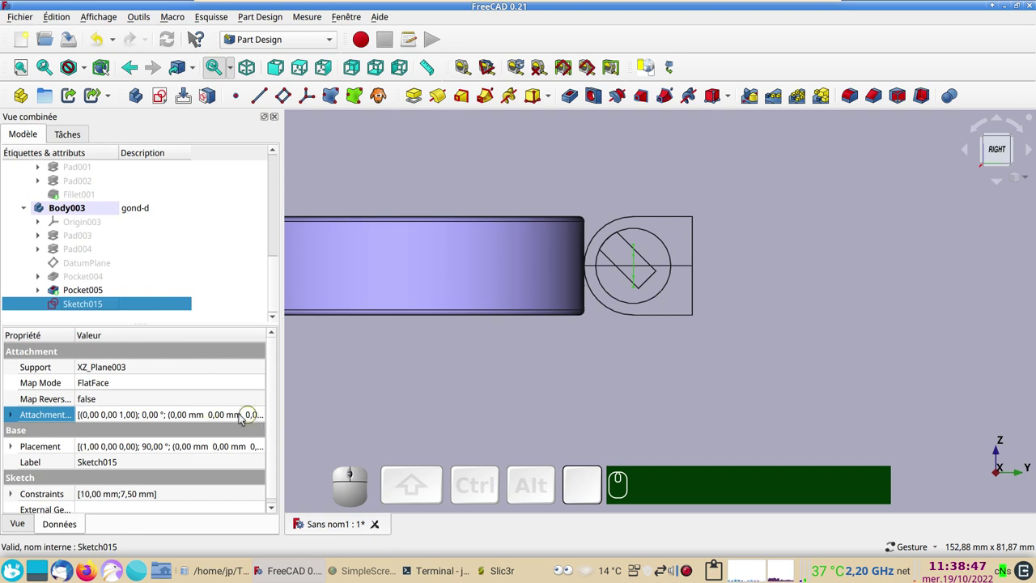
pyautogui.click(180, 413)
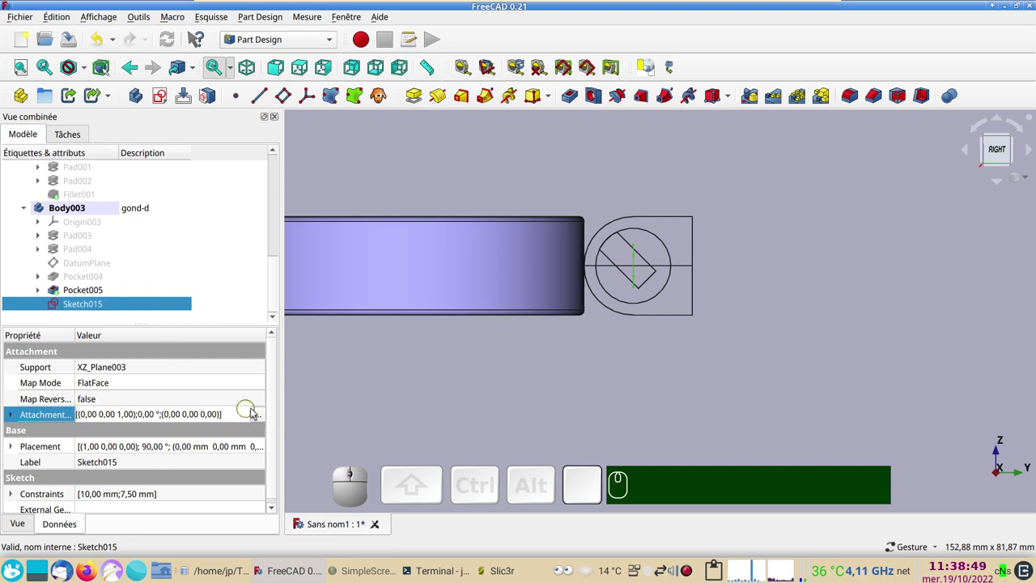
# Set Sketch015's attachment offset to a 4 mm Z translation in the placement editor and confirm
pyautogui.click(262, 418)
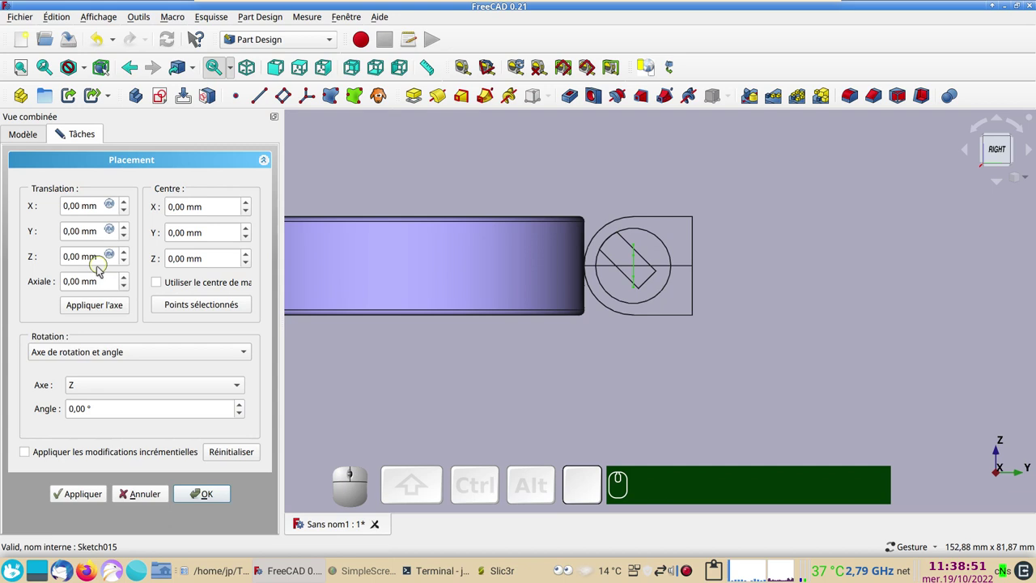
pyautogui.scroll(-3)
pyautogui.scroll(3)
pyautogui.scroll(3)
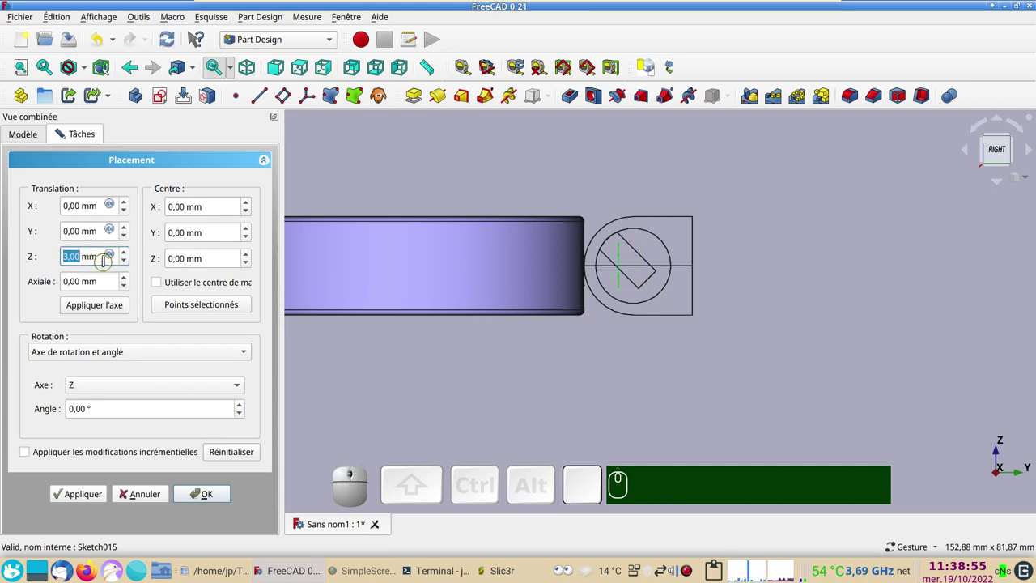
pyautogui.scroll(3)
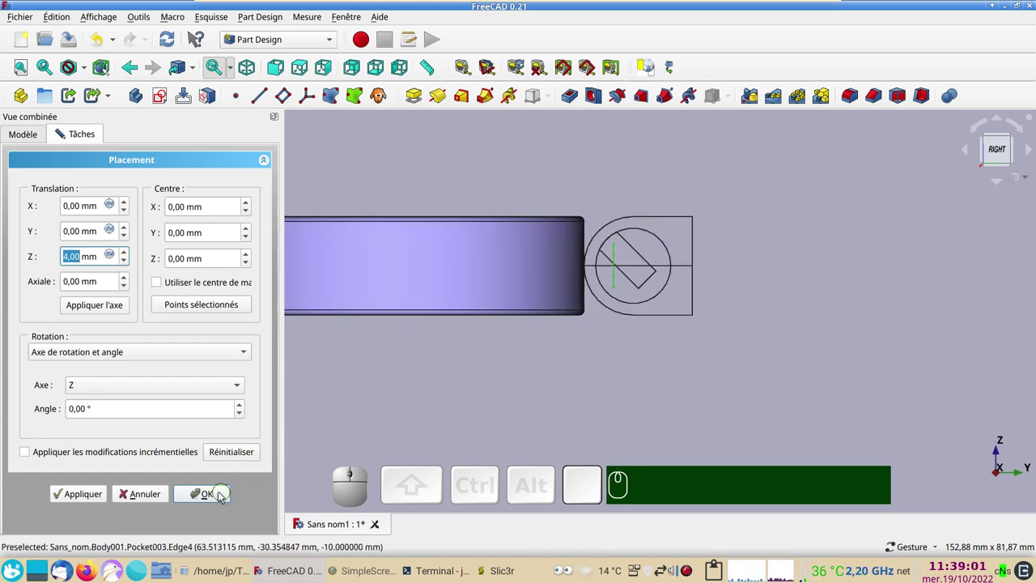
pyautogui.click(219, 494)
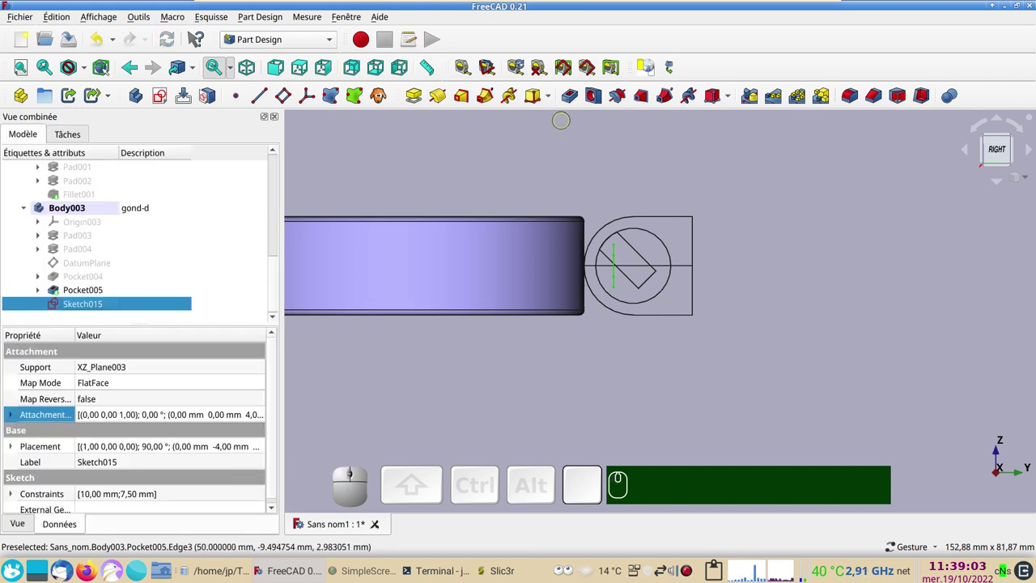
# Cut the hexagon as a through-all pocket (Pocket006) recessing the hinge block
pyautogui.click(574, 99)
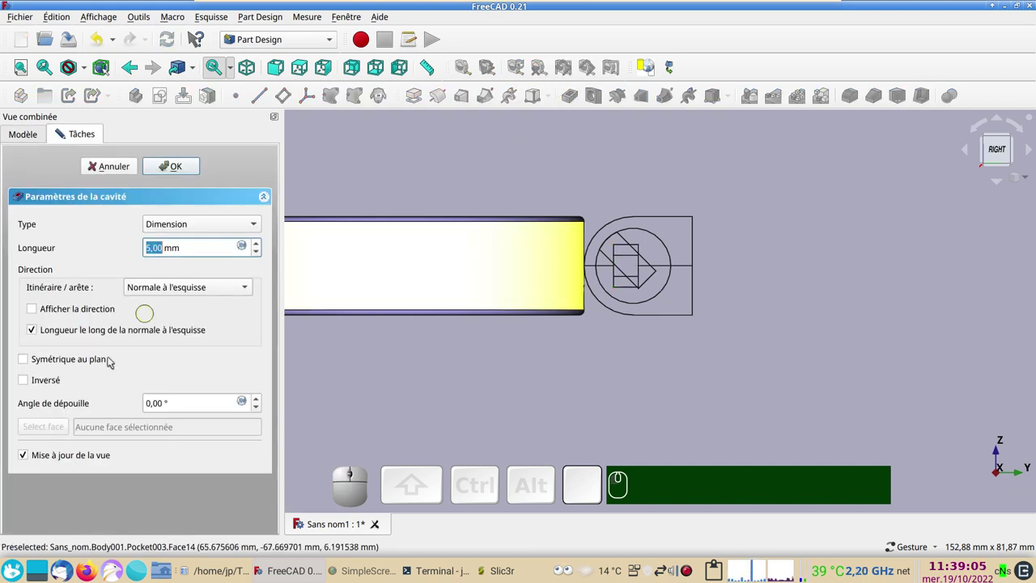
pyautogui.click(41, 382)
pyautogui.click(228, 223)
pyautogui.click(211, 241)
pyautogui.click(174, 171)
pyautogui.moveTo(560, 390); pyautogui.dragTo(654, 404)
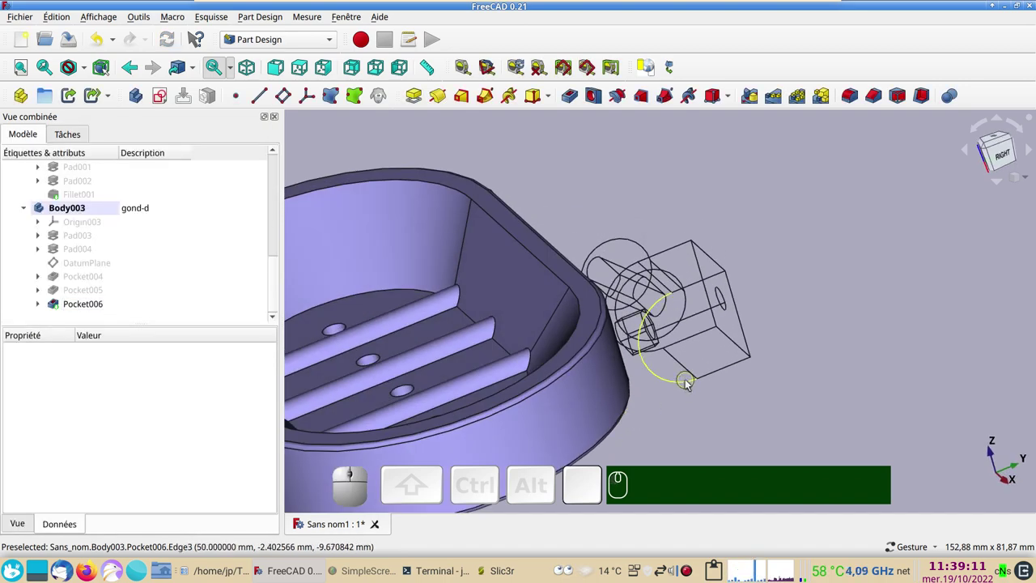
# Orbit under the hinge, select two hinge cylinder edges and round them with Fillet002
pyautogui.click(688, 384)
pyautogui.press('&')
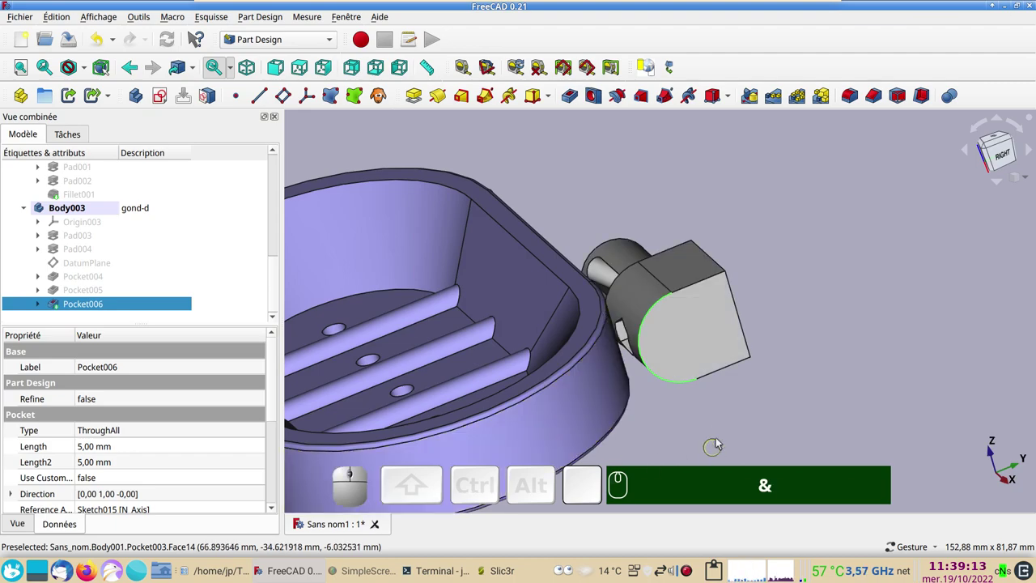
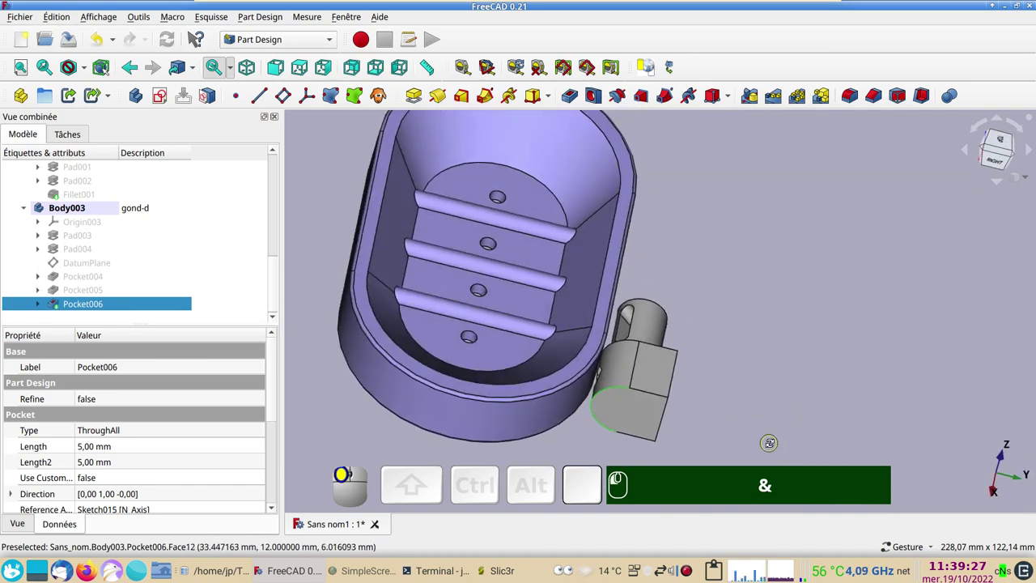
pyautogui.moveTo(814, 358); pyautogui.dragTo(783, 377)
pyautogui.scroll(3)
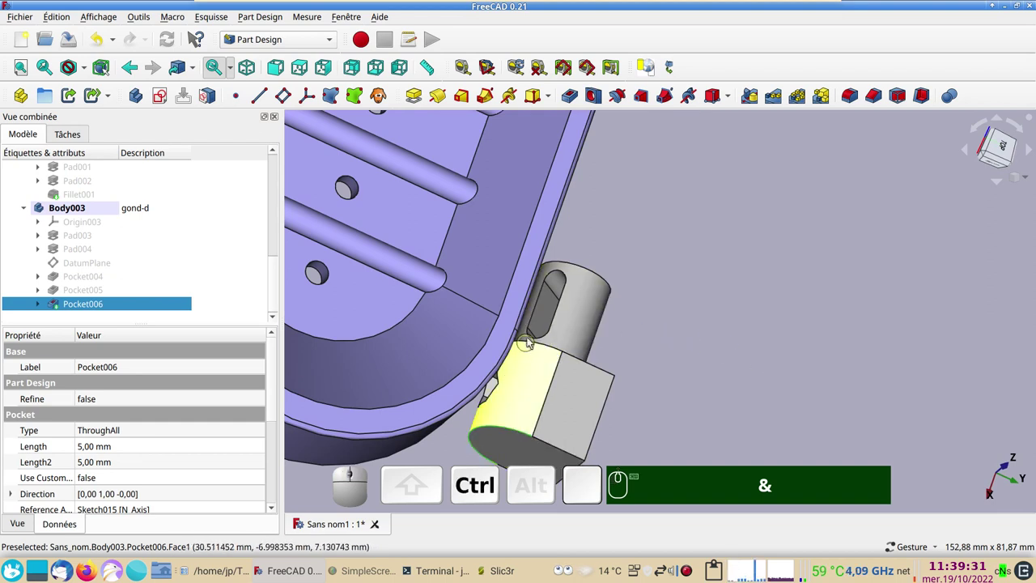
pyautogui.click(539, 344)
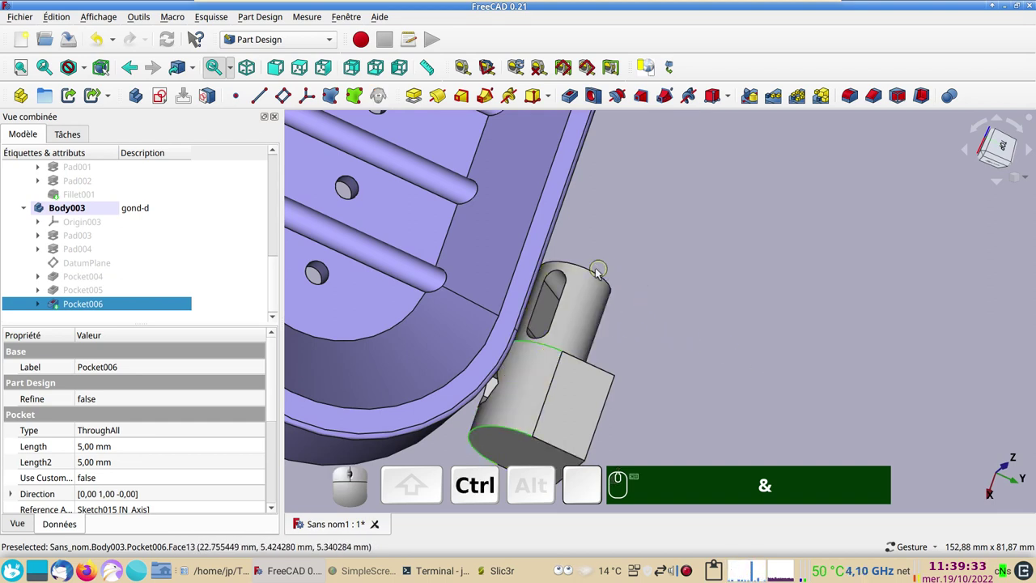
pyautogui.click(594, 274)
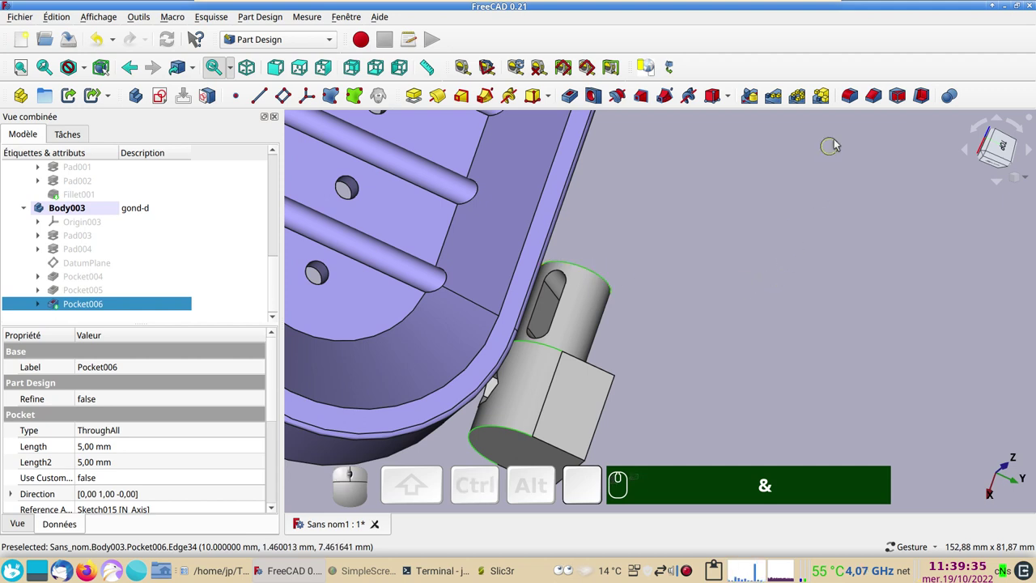
pyautogui.click(854, 104)
pyautogui.click(163, 167)
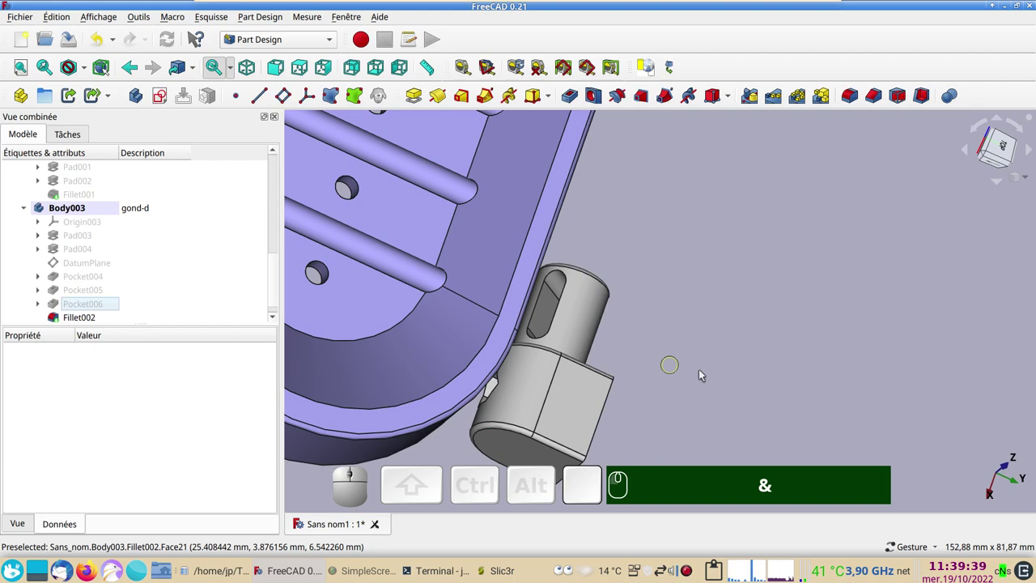
# Orbit and zoom around the hinge to check the rounded edges
pyautogui.scroll(-3)
pyautogui.click(632, 391)
pyautogui.click(765, 422)
pyautogui.scroll(3)
pyautogui.scroll(-3)
pyautogui.scroll(3)
pyautogui.moveTo(754, 417); pyautogui.dragTo(727, 366)
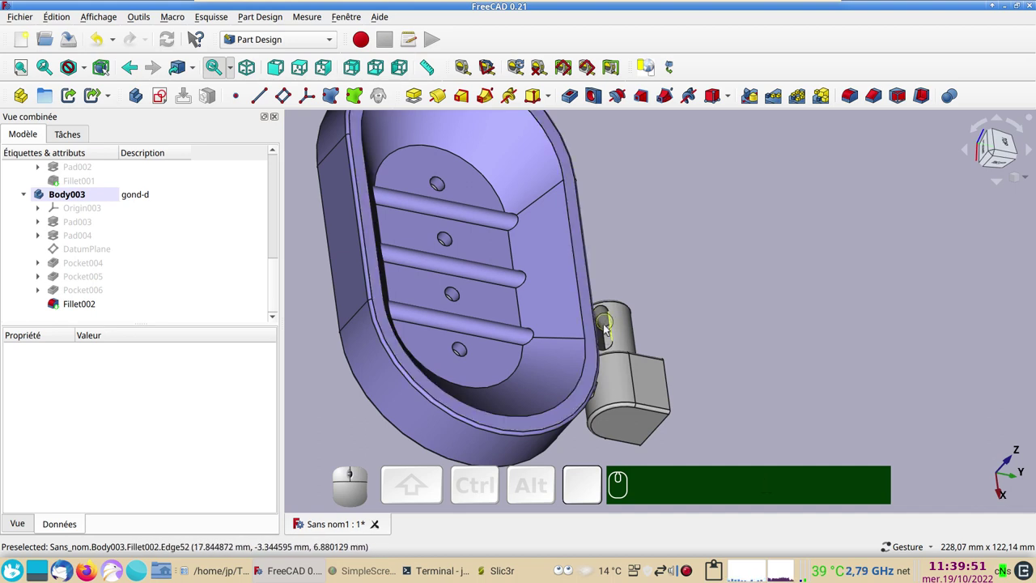
pyautogui.click(693, 443)
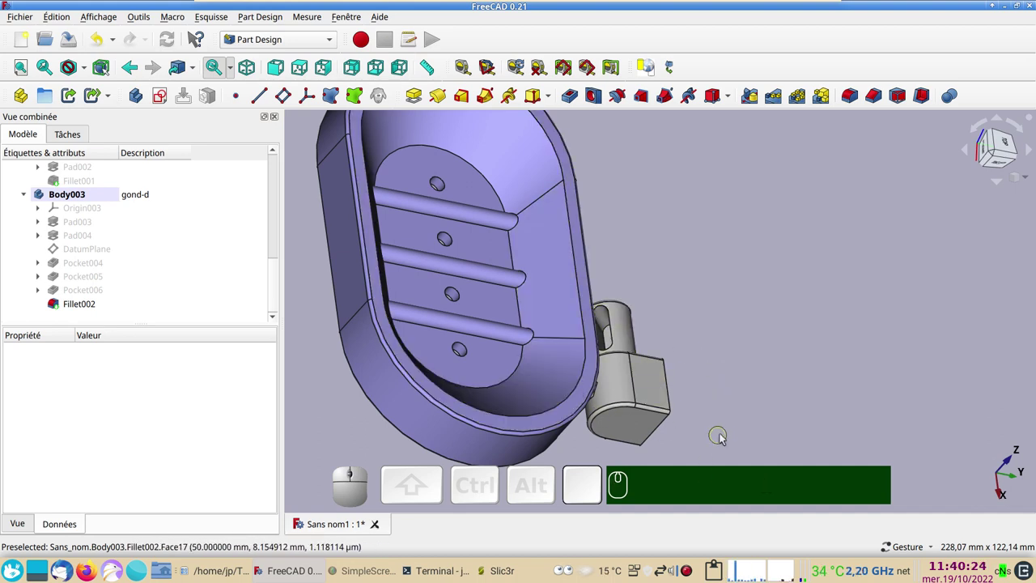
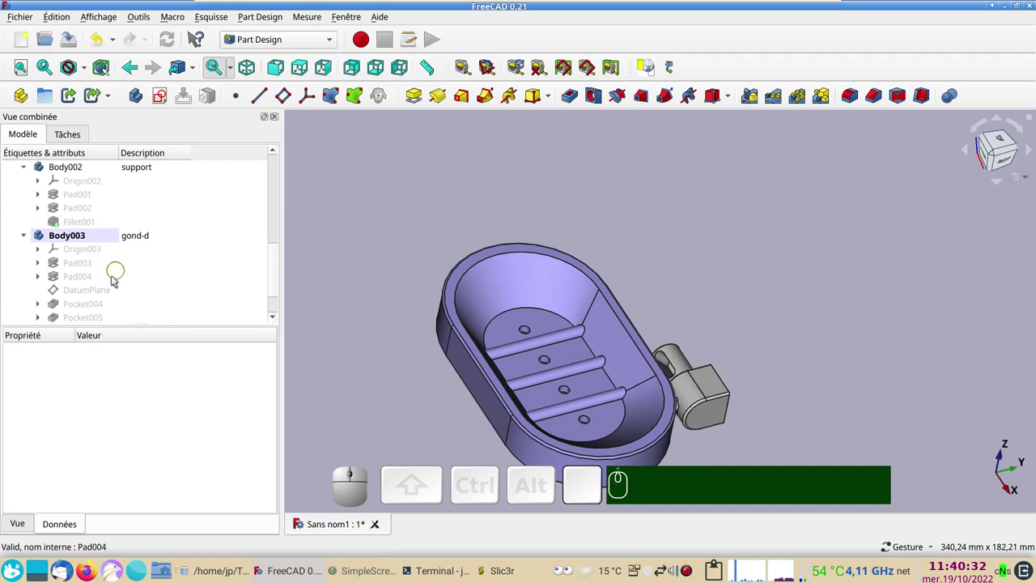
pyautogui.scroll(-3)
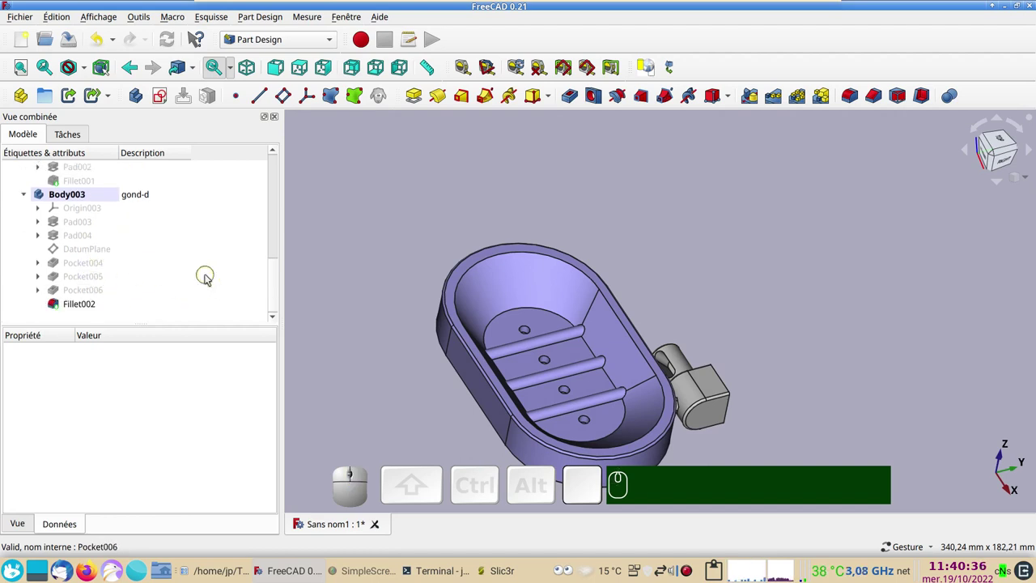
pyautogui.click(372, 208)
# Create Body004 and give it the description 'clavette'
pyautogui.click(141, 98)
pyautogui.moveTo(280, 253); pyautogui.dragTo(169, 302)
pyautogui.click(149, 294)
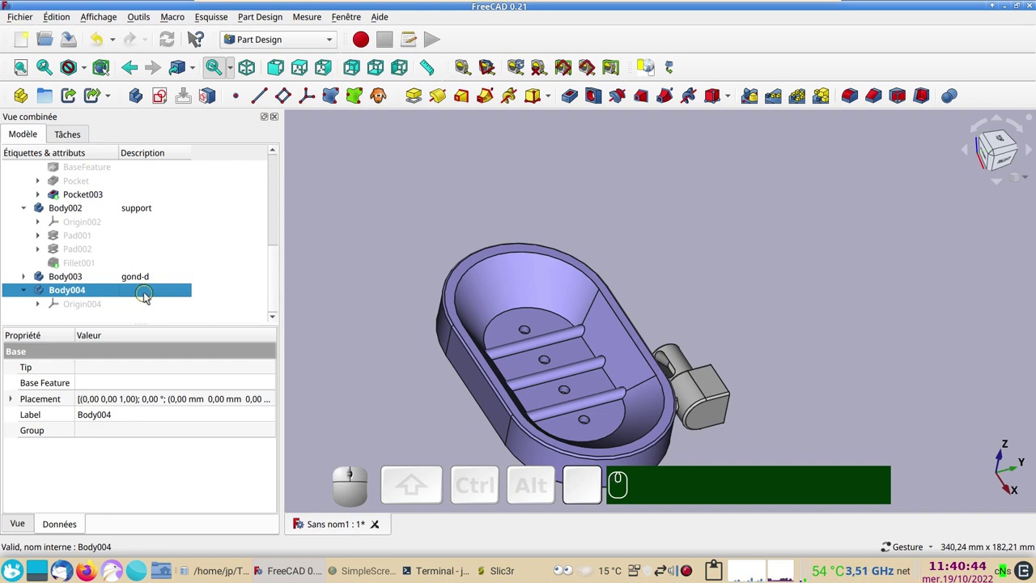
pyautogui.press('F2')
pyautogui.write('clav')
pyautogui.write('tte')
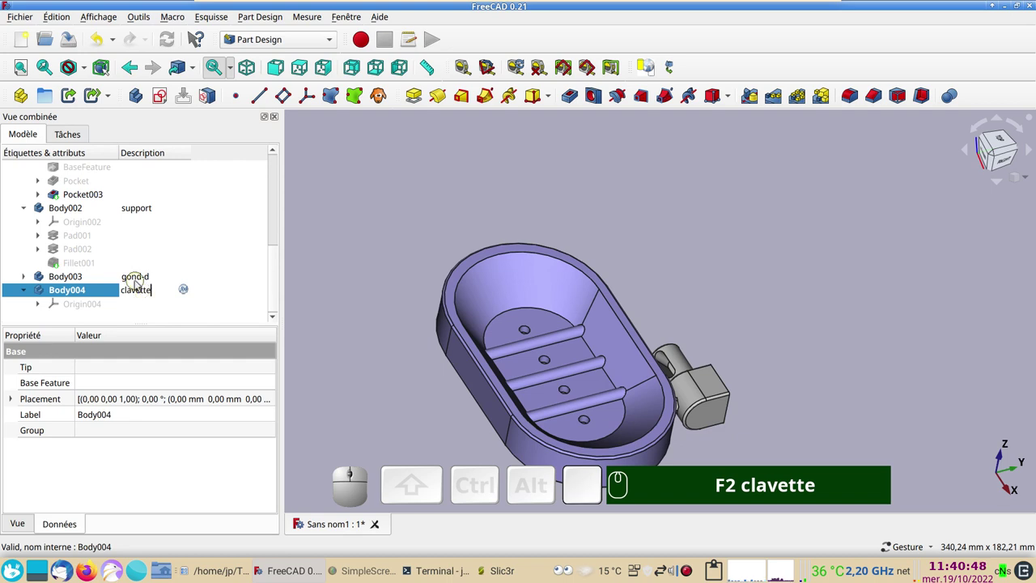
pyautogui.press('Return')
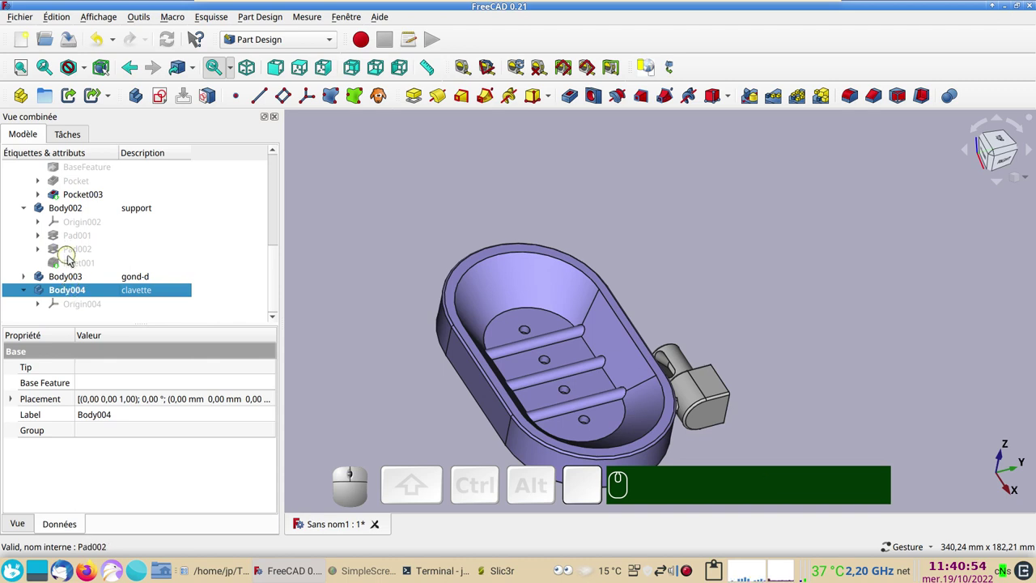
# Scroll the model tree and select an item beside the new clavette body
pyautogui.scroll(3)
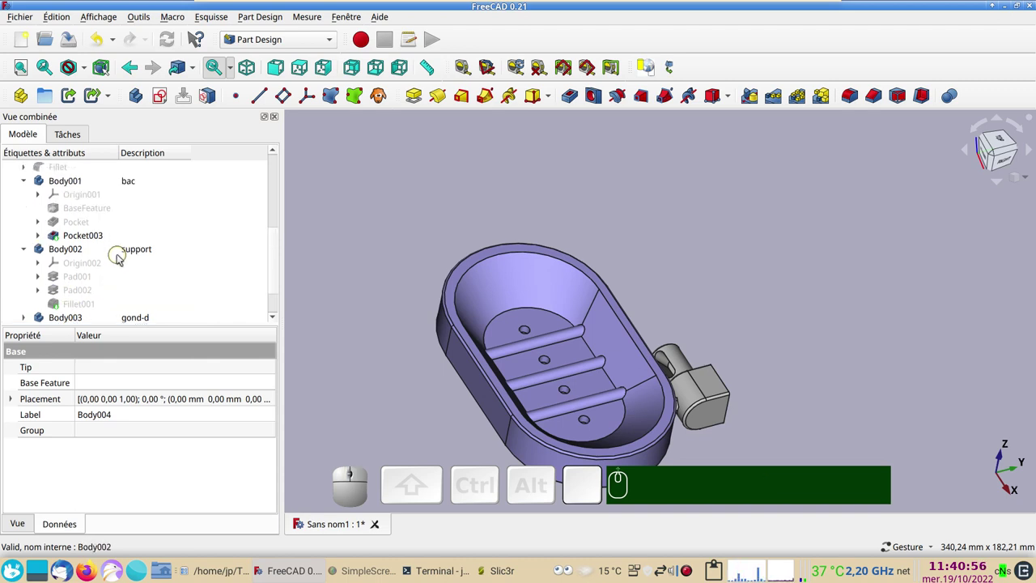
pyautogui.scroll(-3)
pyautogui.click(23, 278)
pyautogui.scroll(-3)
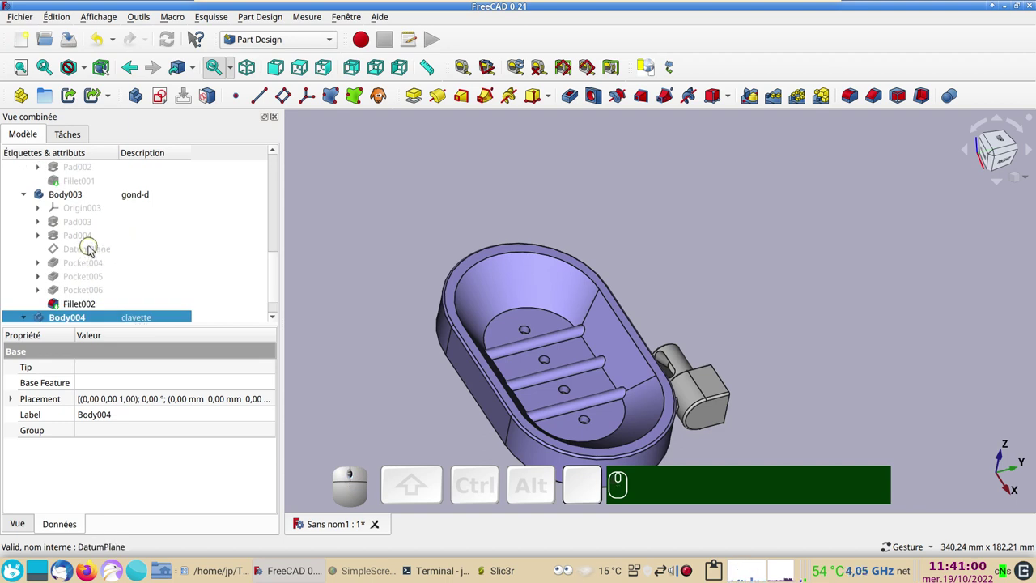
# Start Sketch016 in the clavette body on an independent copy of the hinge DatumPlane
pyautogui.click(91, 249)
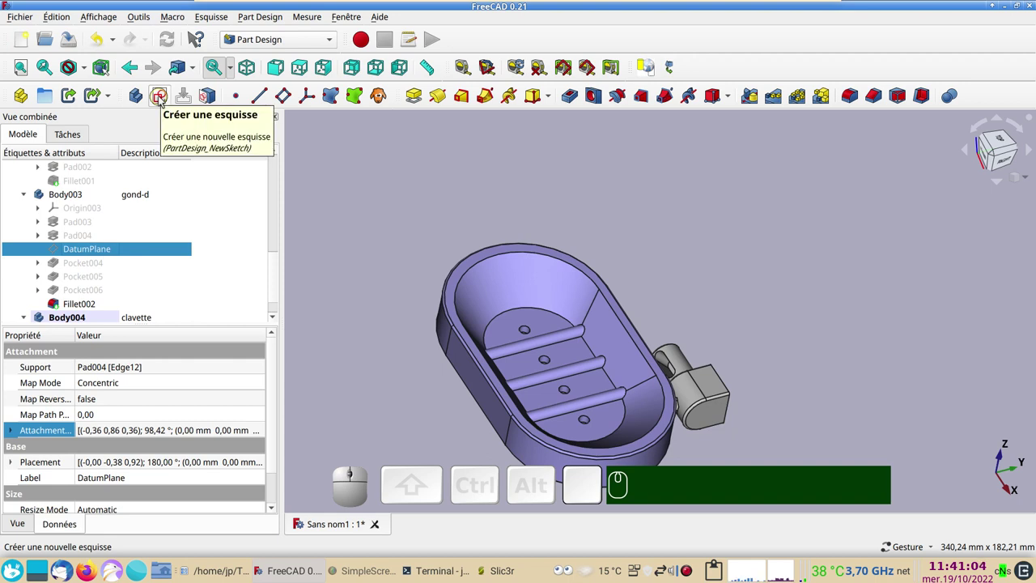
pyautogui.click(161, 101)
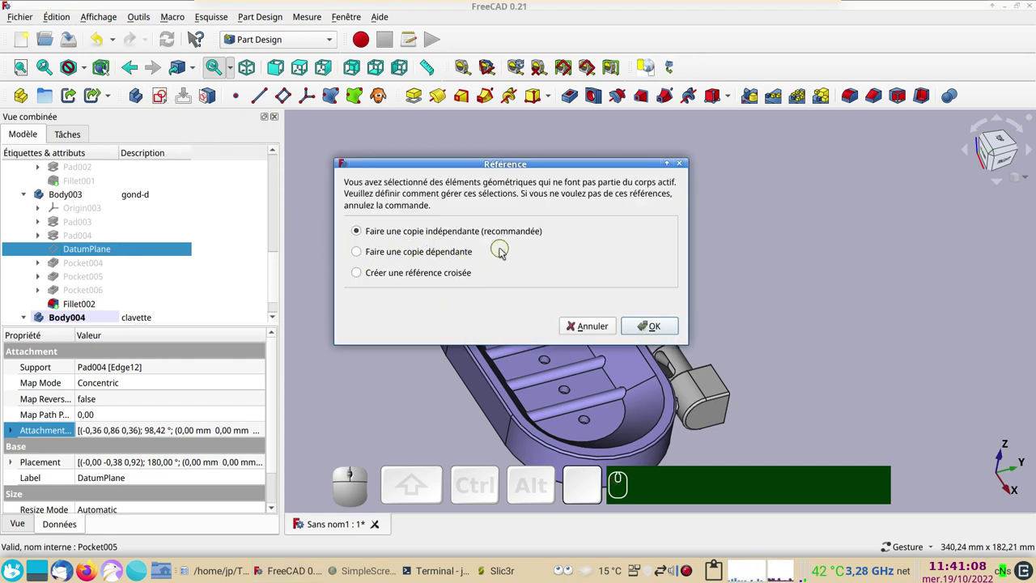
pyautogui.click(651, 332)
pyautogui.click(32, 162)
# Hide an obstructing feature, section the view and frame the hinge's oval hole for the slot
pyautogui.scroll(-3)
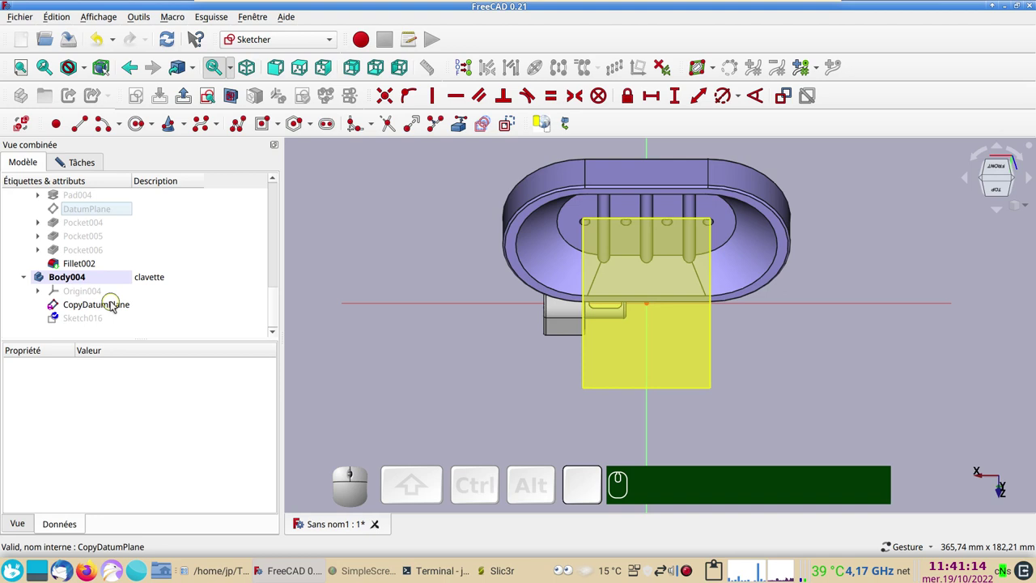
pyautogui.click(119, 305)
pyautogui.press('space')
pyautogui.scroll(3)
pyautogui.moveTo(623, 371); pyautogui.dragTo(257, 224)
pyautogui.click(236, 101)
pyautogui.scroll(3)
pyautogui.moveTo(463, 393); pyautogui.dragTo(362, 376)
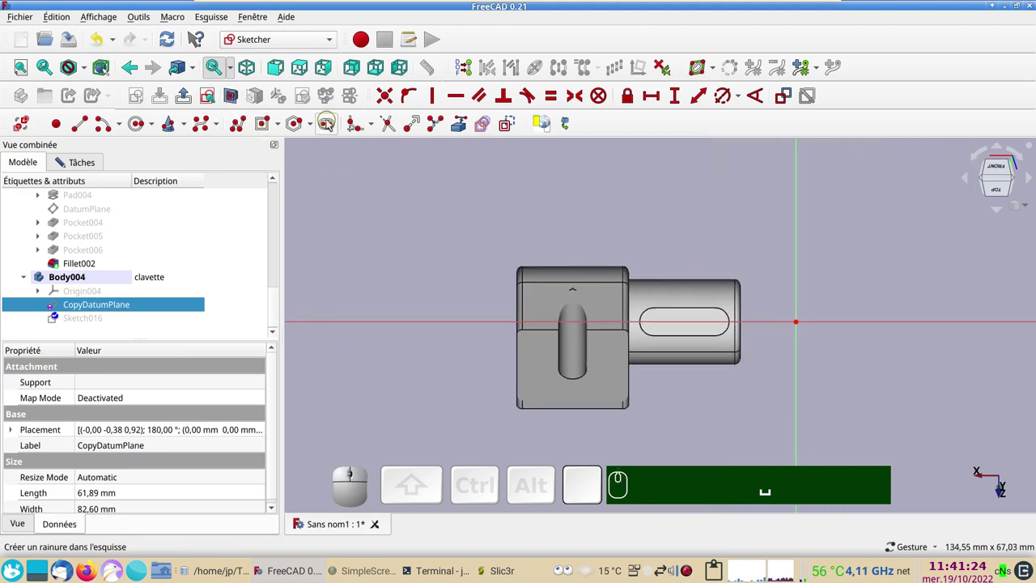
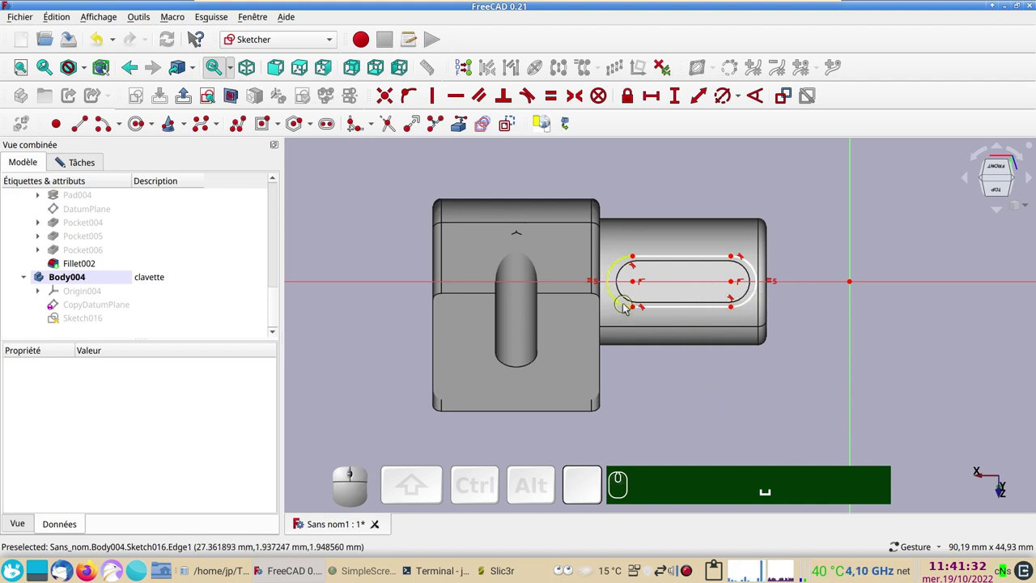
# Constrain the slot end radius to 2.25 mm (entered as 4.5/2)
pyautogui.moveTo(625, 307); pyautogui.dragTo(637, 306)
pyautogui.click(628, 302)
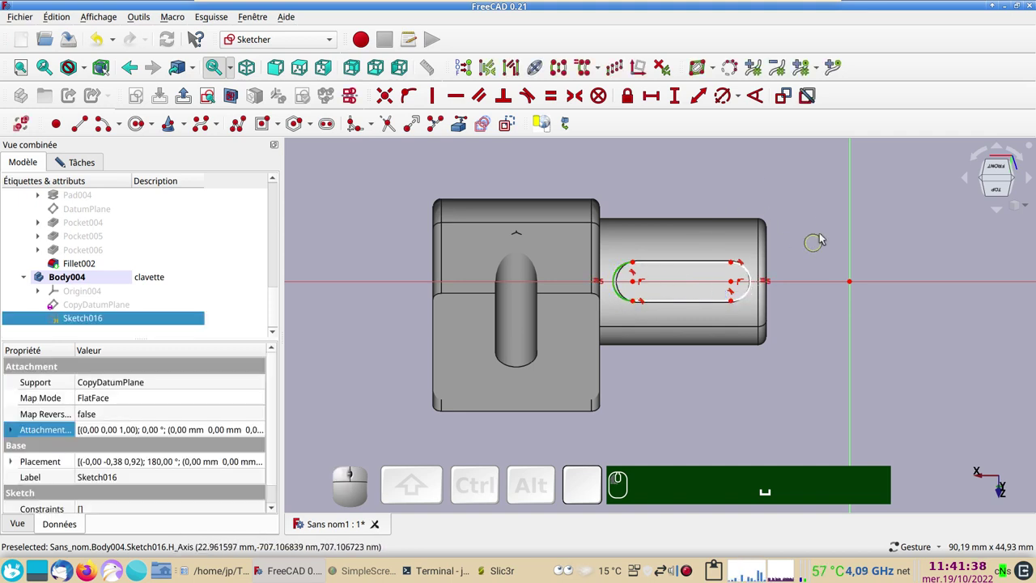
pyautogui.click(728, 98)
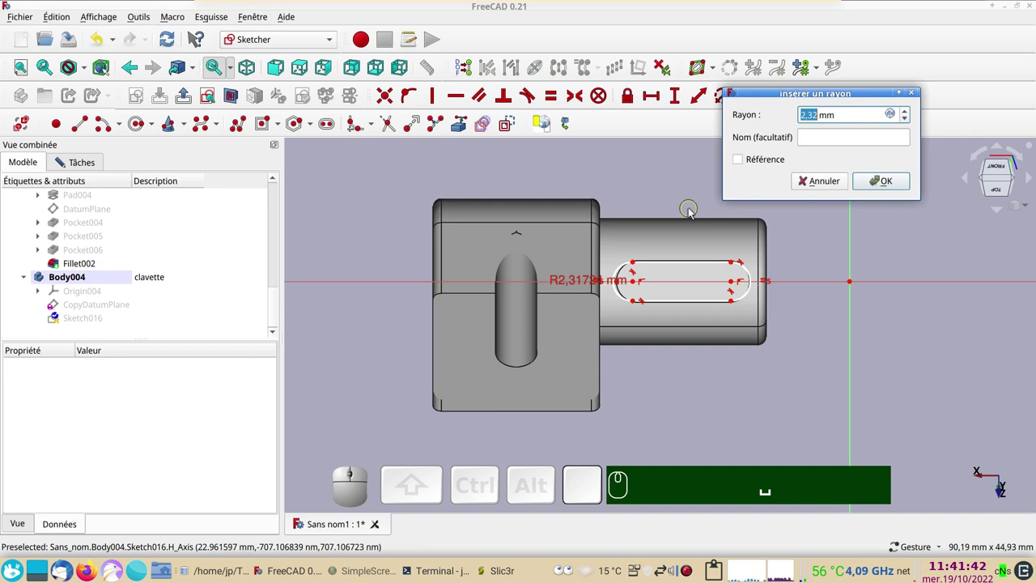
pyautogui.press('KP_4')
pyautogui.press('KP_Decimal')
pyautogui.press('KP_5')
pyautogui.press('KP_Divide')
pyautogui.press('KP_2')
pyautogui.press('KP_2')
pyautogui.press('KP_Enter')
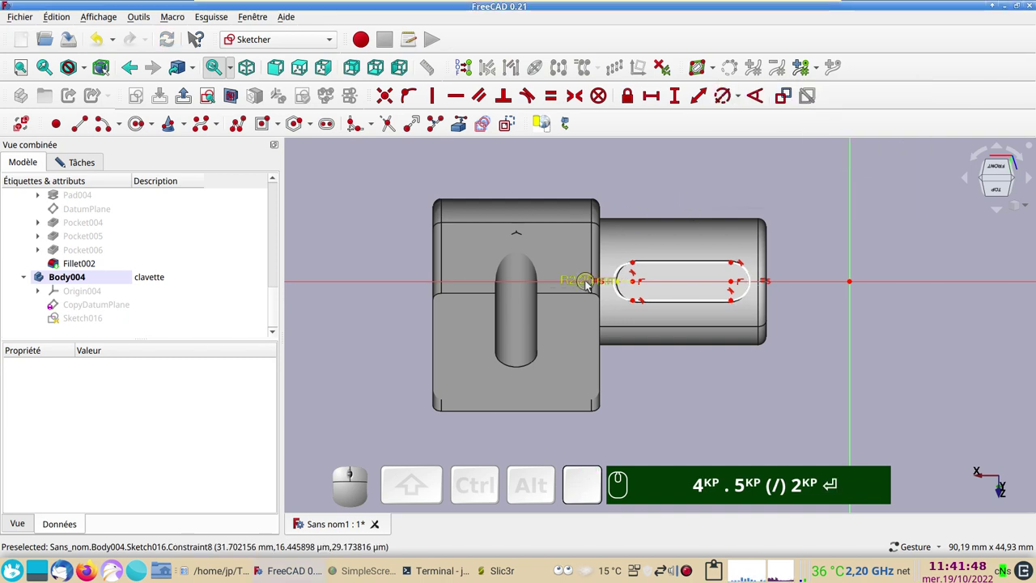
# Add a 10.5 mm distance constraint between the slot's two arc centres
pyautogui.moveTo(588, 285); pyautogui.dragTo(665, 220)
pyautogui.scroll(3)
pyautogui.moveTo(590, 198); pyautogui.dragTo(683, 447)
pyautogui.scroll(3)
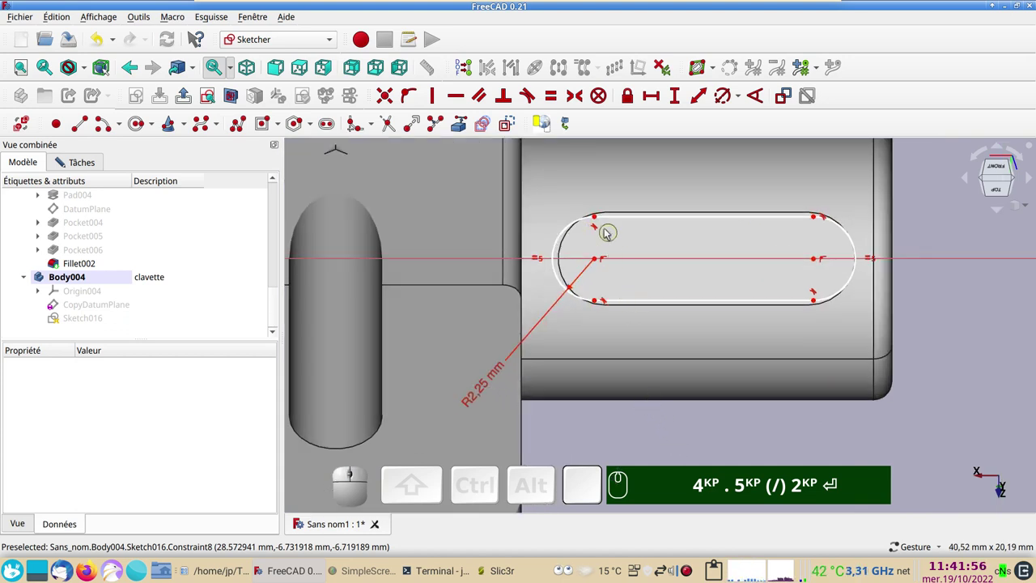
pyautogui.moveTo(596, 222); pyautogui.dragTo(699, 265)
pyautogui.click(695, 220)
pyautogui.click(654, 98)
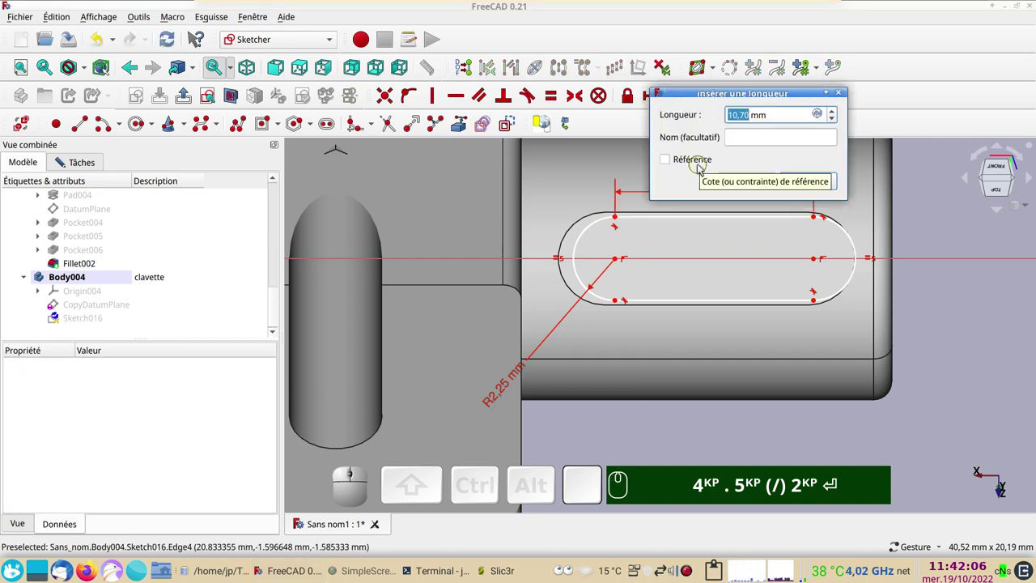
pyautogui.press('KP_1')
pyautogui.press('KP_0')
pyautogui.press('.')
pyautogui.press('KP_5')
pyautogui.press('Return')
# Fix the slot with a −25.26 mm horizontal offset, fully constraining Sketch016
pyautogui.moveTo(623, 262); pyautogui.dragTo(618, 288)
pyautogui.click(612, 263)
pyautogui.press('KP_1')
pyautogui.press('KP_0')
pyautogui.write('.')
pyautogui.press('KP_5')
pyautogui.press('Return')
pyautogui.click(654, 107)
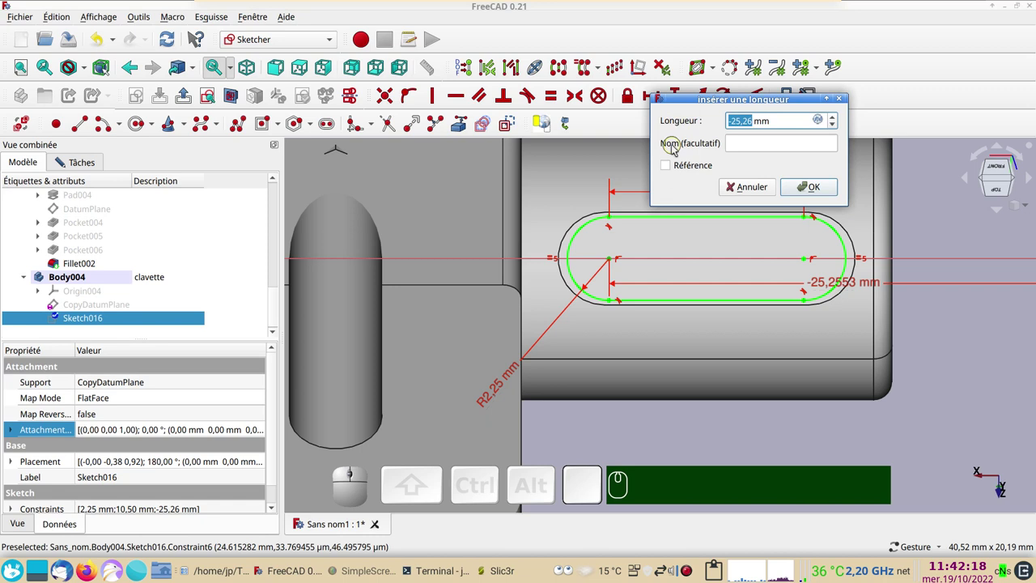
pyautogui.click(812, 185)
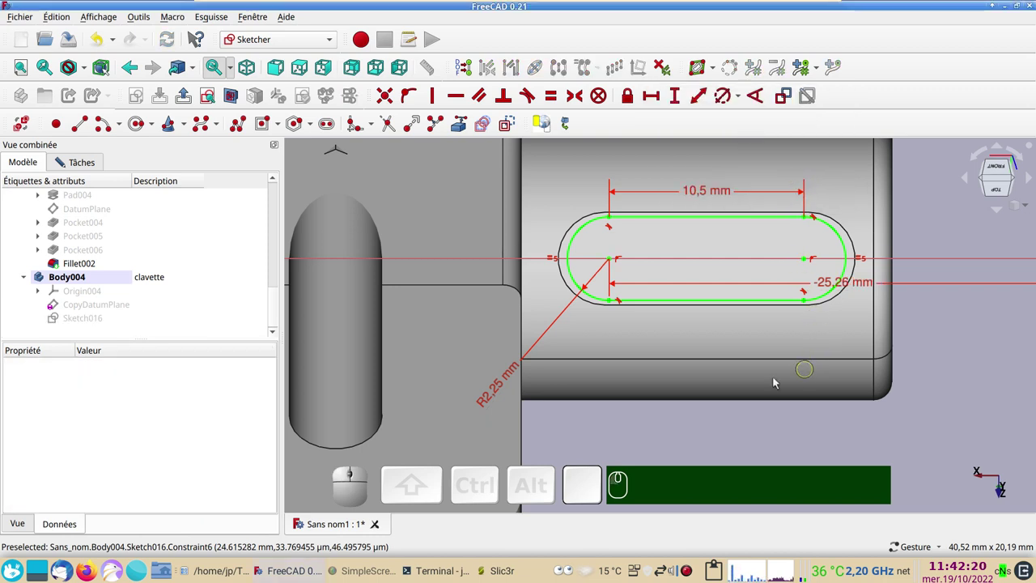
pyautogui.moveTo(748, 432); pyautogui.dragTo(673, 359)
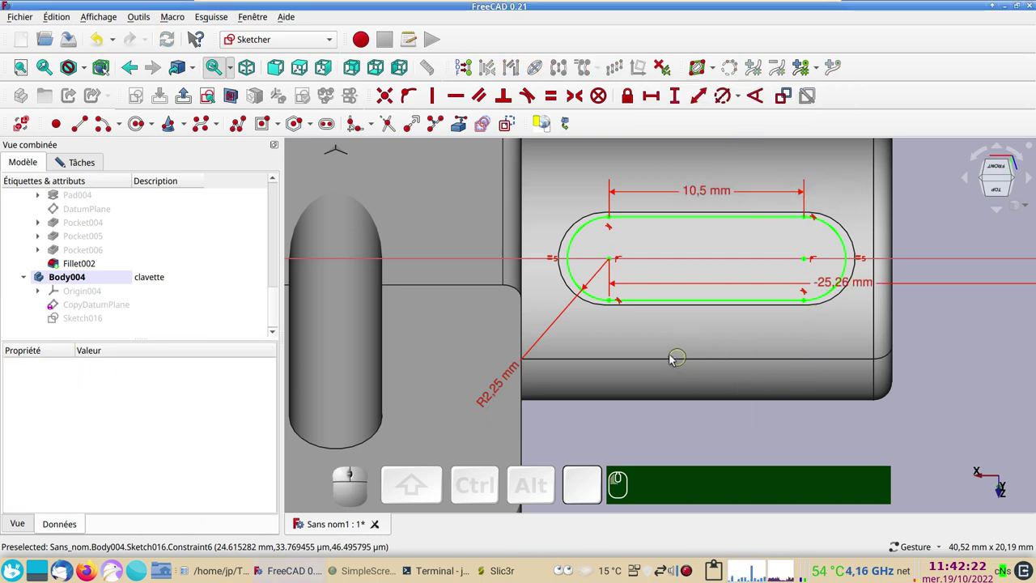
pyautogui.click(90, 162)
# Close the slot sketch and frame the hinge from the right side view
pyautogui.click(145, 195)
pyautogui.moveTo(777, 320); pyautogui.dragTo(764, 334)
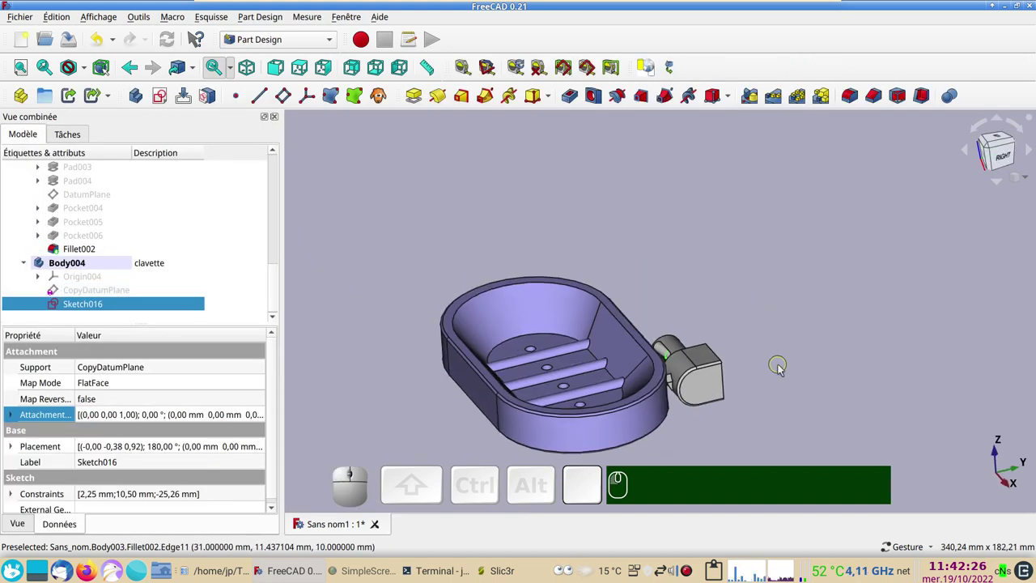
pyautogui.moveTo(796, 417); pyautogui.dragTo(736, 379)
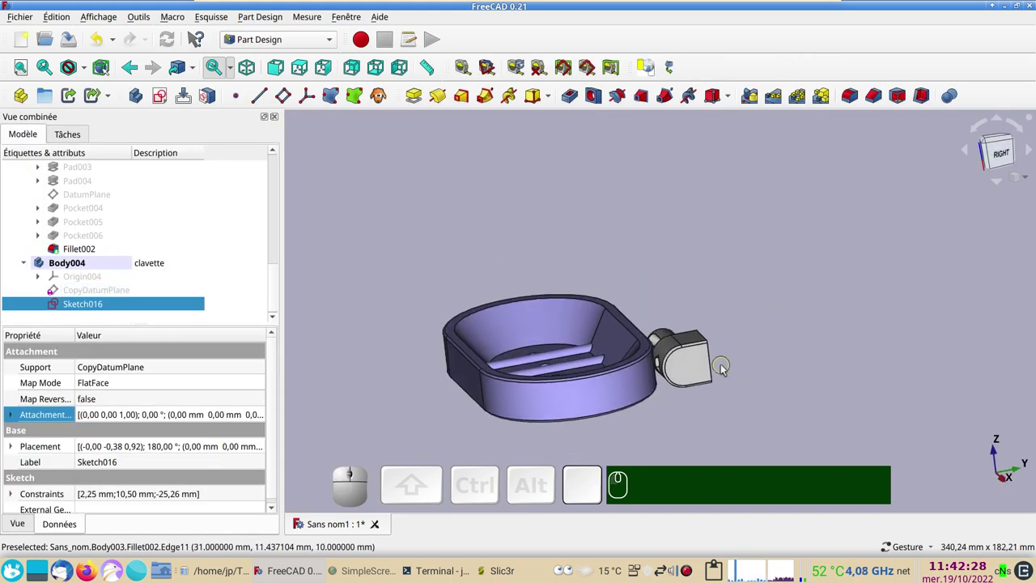
pyautogui.press('KP_3')
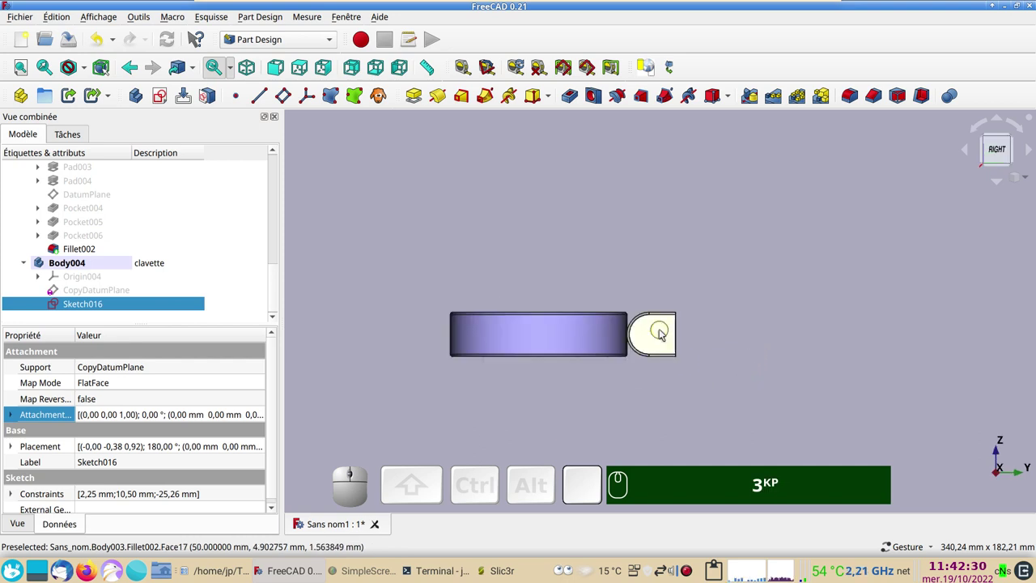
pyautogui.click(662, 334)
pyautogui.click(654, 68)
pyautogui.scroll(3)
pyautogui.moveTo(625, 340); pyautogui.dragTo(767, 356)
pyautogui.scroll(3)
pyautogui.moveTo(630, 330); pyautogui.dragTo(396, 254)
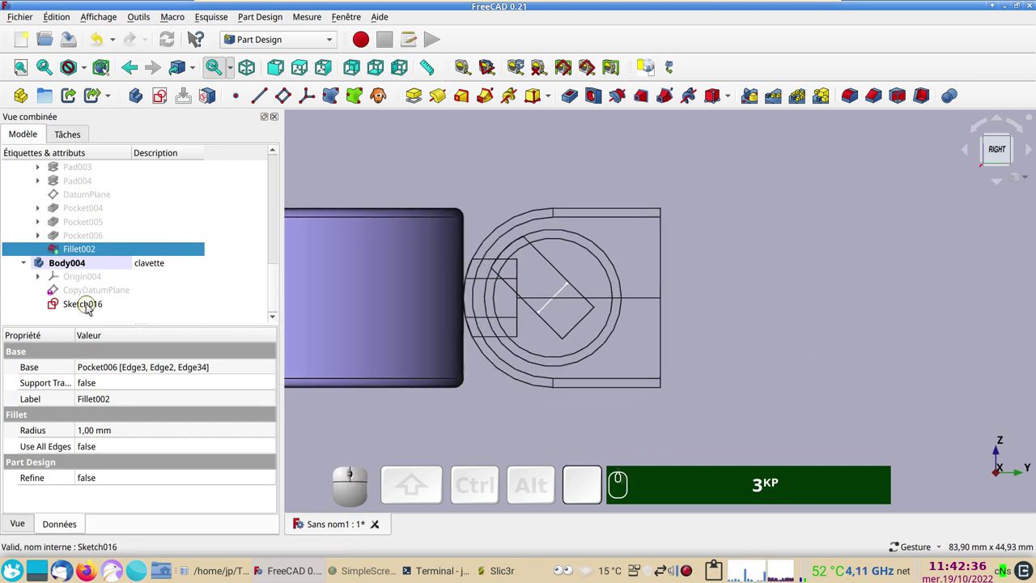
# Set Sketch016's attachment offset Z to 2 mm along its normal
pyautogui.click(91, 307)
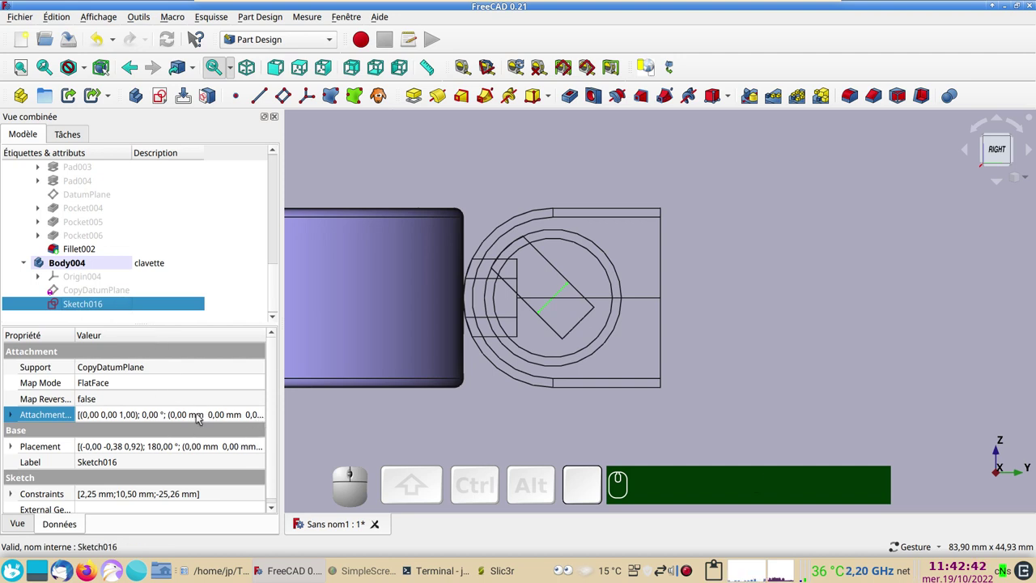
pyautogui.click(194, 420)
pyautogui.click(263, 416)
pyautogui.scroll(3)
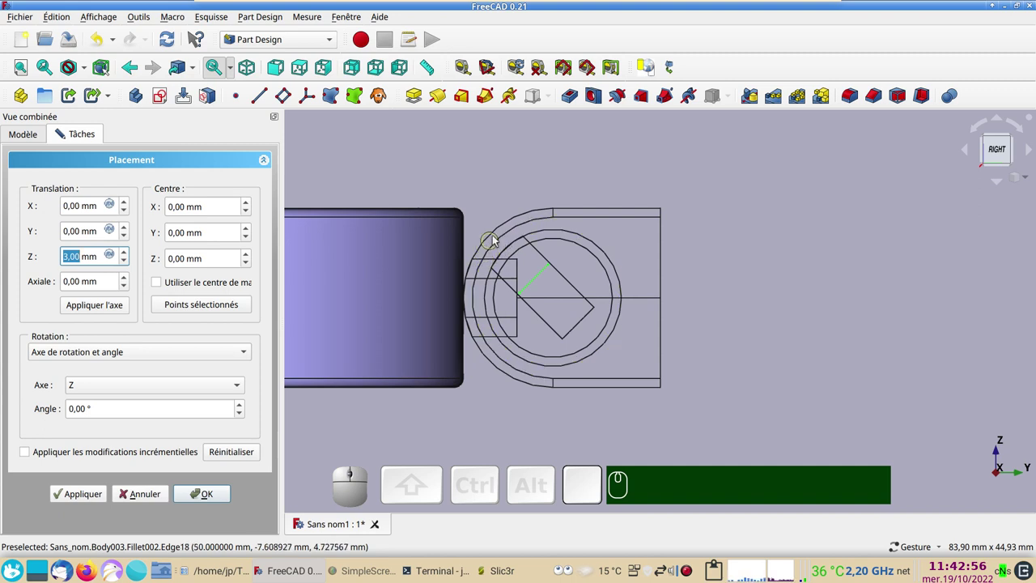
pyautogui.scroll(-3)
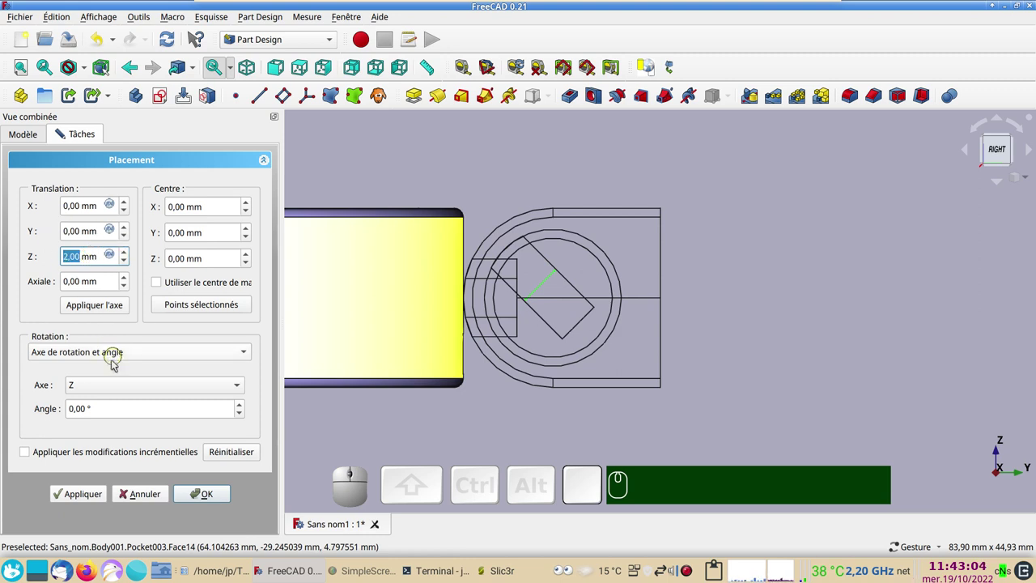
pyautogui.click(207, 495)
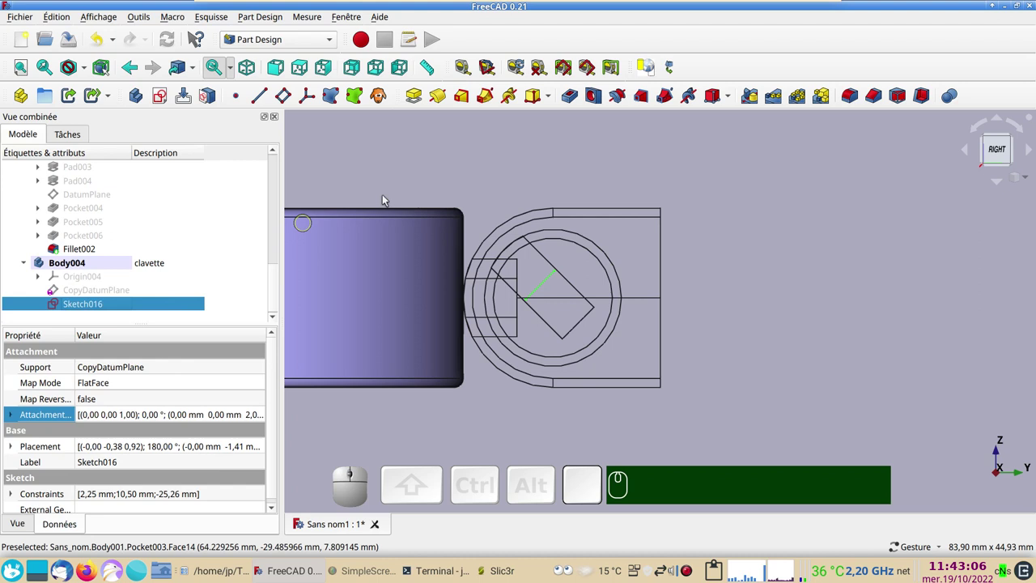
# Pad the slot sketch into a key and reopen the pad to raise its length to 8 mm
pyautogui.click(417, 101)
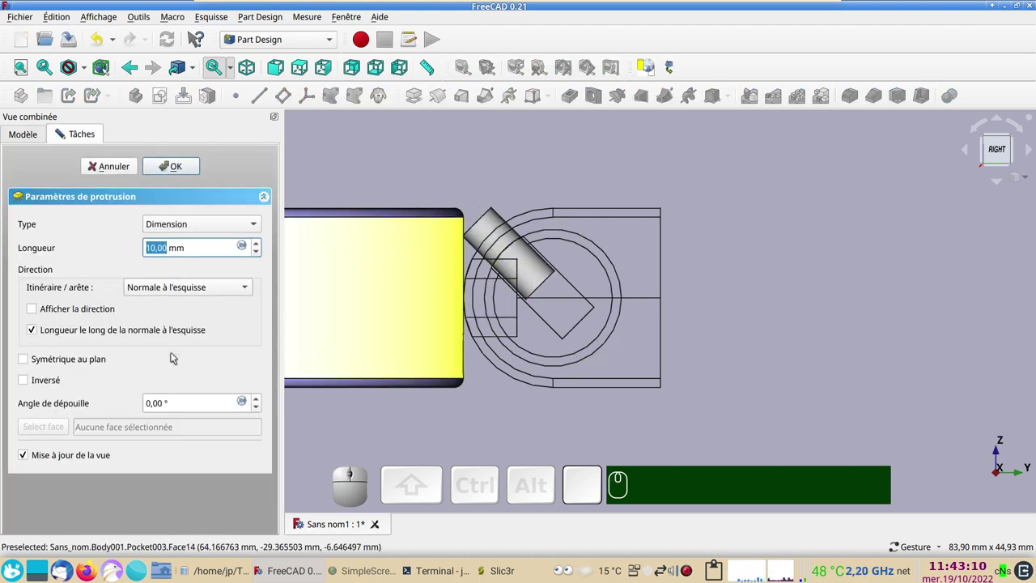
pyautogui.scroll(-3)
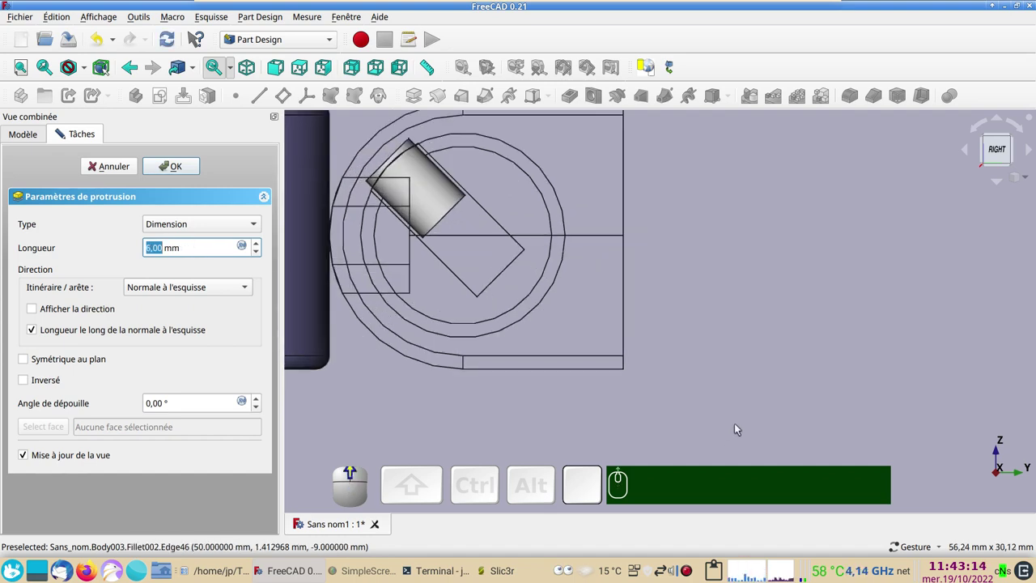
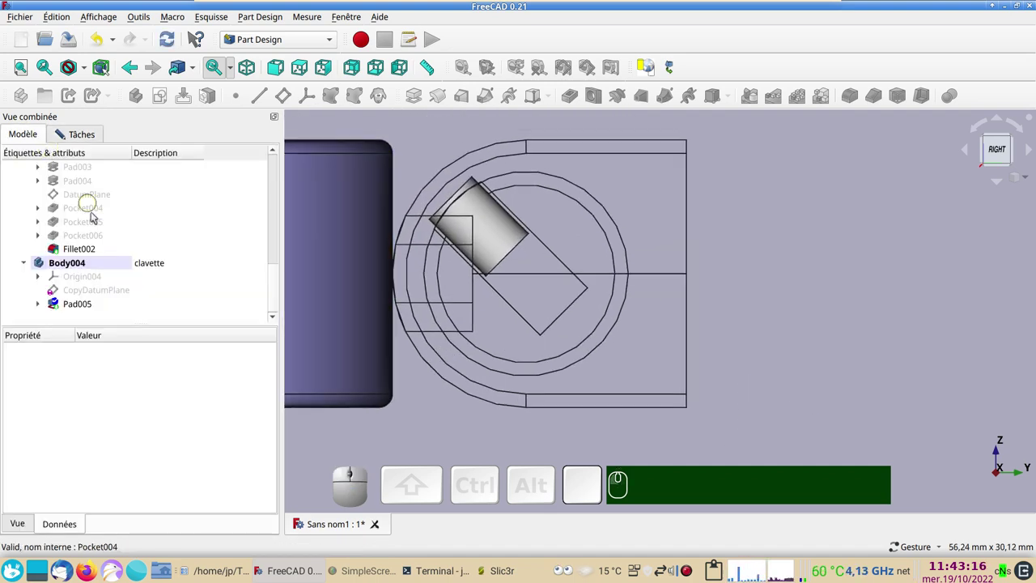
pyautogui.scroll(3)
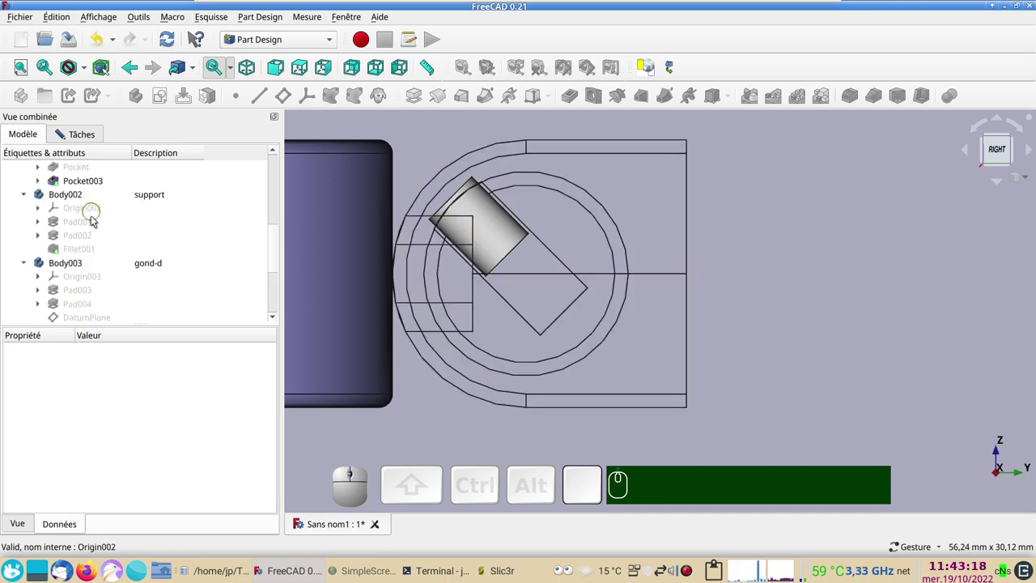
pyautogui.click(66, 253)
pyautogui.press('space')
pyautogui.scroll(3)
pyautogui.rightClick(792, 327)
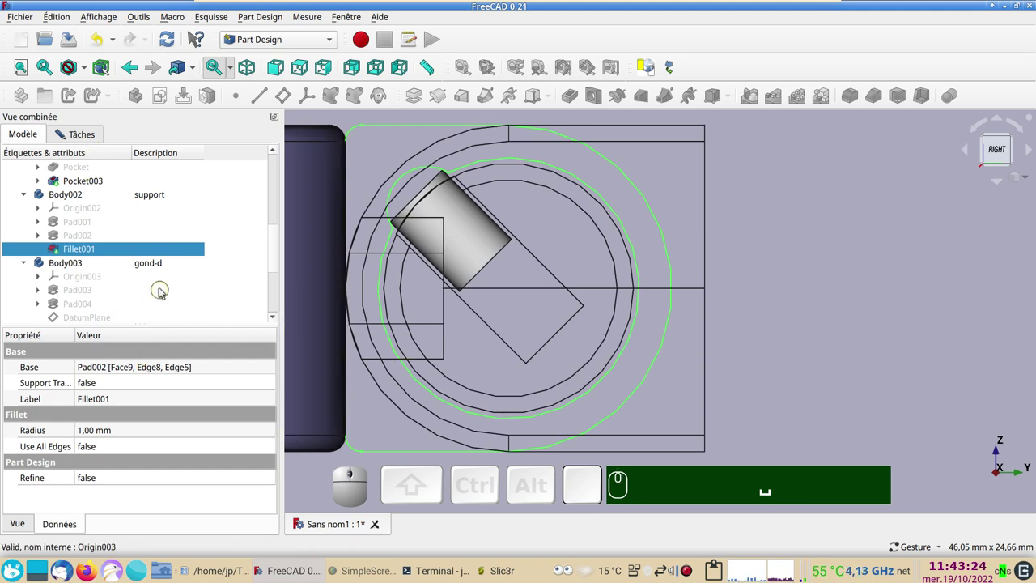
pyautogui.click(89, 140)
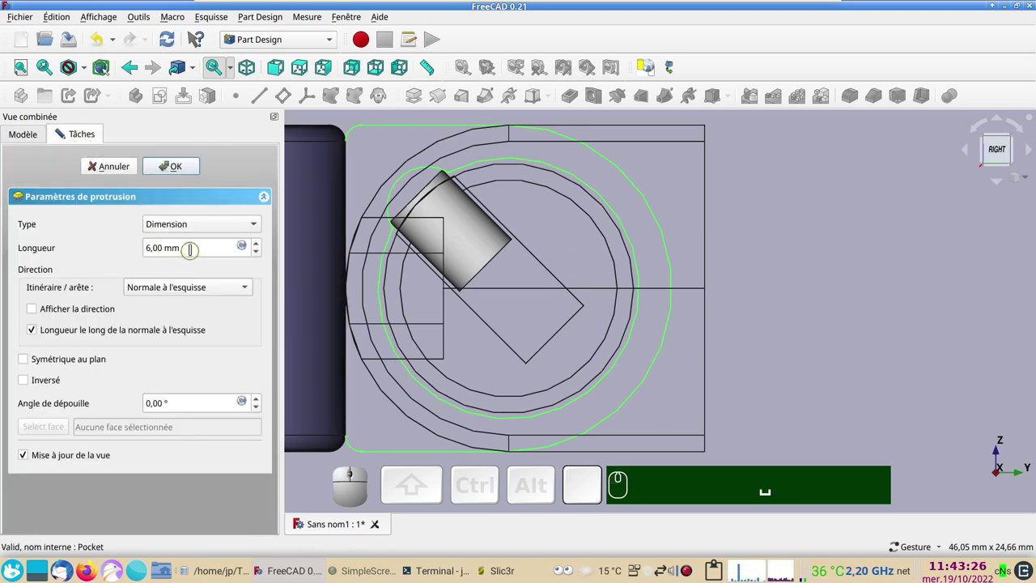
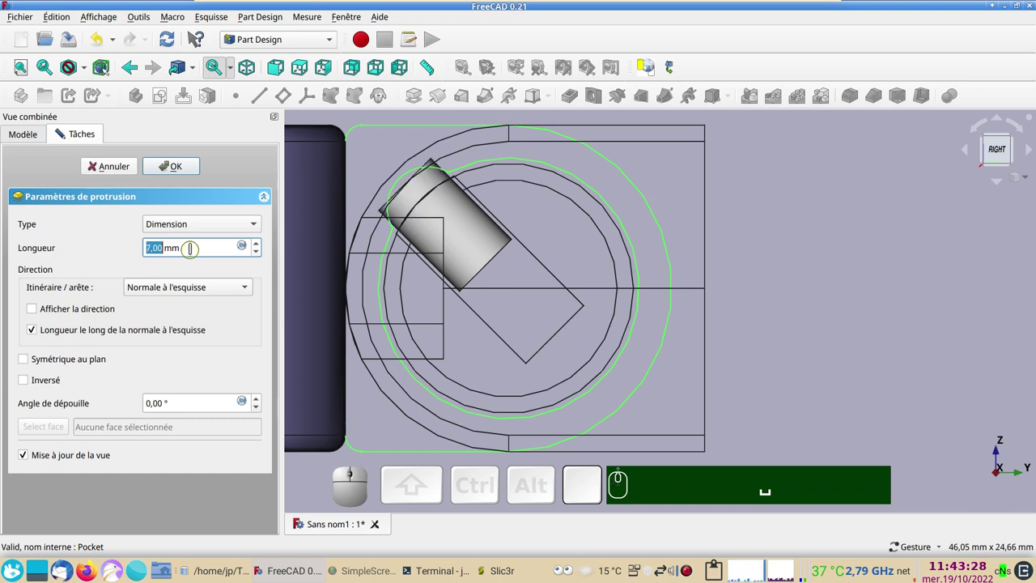
pyautogui.scroll(3)
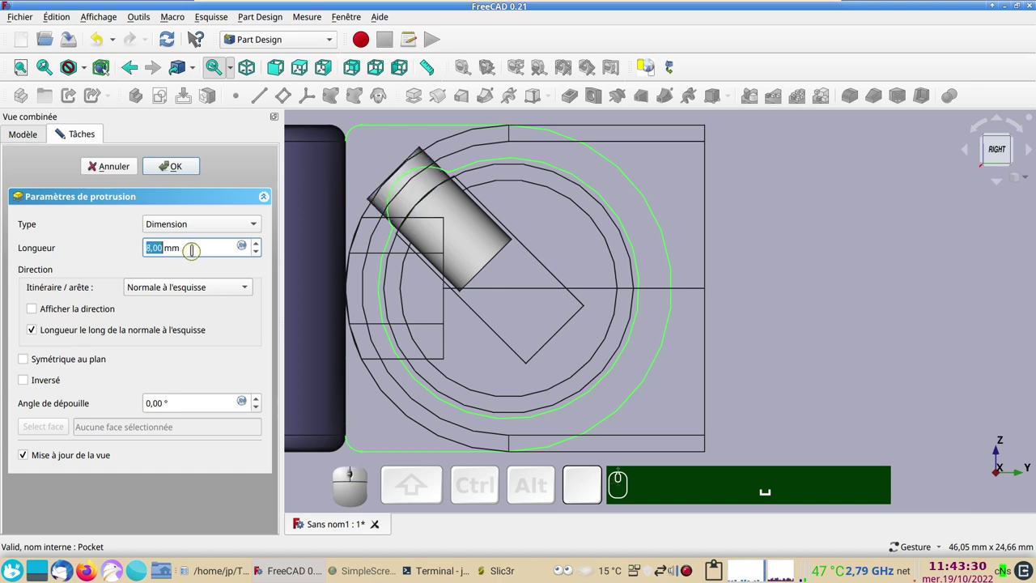
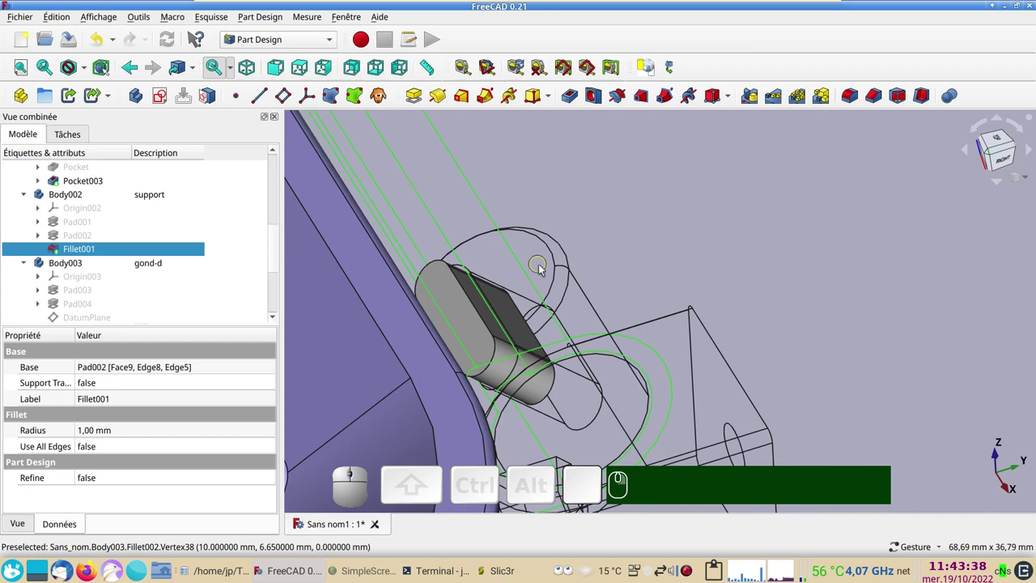
# Accept the 8 mm pad and round the edges of the new key with a fillet
pyautogui.click(470, 334)
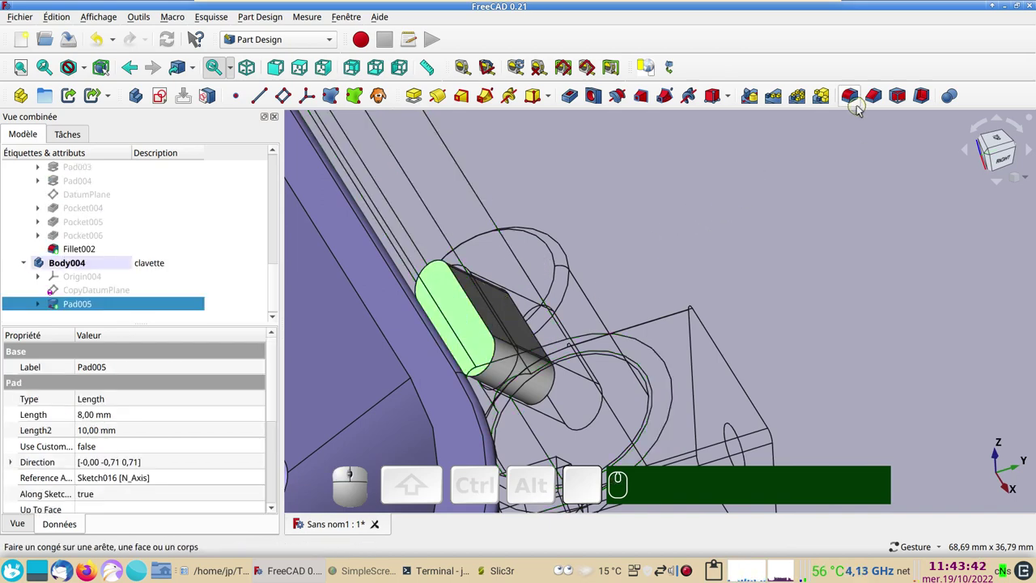
pyautogui.click(846, 97)
pyautogui.scroll(3)
pyautogui.click(189, 169)
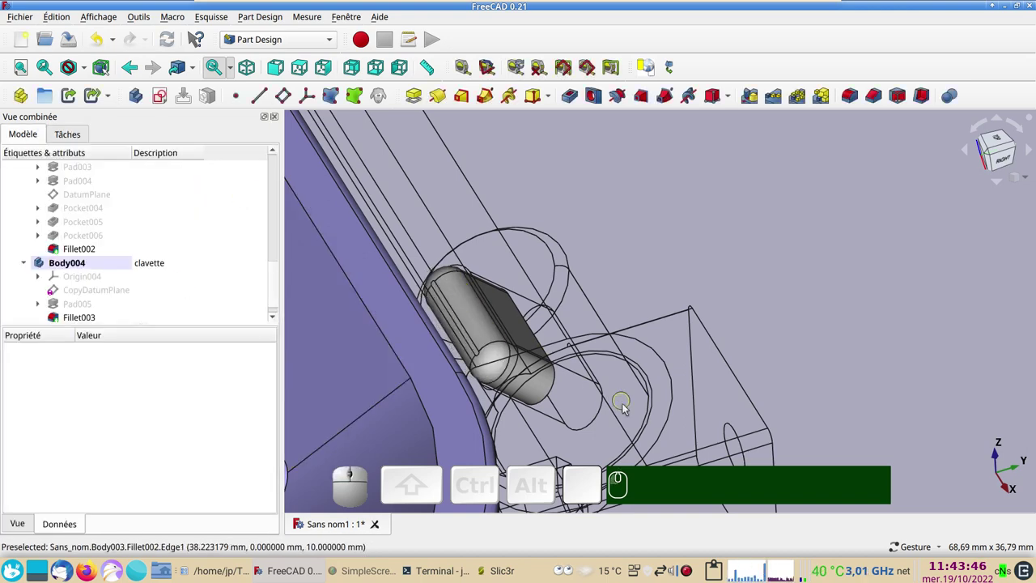
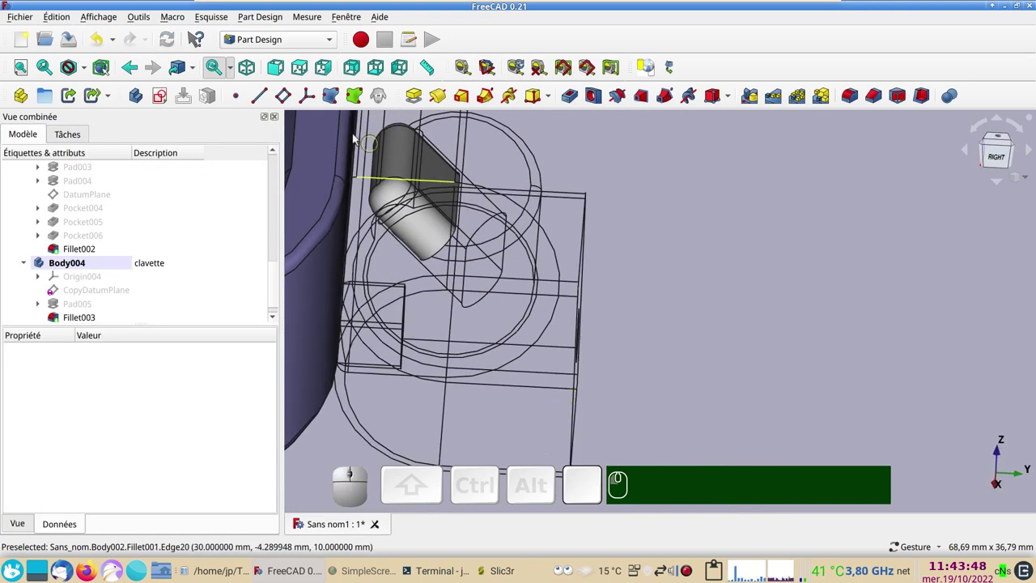
pyautogui.scroll(-3)
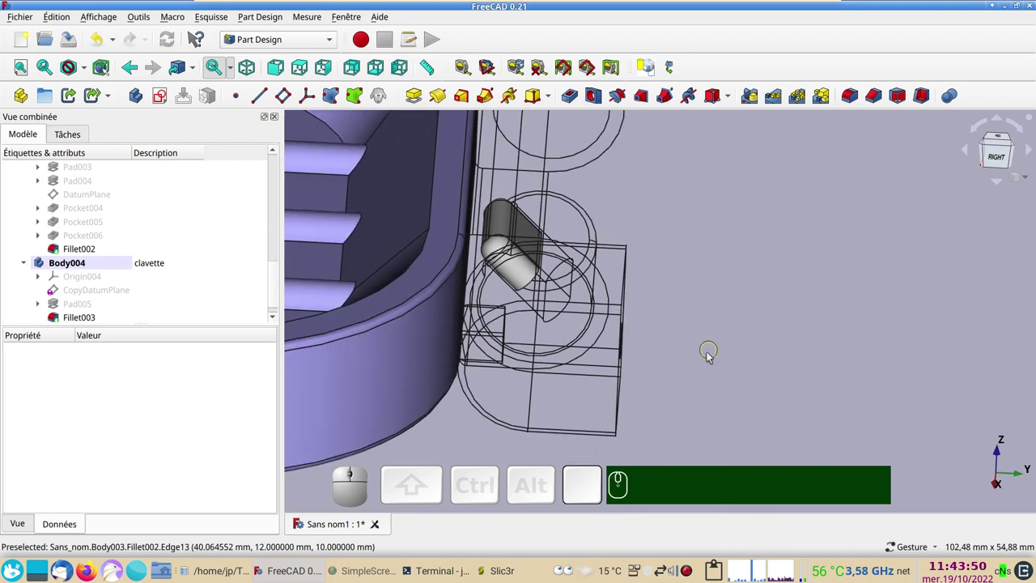
# Inspect the hinge from behind, restore its solid display and select Fillet002 for mirroring
pyautogui.click(619, 246)
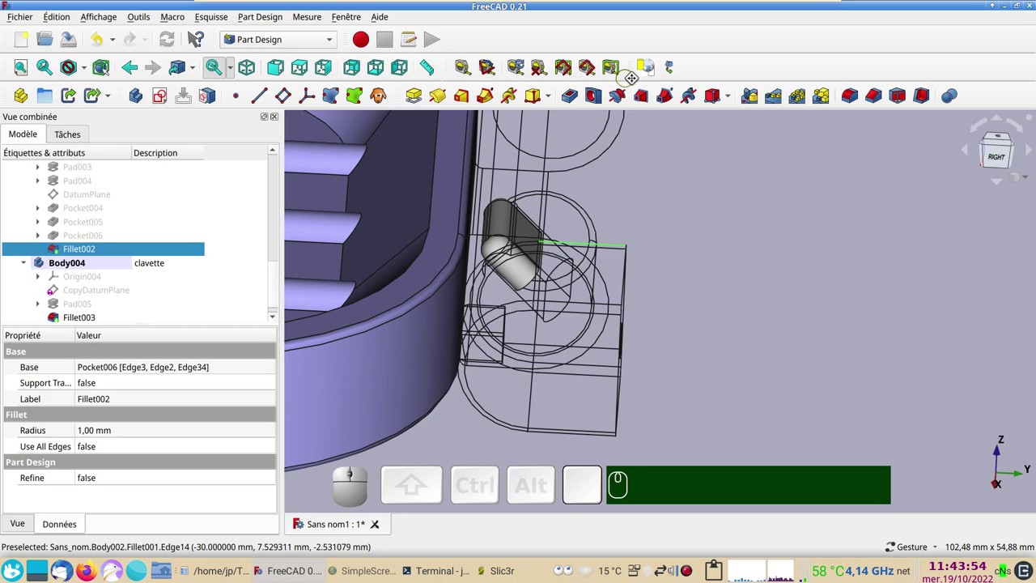
pyautogui.click(653, 72)
pyautogui.click(775, 318)
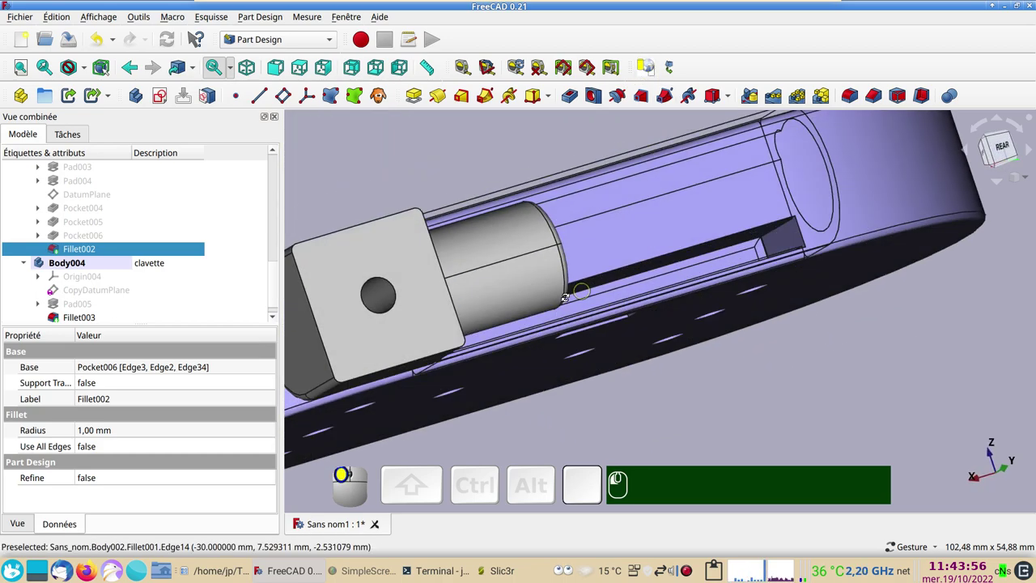
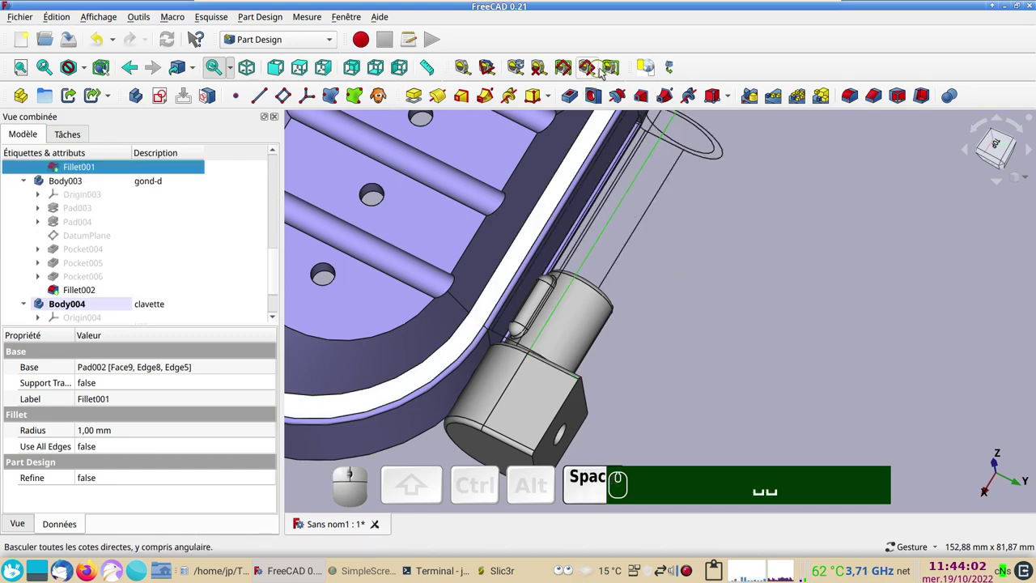
pyautogui.click(649, 72)
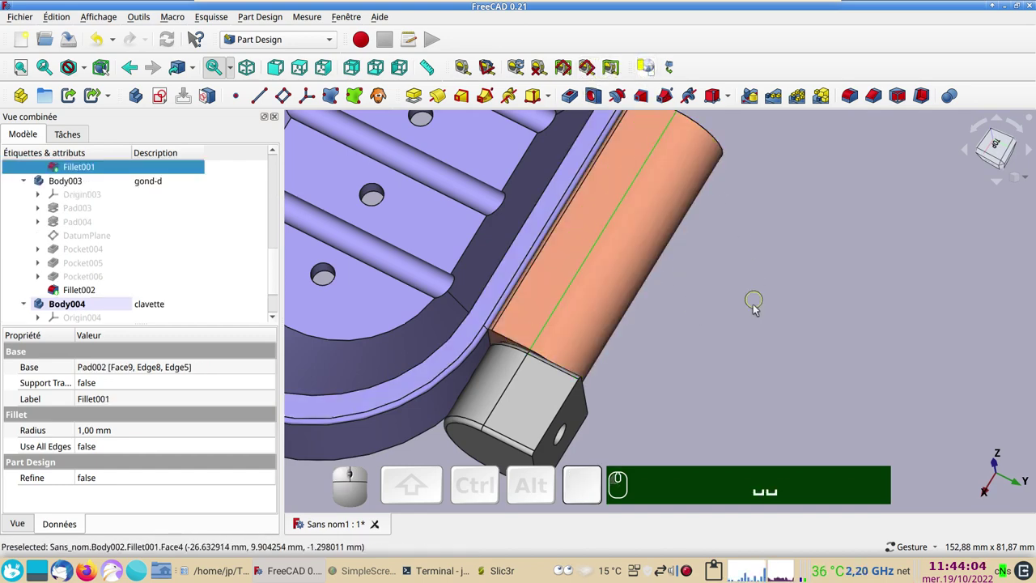
pyautogui.scroll(-3)
pyautogui.moveTo(751, 372); pyautogui.dragTo(553, 334)
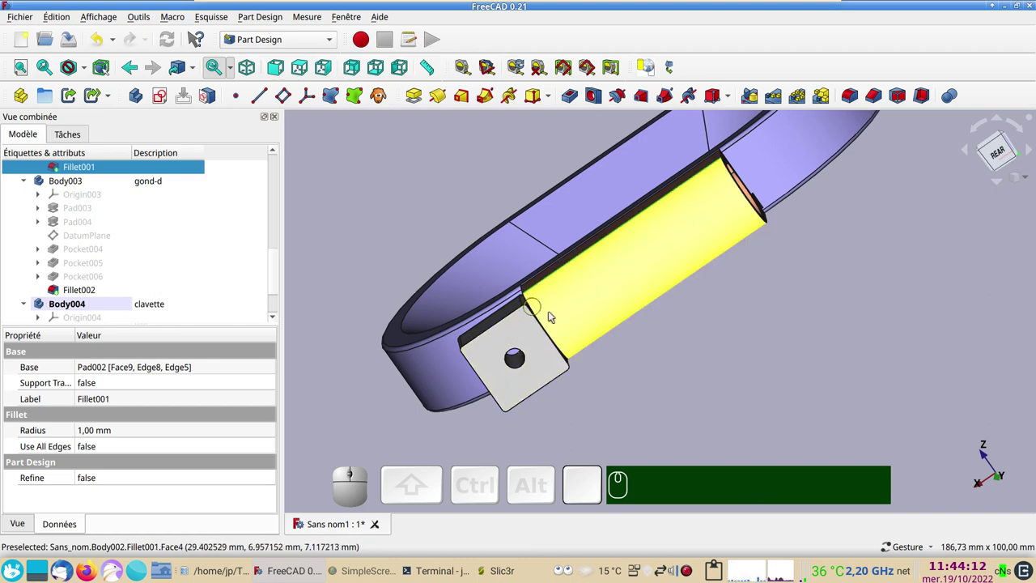
pyautogui.moveTo(780, 359); pyautogui.dragTo(801, 347)
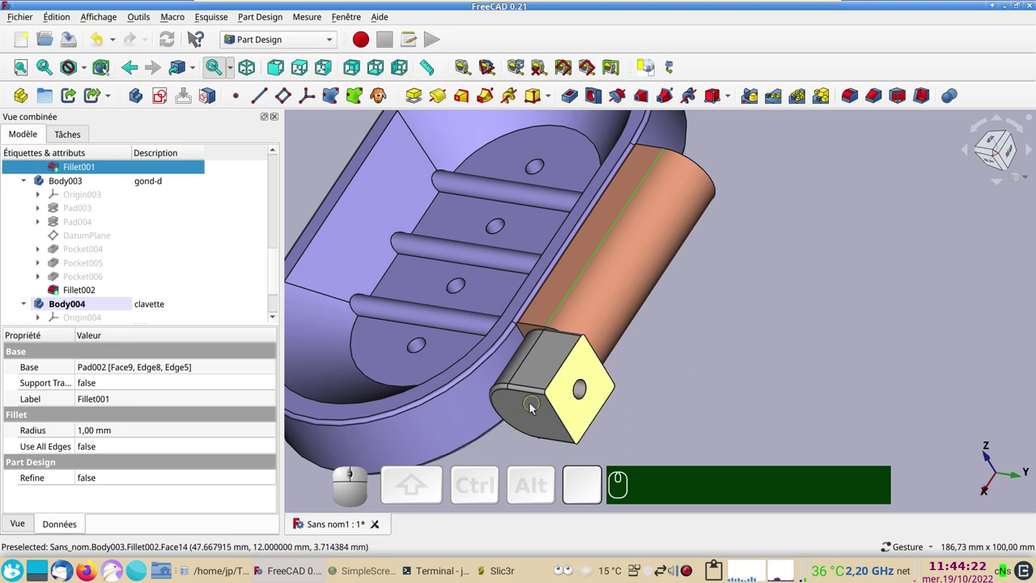
pyautogui.click(535, 405)
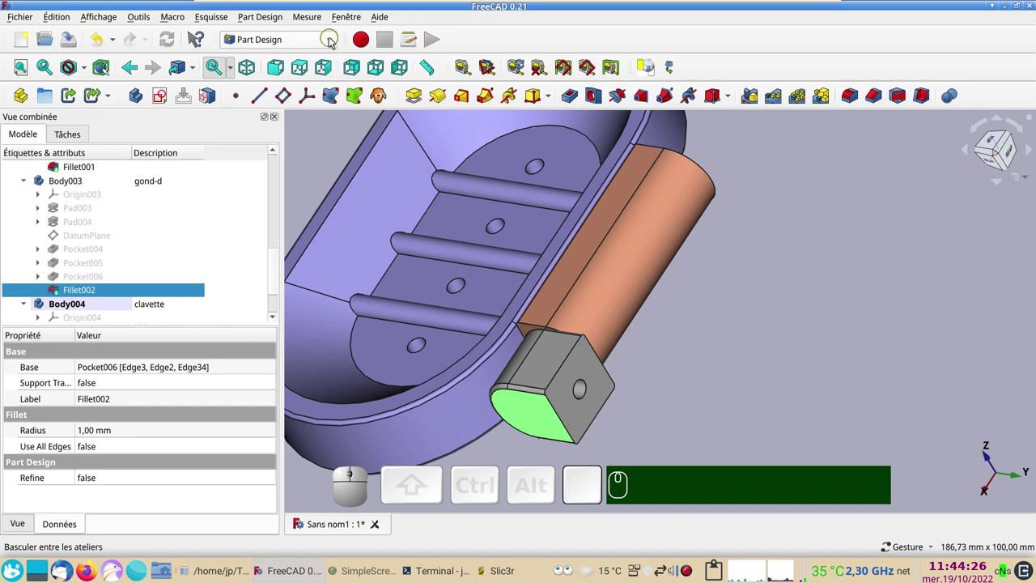
pyautogui.click(331, 41)
# In the Part workbench, mirror Fillet002 into Fillet002 (Mirror #1) and check its source piece
pyautogui.click(255, 242)
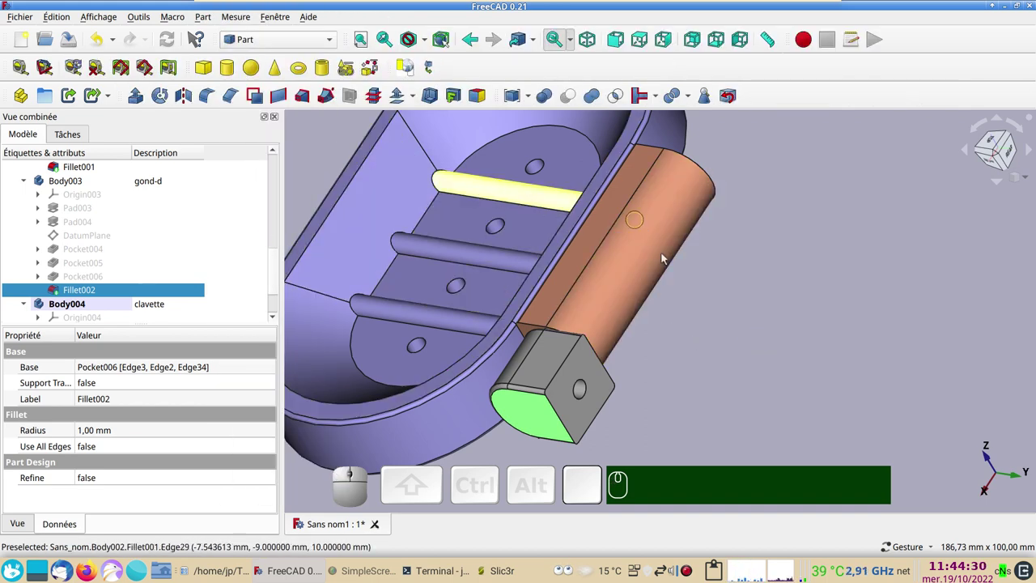
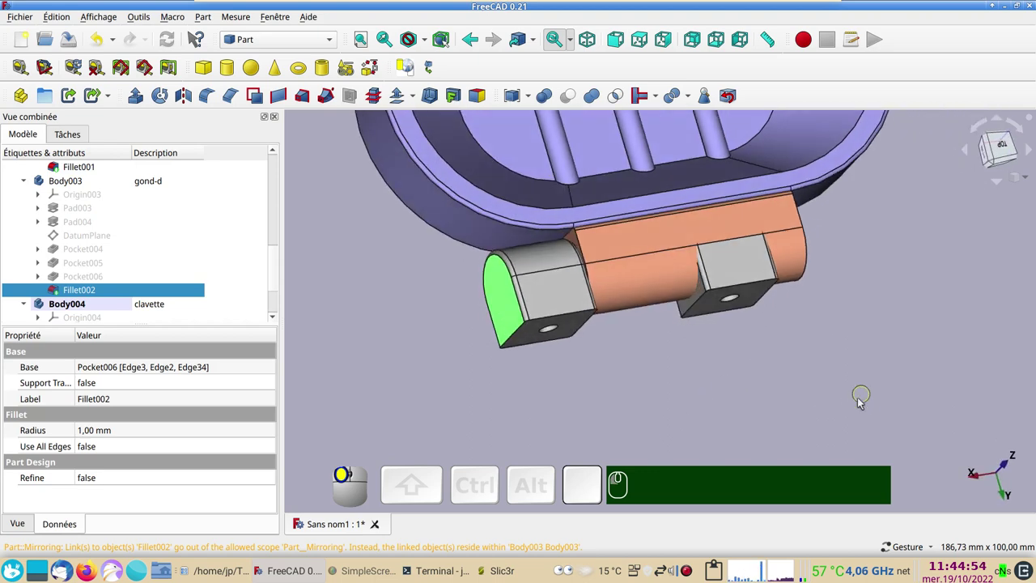
pyautogui.scroll(3)
pyautogui.scroll(-3)
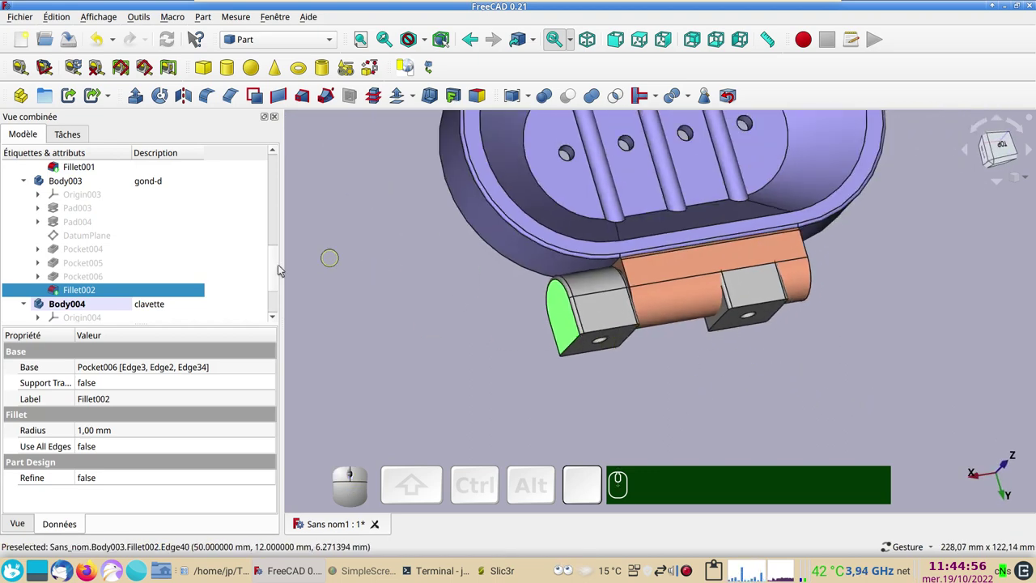
pyautogui.scroll(-3)
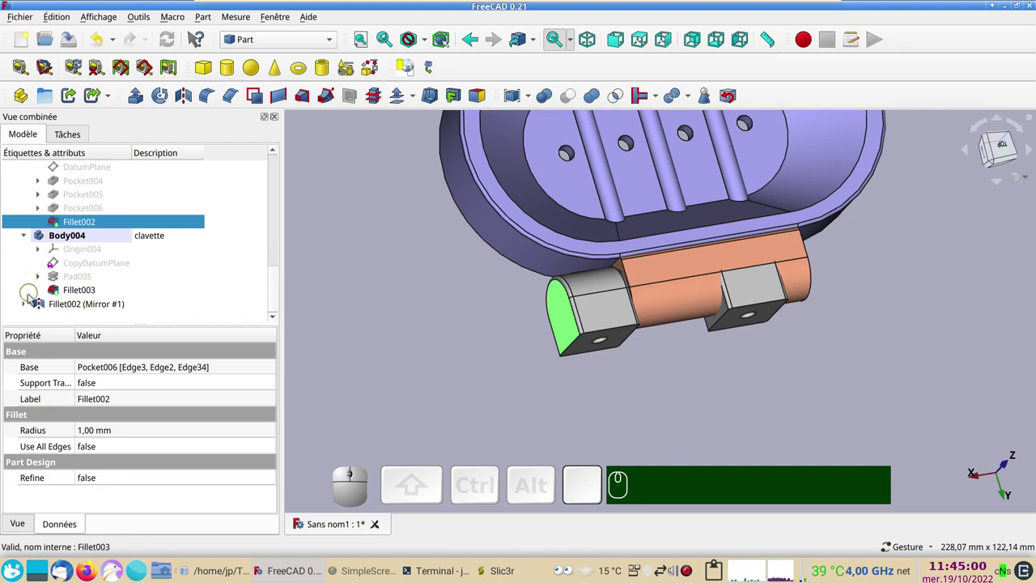
pyautogui.click(31, 309)
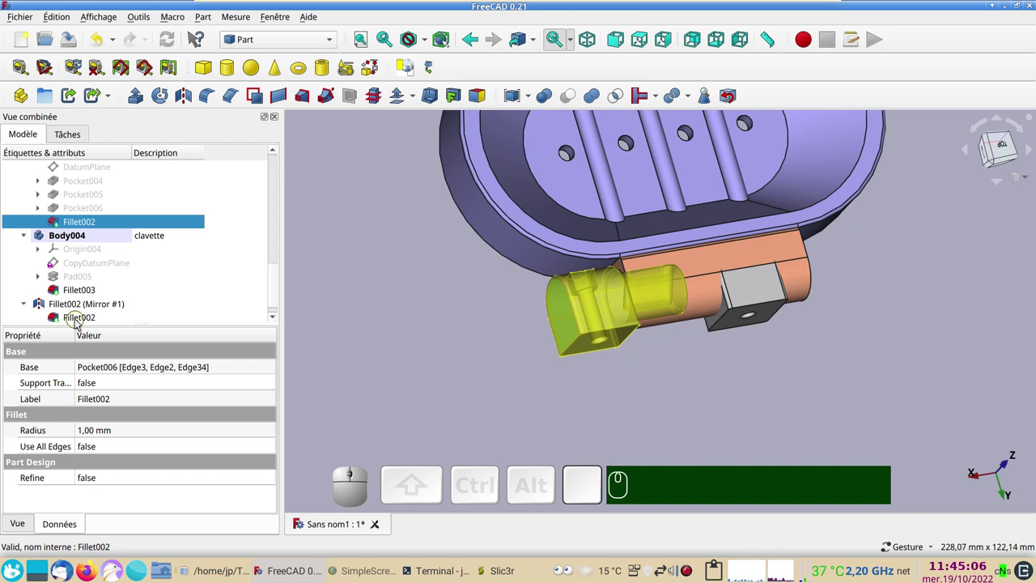
pyautogui.click(80, 322)
pyautogui.press('space')
pyautogui.press('space')
pyautogui.press('space')
pyautogui.press('space')
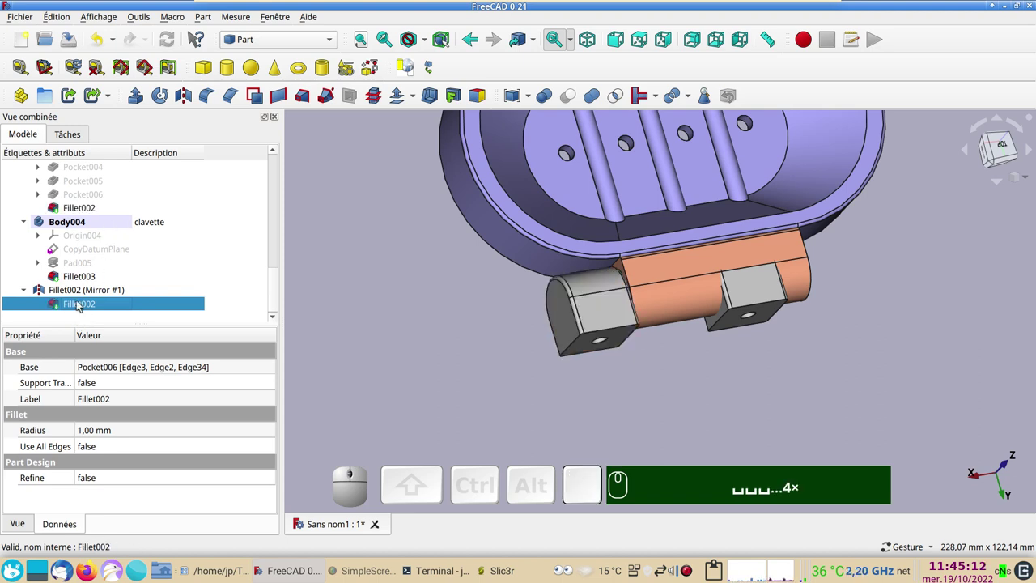
# Select the mirrored hinge copy and open its Placement editor
pyautogui.click(82, 291)
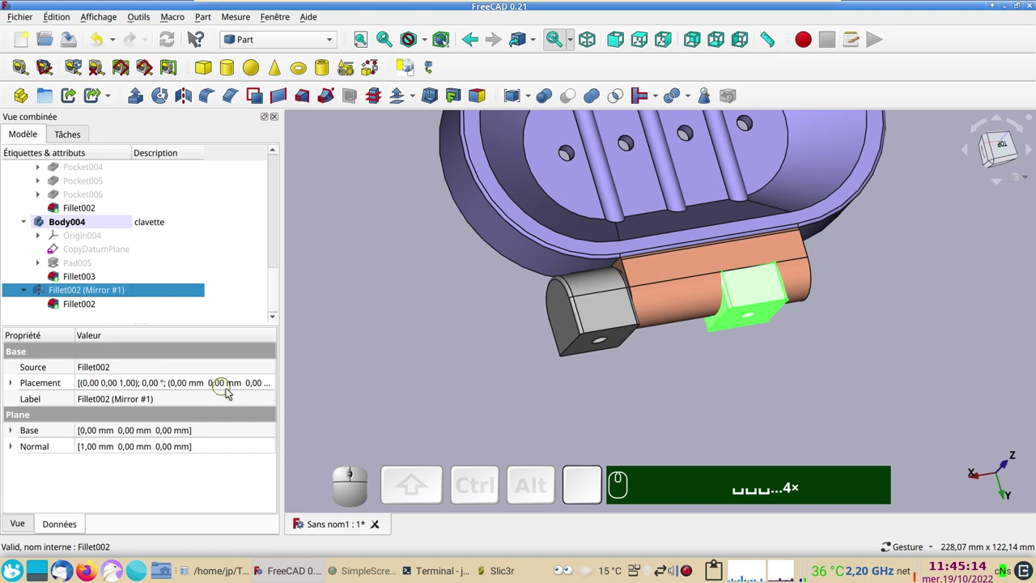
pyautogui.click(275, 382)
pyautogui.click(274, 383)
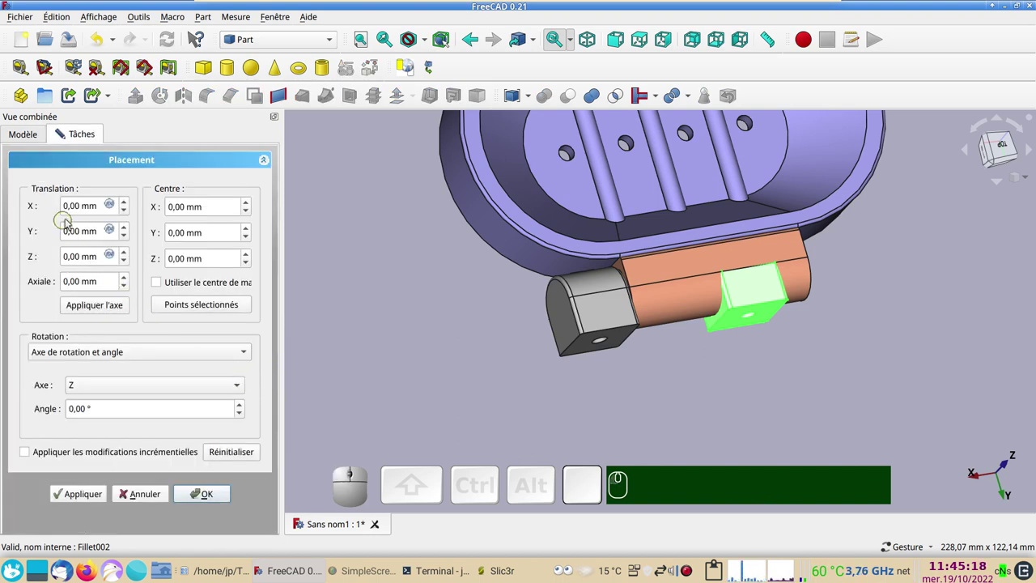
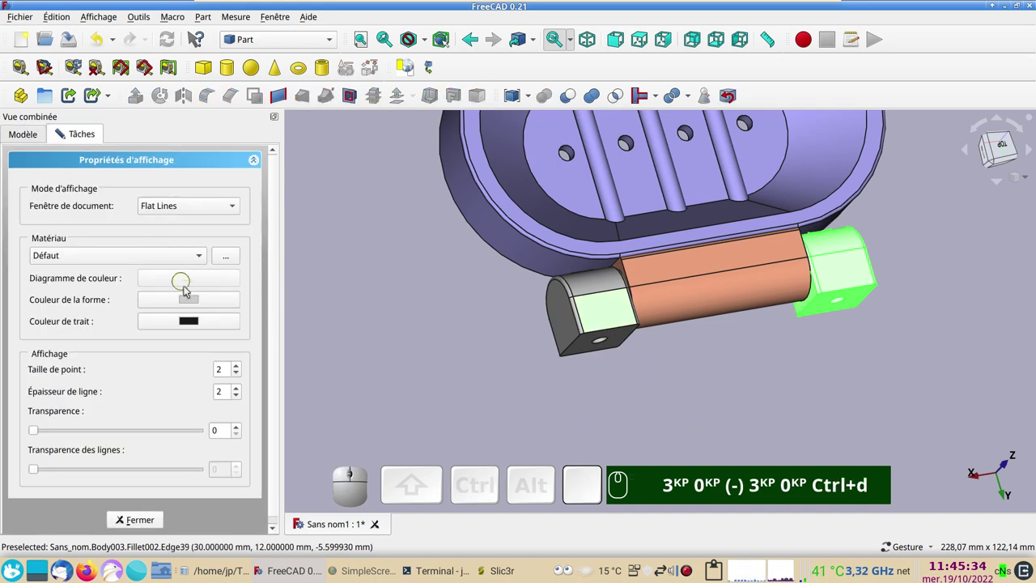
# Set the mirrored hinge copy's shape colour to the salmon orange of the hinge
pyautogui.click(194, 298)
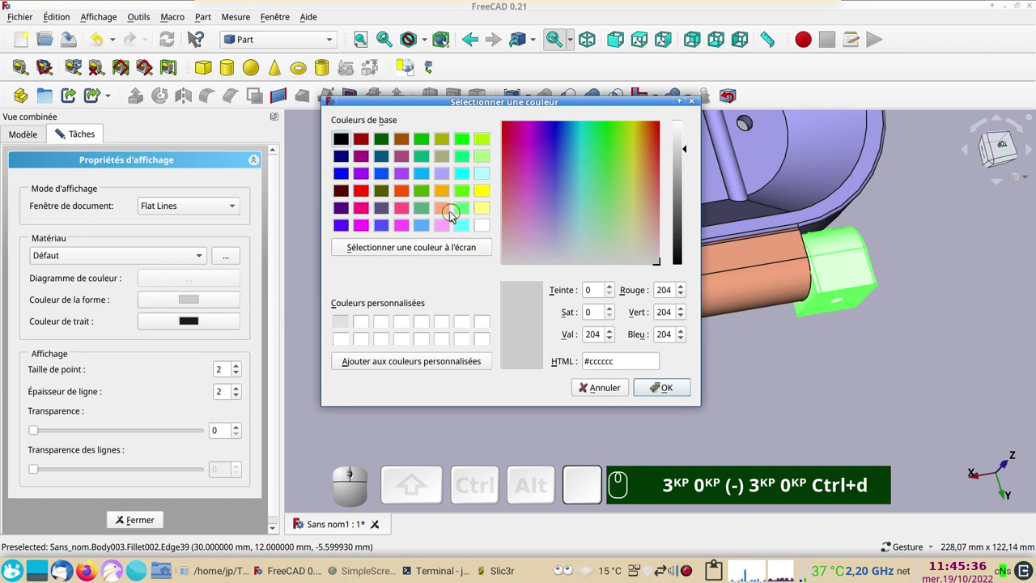
pyautogui.click(450, 211)
pyautogui.click(663, 389)
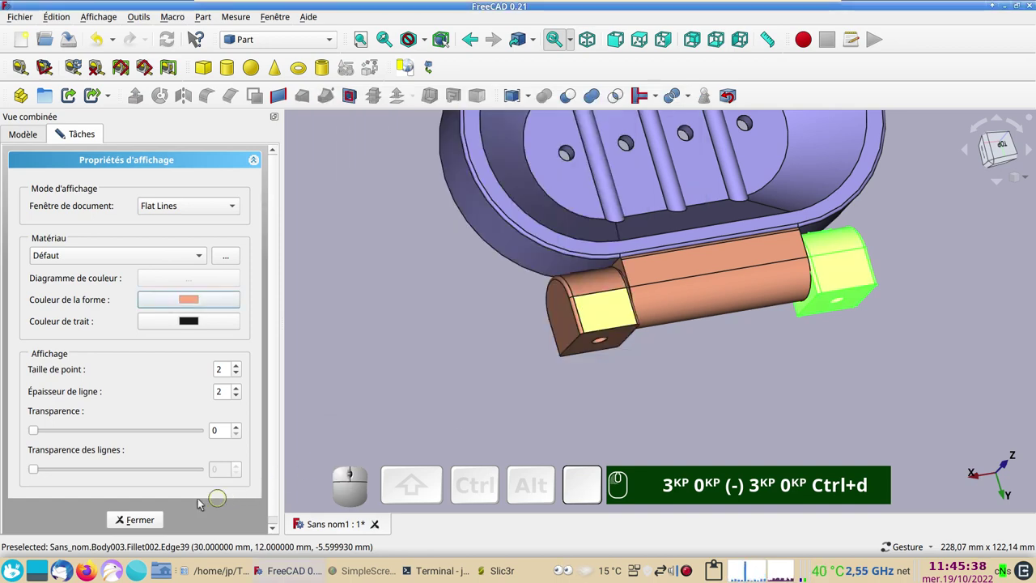
pyautogui.click(137, 522)
pyautogui.click(467, 402)
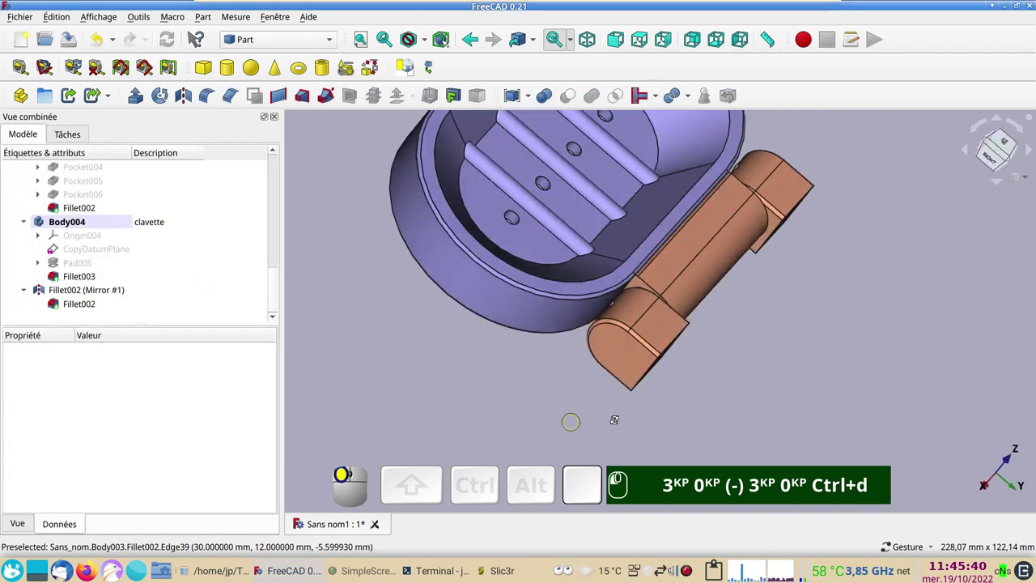
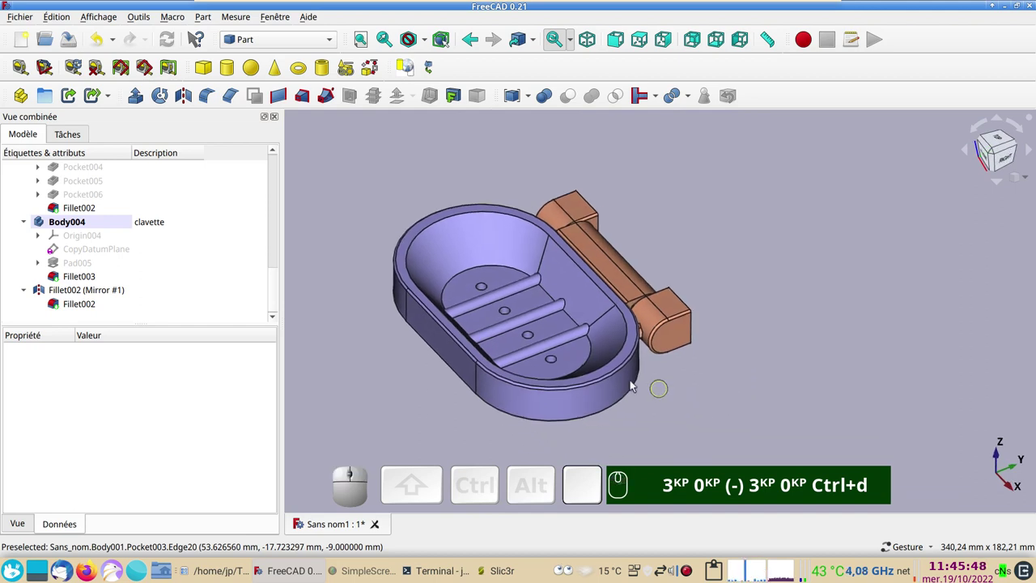
pyautogui.click(327, 42)
# In Mesh Design, create Fillet002 (Meshed) from the right hinge piece and select it for export
pyautogui.click(259, 170)
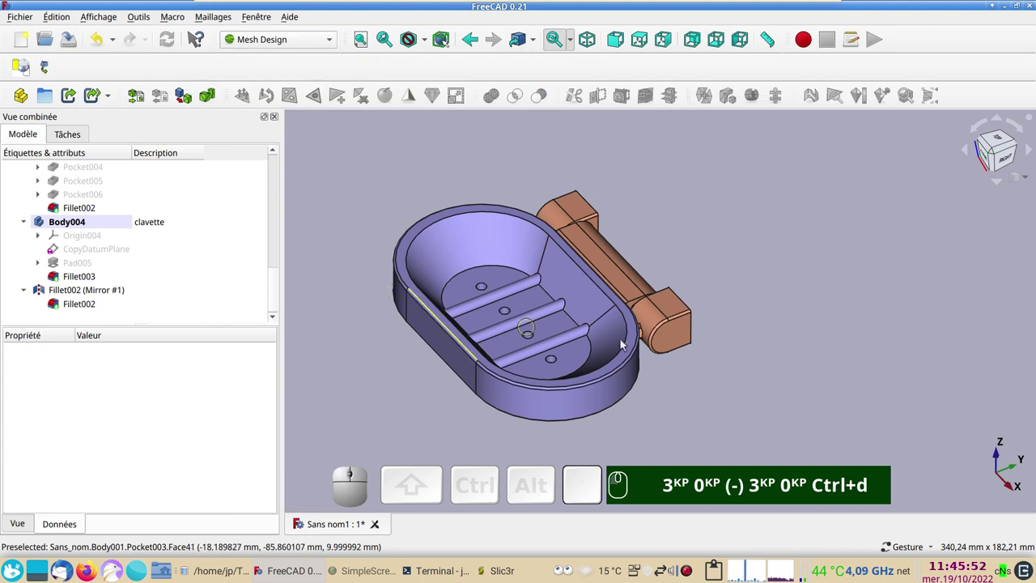
pyautogui.click(690, 334)
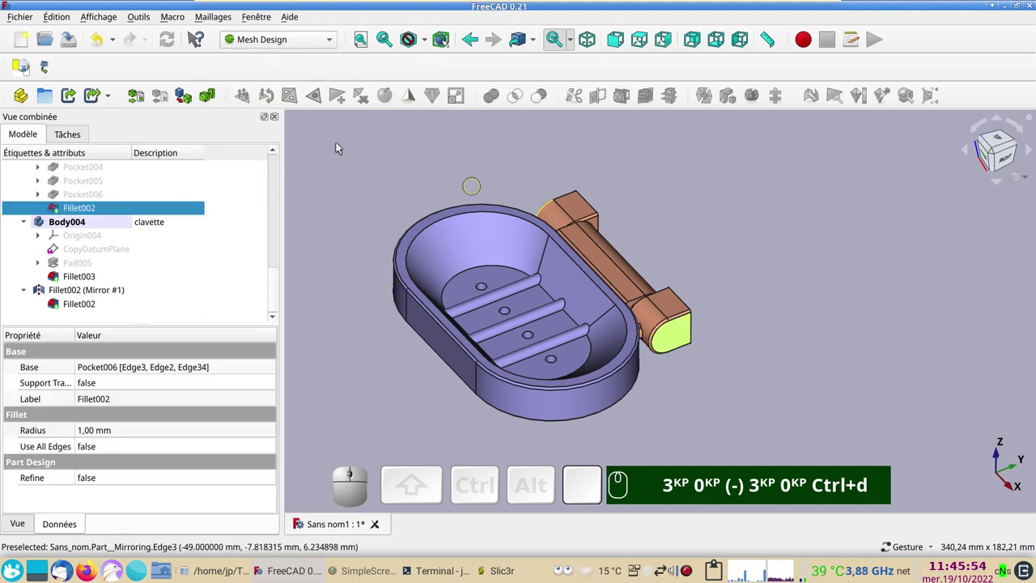
pyautogui.click(184, 94)
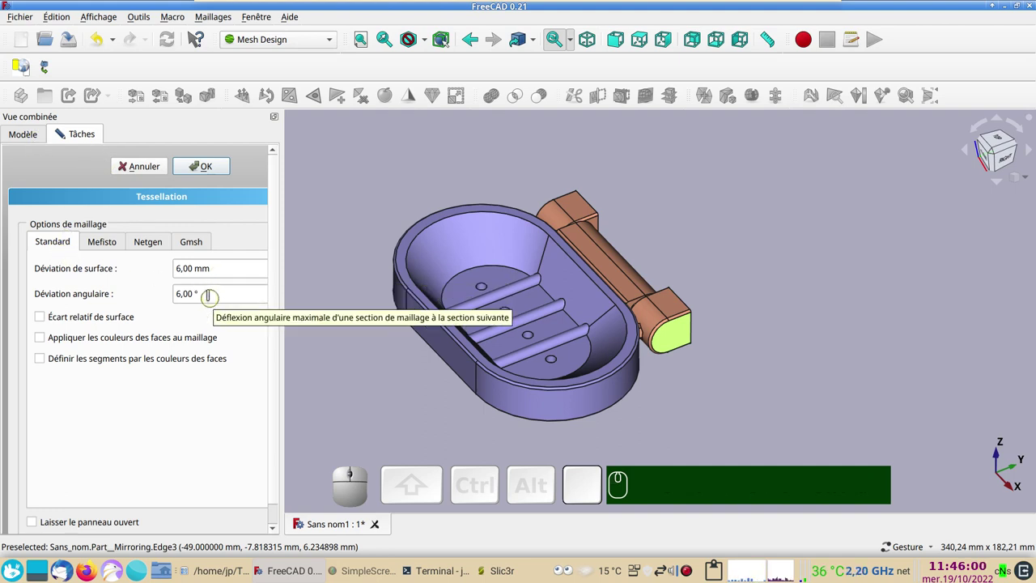
pyautogui.click(214, 164)
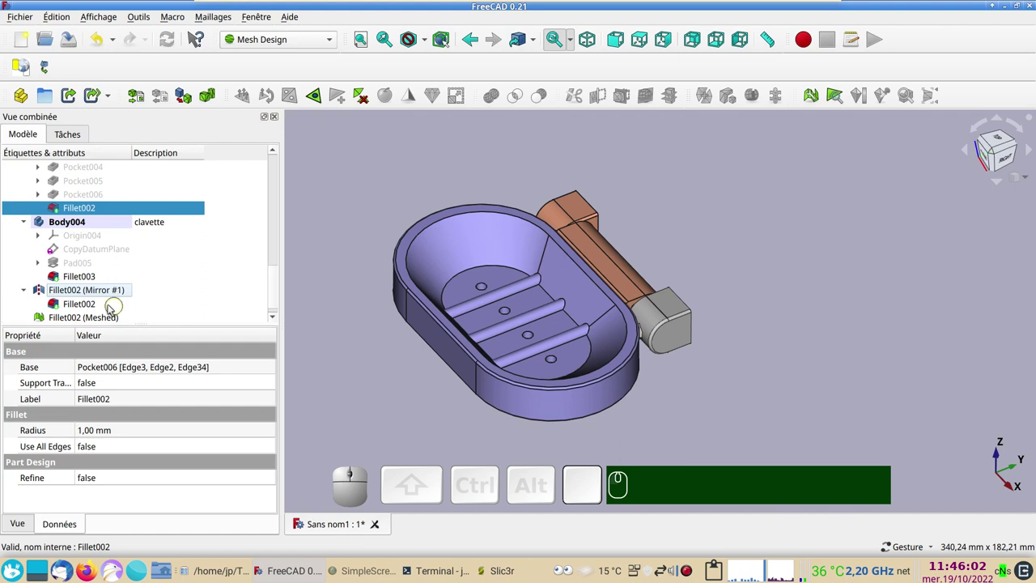
pyautogui.scroll(-3)
pyautogui.click(101, 305)
pyautogui.click(28, 21)
# Export the meshed hinge as gond-g.stl (STL Mesh) in the porte-savon-douche folder
pyautogui.click(80, 220)
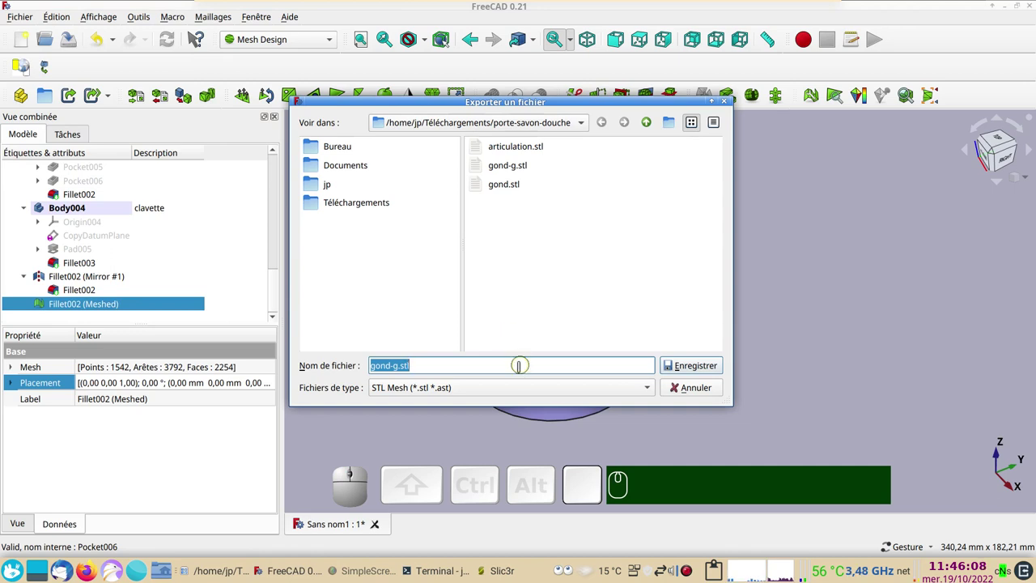
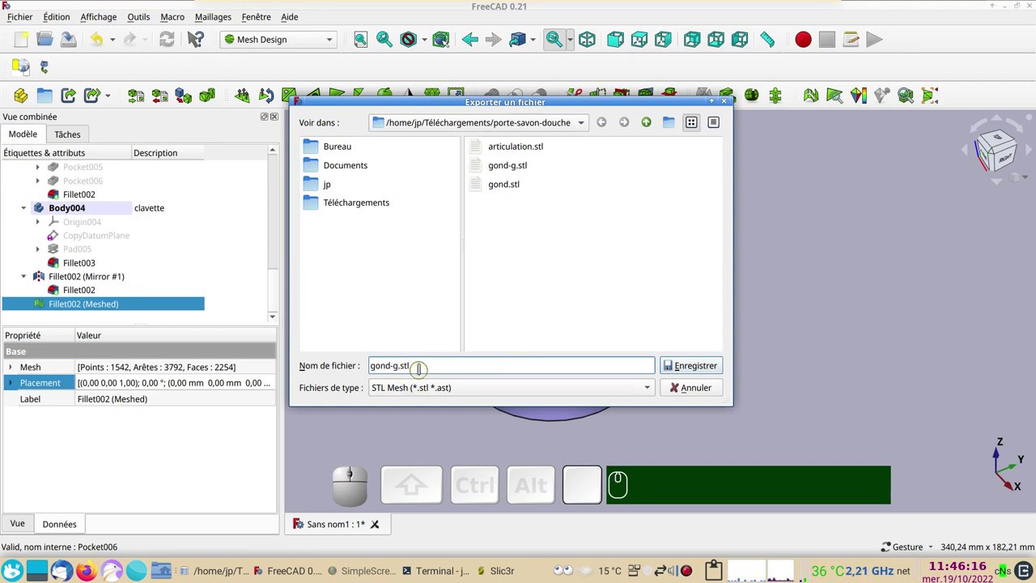
pyautogui.scroll(3)
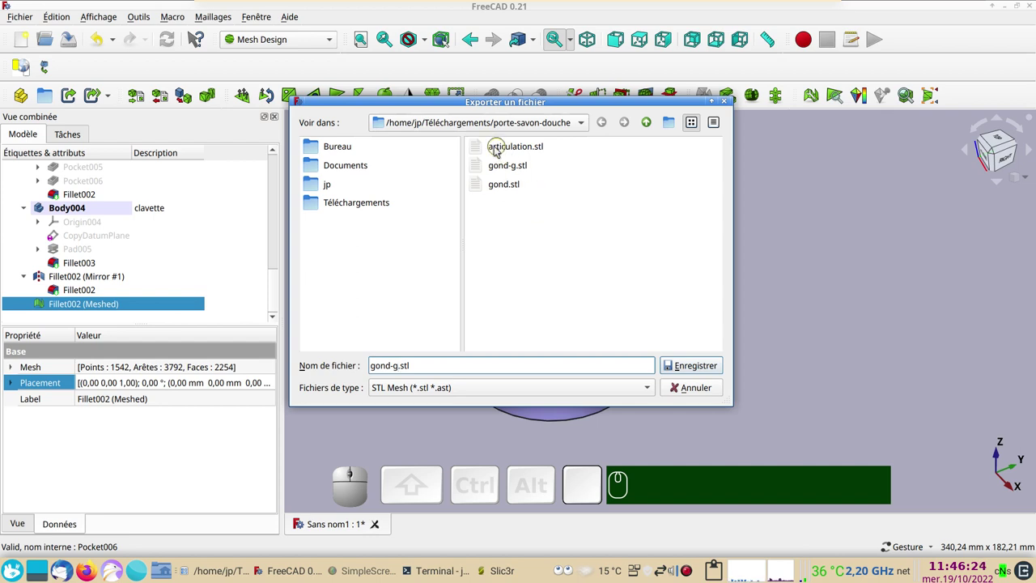
pyautogui.press('Escape')
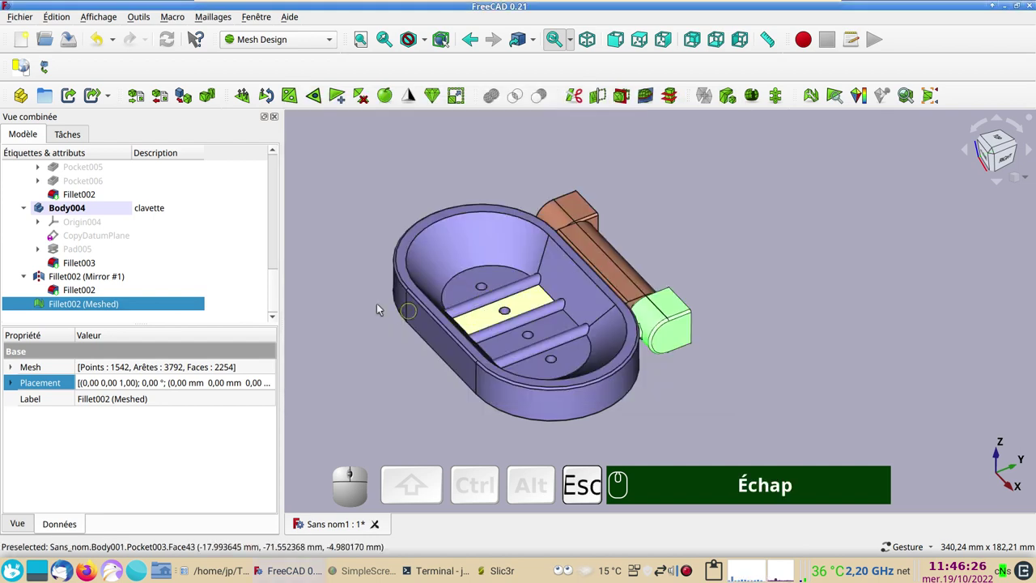
# Back in Part Design, create a new empty body Body005 for the plug
pyautogui.press('Delete')
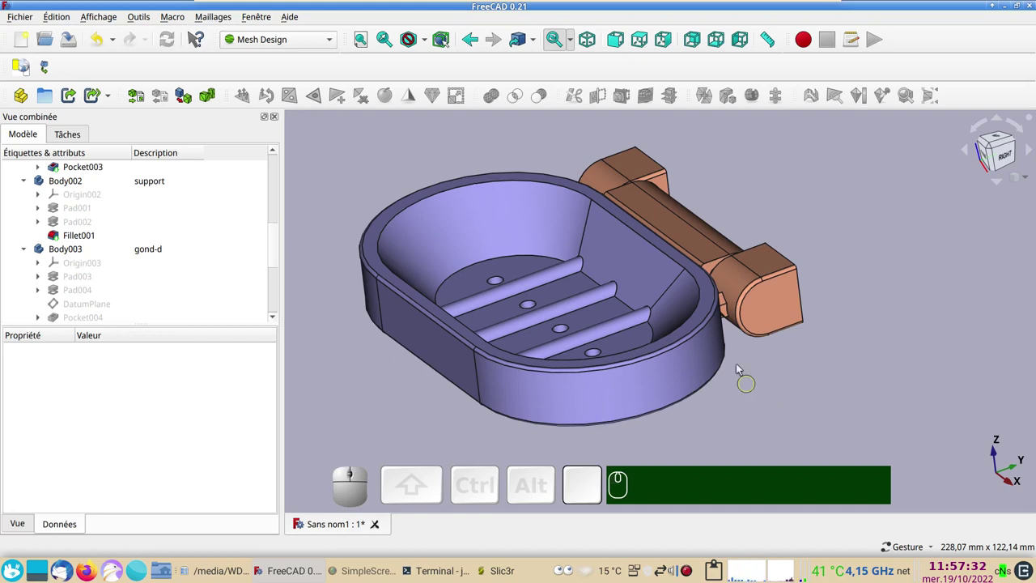
pyautogui.scroll(3)
pyautogui.rightClick(782, 396)
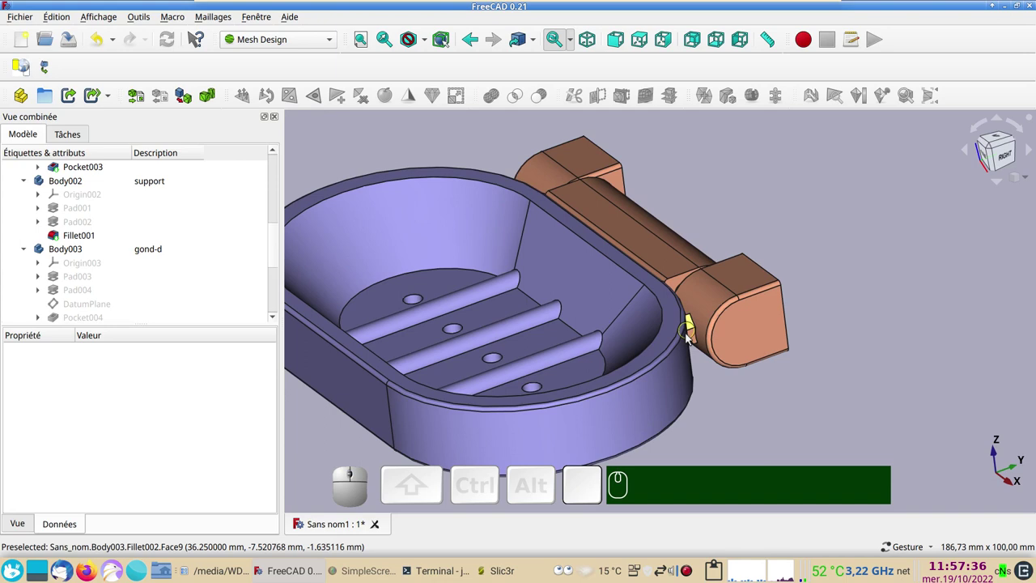
pyautogui.scroll(-3)
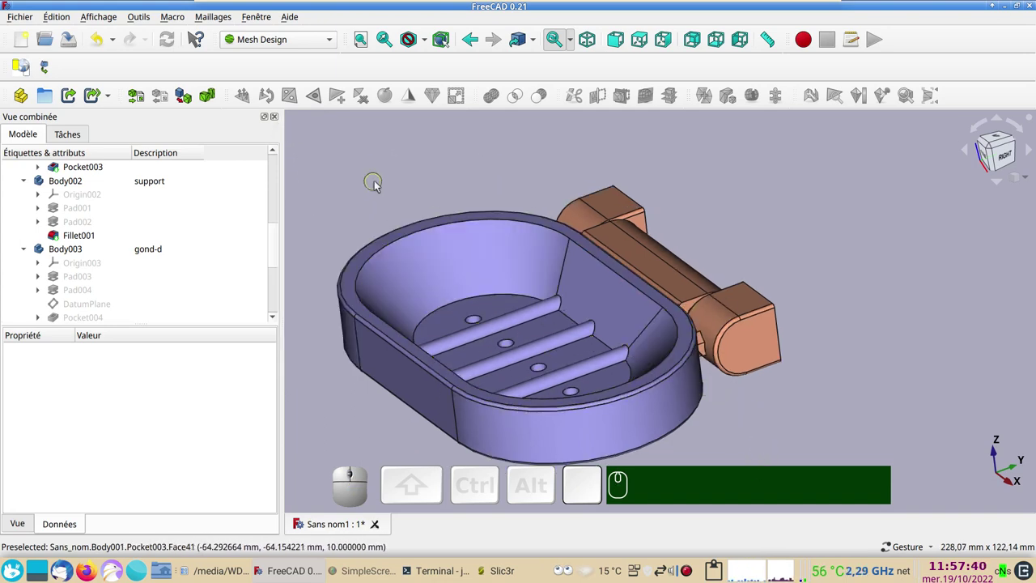
pyautogui.click(331, 42)
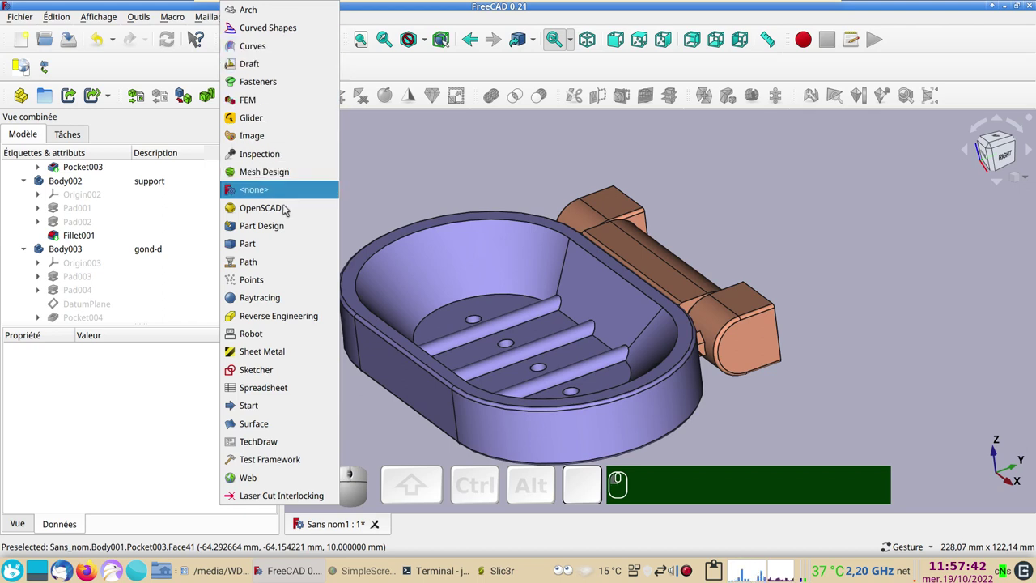
pyautogui.click(286, 232)
pyautogui.click(368, 172)
pyautogui.click(134, 94)
pyautogui.click(36, 141)
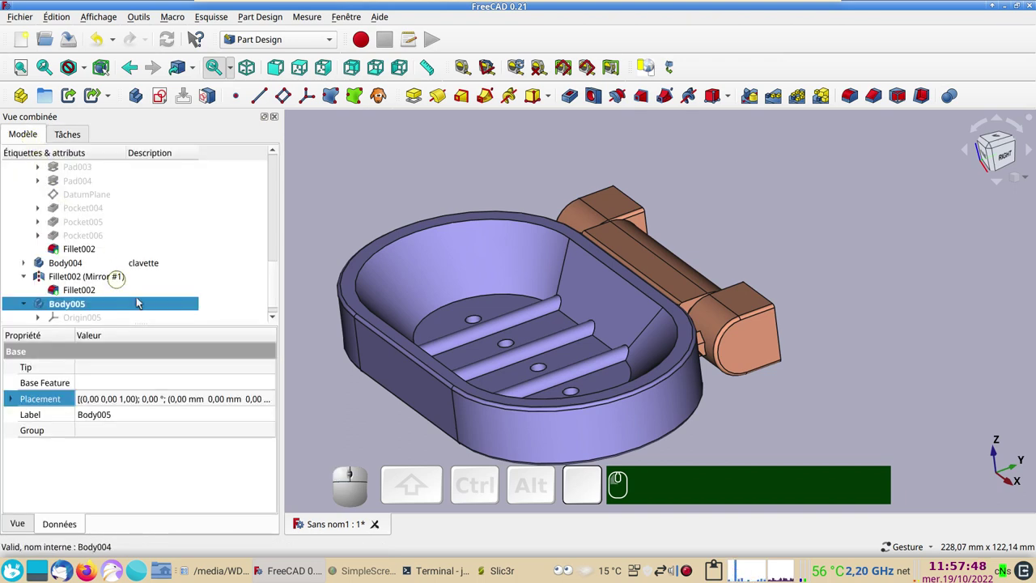
# Give Body005 the description 'bouchon'
pyautogui.click(154, 304)
pyautogui.press('F2')
pyautogui.write('bouchon')
pyautogui.press('Return')
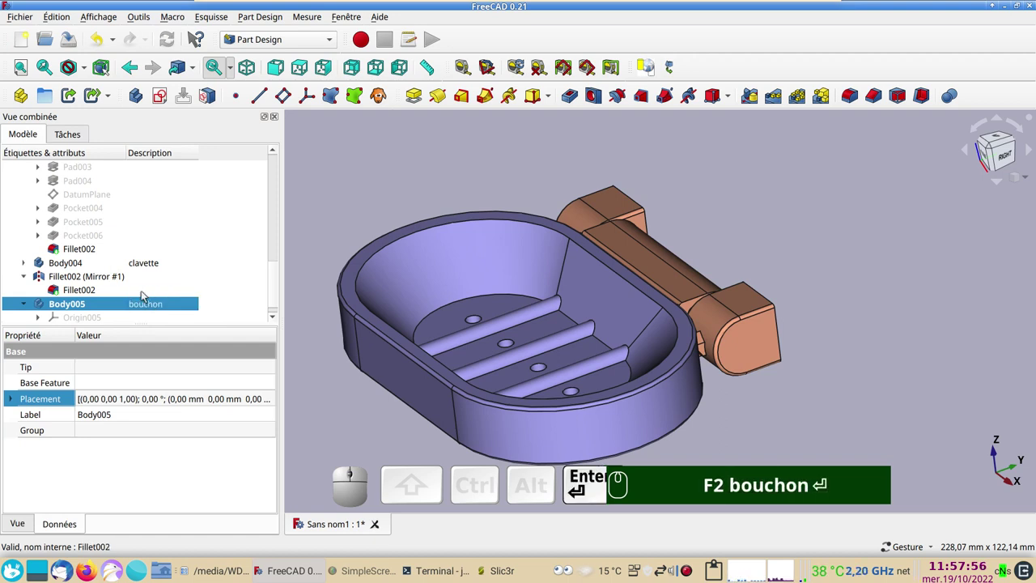
pyautogui.press('KP_0')
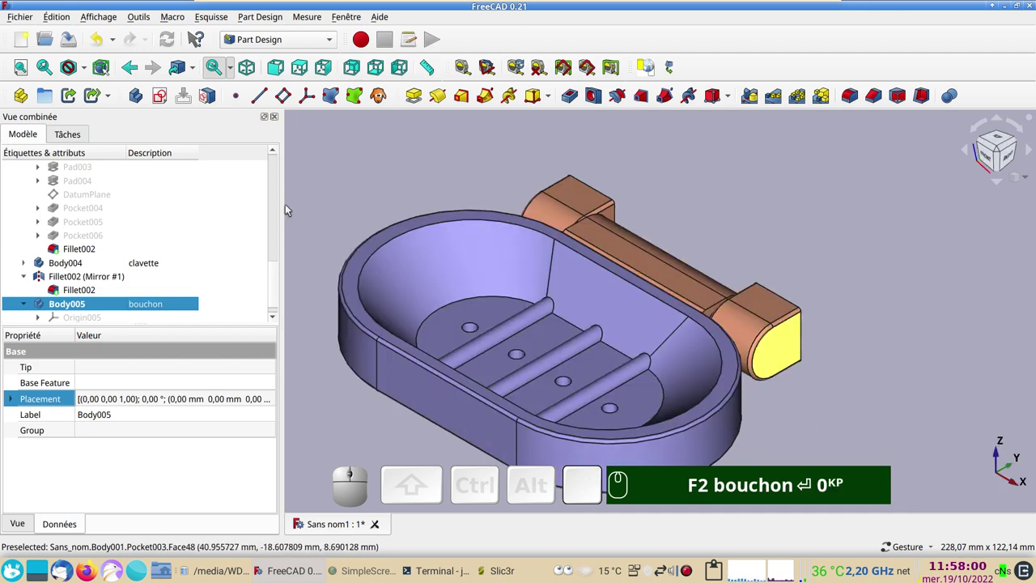
# Start a new sketch on the bouchon body's XZ plane
pyautogui.click(166, 97)
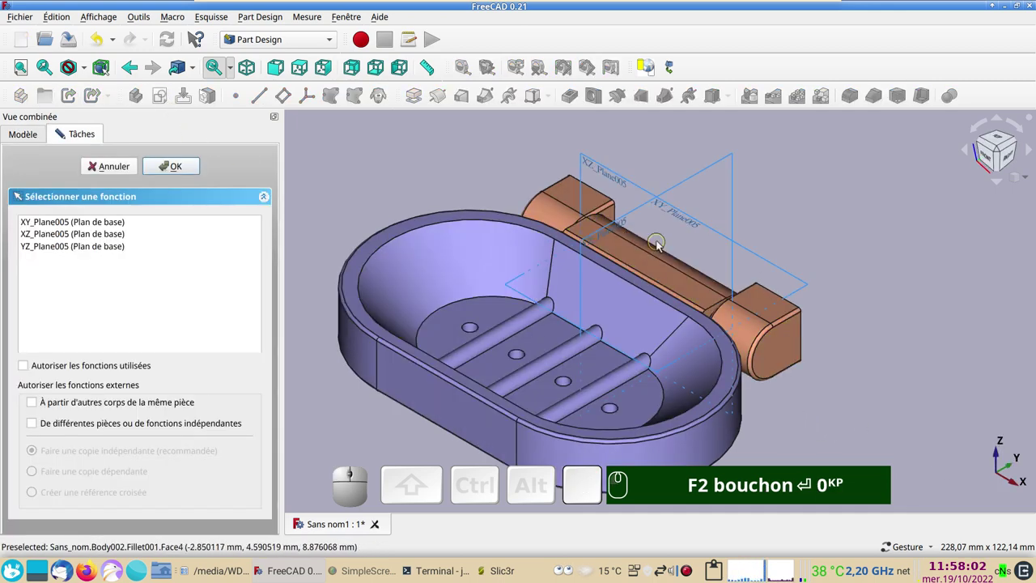
pyautogui.click(596, 172)
pyautogui.scroll(3)
pyautogui.moveTo(826, 372); pyautogui.dragTo(410, 119)
# Show the hinge in wireframe and pan to the hexagonal slot outline
pyautogui.click(234, 98)
pyautogui.scroll(3)
pyautogui.scroll(-3)
pyautogui.scroll(-3)
pyautogui.scroll(3)
pyautogui.moveTo(598, 285); pyautogui.dragTo(322, 210)
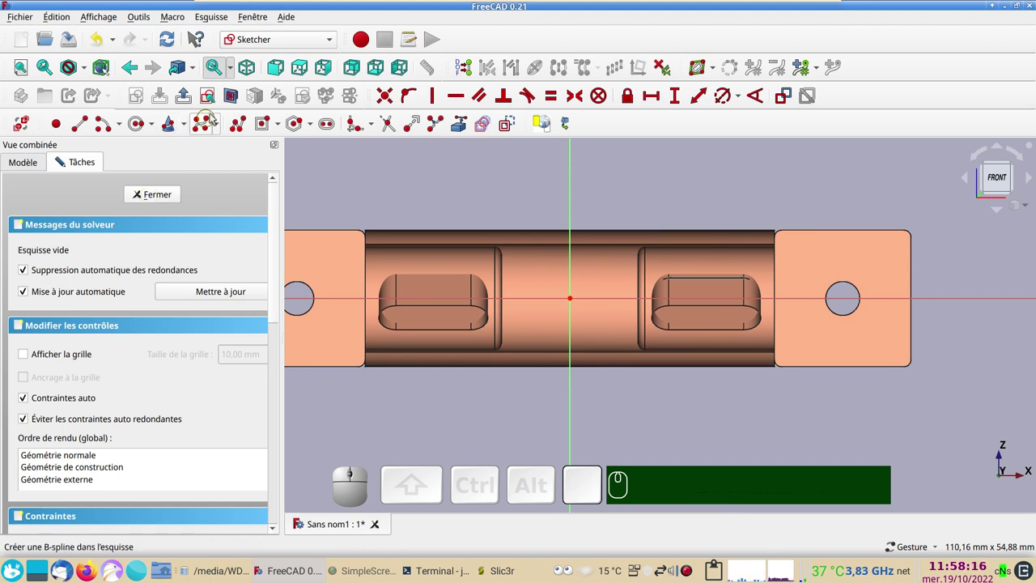
pyautogui.click(235, 101)
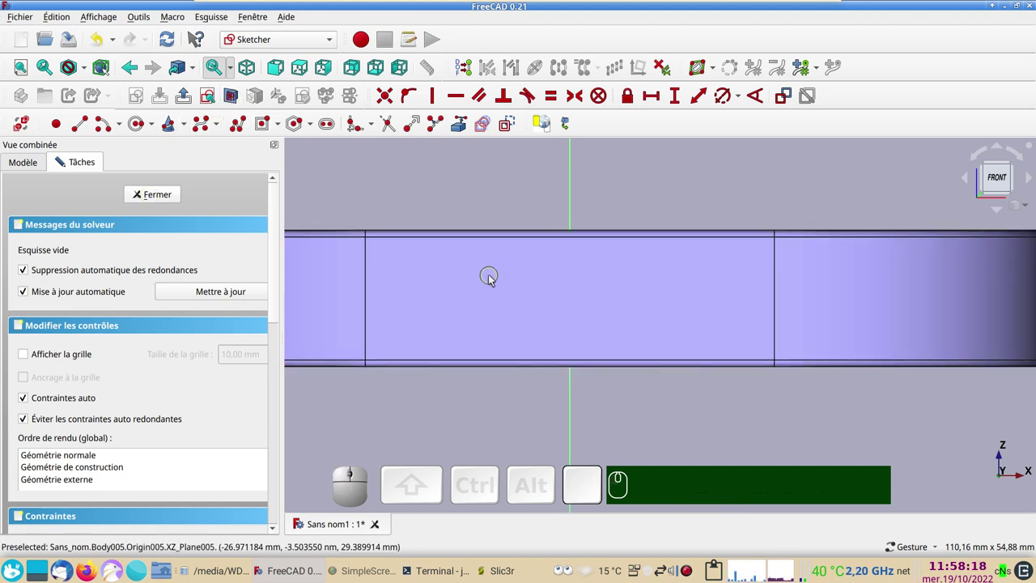
pyautogui.press('&')
pyautogui.moveTo(869, 444); pyautogui.dragTo(580, 116)
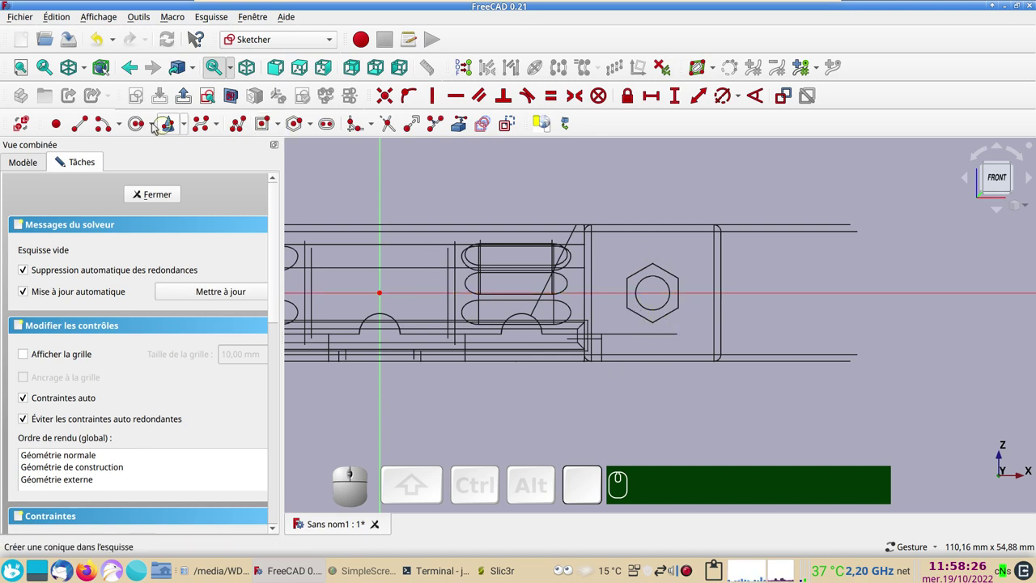
# Draw a regular hexagon with one side vertical and its centre 40 mm horizontally from the origin
pyautogui.click(295, 128)
pyautogui.scroll(3)
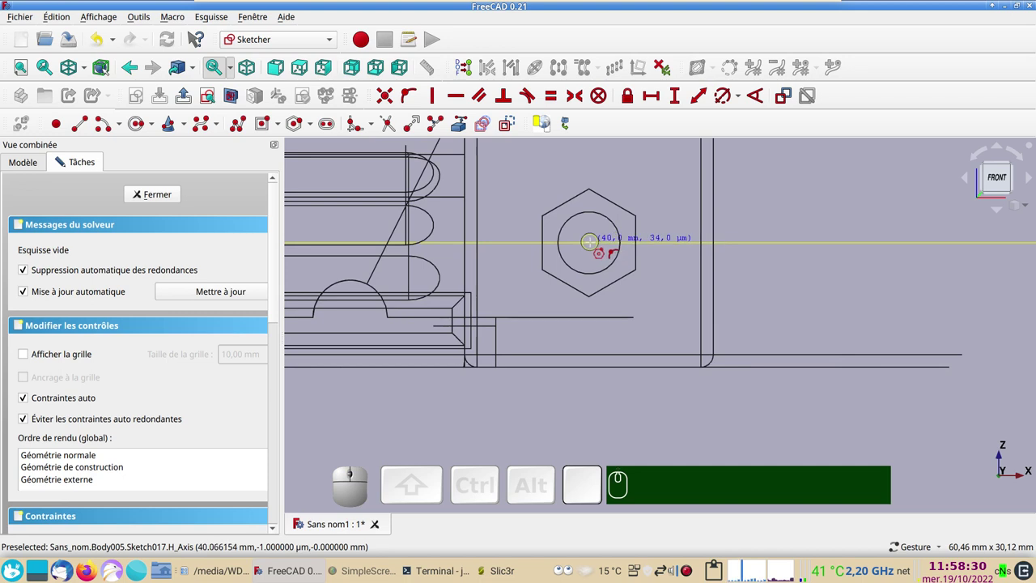
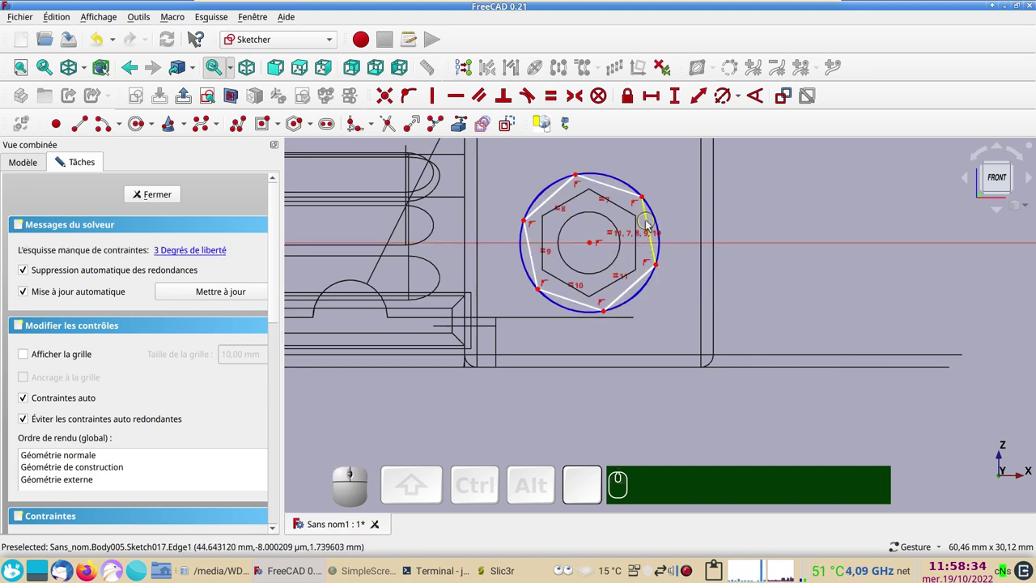
pyautogui.click(648, 224)
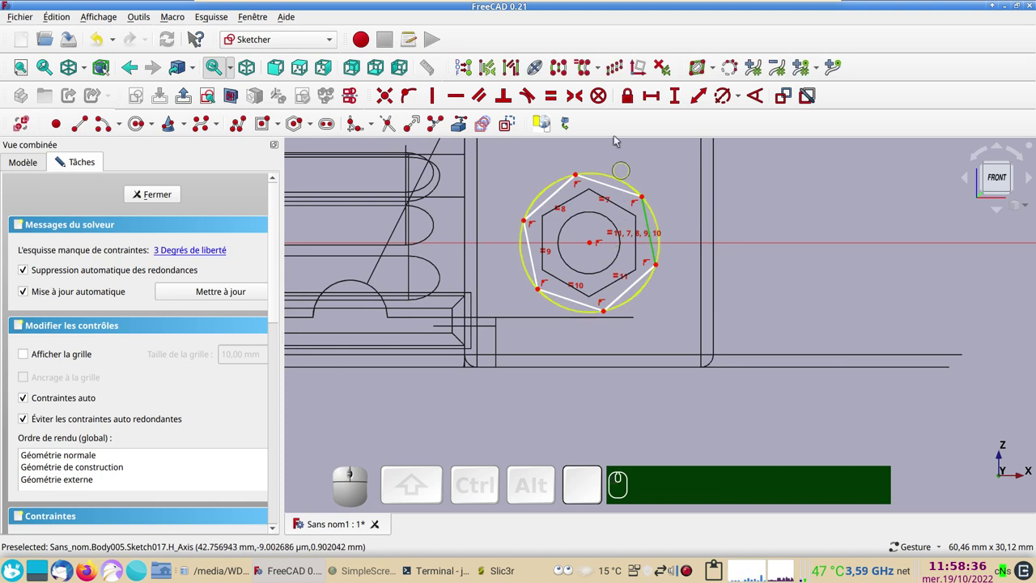
pyautogui.press('v')
pyautogui.click(596, 246)
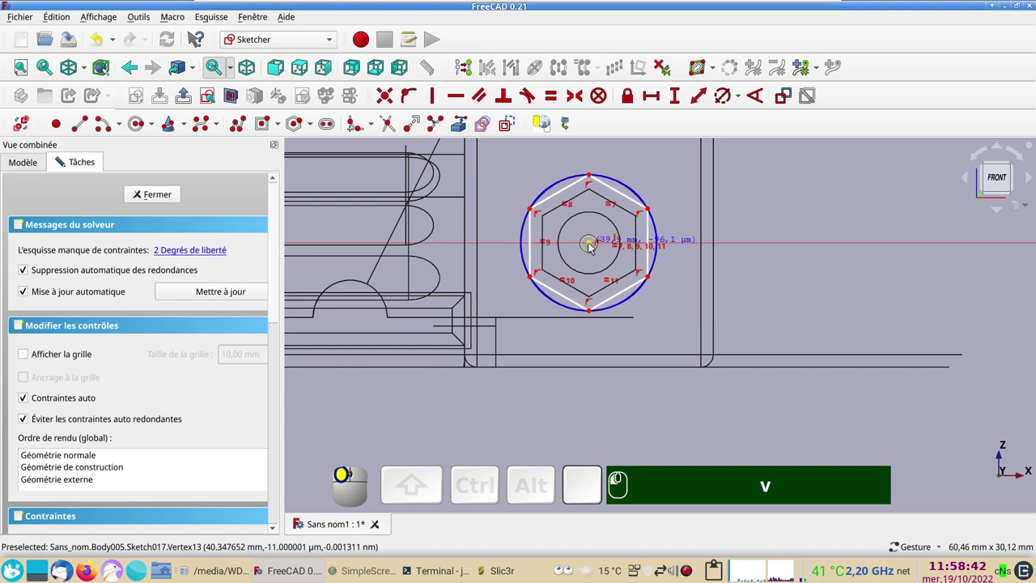
pyautogui.click(650, 94)
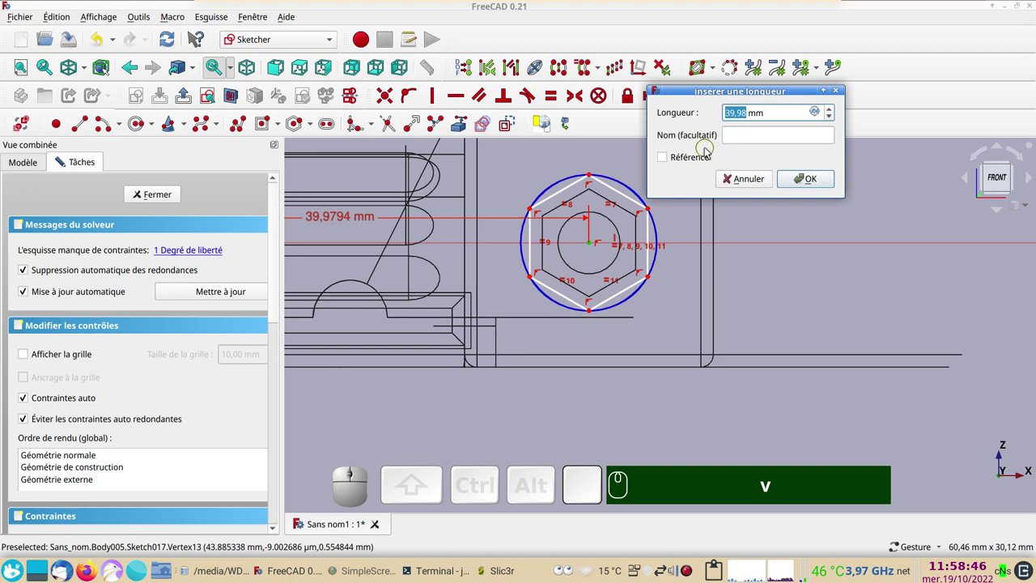
pyautogui.press('KP_4')
pyautogui.press('KP_0')
pyautogui.press('KP_Enter')
pyautogui.press('KP_4')
pyautogui.press('KP_0')
pyautogui.press('Return')
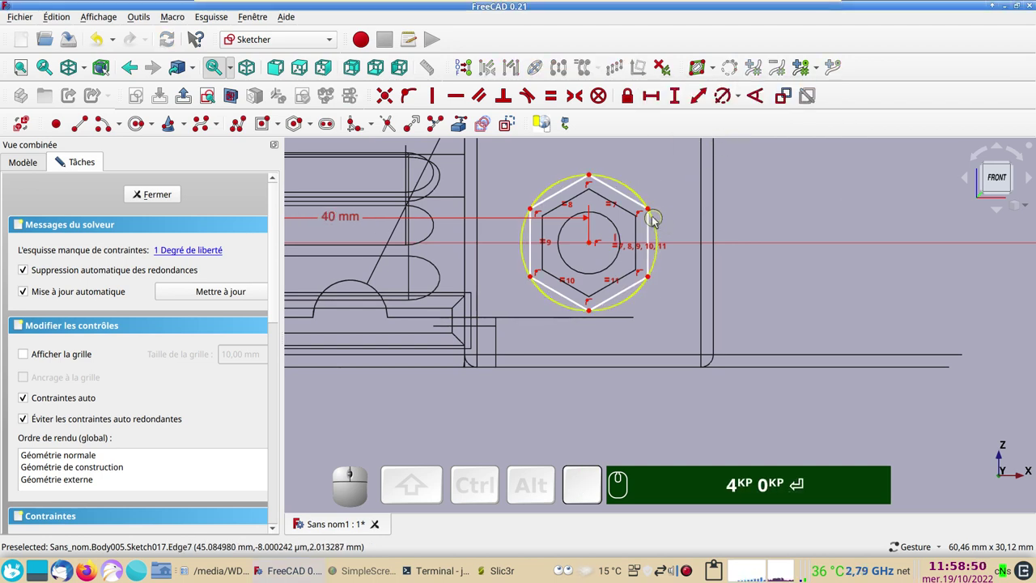
# Constrain the hexagon to 7 mm across opposite corners and close the finished sketch
pyautogui.moveTo(649, 212); pyautogui.dragTo(663, 249)
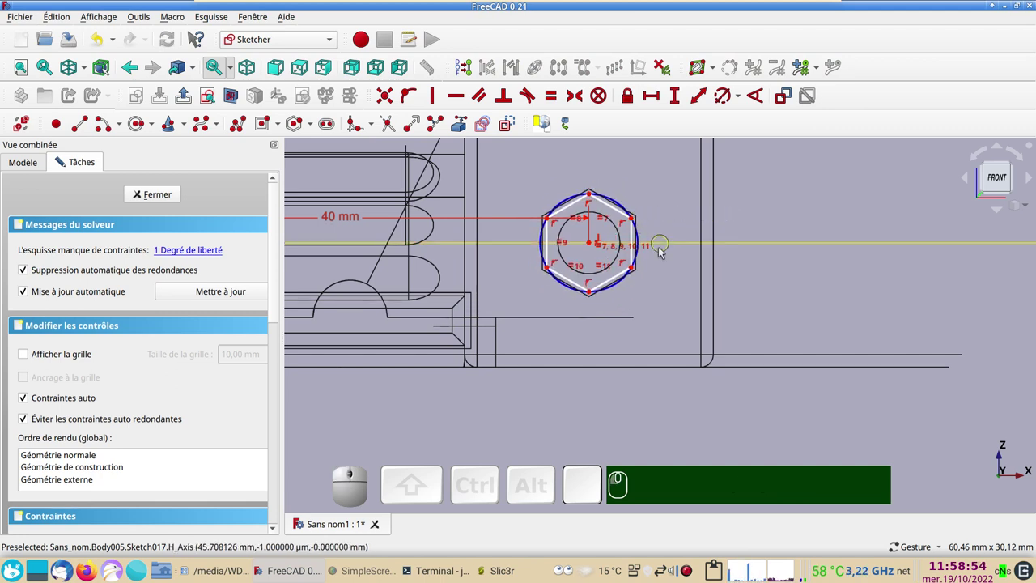
pyautogui.scroll(3)
pyautogui.moveTo(661, 213); pyautogui.dragTo(694, 268)
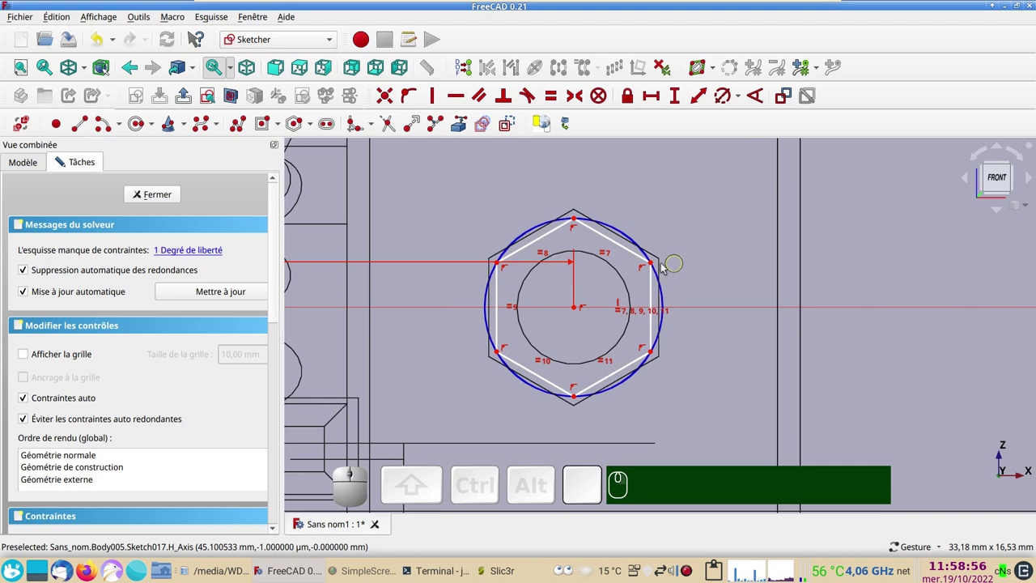
pyautogui.click(655, 266)
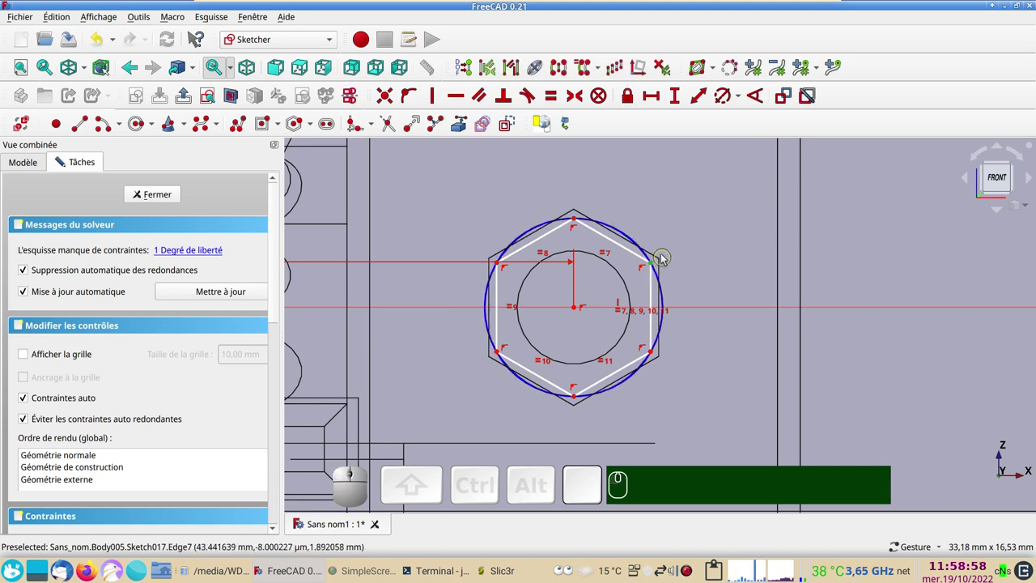
pyautogui.click(499, 266)
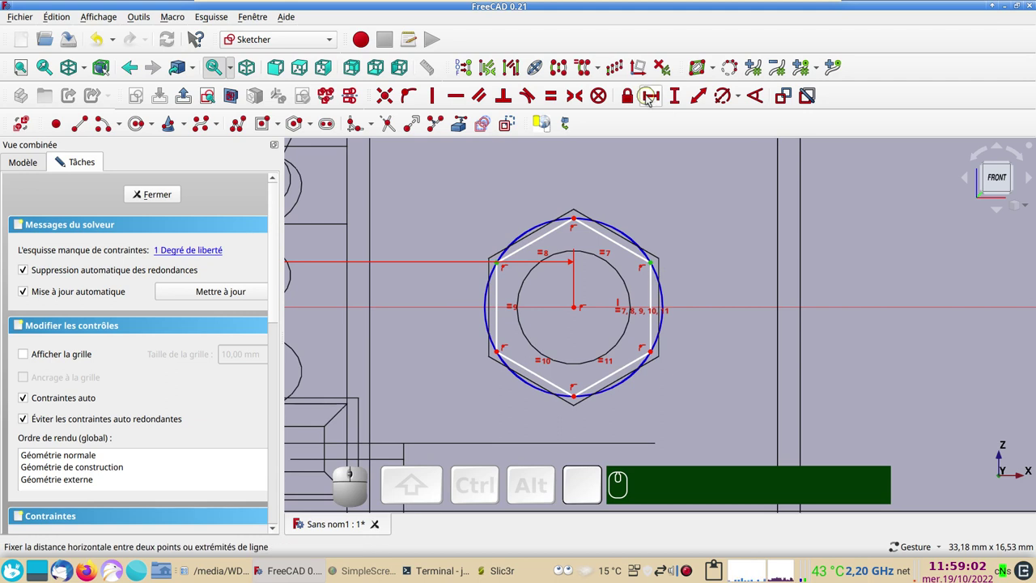
pyautogui.click(650, 100)
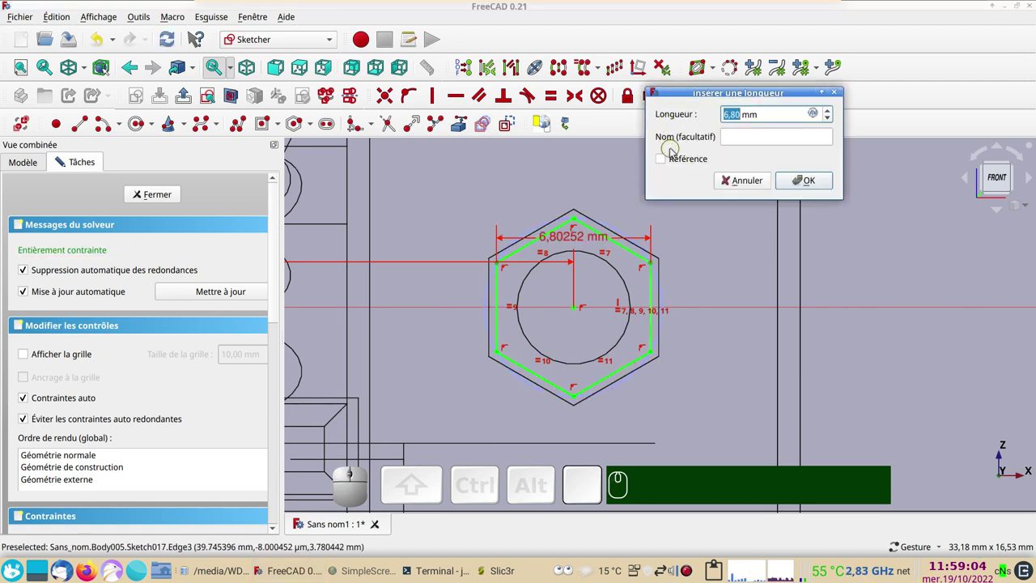
pyautogui.press('KP_7')
pyautogui.press('KP_Enter')
pyautogui.press('Return')
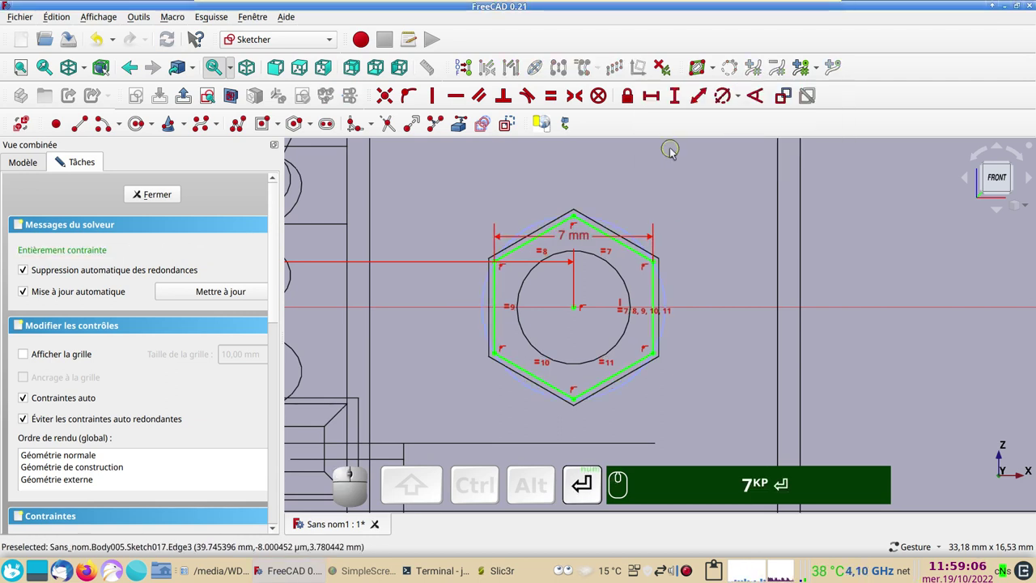
pyautogui.click(153, 197)
# From a right-side view, adjust the hexagon sketch's placement Z translation toward 4 mm
pyautogui.scroll(-3)
pyautogui.press('KP_3')
pyautogui.scroll(3)
pyautogui.moveTo(759, 348); pyautogui.dragTo(744, 392)
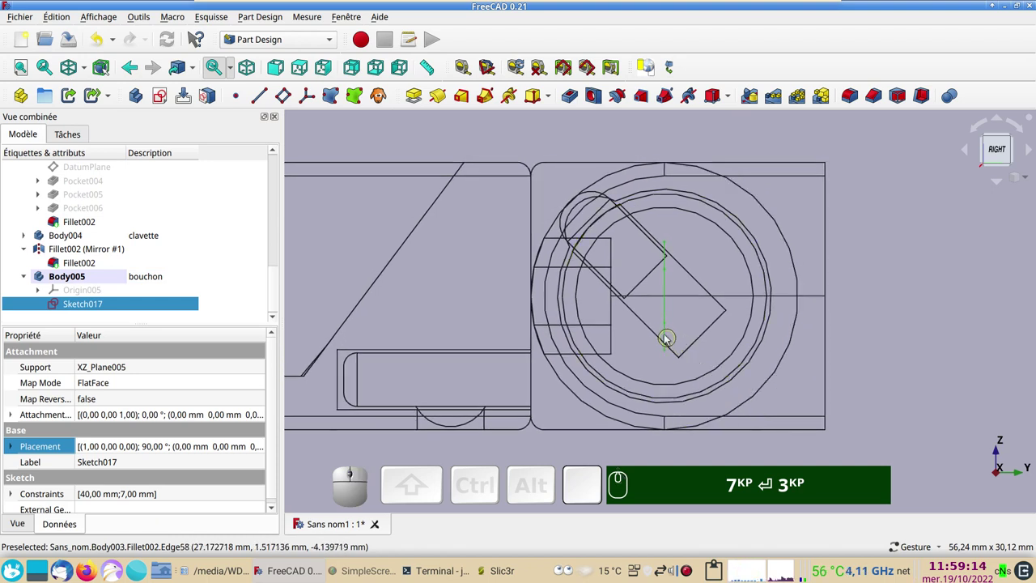
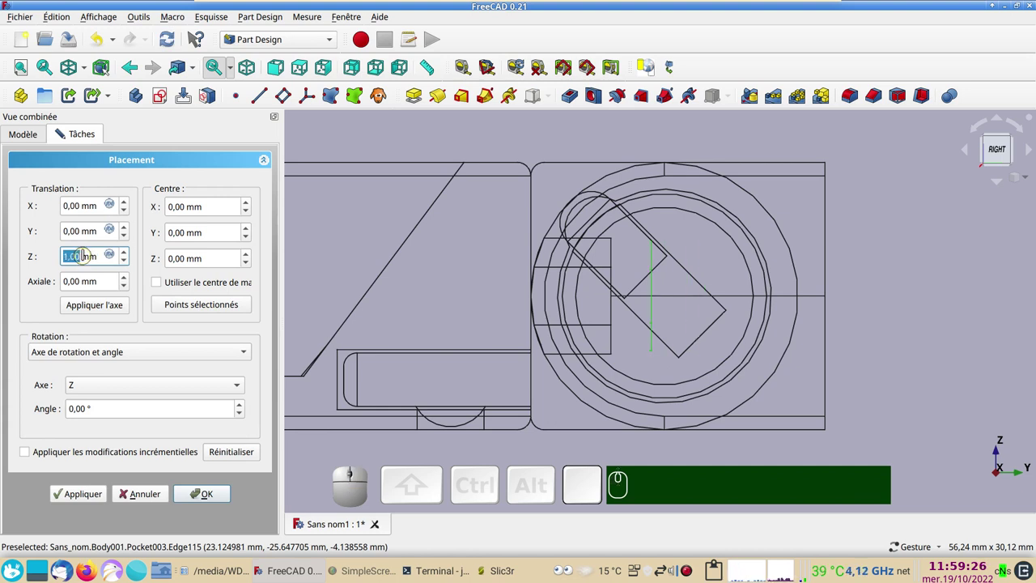
pyautogui.scroll(3)
pyautogui.scroll(3)
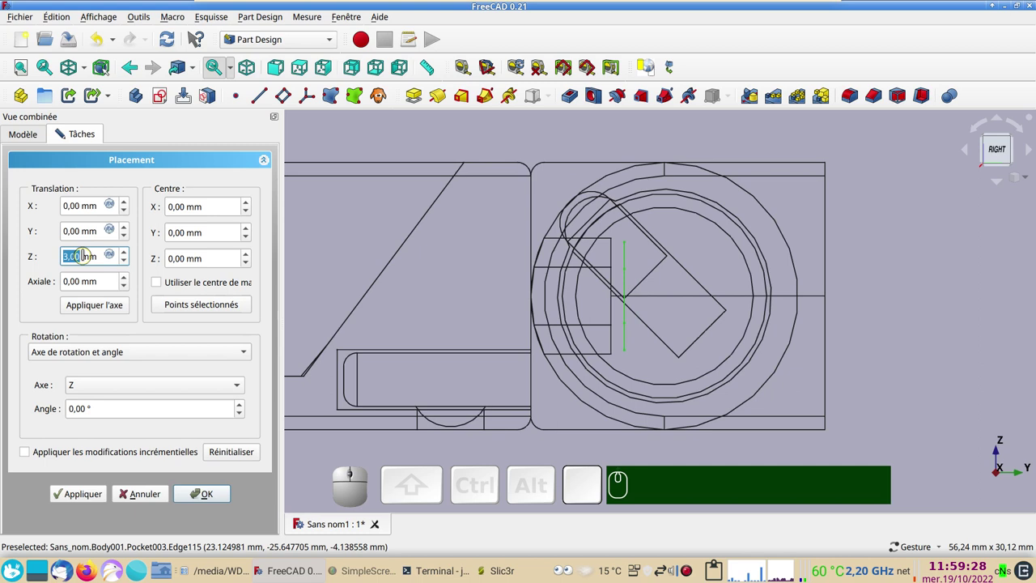
pyautogui.scroll(3)
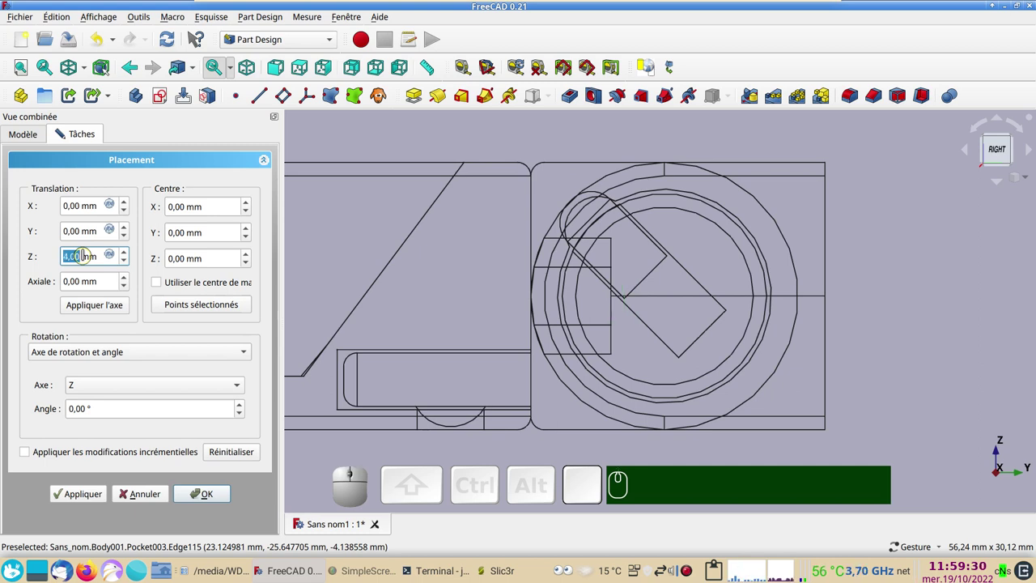
pyautogui.scroll(-3)
pyautogui.scroll(3)
pyautogui.scroll(-3)
pyautogui.scroll(3)
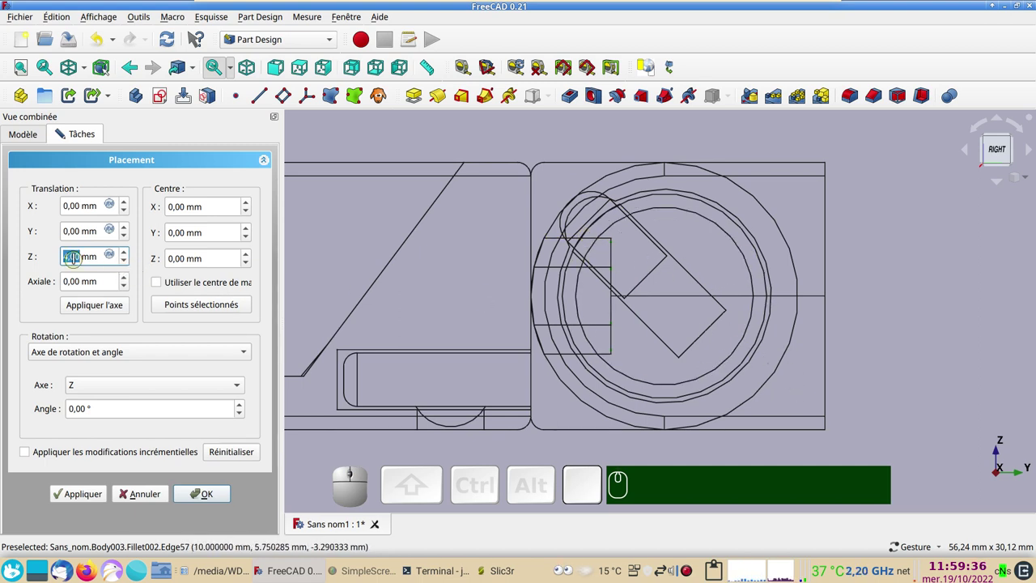
# Confirm the 4 mm offset, dismiss the failed Pocket attempt, and pad the hexagon 10 mm into a solid
pyautogui.click(219, 498)
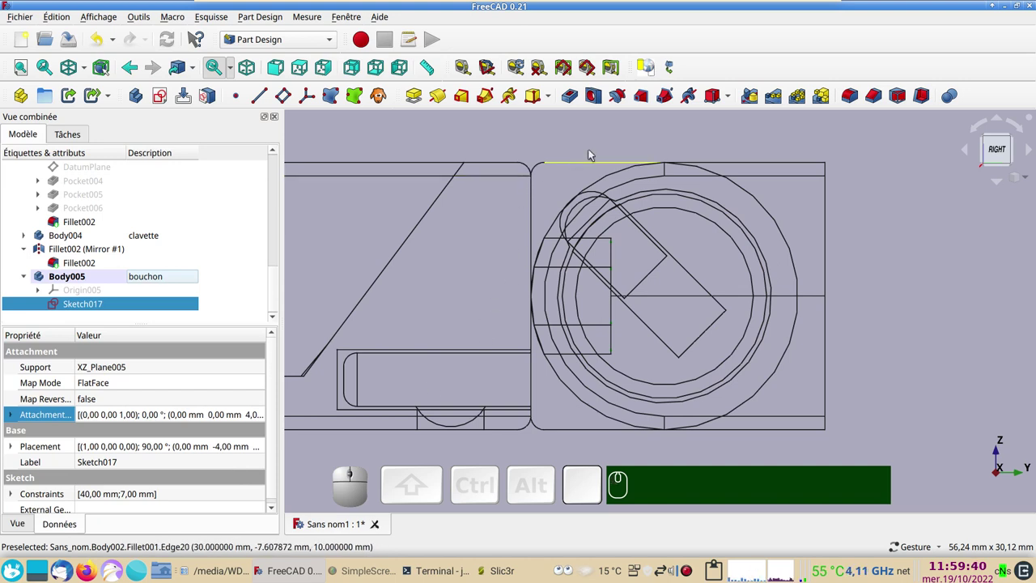
pyautogui.click(566, 94)
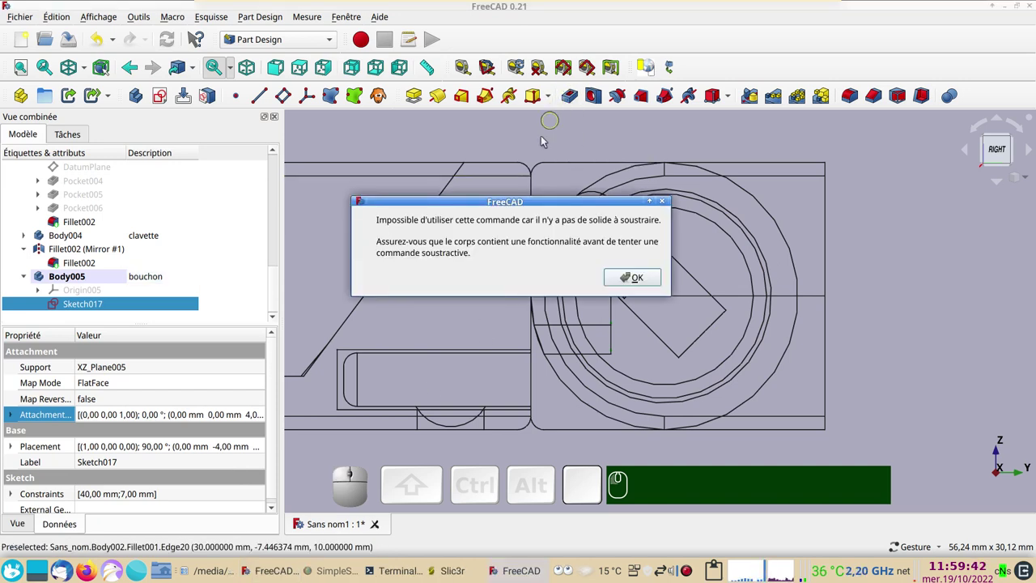
pyautogui.click(650, 287)
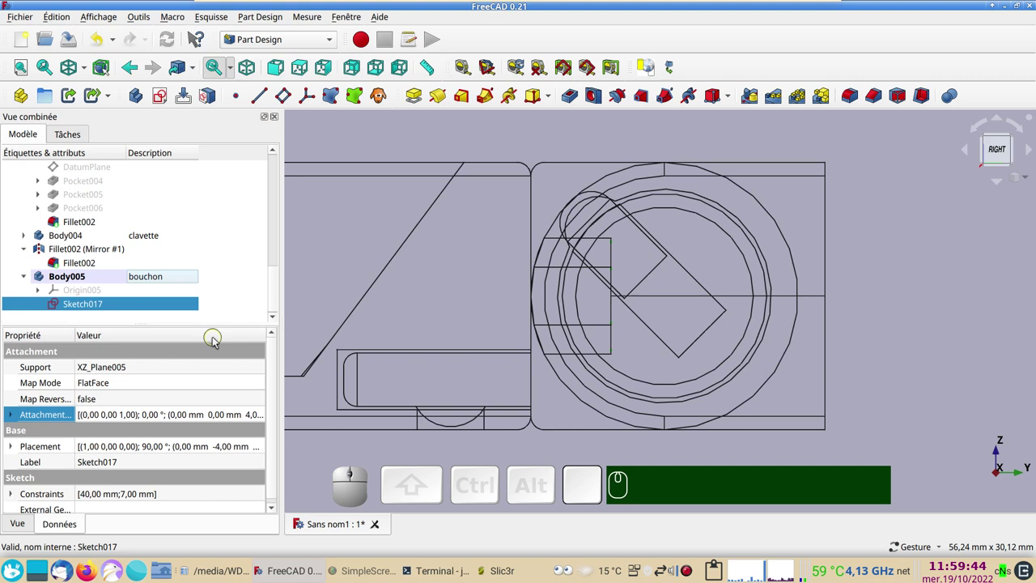
pyautogui.click(414, 98)
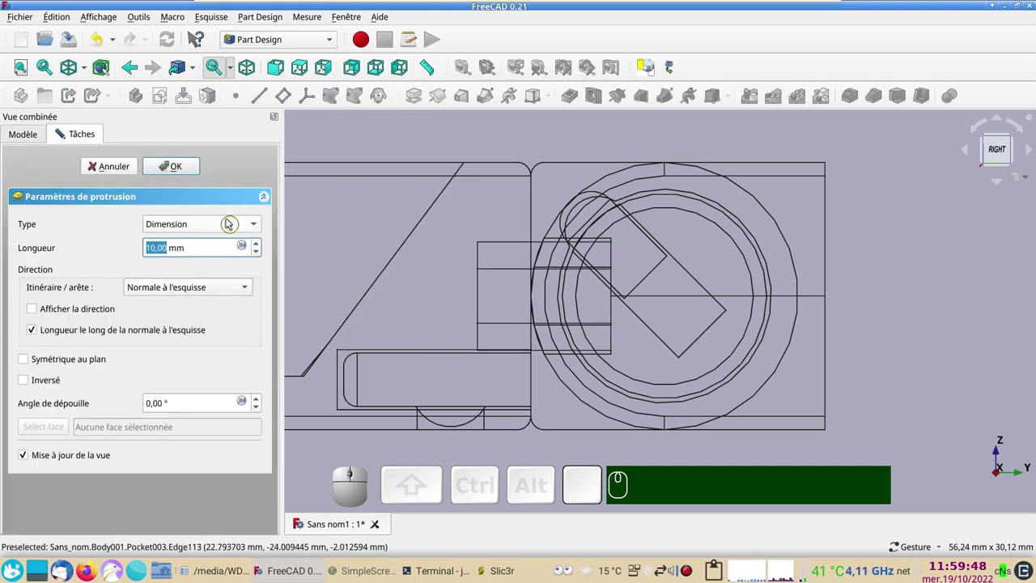
pyautogui.click(182, 170)
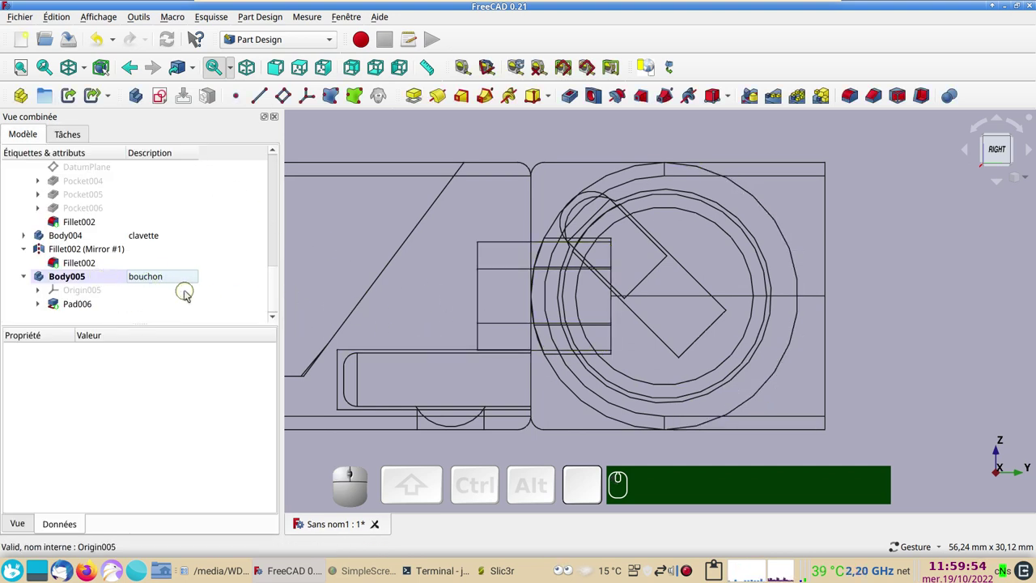
# Return to a shaded 3D view around the hinge slot and select the right hinge's Fillet002
pyautogui.scroll(-3)
pyautogui.moveTo(713, 370); pyautogui.dragTo(664, 364)
pyautogui.press('&')
pyautogui.moveTo(715, 359); pyautogui.dragTo(636, 236)
pyautogui.click(639, 234)
# Show the hinge's Pocket004 and link its slot face into the bouchon body as a Binder
pyautogui.scroll(3)
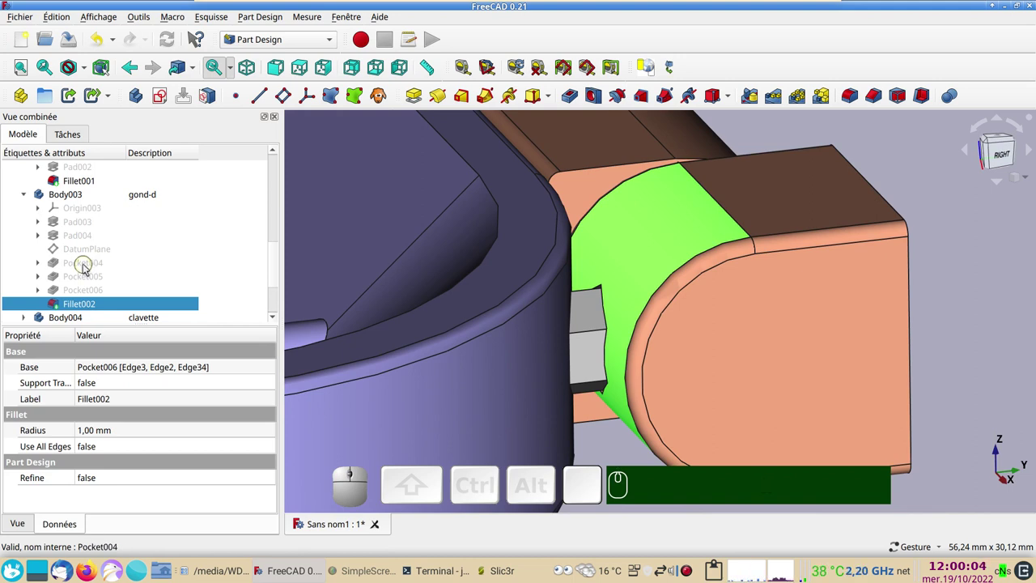
pyautogui.click(85, 268)
pyautogui.press('space')
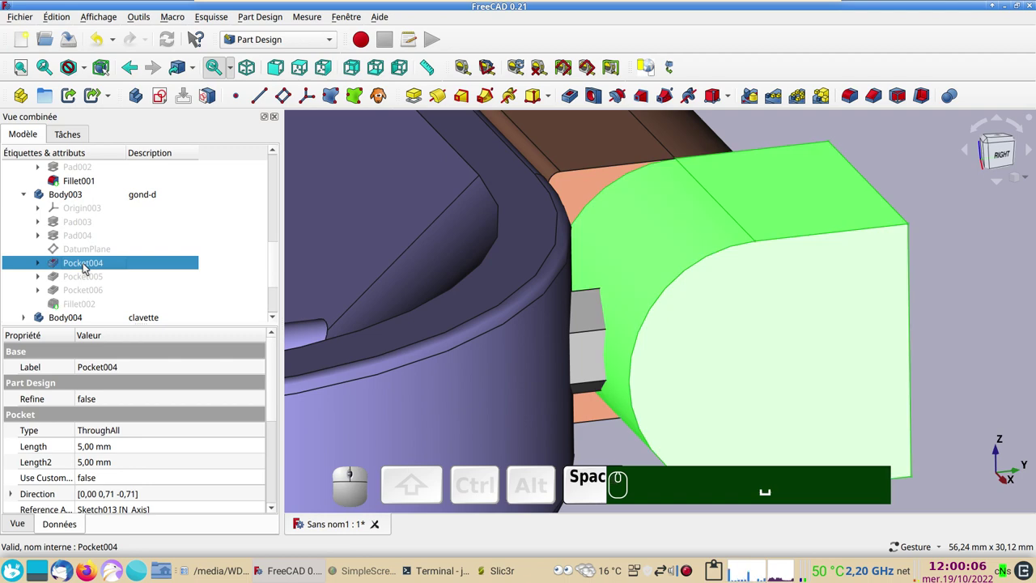
pyautogui.scroll(-3)
pyautogui.click(962, 223)
pyautogui.click(705, 266)
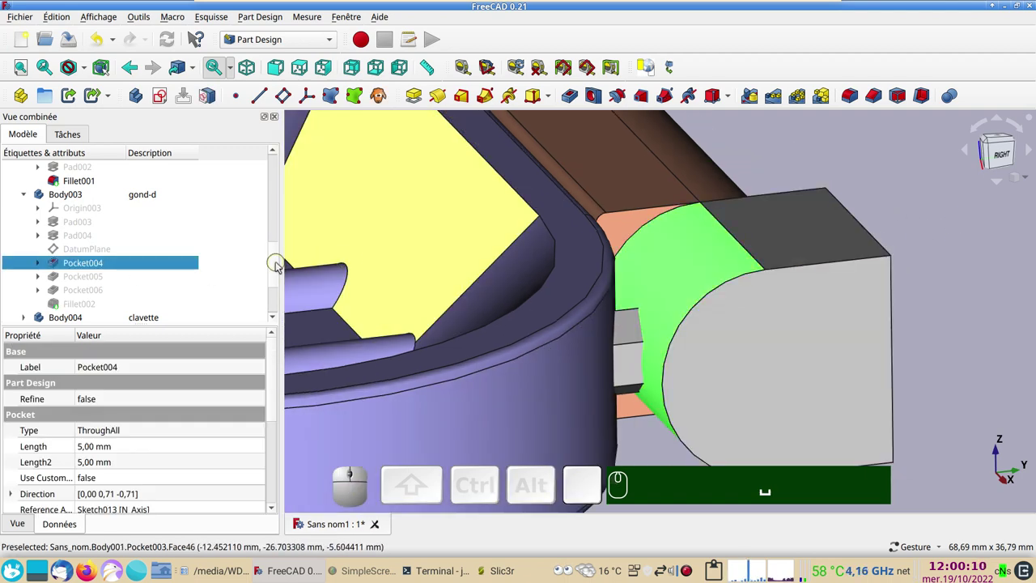
pyautogui.click(281, 264)
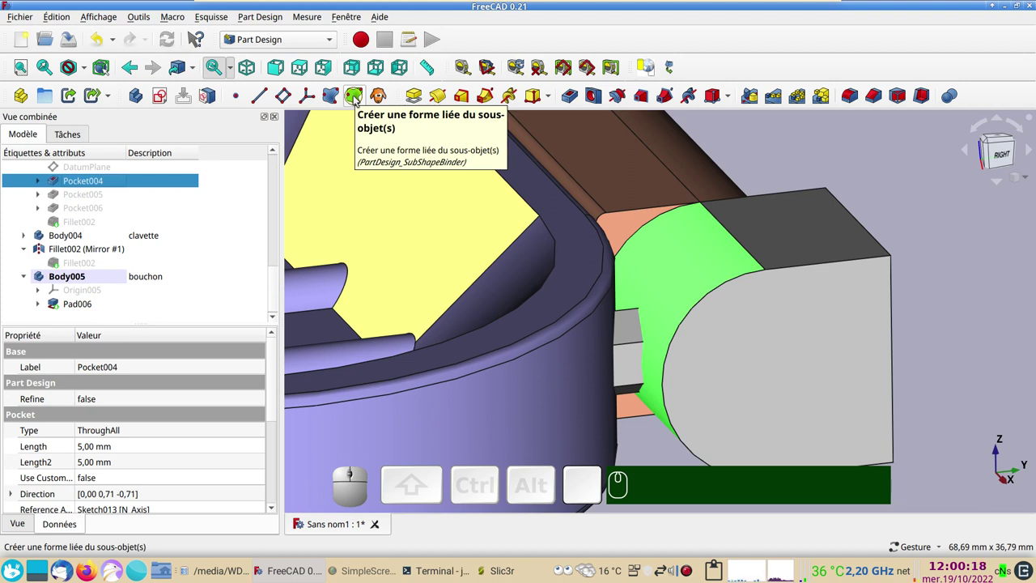
pyautogui.click(356, 100)
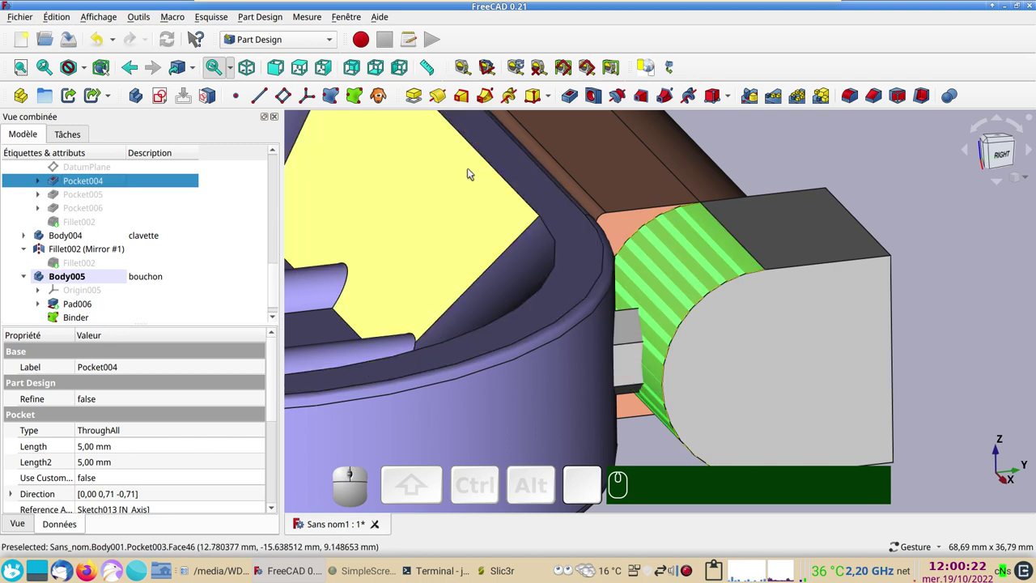
# Cut a reversed through-all Pocket007 from the Binder face in the bouchon body
pyautogui.click(72, 320)
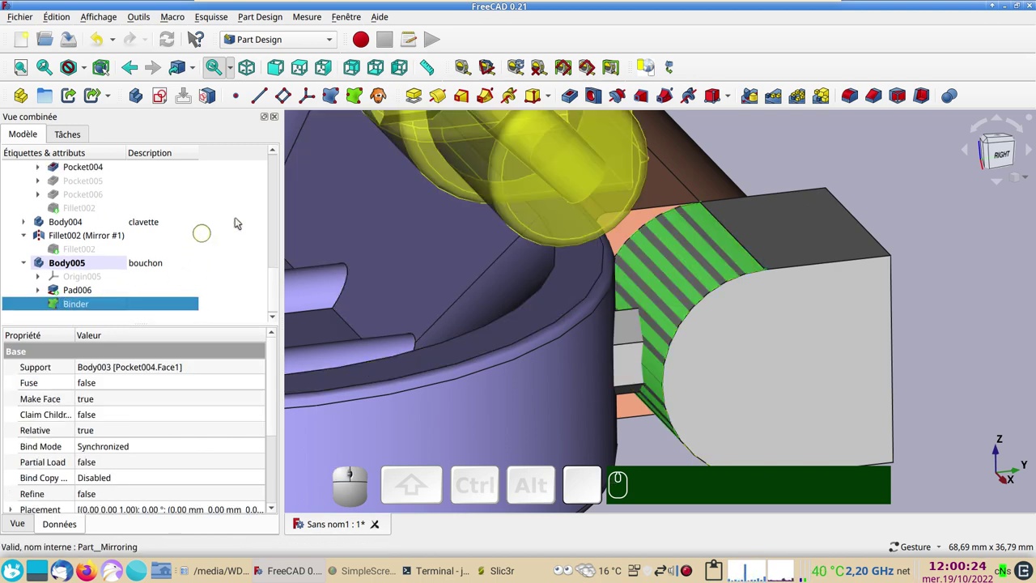
pyautogui.click(571, 96)
pyautogui.click(210, 223)
pyautogui.click(210, 247)
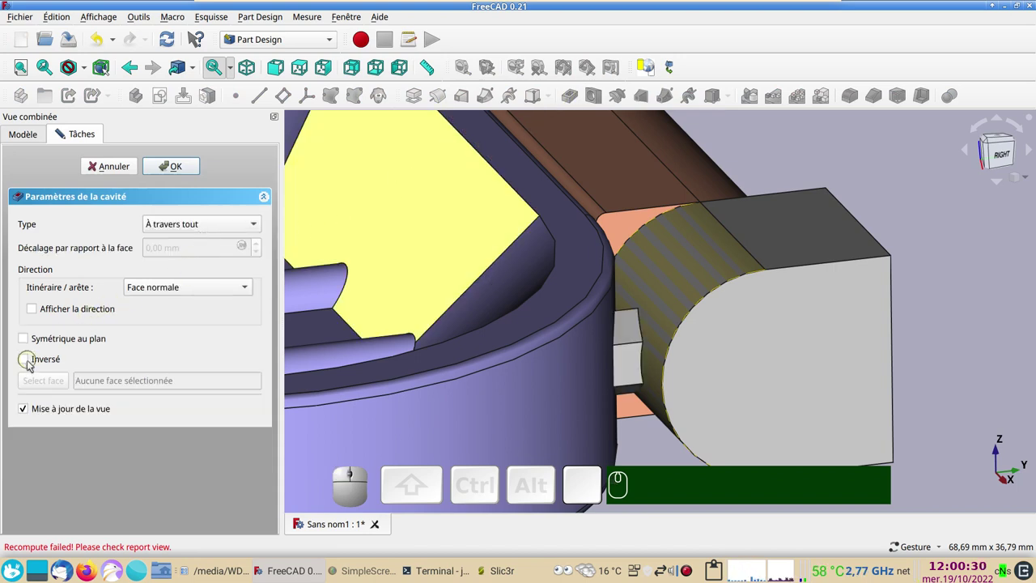
pyautogui.click(34, 366)
pyautogui.click(186, 173)
# Select the bouchon's Pocket007 and bring up its display properties
pyautogui.scroll(-3)
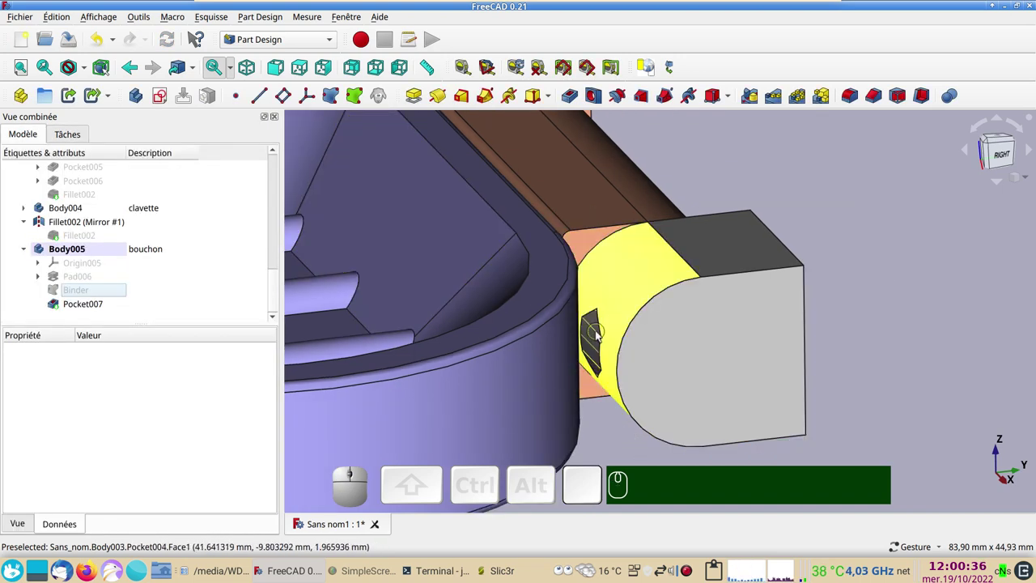
pyautogui.click(592, 342)
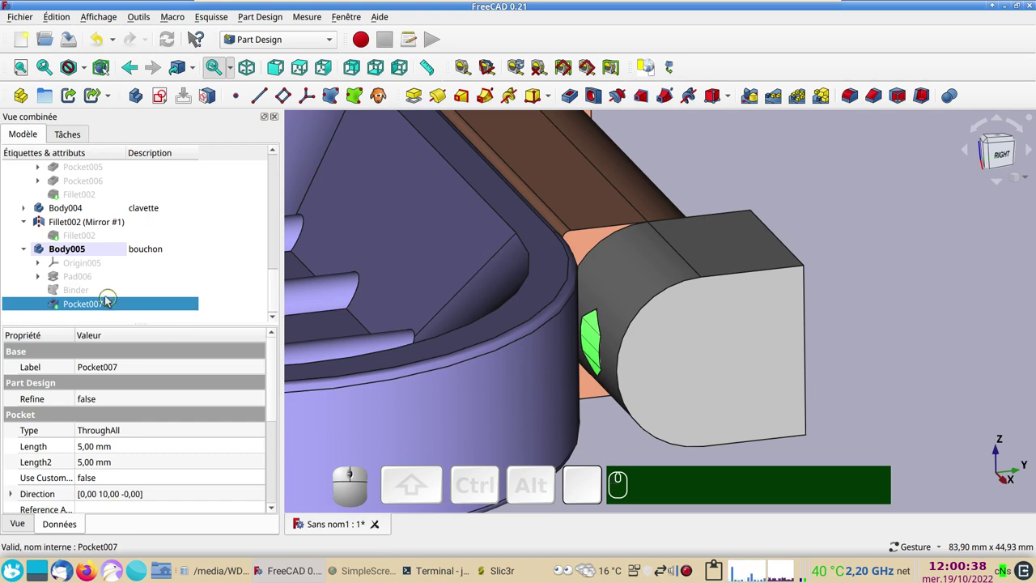
pyautogui.press('ctrl+d')
# Set the plug's shape colour to pink #ff007f and close the display settings
pyautogui.click(195, 299)
pyautogui.click(365, 209)
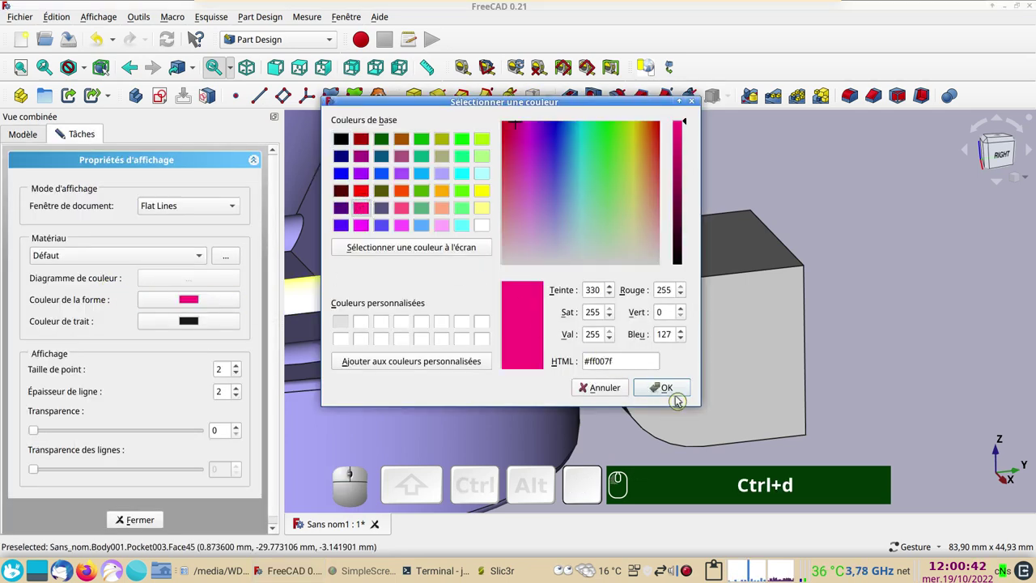
pyautogui.click(668, 386)
pyautogui.click(149, 523)
# View the hinge with its pink plug straight on from the side
pyautogui.click(867, 435)
pyautogui.click(756, 380)
pyautogui.press('KP_3')
pyautogui.press('&')
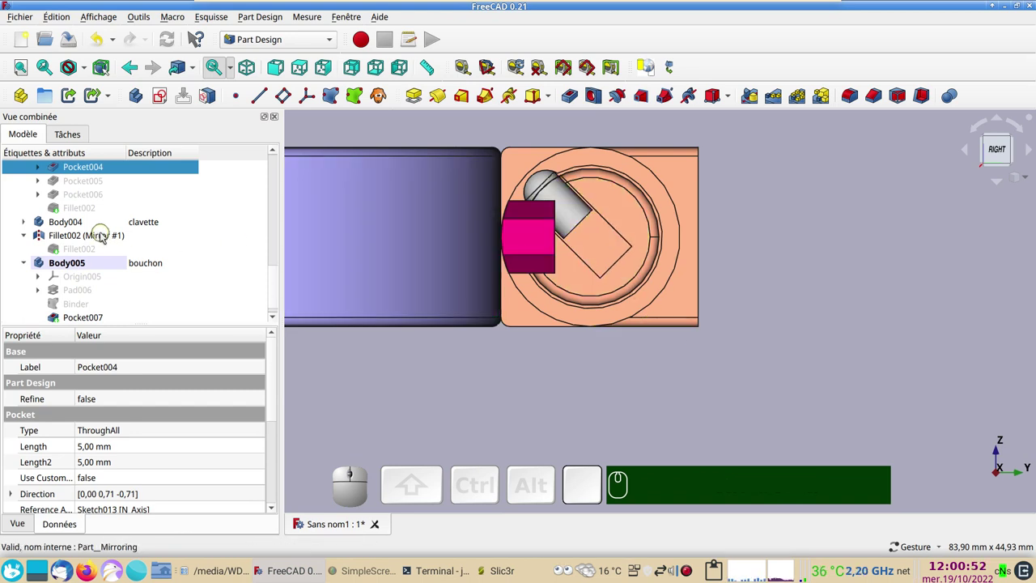
pyautogui.scroll(3)
pyautogui.scroll(-3)
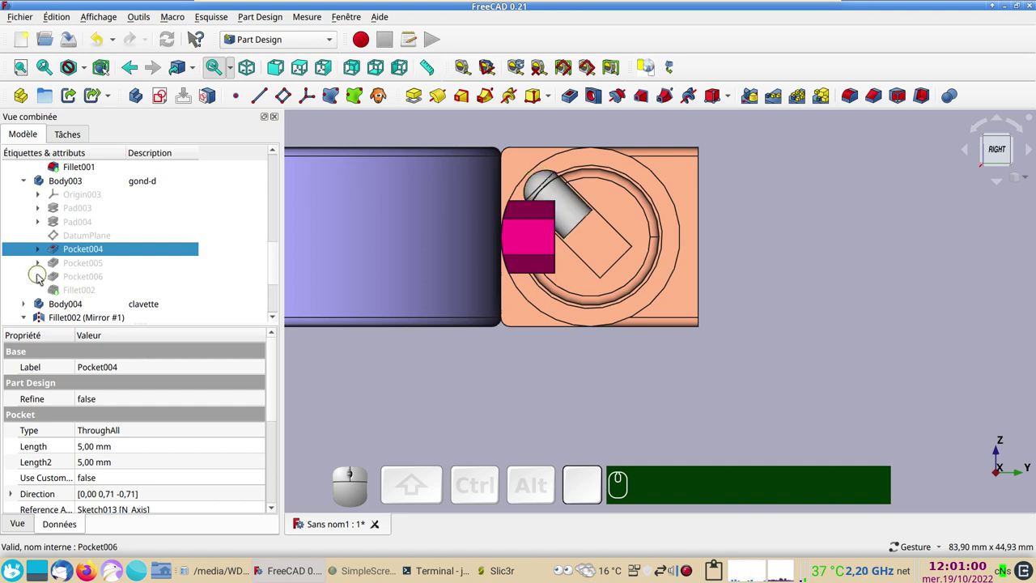
# Show Sketch015 under Pocket006 and set its attachment offset Z to -6 mm
pyautogui.click(43, 276)
pyautogui.click(100, 294)
pyautogui.press('space')
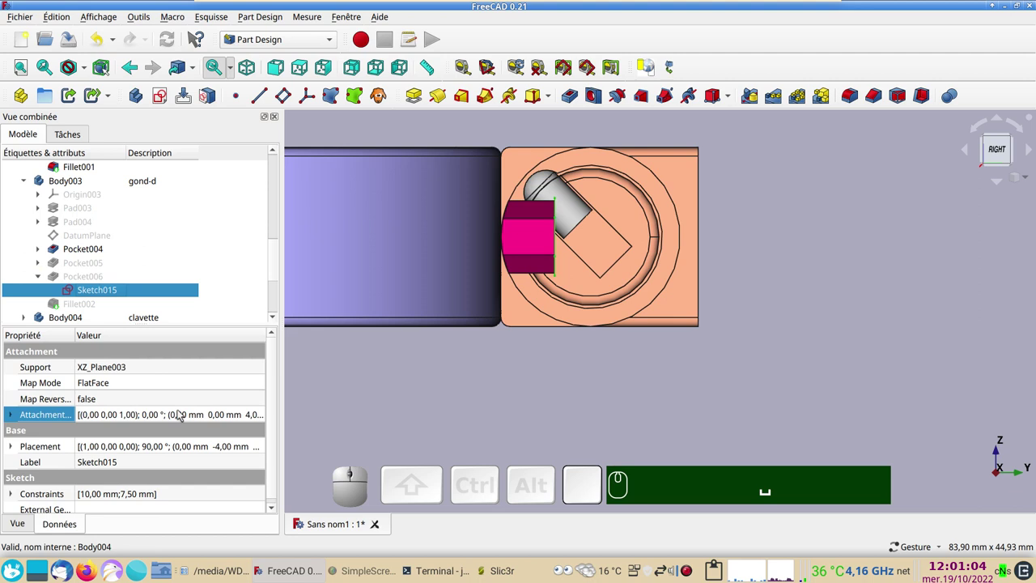
pyautogui.click(183, 412)
pyautogui.click(261, 415)
pyautogui.scroll(3)
pyautogui.scroll(-3)
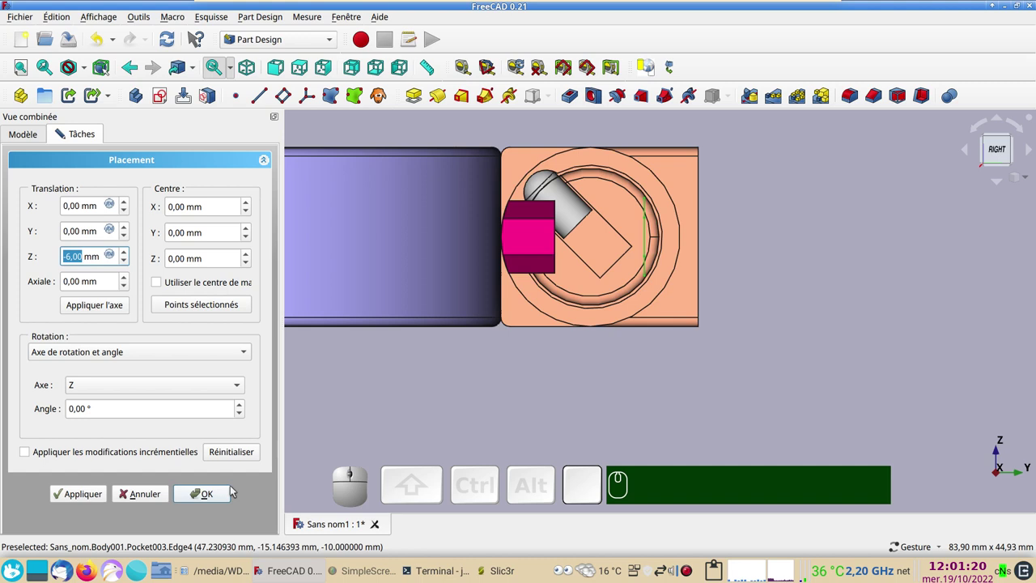
pyautogui.click(215, 495)
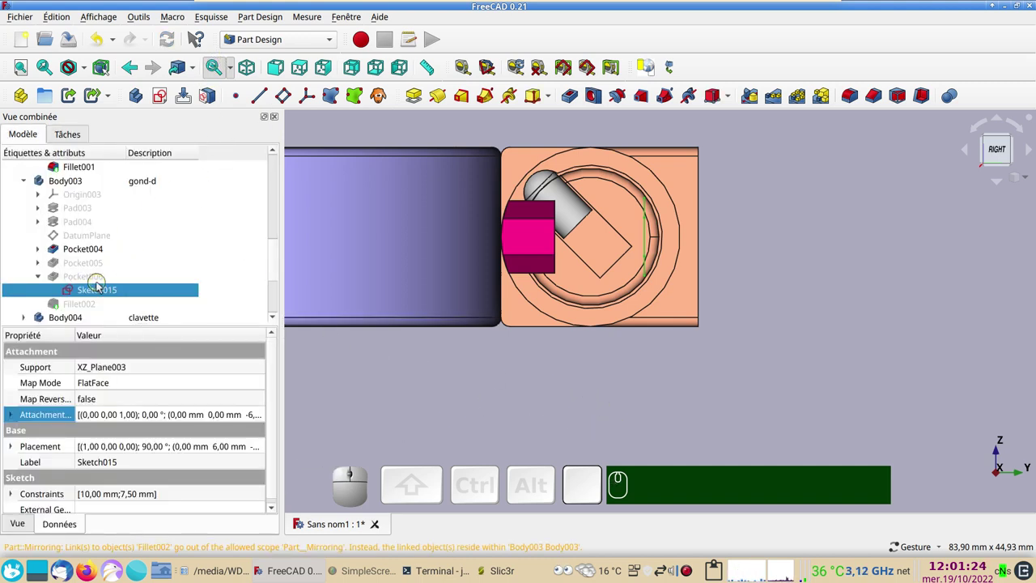
# Show Fillet002 of the gond-d hinge and switch to see-through wireframe display
pyautogui.click(101, 314)
pyautogui.moveTo(493, 360); pyautogui.dragTo(543, 378)
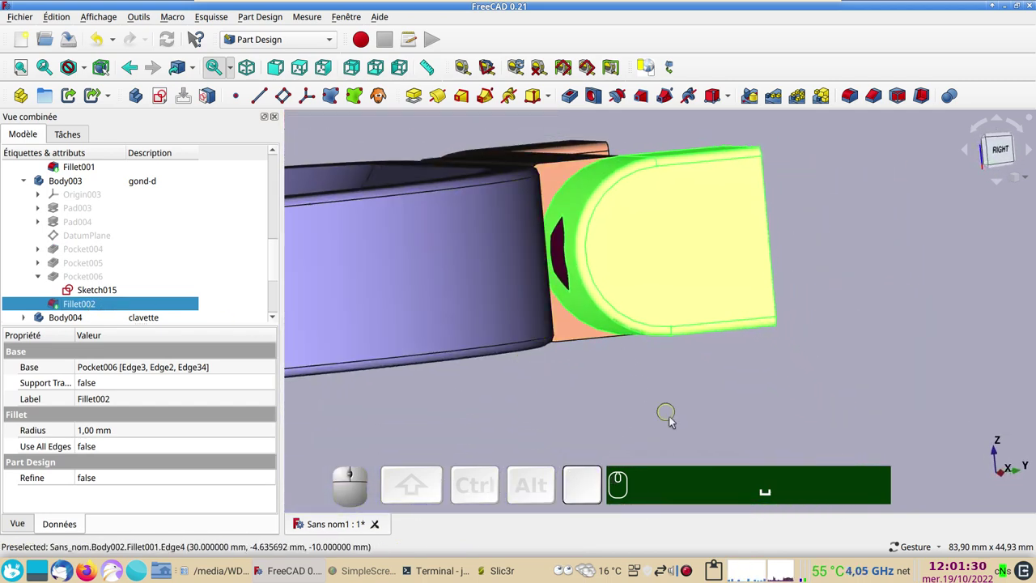
pyautogui.click(673, 421)
pyautogui.press('KP_1')
pyautogui.press('KP_3')
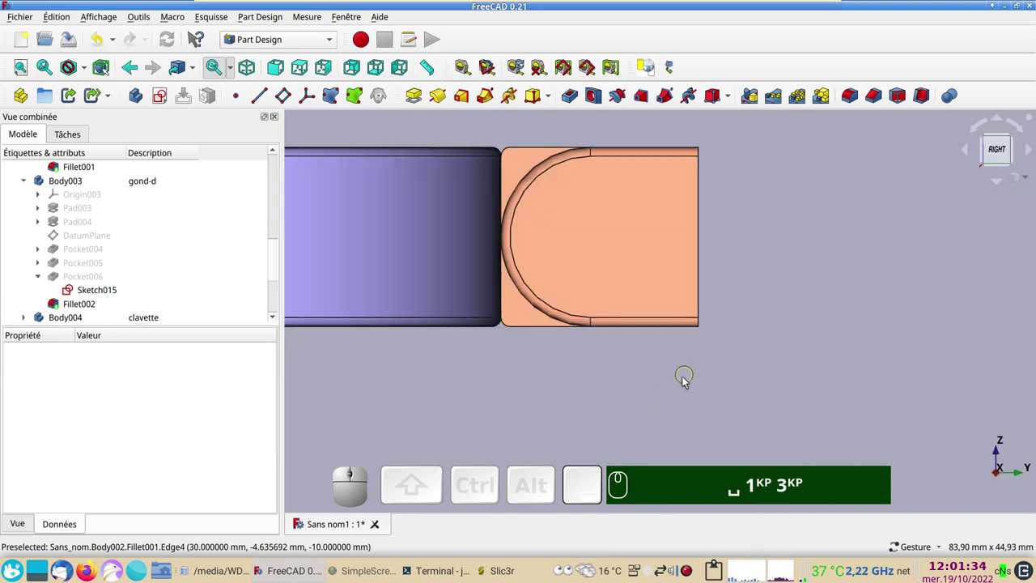
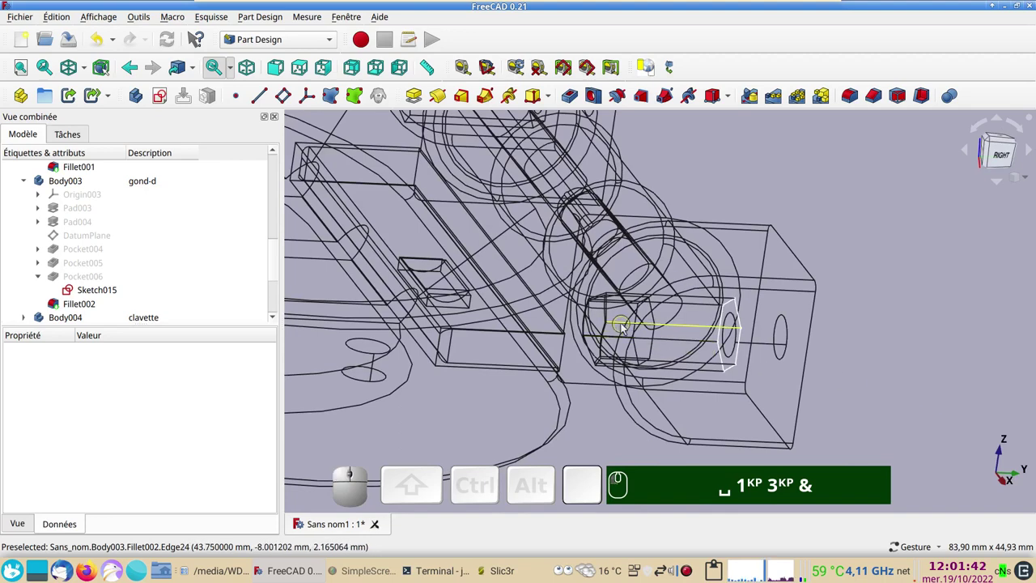
# Return to shaded display and orbit out from the hinge to view the whole soap dish
pyautogui.press('&')
pyautogui.scroll(-3)
pyautogui.moveTo(744, 209); pyautogui.dragTo(776, 243)
pyautogui.click(611, 412)
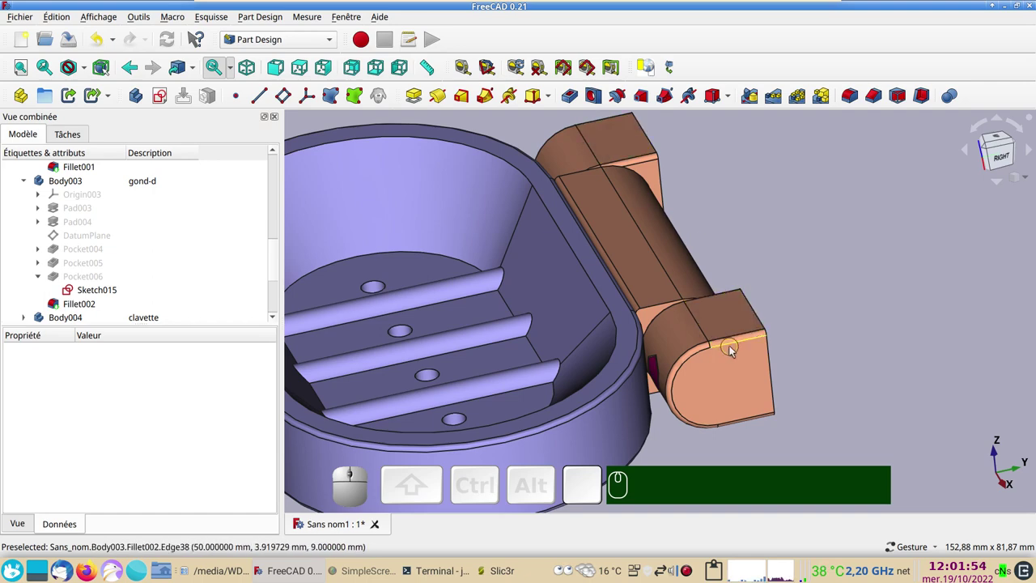
pyautogui.scroll(-3)
pyautogui.moveTo(873, 397); pyautogui.dragTo(684, 378)
pyautogui.scroll(-3)
pyautogui.moveTo(826, 400); pyautogui.dragTo(809, 321)
pyautogui.click(853, 274)
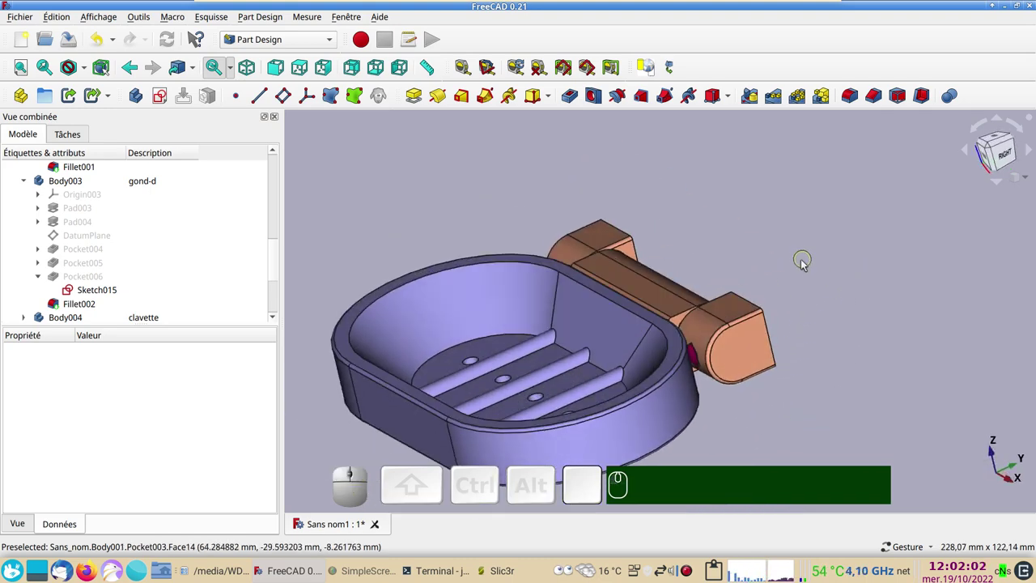
pyautogui.scroll(-3)
pyautogui.moveTo(868, 405); pyautogui.dragTo(781, 390)
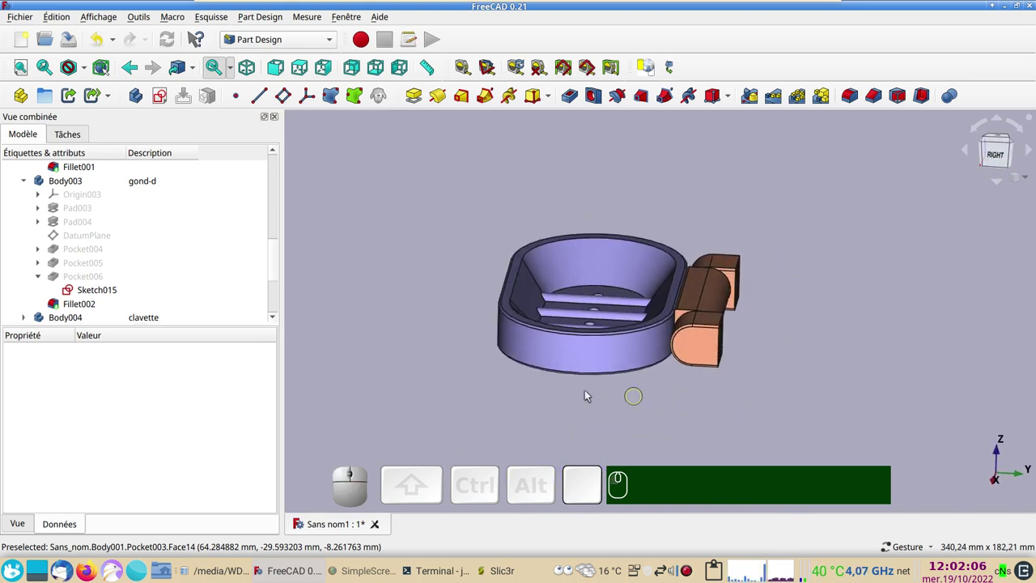
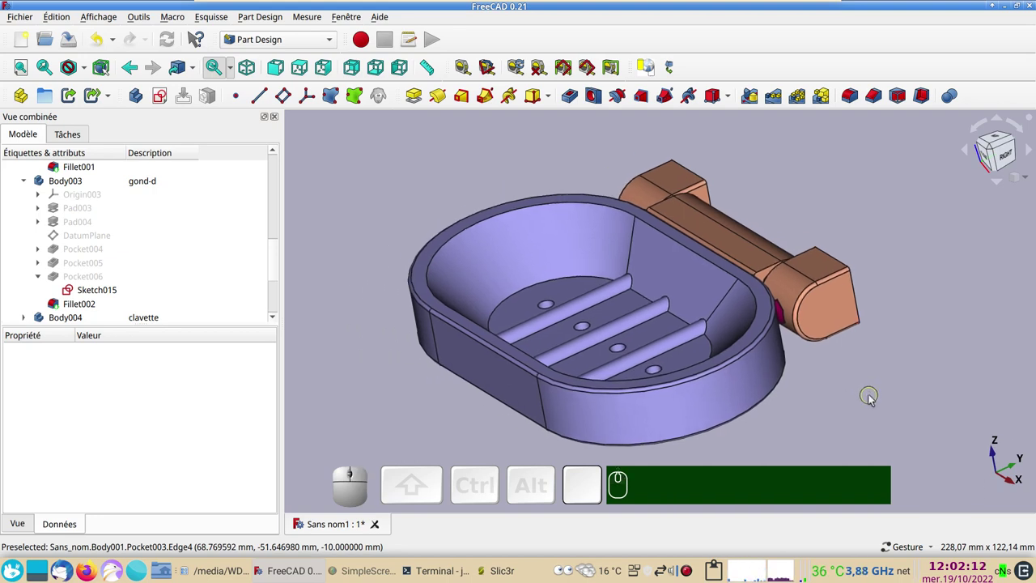
# Orbit the soap dish to inspect its flat side face and underside from several angles
pyautogui.moveTo(458, 423); pyautogui.dragTo(451, 409)
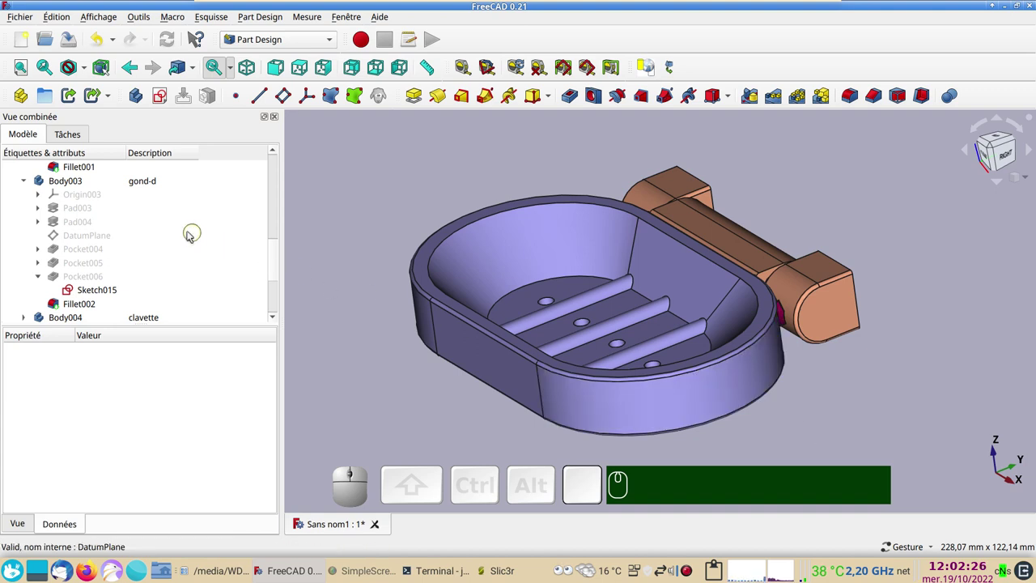
pyautogui.scroll(3)
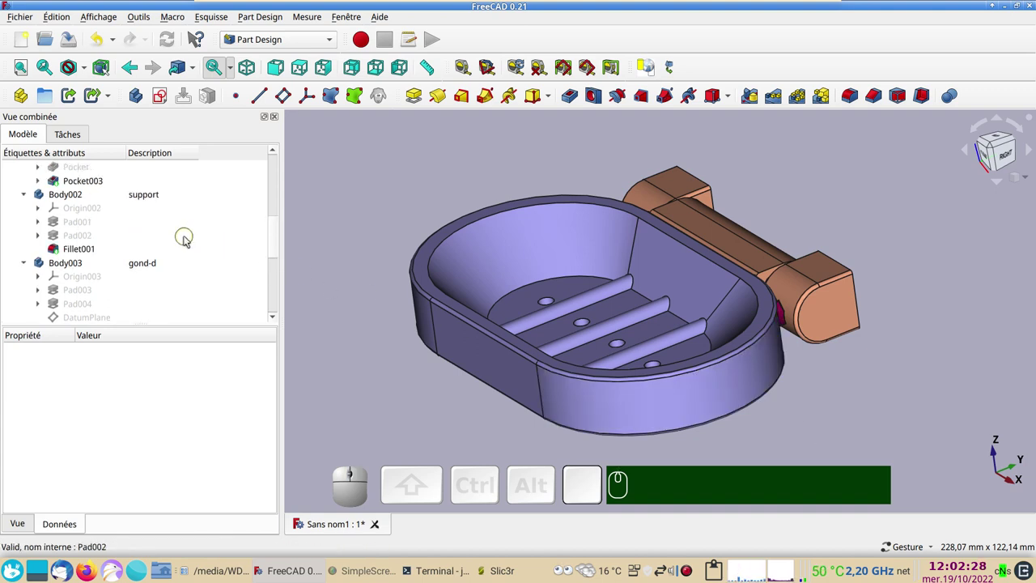
pyautogui.scroll(3)
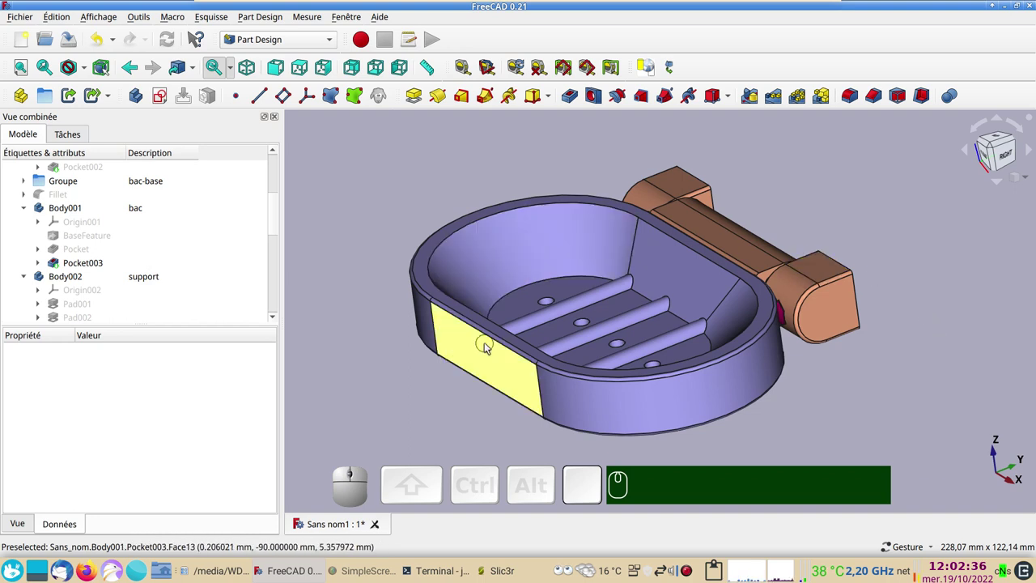
pyautogui.click(493, 365)
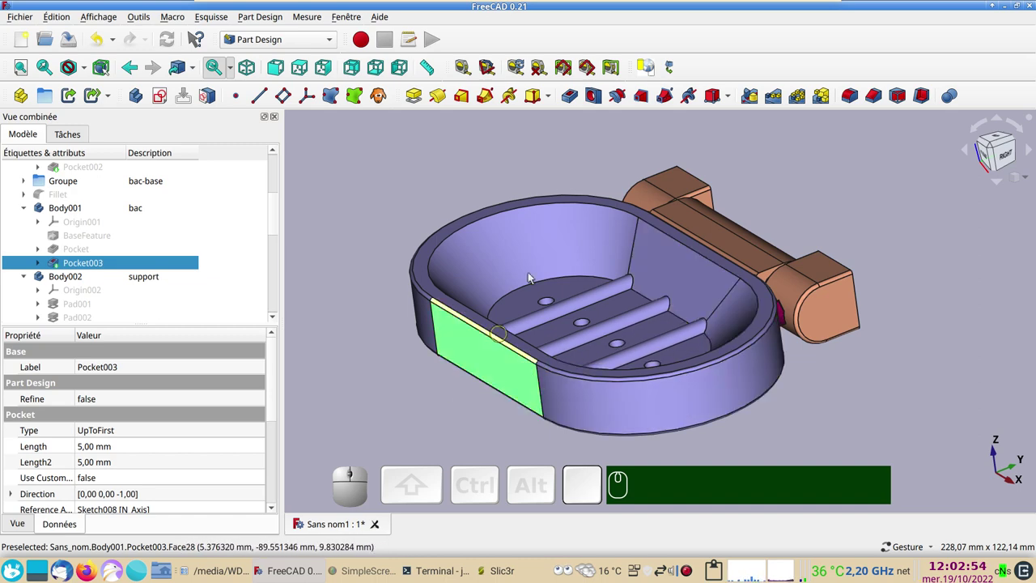
pyautogui.click(319, 357)
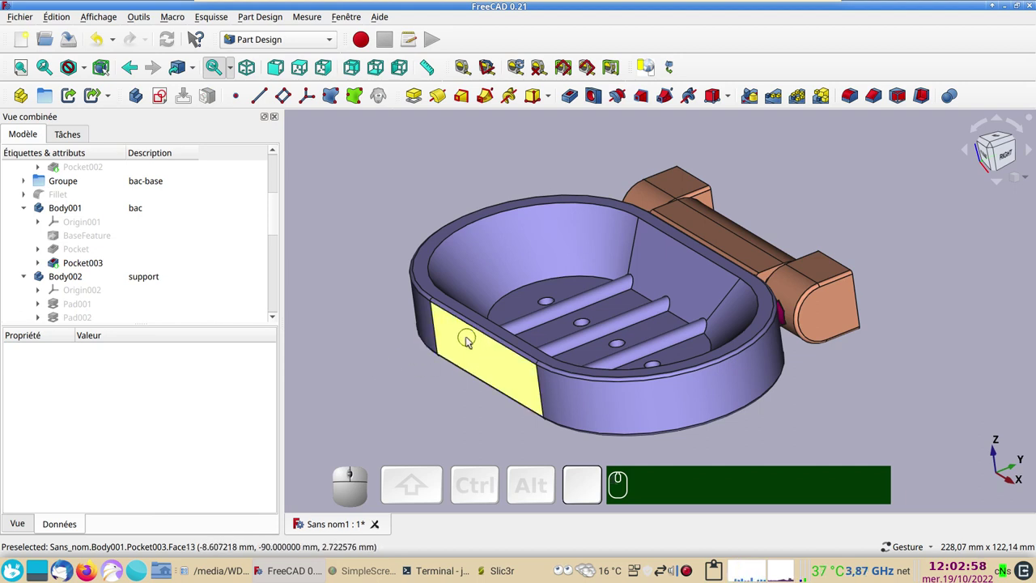
pyautogui.moveTo(828, 398); pyautogui.dragTo(582, 289)
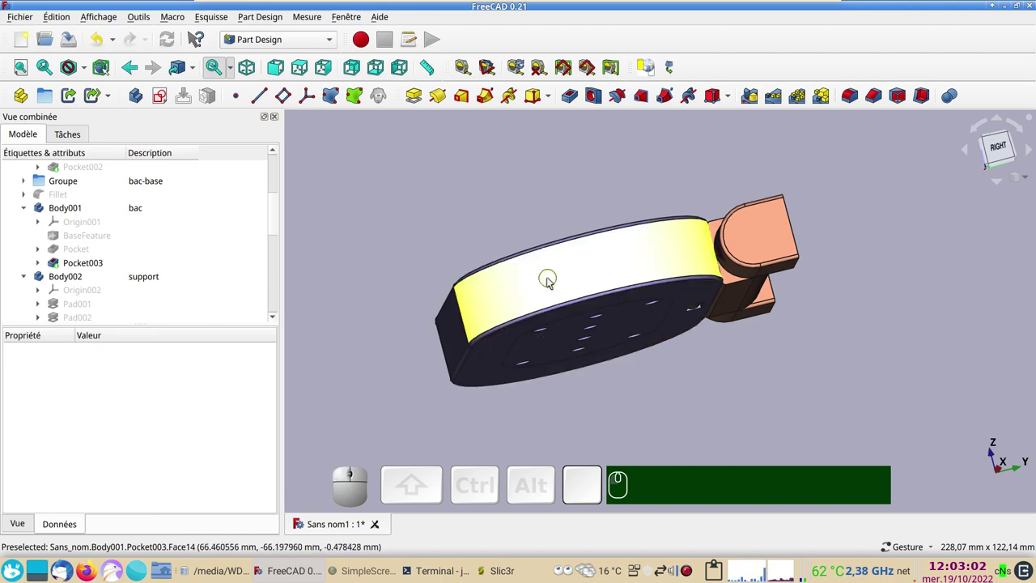
pyautogui.write('ac')
pyautogui.moveTo(829, 309); pyautogui.dragTo(765, 262)
pyautogui.moveTo(847, 396); pyautogui.dragTo(729, 193)
pyautogui.moveTo(855, 415); pyautogui.dragTo(893, 374)
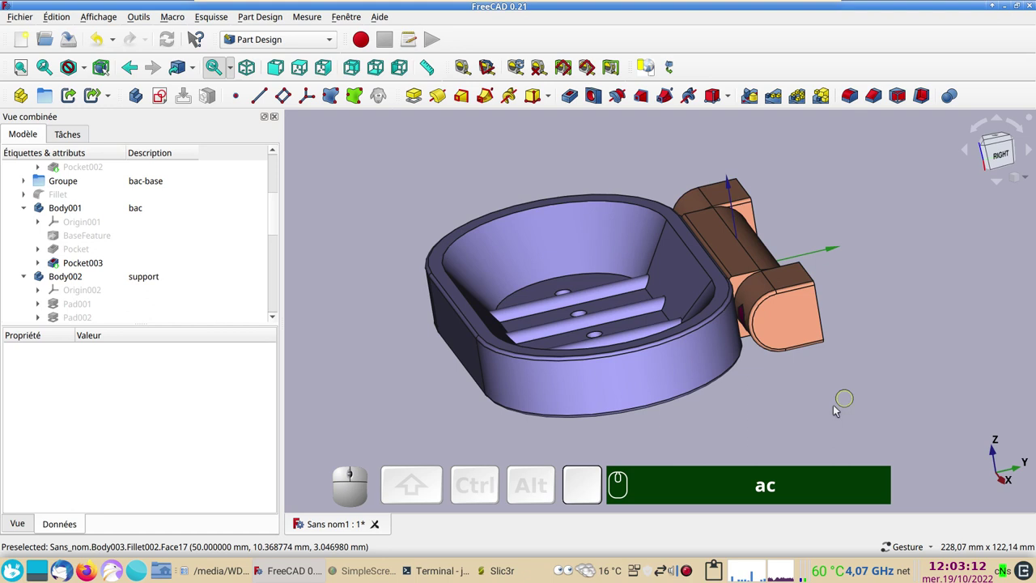
pyautogui.moveTo(728, 437); pyautogui.dragTo(648, 300)
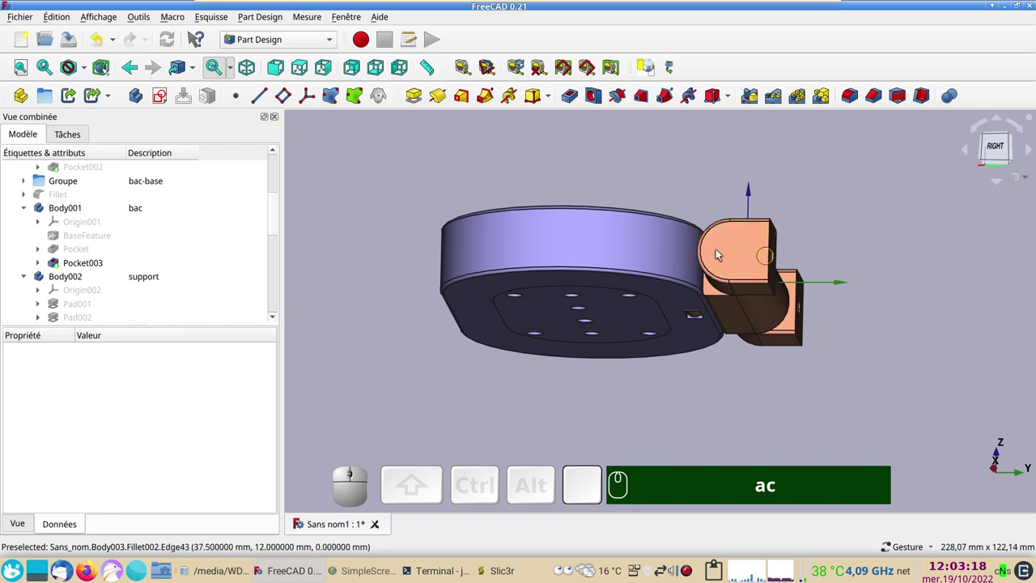
pyautogui.moveTo(827, 365); pyautogui.dragTo(780, 317)
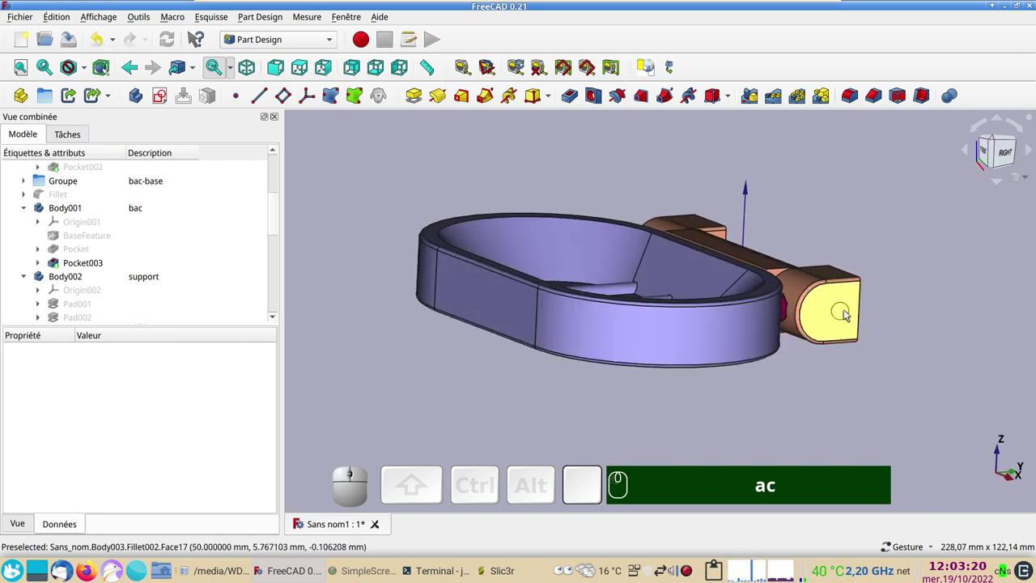